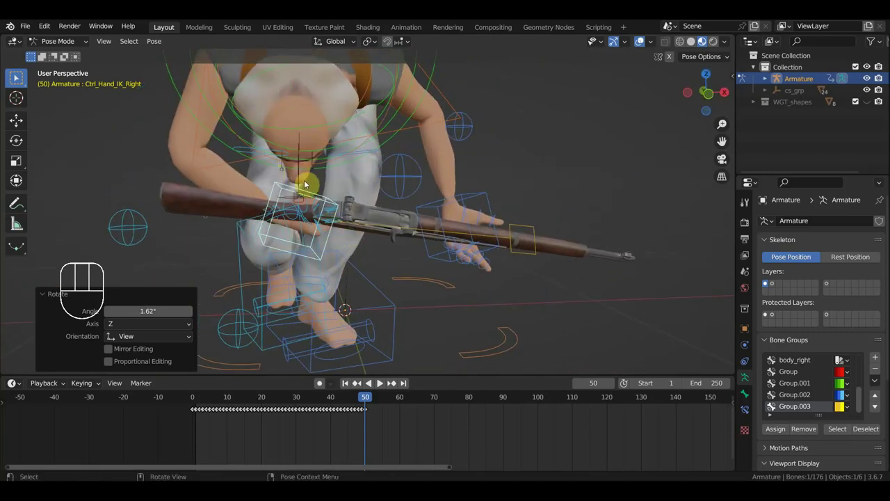
Step: Review the playback, then select the head control with the rifle hanging from the right hand
{"action": "left_click", "coordinate": [370, 399]}
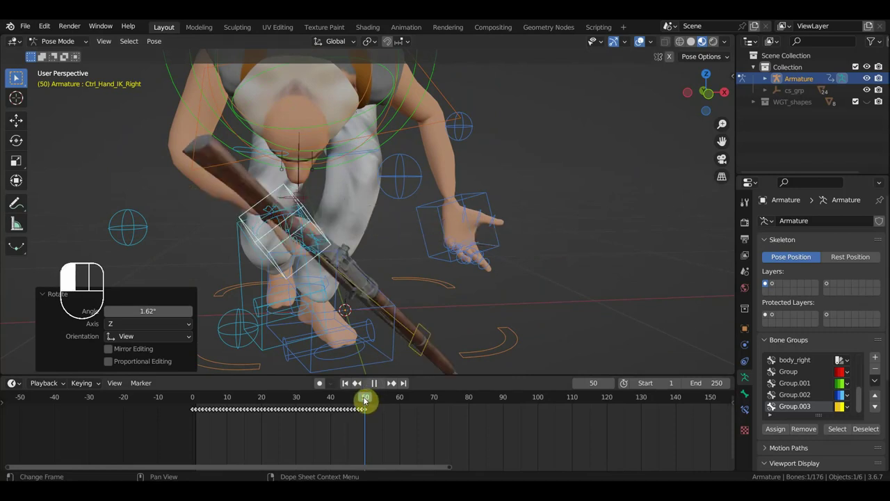
{"action": "left_click_drag", "start_coordinate": [357, 279], "coordinate": [334, 255]}
{"action": "left_click_drag", "start_coordinate": [408, 232], "coordinate": [408, 245]}
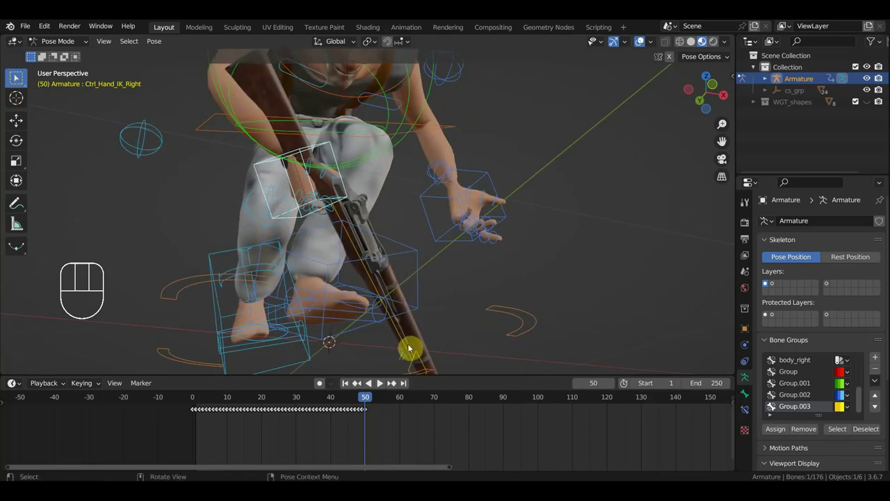
{"action": "left_click", "coordinate": [408, 343]}
Step: Reposition the head control at frame 50 while viewing the face
{"action": "left_click_drag", "start_coordinate": [392, 332], "coordinate": [488, 259]}
{"action": "left_click_drag", "start_coordinate": [503, 284], "coordinate": [529, 307]}
{"action": "left_click_drag", "start_coordinate": [530, 302], "coordinate": [539, 302]}
{"action": "key", "text": "g"}
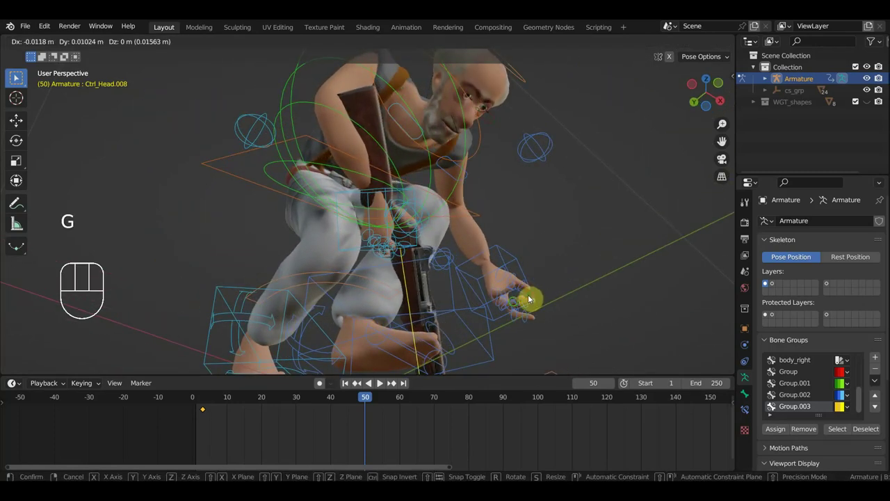
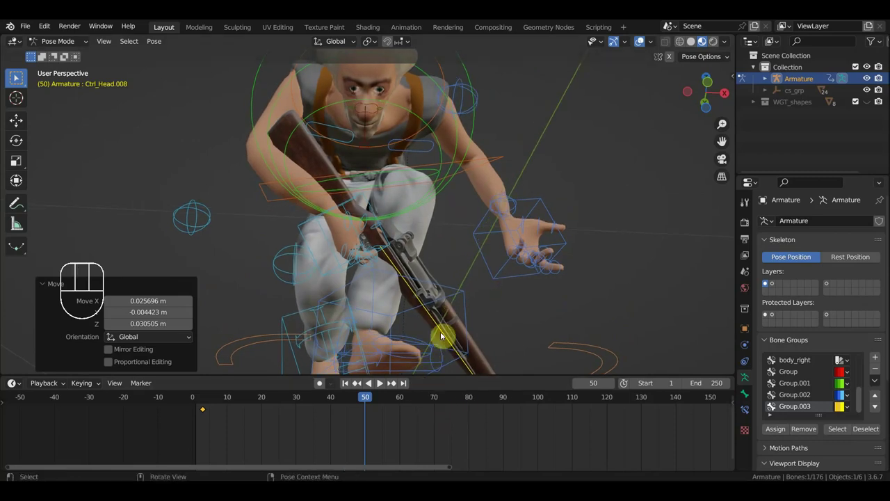
Step: Select Ctrl_Hand_IK_Right and return the timeline to frame 50
{"action": "scroll", "scroll_direction": "up", "scroll_amount": 3}
{"action": "middle_click", "coordinate": [492, 278]}
{"action": "scroll", "scroll_direction": "down", "scroll_amount": 3}
{"action": "left_click", "coordinate": [364, 402]}
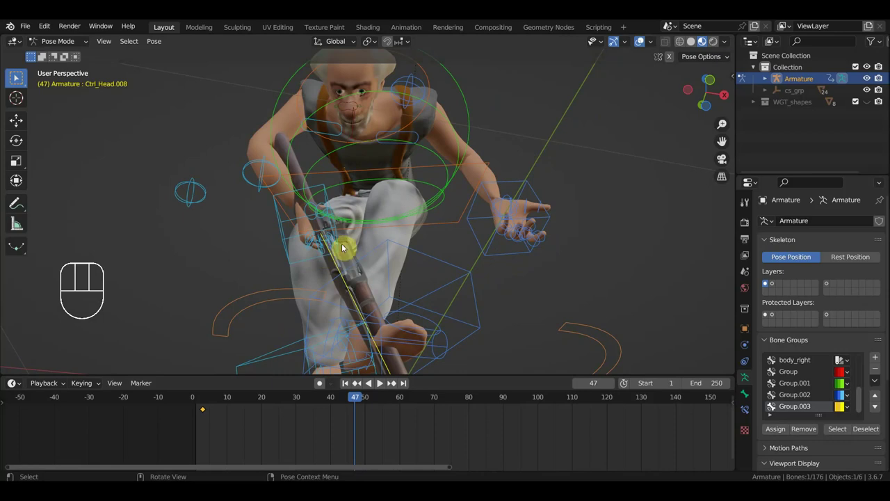
{"action": "left_click_drag", "start_coordinate": [381, 274], "coordinate": [434, 287]}
{"action": "left_click_drag", "start_coordinate": [405, 291], "coordinate": [381, 298]}
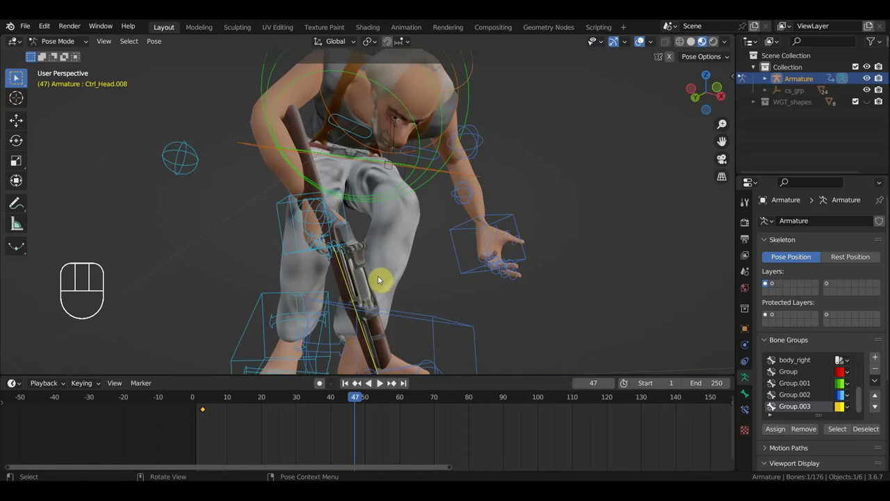
{"action": "left_click_drag", "start_coordinate": [393, 275], "coordinate": [380, 277]}
{"action": "left_click", "coordinate": [294, 244]}
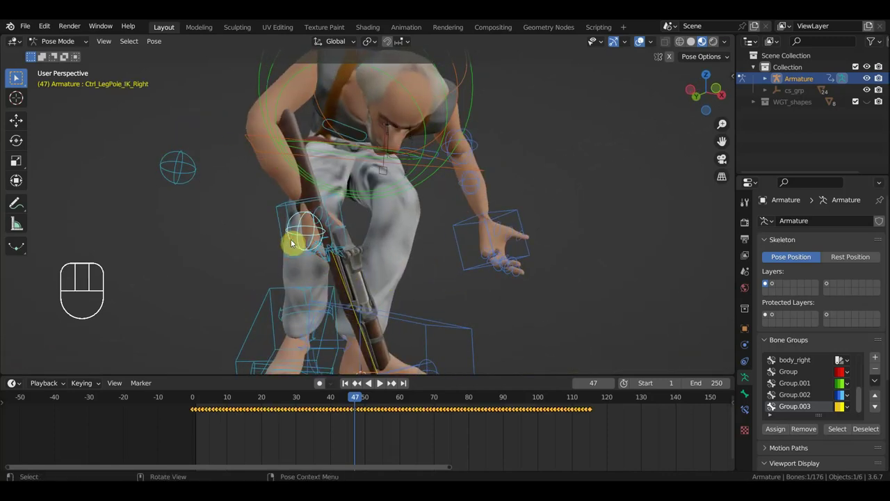
{"action": "left_click", "coordinate": [294, 215]}
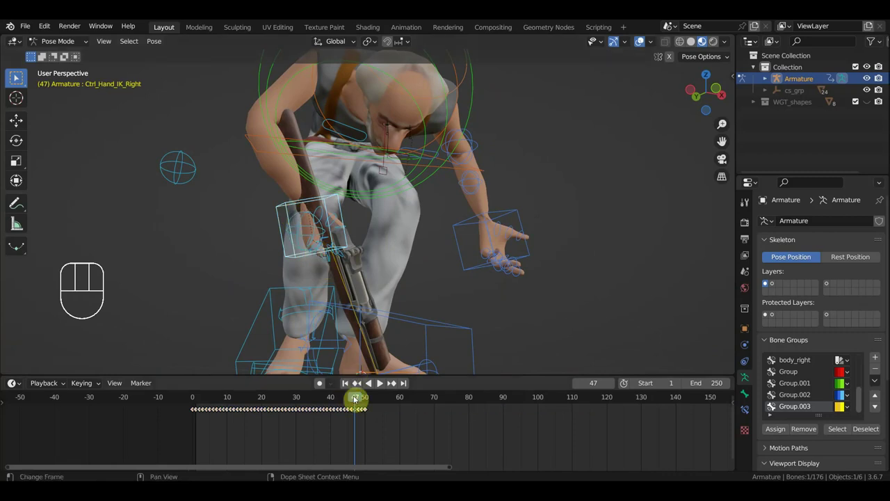
{"action": "left_click", "coordinate": [369, 402]}
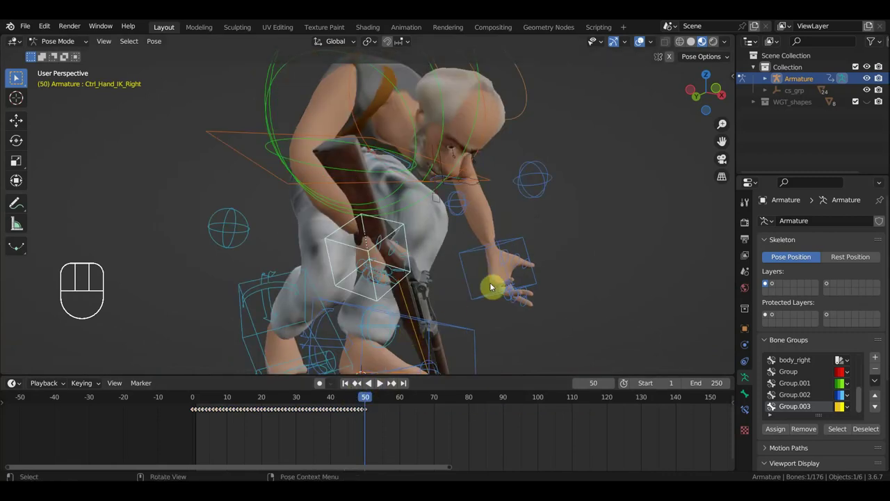
Step: Rotate the right hand from front and top views so the rifle lies level, pointing forward
{"action": "middle_click", "coordinate": [504, 295]}
{"action": "key", "text": "KP_1"}
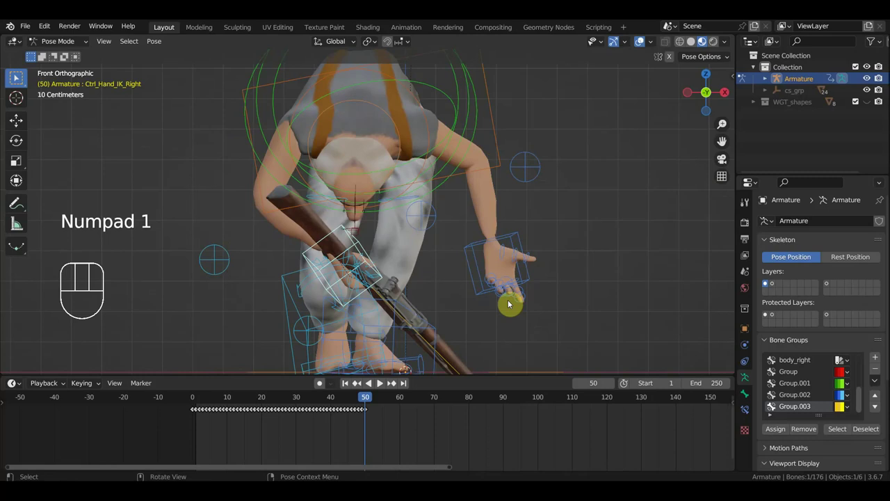
{"action": "key", "text": "r"}
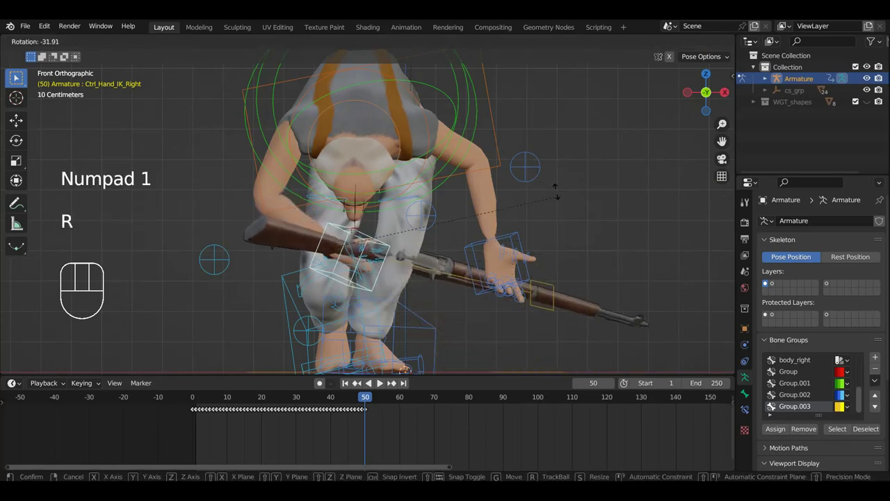
{"action": "key", "text": "KP_7"}
{"action": "key", "text": "r"}
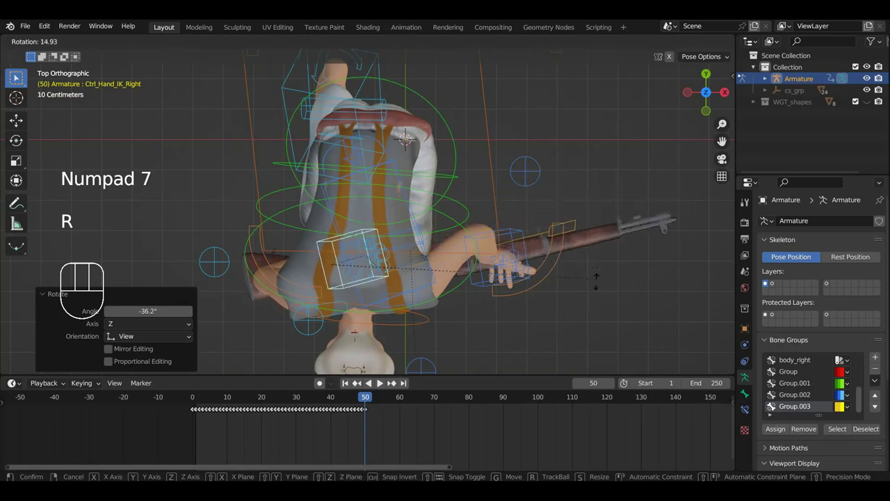
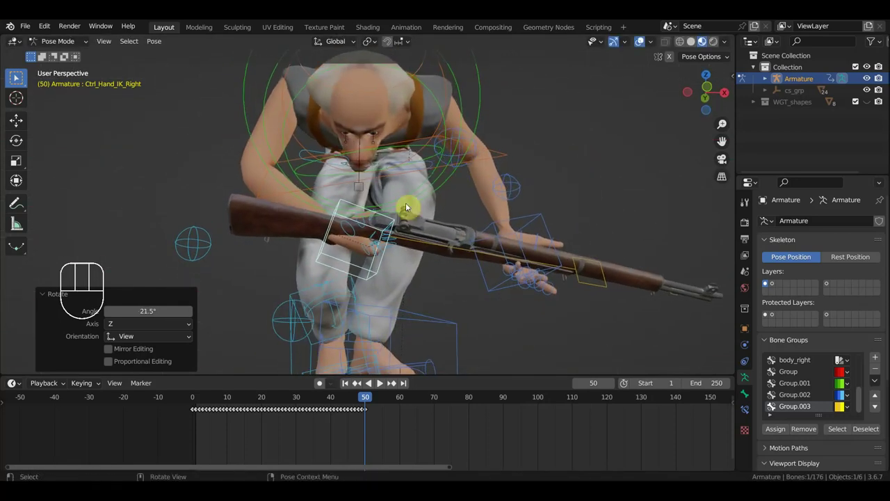
{"action": "left_click_drag", "start_coordinate": [390, 233], "coordinate": [399, 206]}
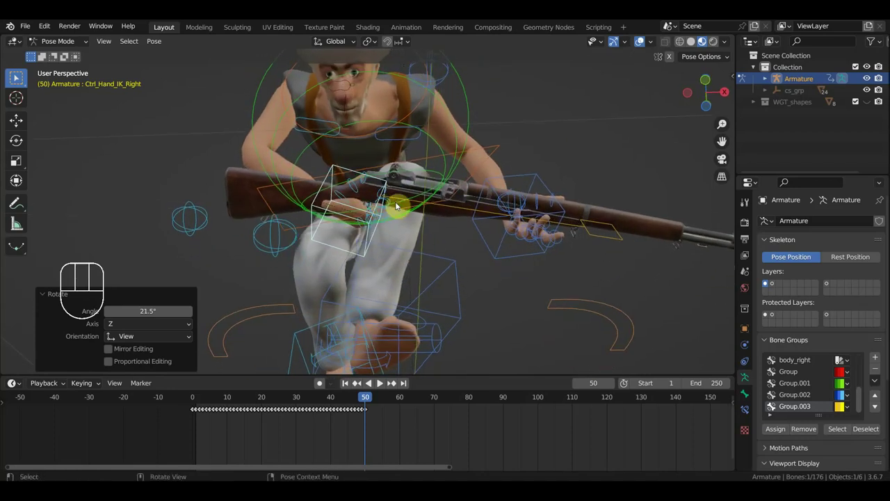
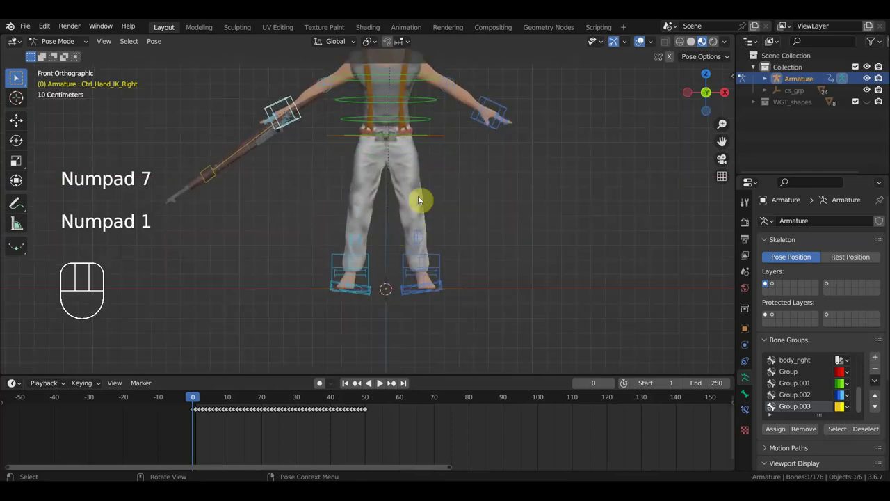
Step: Pan the view to frame the whole character in its T-pose at frame 0
{"action": "middle_click", "coordinate": [18, 78]}
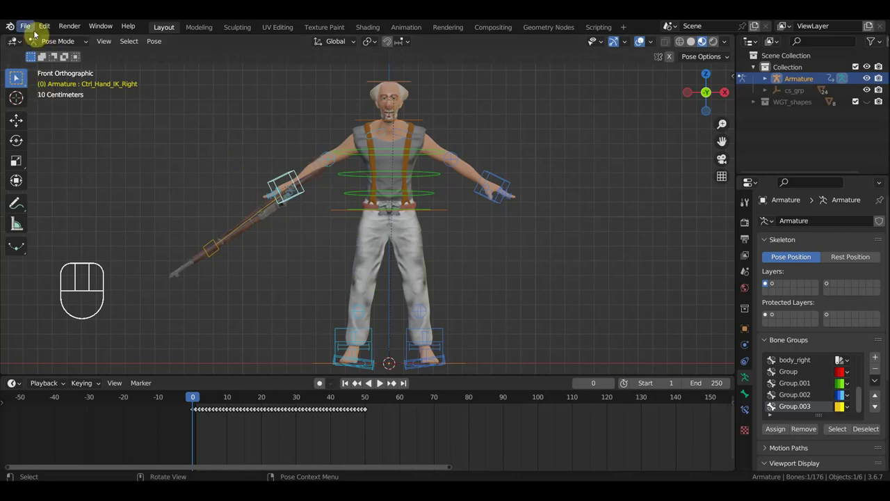
Step: Load the other rifle project from Open Recent and search the textures folder for missing files
{"action": "left_click_drag", "start_coordinate": [33, 30], "coordinate": [458, 280]}
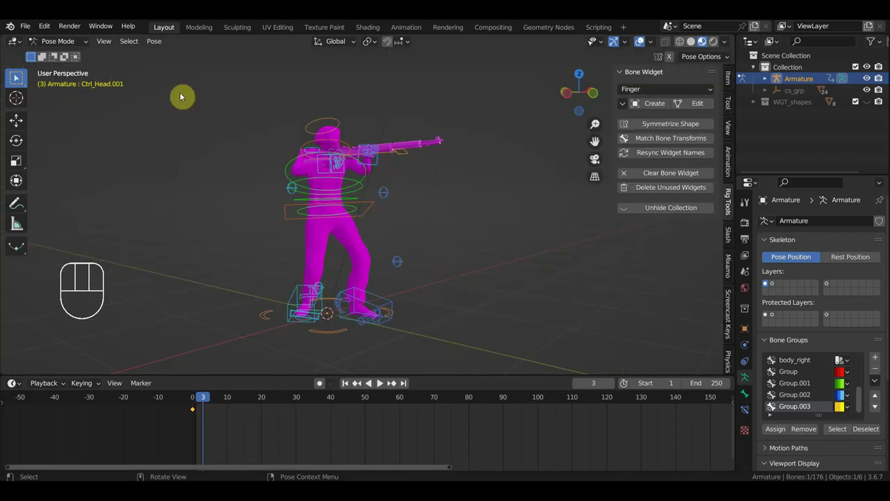
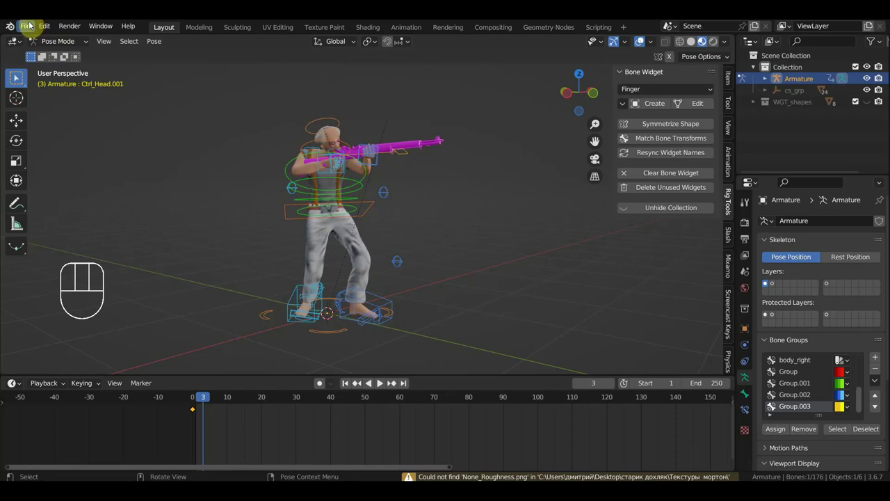
{"action": "left_click_drag", "start_coordinate": [32, 30], "coordinate": [189, 316]}
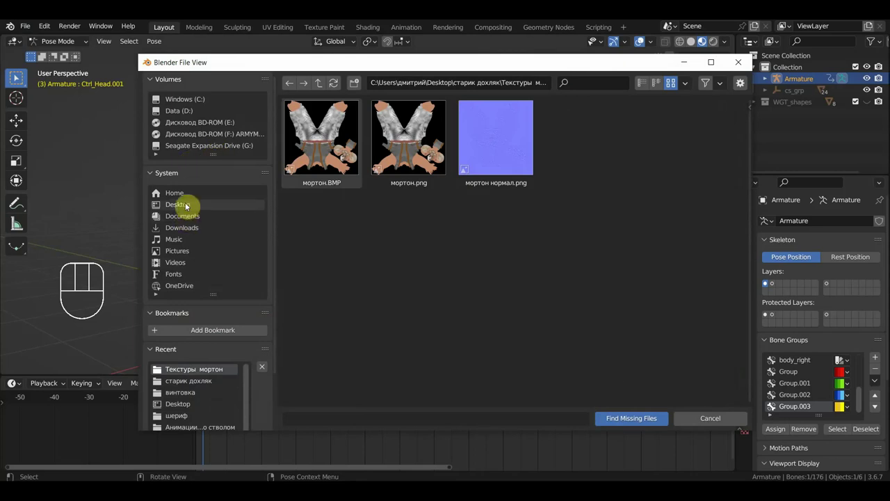
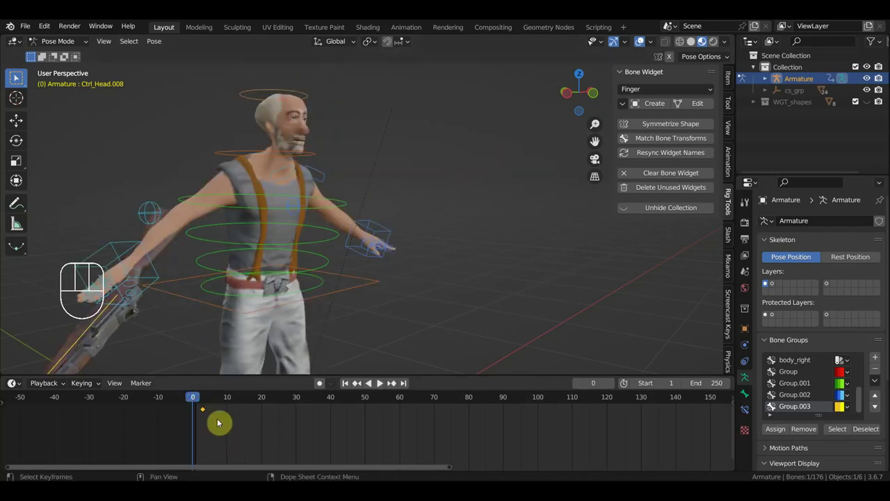
Step: Delete the selected keyframe and clear the parent of the selected bone in Edit Mode
{"action": "key", "text": "Delete"}
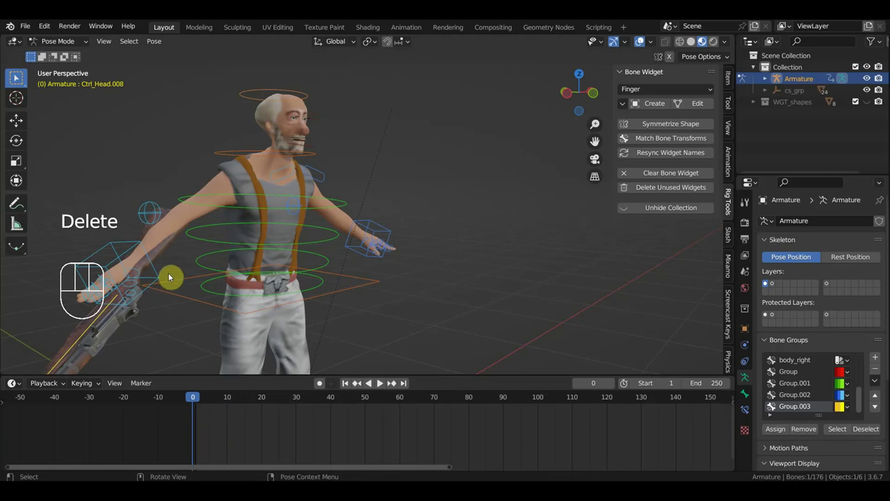
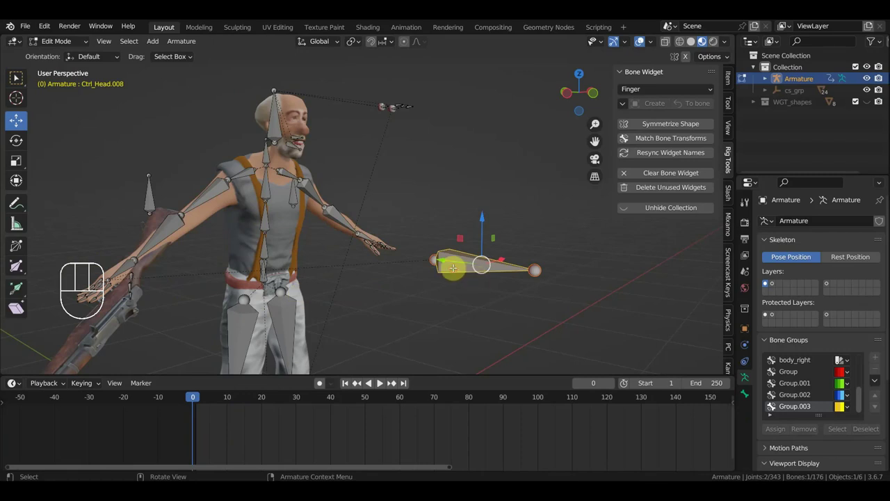
{"action": "key", "text": "alt+p"}
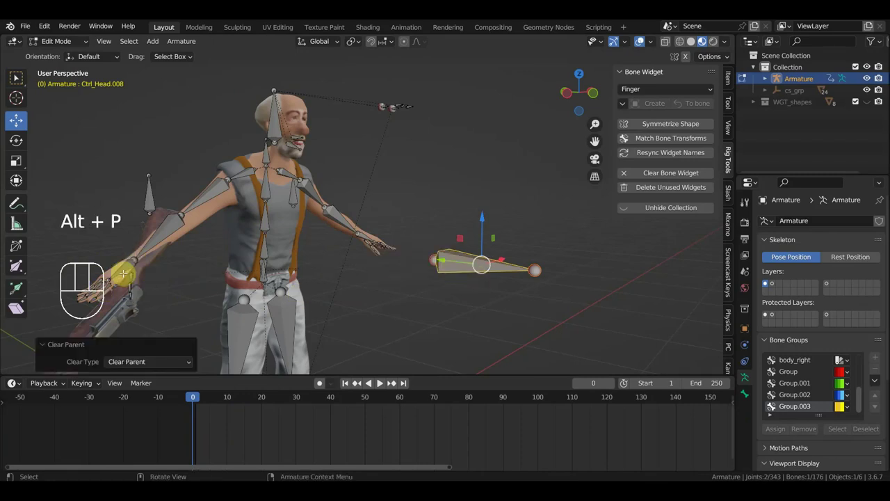
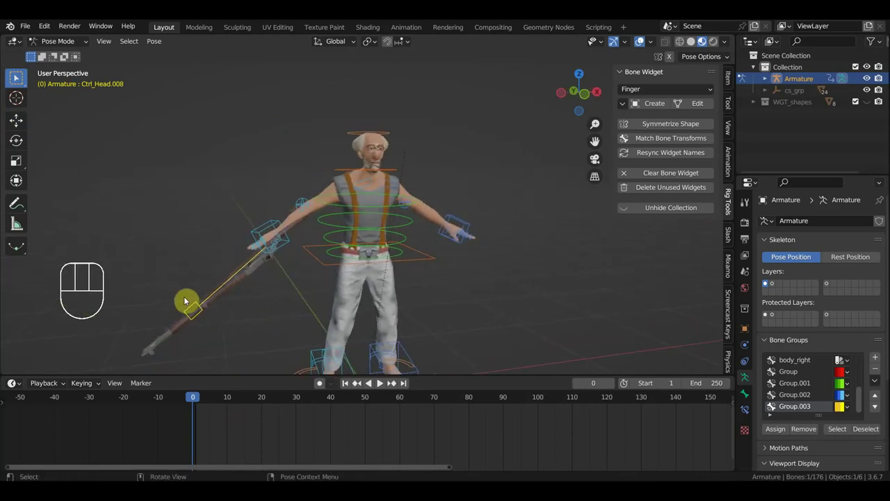
Step: At frame 1, rotate the root control about -61 degrees around the vertical axis from top view
{"action": "left_click", "coordinate": [202, 401]}
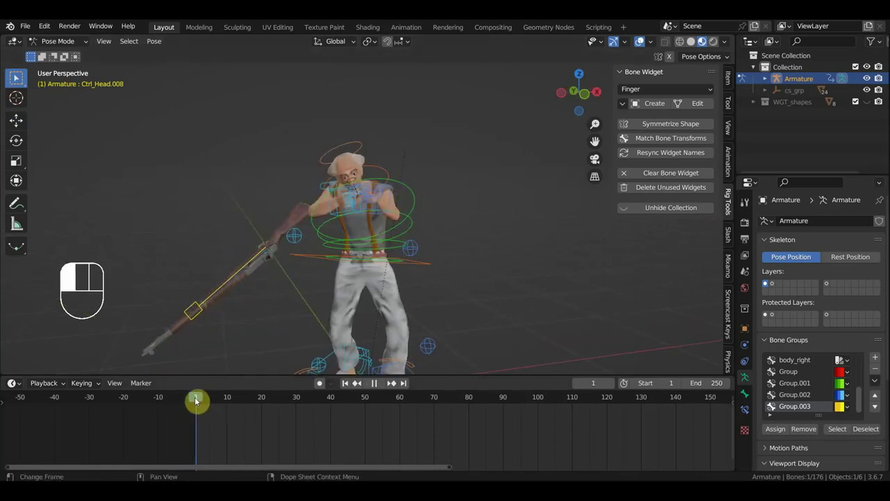
{"action": "left_click", "coordinate": [228, 284]}
{"action": "key", "text": "KP_7"}
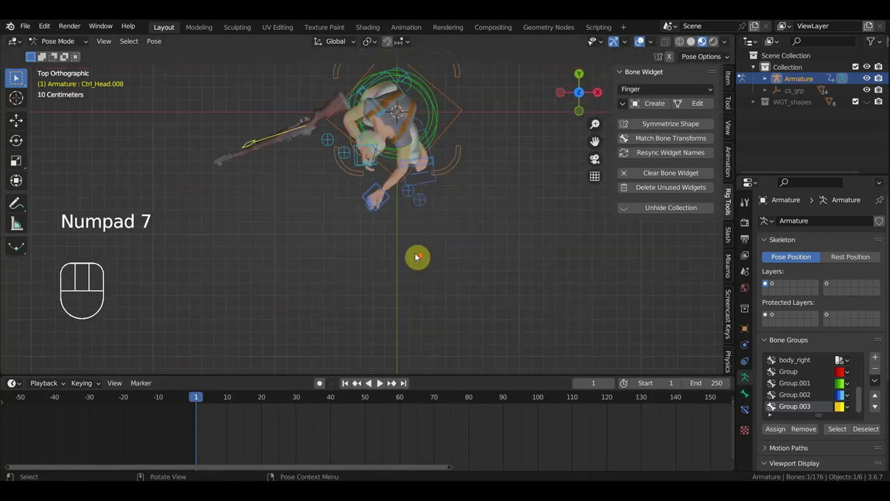
{"action": "key", "text": "r"}
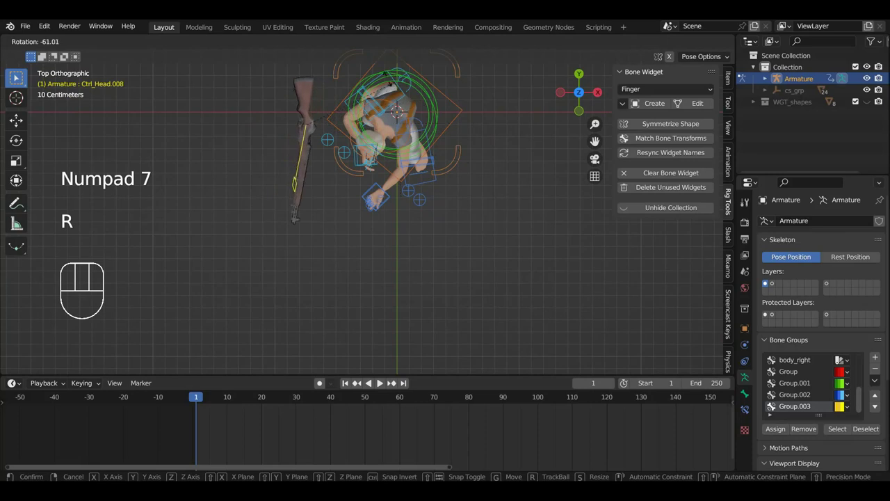
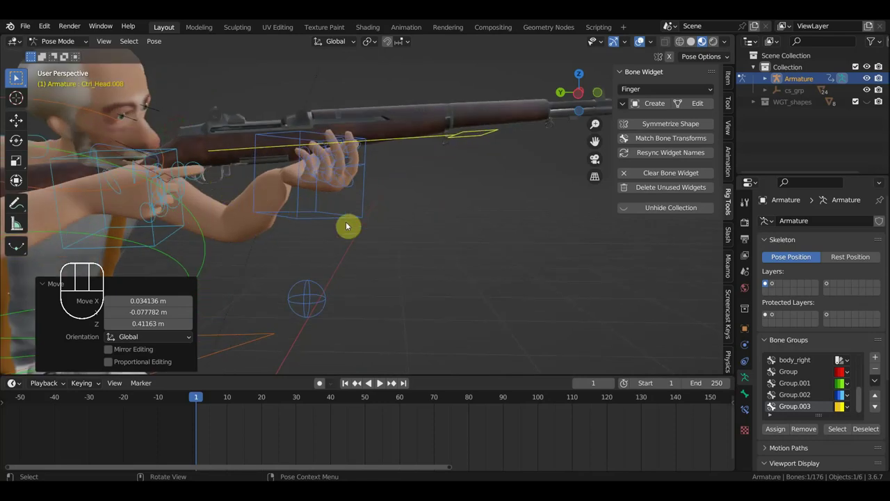
Step: Nudge and rotate the rifle control roughly into the right hand
{"action": "key", "text": "g"}
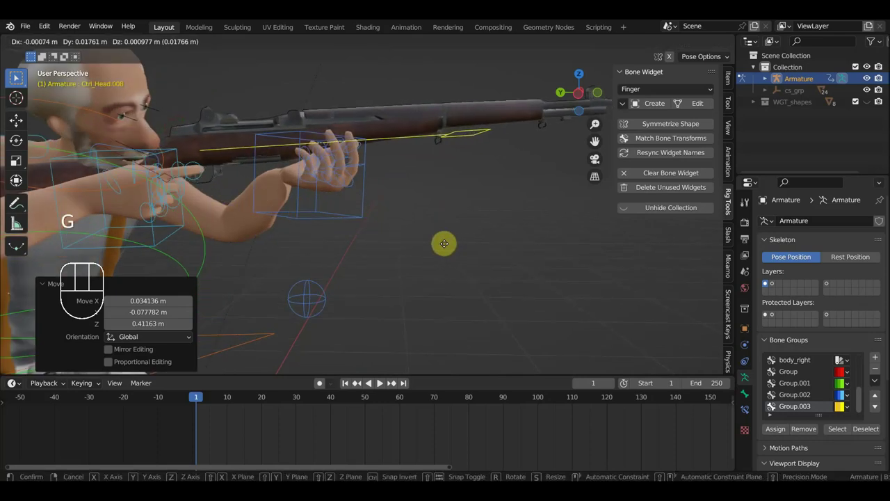
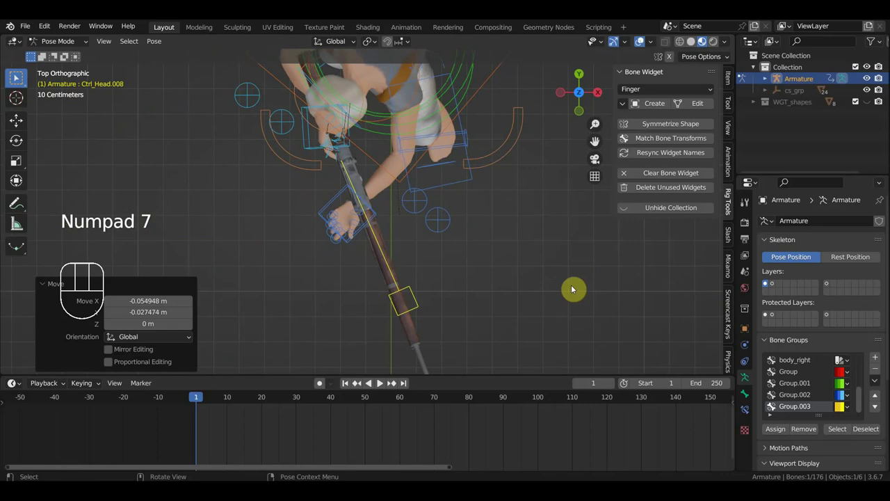
{"action": "key", "text": "r"}
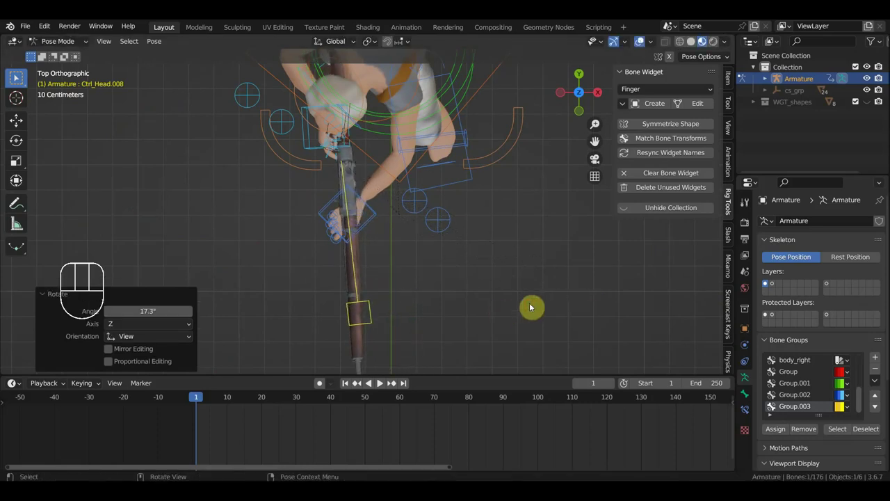
{"action": "key", "text": "g"}
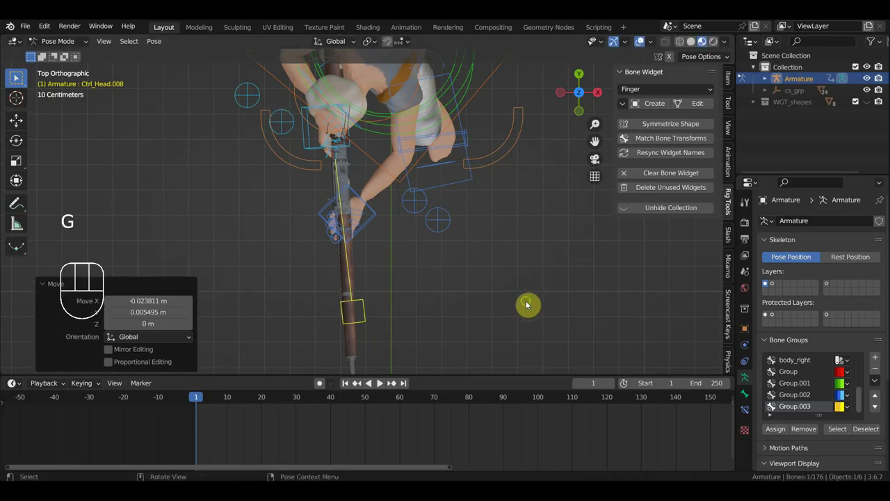
{"action": "left_click_drag", "start_coordinate": [567, 281], "coordinate": [621, 212]}
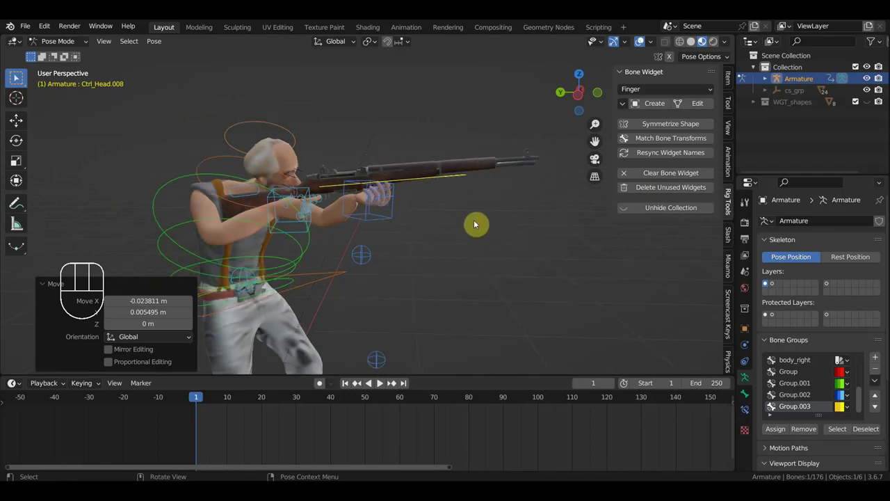
{"action": "scroll", "scroll_direction": "up", "scroll_amount": 3}
{"action": "left_click_drag", "start_coordinate": [355, 257], "coordinate": [232, 260]}
{"action": "scroll", "scroll_direction": "down", "scroll_amount": 3}
Step: From the side view, tilt and shift the rifle so it lines up along the gripping hand
{"action": "key", "text": "KP_3"}
{"action": "key", "text": "KP_1"}
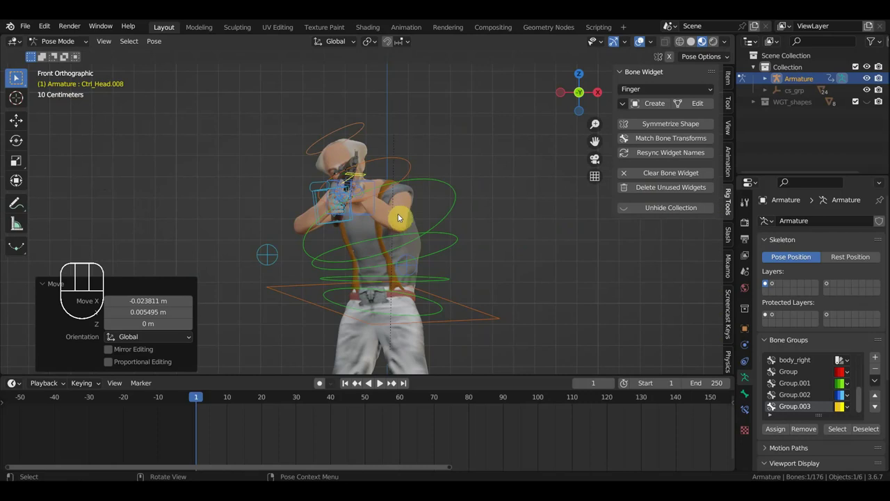
{"action": "left_click_drag", "start_coordinate": [386, 220], "coordinate": [521, 218]}
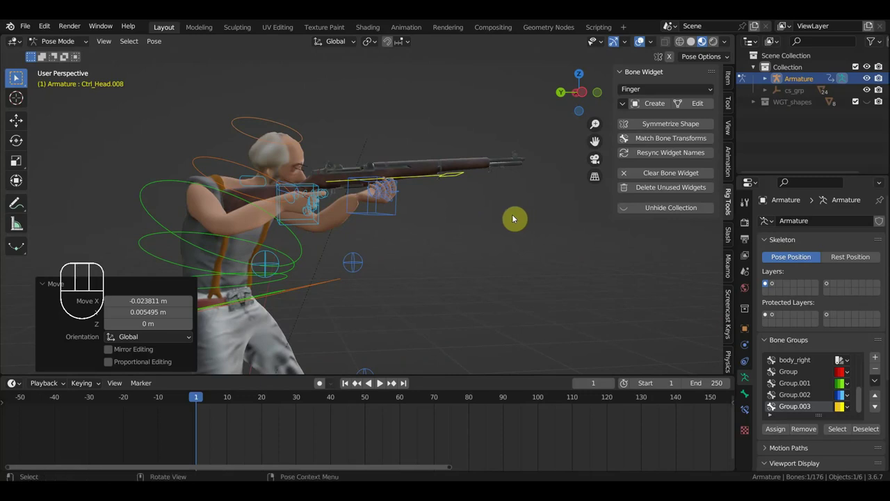
{"action": "key", "text": "`"}
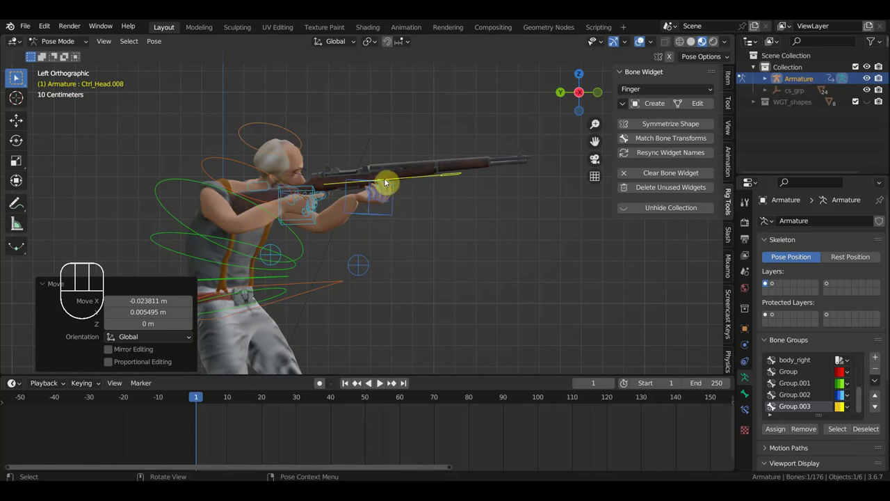
{"action": "key", "text": "r"}
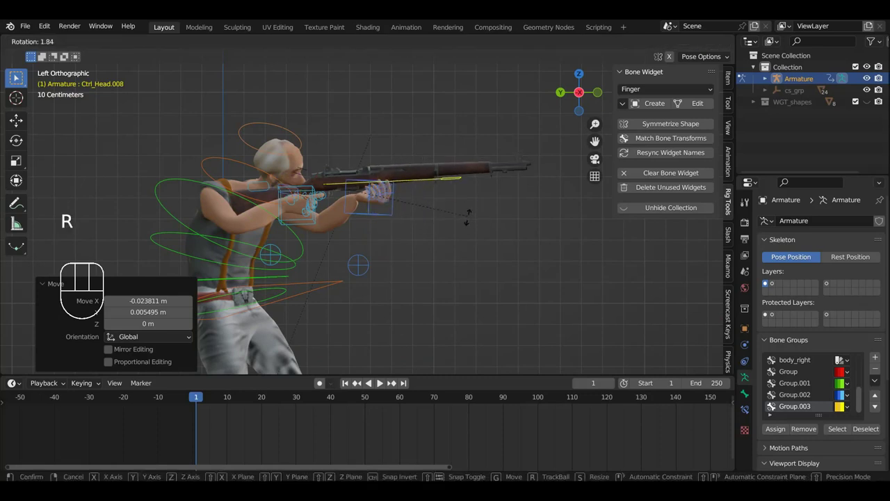
{"action": "key", "text": "g"}
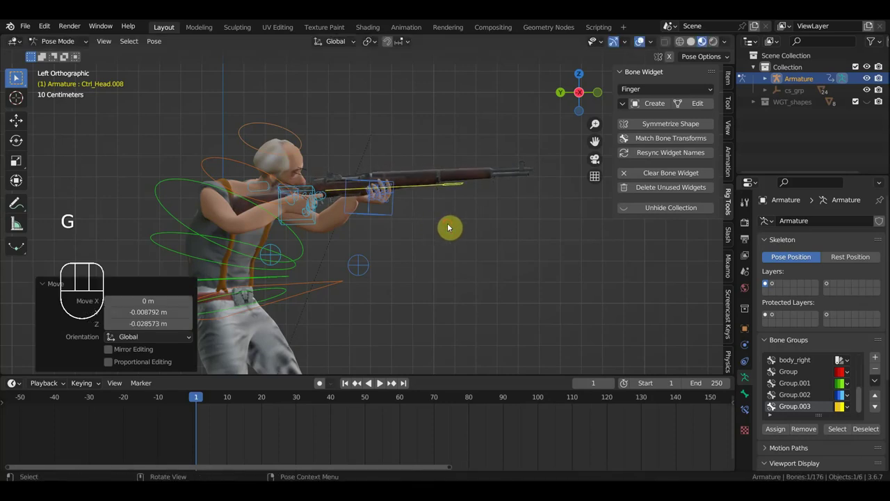
{"action": "key", "text": "r"}
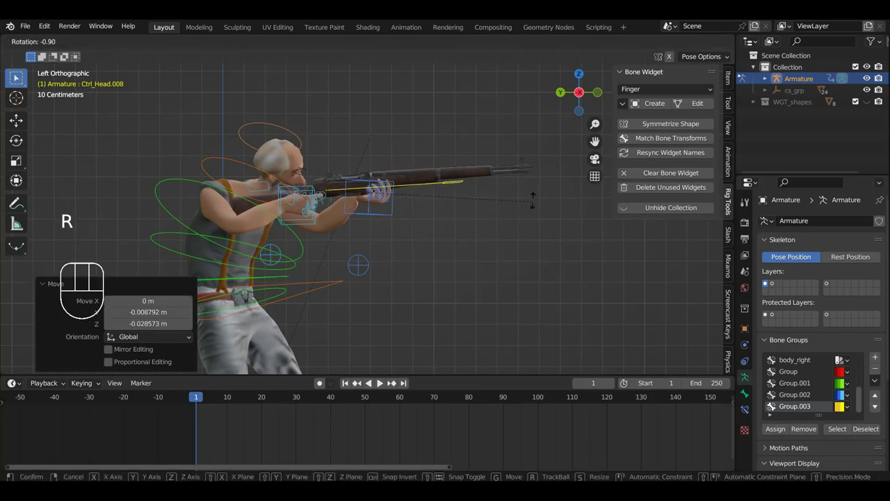
{"action": "key", "text": "g"}
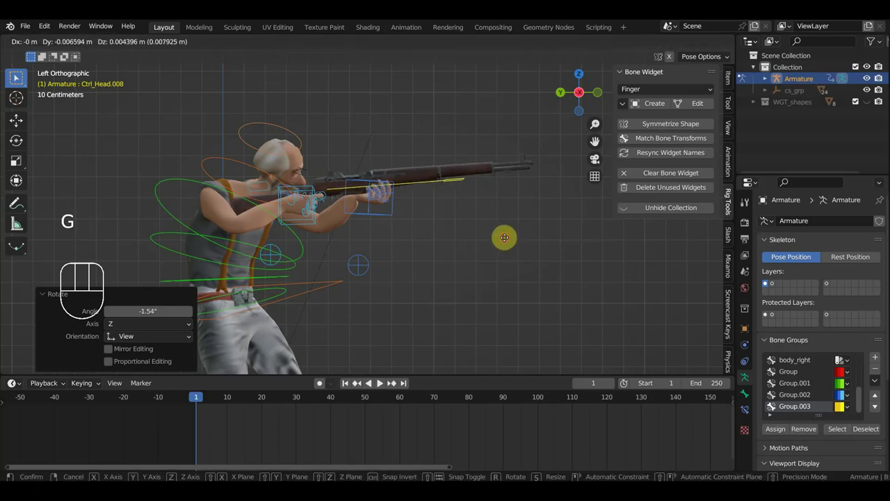
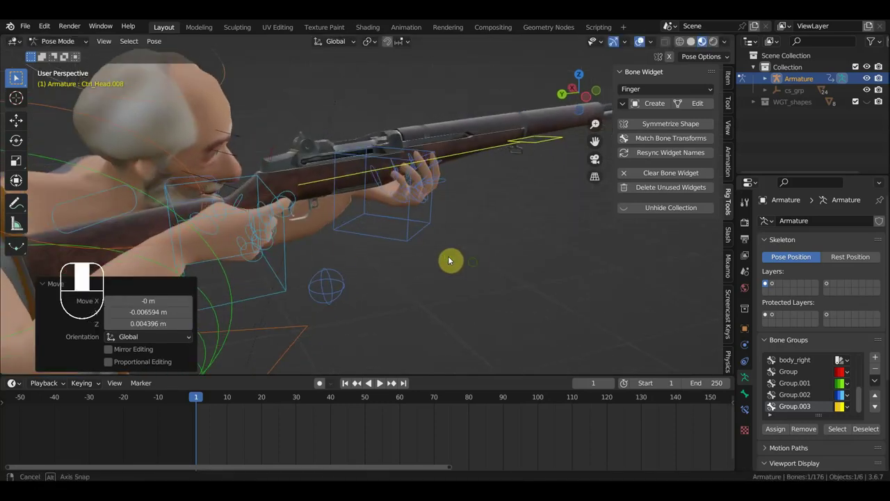
Step: Select the right thumb control and nudge the rifle further into the hand's grip
{"action": "left_click", "coordinate": [223, 226]}
{"action": "left_click_drag", "start_coordinate": [300, 234], "coordinate": [458, 229]}
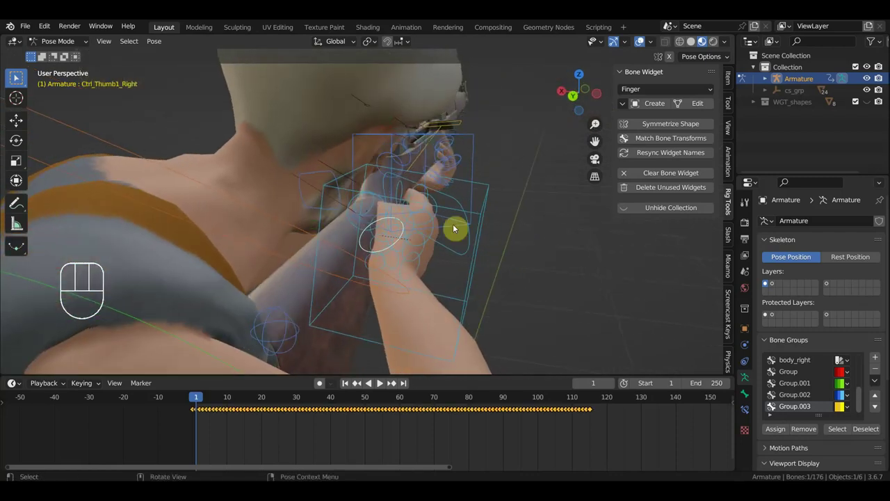
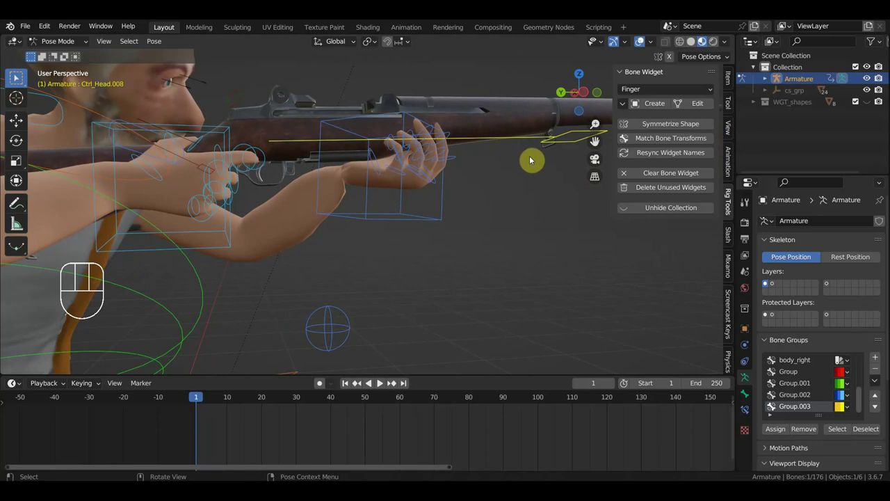
{"action": "key", "text": "g"}
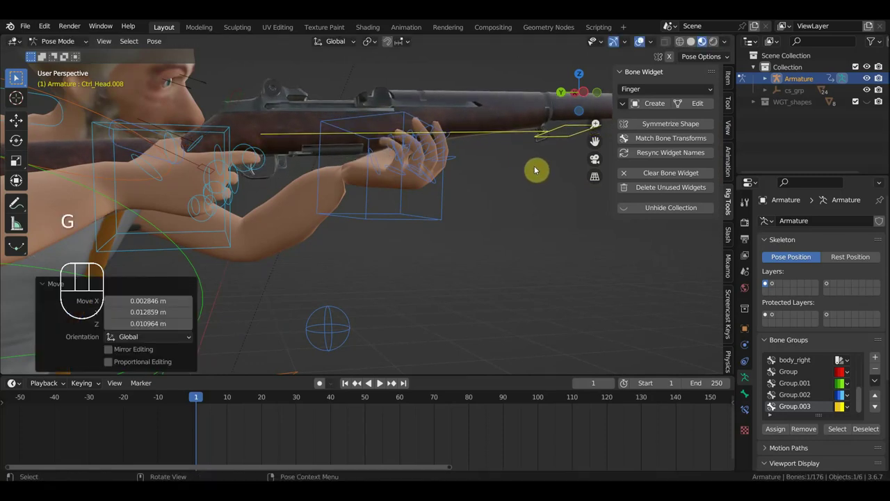
{"action": "key", "text": "r"}
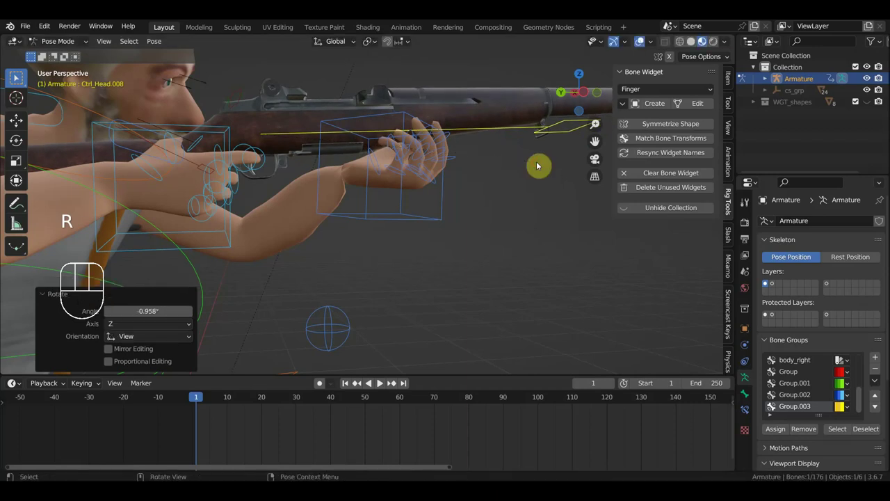
{"action": "key", "text": "g"}
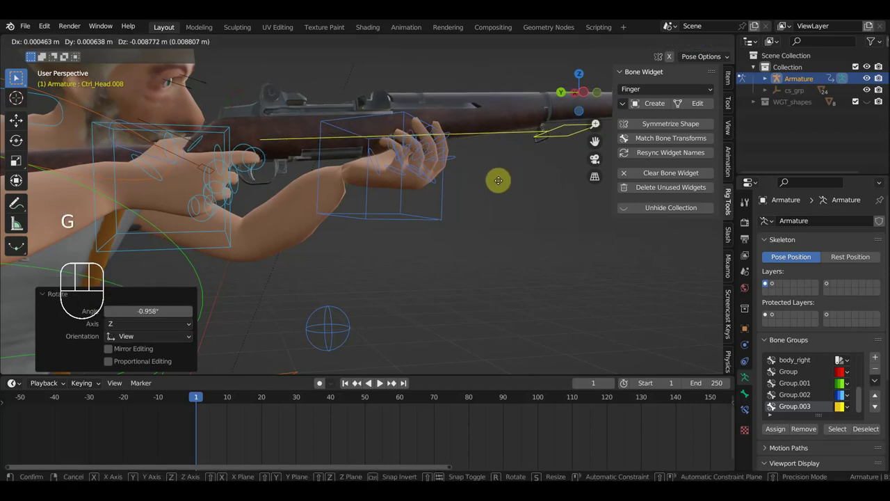
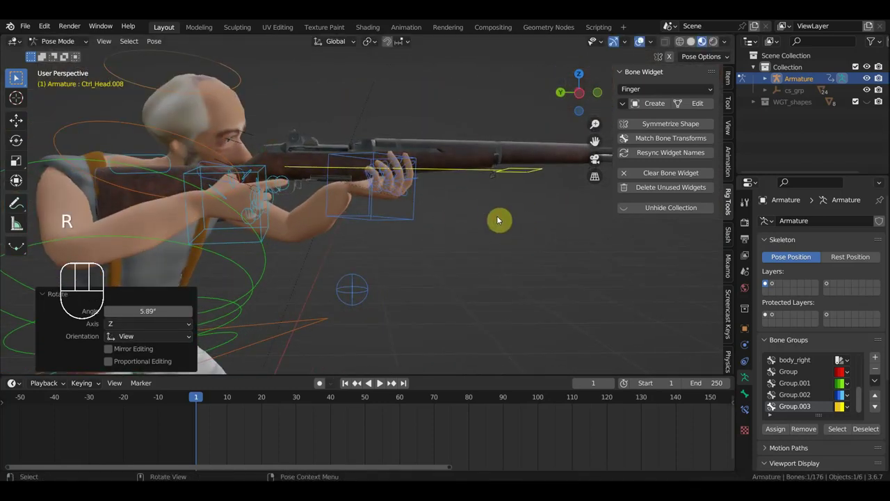
{"action": "key", "text": "g"}
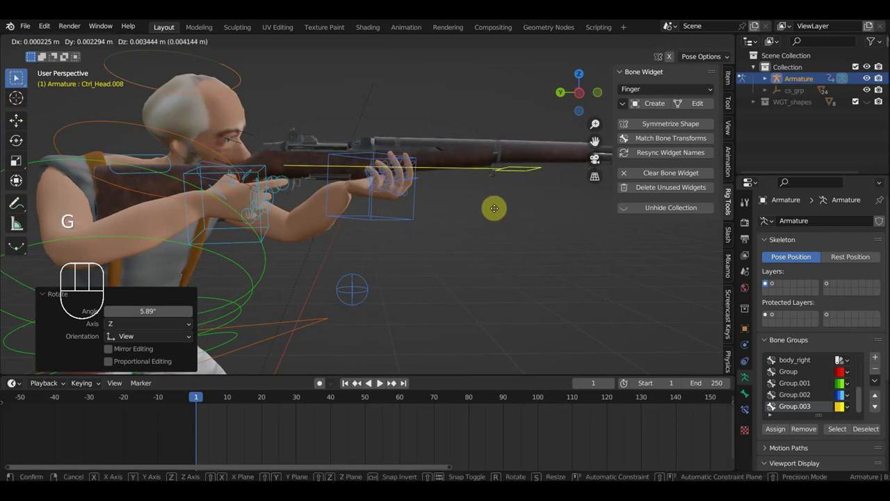
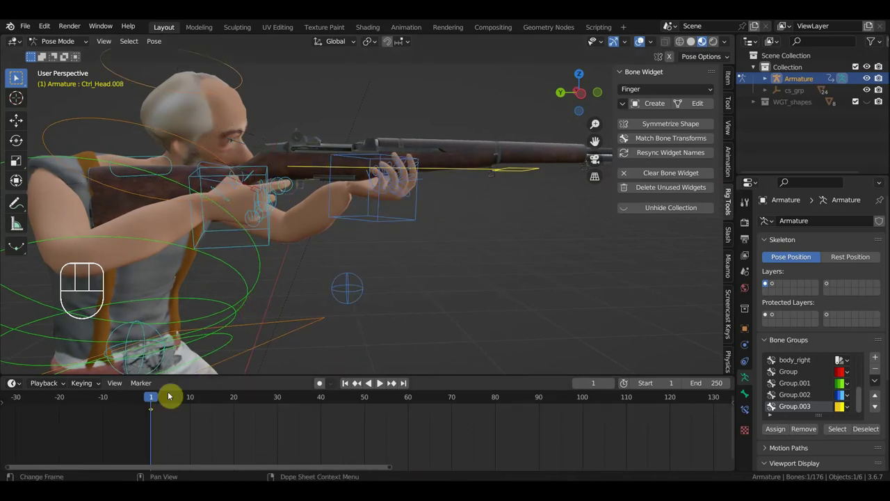
Step: Play back and scrub the fall from the side, stepping through frames up to 40
{"action": "left_click_drag", "start_coordinate": [163, 399], "coordinate": [420, 389]}
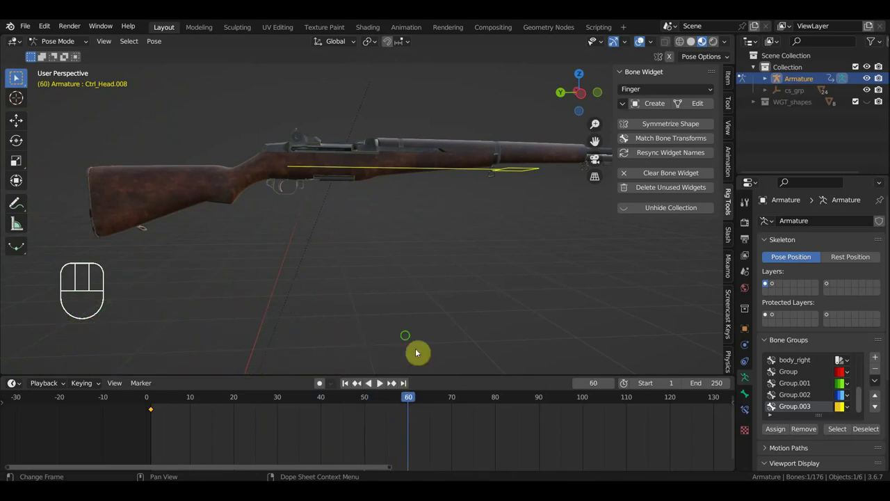
{"action": "left_click_drag", "start_coordinate": [375, 255], "coordinate": [360, 144]}
{"action": "key", "text": "KP_3"}
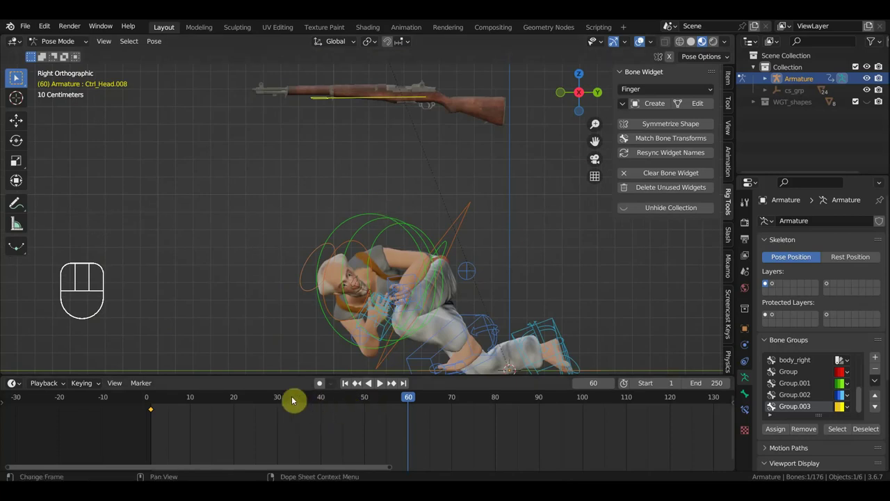
{"action": "left_click", "coordinate": [282, 401]}
{"action": "left_click", "coordinate": [324, 405]}
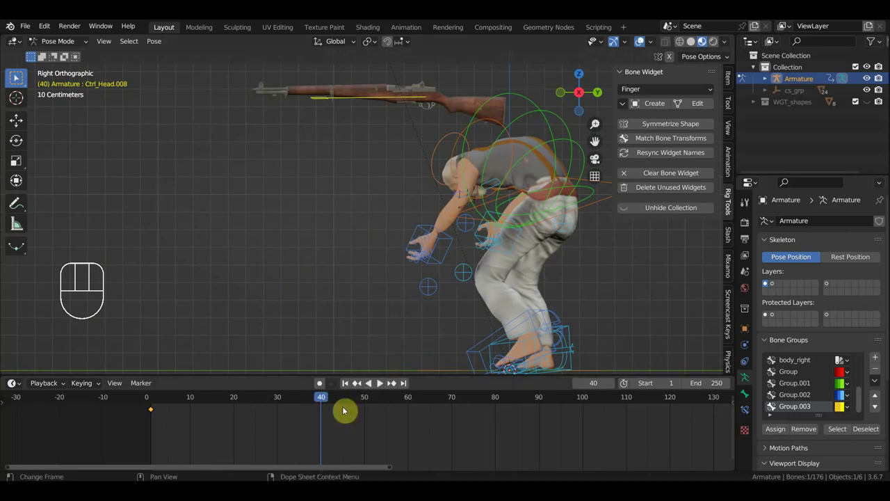
{"action": "left_click", "coordinate": [365, 401]}
Step: Inspect frames 49 and 50 where the character crouches mid-fall under the rifle
{"action": "left_click_drag", "start_coordinate": [424, 333], "coordinate": [531, 315]}
{"action": "left_click_drag", "start_coordinate": [486, 298], "coordinate": [501, 207]}
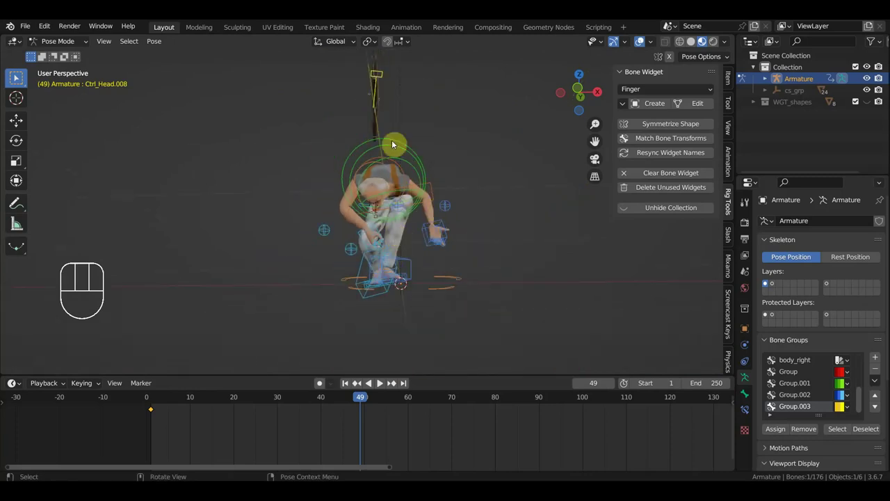
{"action": "left_click", "coordinate": [382, 85]}
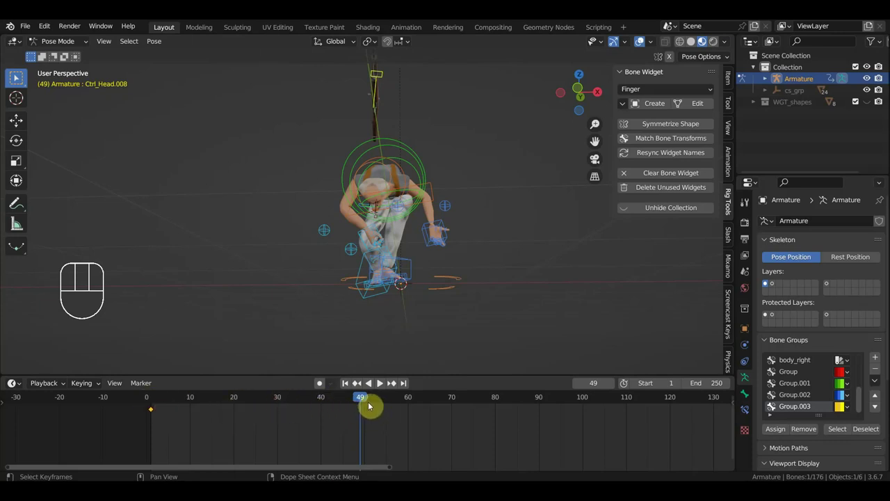
{"action": "left_click", "coordinate": [368, 403]}
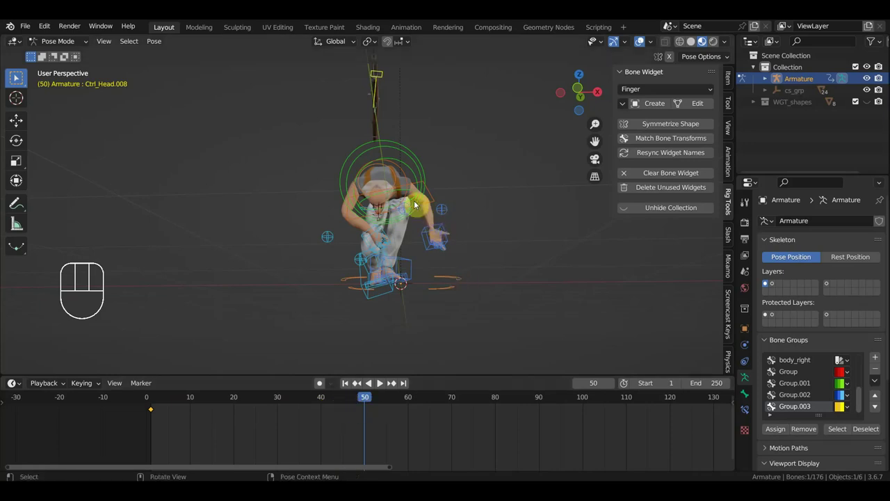
Step: Turn the rifle toward the hands and move it down, angling it under the hand
{"action": "left_click_drag", "start_coordinate": [439, 204], "coordinate": [475, 297]}
{"action": "key", "text": "KP_7"}
{"action": "key", "text": "r"}
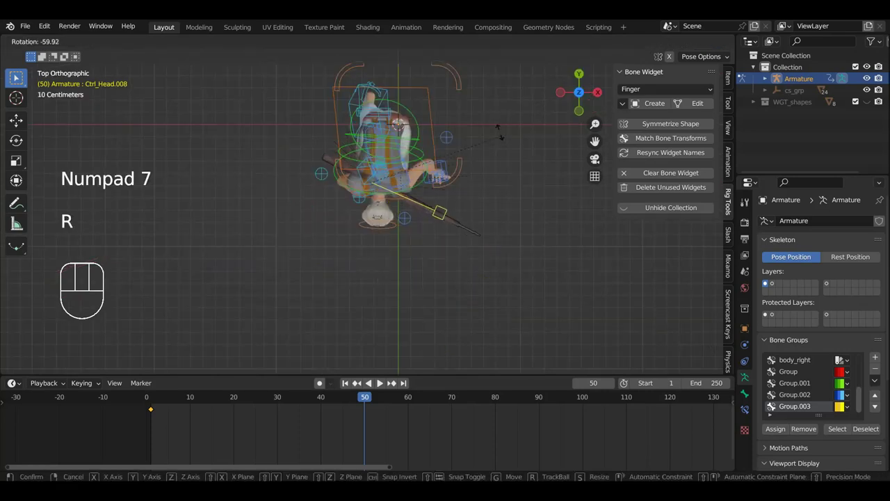
{"action": "left_click_drag", "start_coordinate": [470, 241], "coordinate": [466, 159]}
{"action": "key", "text": "g"}
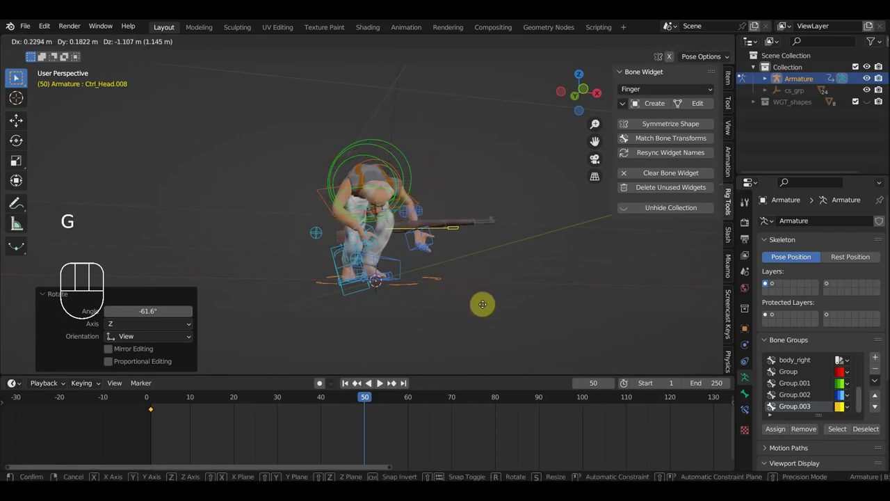
{"action": "middle_click", "coordinate": [491, 301]}
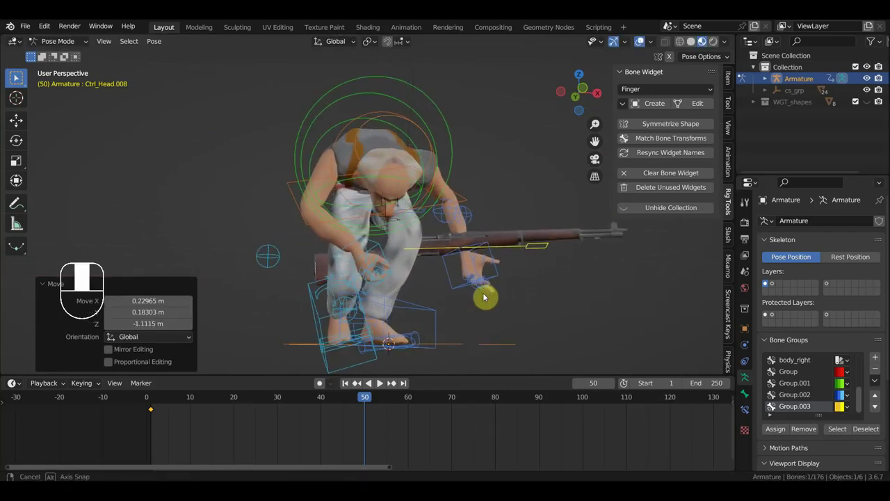
{"action": "key", "text": "r"}
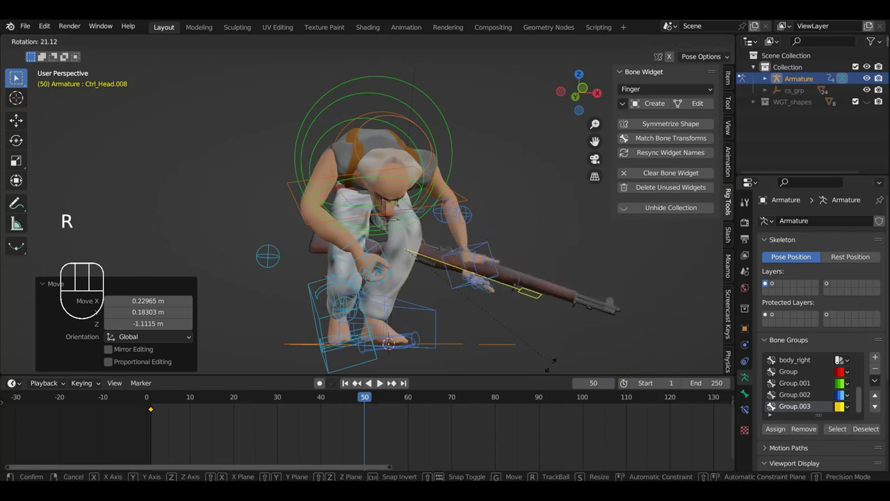
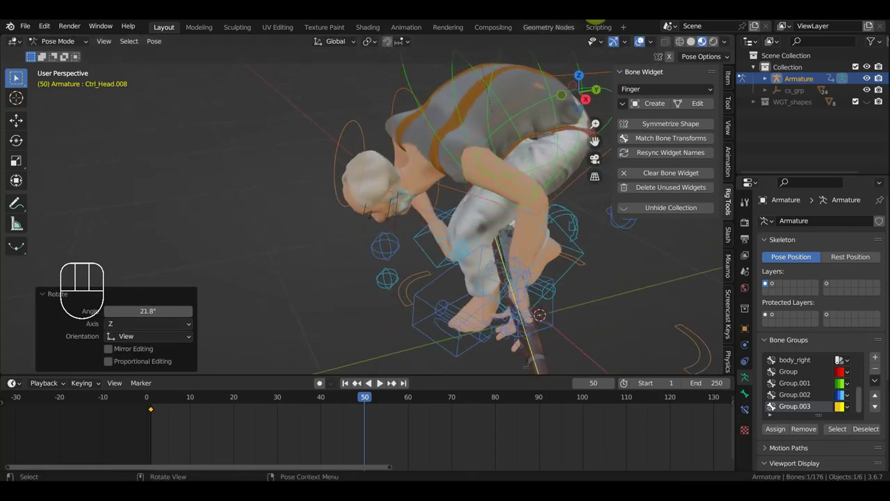
{"action": "key", "text": "r"}
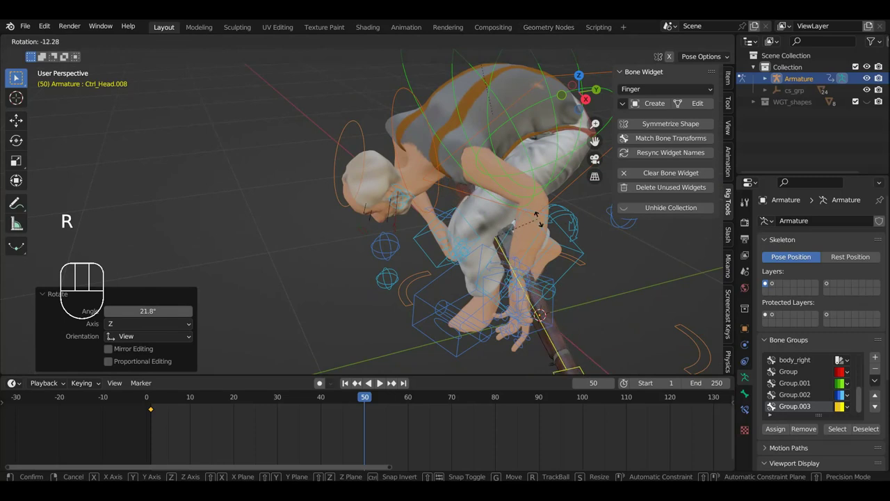
Step: Move and rotate both hand controls onto the rifle, then line up the rifle control
{"action": "key", "text": "g"}
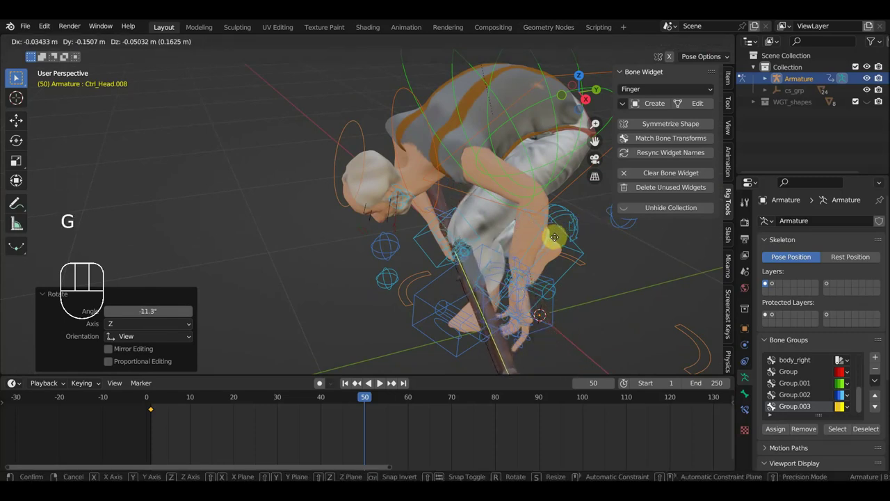
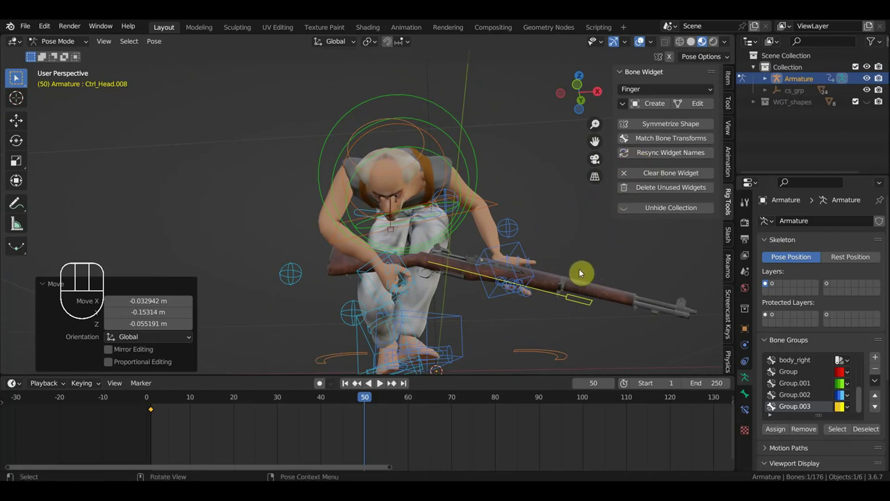
{"action": "scroll", "scroll_direction": "up", "scroll_amount": 3}
{"action": "key", "text": "r"}
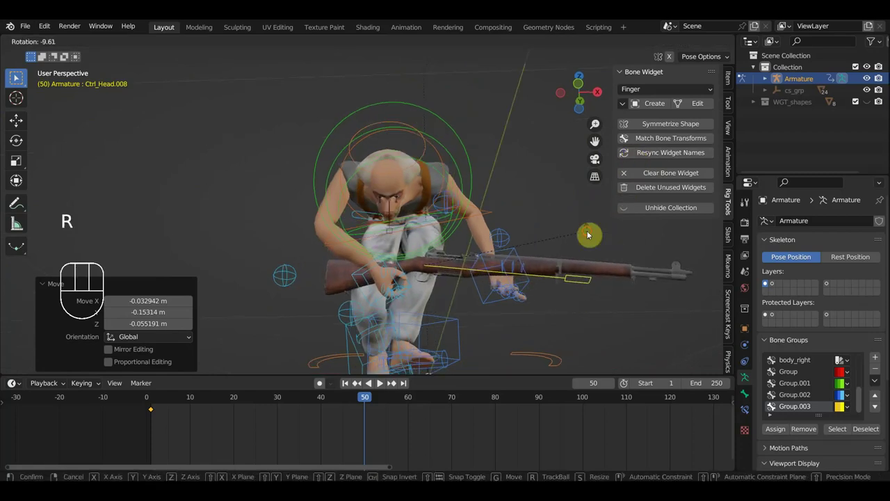
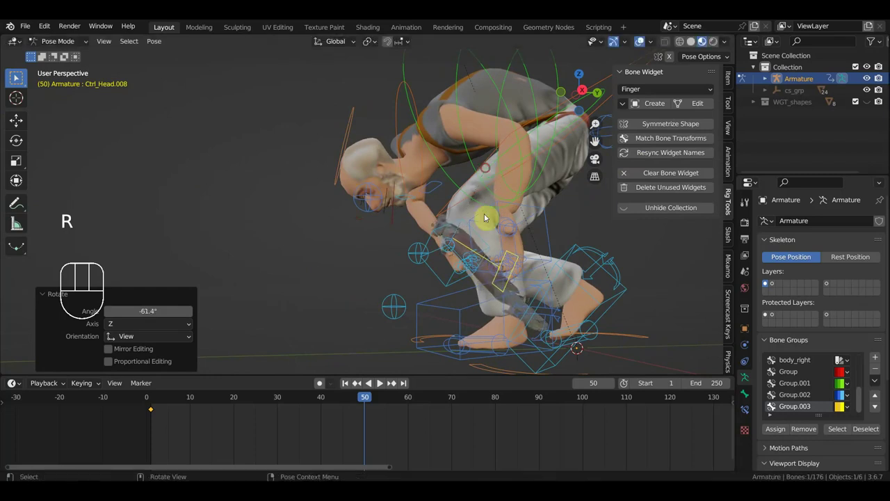
{"action": "left_click_drag", "start_coordinate": [528, 247], "coordinate": [556, 240]}
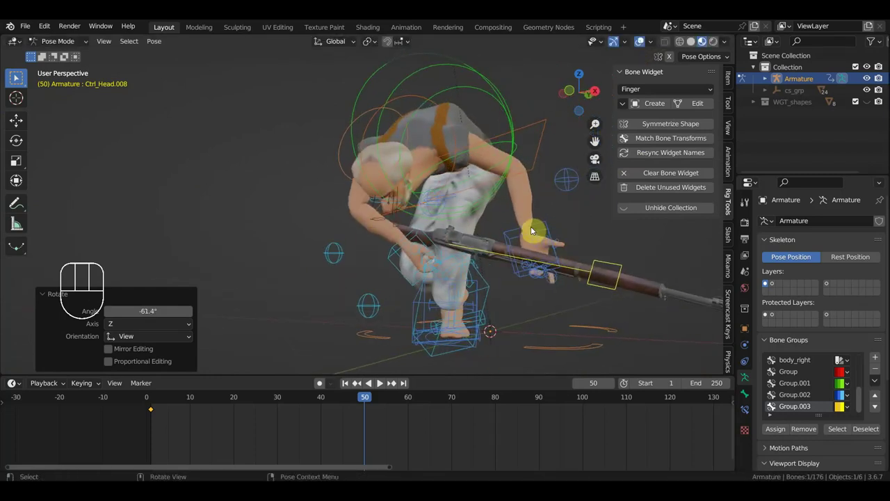
{"action": "key", "text": "g"}
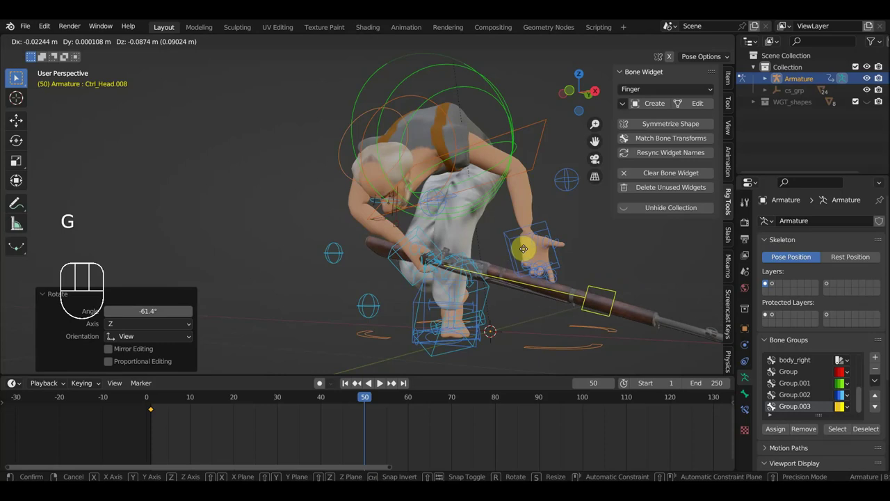
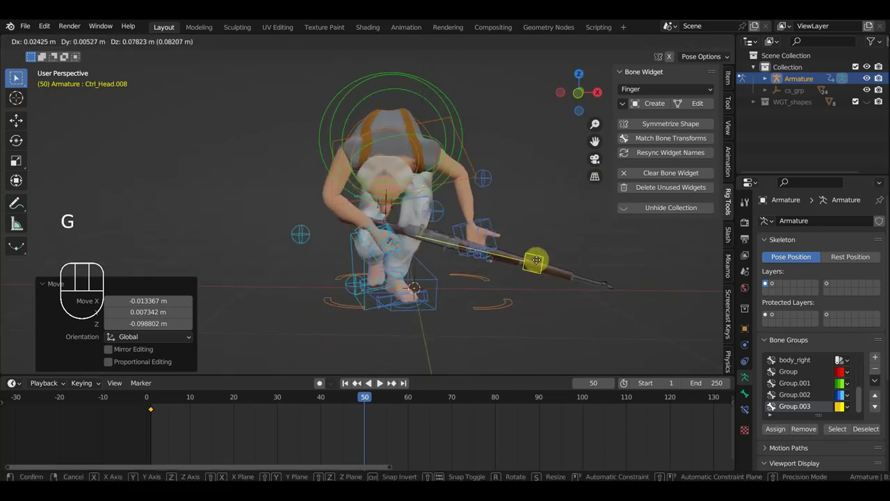
{"action": "key", "text": "r"}
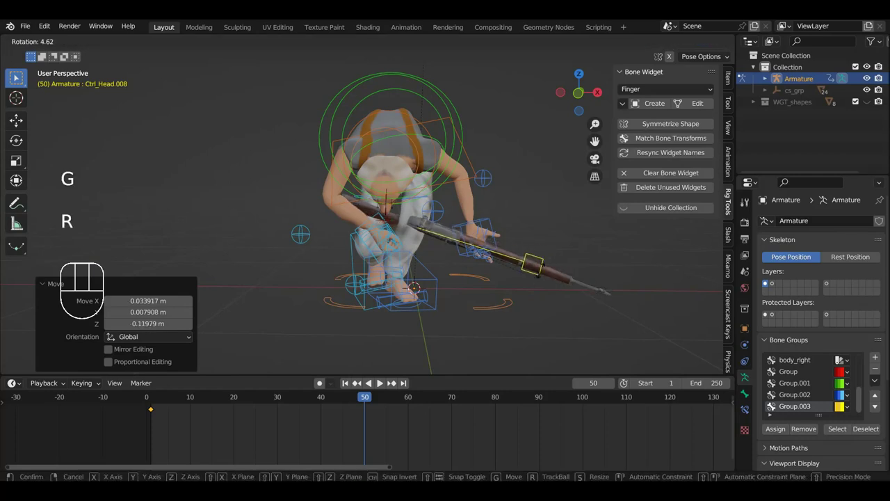
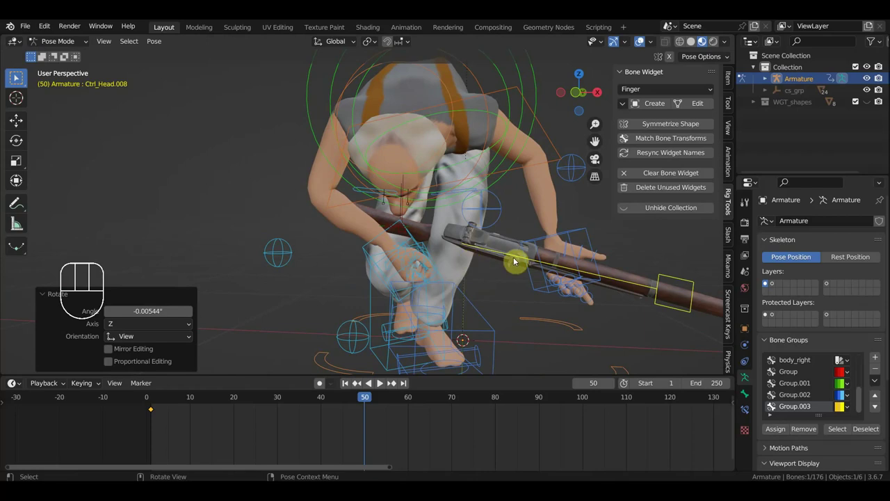
Step: Rotate the hand control at frame 50 to tilt the rifle along the crouching character's hand
{"action": "left_click_drag", "start_coordinate": [490, 250], "coordinate": [512, 184]}
{"action": "left_click_drag", "start_coordinate": [542, 216], "coordinate": [550, 224]}
{"action": "key", "text": "r"}
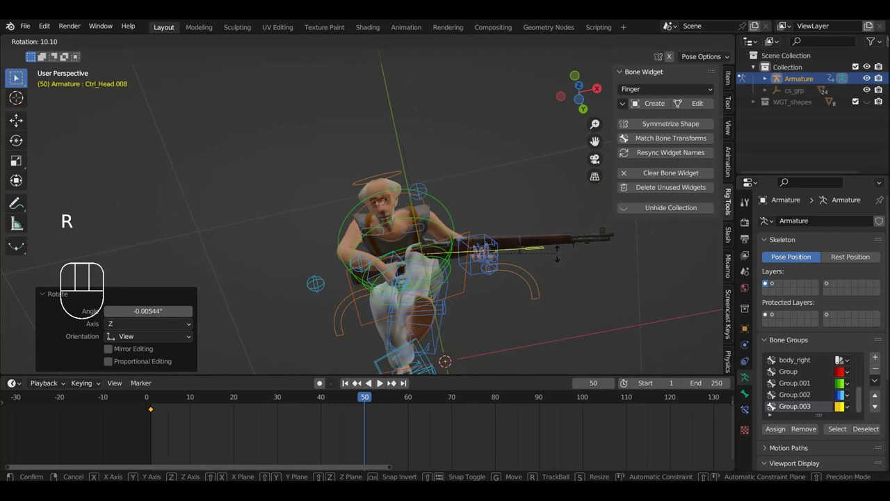
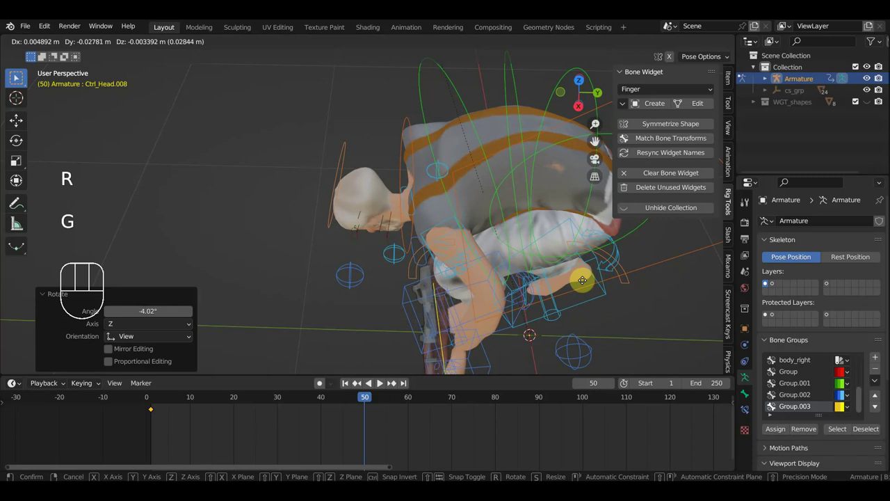
{"action": "left_click_drag", "start_coordinate": [579, 279], "coordinate": [575, 235]}
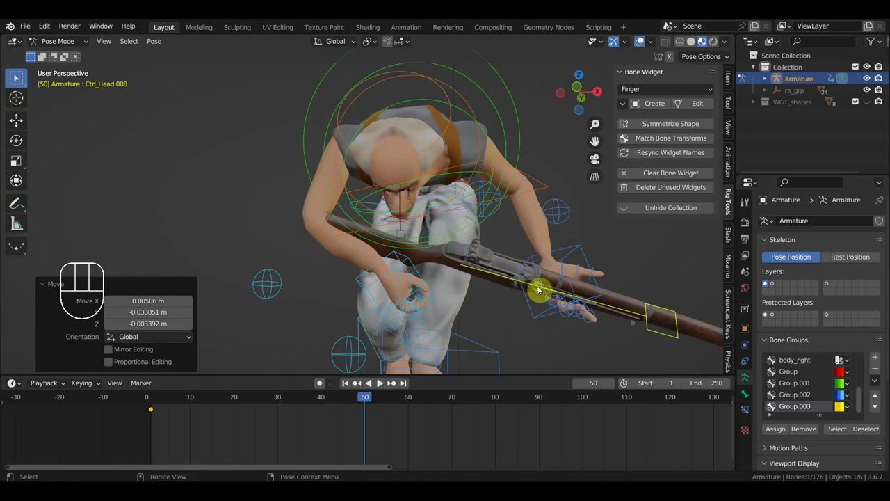
{"action": "left_click_drag", "start_coordinate": [543, 276], "coordinate": [531, 236]}
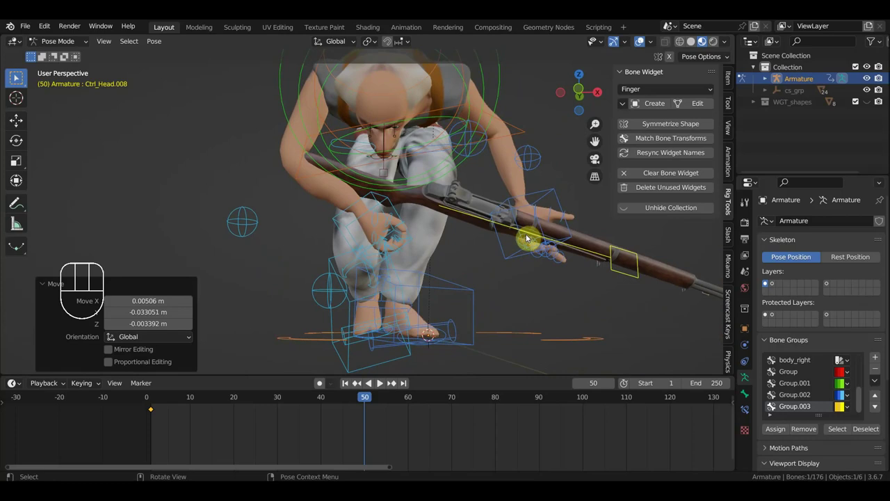
Step: Select all 76 control bones and key their Location & Rotation at frame 50
{"action": "key", "text": "a"}
{"action": "key", "text": "i"}
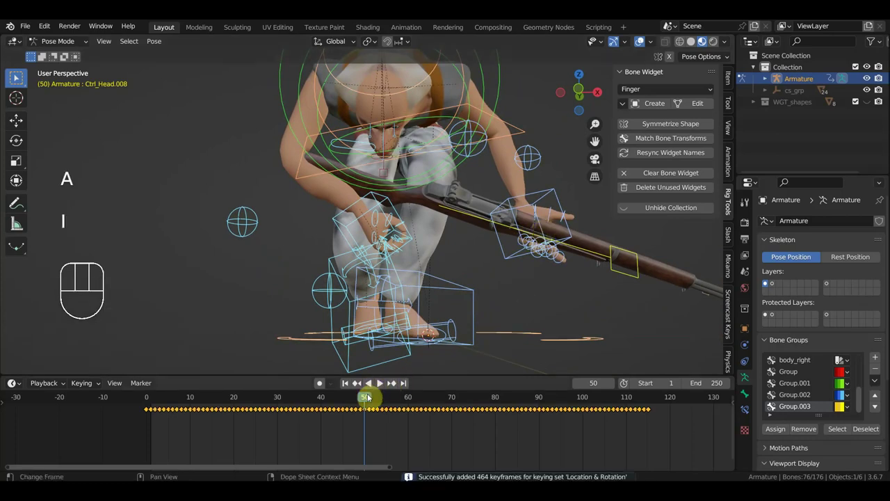
Step: Scrub the timeline to frame 40 to review the fall and select the single rifle control bone
{"action": "left_click_drag", "start_coordinate": [355, 404], "coordinate": [348, 385]}
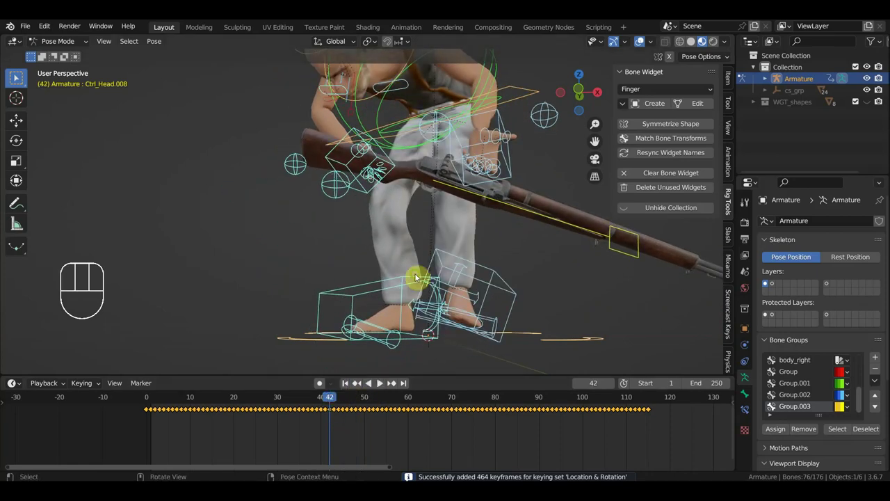
{"action": "left_click_drag", "start_coordinate": [425, 279], "coordinate": [486, 258]}
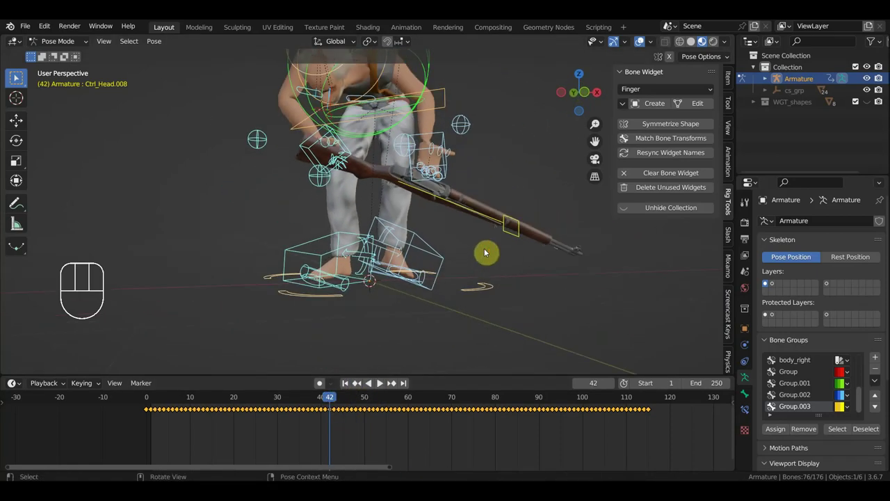
{"action": "left_click_drag", "start_coordinate": [497, 270], "coordinate": [471, 322]}
{"action": "left_click_drag", "start_coordinate": [331, 402], "coordinate": [424, 328]}
{"action": "left_click", "coordinate": [501, 258]}
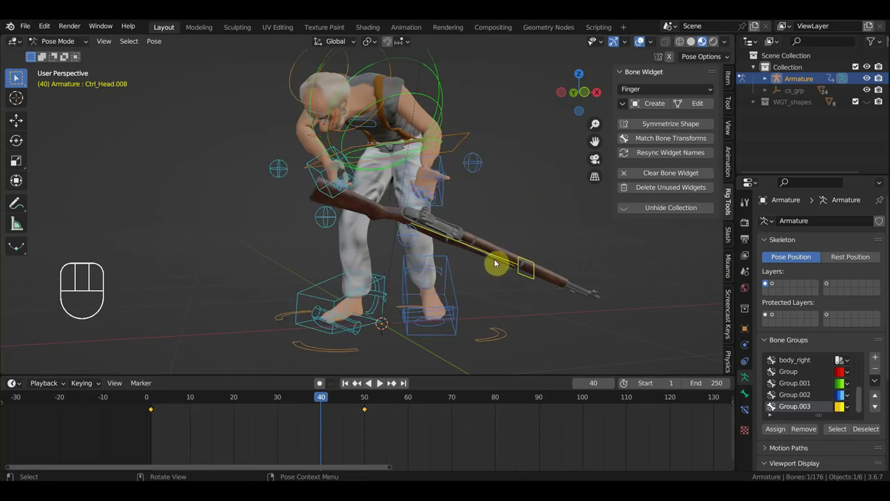
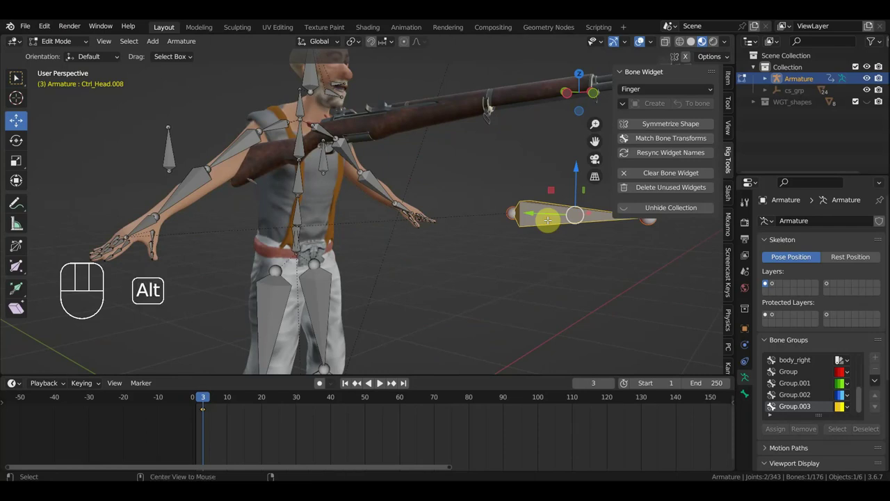
Step: Switch the armature back from edit mode to posing
{"action": "key", "text": "alt+p"}
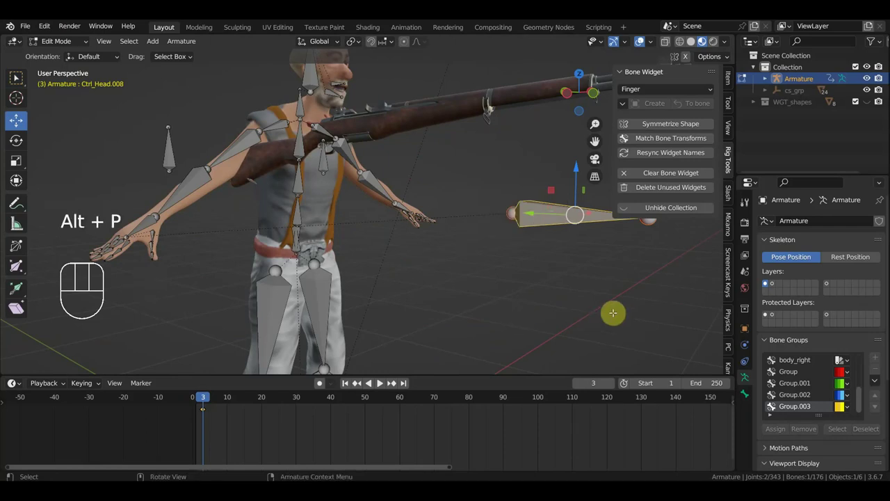
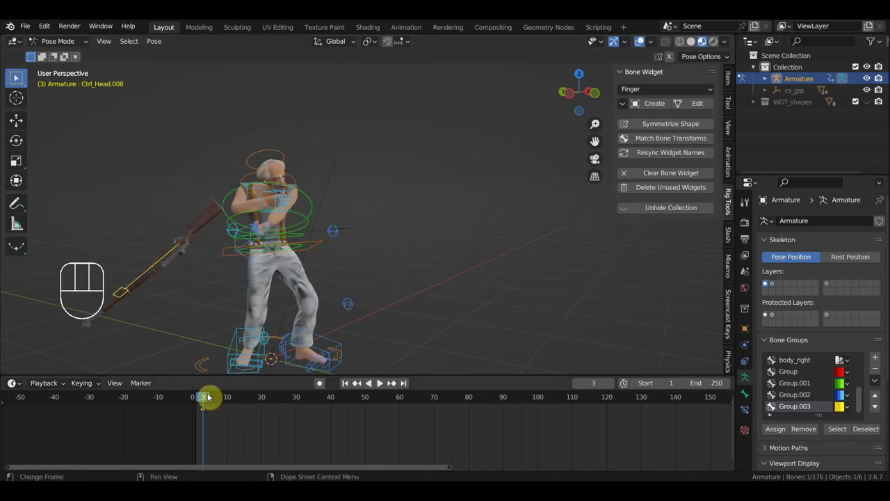
Step: Scrub the timeline back to frame 1 and delete the selected keys there
{"action": "left_click_drag", "start_coordinate": [214, 403], "coordinate": [200, 403]}
{"action": "left_click_drag", "start_coordinate": [229, 430], "coordinate": [200, 401]}
{"action": "key", "text": "Delete"}
Step: Rotate and move the selected control bone at frame 1, then jump to frame 42 during playback
{"action": "key", "text": "r"}
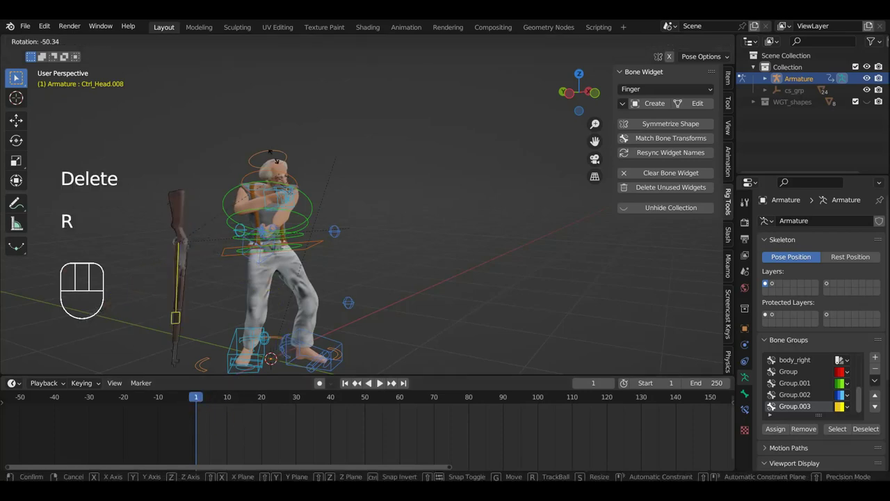
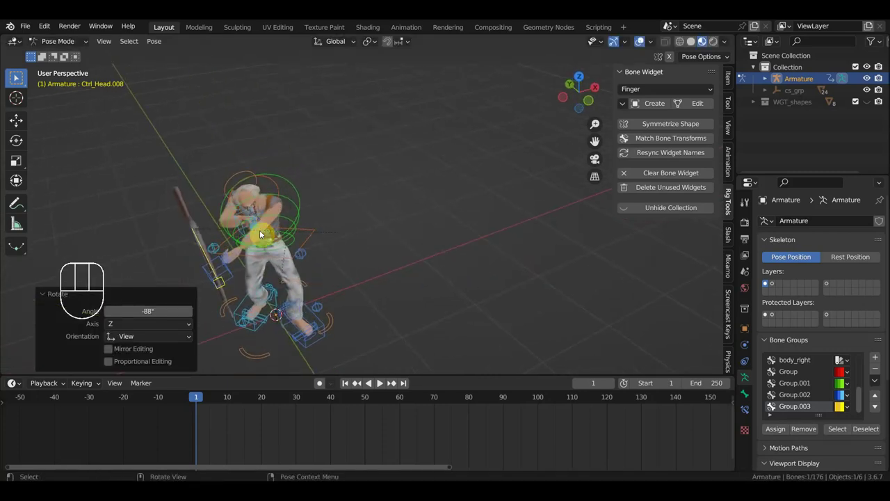
{"action": "key", "text": "g"}
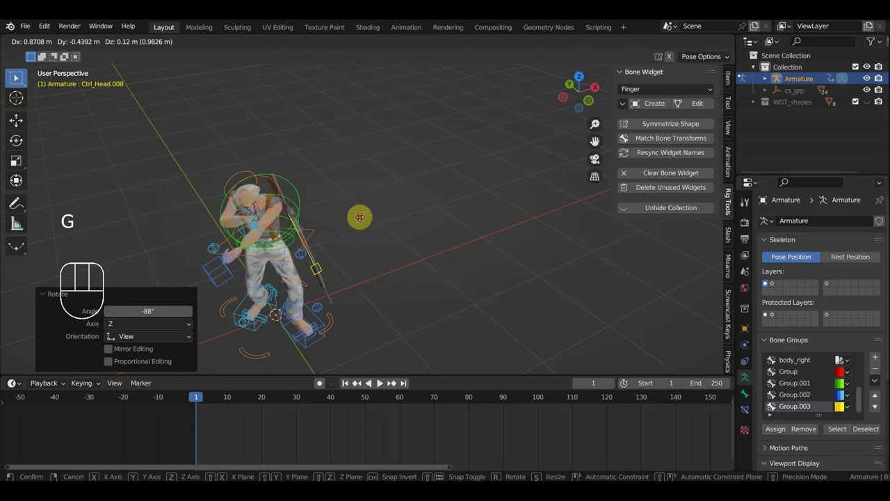
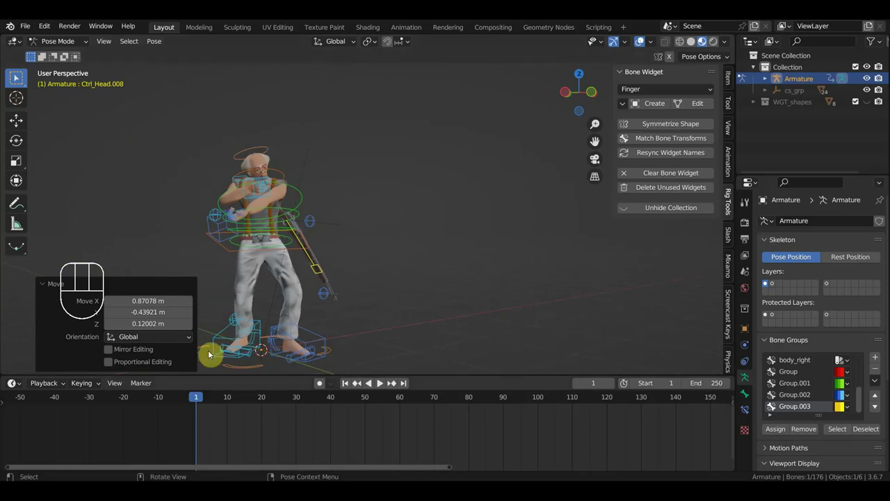
{"action": "left_click", "coordinate": [18, 78]}
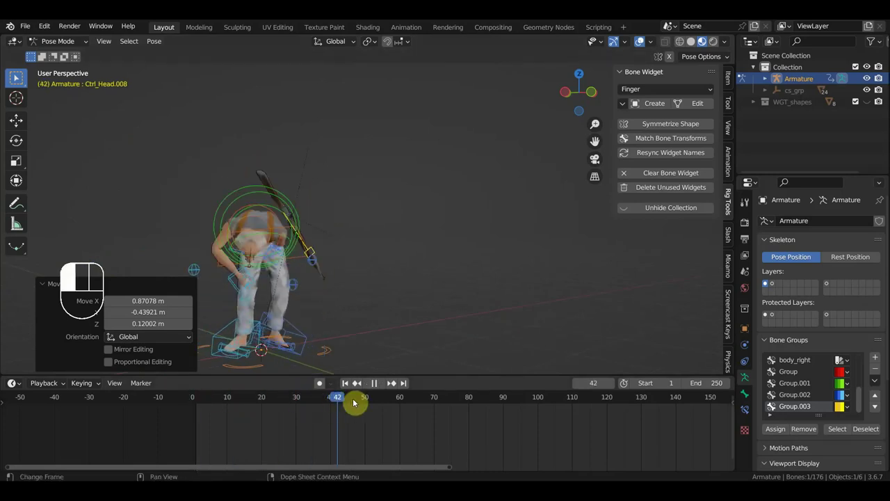
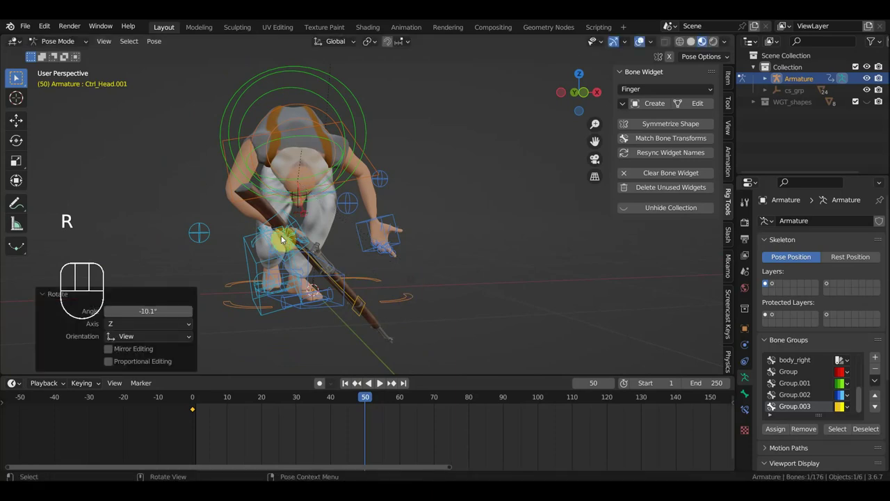
Step: Undo the last change, then rotate and move the right hand IK control to adjust the rifle
{"action": "key", "text": "ctrl+z"}
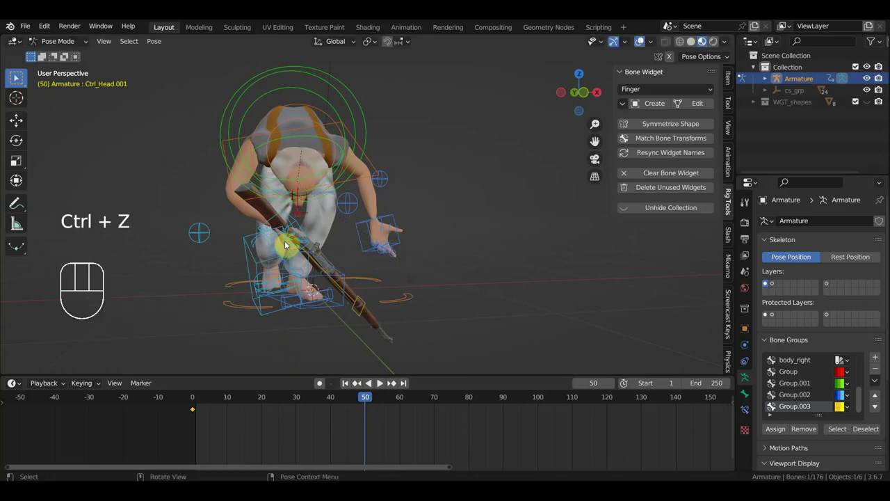
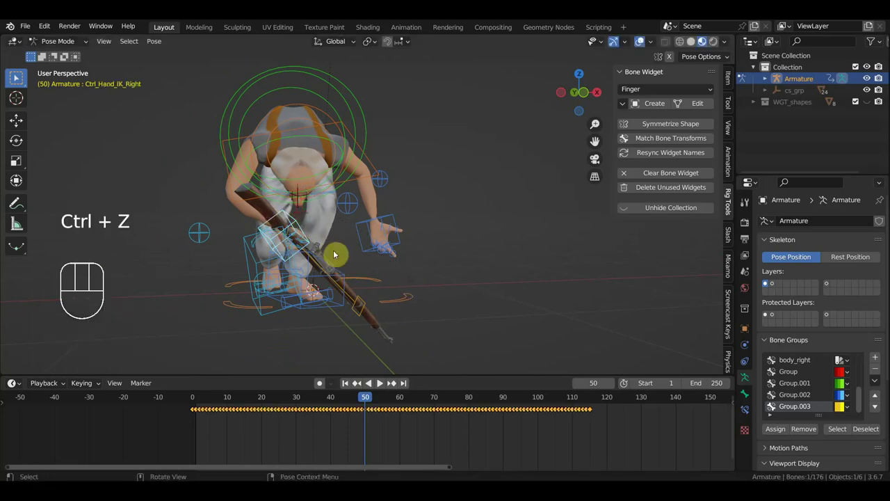
{"action": "key", "text": "r"}
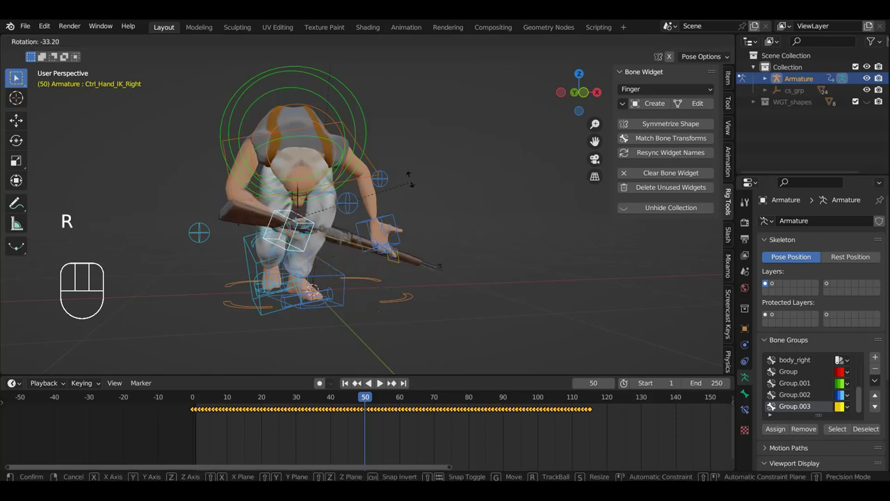
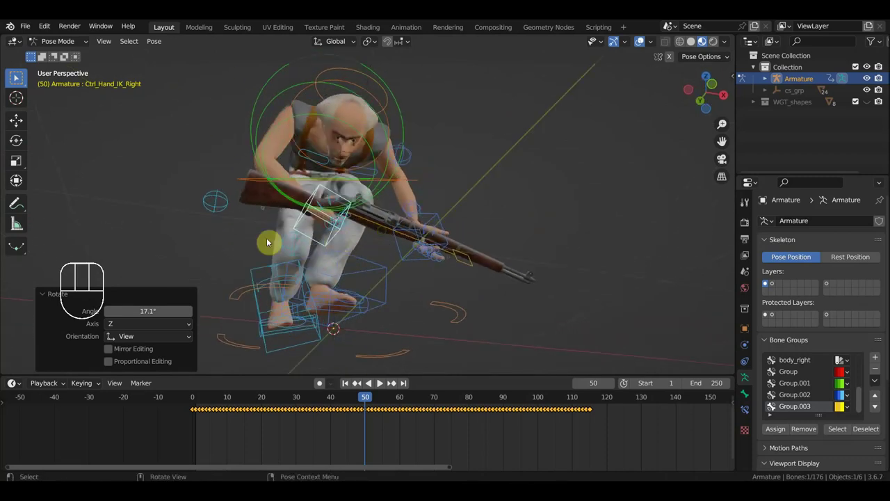
{"action": "left_click_drag", "start_coordinate": [277, 233], "coordinate": [344, 274]}
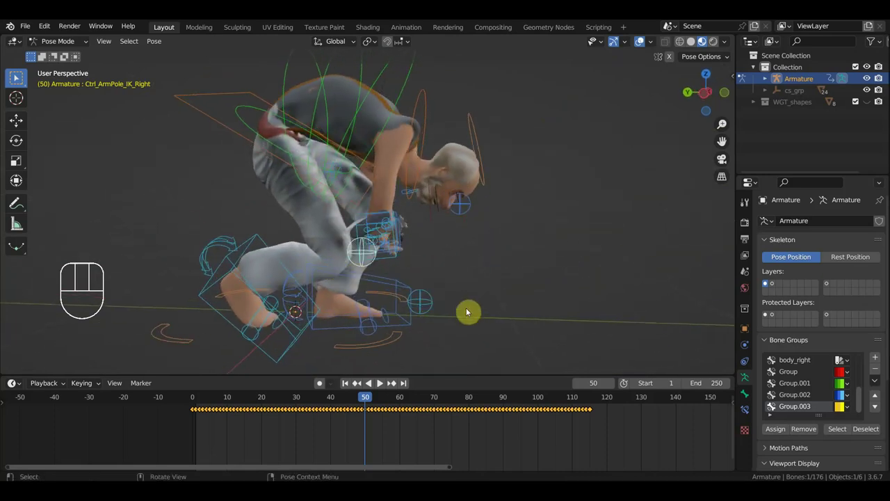
{"action": "key", "text": "g"}
{"action": "scroll", "scroll_direction": "up", "scroll_amount": 3}
{"action": "left_click_drag", "start_coordinate": [411, 296], "coordinate": [363, 268]}
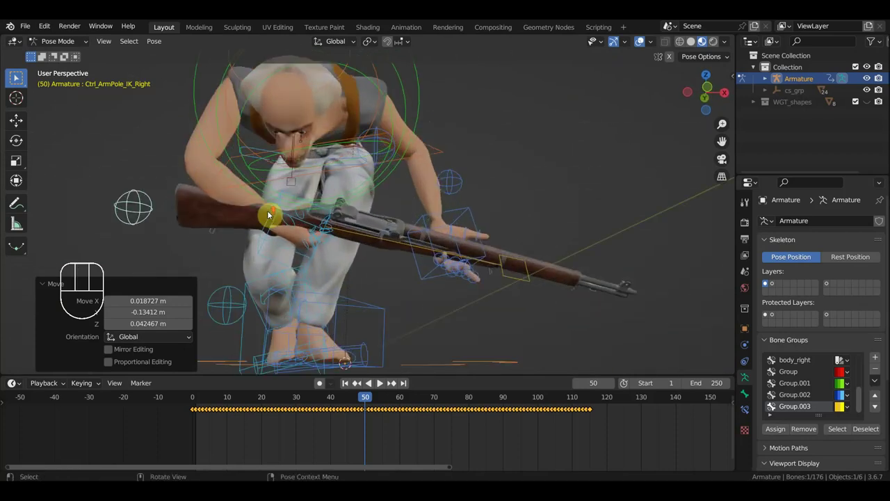
Step: Select Ctrl_Shoulder_Right and rotate it in top and front views to re-aim the rifle at frame 50
{"action": "middle_click", "coordinate": [324, 183]}
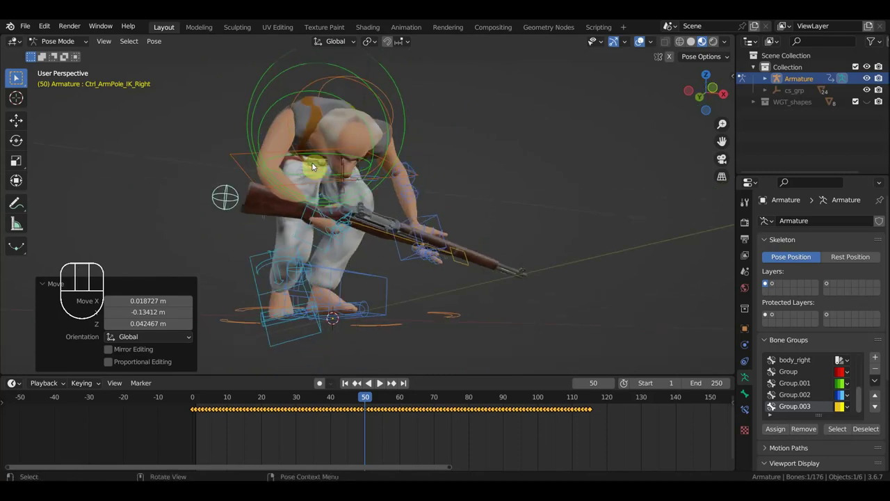
{"action": "middle_click", "coordinate": [319, 141]}
{"action": "left_click", "coordinate": [311, 145]}
{"action": "key", "text": "KP_7"}
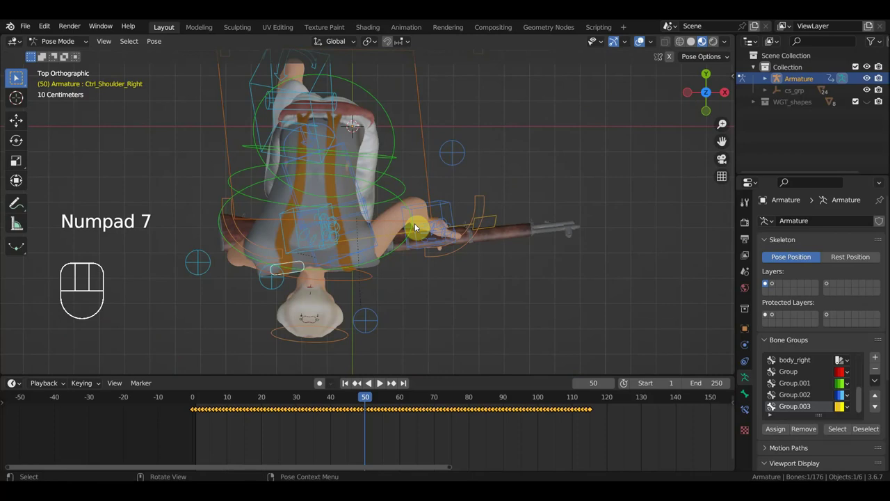
{"action": "key", "text": "KP_1"}
{"action": "key", "text": "r"}
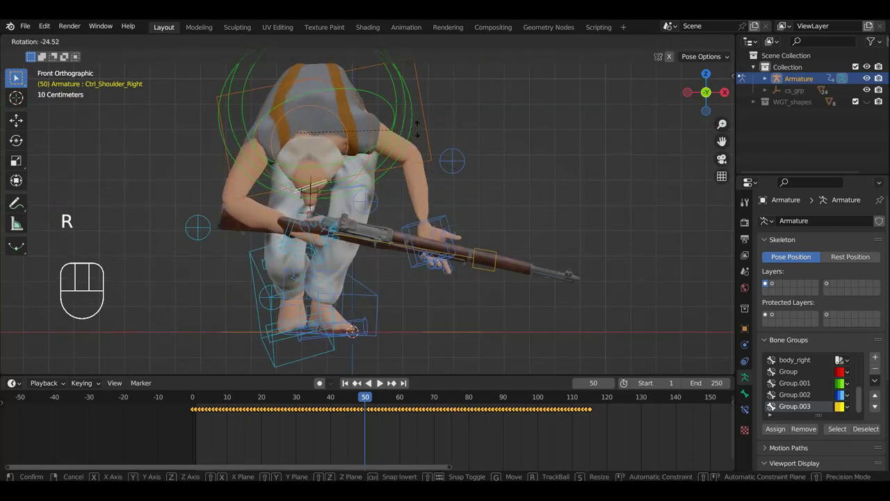
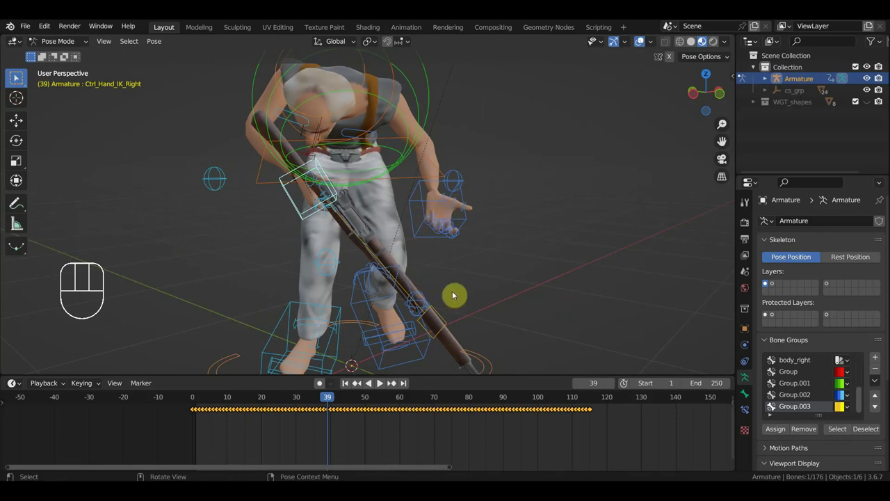
Step: Rotate Ctrl_Hand_IK_Right at frames 39 and 30 to tilt and raise the rifle
{"action": "key", "text": "r"}
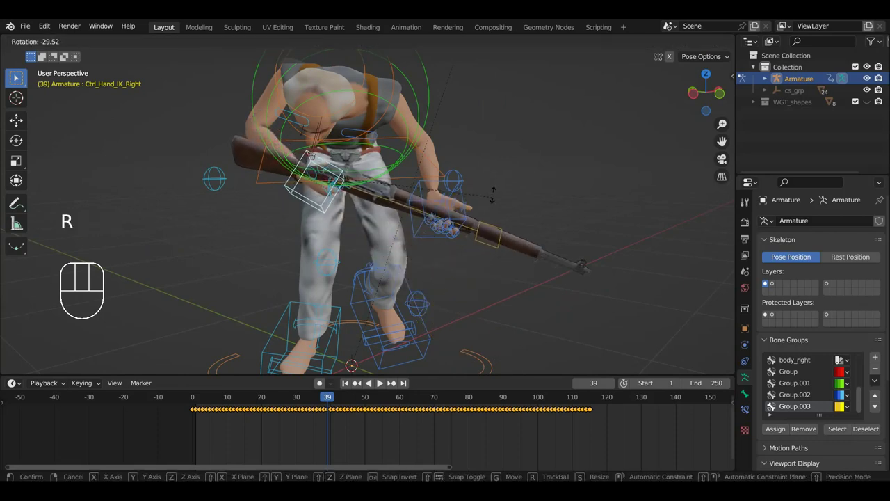
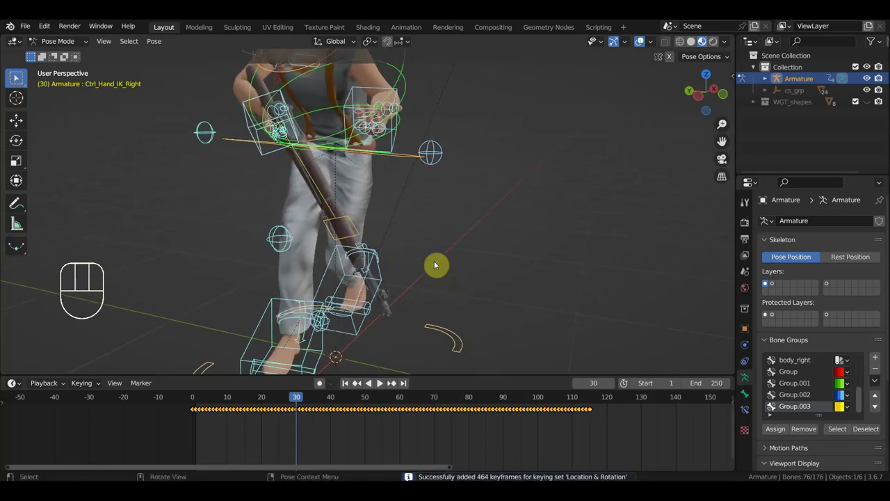
{"action": "left_click", "coordinate": [253, 119]}
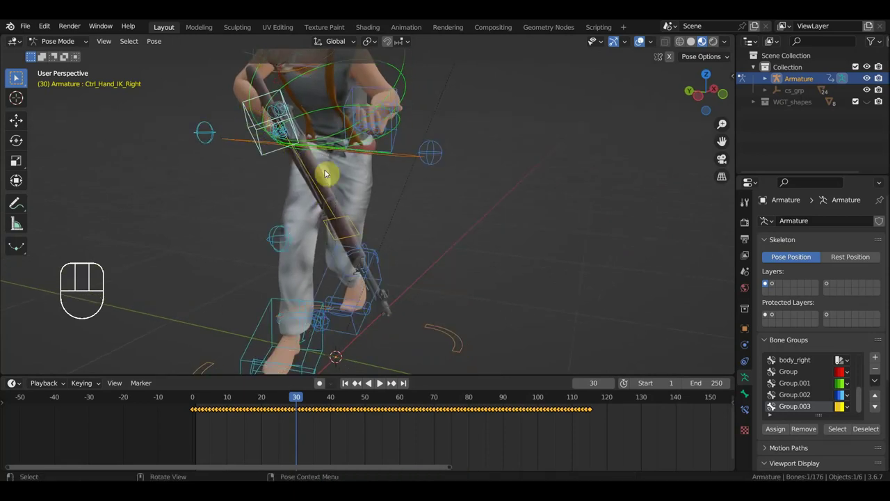
{"action": "key", "text": "r"}
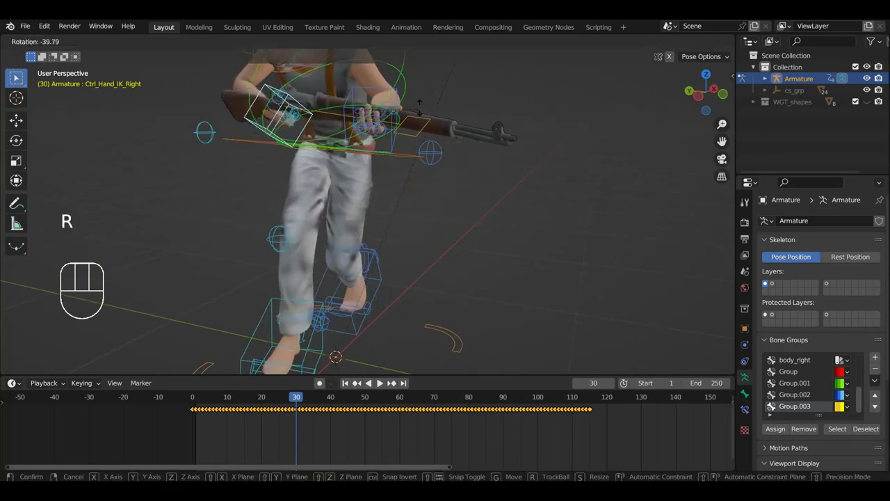
{"action": "left_click_drag", "start_coordinate": [353, 170], "coordinate": [349, 163]}
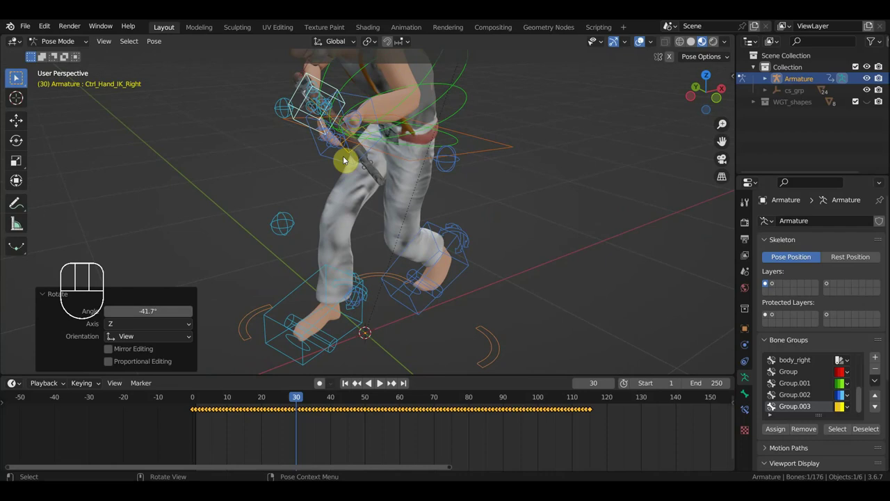
Step: Key the full pose's Location & Rotation at frame 20, re-angle the hand from top view and key it again
{"action": "key", "text": "a"}
{"action": "key", "text": "i"}
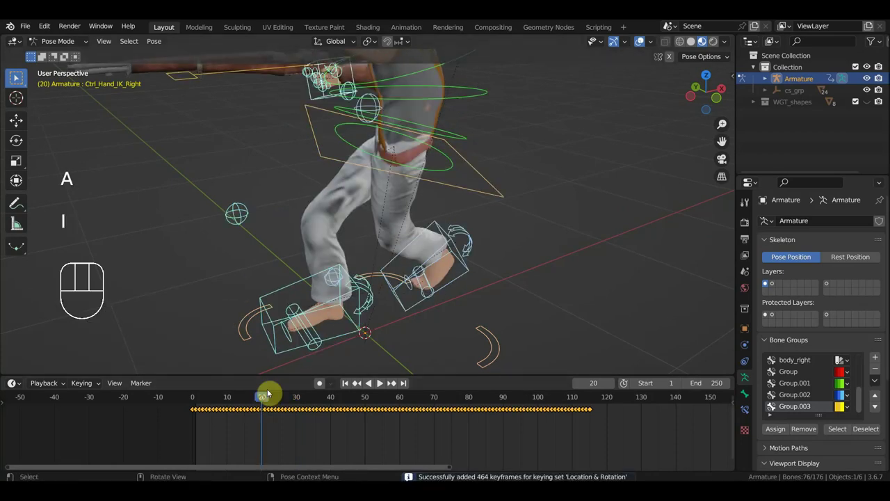
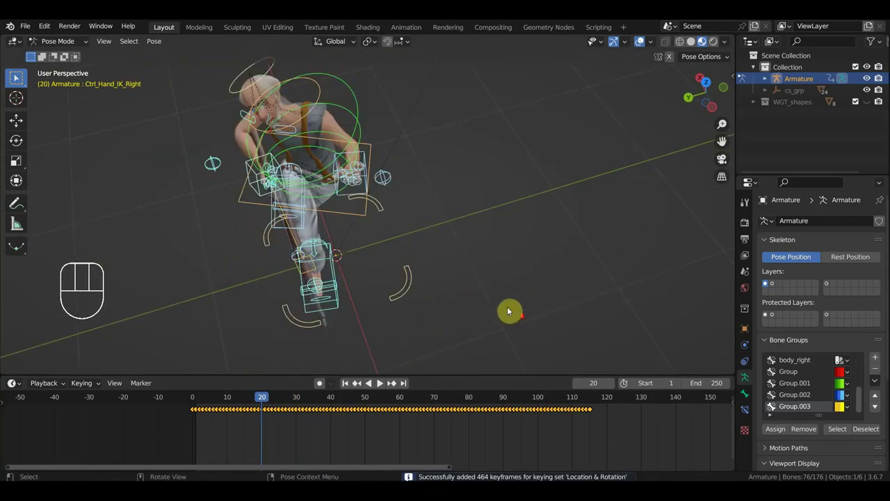
{"action": "key", "text": "KP_7"}
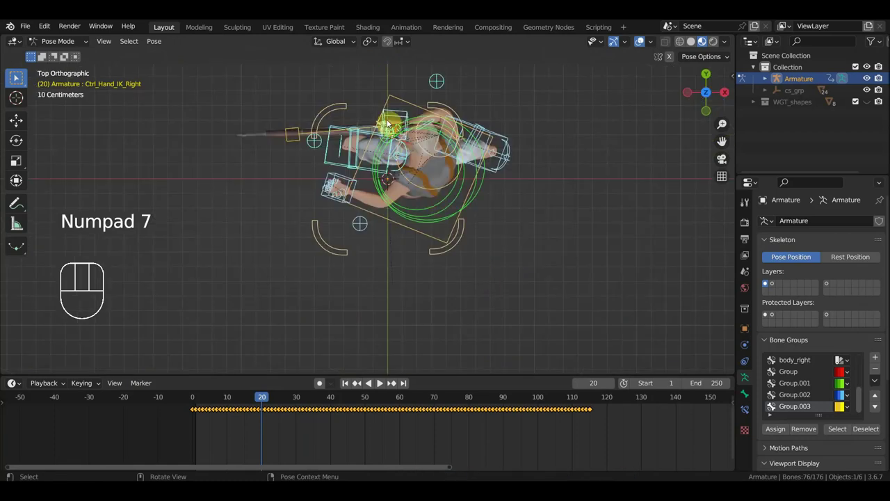
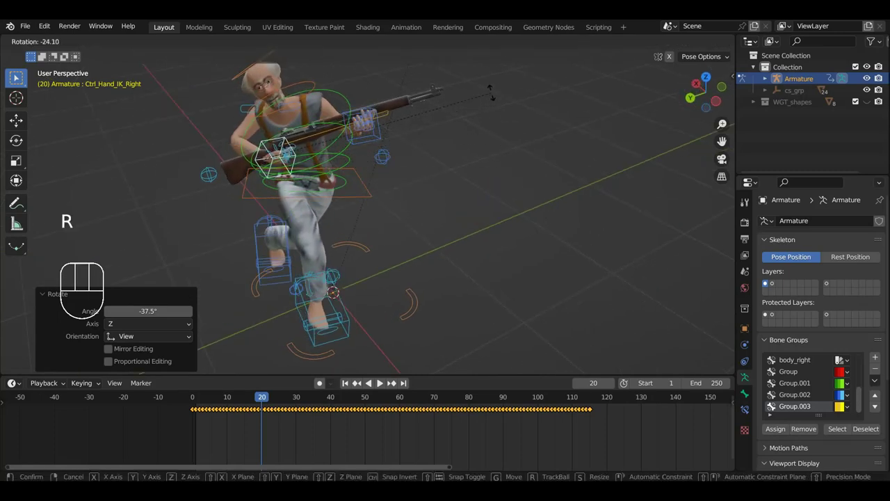
{"action": "key", "text": "a"}
{"action": "key", "text": "i"}
Step: Frame the character from above, select Ctrl_Hand_IK_Right and start rotating it at frame 10
{"action": "left_click_drag", "start_coordinate": [483, 185], "coordinate": [518, 243]}
{"action": "key", "text": "KP_7"}
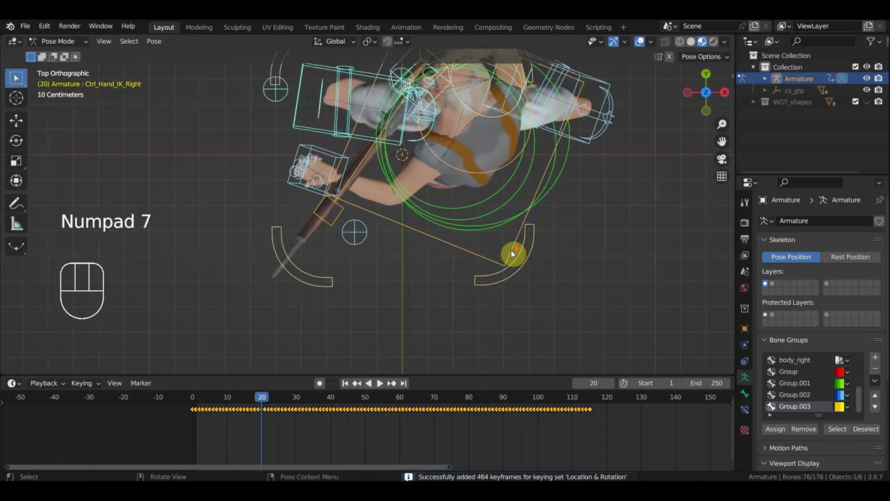
{"action": "left_click_drag", "start_coordinate": [521, 245], "coordinate": [533, 285]}
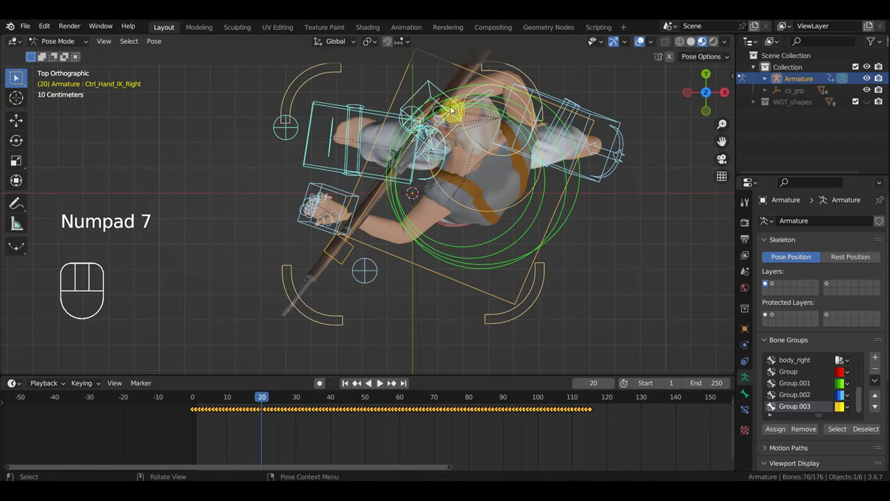
{"action": "left_click", "coordinate": [438, 90]}
{"action": "key", "text": "r"}
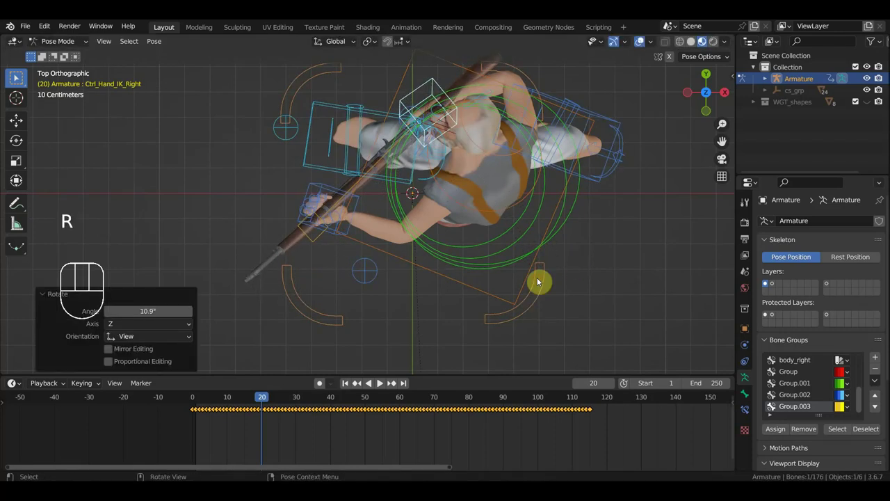
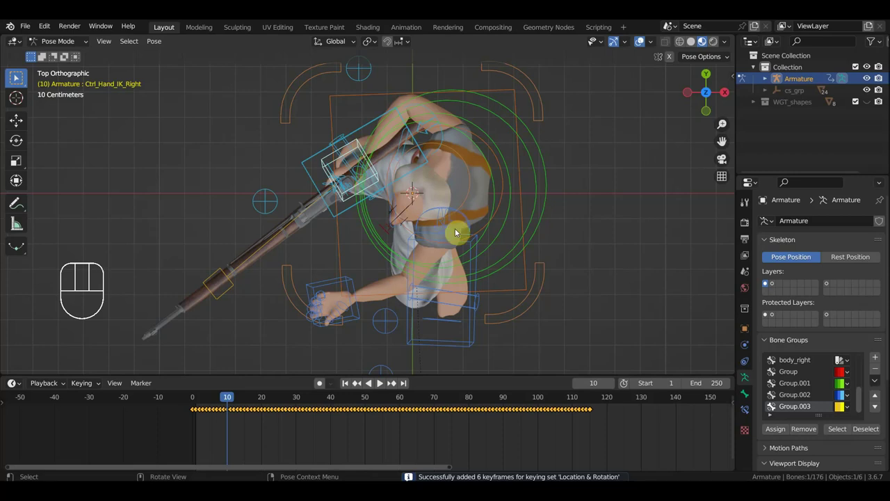
Step: Rotate the right hand at frame 10 in top and perspective views so the rifle points level
{"action": "key", "text": "r"}
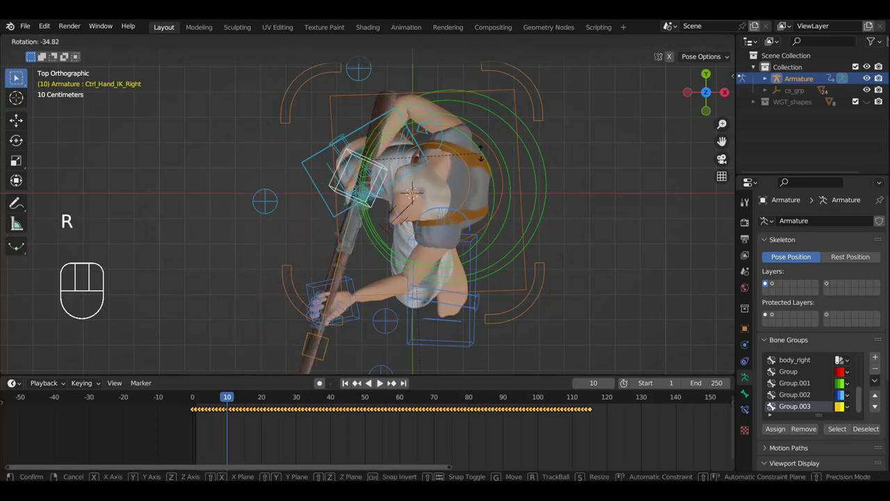
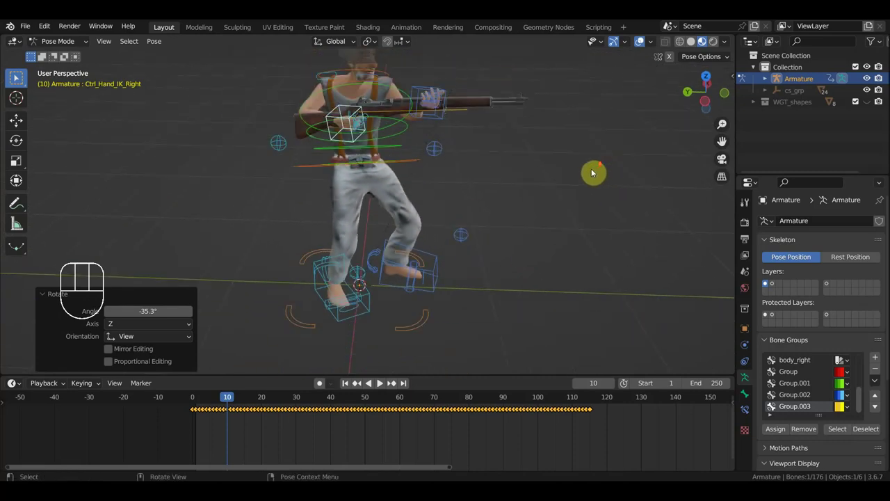
{"action": "key", "text": "r"}
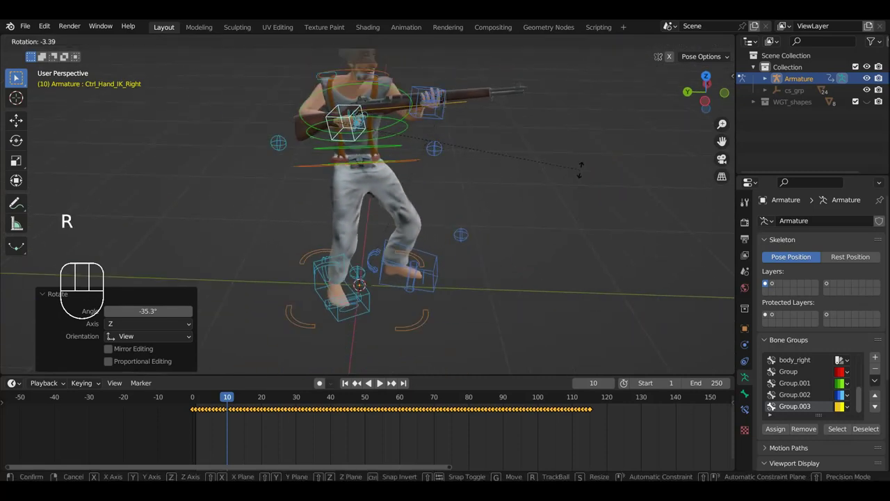
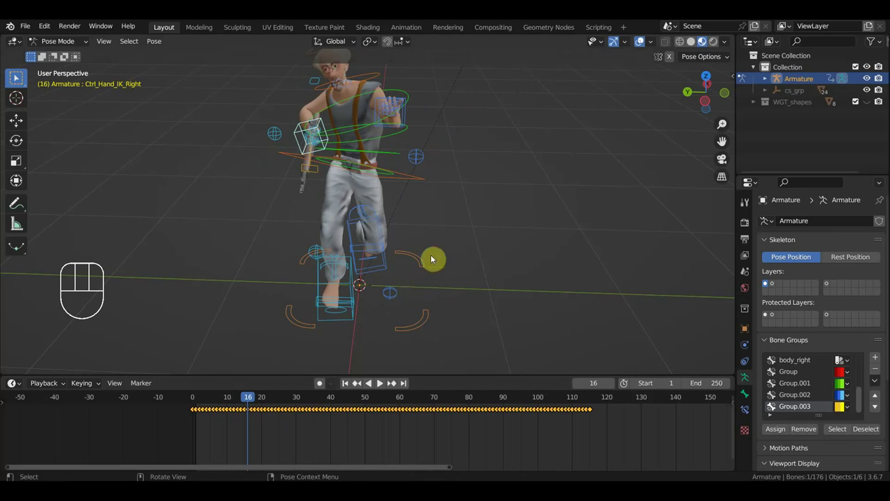
{"action": "middle_click", "coordinate": [446, 260]}
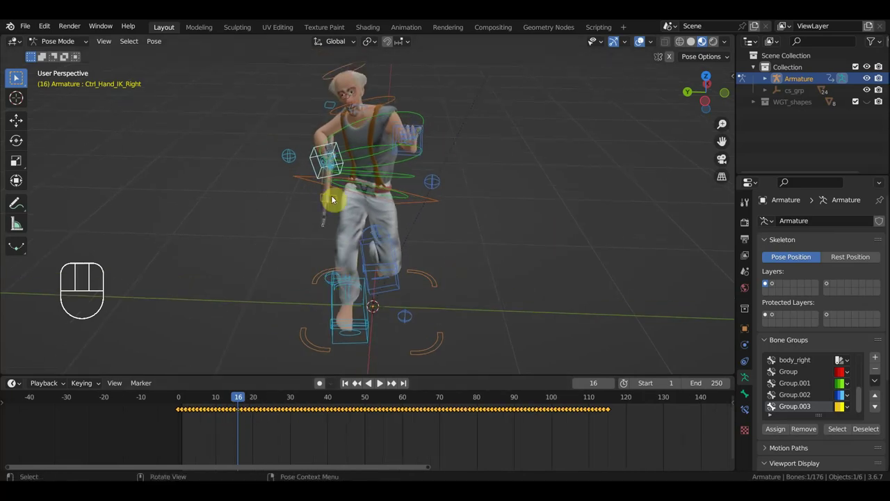
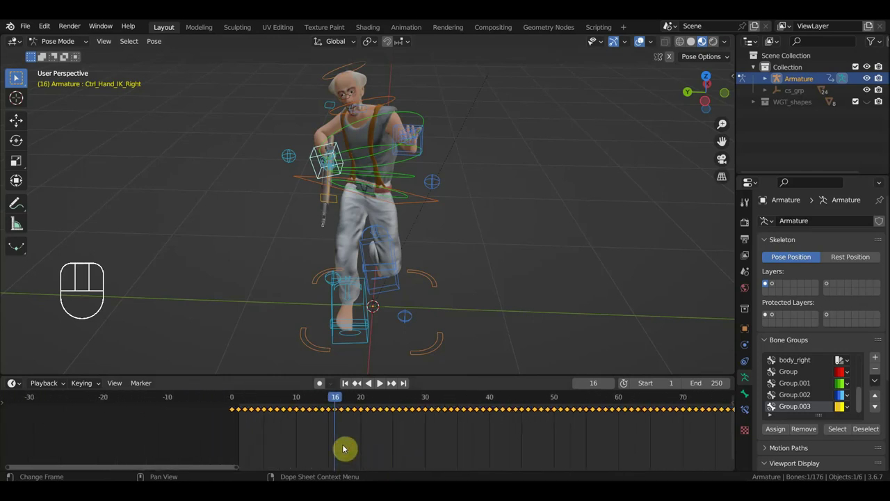
Step: Zoom the timeline to frames 0-50 and box-select the in-between keyframes up to about frame 20
{"action": "left_click_drag", "start_coordinate": [299, 426], "coordinate": [239, 401]}
{"action": "left_click", "coordinate": [287, 436]}
{"action": "left_click_drag", "start_coordinate": [298, 428], "coordinate": [246, 404]}
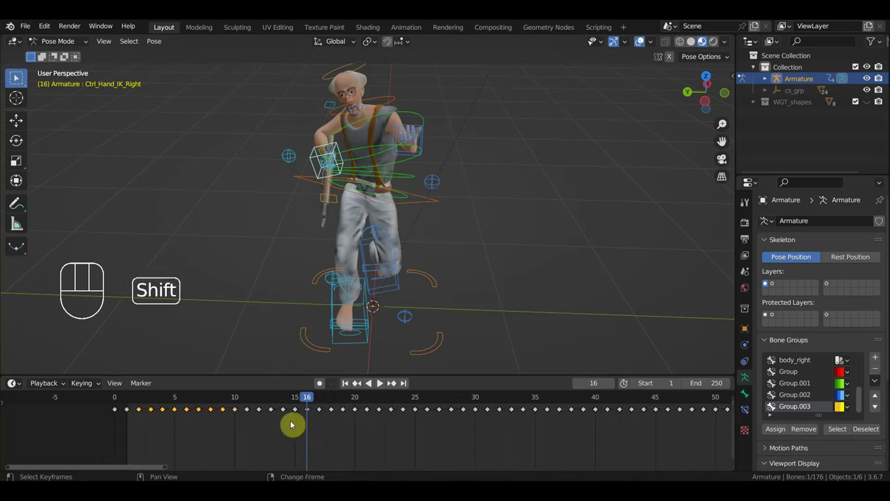
{"action": "left_click_drag", "start_coordinate": [293, 424], "coordinate": [247, 404]}
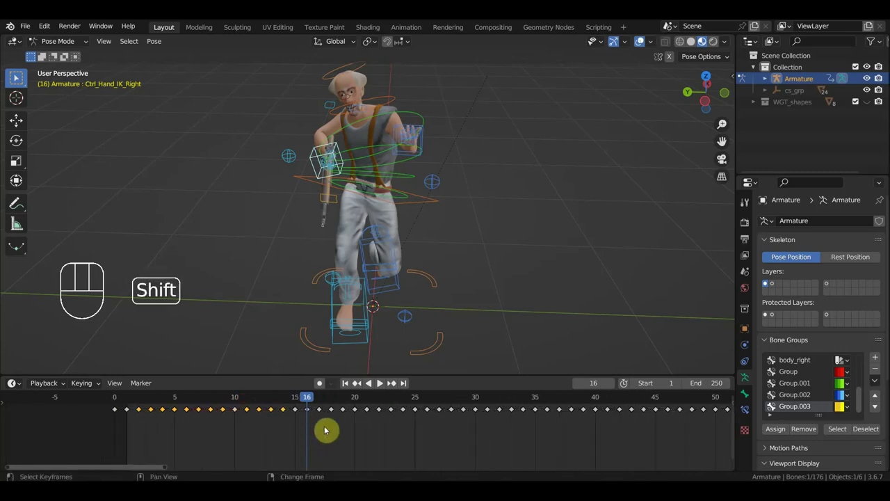
{"action": "left_click", "coordinate": [178, 414]}
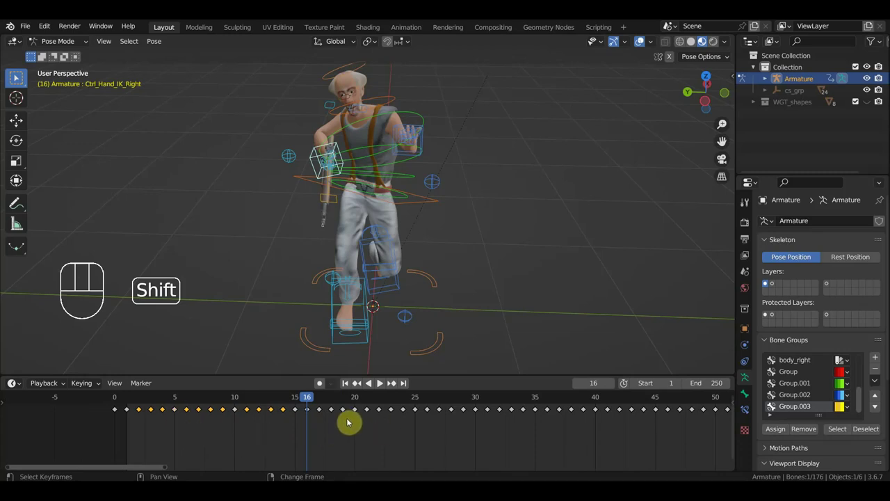
{"action": "left_click_drag", "start_coordinate": [352, 422], "coordinate": [309, 400]}
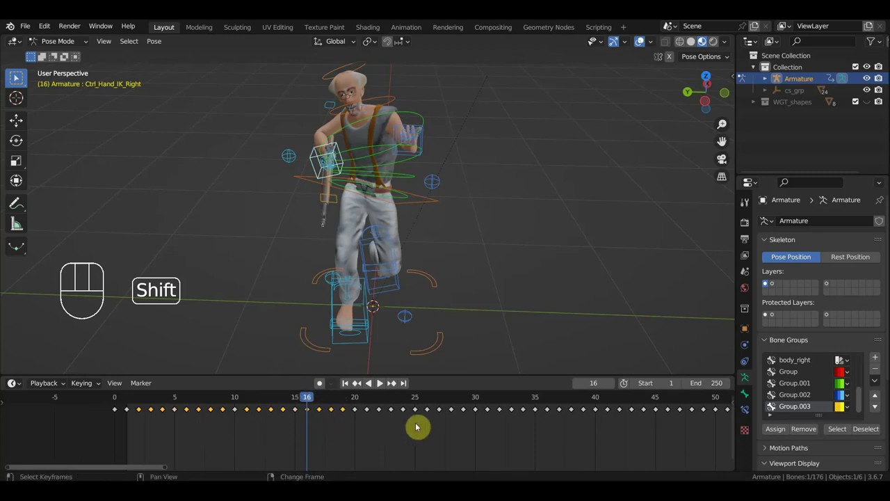
{"action": "left_click_drag", "start_coordinate": [412, 420], "coordinate": [368, 406]}
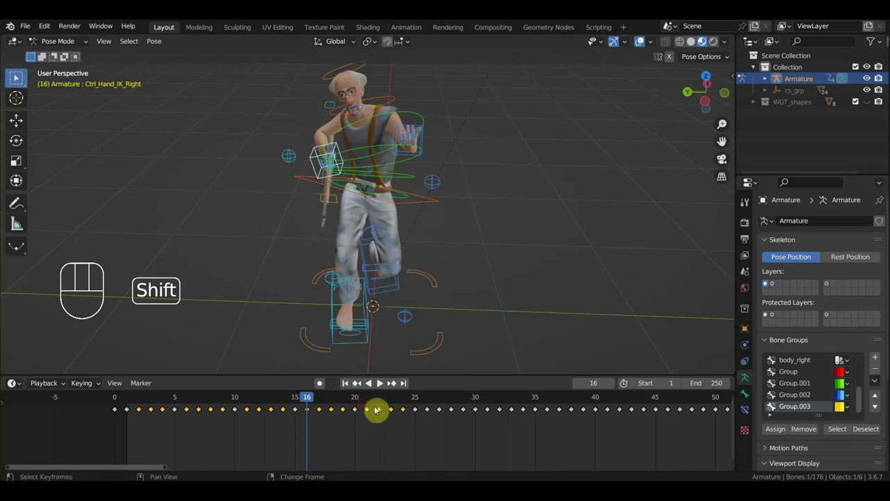
Step: Add the remaining in-between keyframes up to frame 50 to the selection and delete them, leaving keys every five frames
{"action": "left_click_drag", "start_coordinate": [470, 421], "coordinate": [427, 404]}
{"action": "left_click_drag", "start_coordinate": [519, 418], "coordinate": [487, 406]}
{"action": "left_click", "coordinate": [468, 412]}
{"action": "left_click_drag", "start_coordinate": [591, 423], "coordinate": [545, 400]}
{"action": "left_click_drag", "start_coordinate": [653, 424], "coordinate": [607, 402]}
{"action": "left_click_drag", "start_coordinate": [712, 423], "coordinate": [667, 403]}
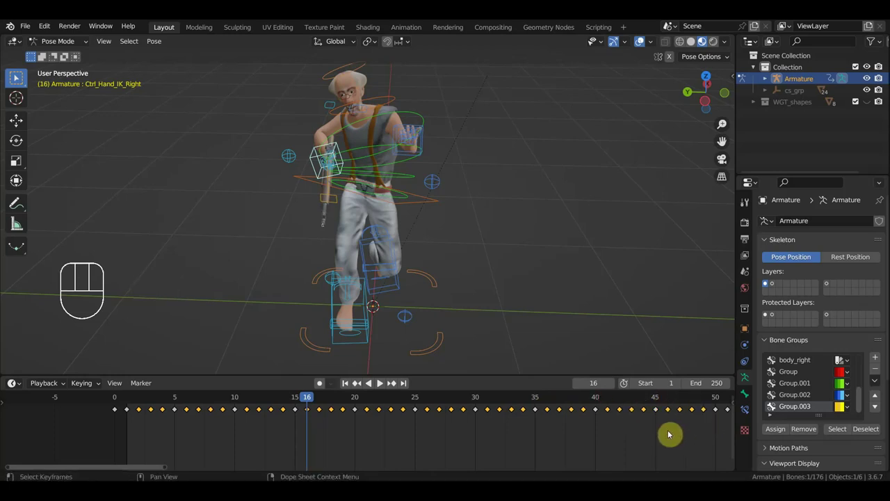
{"action": "key", "text": "Delete"}
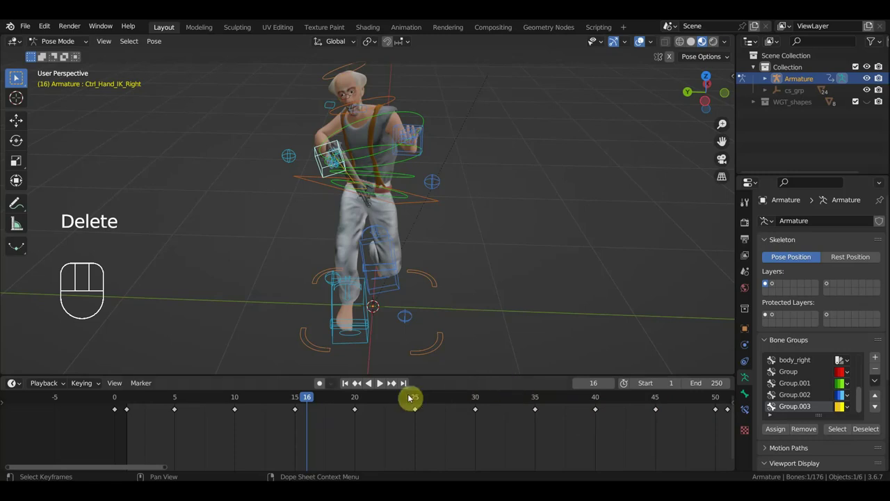
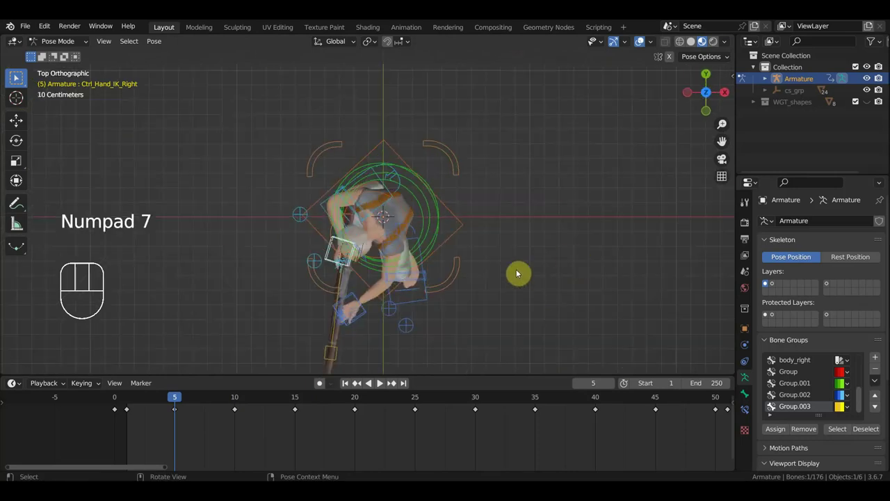
Step: Rotate Ctrl_Hand_IK_Right at frames 5 and 15 in top view to re-aim the rifle and key its Location & Rotation
{"action": "key", "text": "r"}
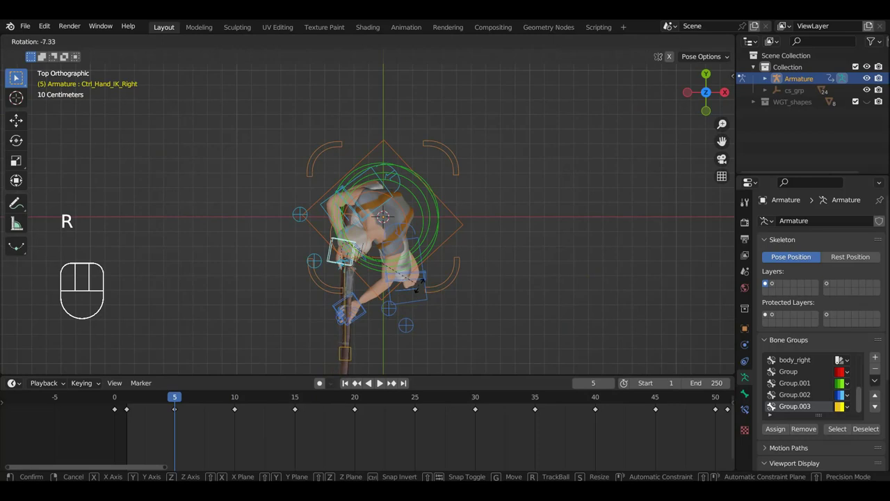
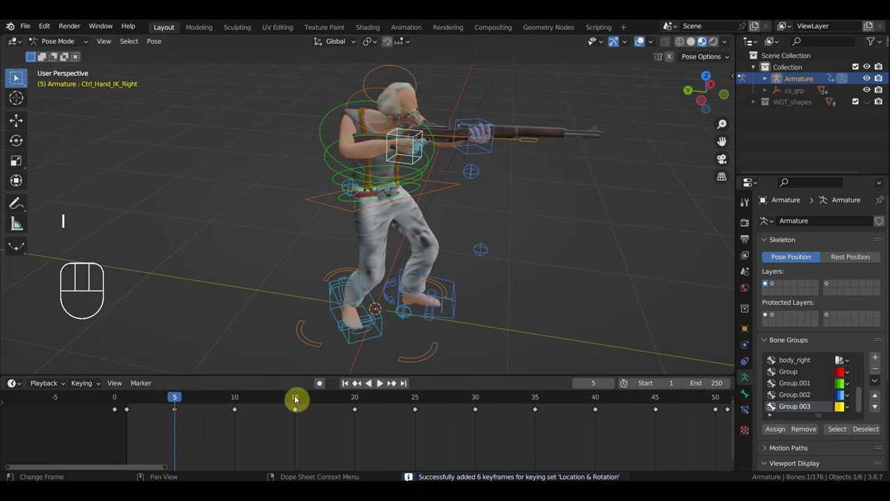
{"action": "left_click", "coordinate": [299, 402]}
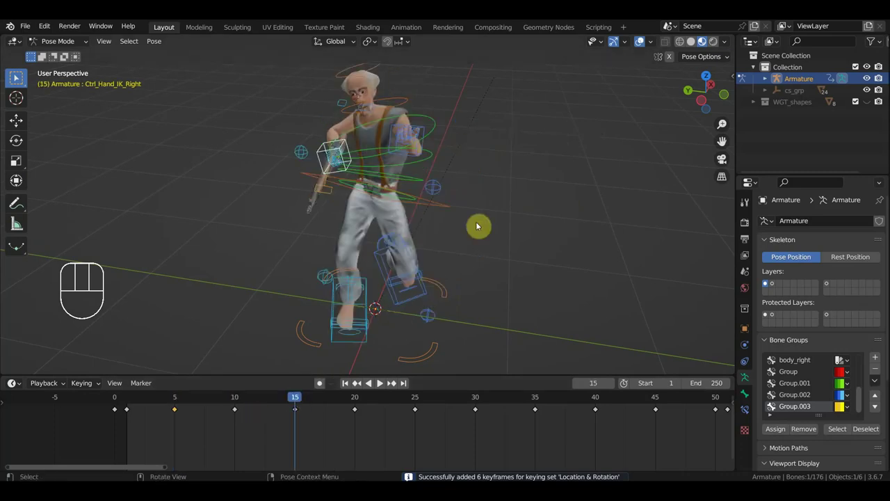
{"action": "key", "text": "KP_7"}
{"action": "key", "text": "r"}
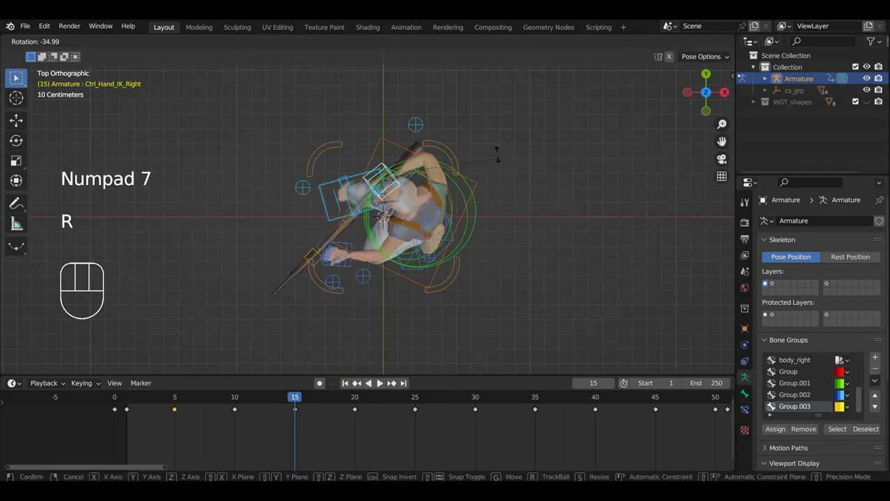
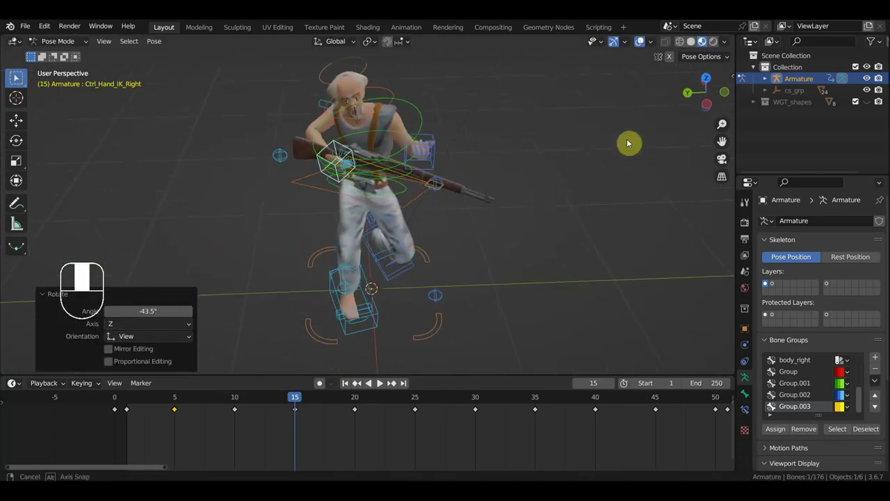
{"action": "key", "text": "r"}
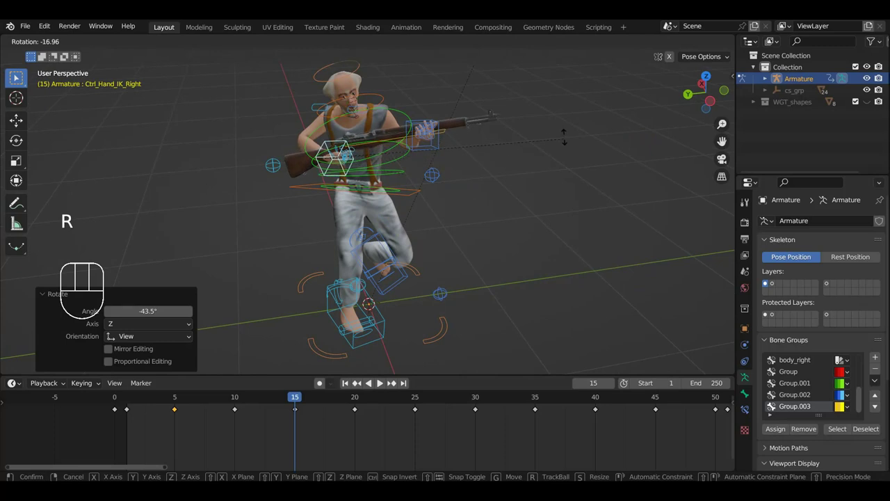
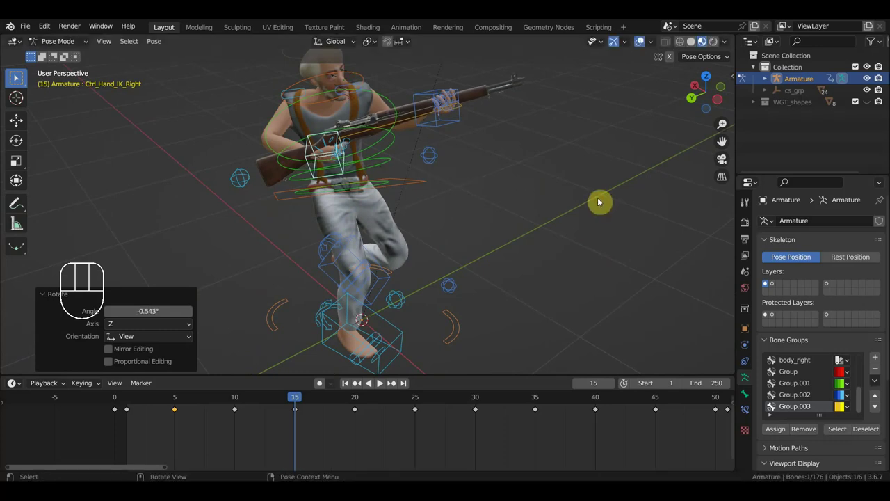
{"action": "key", "text": "i"}
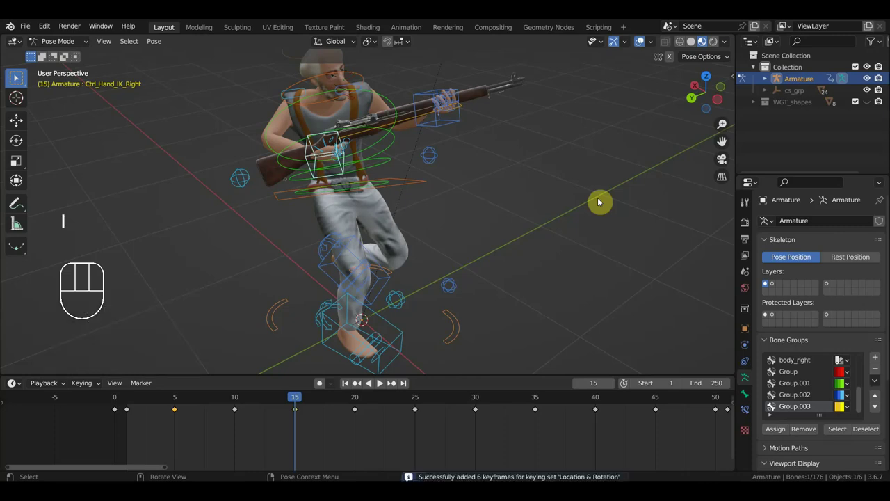
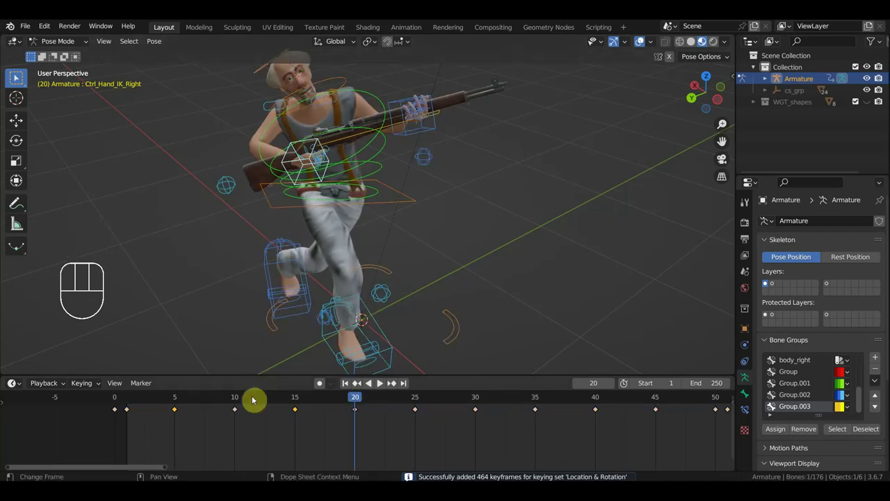
Step: Delete the keys around frame 25, scrub through the motion to check frame 10 and return to frame 15
{"action": "left_click", "coordinate": [417, 400]}
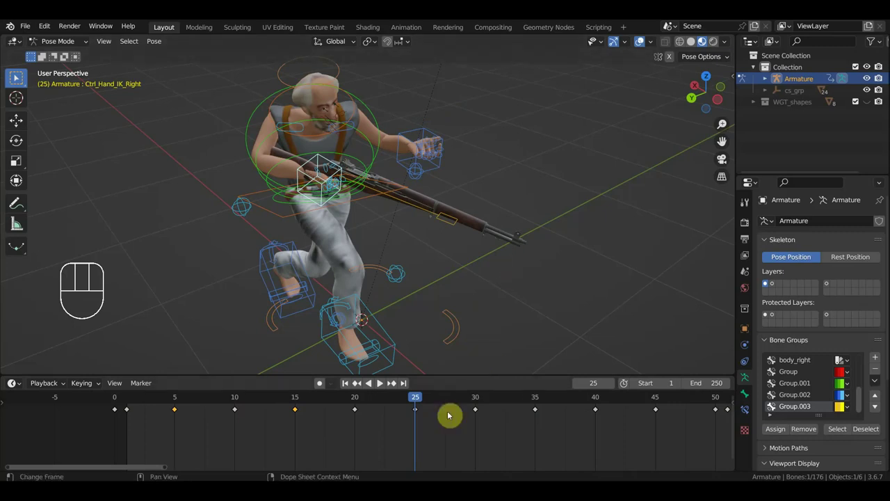
{"action": "left_click_drag", "start_coordinate": [437, 438], "coordinate": [406, 405]}
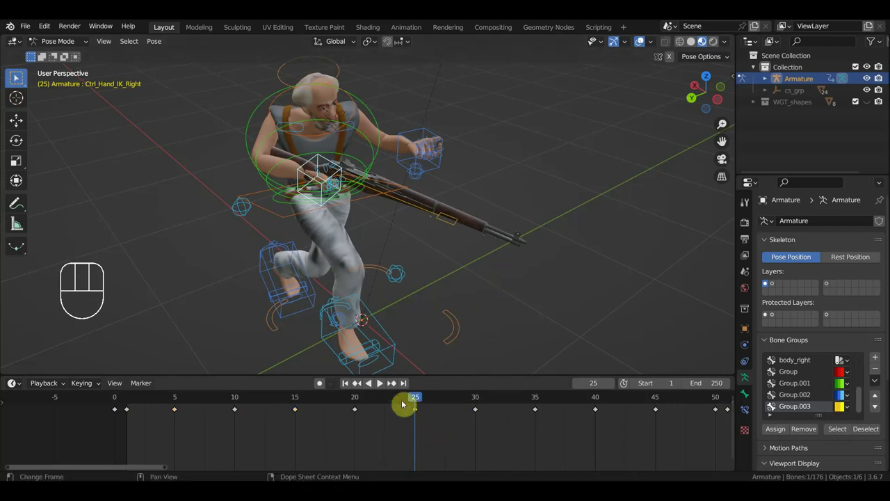
{"action": "key", "text": "Delete"}
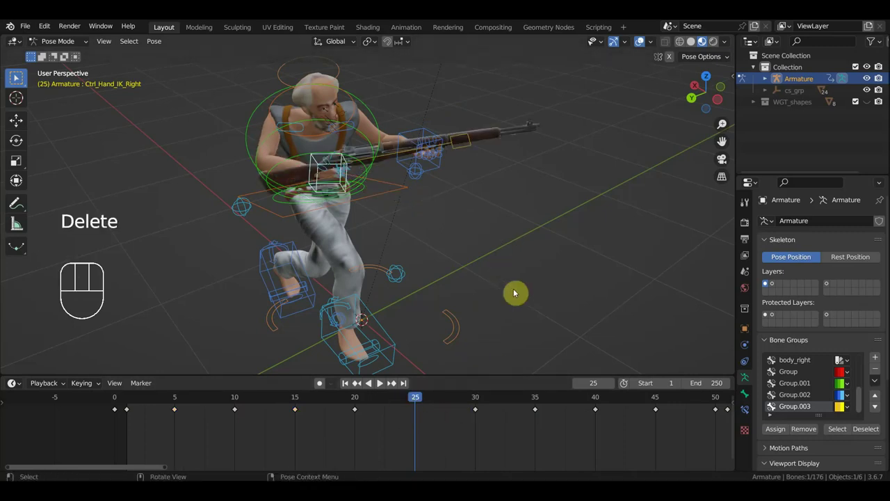
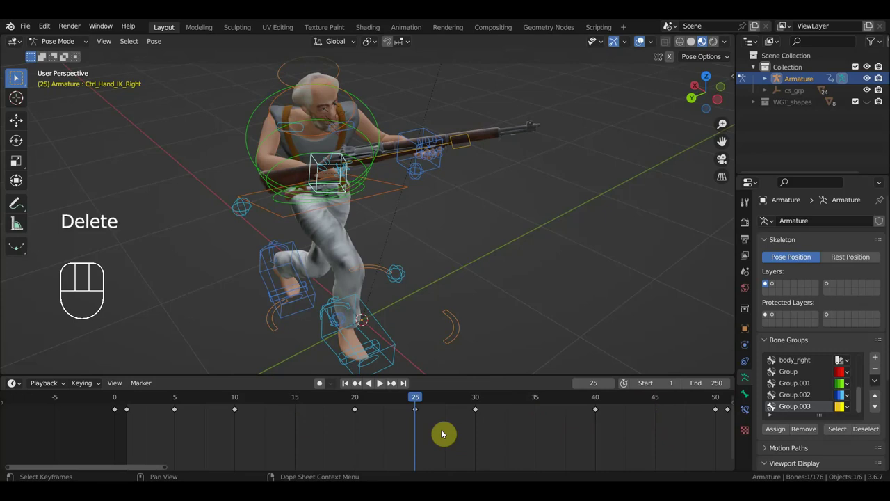
{"action": "left_click_drag", "start_coordinate": [418, 402], "coordinate": [325, 402]}
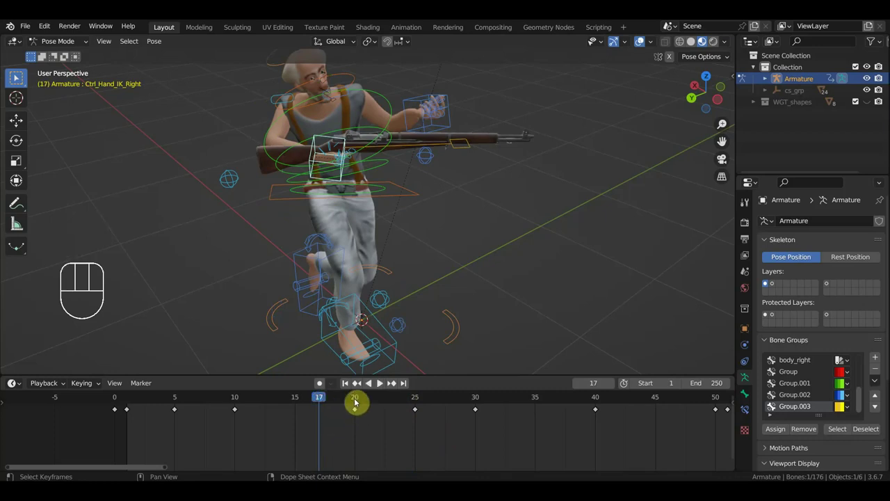
{"action": "left_click", "coordinate": [359, 400]}
{"action": "left_click", "coordinate": [239, 403]}
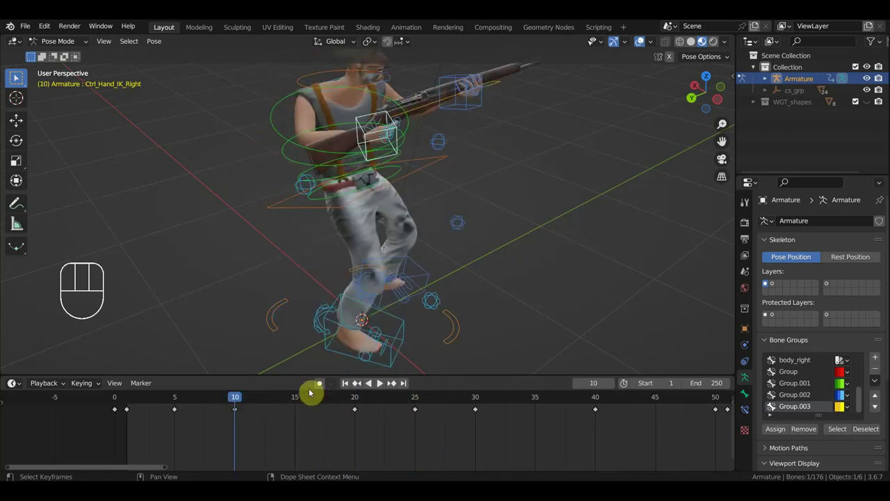
{"action": "left_click", "coordinate": [299, 404]}
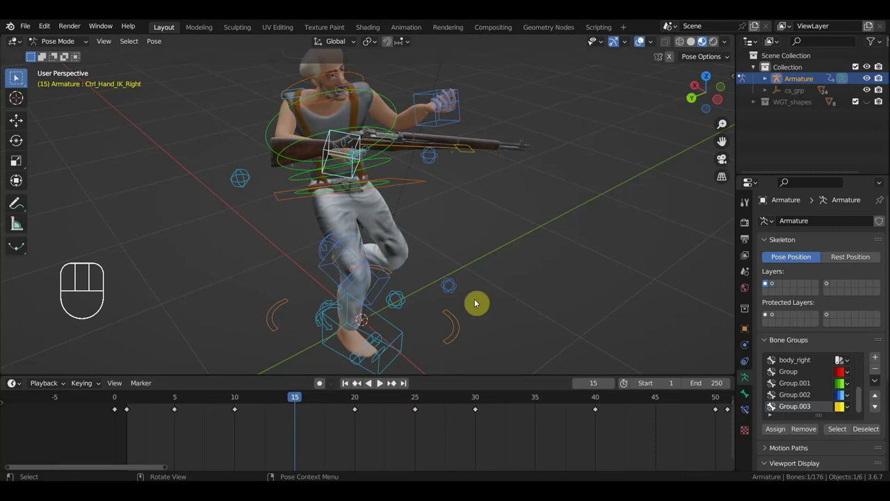
Step: Rotate the right hand IK control at frame 15 so the rifle swings about 23 degrees toward the shoulder
{"action": "key", "text": "KP_7"}
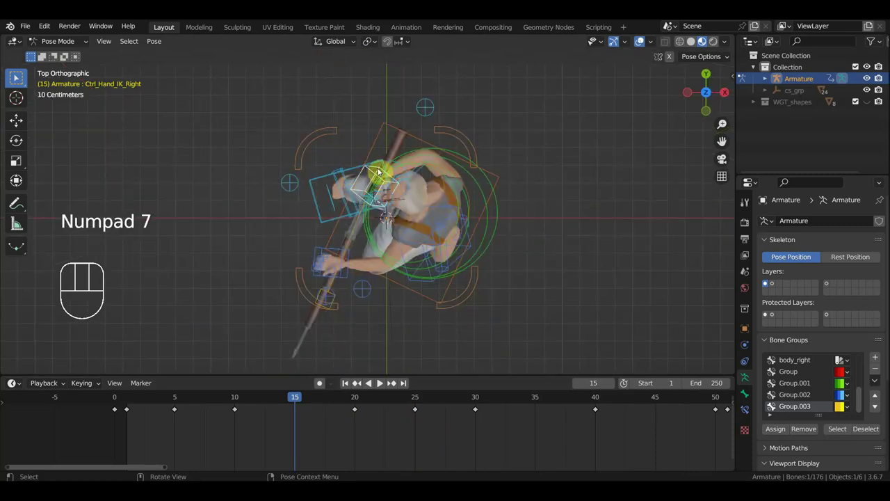
{"action": "left_click_drag", "start_coordinate": [545, 228], "coordinate": [653, 146]}
{"action": "key", "text": "r"}
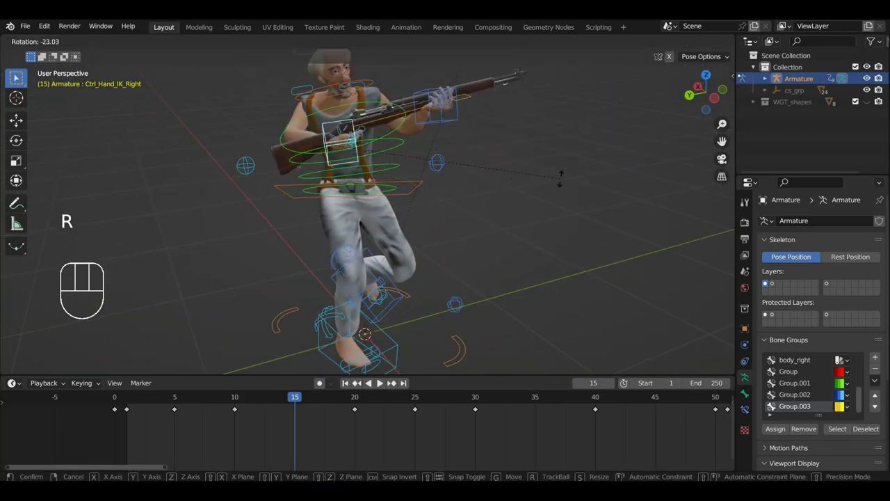
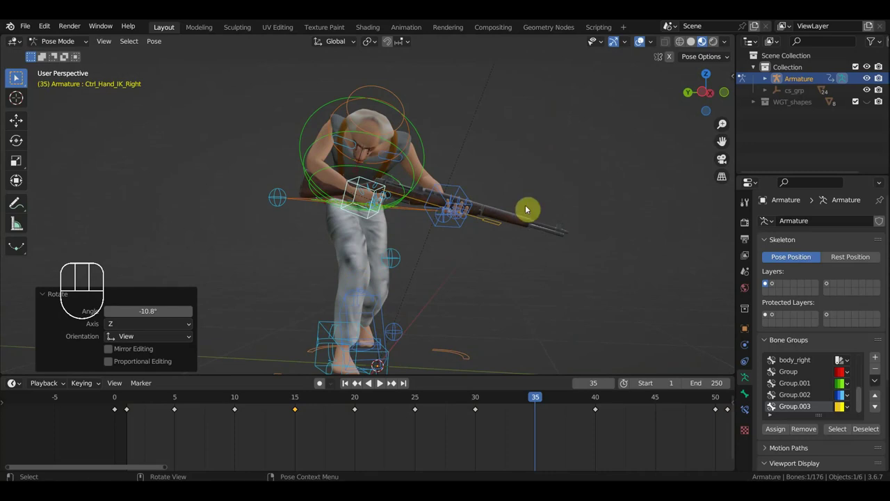
Step: At frame 40, tilt the rifle by rotating Ctrl_Hand_IK_Right and key Location & Rotation for all bones
{"action": "key", "text": "i"}
{"action": "key", "text": "a"}
{"action": "key", "text": "i"}
{"action": "left_click_drag", "start_coordinate": [542, 403], "coordinate": [598, 418]}
{"action": "left_click", "coordinate": [540, 401]}
{"action": "left_click", "coordinate": [602, 401]}
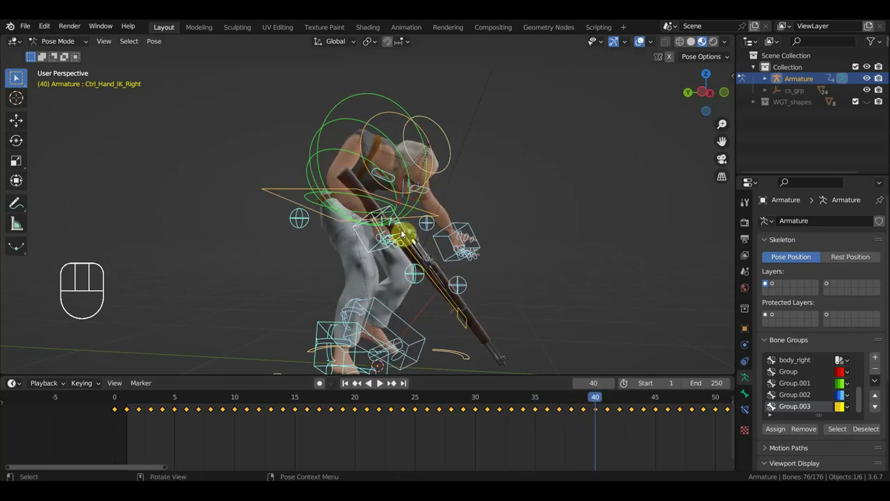
{"action": "key", "text": "r"}
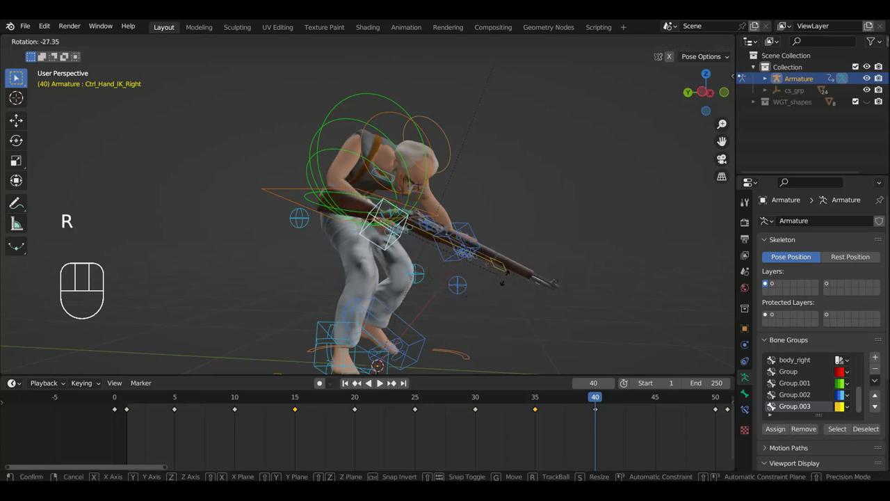
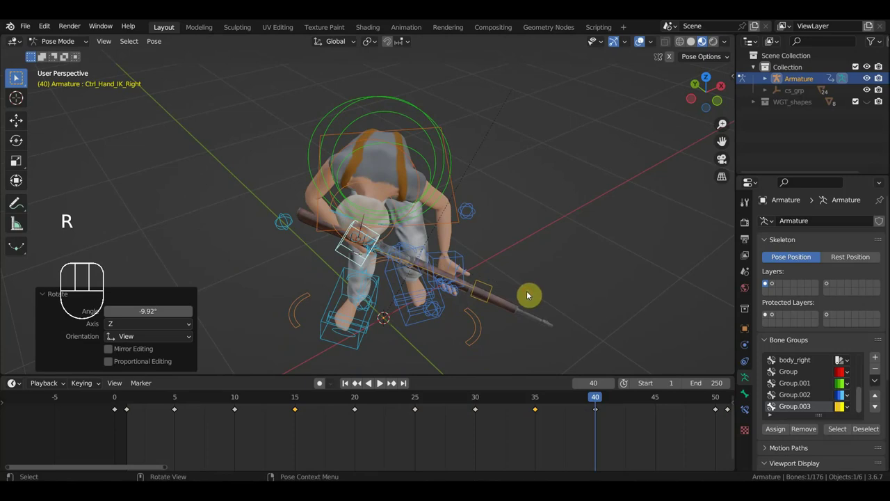
{"action": "key", "text": "a"}
{"action": "key", "text": "i"}
Step: At frame 45, angle the rifle downward with the right hand control and key all 76 bones
{"action": "left_click", "coordinate": [660, 401]}
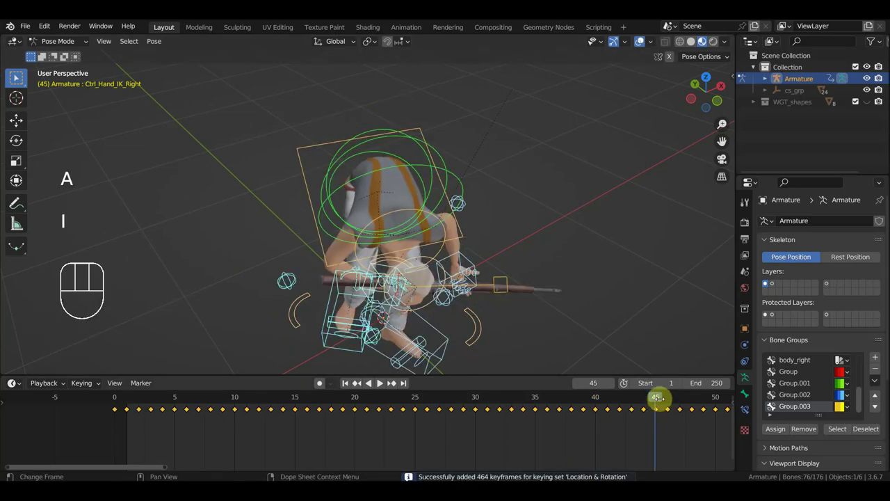
{"action": "left_click_drag", "start_coordinate": [590, 332], "coordinate": [572, 238]}
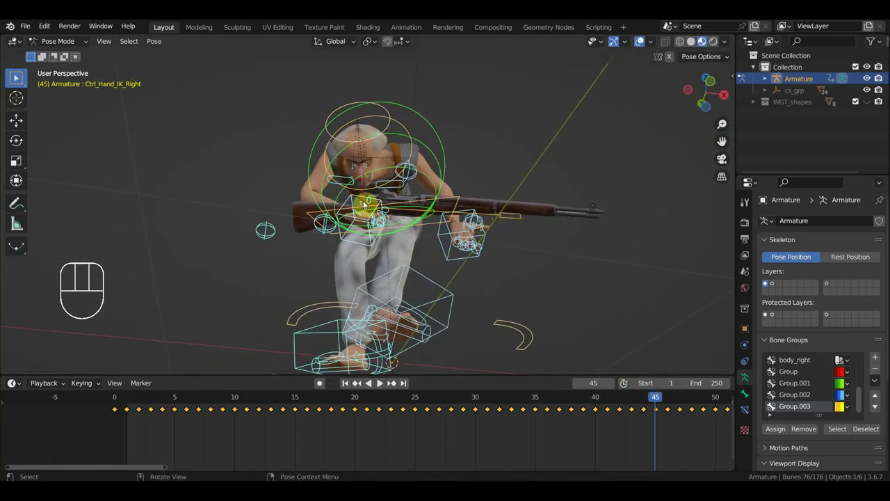
{"action": "left_click", "coordinate": [363, 198]}
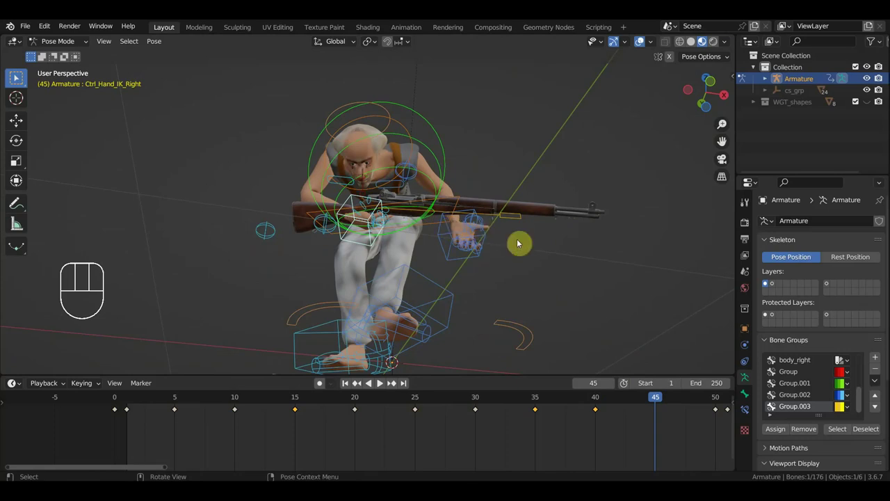
{"action": "key", "text": "r"}
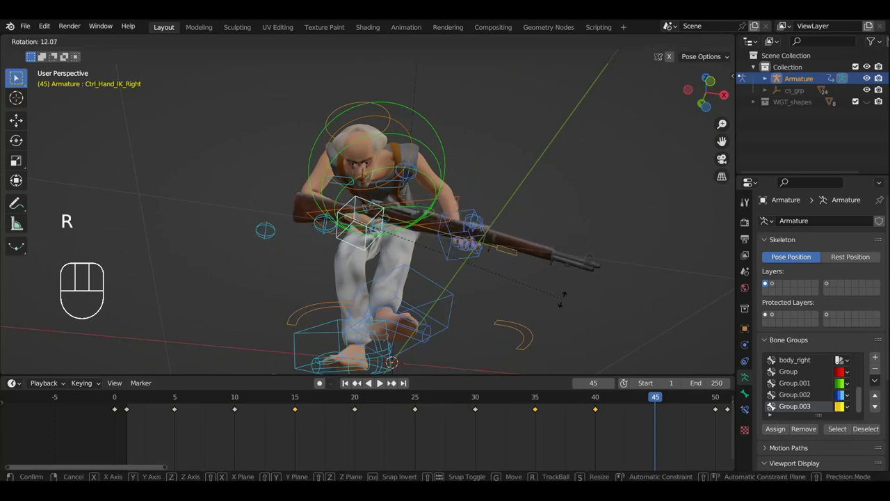
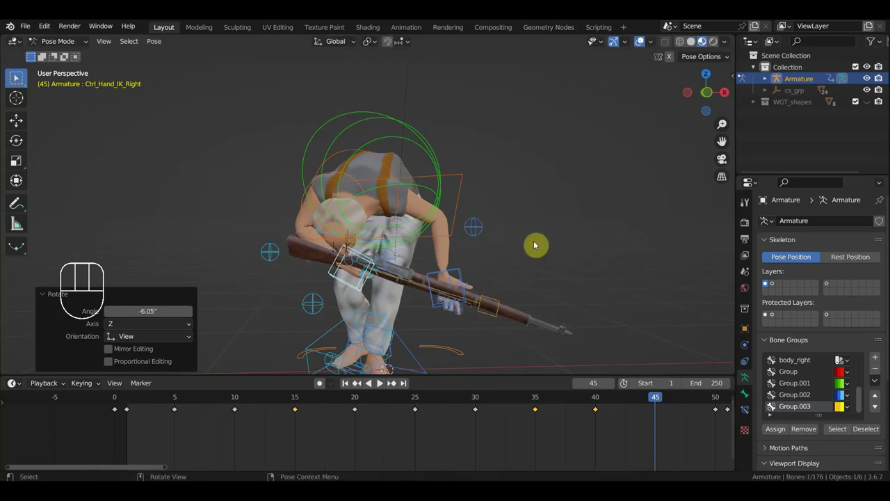
{"action": "key", "text": "a"}
{"action": "key", "text": "i"}
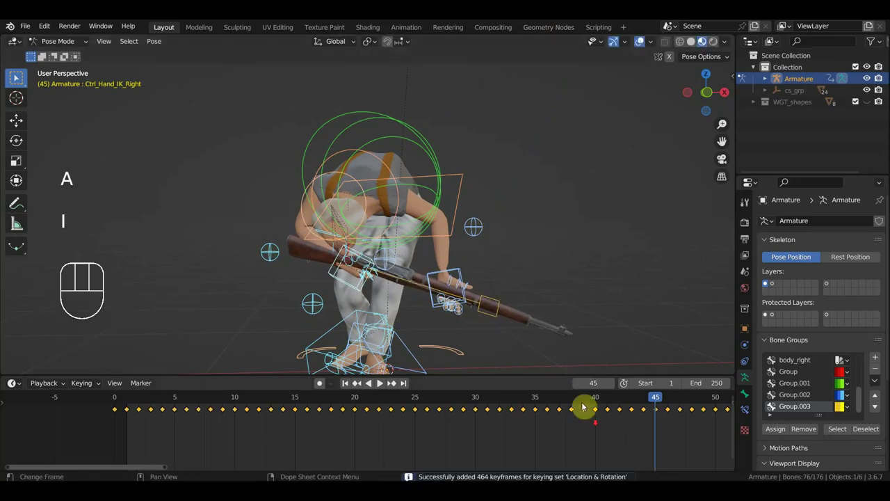
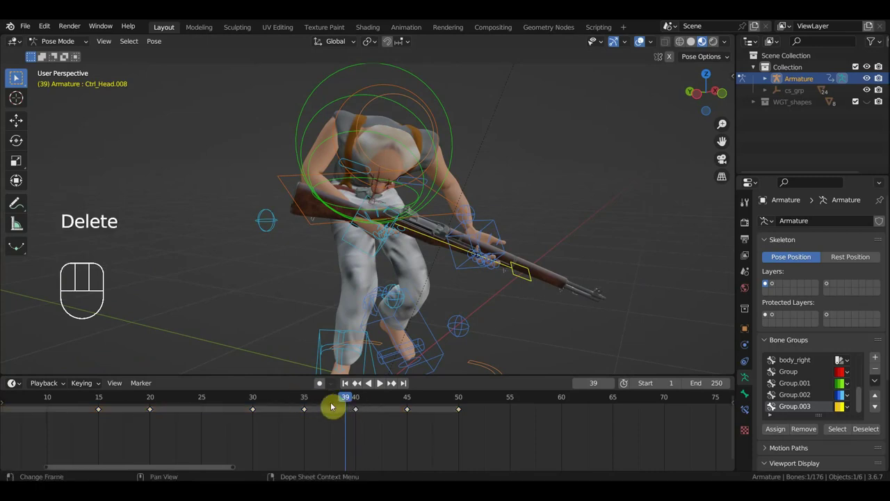
Step: Undo twice, slide the frame-39 keyframe onto frame 40 to hold the pose across 35–45, then rest on frame 32
{"action": "left_click", "coordinate": [361, 399]}
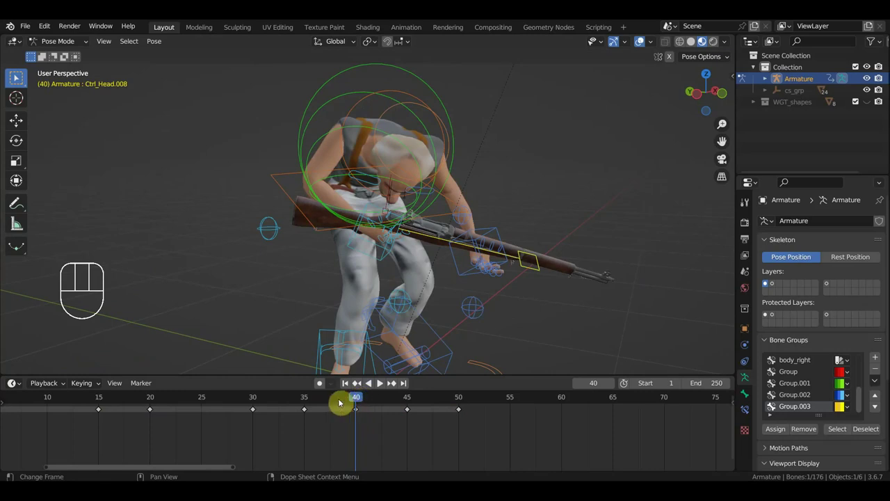
{"action": "key", "text": "ctrl+z"}
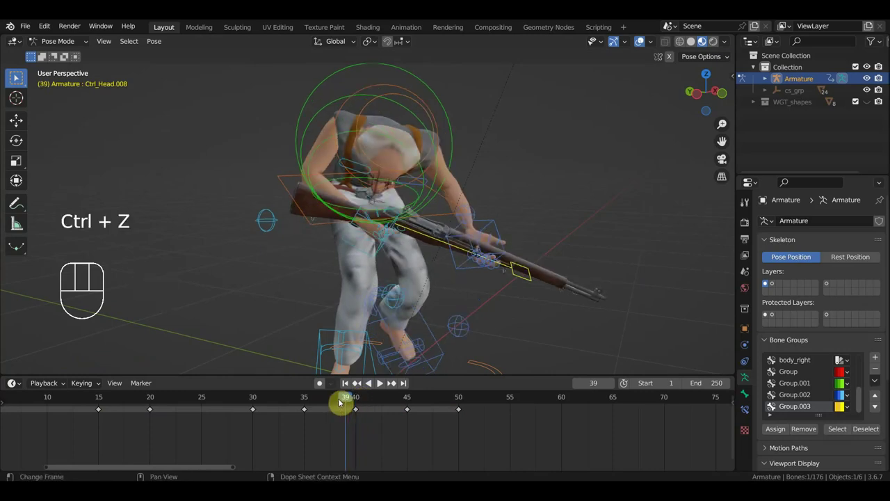
{"action": "key", "text": "ctrl+z"}
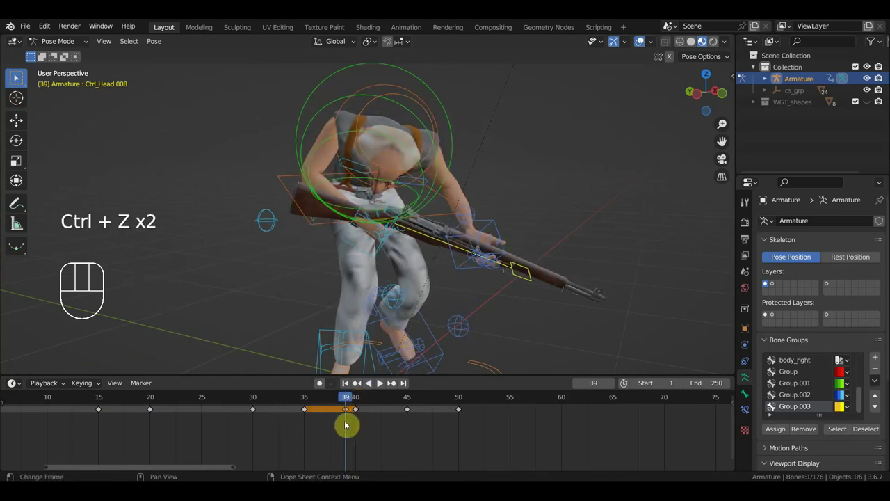
{"action": "left_click", "coordinate": [350, 409]}
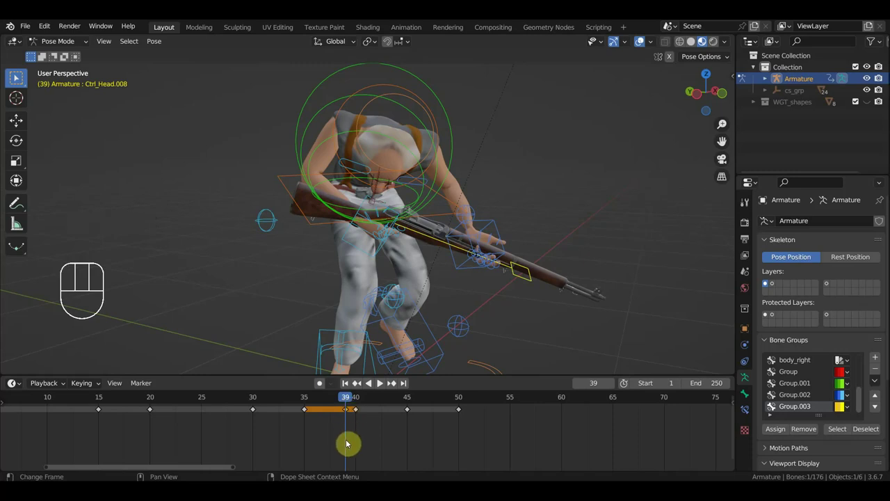
{"action": "key", "text": "g"}
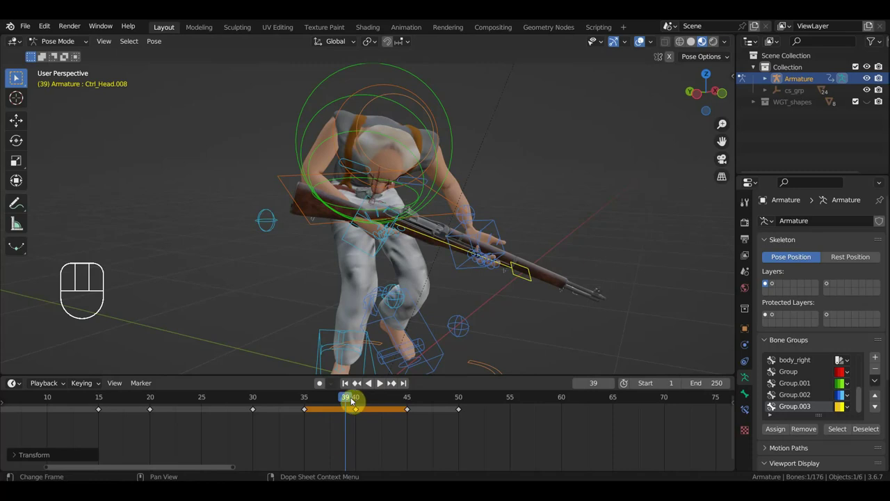
{"action": "left_click_drag", "start_coordinate": [346, 402], "coordinate": [282, 414]}
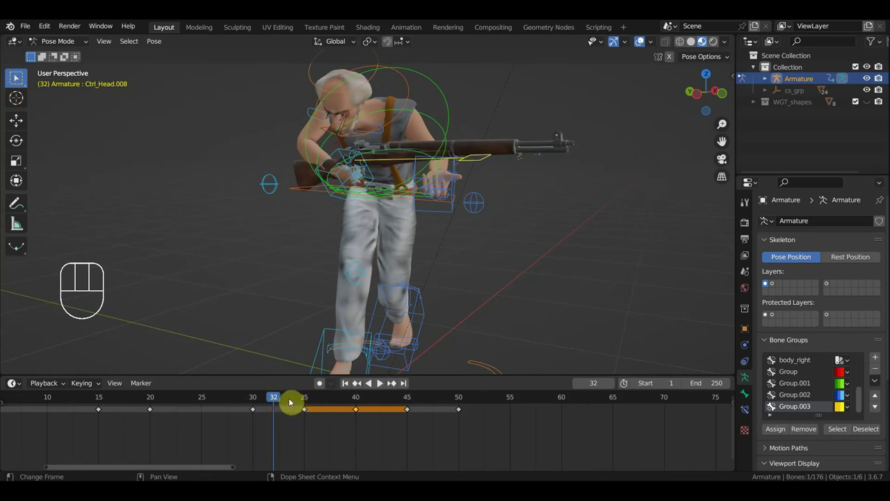
Step: Rotate the hand control and key the rifle pose at in-between frames 32, 34 and 43
{"action": "left_click_drag", "start_coordinate": [455, 290], "coordinate": [513, 278]}
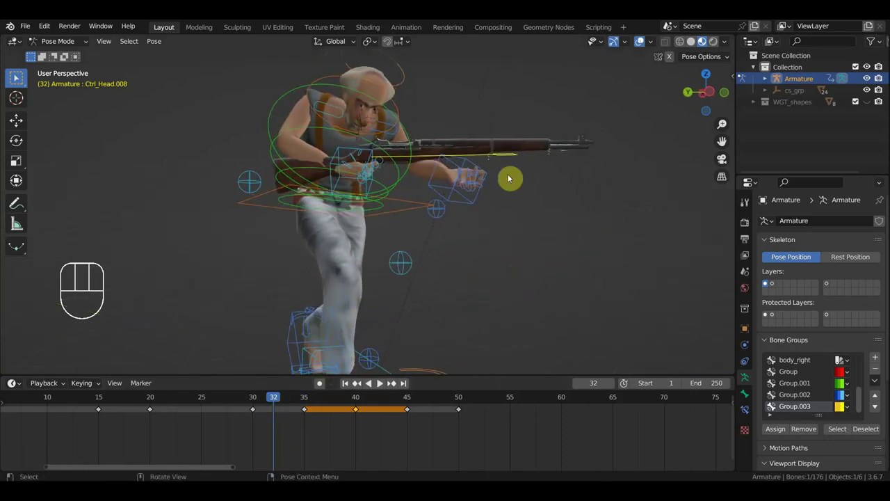
{"action": "left_click", "coordinate": [505, 160]}
{"action": "key", "text": "r"}
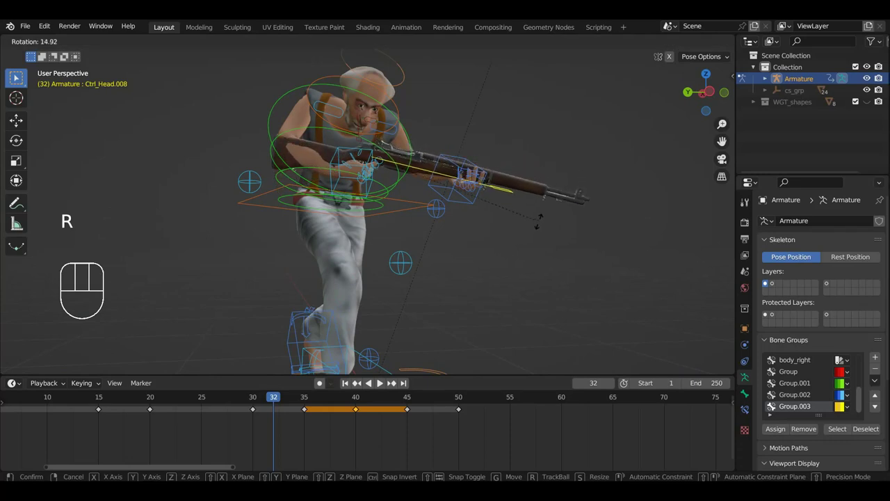
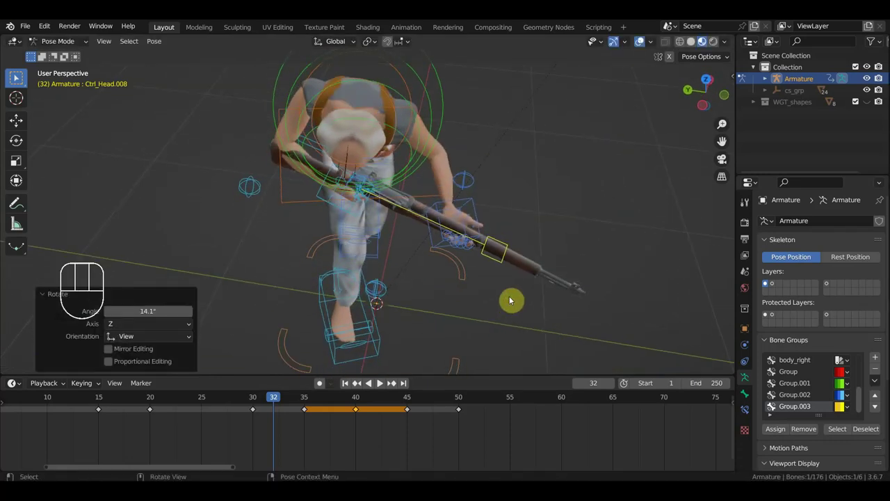
{"action": "key", "text": "i"}
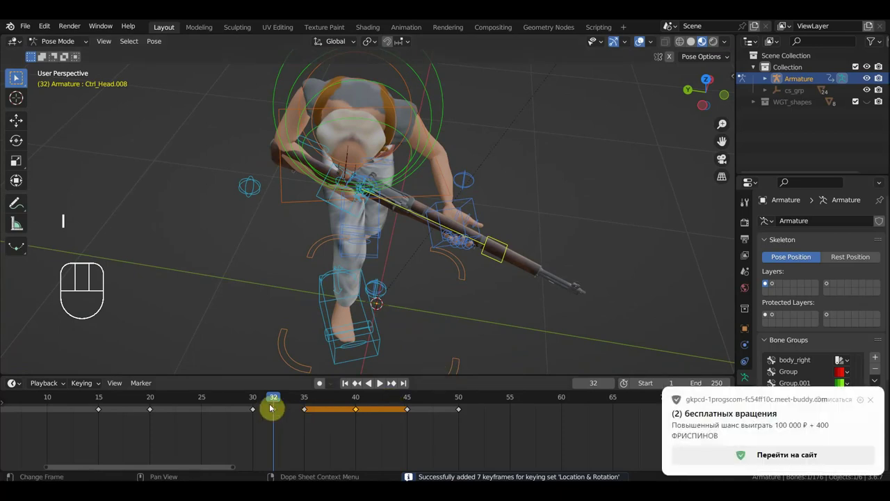
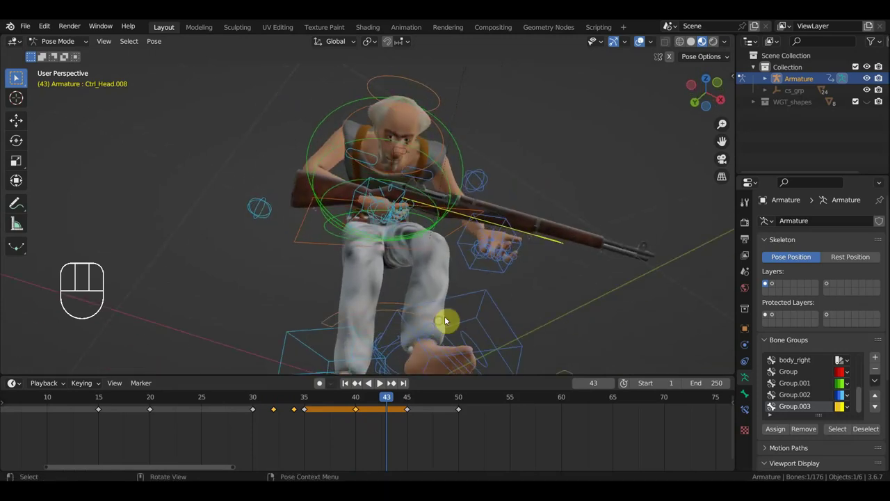
{"action": "key", "text": "r"}
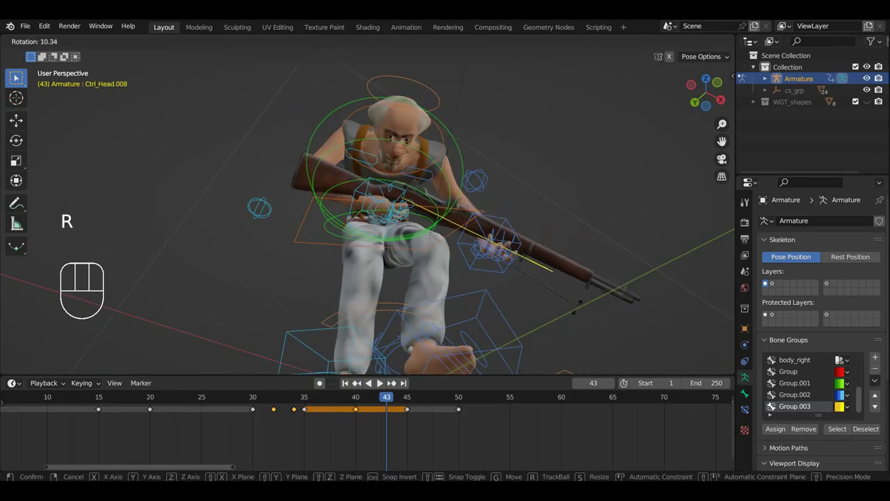
{"action": "key", "text": "i"}
{"action": "left_click_drag", "start_coordinate": [400, 402], "coordinate": [444, 412]}
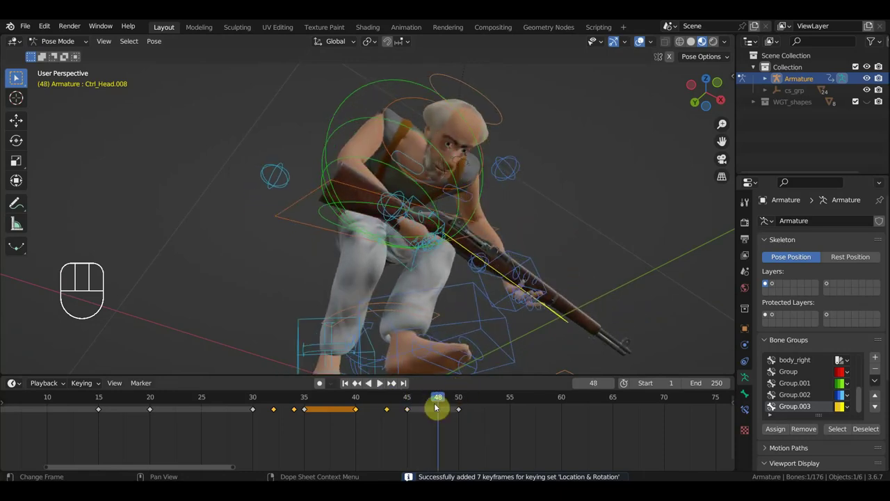
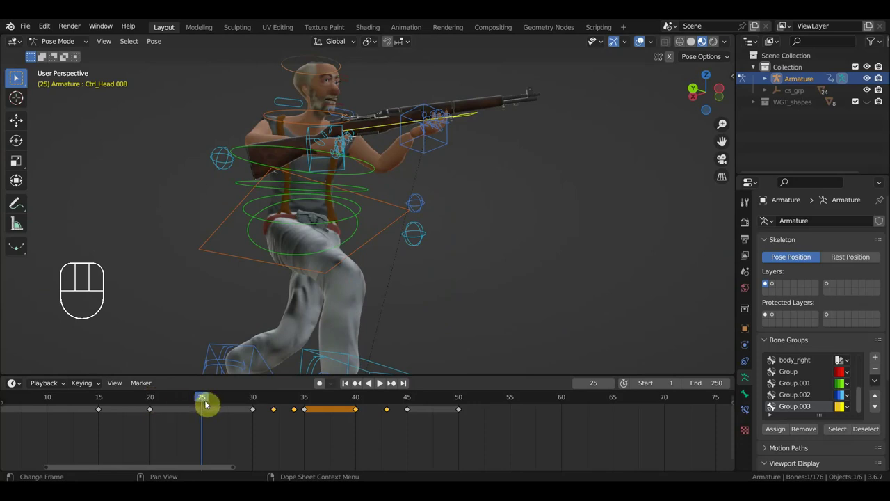
Step: Key Location & Rotation for the seven hand bones at frames 25 and 10
{"action": "left_click_drag", "start_coordinate": [492, 230], "coordinate": [484, 268]}
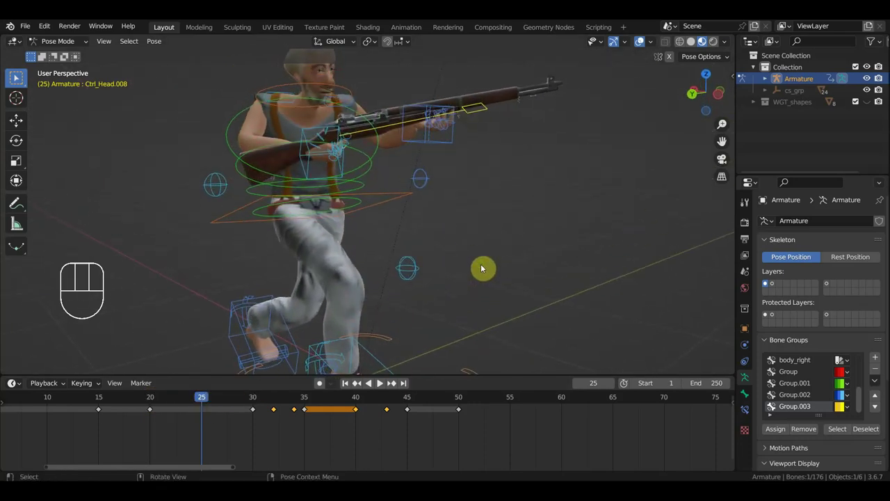
{"action": "key", "text": "i"}
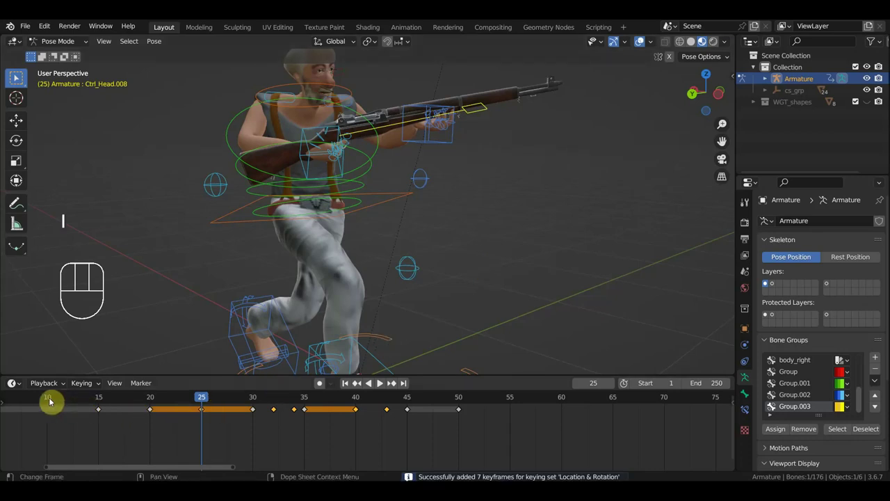
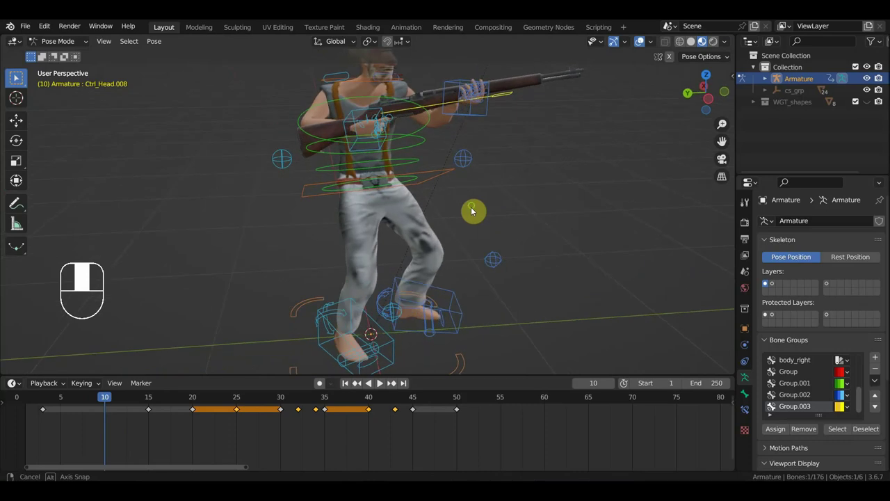
{"action": "key", "text": "i"}
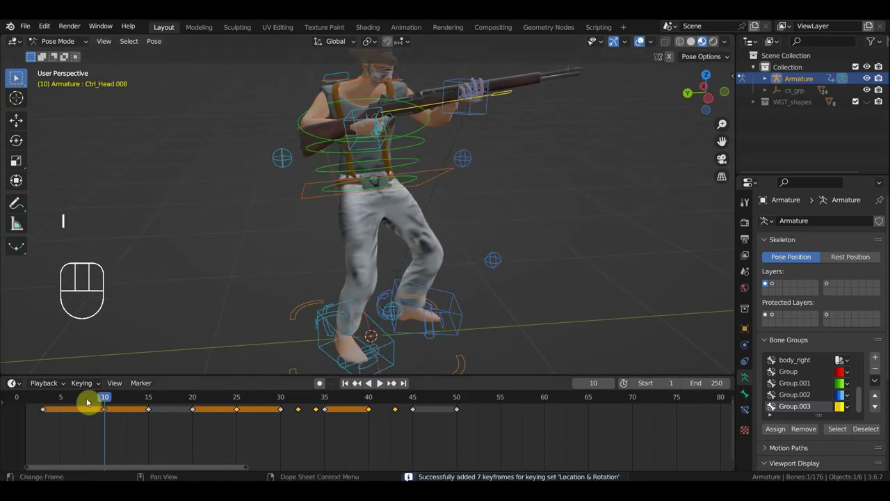
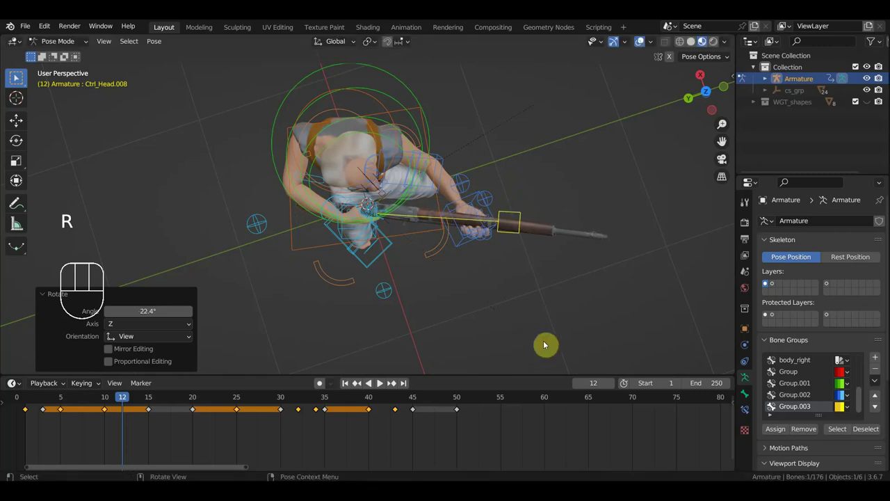
Step: Key the arm pose at frame 12, rotate and key the hand control at frame 14, and key frame 18
{"action": "key", "text": "i"}
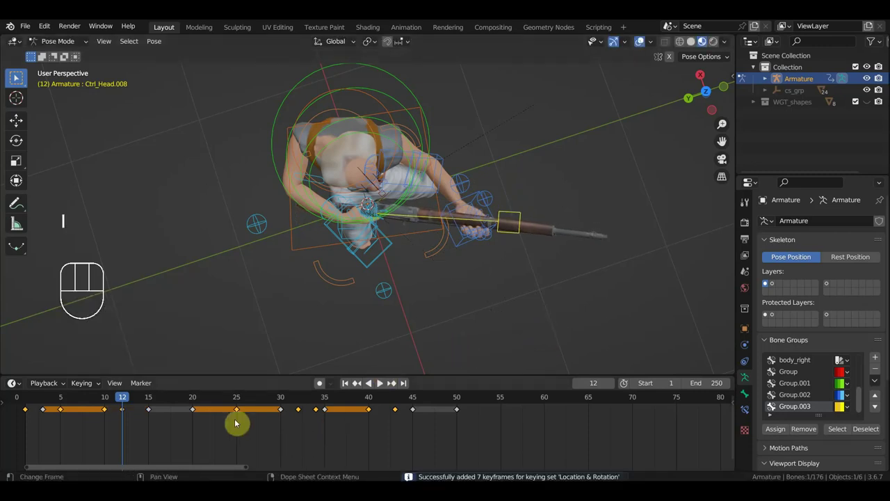
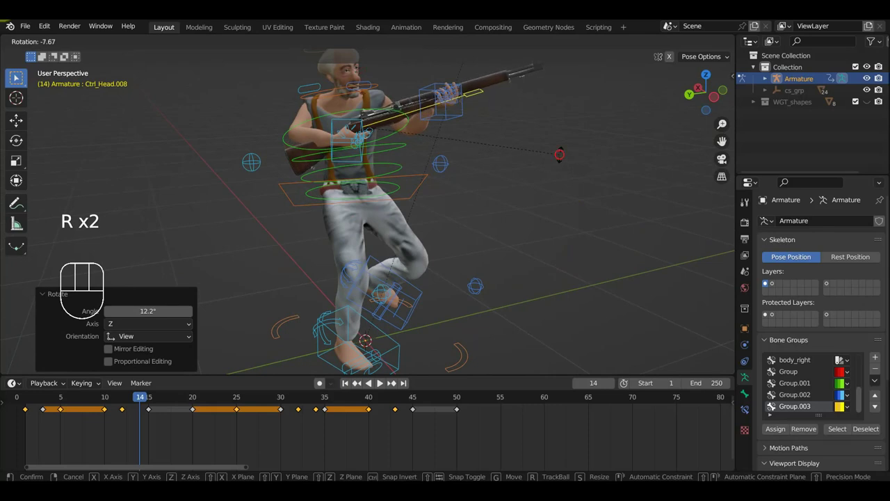
{"action": "key", "text": "i"}
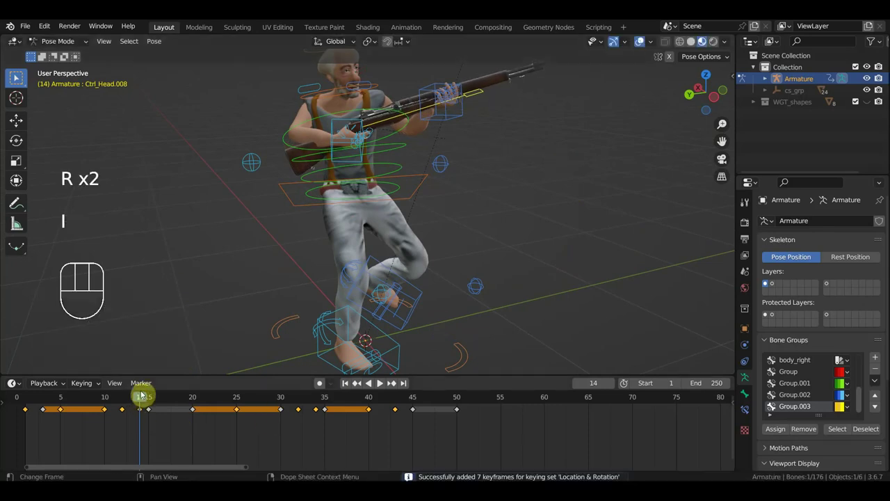
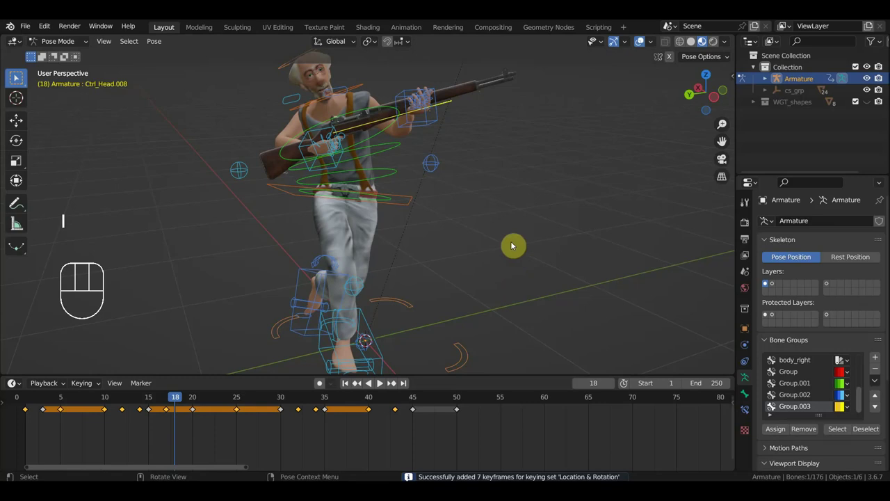
{"action": "key", "text": "r"}
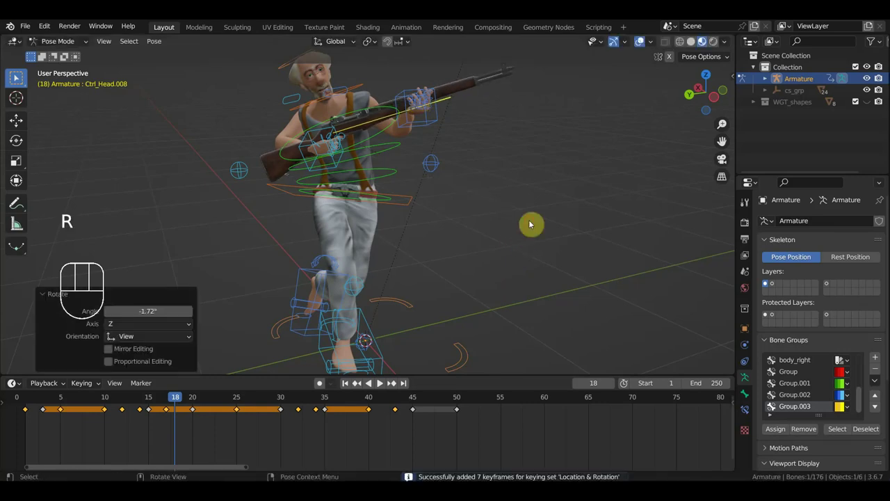
{"action": "key", "text": "i"}
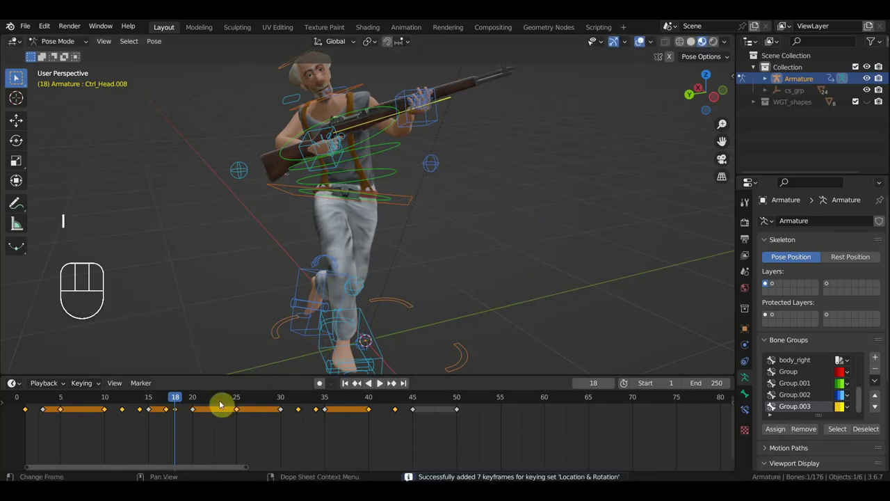
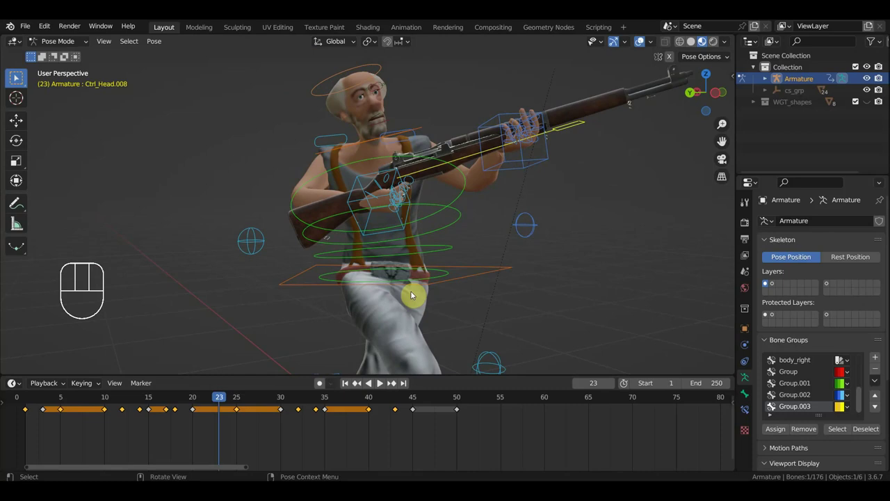
Step: Scrub through frames 37 to 75 while orbiting to follow the character's fall
{"action": "left_click", "coordinate": [349, 400]}
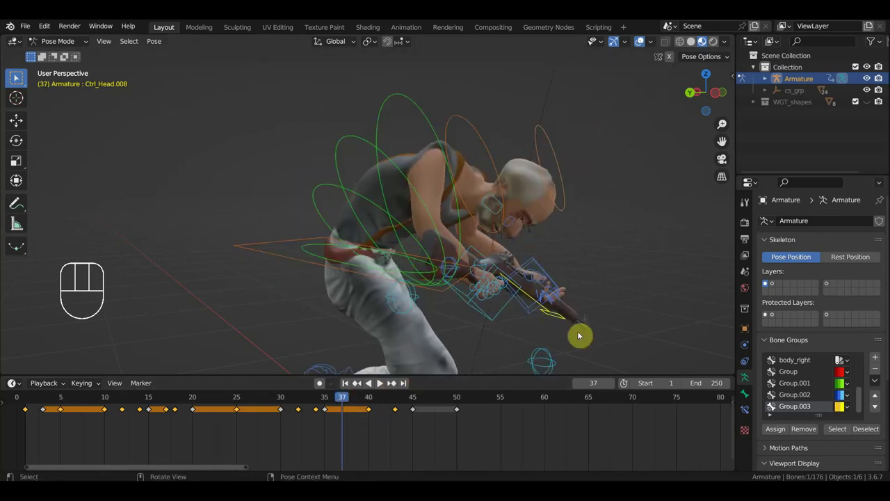
{"action": "left_click_drag", "start_coordinate": [529, 325], "coordinate": [461, 303]}
{"action": "left_click", "coordinate": [435, 402]}
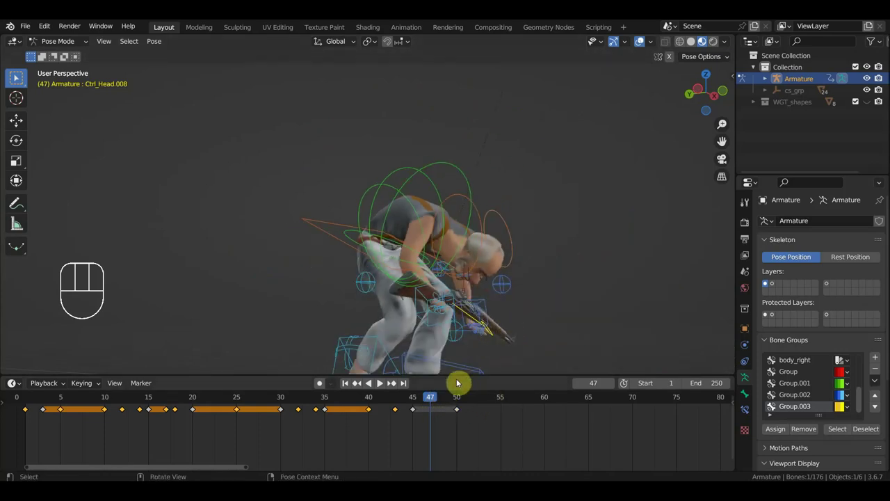
{"action": "left_click_drag", "start_coordinate": [445, 400], "coordinate": [677, 437]}
{"action": "left_click_drag", "start_coordinate": [620, 317], "coordinate": [682, 354]}
{"action": "left_click_drag", "start_coordinate": [541, 336], "coordinate": [346, 288]}
{"action": "left_click_drag", "start_coordinate": [409, 287], "coordinate": [350, 292]}
{"action": "left_click_drag", "start_coordinate": [280, 279], "coordinate": [318, 288]}
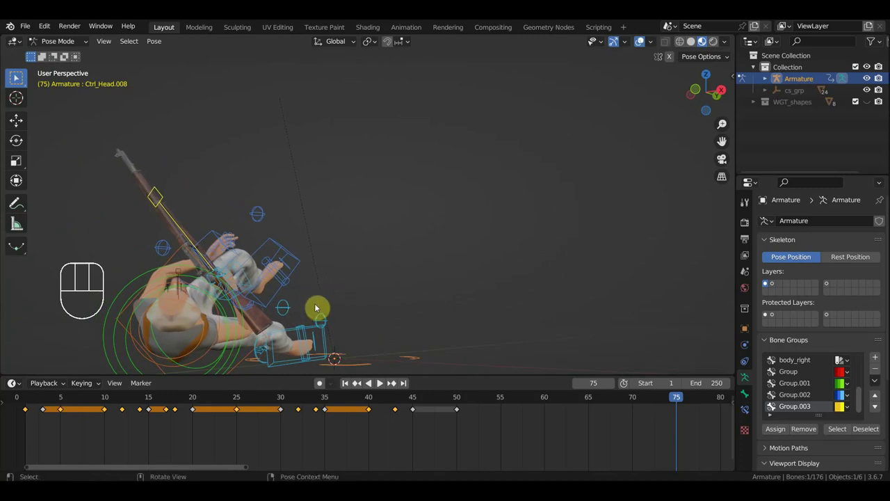
Step: Rotate the head control about 13 degrees at frame 75 without keying, then rest on frame 59
{"action": "key", "text": "r"}
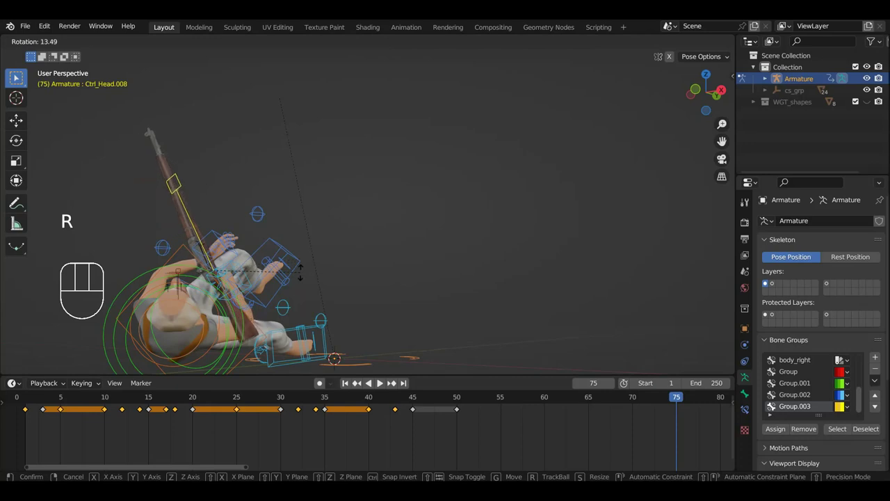
{"action": "key", "text": "r"}
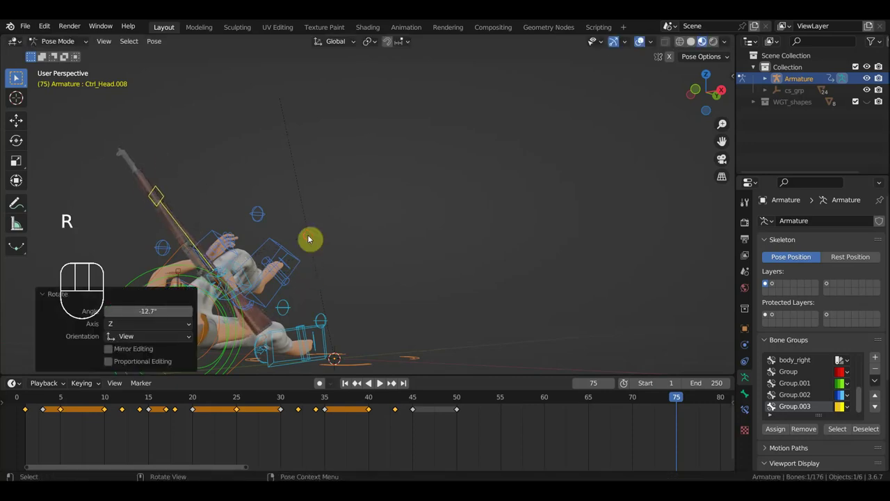
{"action": "left_click", "coordinate": [536, 400]}
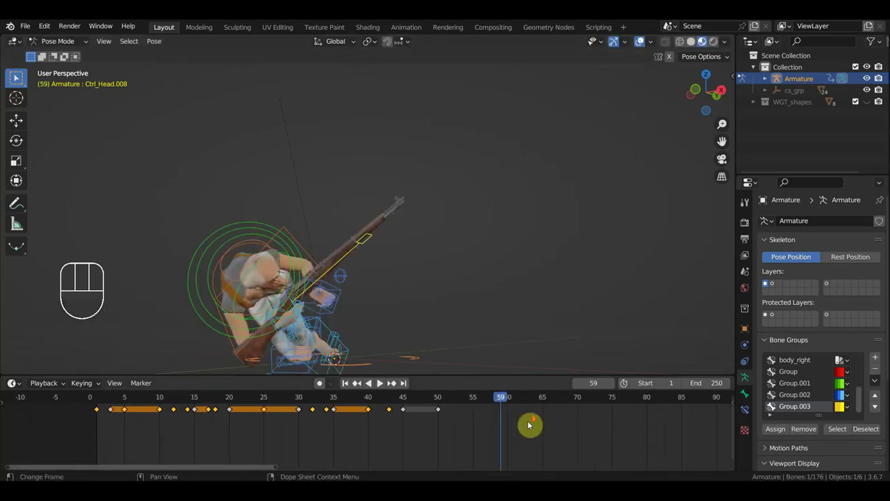
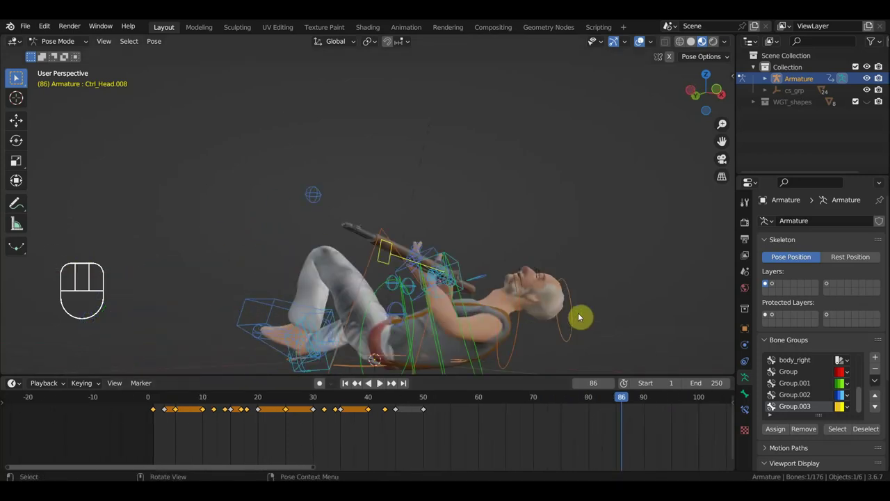
Step: Select all bones and delete every keyframe after frame 110 so the fall ends at 110
{"action": "key", "text": "a"}
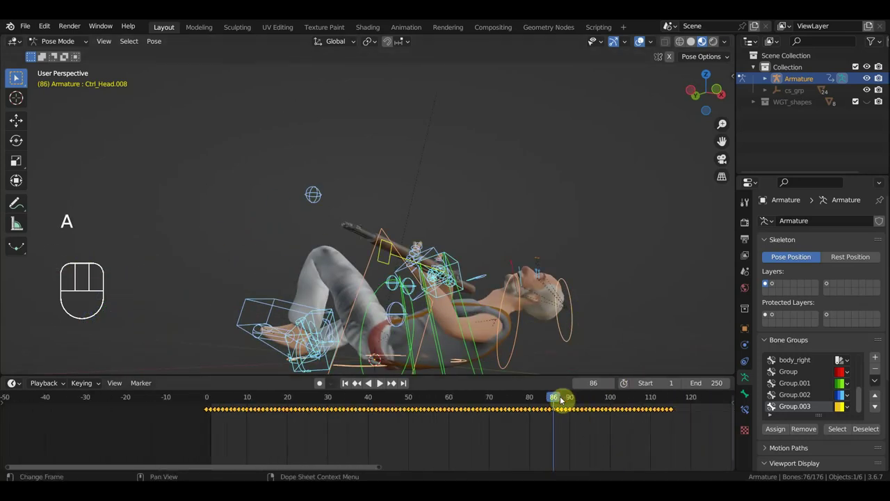
{"action": "left_click_drag", "start_coordinate": [581, 402], "coordinate": [673, 414]}
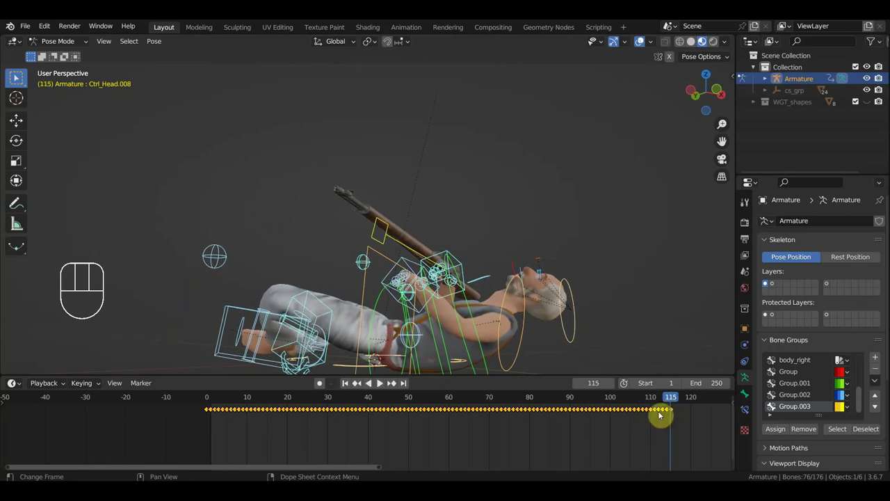
{"action": "left_click", "coordinate": [654, 402]}
{"action": "left_click_drag", "start_coordinate": [689, 443], "coordinate": [656, 402]}
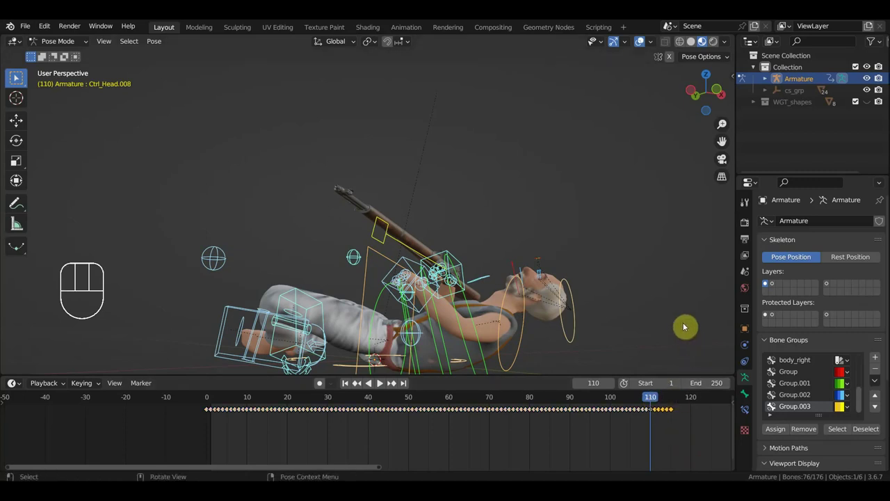
{"action": "key", "text": "Delete"}
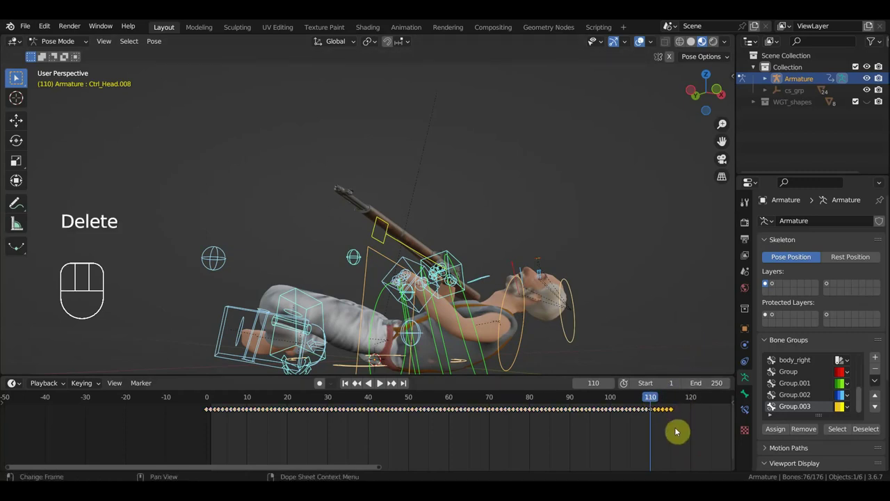
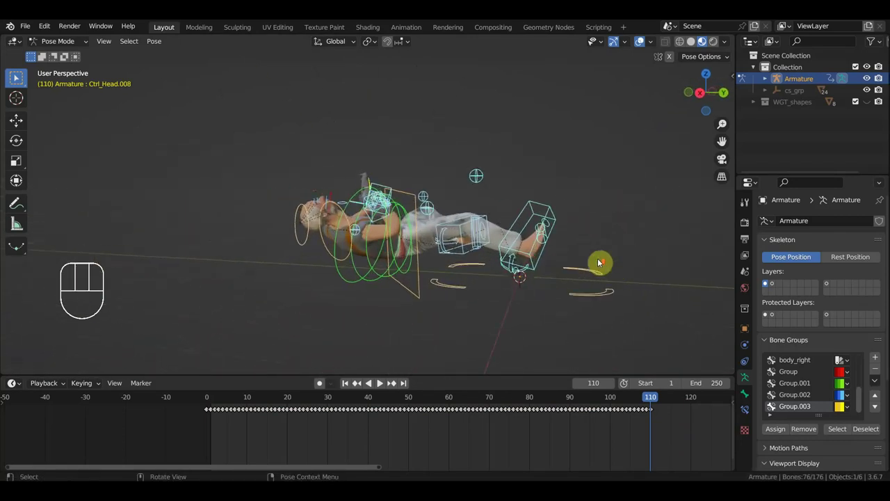
Step: At frame 110, select the fallen character's lower spine control and adjust its rotation
{"action": "left_click_drag", "start_coordinate": [560, 276], "coordinate": [541, 271]}
{"action": "middle_click", "coordinate": [449, 293]}
{"action": "left_click", "coordinate": [460, 312]}
{"action": "left_click", "coordinate": [473, 307]}
{"action": "left_click", "coordinate": [467, 308]}
{"action": "key", "text": "t"}
{"action": "key", "text": "t"}
{"action": "key", "text": "r"}
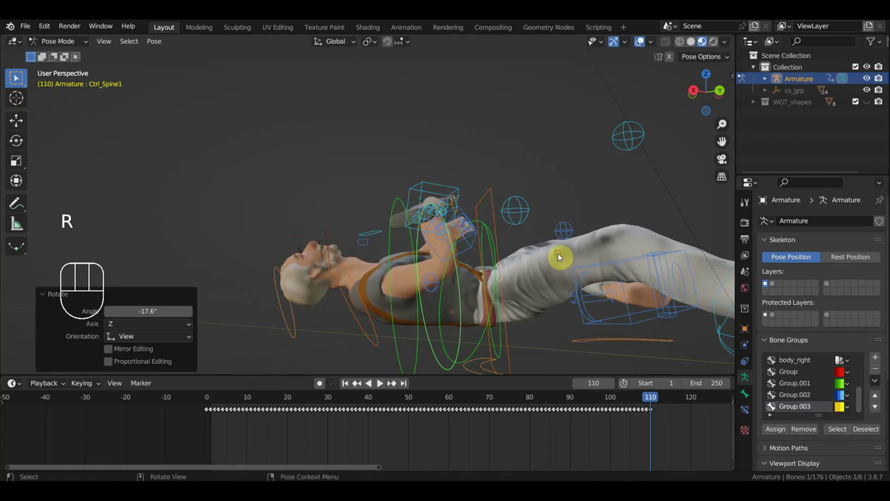
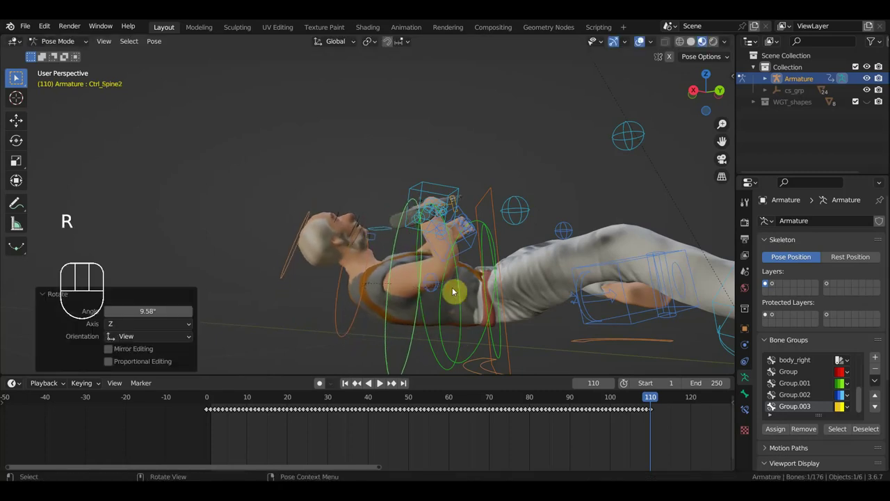
Step: In front view, move Ctrl_Hand_IK_Left so the left hand sits slightly lower
{"action": "left_click", "coordinate": [454, 188]}
{"action": "left_click_drag", "start_coordinate": [479, 251], "coordinate": [608, 258]}
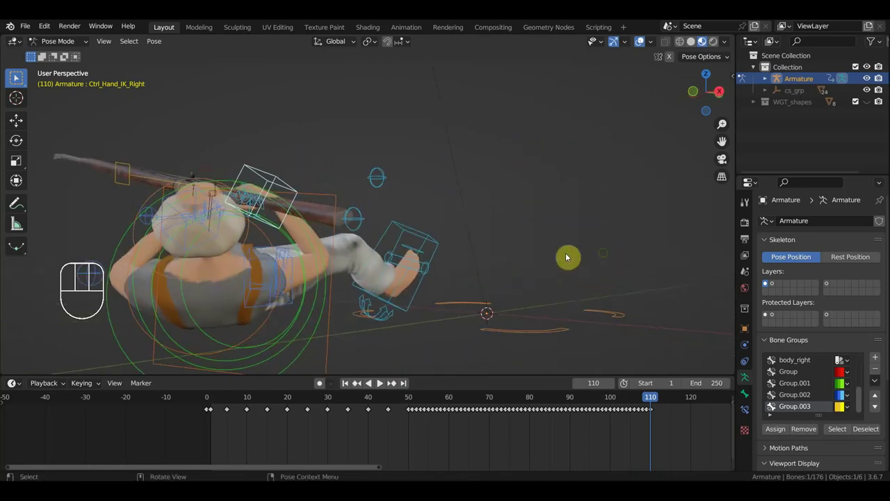
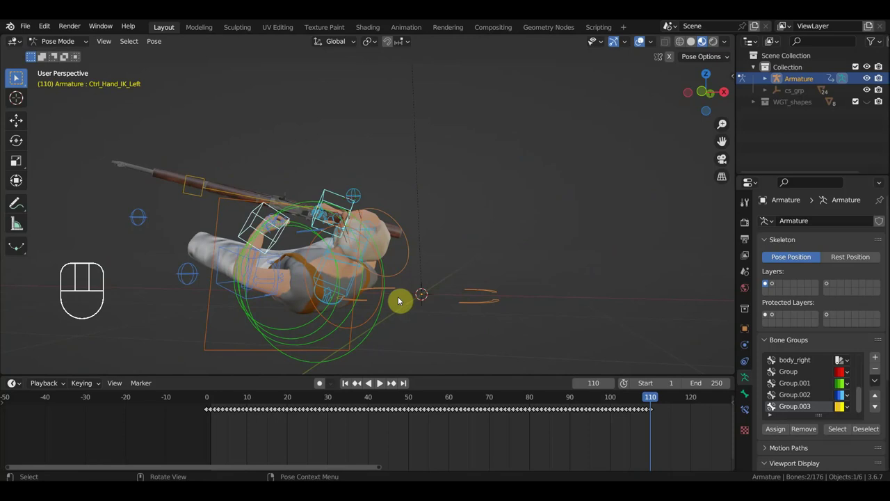
{"action": "key", "text": "KP_1"}
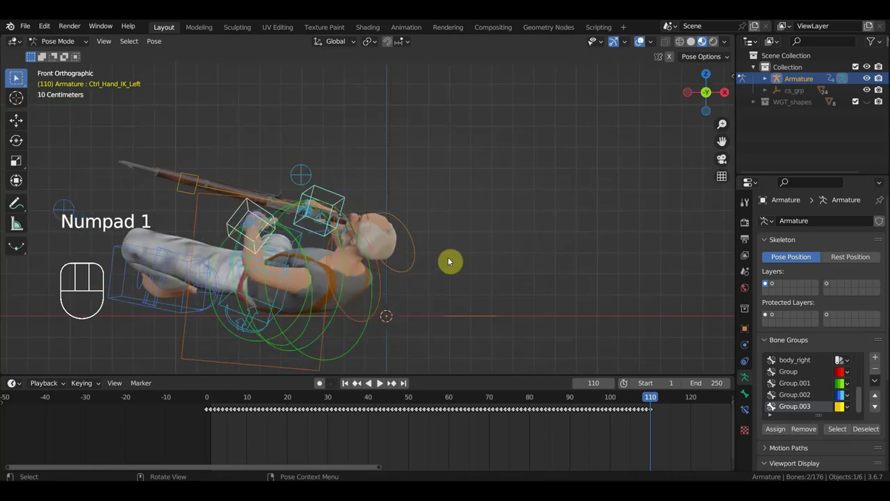
{"action": "key", "text": "g"}
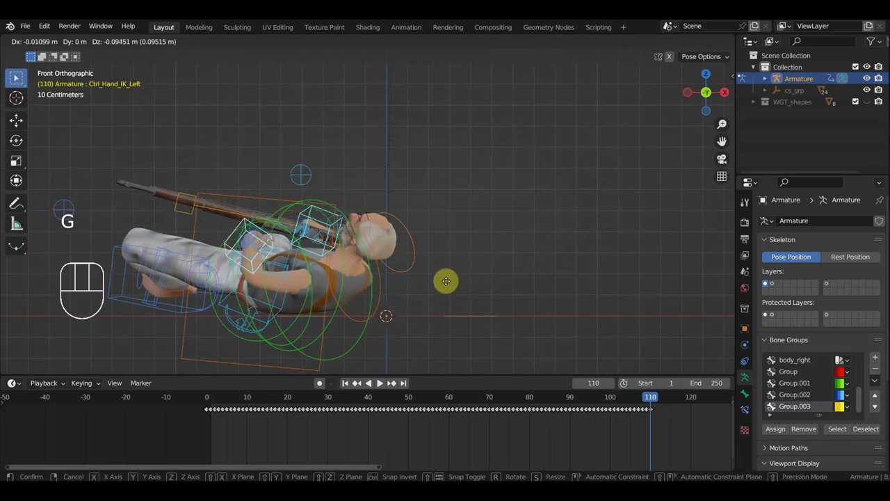
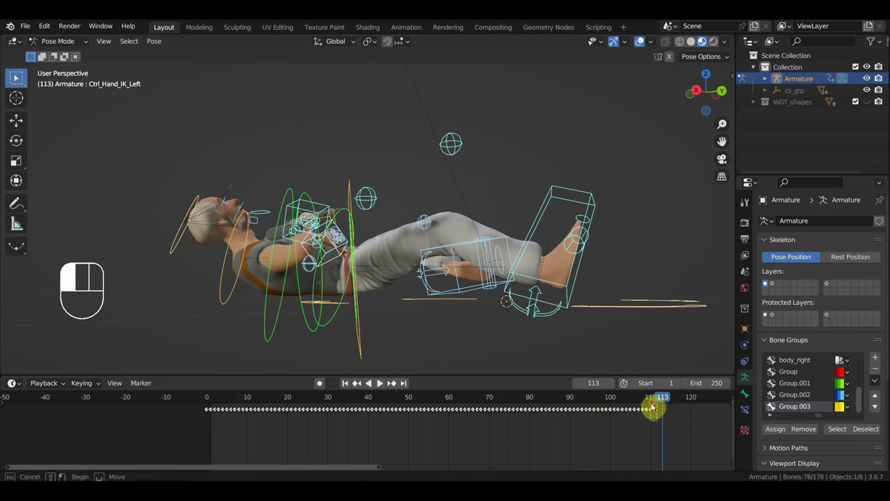
Step: Slide the left hand's final keyframe from frame 110 to frame 120, then move on to frame 130
{"action": "left_click_drag", "start_coordinate": [662, 427], "coordinate": [655, 404]}
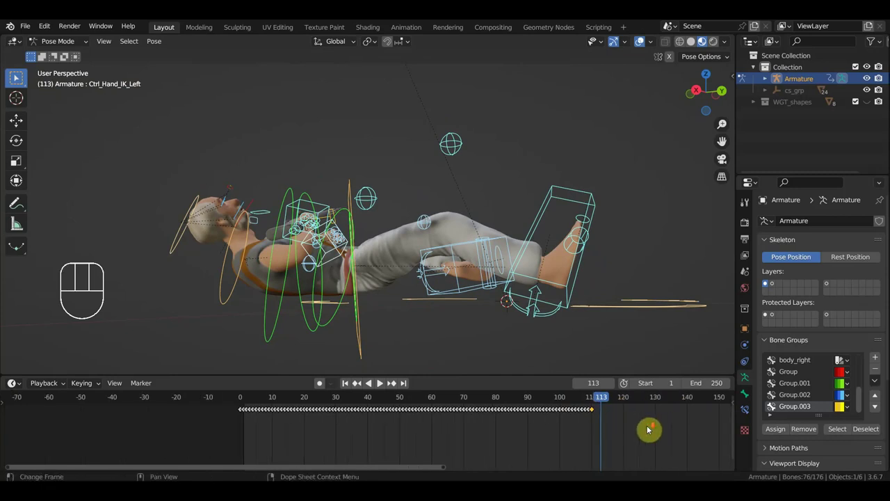
{"action": "key", "text": "g"}
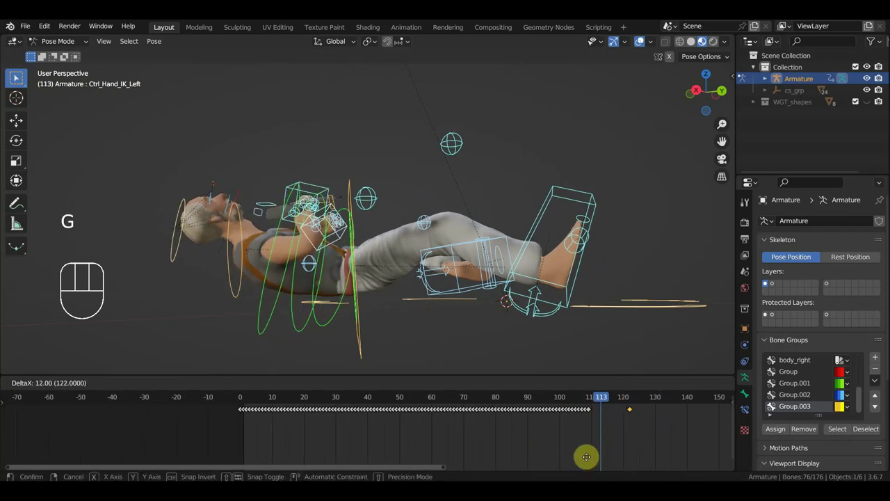
{"action": "left_click_drag", "start_coordinate": [584, 403], "coordinate": [611, 412]}
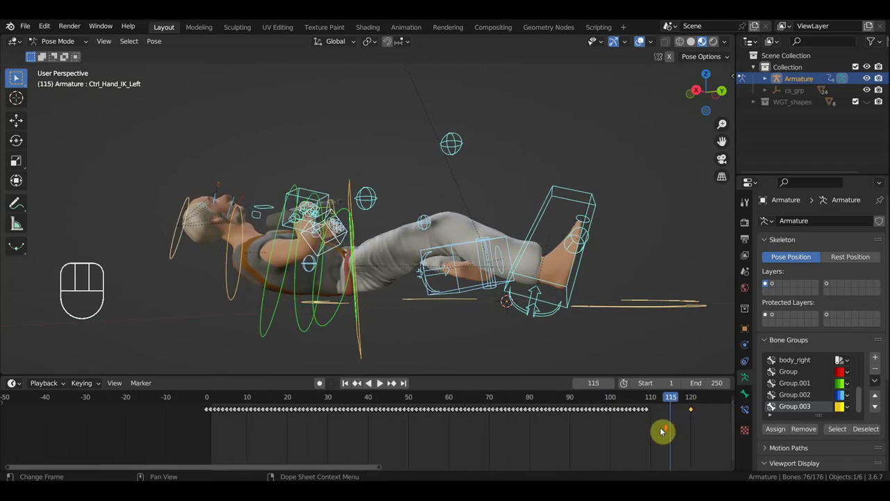
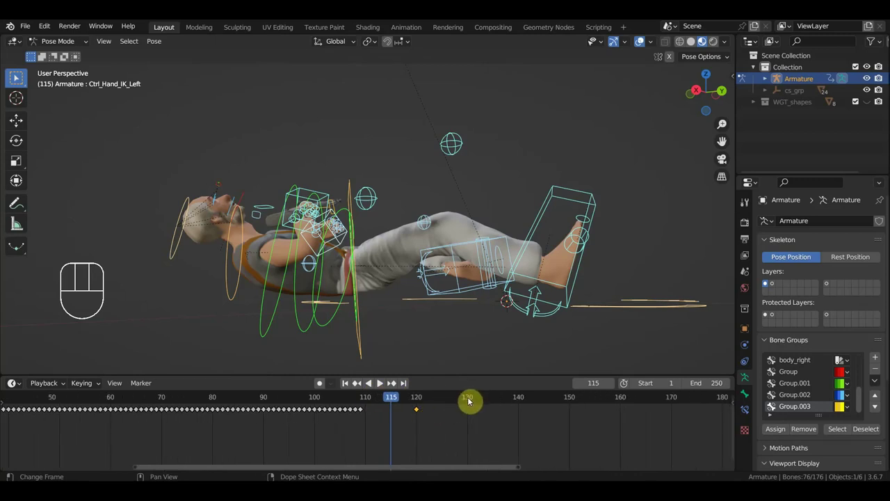
{"action": "left_click", "coordinate": [472, 401]}
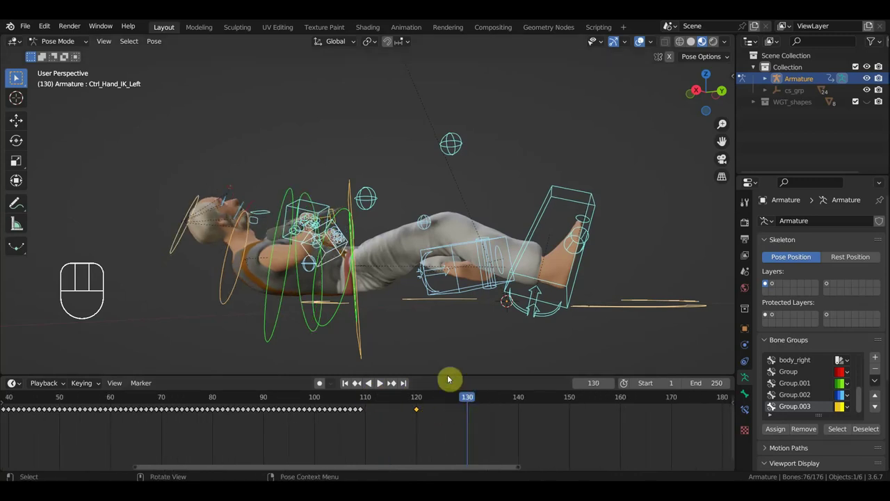
Step: At frame 125, rotate Ctrl_Spine1 and Ctrl_Neck to tilt the old man's head
{"action": "left_click", "coordinate": [446, 402]}
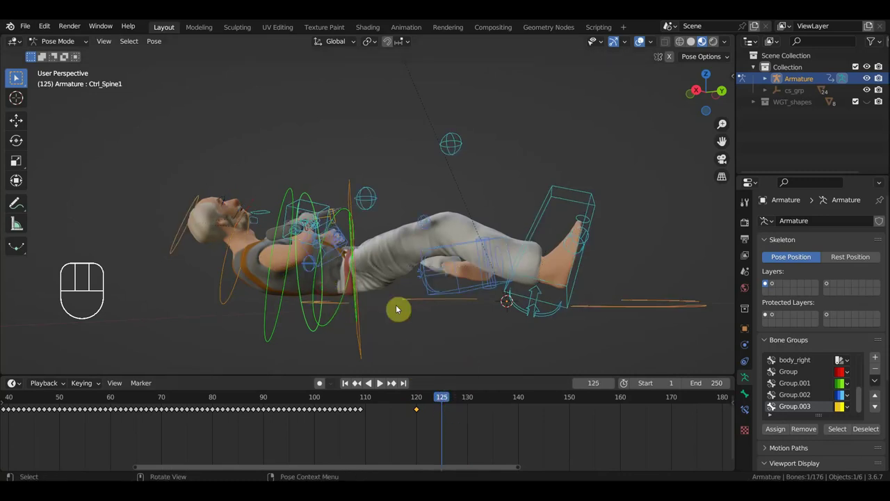
{"action": "key", "text": "r"}
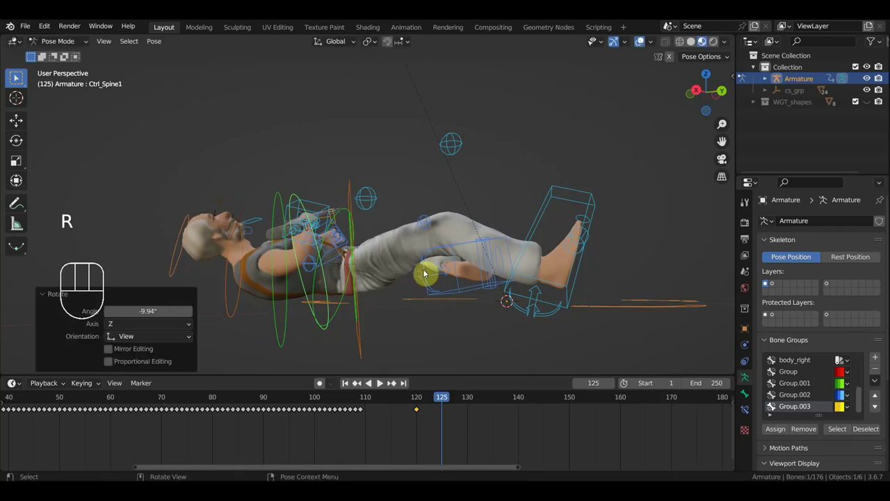
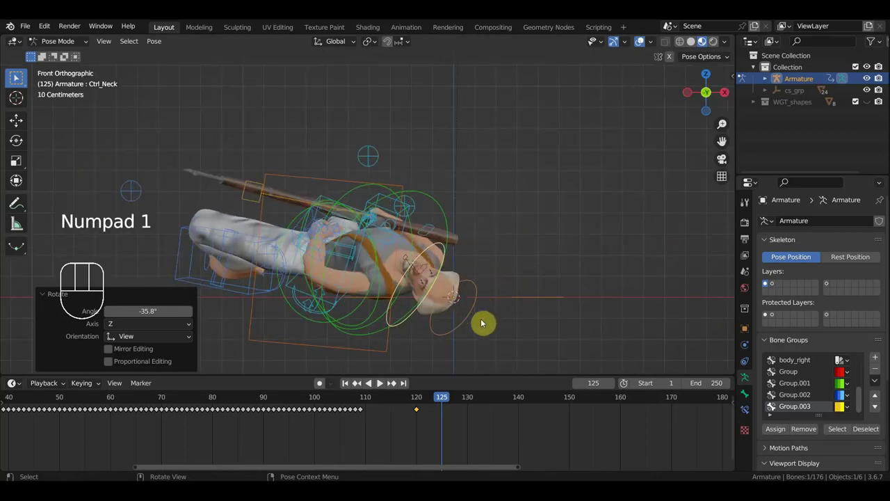
{"action": "key", "text": "r"}
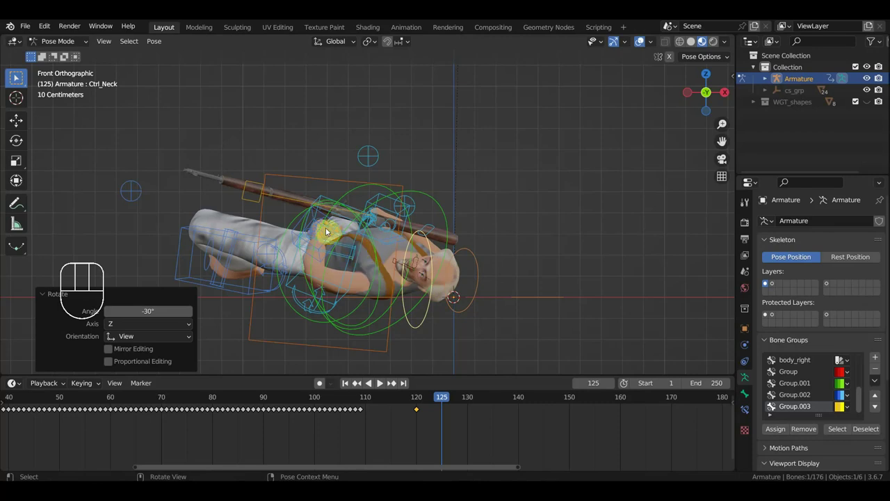
{"action": "left_click_drag", "start_coordinate": [340, 245], "coordinate": [318, 247]}
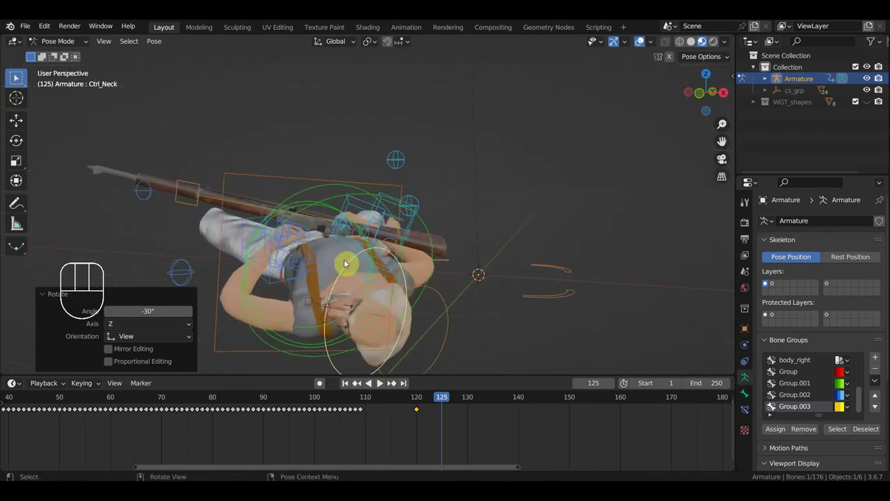
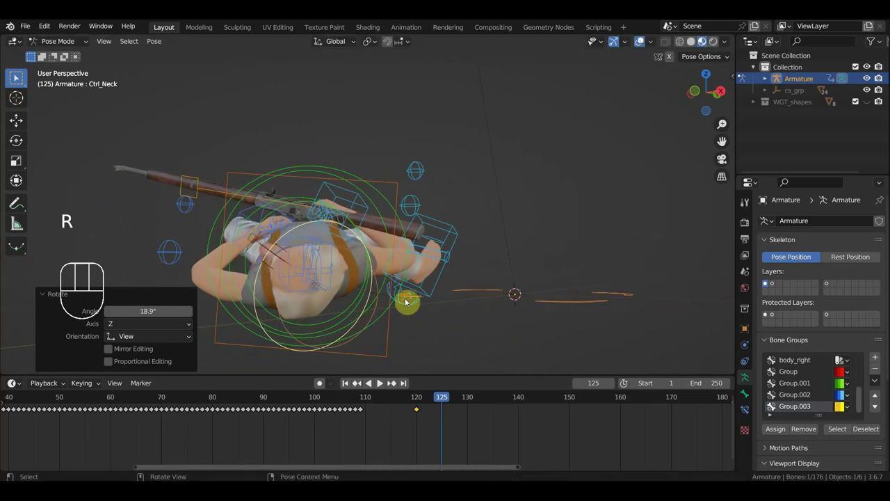
{"action": "left_click_drag", "start_coordinate": [404, 311], "coordinate": [491, 313]}
{"action": "left_click_drag", "start_coordinate": [496, 310], "coordinate": [532, 313]}
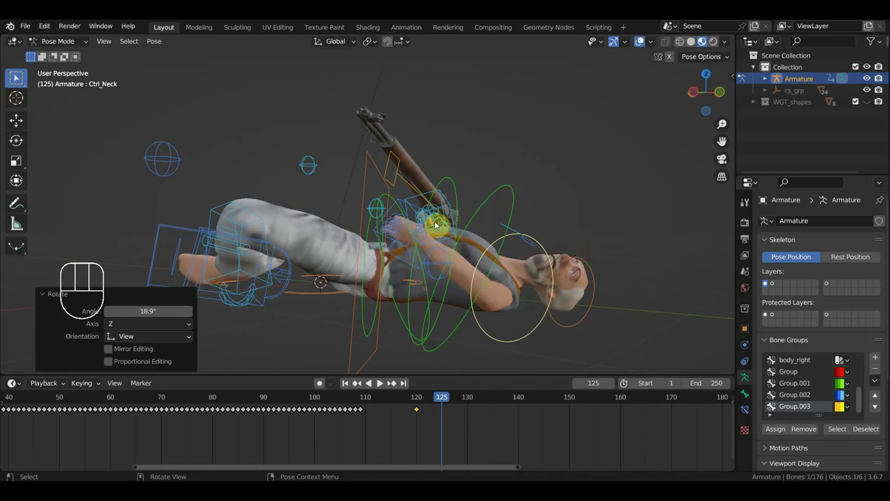
Step: Move Ctrl_Hand_IK_Left closer to the rifle
{"action": "left_click", "coordinate": [408, 206]}
{"action": "left_click_drag", "start_coordinate": [413, 221], "coordinate": [299, 220]}
{"action": "middle_click", "coordinate": [359, 246]}
{"action": "key", "text": "g"}
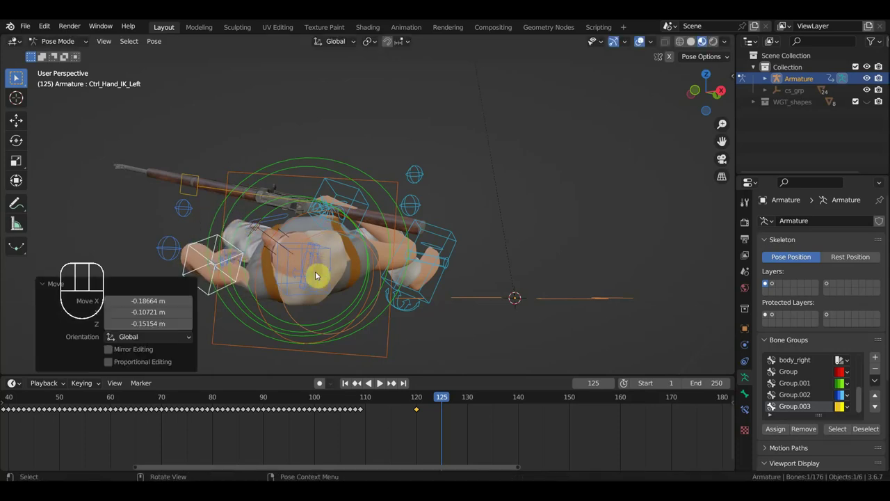
{"action": "scroll", "scroll_direction": "up", "scroll_amount": 3}
{"action": "left_click_drag", "start_coordinate": [345, 293], "coordinate": [529, 297]}
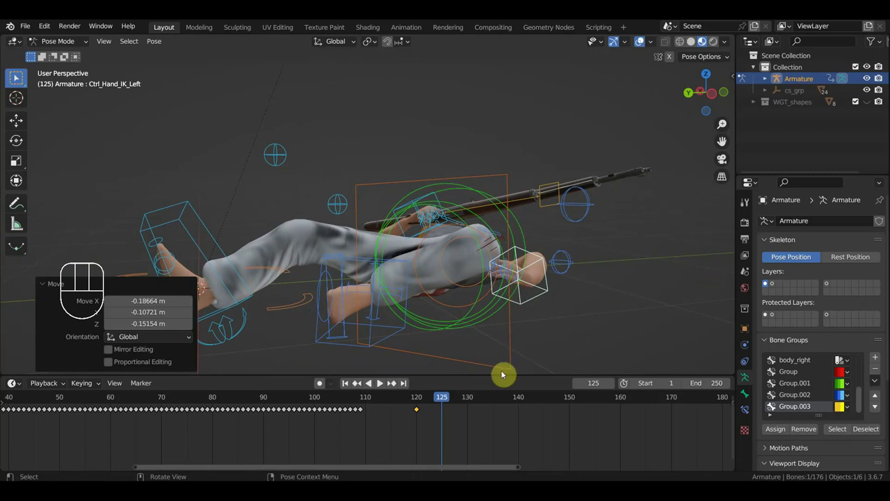
{"action": "key", "text": "g"}
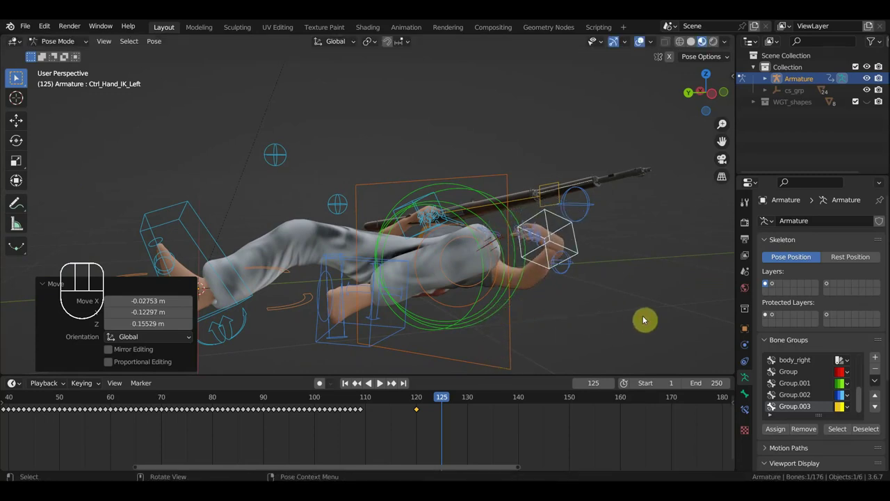
Step: Rotate the left hand to follow the rifle and key Location & Rotation for all bones at 125
{"action": "key", "text": "r"}
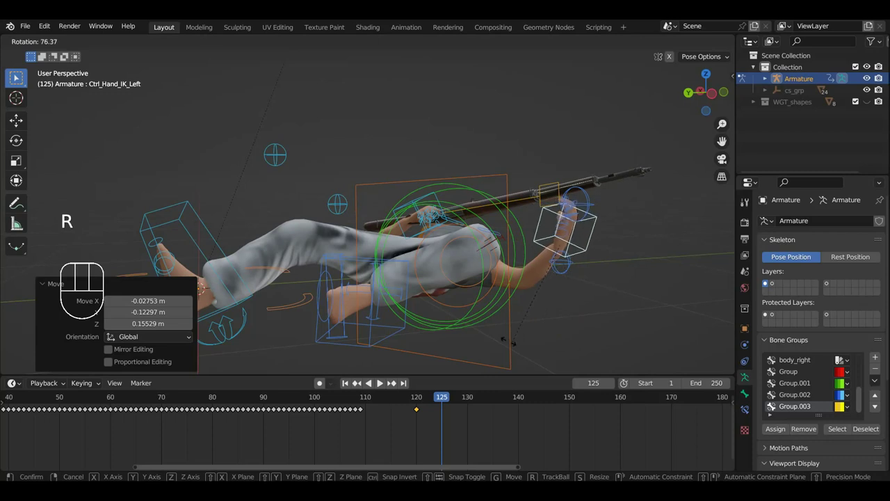
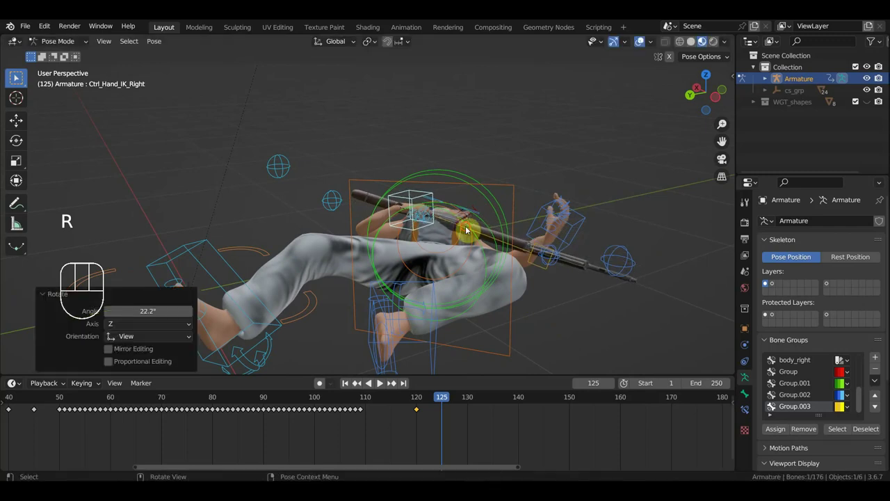
{"action": "left_click_drag", "start_coordinate": [468, 247], "coordinate": [452, 237]}
{"action": "middle_click", "coordinate": [553, 243]}
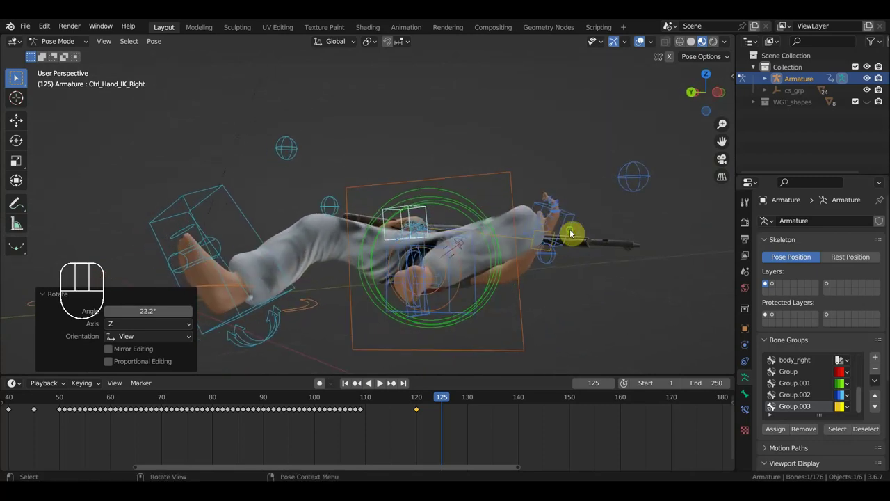
{"action": "key", "text": "a"}
{"action": "key", "text": "i"}
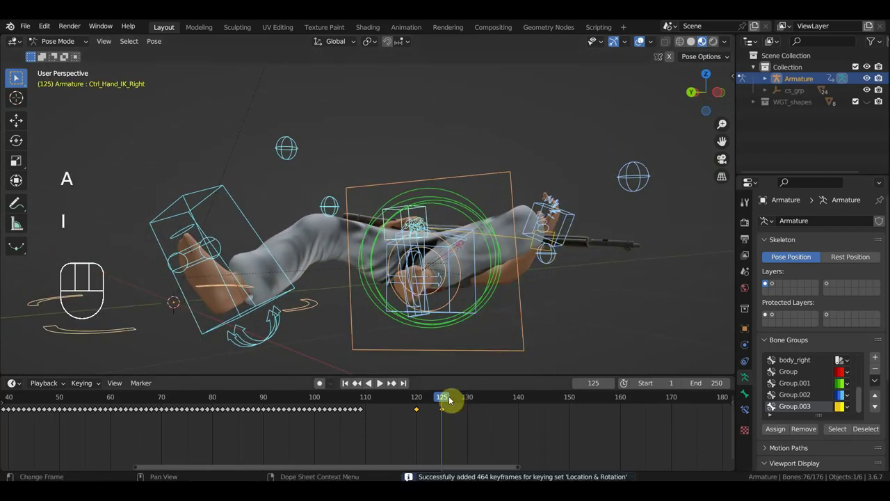
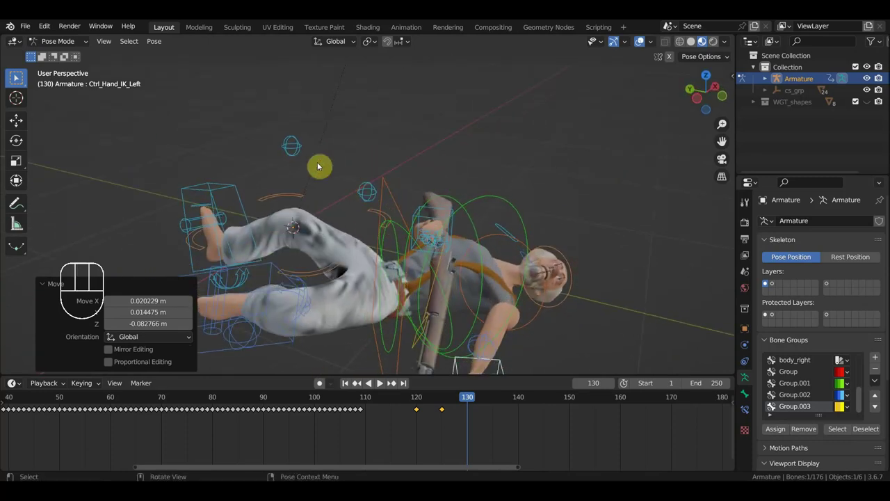
Step: At frame 130, reposition the left arm pole control
{"action": "left_click_drag", "start_coordinate": [322, 191], "coordinate": [349, 230]}
{"action": "scroll", "scroll_direction": "up", "scroll_amount": 3}
{"action": "scroll", "scroll_direction": "up", "scroll_amount": 3}
{"action": "left_click_drag", "start_coordinate": [360, 231], "coordinate": [446, 292]}
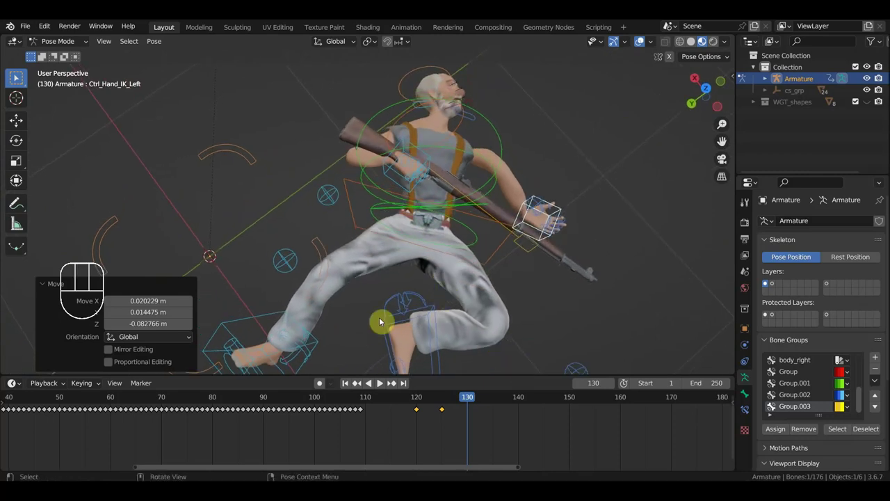
{"action": "scroll", "scroll_direction": "up", "scroll_amount": 3}
{"action": "left_click_drag", "start_coordinate": [502, 242], "coordinate": [499, 199]}
{"action": "scroll", "scroll_direction": "down", "scroll_amount": 3}
{"action": "scroll", "scroll_direction": "up", "scroll_amount": 3}
{"action": "left_click_drag", "start_coordinate": [479, 205], "coordinate": [375, 132]}
{"action": "scroll", "scroll_direction": "down", "scroll_amount": 3}
{"action": "left_click_drag", "start_coordinate": [445, 230], "coordinate": [358, 230]}
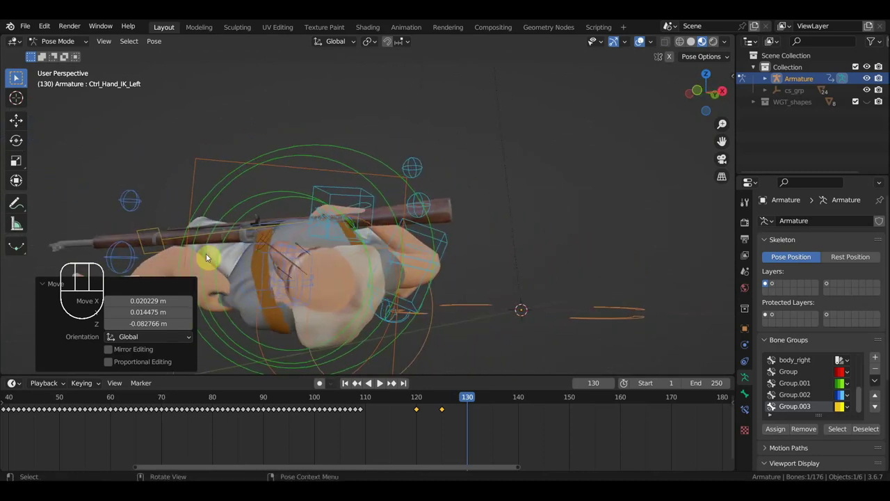
{"action": "key", "text": "g"}
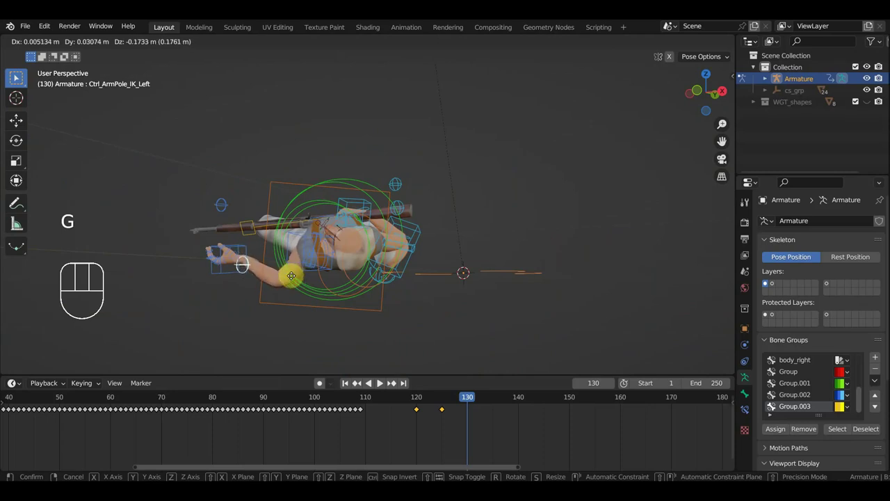
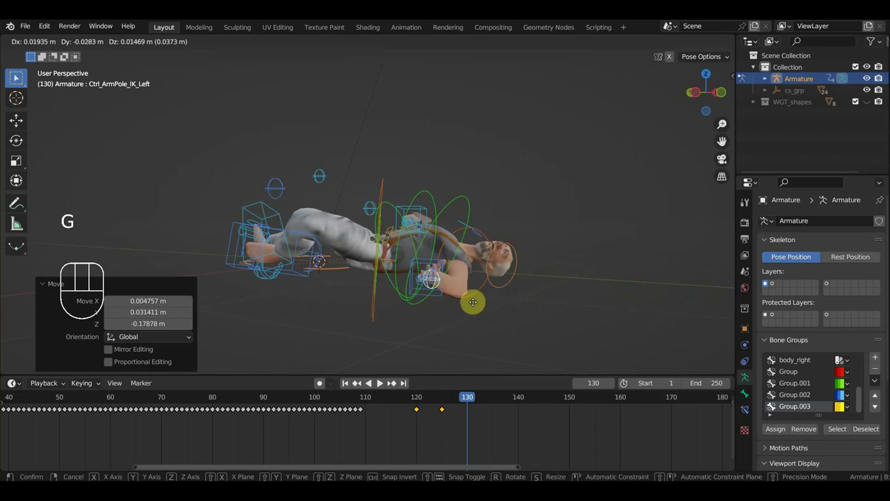
{"action": "scroll", "scroll_direction": "up", "scroll_amount": 3}
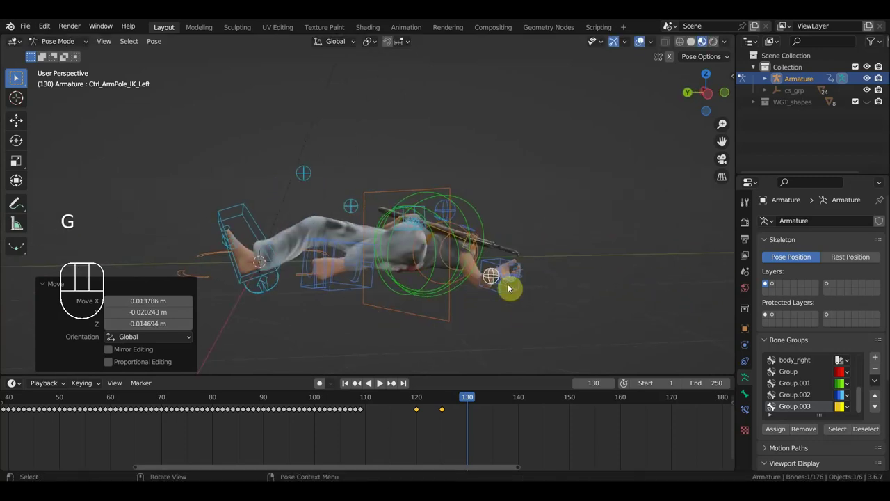
Step: Move the left hand IK control into its new pose
{"action": "left_click", "coordinate": [513, 292]}
{"action": "left_click_drag", "start_coordinate": [527, 299], "coordinate": [581, 299]}
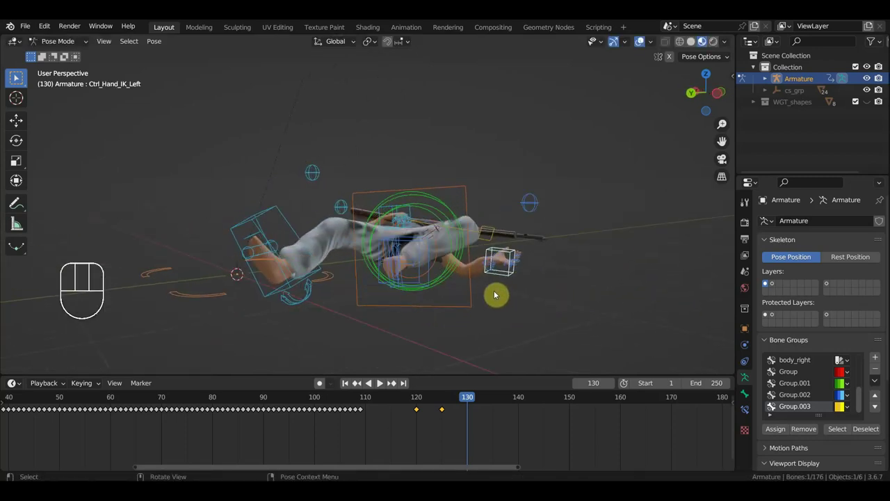
{"action": "key", "text": "g"}
{"action": "scroll", "scroll_direction": "up", "scroll_amount": 3}
{"action": "left_click_drag", "start_coordinate": [479, 308], "coordinate": [345, 303]}
{"action": "scroll", "scroll_direction": "up", "scroll_amount": 3}
{"action": "middle_click", "coordinate": [360, 304]}
{"action": "scroll", "scroll_direction": "up", "scroll_amount": 3}
{"action": "middle_click", "coordinate": [382, 295]}
{"action": "scroll", "scroll_direction": "up", "scroll_amount": 3}
{"action": "scroll", "scroll_direction": "down", "scroll_amount": 3}
Step: Rotate the left shoulder control into place
{"action": "left_click_drag", "start_coordinate": [449, 276], "coordinate": [463, 299]}
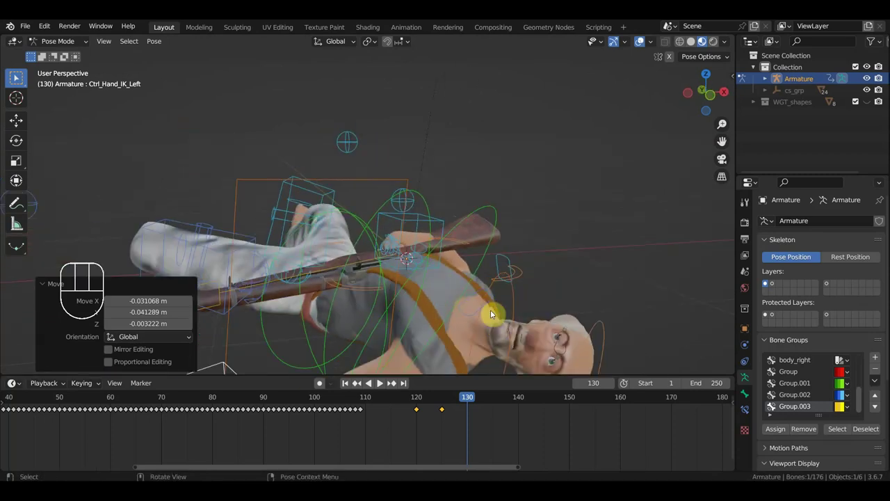
{"action": "left_click", "coordinate": [495, 303]}
{"action": "left_click_drag", "start_coordinate": [505, 311], "coordinate": [455, 281]}
{"action": "key", "text": "g"}
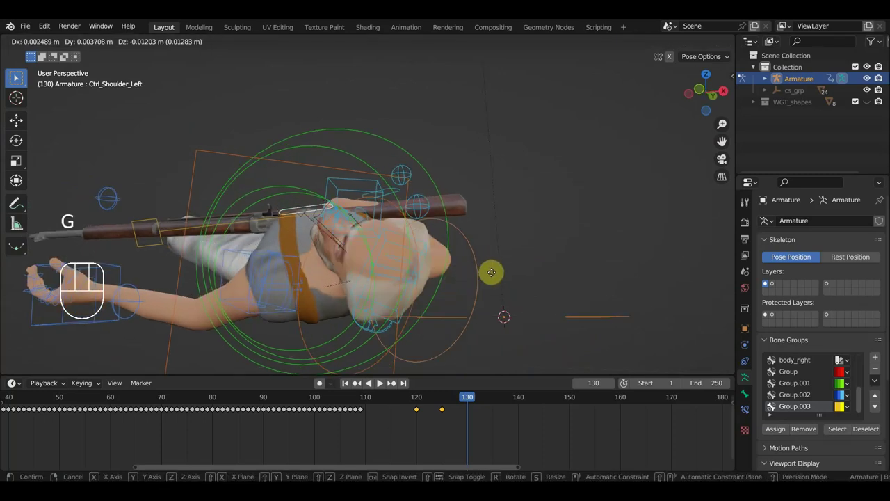
{"action": "key", "text": "r"}
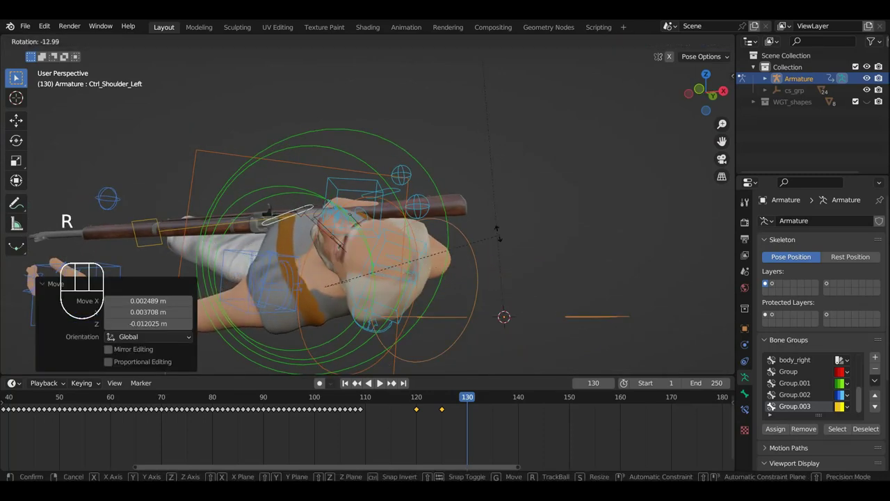
Step: Rotate and nudge the right hand IK onto the rifle, then key Location & Rotation for all bones at 130
{"action": "left_click_drag", "start_coordinate": [481, 253], "coordinate": [471, 273]}
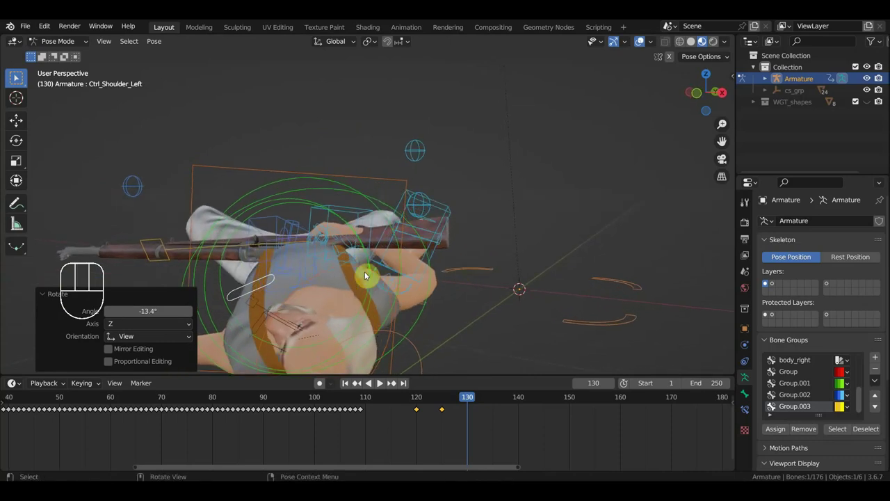
{"action": "left_click", "coordinate": [336, 272]}
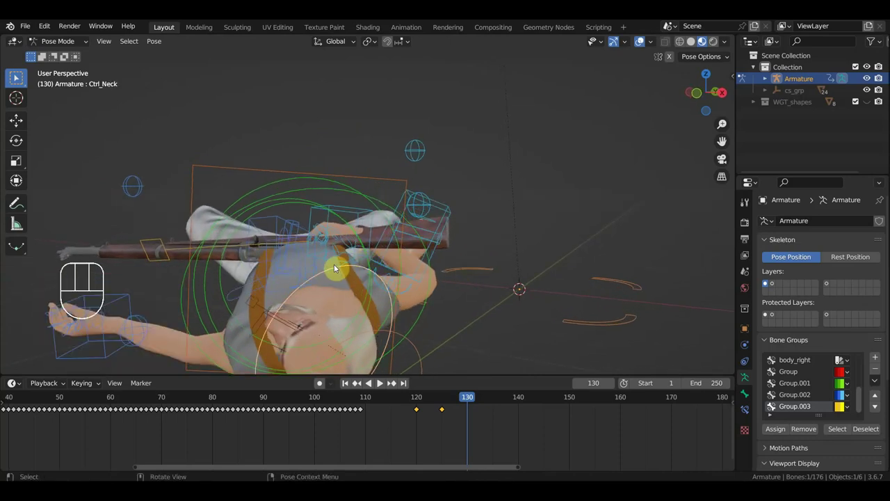
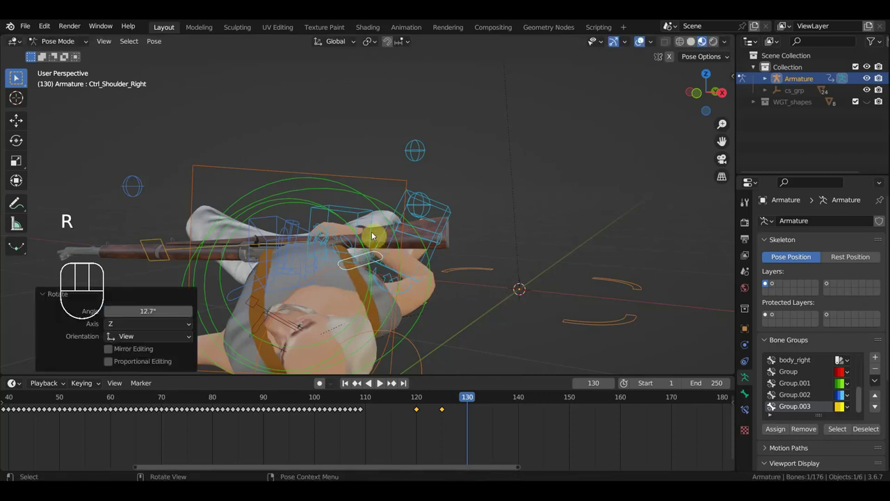
{"action": "left_click", "coordinate": [367, 213]}
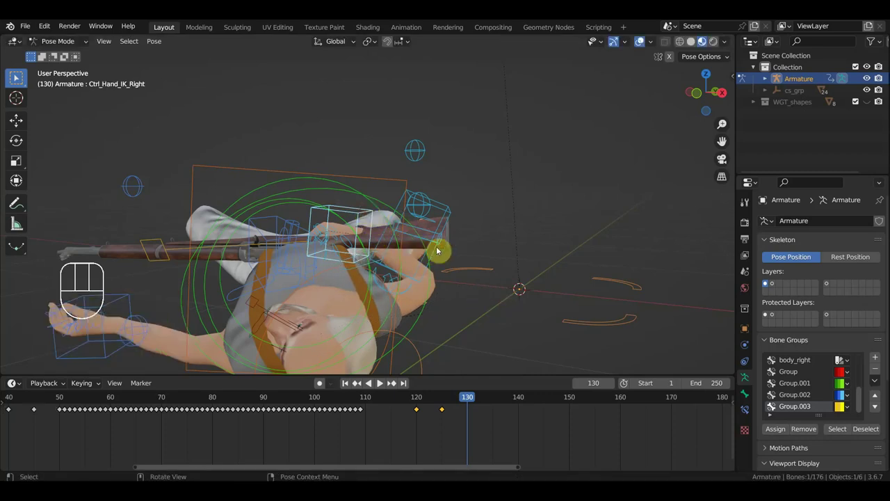
{"action": "key", "text": "r"}
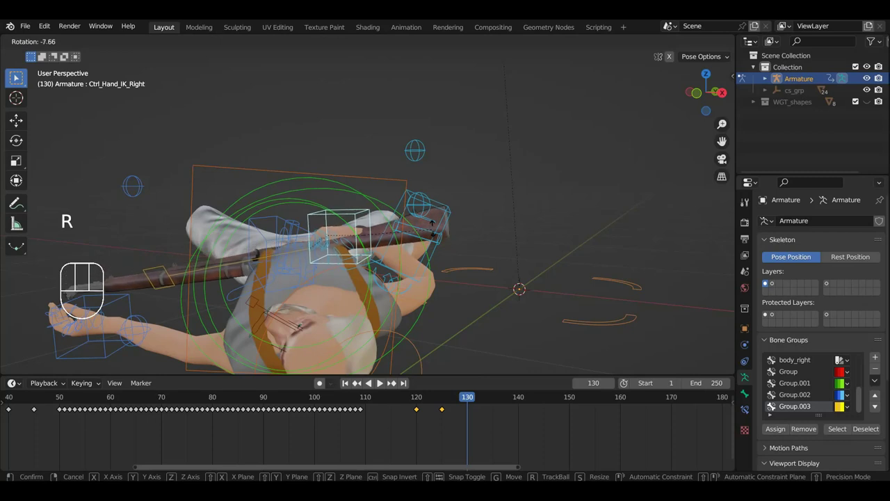
{"action": "key", "text": "g"}
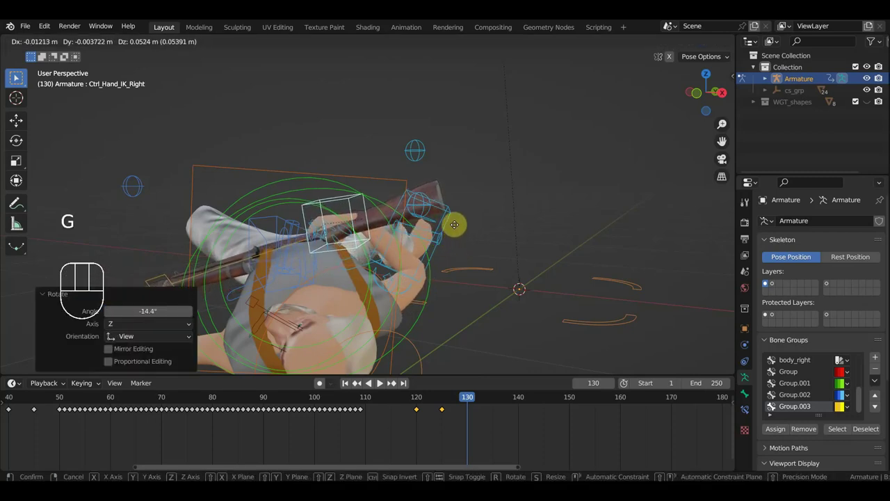
{"action": "left_click_drag", "start_coordinate": [496, 256], "coordinate": [584, 239]}
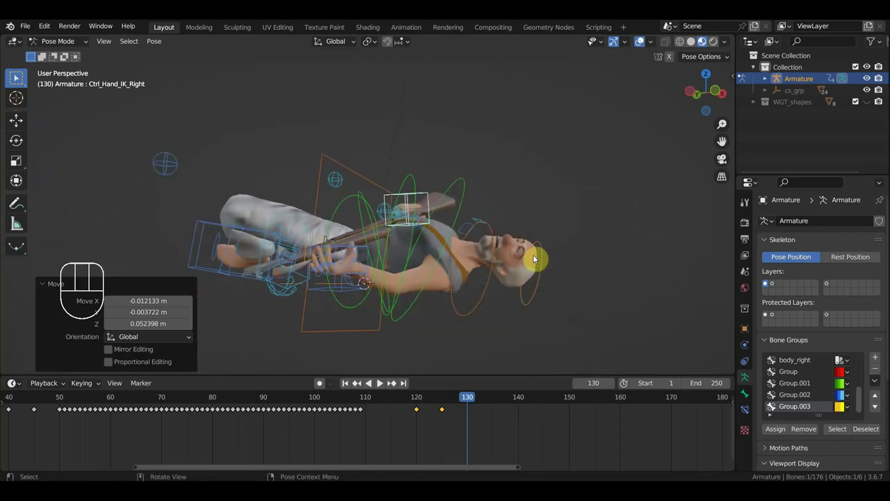
{"action": "key", "text": "a"}
{"action": "key", "text": "i"}
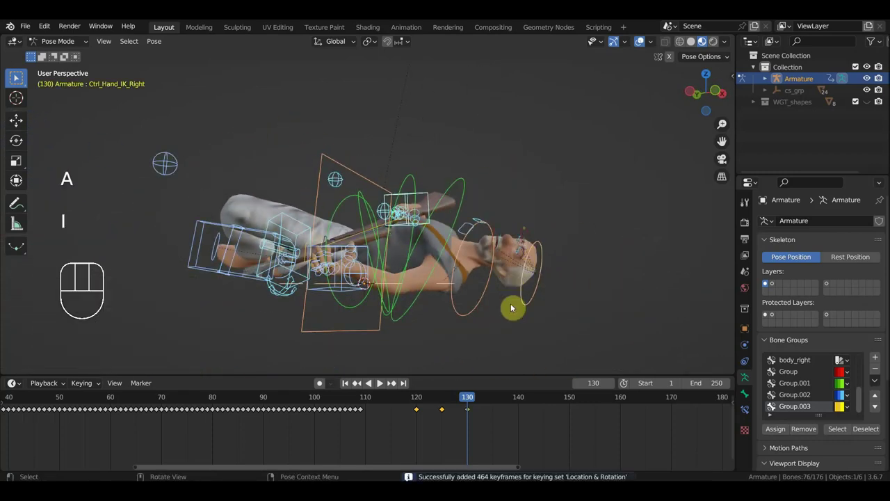
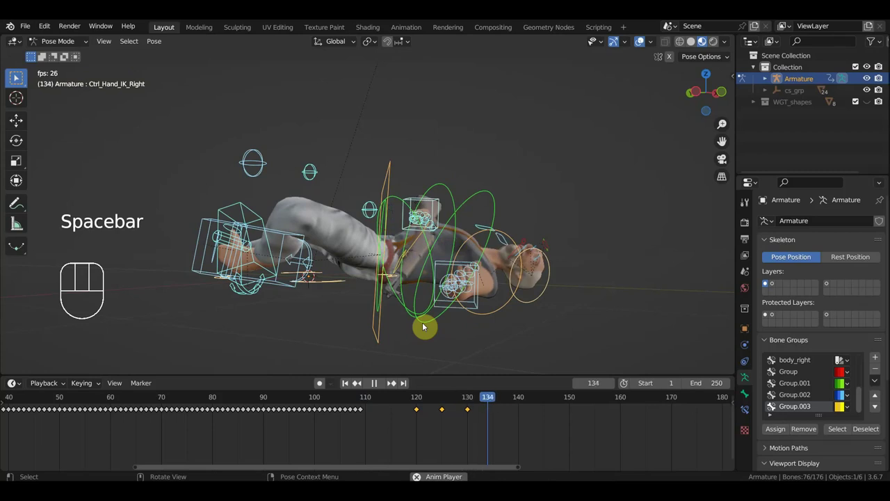
Step: Play back the fall animation to review its timing
{"action": "key", "text": "space"}
{"action": "left_click", "coordinate": [338, 399]}
{"action": "key", "text": "space"}
{"action": "key", "text": "space"}
{"action": "left_click", "coordinate": [227, 397]}
{"action": "key", "text": "space"}
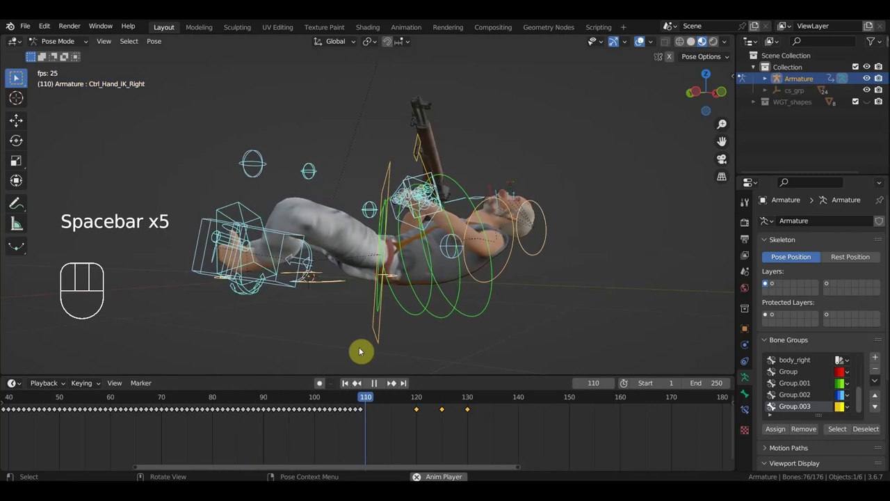
{"action": "key", "text": "space"}
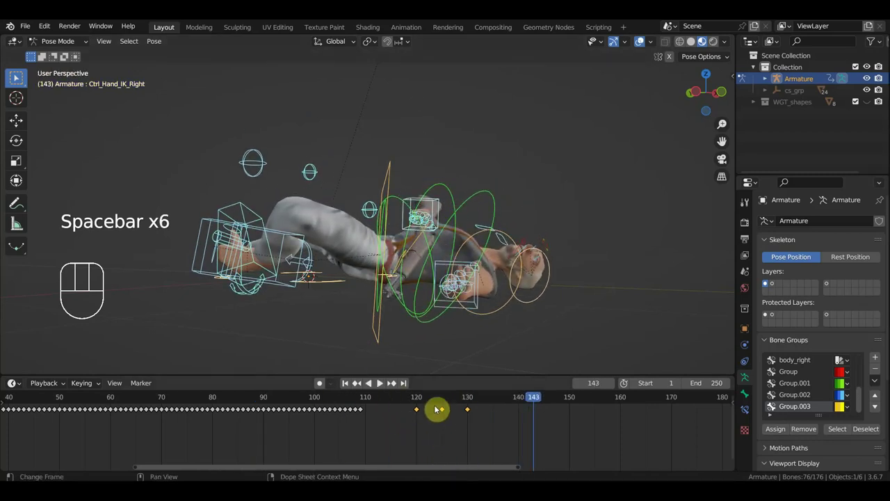
Step: With frame 120 current, scale the keys at 125 and 130 by 2 so they land at 130 and 140
{"action": "left_click", "coordinate": [419, 400]}
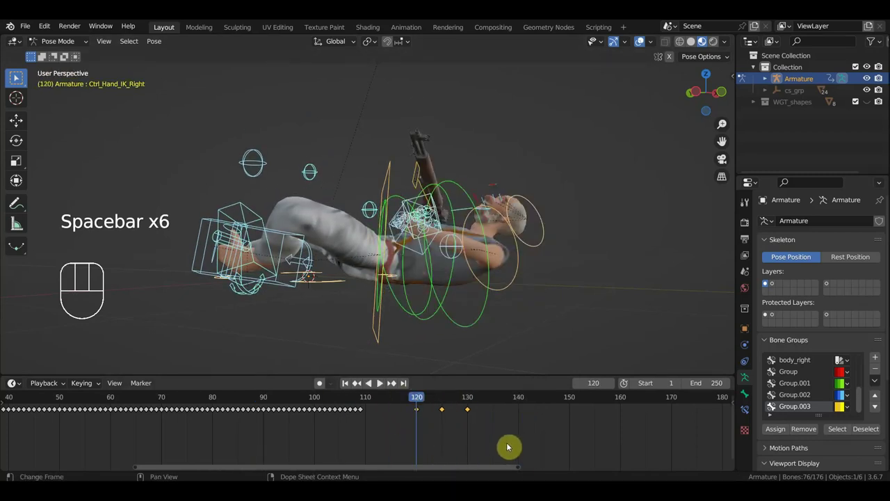
{"action": "key", "text": "a"}
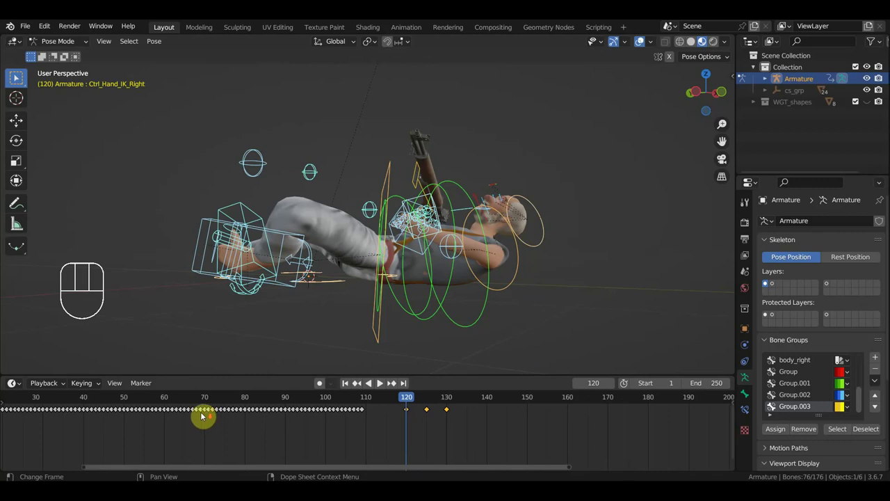
{"action": "left_click", "coordinate": [163, 398]}
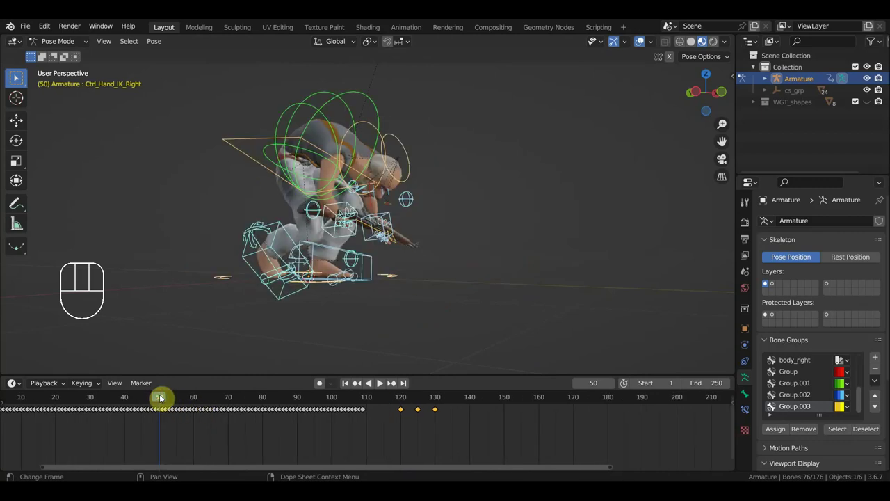
{"action": "left_click", "coordinate": [233, 401]}
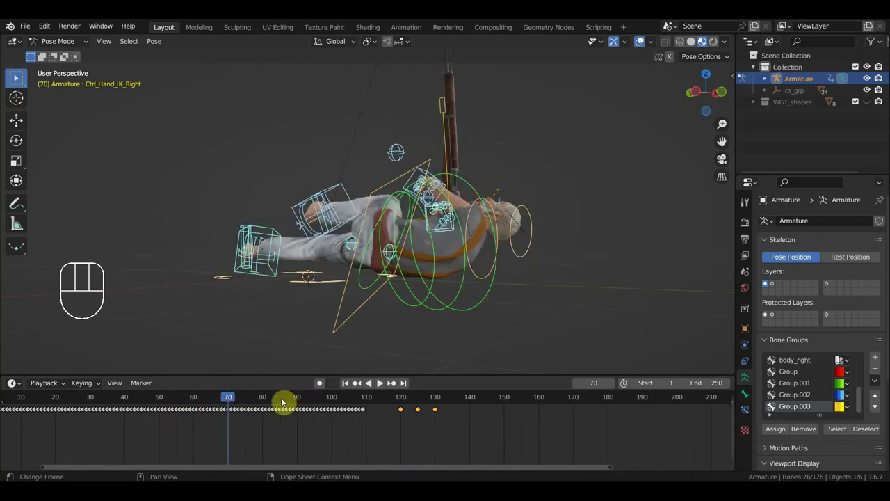
{"action": "left_click", "coordinate": [297, 403]}
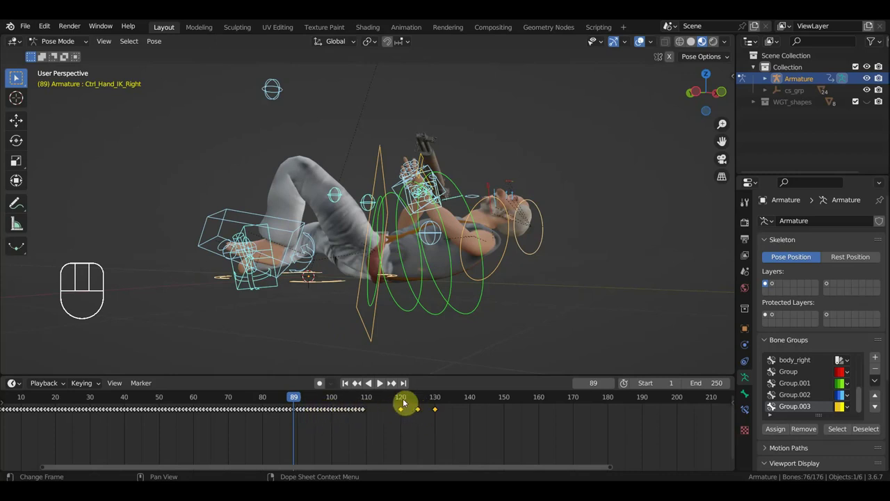
{"action": "left_click", "coordinate": [403, 400]}
{"action": "left_click", "coordinate": [405, 406]}
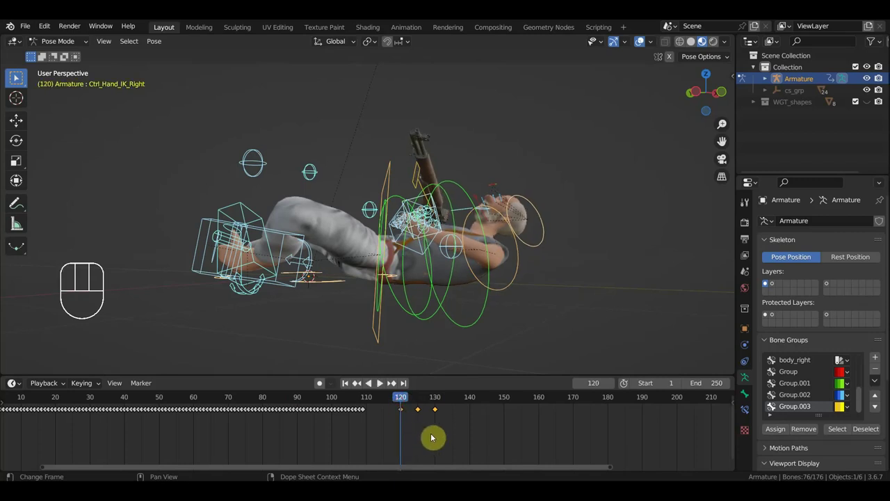
{"action": "key", "text": "s"}
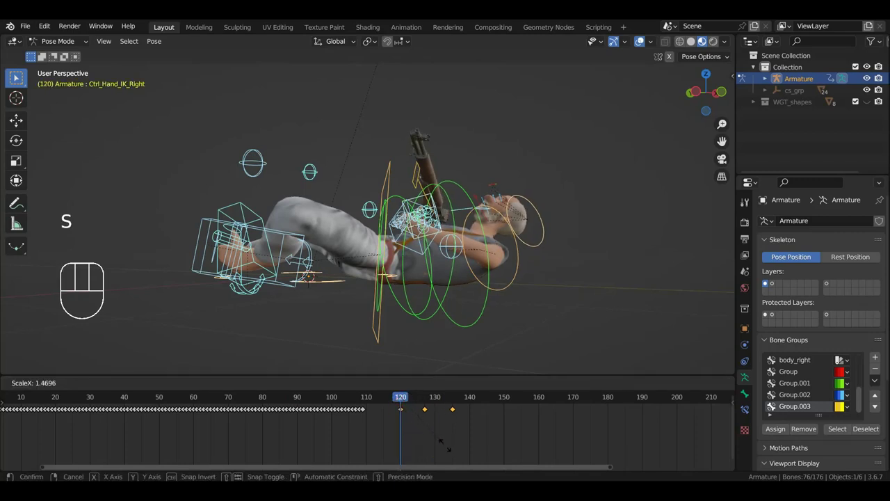
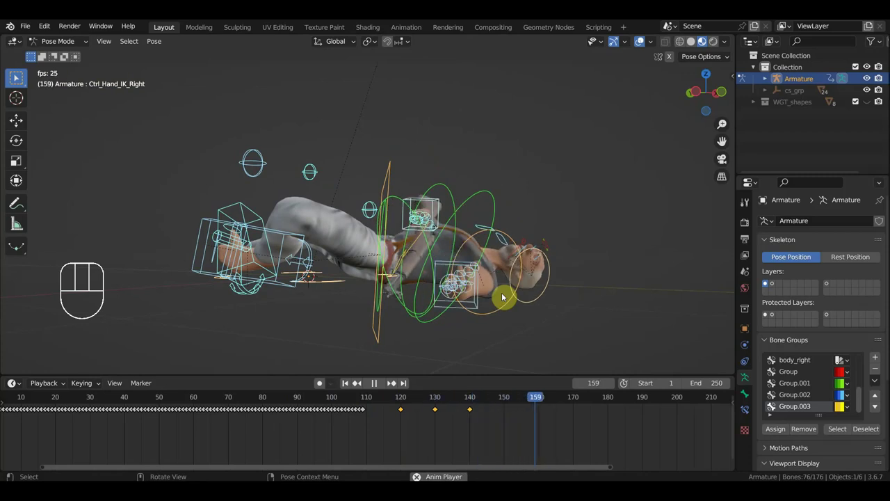
Step: Replay the stretched ending to check the fall
{"action": "key", "text": "space"}
{"action": "left_click", "coordinate": [263, 404]}
{"action": "key", "text": "space"}
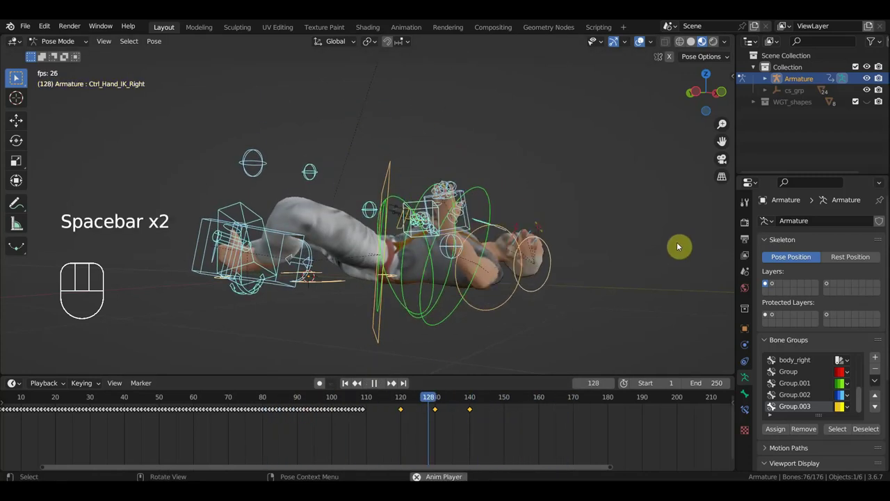
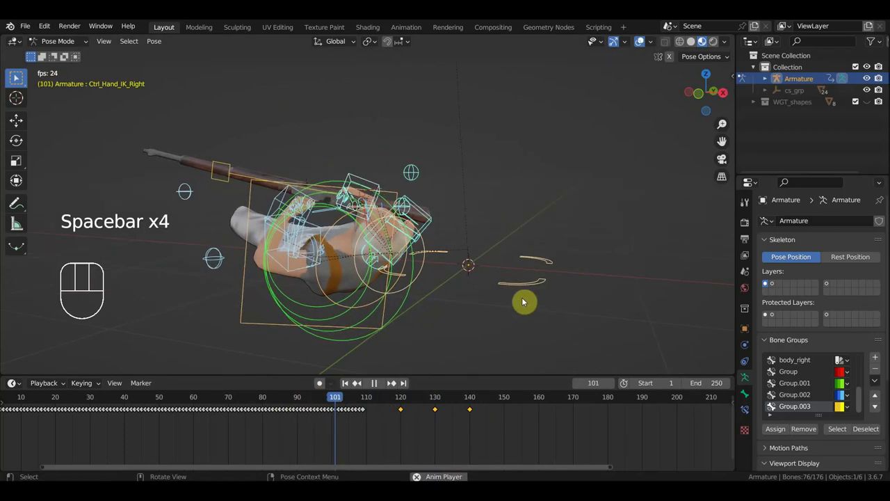
{"action": "key", "text": "space"}
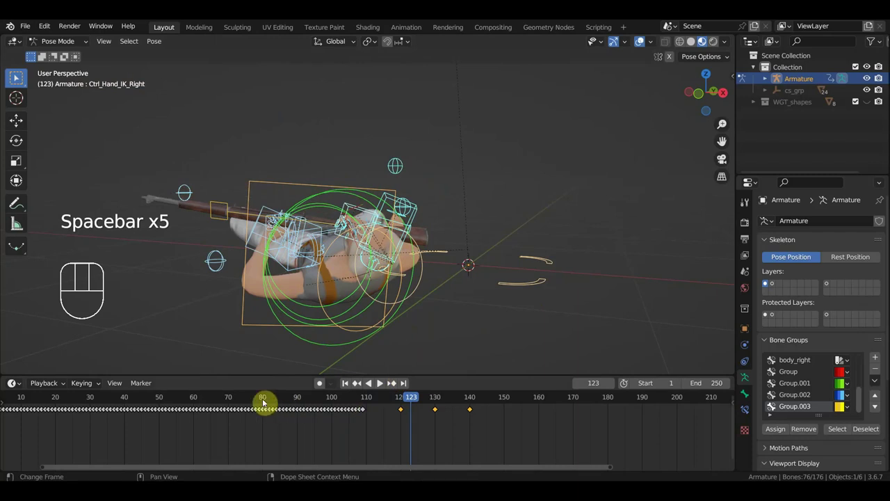
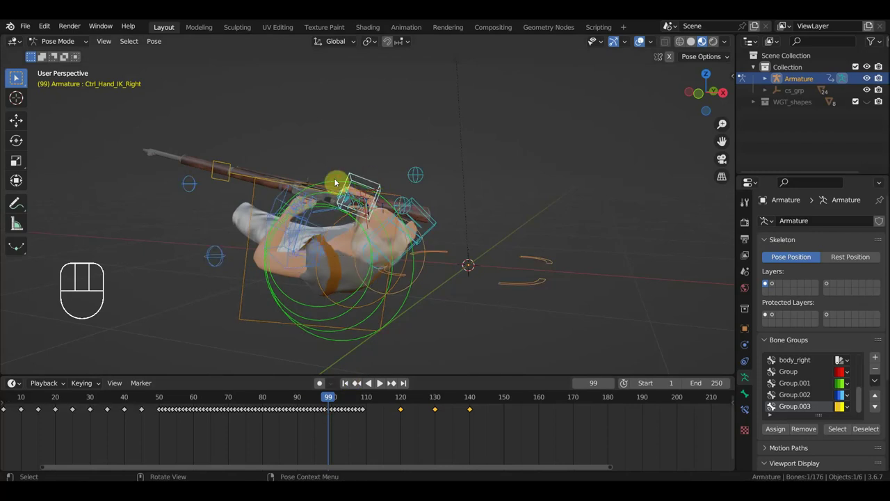
Step: Select the head and hand controls and delete their keys just after frame 100
{"action": "left_click", "coordinate": [251, 176]}
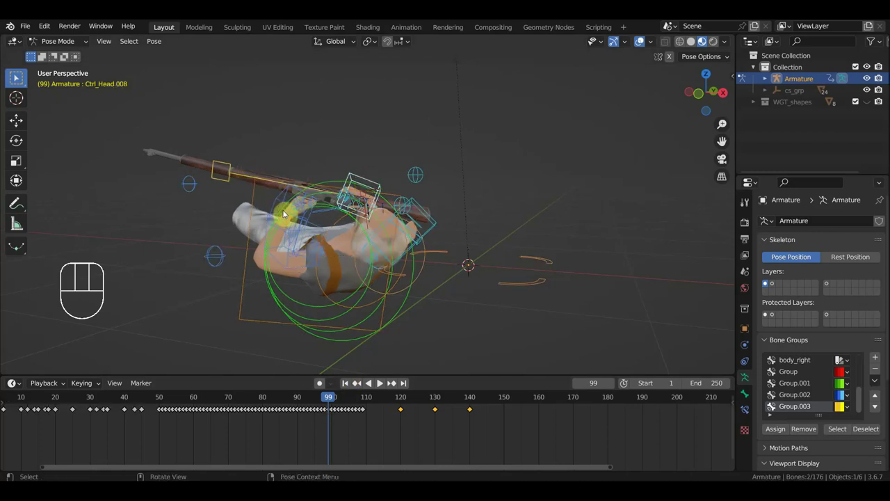
{"action": "left_click", "coordinate": [282, 204]}
{"action": "left_click", "coordinate": [339, 410]}
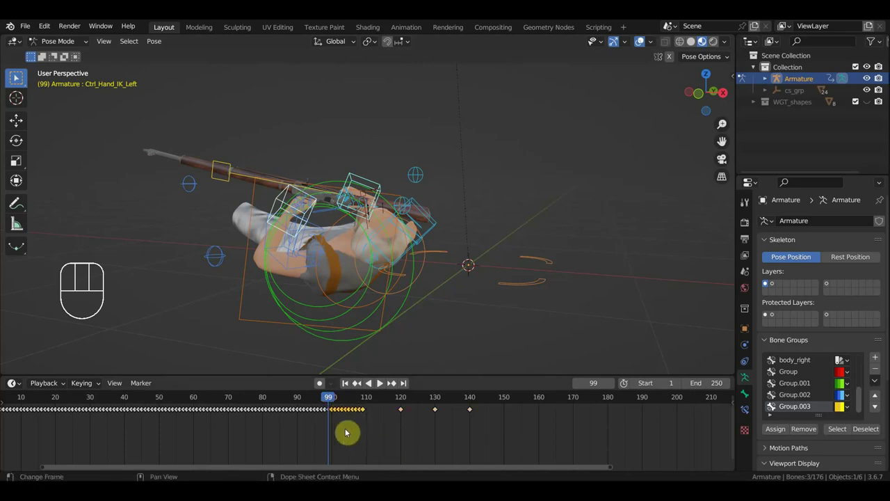
{"action": "key", "text": "Delete"}
Step: Shift those controls' keys at 120, 130 and 140 ten frames earlier to 110, 120, 130
{"action": "left_click_drag", "start_coordinate": [340, 401], "coordinate": [336, 406]}
{"action": "key", "text": "space"}
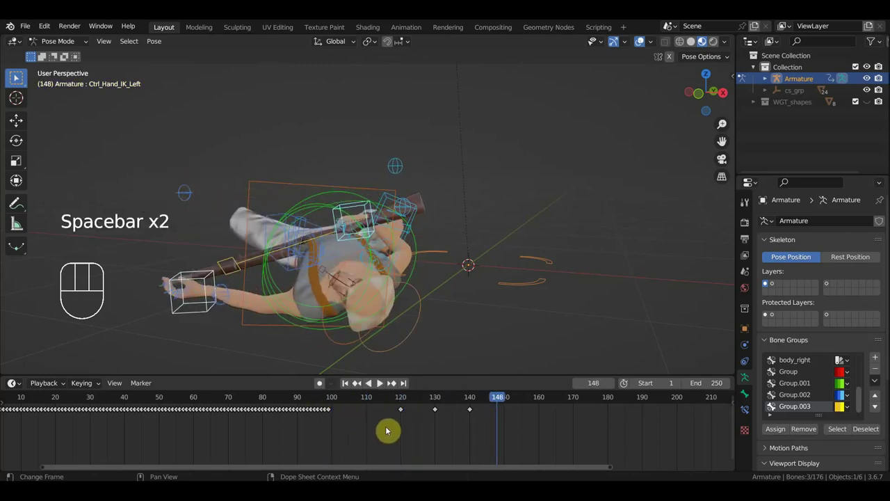
{"action": "key", "text": "space"}
{"action": "left_click", "coordinate": [332, 403]}
{"action": "key", "text": "space"}
{"action": "key", "text": "space"}
{"action": "left_click", "coordinate": [335, 401]}
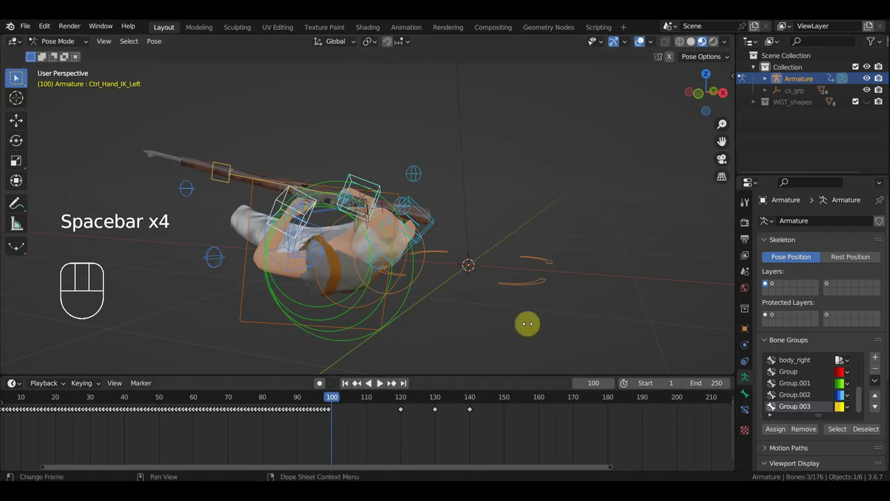
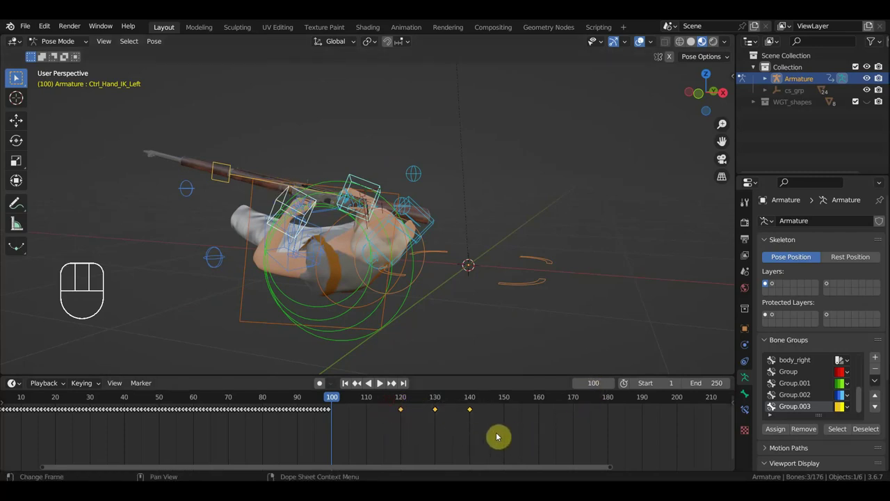
{"action": "key", "text": "g"}
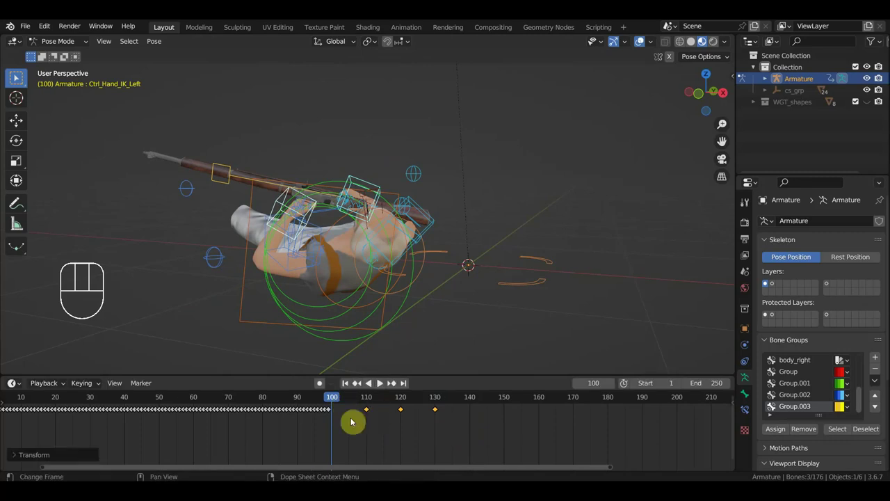
Step: Play back and orbit around the fallen character to review the change
{"action": "key", "text": "space"}
{"action": "key", "text": "space"}
{"action": "left_click", "coordinate": [334, 401]}
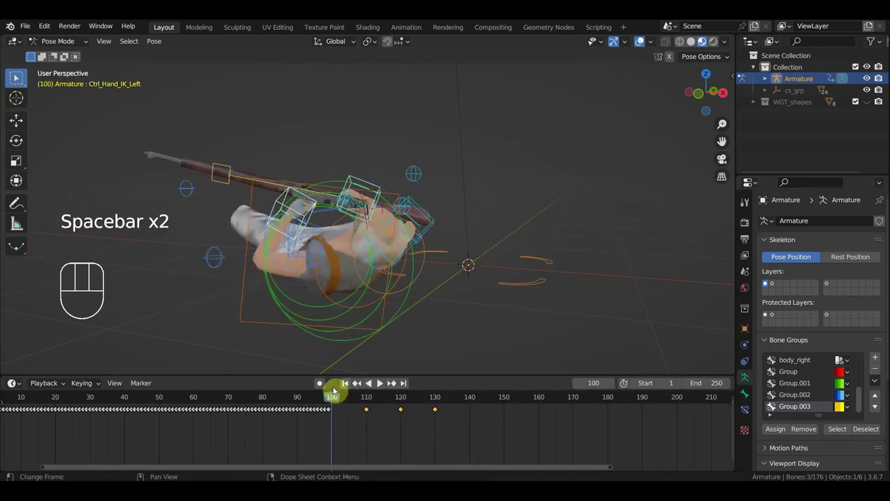
{"action": "left_click_drag", "start_coordinate": [344, 397], "coordinate": [420, 429]}
{"action": "left_click_drag", "start_coordinate": [321, 250], "coordinate": [336, 237]}
{"action": "left_click_drag", "start_coordinate": [354, 262], "coordinate": [374, 269]}
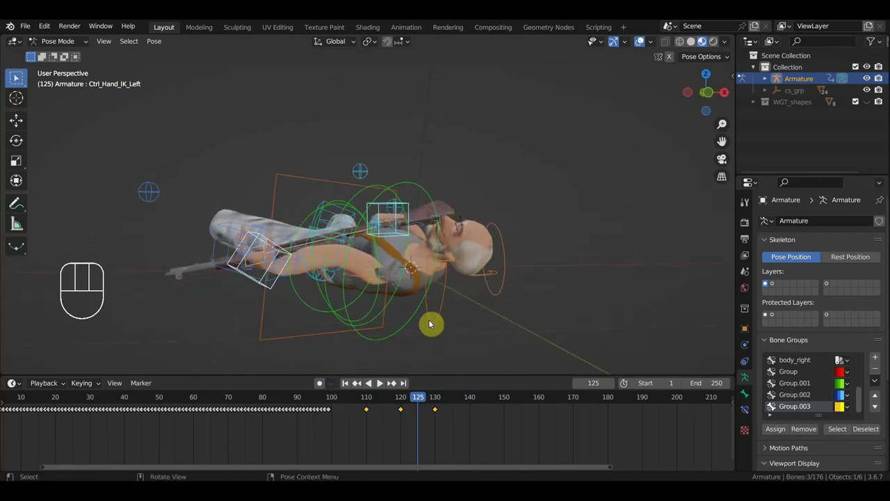
Step: Undo the key shift and deletion and reframe the view on the head and rifle
{"action": "key", "text": "ctrl+z"}
{"action": "key", "text": "ctrl+z"}
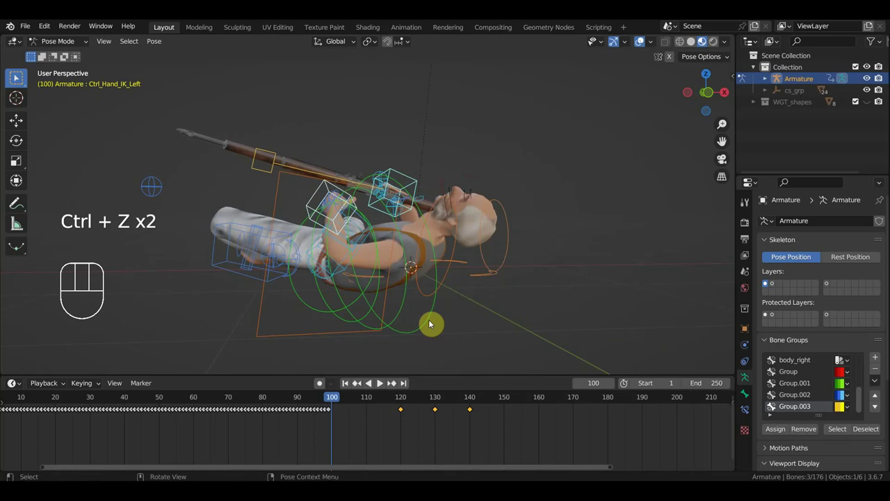
{"action": "key", "text": "ctrl+z"}
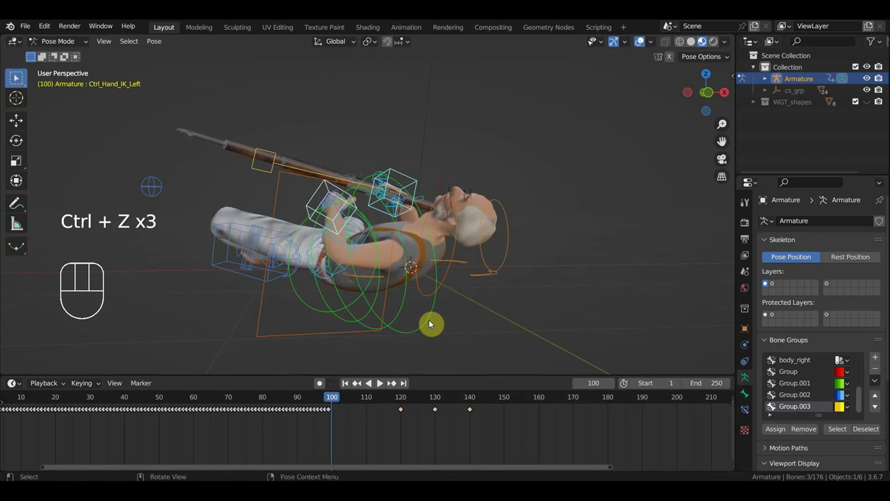
{"action": "left_click_drag", "start_coordinate": [388, 250], "coordinate": [365, 269]}
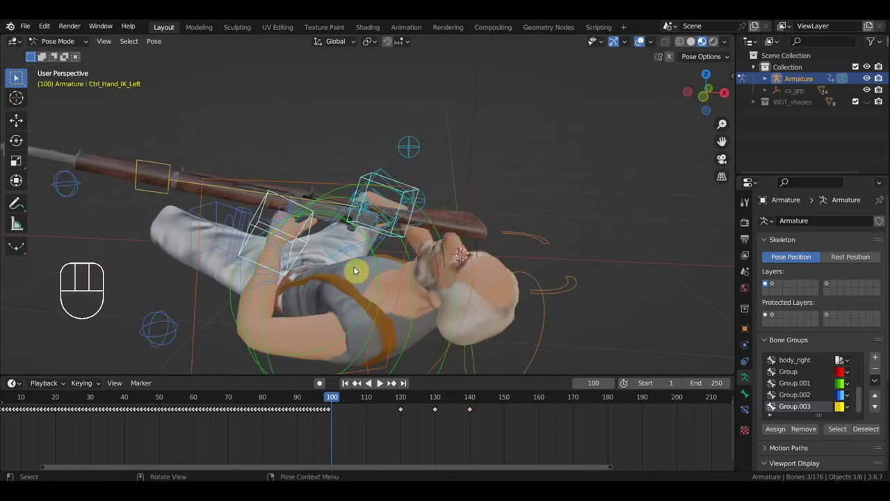
{"action": "middle_click", "coordinate": [363, 271]}
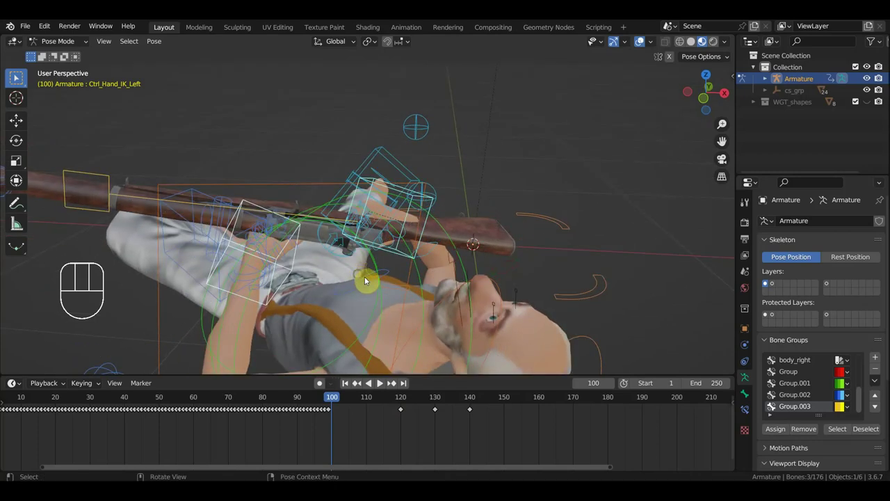
Step: Add both shoulder controls, remove the keys after 100 and shift the later keys ten frames earlier
{"action": "left_click", "coordinate": [364, 282]}
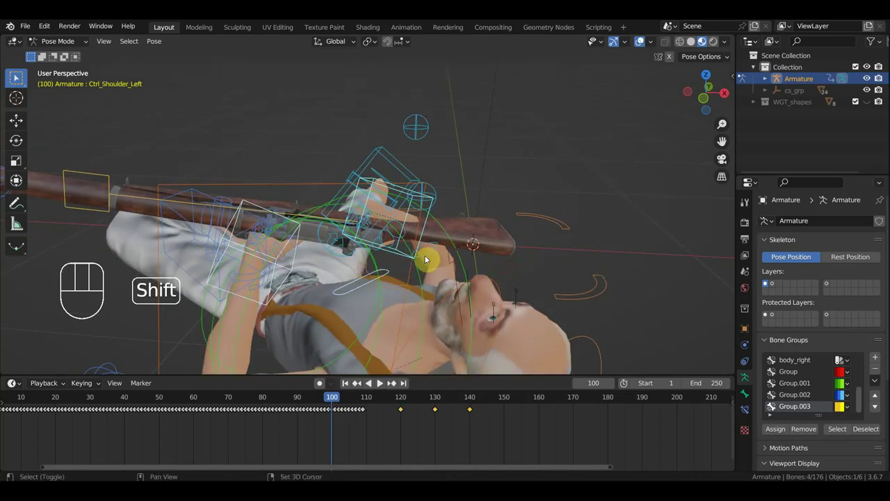
{"action": "left_click", "coordinate": [430, 259]}
{"action": "left_click_drag", "start_coordinate": [512, 450], "coordinate": [397, 404]}
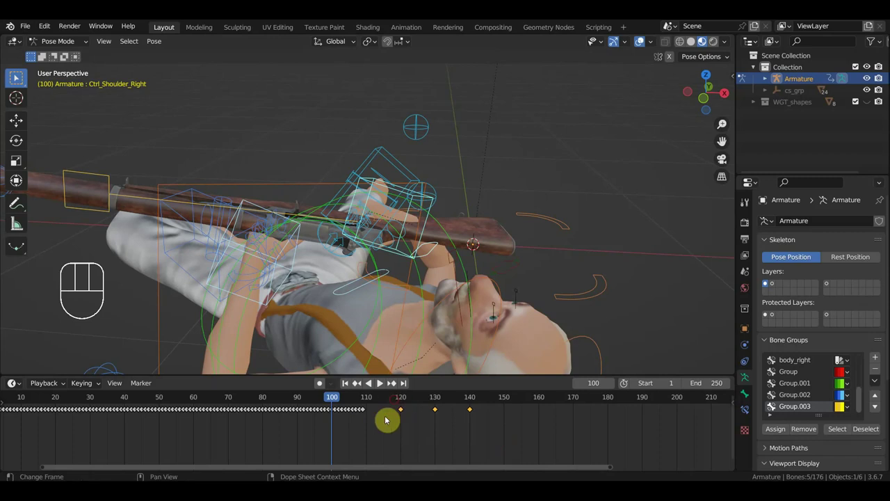
{"action": "left_click_drag", "start_coordinate": [371, 425], "coordinate": [335, 404]}
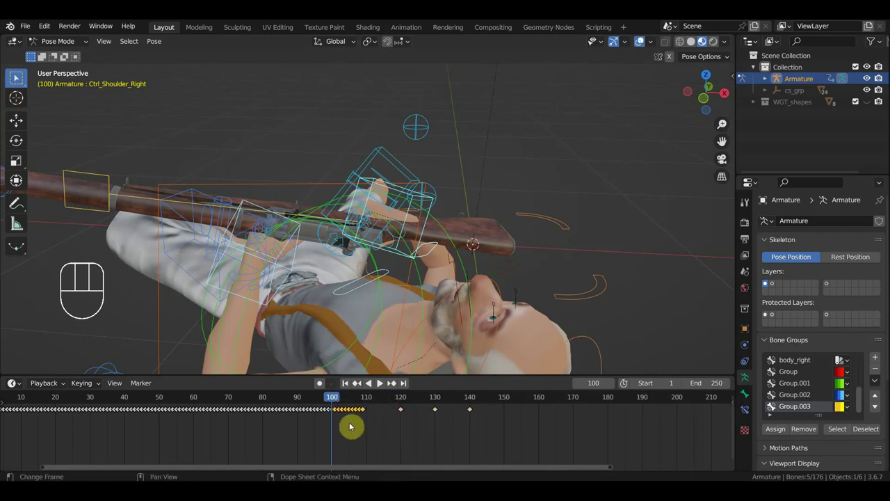
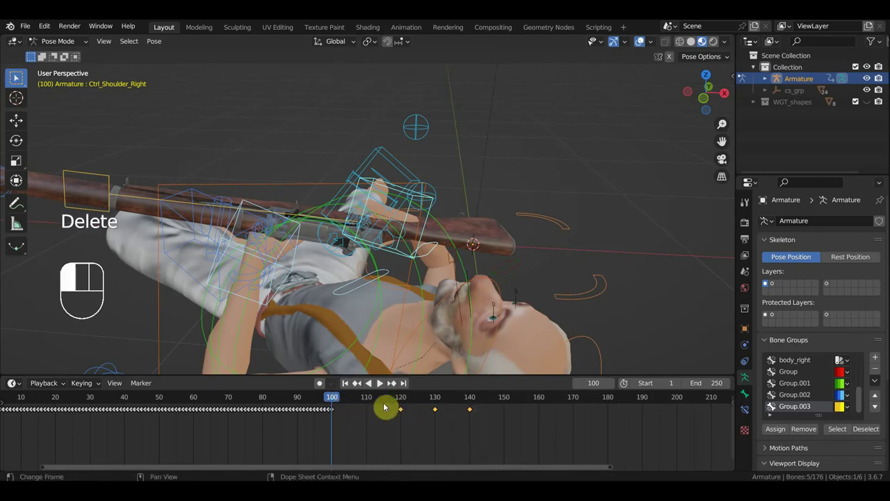
{"action": "key", "text": "g"}
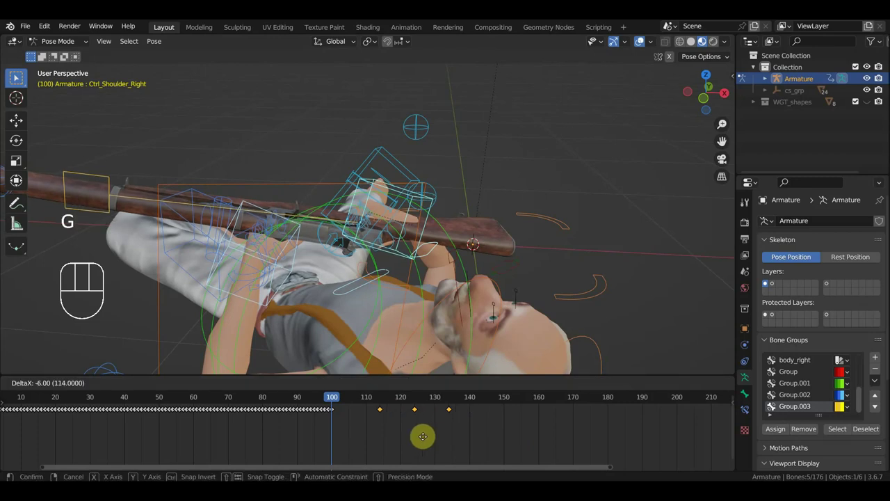
Step: Play back the retimed fall and orbit to the character's right foot
{"action": "key", "text": "space"}
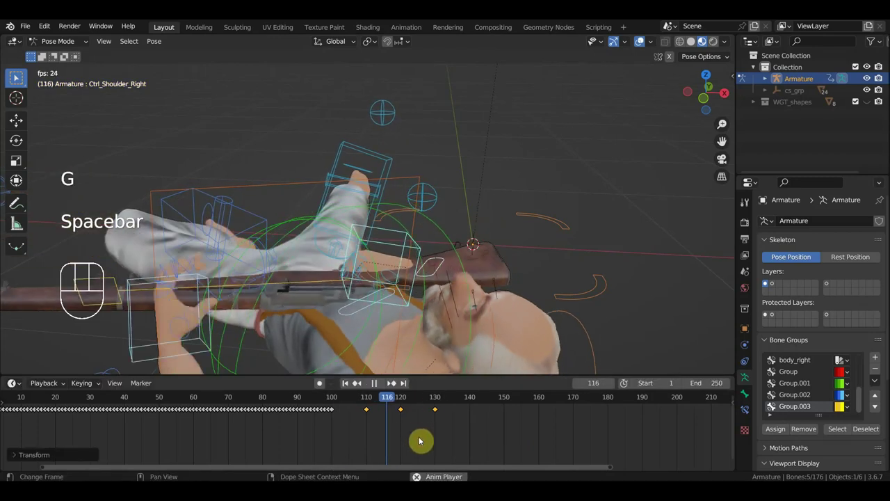
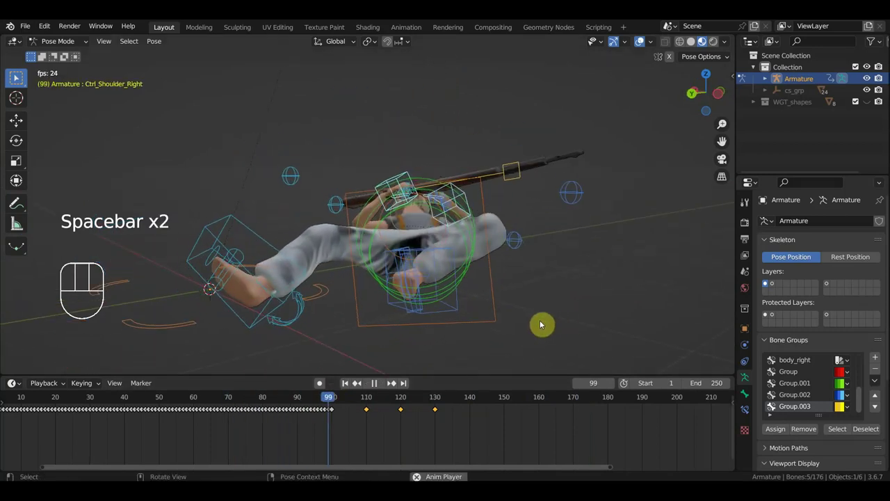
{"action": "key", "text": "space"}
{"action": "left_click", "coordinate": [337, 400]}
{"action": "key", "text": "space"}
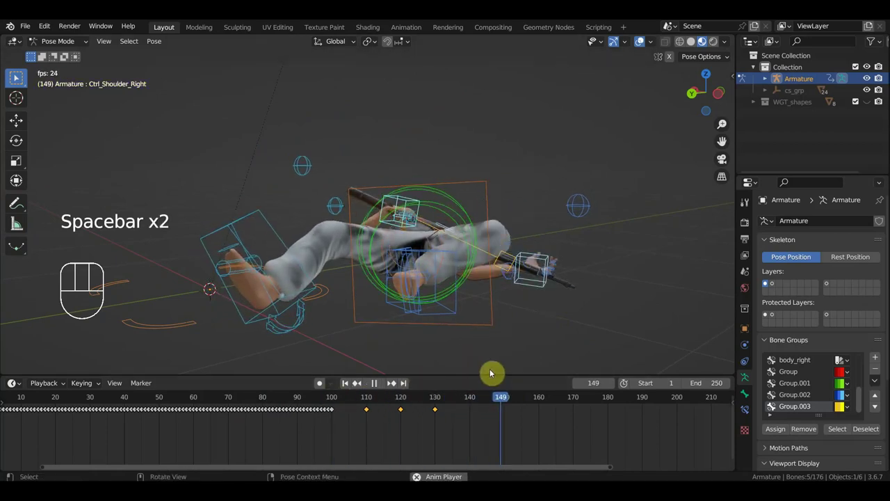
{"action": "key", "text": "space"}
{"action": "left_click_drag", "start_coordinate": [454, 364], "coordinate": [552, 356]}
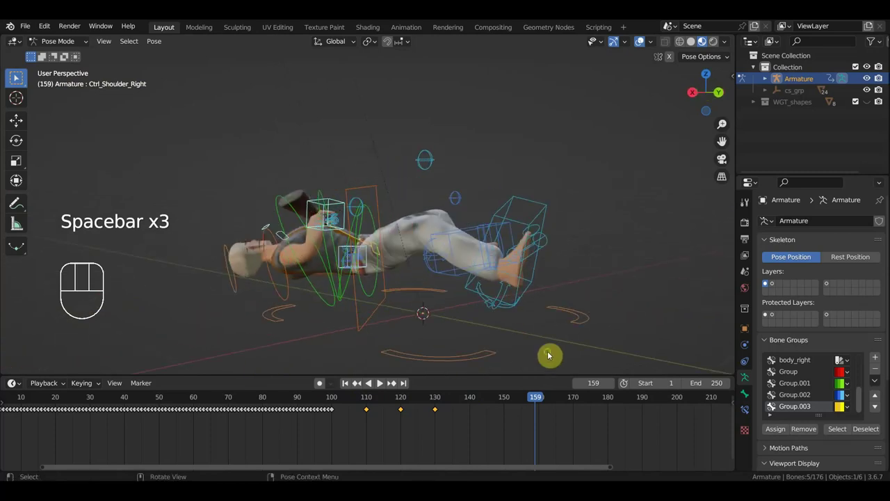
{"action": "left_click_drag", "start_coordinate": [562, 333], "coordinate": [591, 326]}
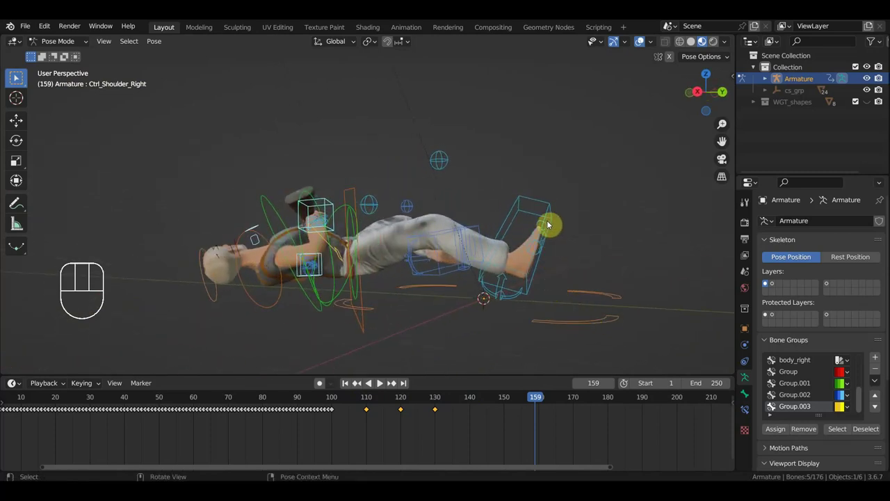
Step: Select the right foot IK control and reposition it at frame 130
{"action": "left_click", "coordinate": [551, 222]}
{"action": "left_click", "coordinate": [404, 402]}
{"action": "key", "text": "space"}
{"action": "key", "text": "space"}
{"action": "left_click", "coordinate": [350, 401]}
{"action": "key", "text": "space"}
{"action": "key", "text": "space"}
{"action": "left_click", "coordinate": [440, 398]}
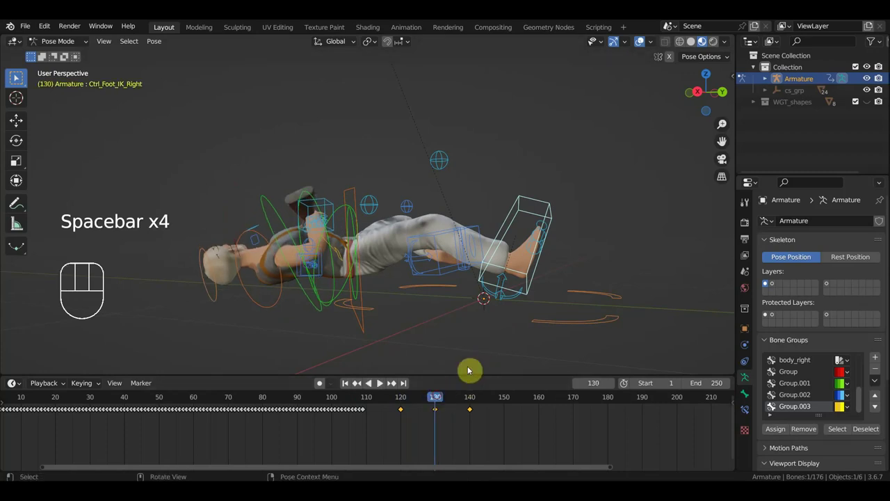
{"action": "key", "text": "g"}
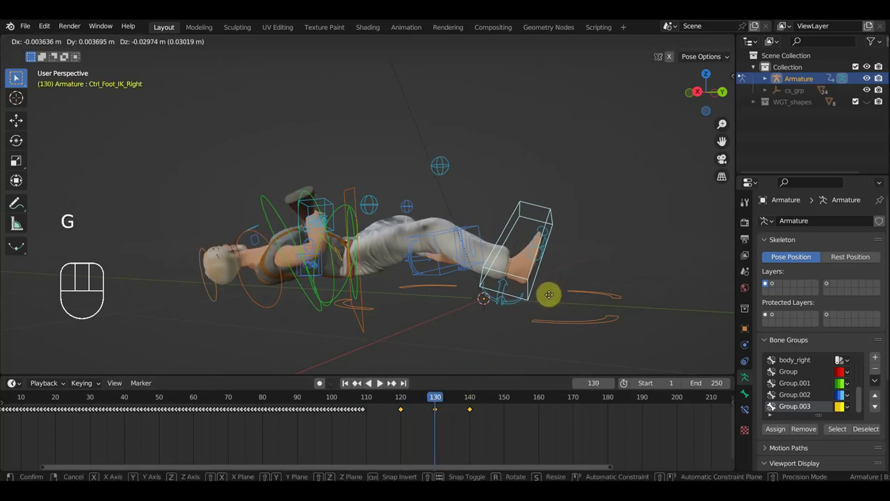
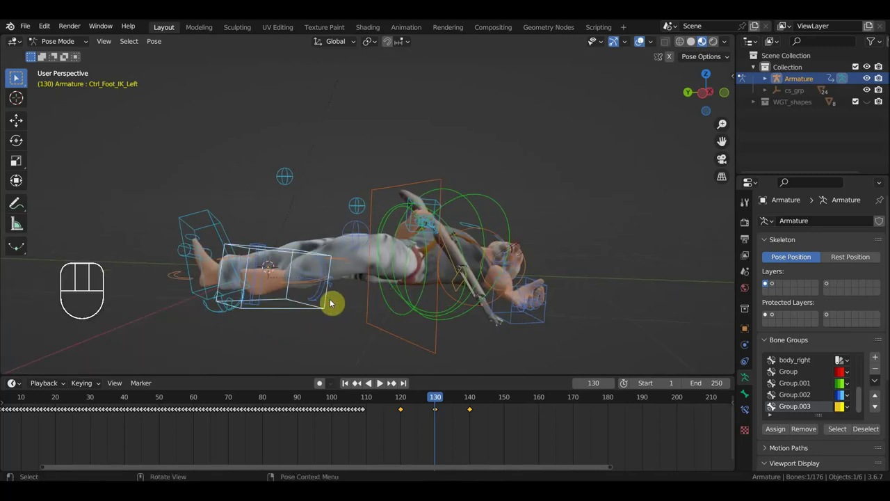
Step: Key Location & Rotation for every control and play back the result
{"action": "key", "text": "a"}
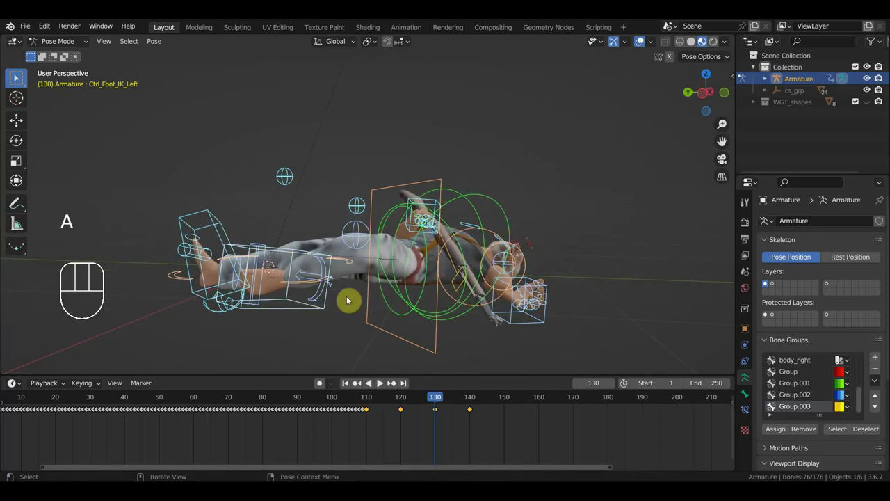
{"action": "key", "text": "i"}
{"action": "left_click_drag", "start_coordinate": [443, 400], "coordinate": [357, 388]}
{"action": "key", "text": "space"}
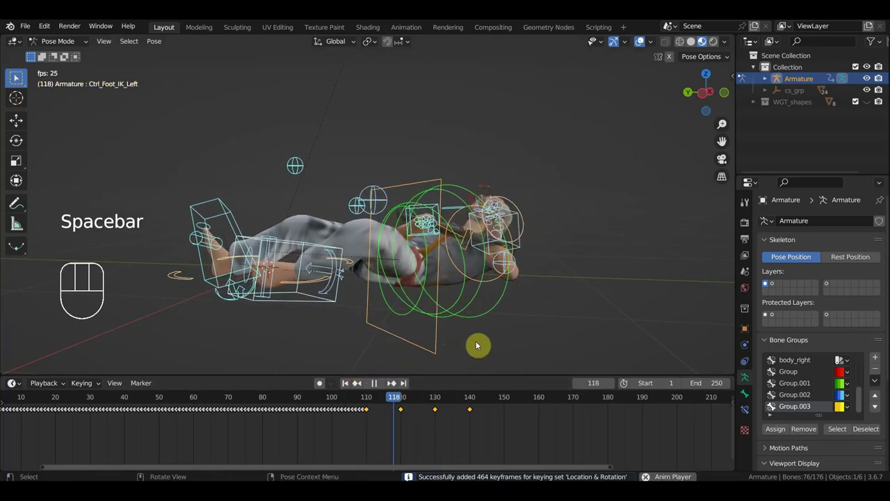
{"action": "key", "text": "space"}
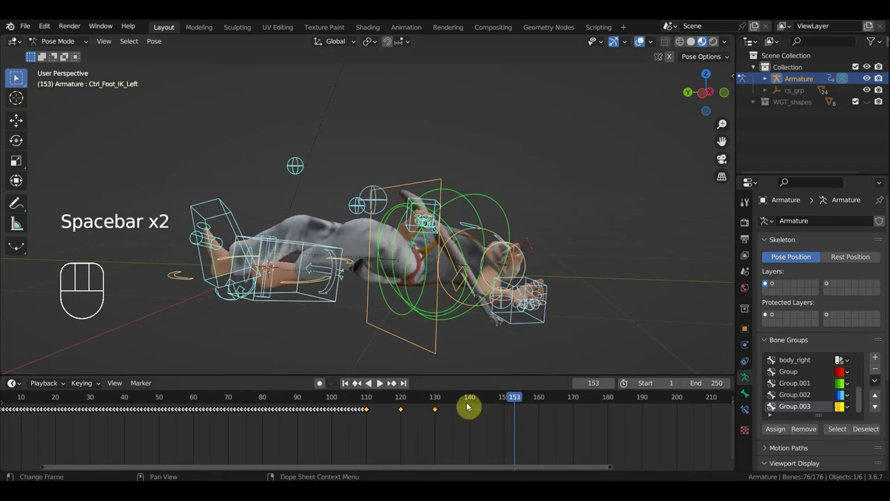
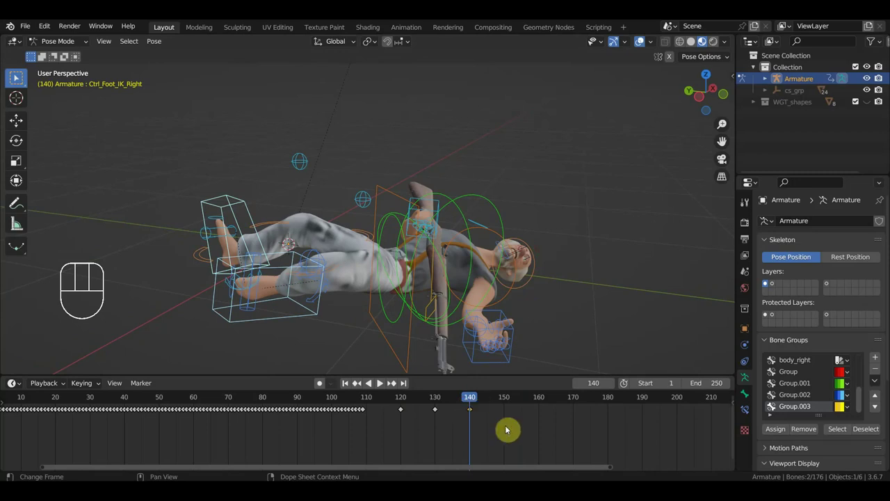
Step: Delete the right foot's extra key, scrub the fall and return to frame 130
{"action": "key", "text": "Delete"}
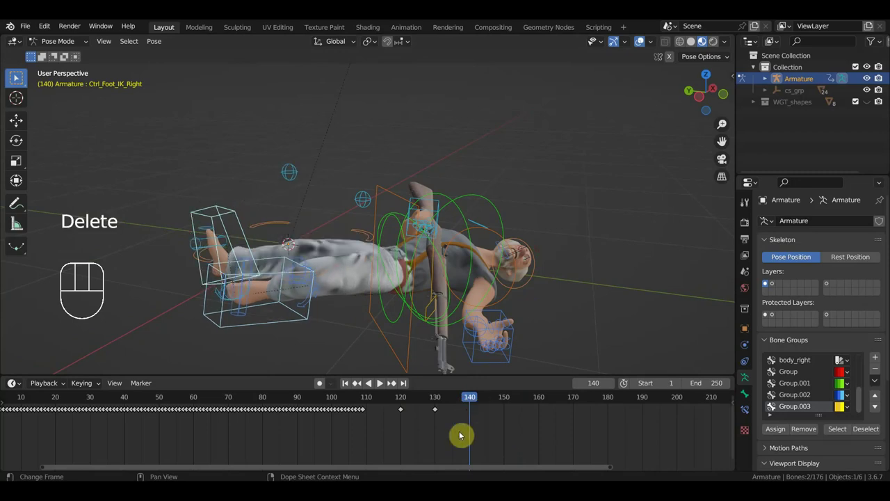
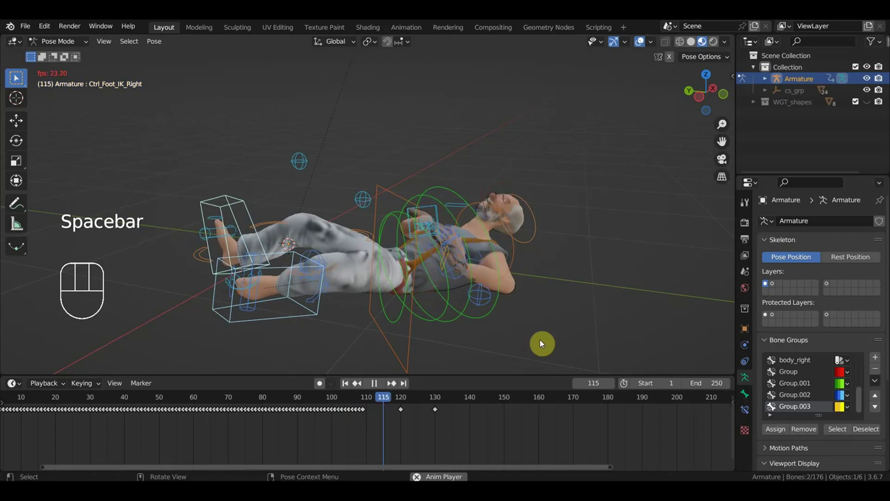
{"action": "key", "text": "space"}
{"action": "left_click_drag", "start_coordinate": [559, 334], "coordinate": [505, 314]}
{"action": "left_click_drag", "start_coordinate": [499, 314], "coordinate": [459, 319]}
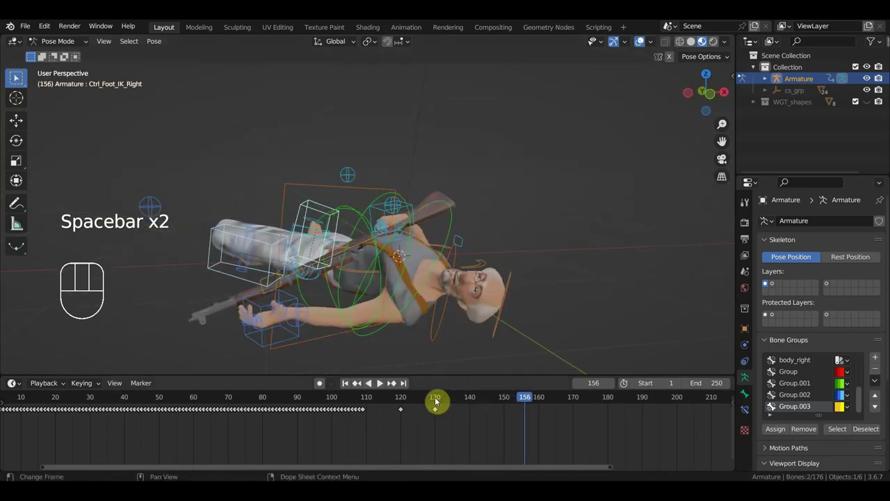
{"action": "left_click", "coordinate": [439, 400]}
Step: Orbit to the upper body and select the right hand control
{"action": "middle_click", "coordinate": [452, 363]}
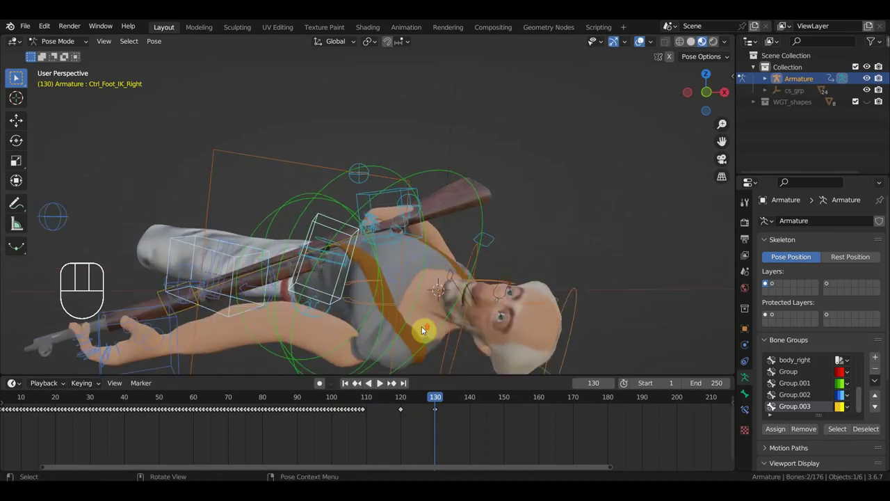
{"action": "middle_click", "coordinate": [419, 314]}
{"action": "left_click", "coordinate": [395, 240]}
{"action": "middle_click", "coordinate": [406, 251]}
{"action": "middle_click", "coordinate": [436, 296]}
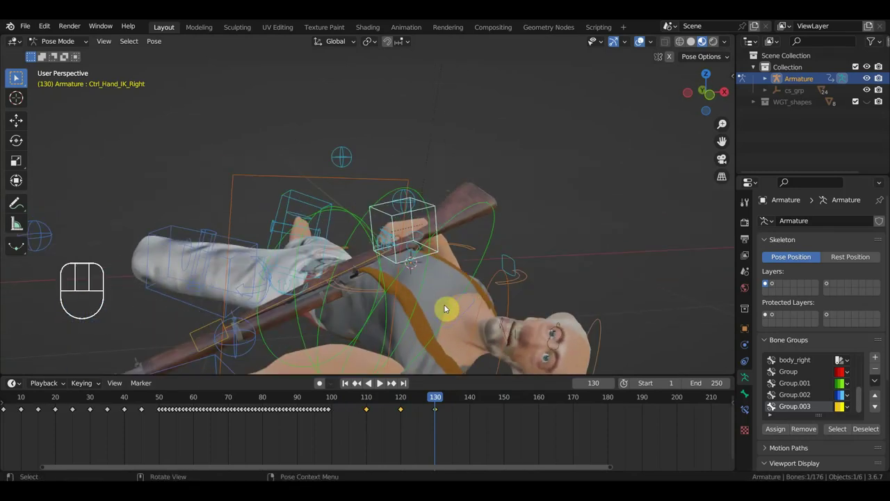
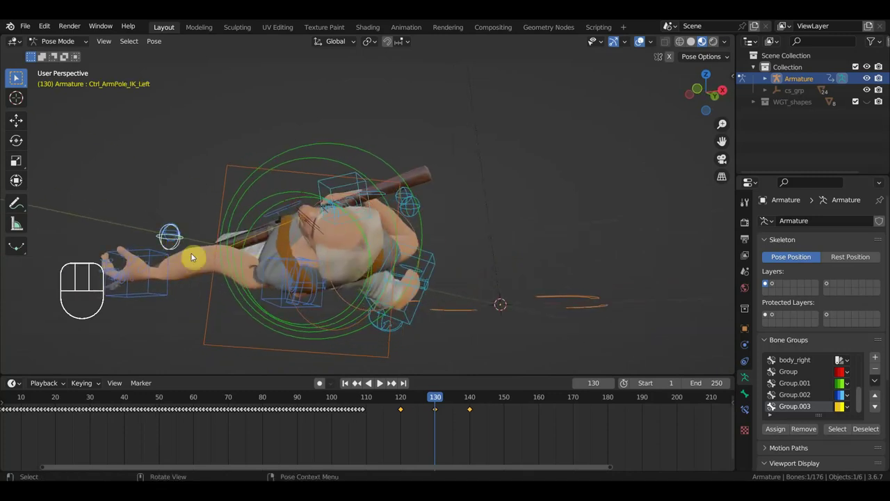
Step: Move and key Ctrl_ArmPole_IK_Left at 130, advance to frame 140 in front orthographic view
{"action": "key", "text": "g"}
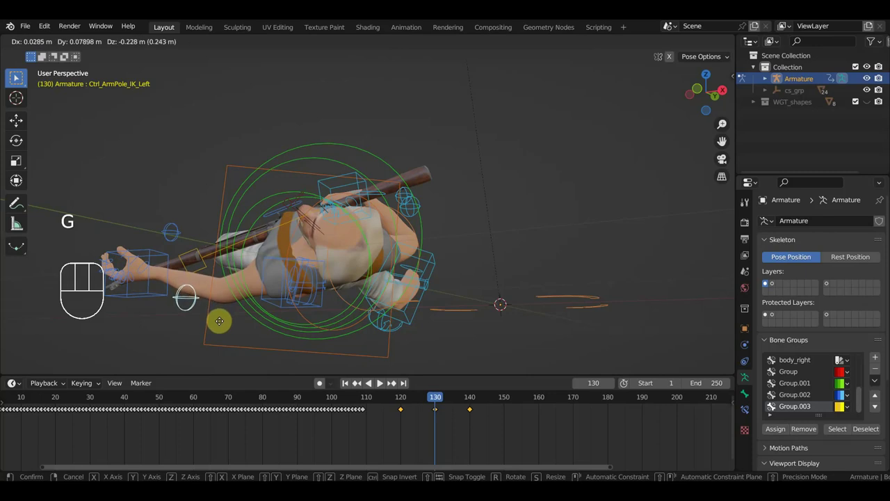
{"action": "key", "text": "i"}
{"action": "left_click_drag", "start_coordinate": [445, 404], "coordinate": [471, 423]}
{"action": "left_click_drag", "start_coordinate": [469, 308], "coordinate": [483, 295]}
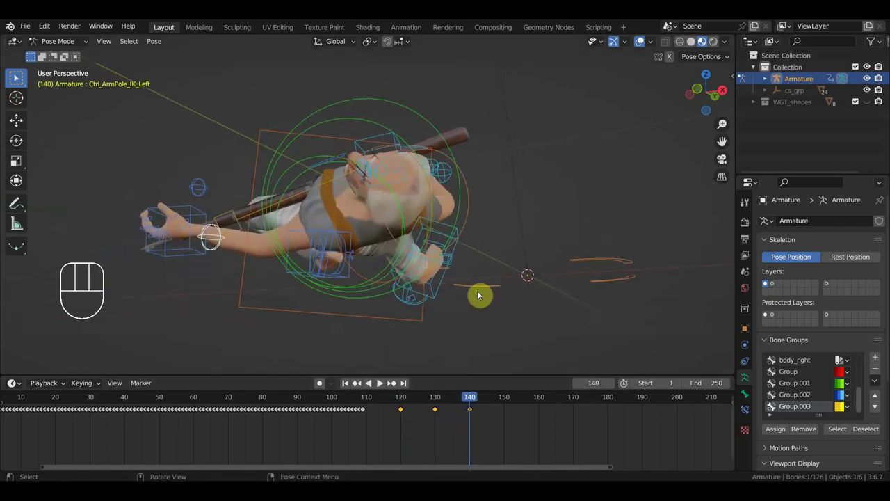
{"action": "key", "text": "KP_1"}
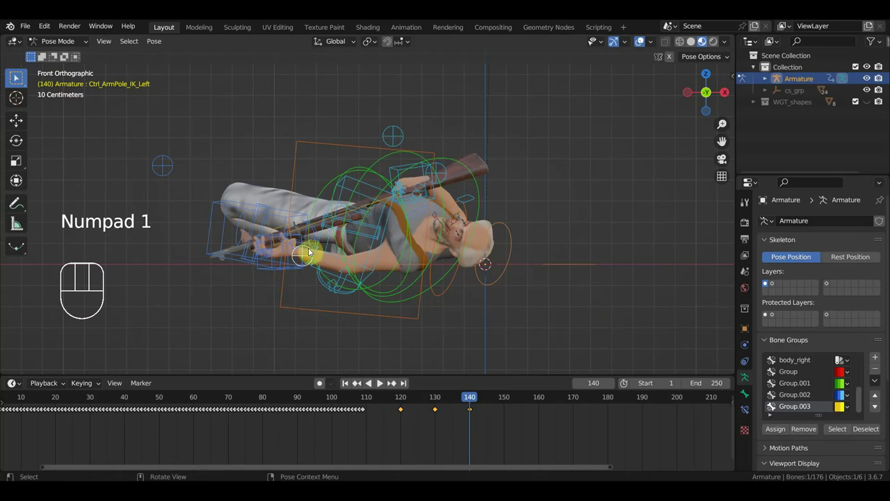
Step: Reset the left hand IK control, key Location & Rotation at frame 140, then rotate the thumb into pose
{"action": "left_click", "coordinate": [303, 241]}
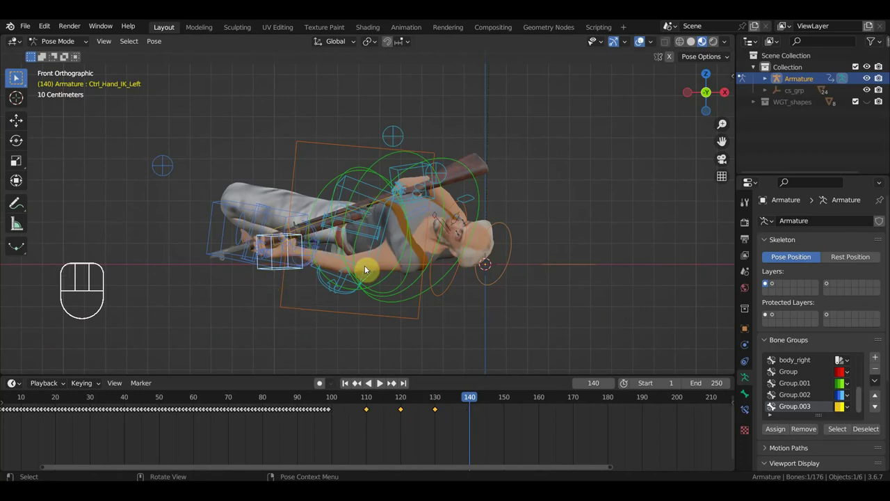
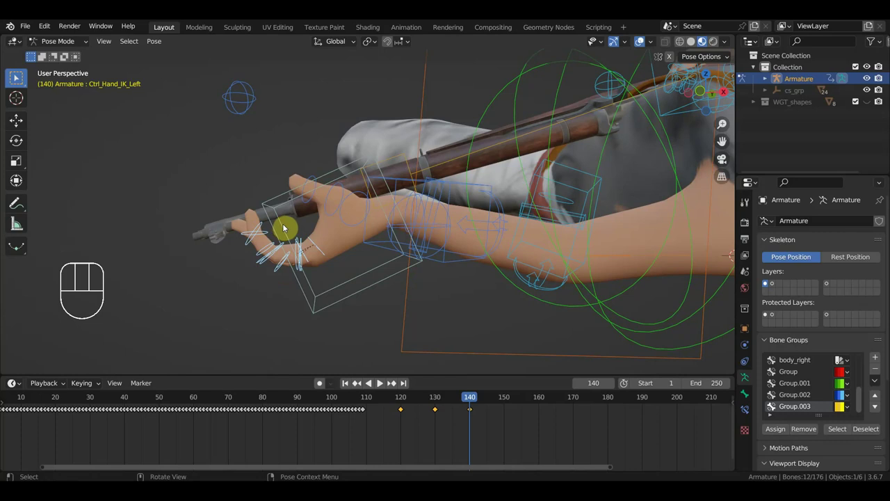
{"action": "key", "text": "alt+g"}
{"action": "key", "text": "alt+r"}
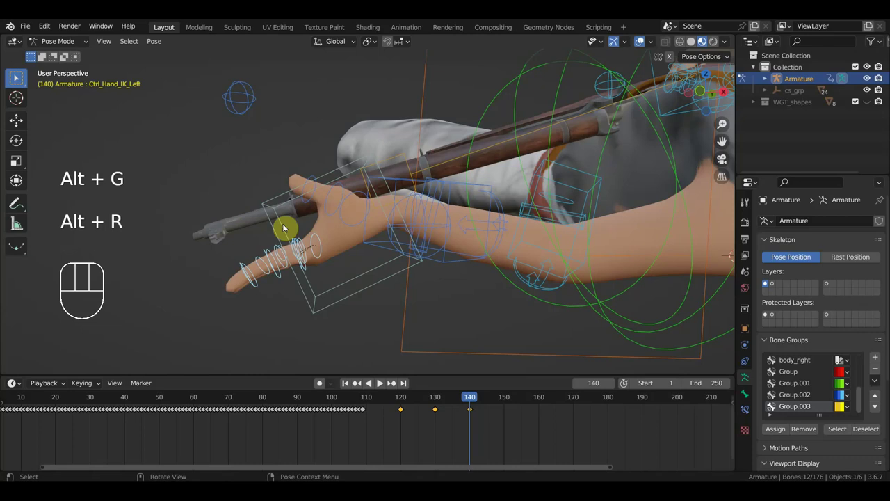
{"action": "key", "text": "i"}
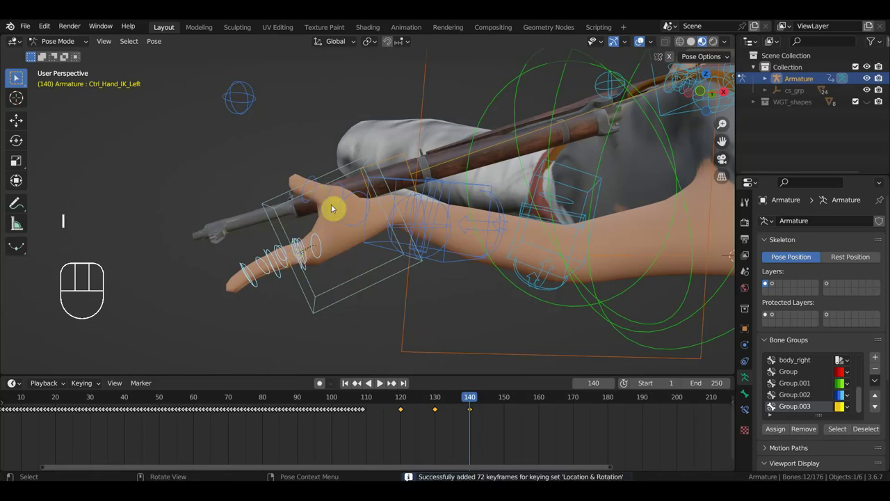
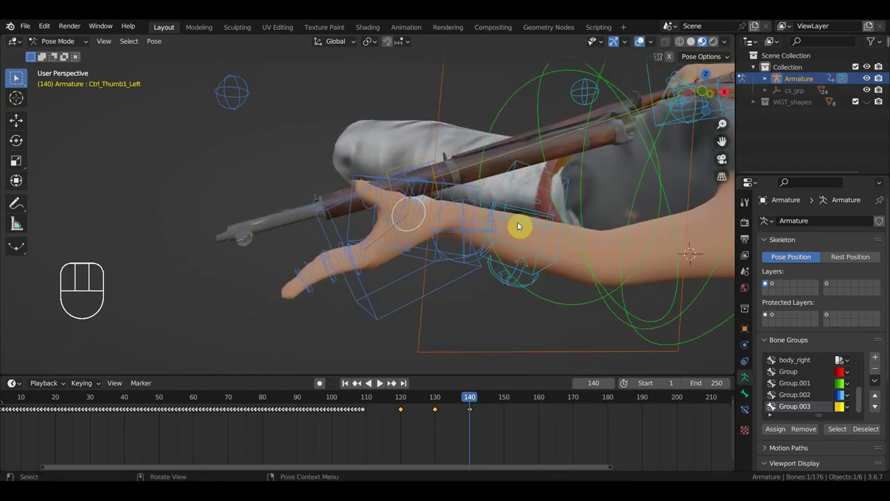
{"action": "key", "text": "r"}
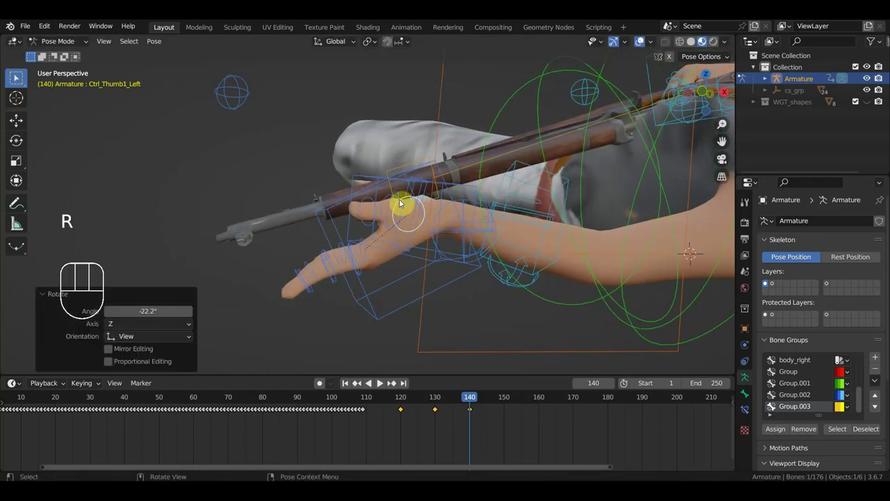
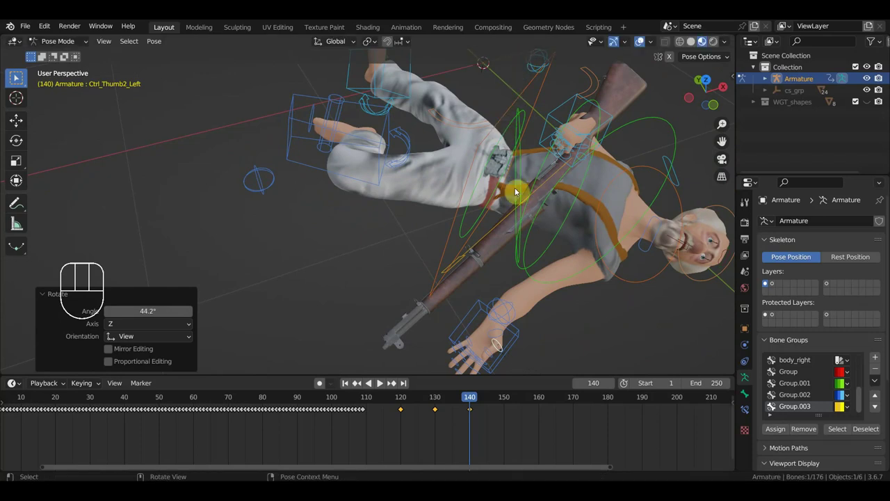
Step: Key Location & Rotation for all 76 bones at frame 140, scrub back near frame 130 and select the left hand controls
{"action": "key", "text": "a"}
{"action": "key", "text": "i"}
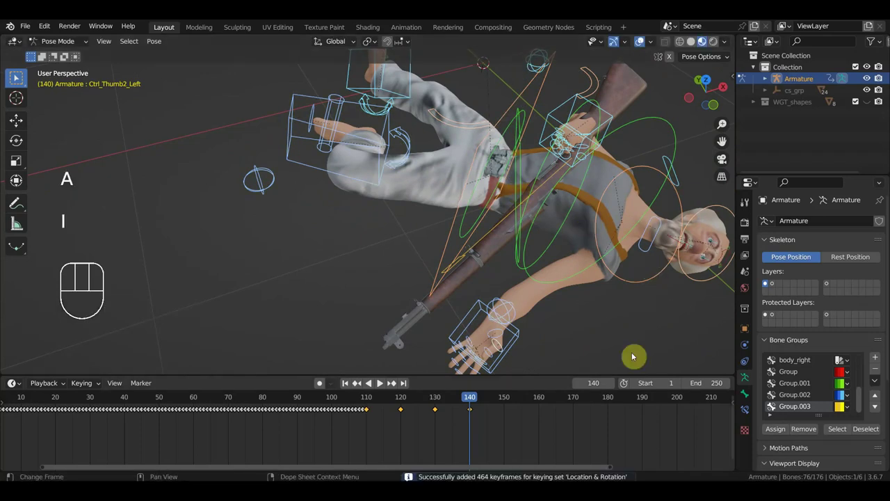
{"action": "left_click_drag", "start_coordinate": [466, 400], "coordinate": [463, 380]}
{"action": "left_click_drag", "start_coordinate": [487, 326], "coordinate": [438, 272]}
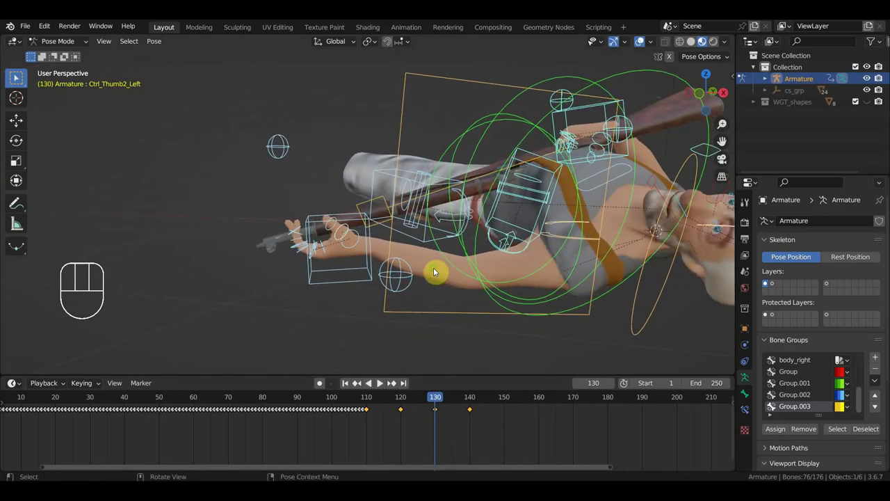
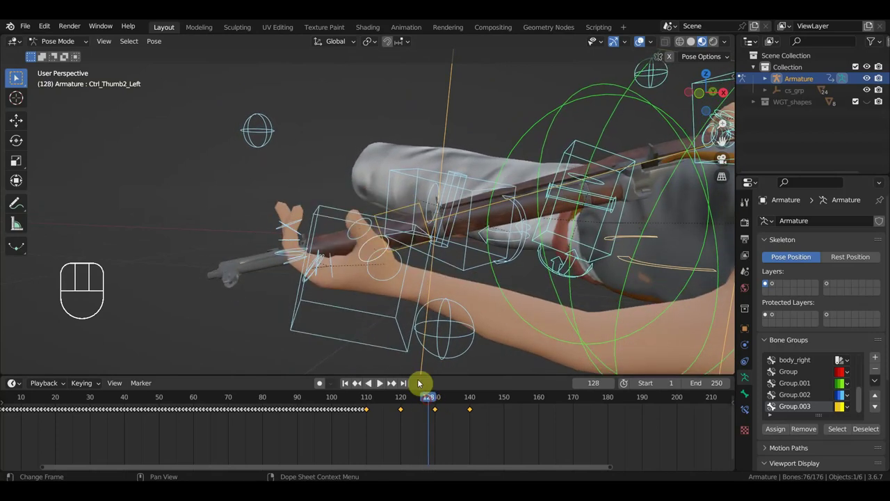
{"action": "left_click_drag", "start_coordinate": [318, 249], "coordinate": [263, 199]}
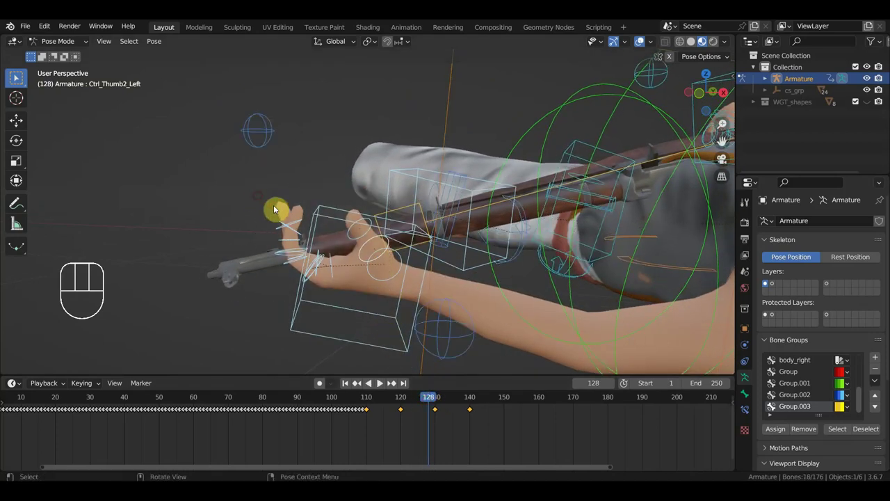
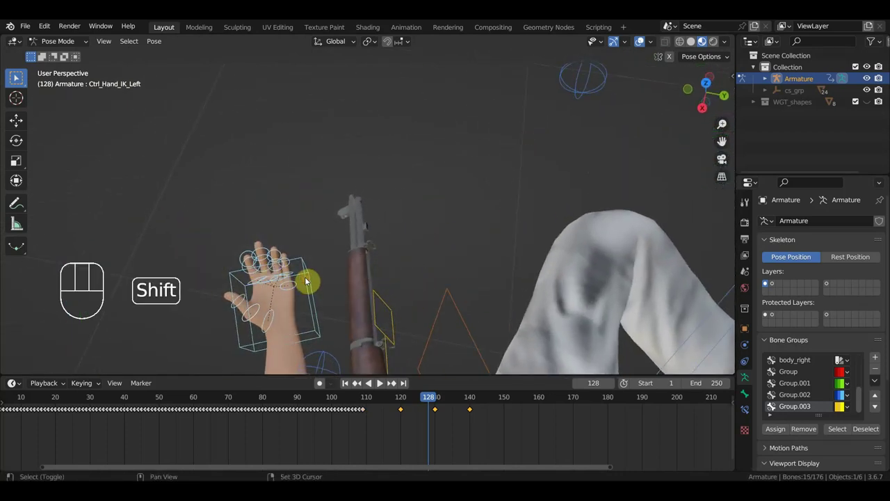
Step: Frame the left arm and rifle in view and jump the timeline to frame 130
{"action": "left_click_drag", "start_coordinate": [326, 277], "coordinate": [372, 237]}
{"action": "left_click_drag", "start_coordinate": [429, 209], "coordinate": [435, 196]}
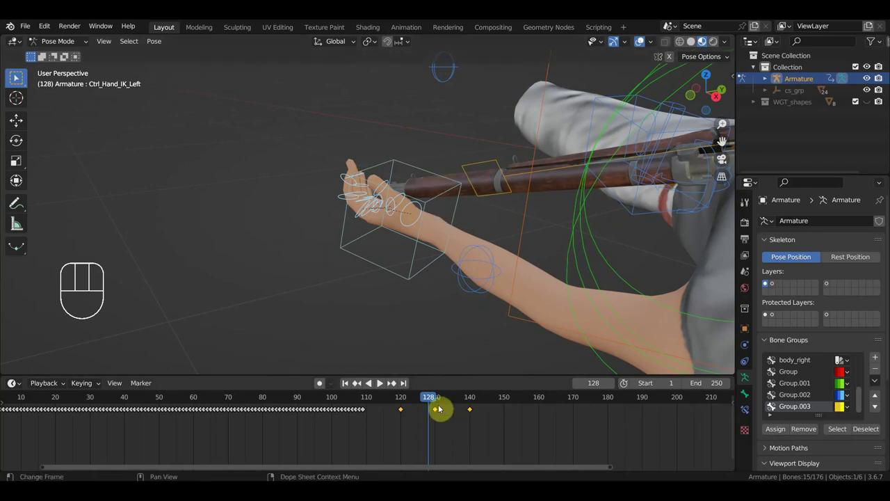
{"action": "left_click", "coordinate": [442, 403]}
{"action": "left_click", "coordinate": [443, 404]}
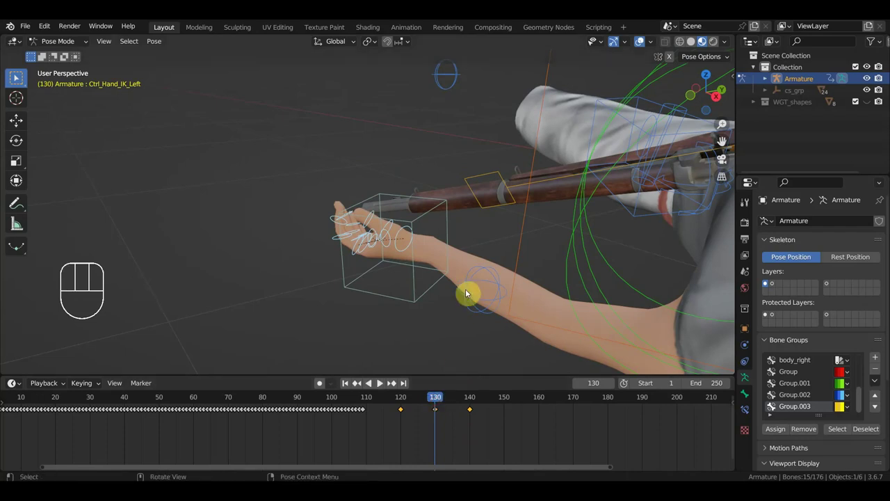
{"action": "left_click_drag", "start_coordinate": [450, 438], "coordinate": [432, 408]}
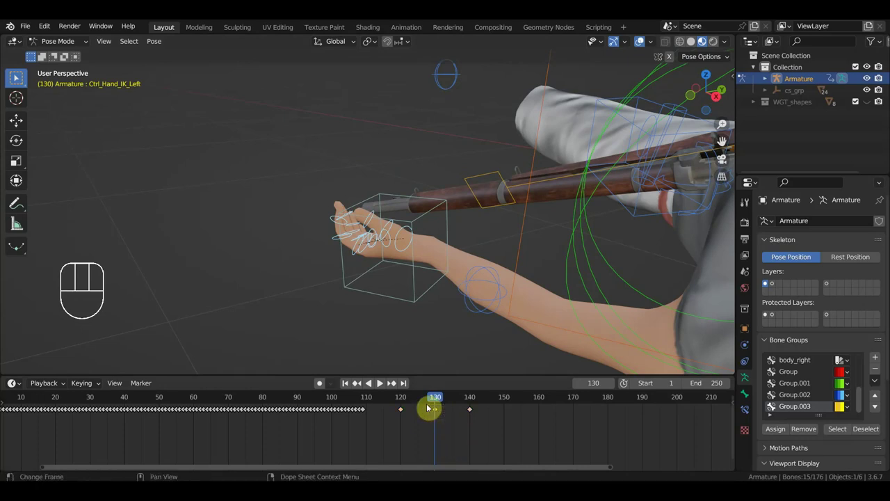
Step: Reposition the left hand controls along the rifle, key Location & Rotation at frame 130, then scrub toward 140
{"action": "key", "text": "Delete"}
{"action": "left_click_drag", "start_coordinate": [477, 311], "coordinate": [512, 301]}
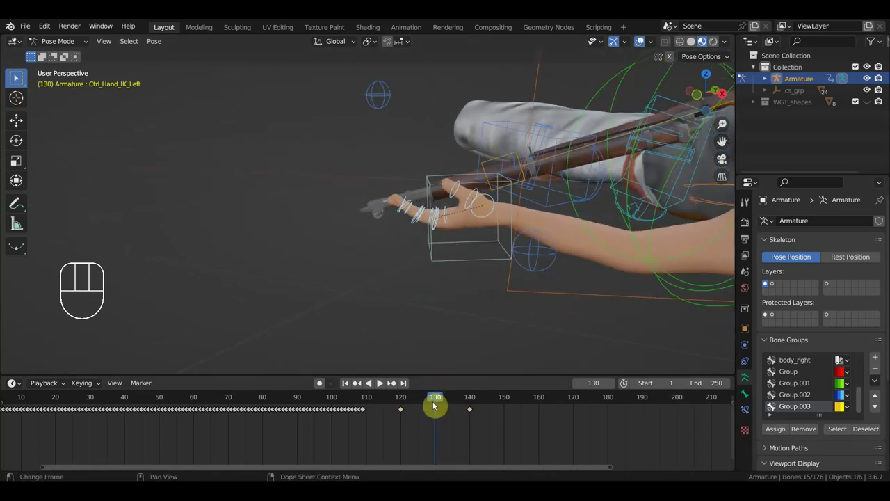
{"action": "left_click_drag", "start_coordinate": [445, 402], "coordinate": [440, 411]}
{"action": "key", "text": "i"}
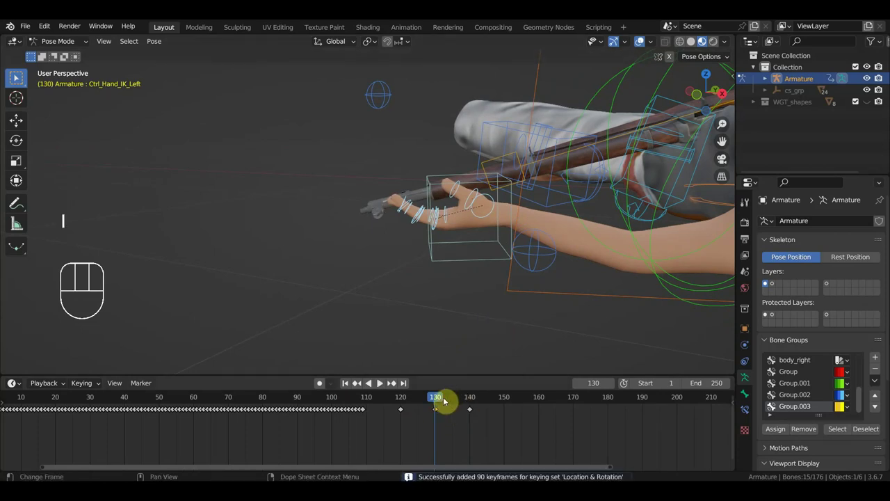
{"action": "left_click_drag", "start_coordinate": [448, 402], "coordinate": [483, 390]}
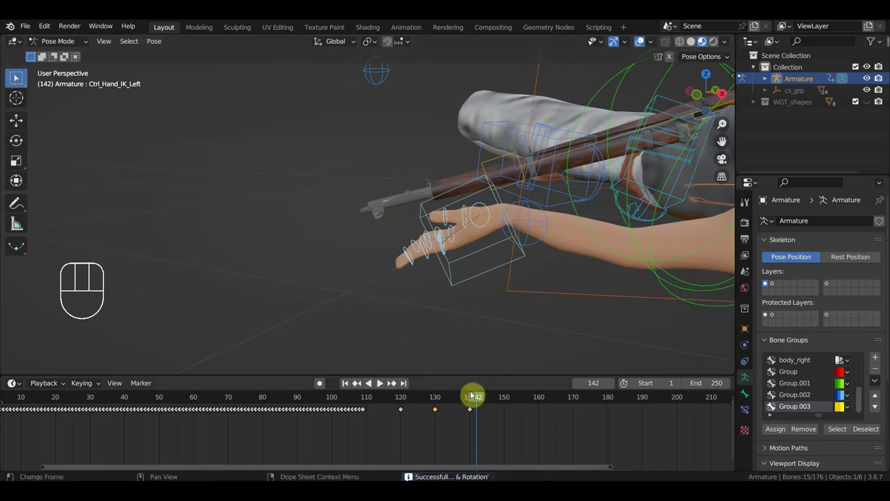
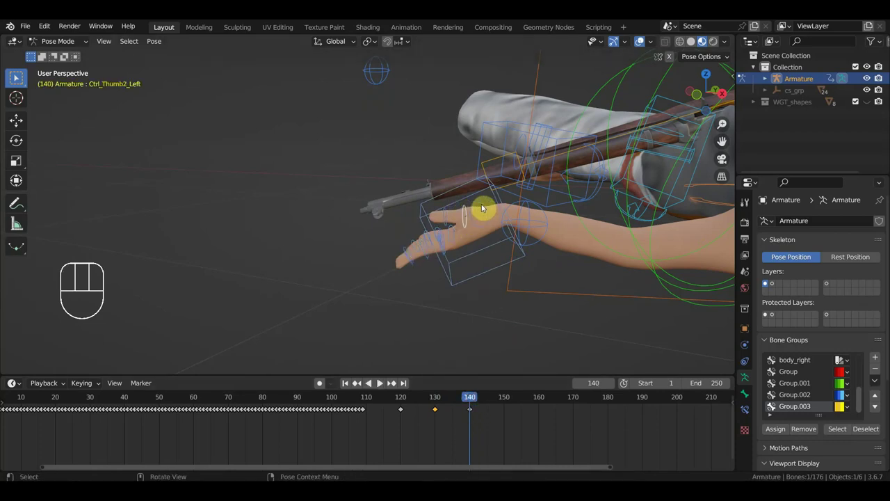
Step: Rotate Ctrl_Thumb2_Left at frame 140 and key its Location & Rotation
{"action": "key", "text": "r"}
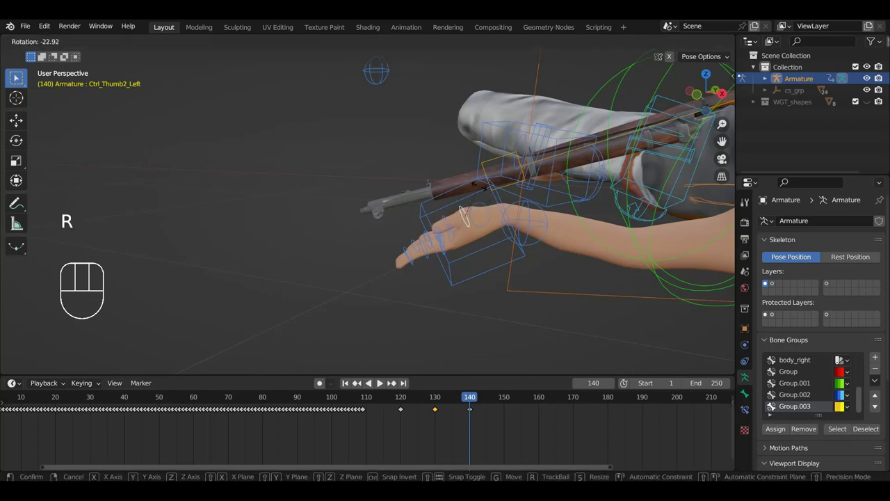
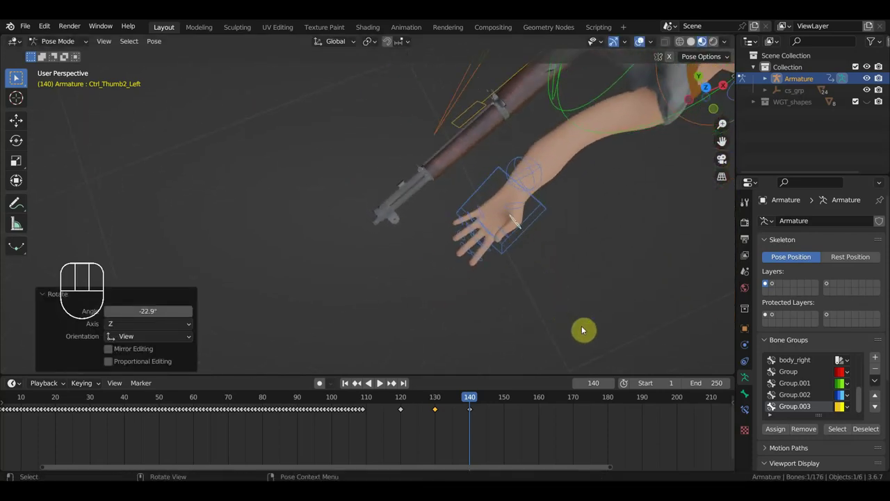
{"action": "key", "text": "r"}
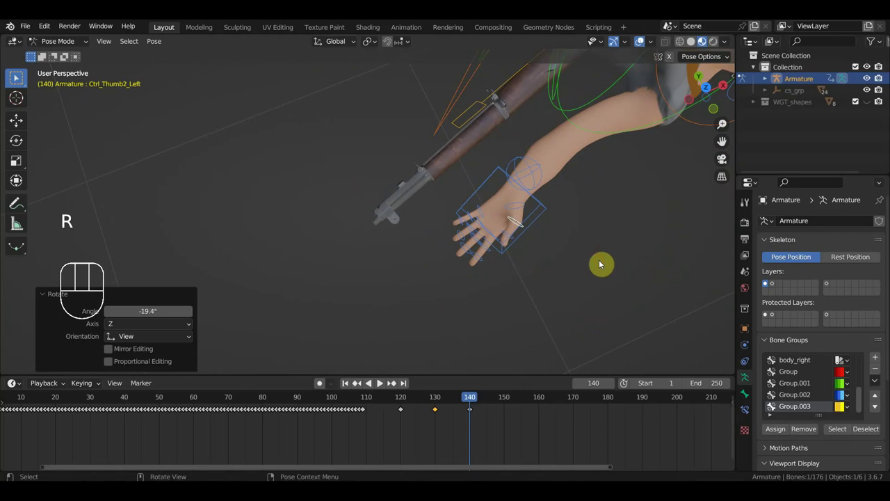
{"action": "key", "text": "i"}
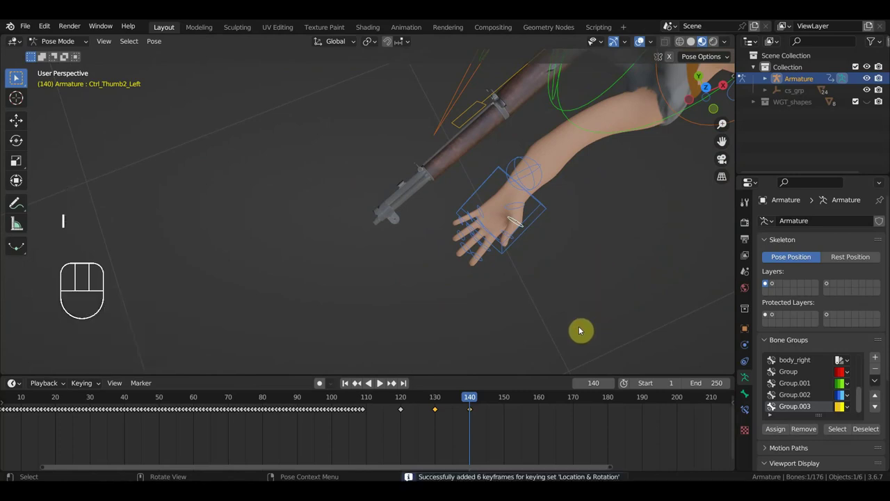
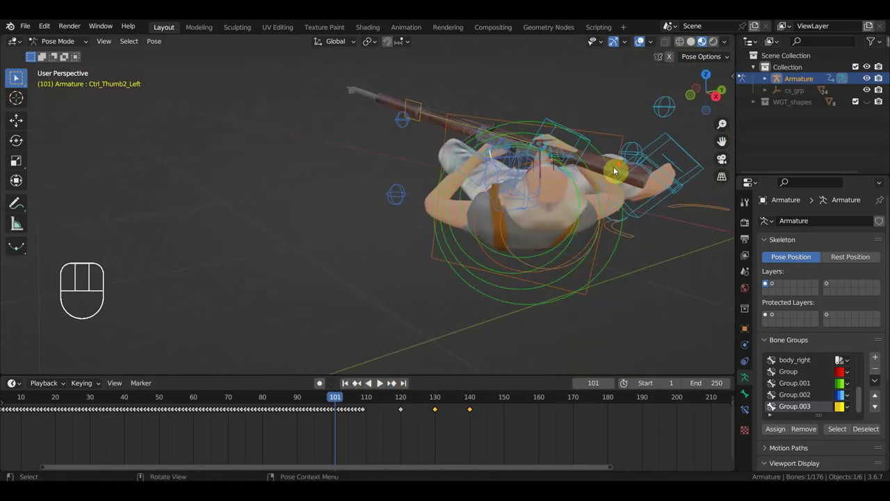
{"action": "left_click_drag", "start_coordinate": [594, 204], "coordinate": [584, 206]}
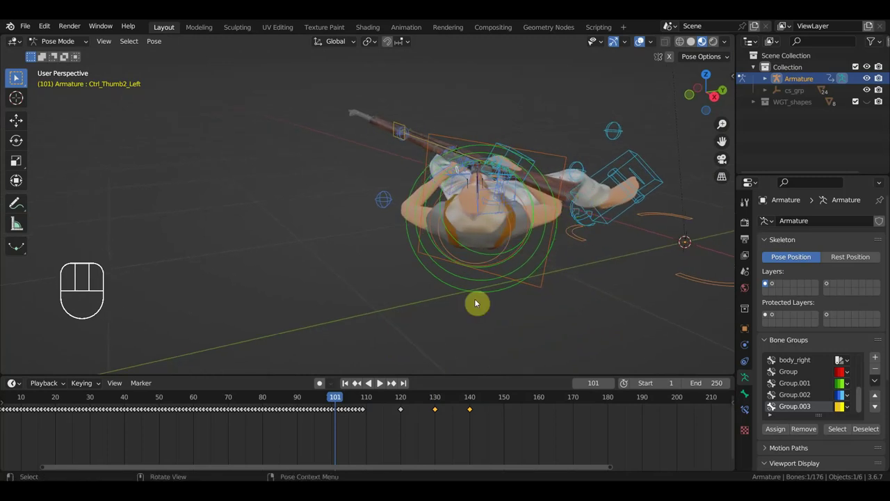
{"action": "key", "text": "space"}
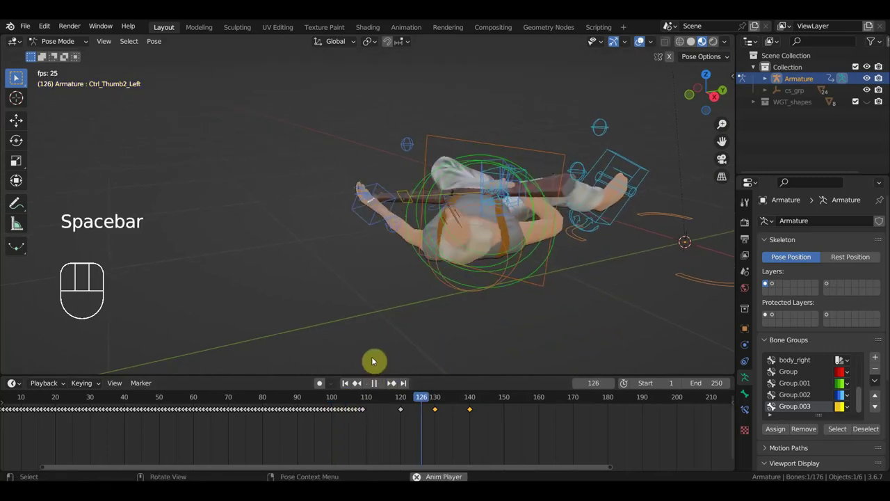
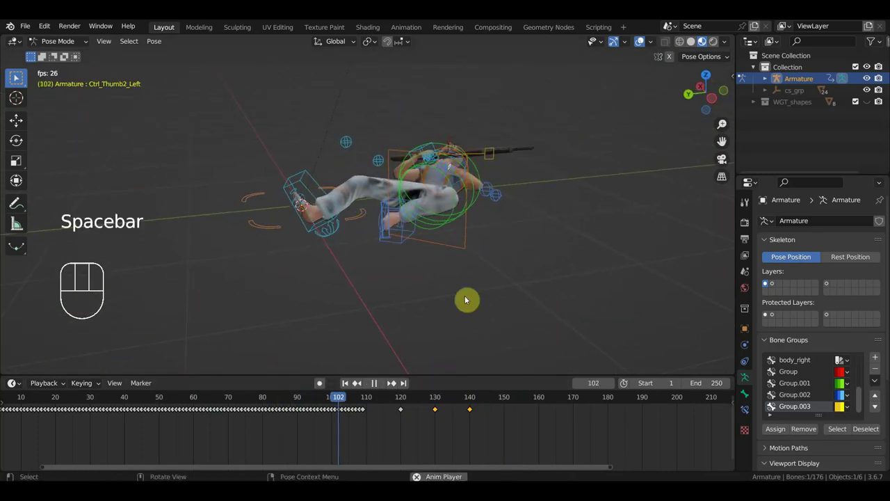
{"action": "key", "text": "space"}
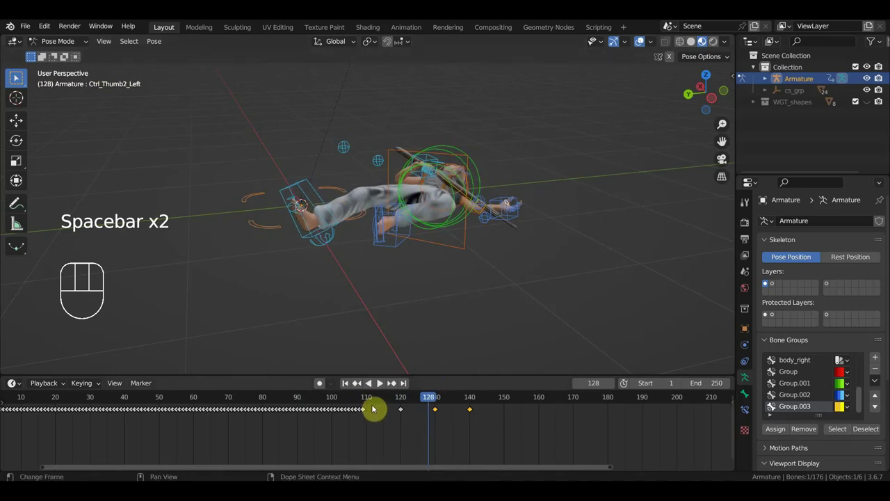
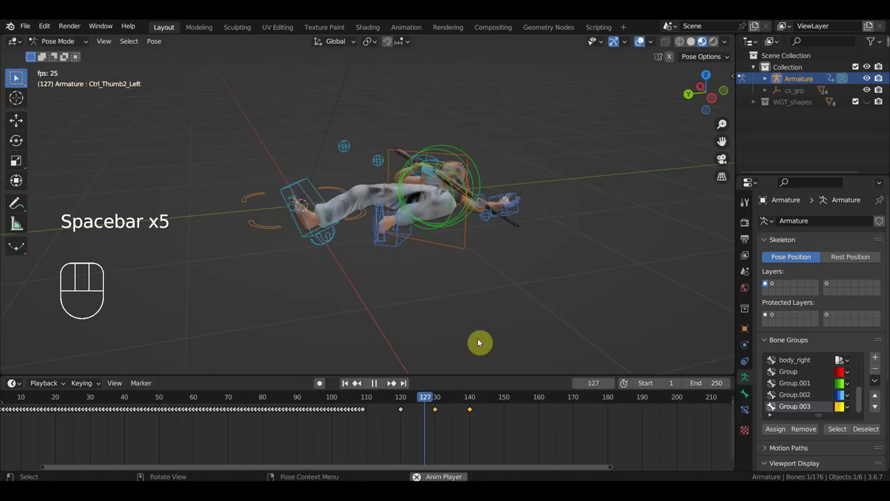
{"action": "key", "text": "space"}
{"action": "left_click_drag", "start_coordinate": [507, 267], "coordinate": [407, 312]}
{"action": "left_click_drag", "start_coordinate": [450, 290], "coordinate": [392, 262]}
{"action": "left_click_drag", "start_coordinate": [371, 254], "coordinate": [468, 214]}
{"action": "left_click_drag", "start_coordinate": [452, 221], "coordinate": [280, 230]}
{"action": "left_click_drag", "start_coordinate": [302, 242], "coordinate": [344, 243]}
{"action": "middle_click", "coordinate": [371, 230]}
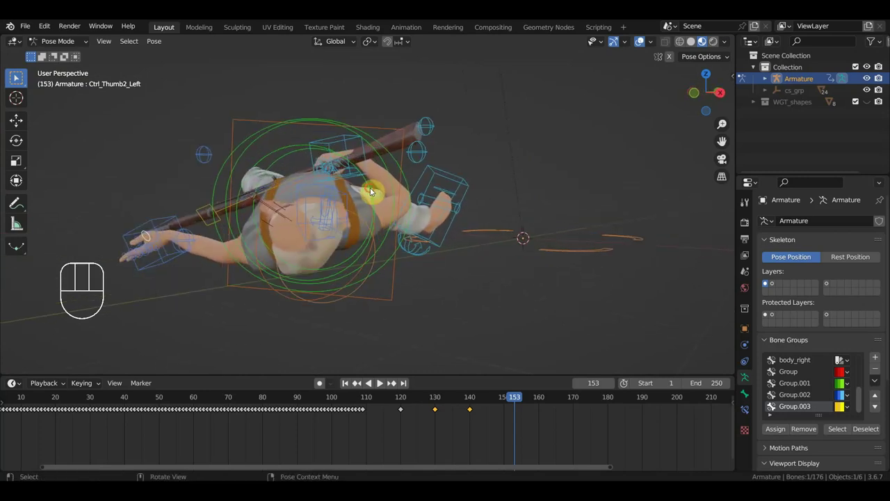
{"action": "left_click", "coordinate": [474, 401]}
{"action": "left_click_drag", "start_coordinate": [351, 274], "coordinate": [323, 276]}
{"action": "left_click", "coordinate": [209, 170]}
{"action": "left_click_drag", "start_coordinate": [346, 229], "coordinate": [424, 221]}
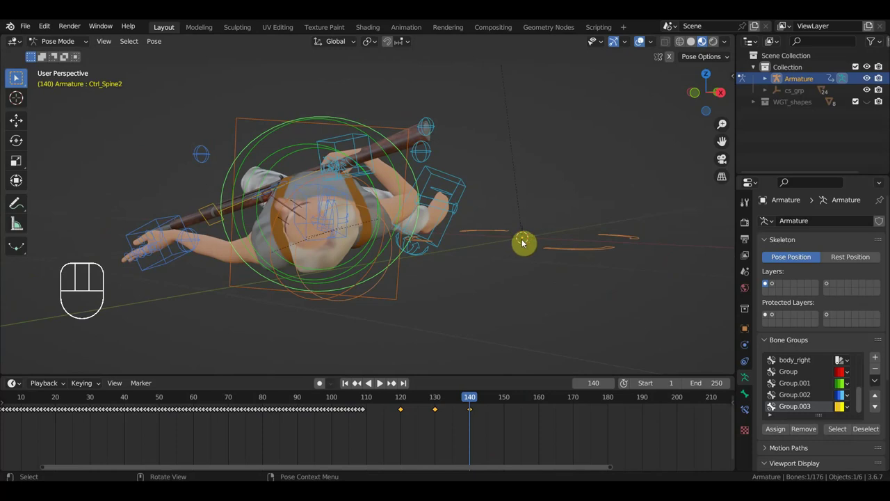
Step: Re-pose Ctrl_Spine2, key its Location & Rotation, and scrub back toward frame 128
{"action": "key", "text": "r"}
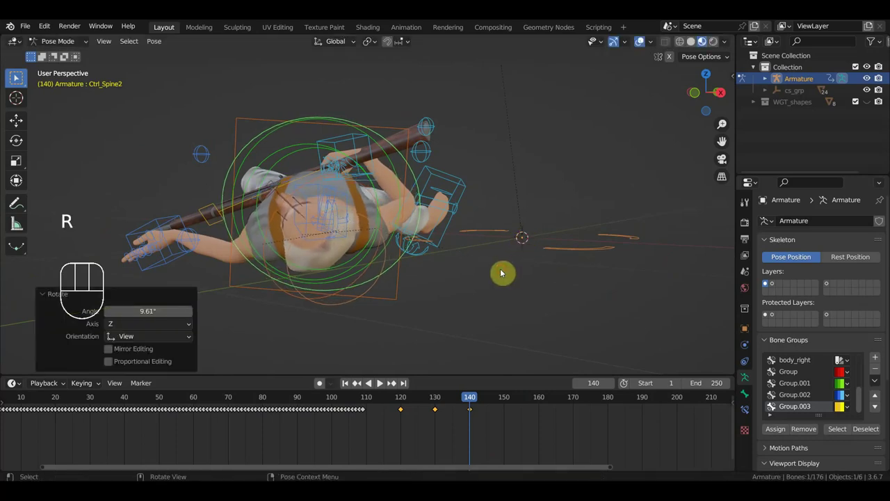
{"action": "key", "text": "g"}
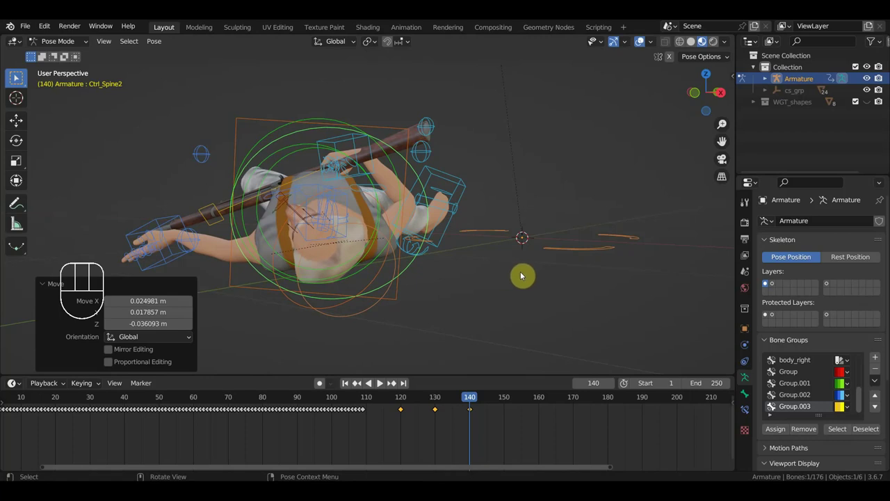
{"action": "key", "text": "i"}
{"action": "left_click", "coordinate": [431, 400]}
{"action": "left_click_drag", "start_coordinate": [459, 296], "coordinate": [407, 303]}
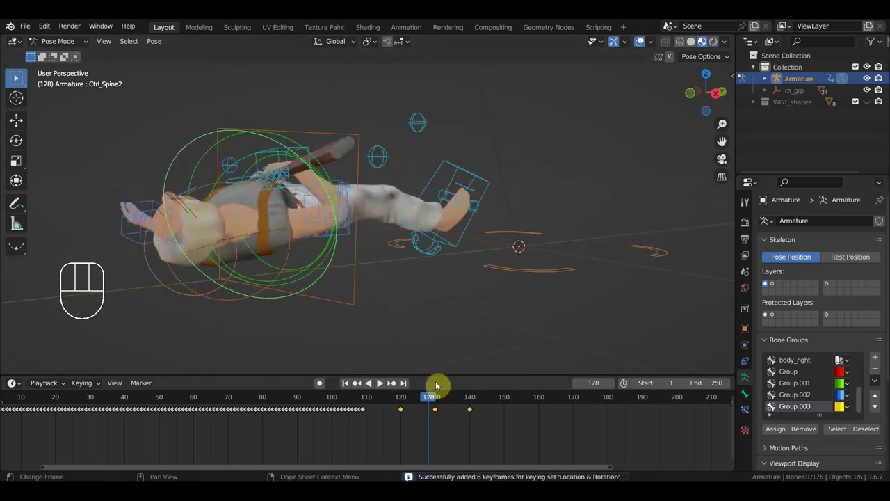
{"action": "left_click_drag", "start_coordinate": [453, 433], "coordinate": [429, 405]}
{"action": "key", "text": "Delete"}
Step: Orbit around to the right arm and select Ctrl_ArmPole_IK_Right
{"action": "middle_click", "coordinate": [395, 349]}
{"action": "left_click_drag", "start_coordinate": [441, 404], "coordinate": [458, 397]}
{"action": "left_click_drag", "start_coordinate": [472, 308], "coordinate": [508, 312]}
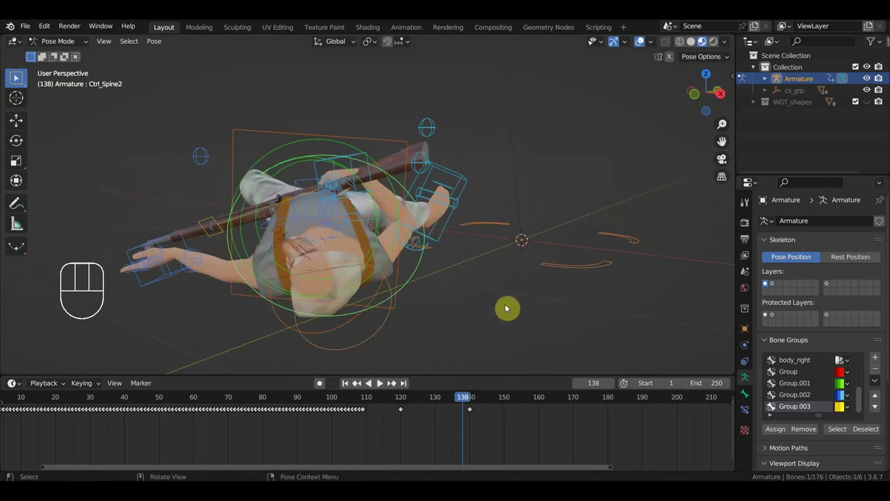
{"action": "left_click_drag", "start_coordinate": [473, 295], "coordinate": [262, 307]}
{"action": "left_click_drag", "start_coordinate": [342, 247], "coordinate": [452, 256]}
{"action": "middle_click", "coordinate": [356, 227]}
{"action": "left_click", "coordinate": [315, 210]}
{"action": "left_click_drag", "start_coordinate": [378, 224], "coordinate": [263, 108]}
Step: Move the right elbow pole to re-bend the arm near frame 138, then move it again at frame 140
{"action": "key", "text": "g"}
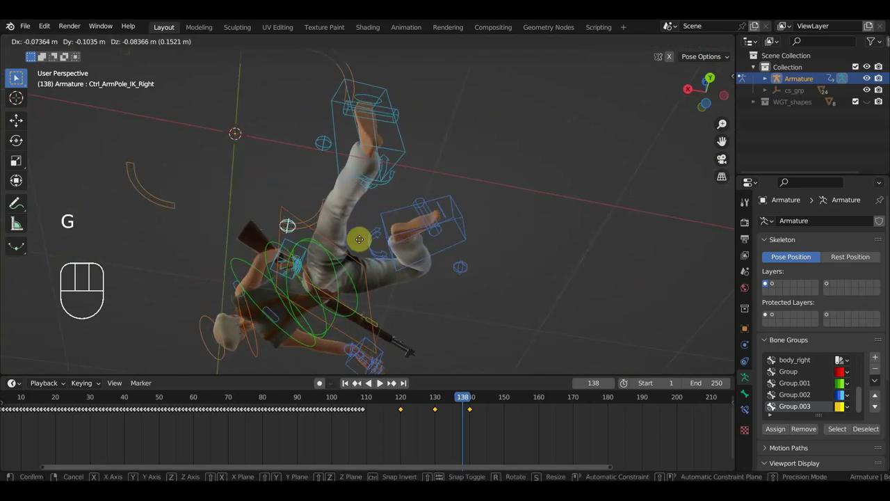
{"action": "left_click_drag", "start_coordinate": [384, 259], "coordinate": [550, 338]}
{"action": "scroll", "scroll_direction": "down", "scroll_amount": 3}
{"action": "left_click_drag", "start_coordinate": [436, 232], "coordinate": [476, 270]}
{"action": "left_click", "coordinate": [476, 401]}
{"action": "left_click_drag", "start_coordinate": [449, 326], "coordinate": [369, 280]}
{"action": "key", "text": "g"}
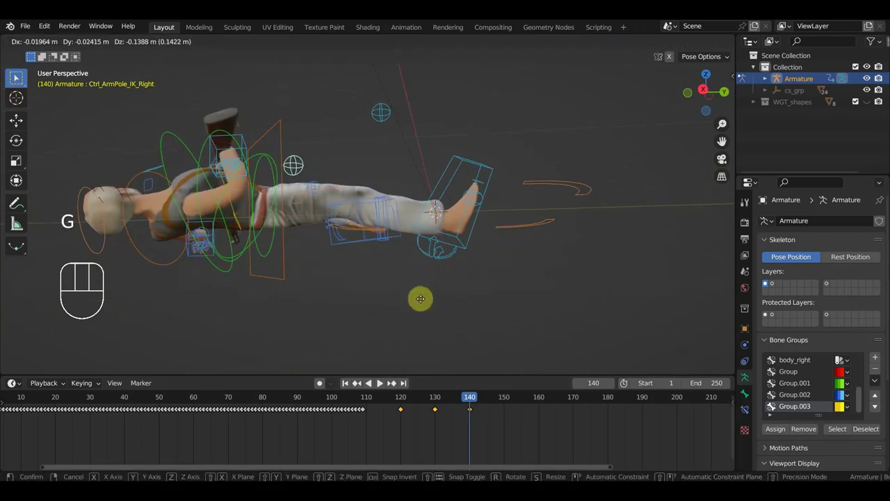
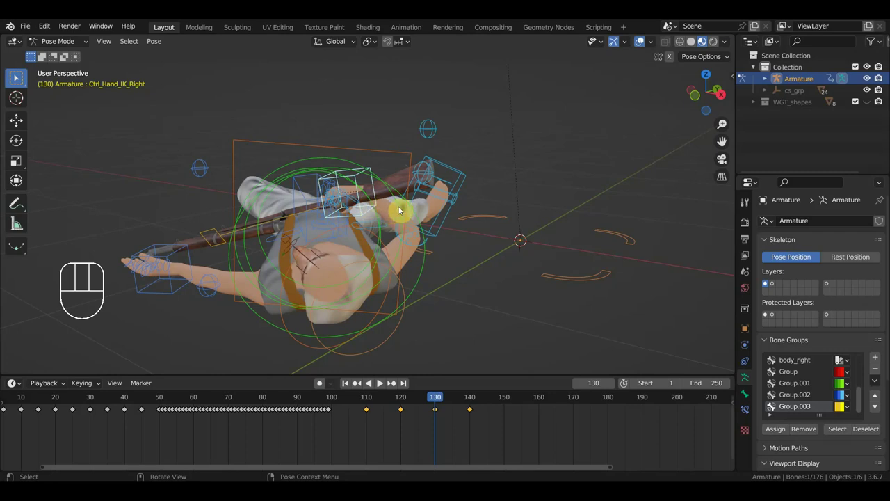
Step: Move and rotate Ctrl_Hand_IK_Right into a better grip at frame 130, key it and play back briefly
{"action": "key", "text": "g"}
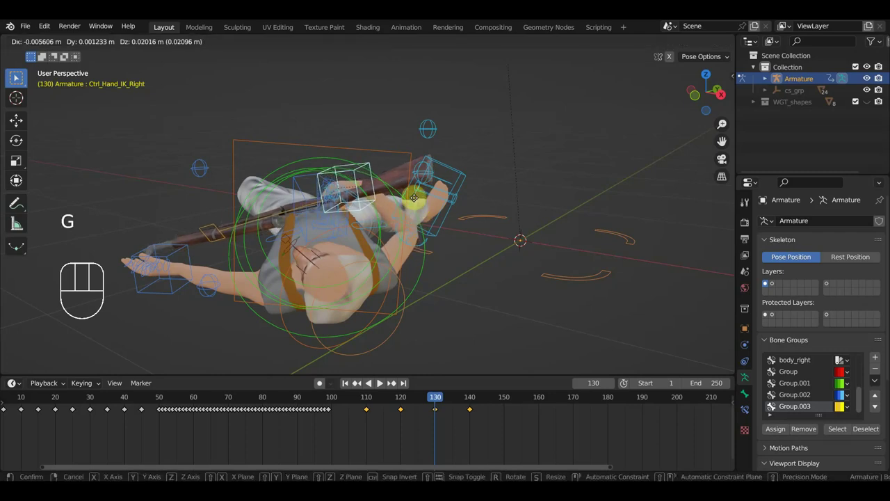
{"action": "key", "text": "r"}
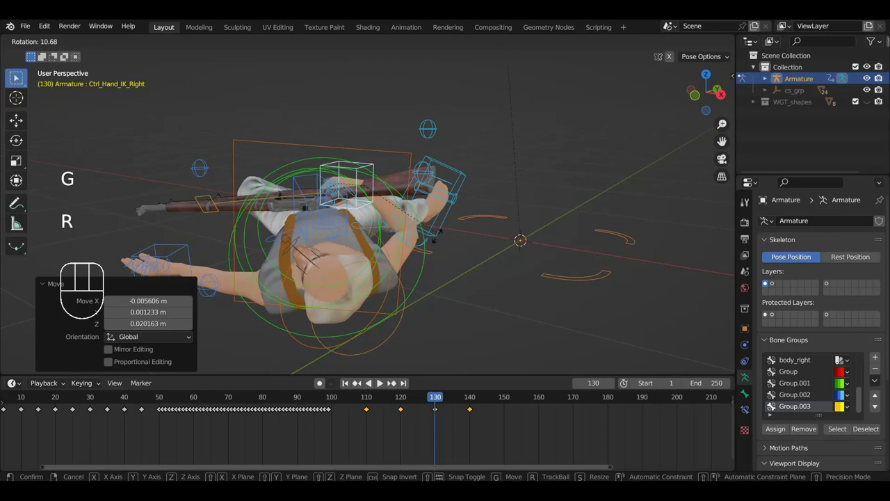
{"action": "key", "text": "i"}
{"action": "left_click_drag", "start_coordinate": [443, 400], "coordinate": [383, 397]}
{"action": "key", "text": "space"}
{"action": "key", "text": "space"}
Step: Scrub back to frame 121, rotate the right hand control and key Location & Rotation there
{"action": "left_click", "coordinate": [438, 402]}
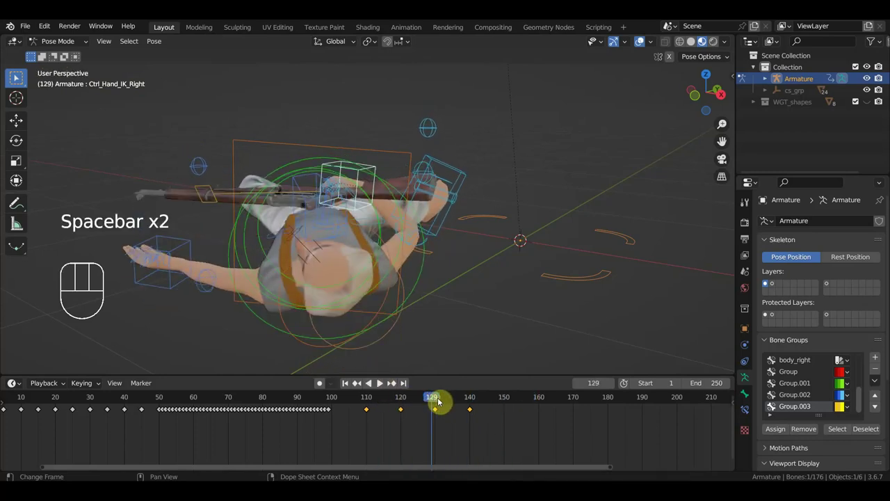
{"action": "left_click_drag", "start_coordinate": [442, 402], "coordinate": [407, 409]}
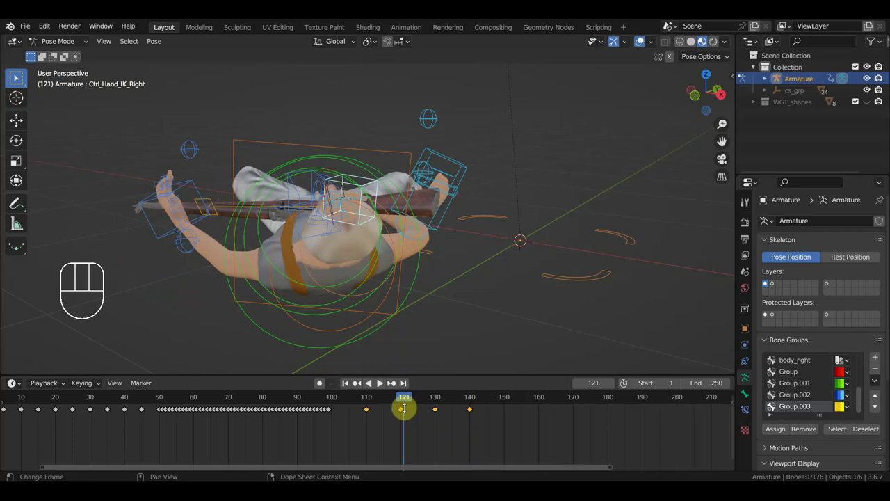
{"action": "key", "text": "r"}
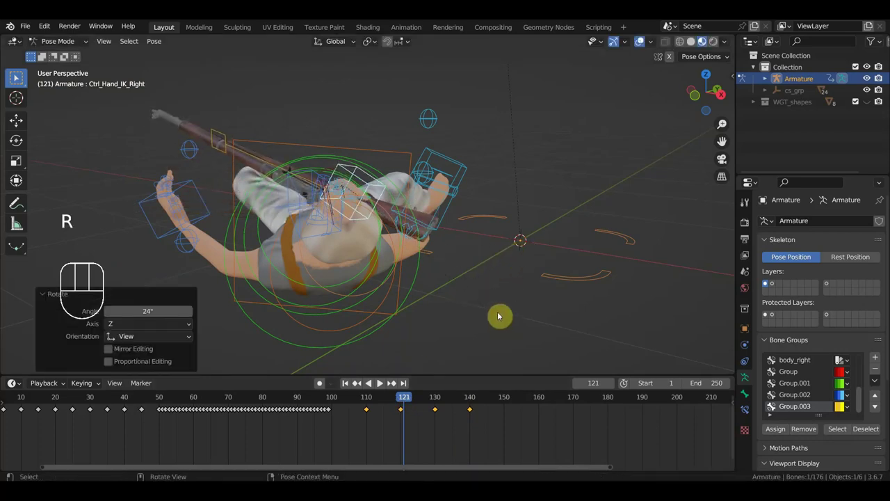
{"action": "key", "text": "i"}
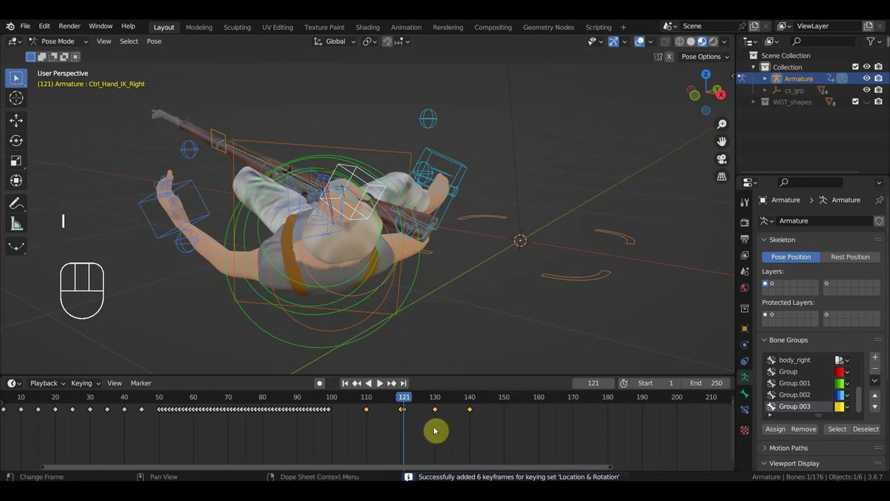
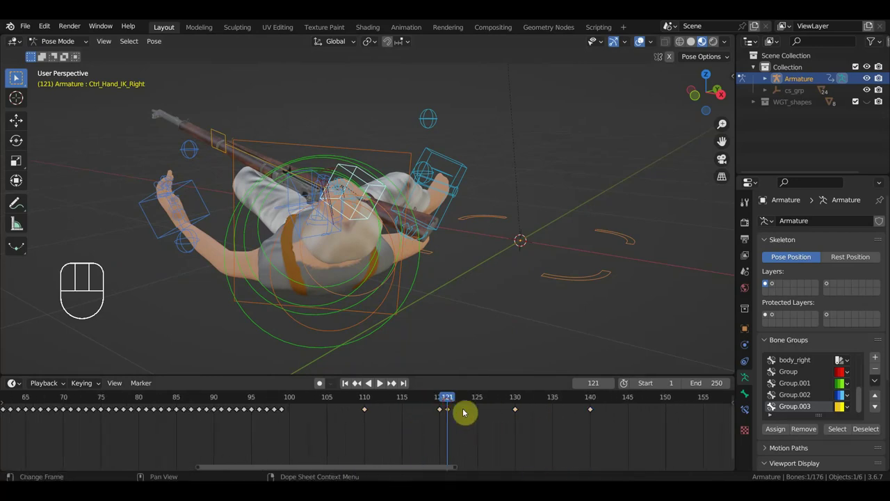
Step: Delete the right hand control's keyframe at frame 130 and play back the result
{"action": "key", "text": "g"}
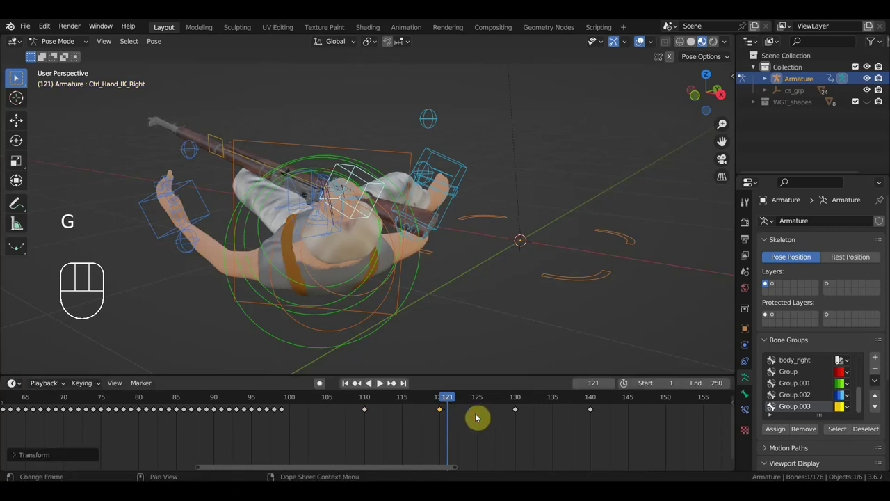
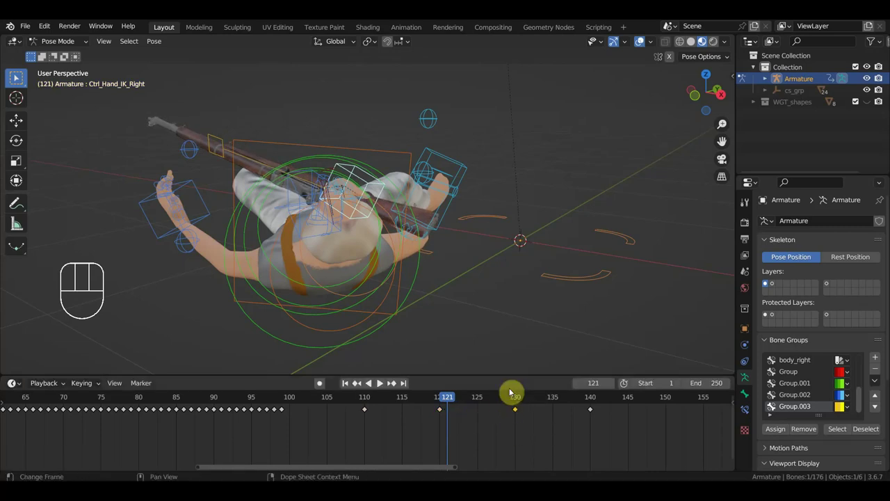
{"action": "key", "text": "Delete"}
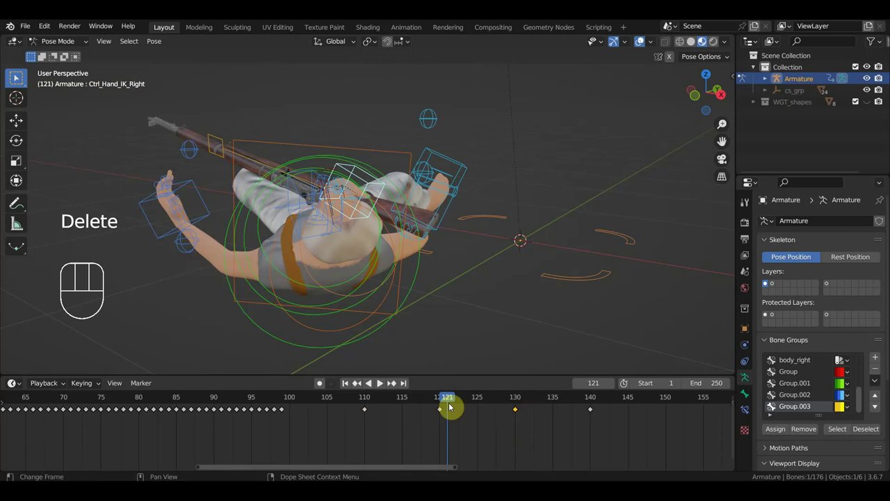
{"action": "left_click", "coordinate": [515, 407]}
{"action": "key", "text": "Delete"}
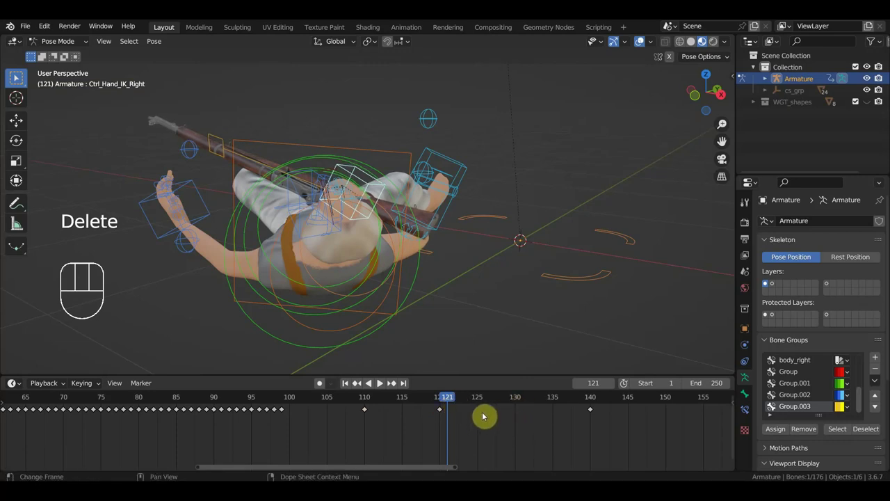
{"action": "key", "text": "space"}
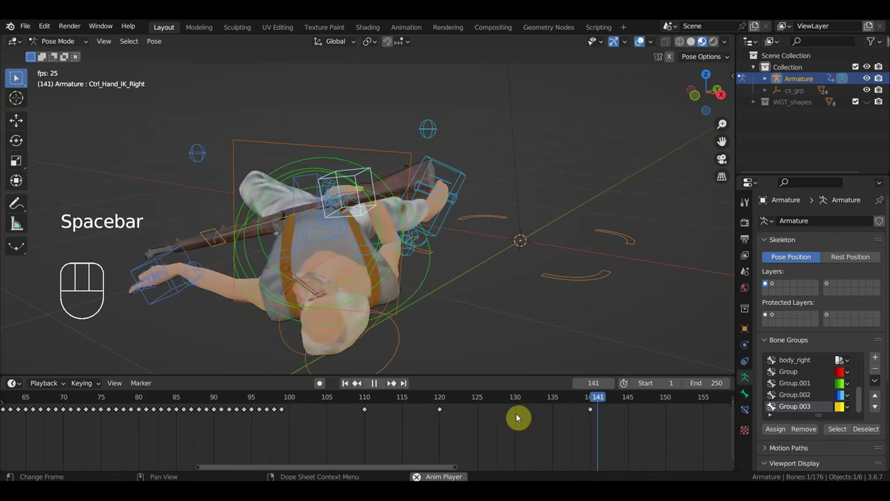
{"action": "key", "text": "space"}
Step: Review playback, scrub to frame 120, move the right hand control into place and key Location & Rotation
{"action": "left_click", "coordinate": [264, 400]}
{"action": "key", "text": "space"}
{"action": "key", "text": "space"}
{"action": "left_click", "coordinate": [276, 397]}
{"action": "left_click_drag", "start_coordinate": [282, 399], "coordinate": [359, 420]}
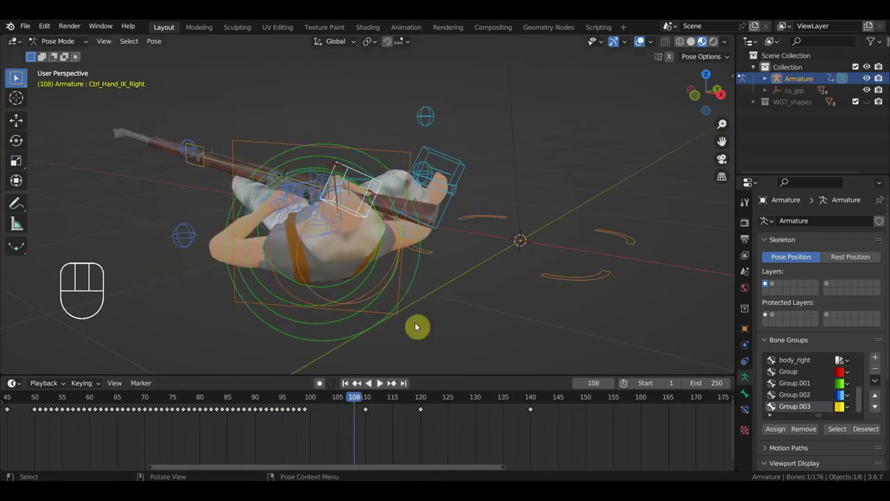
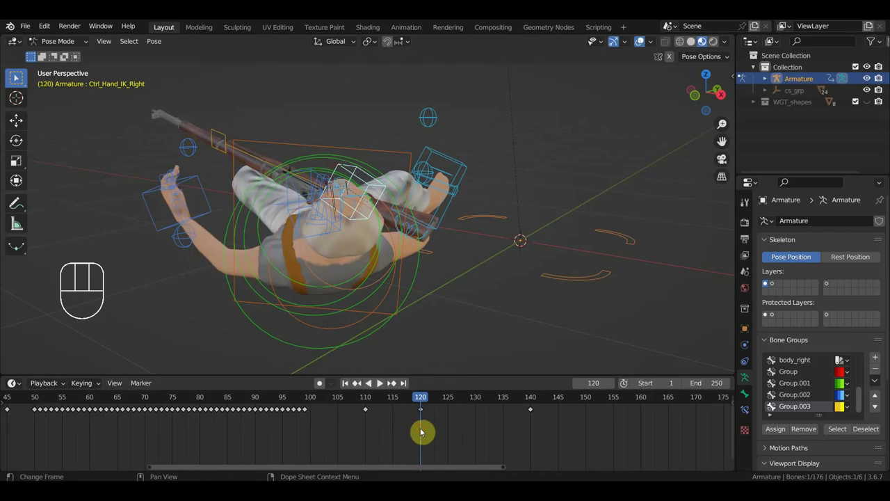
{"action": "key", "text": "g"}
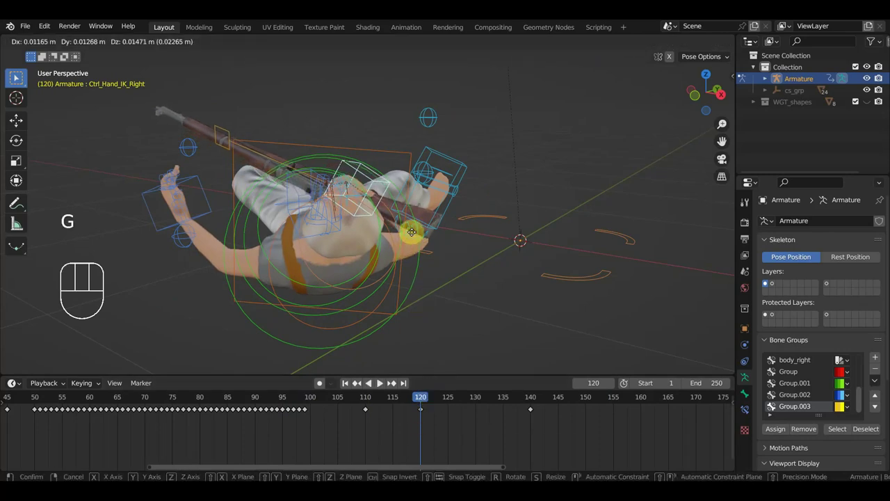
{"action": "key", "text": "i"}
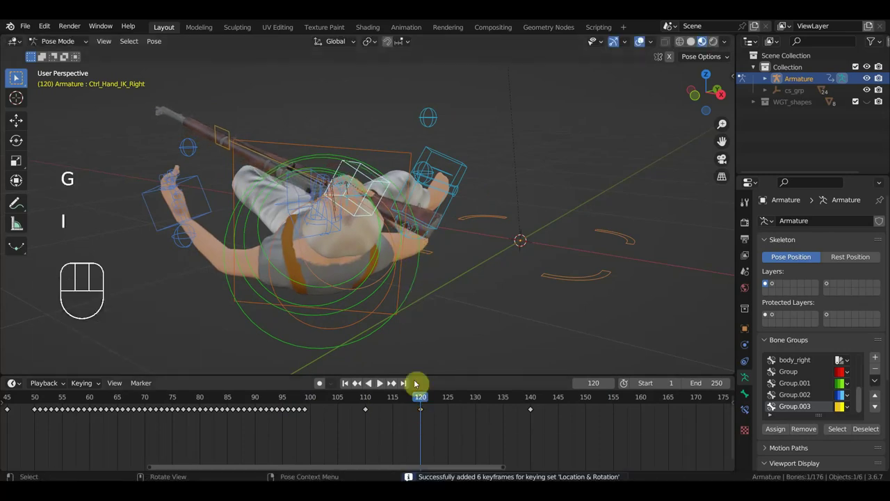
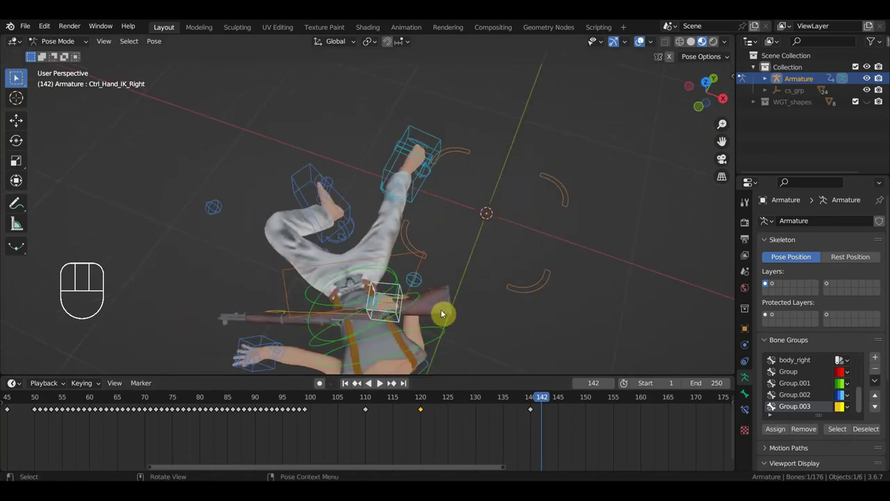
Step: In top orthographic view at frame 140, rotate and reposition the right hand control
{"action": "key", "text": "KP_7"}
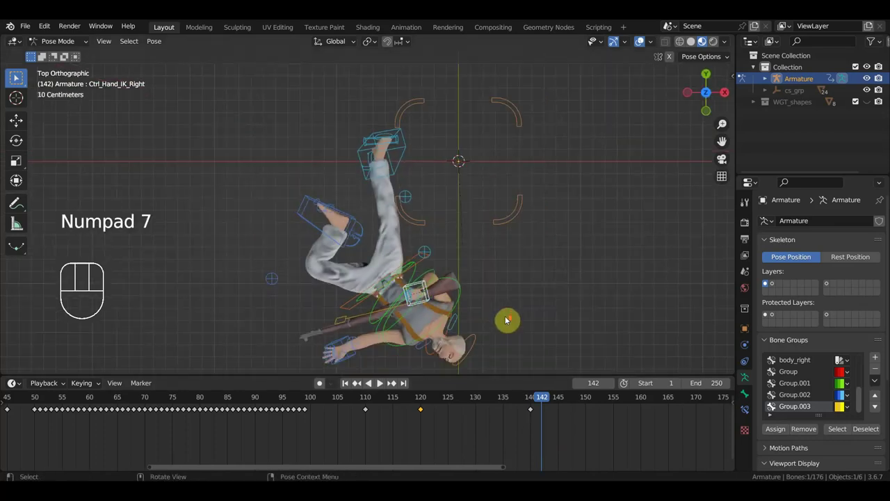
{"action": "left_click", "coordinate": [542, 403]}
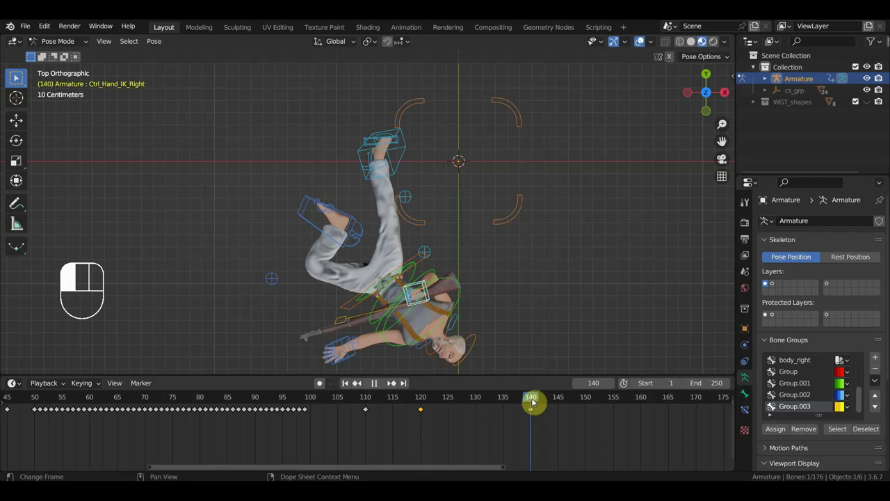
{"action": "key", "text": "r"}
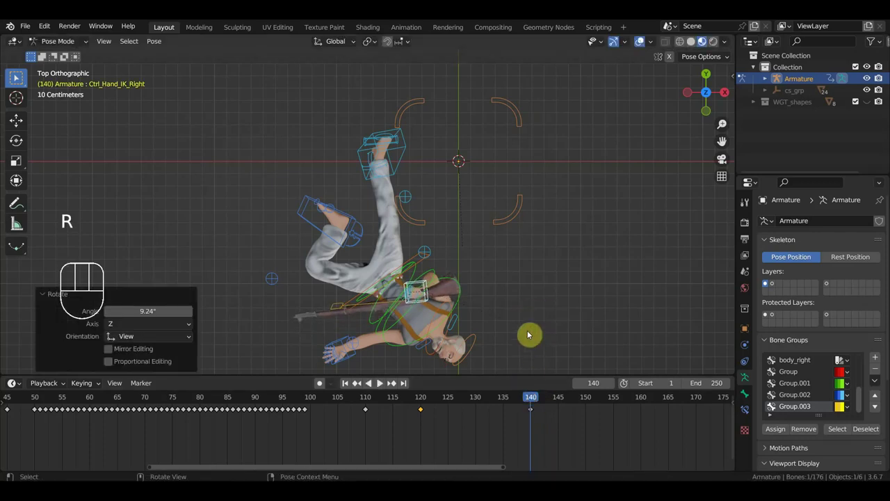
{"action": "key", "text": "g"}
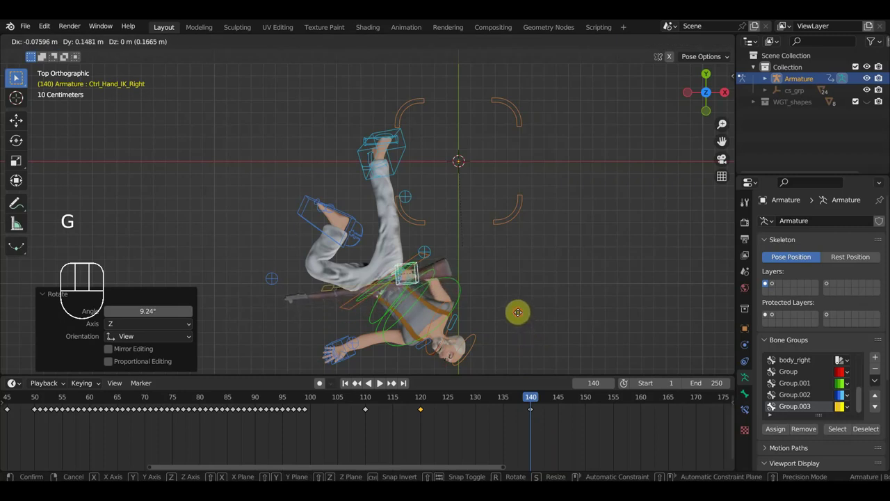
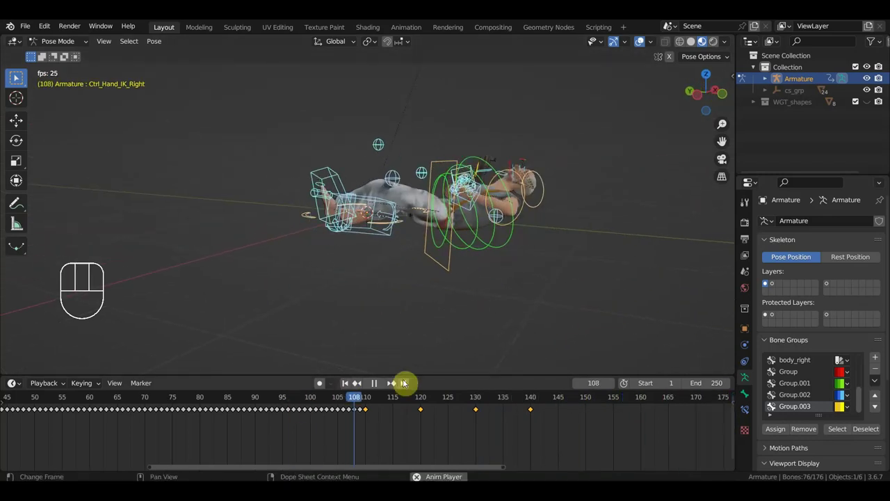
Step: Scrub the fall through frames 111–147, settle on frame 140 and select the right hand IK control
{"action": "left_click", "coordinate": [150, 406]}
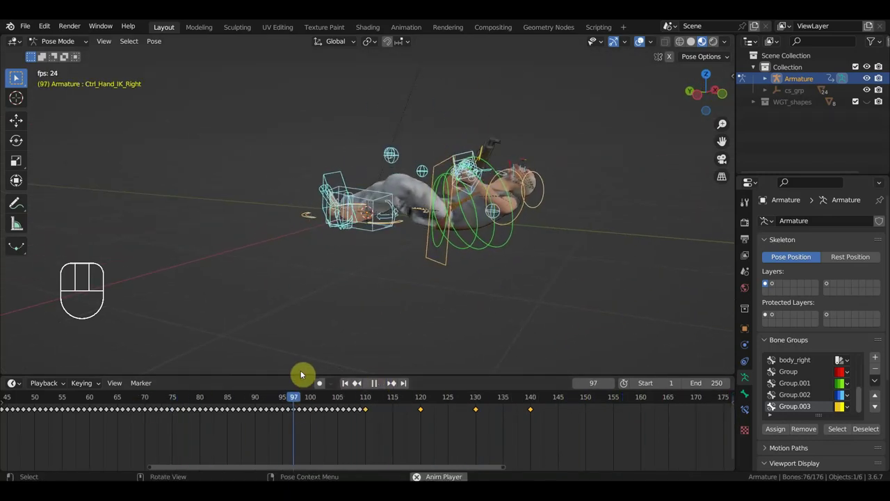
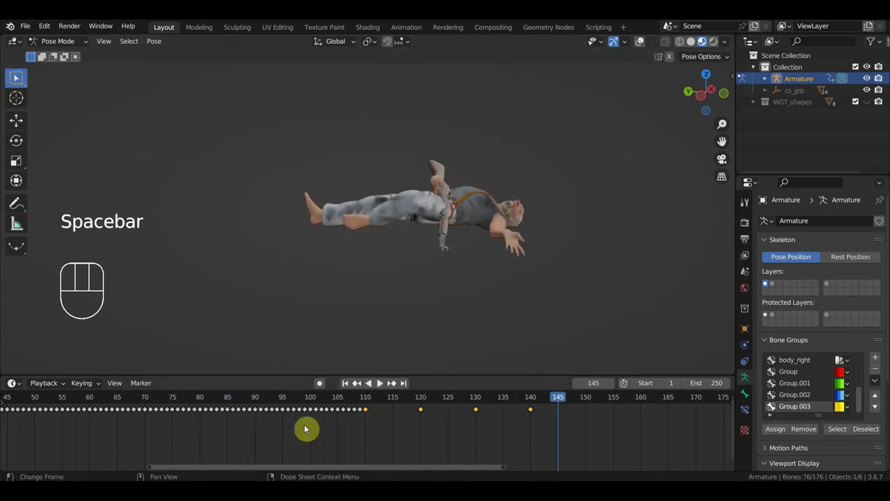
{"action": "left_click", "coordinate": [266, 401]}
{"action": "left_click_drag", "start_coordinate": [271, 402], "coordinate": [571, 446]}
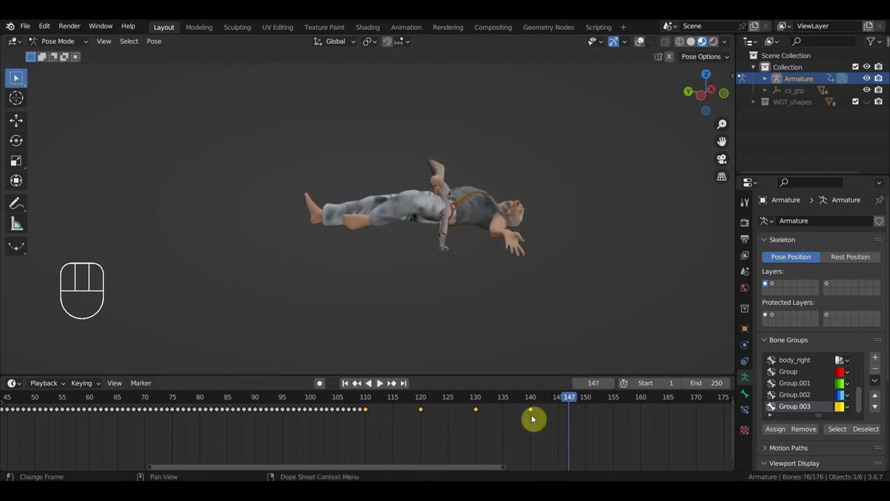
{"action": "left_click", "coordinate": [532, 402]}
{"action": "left_click_drag", "start_coordinate": [531, 285], "coordinate": [603, 309]}
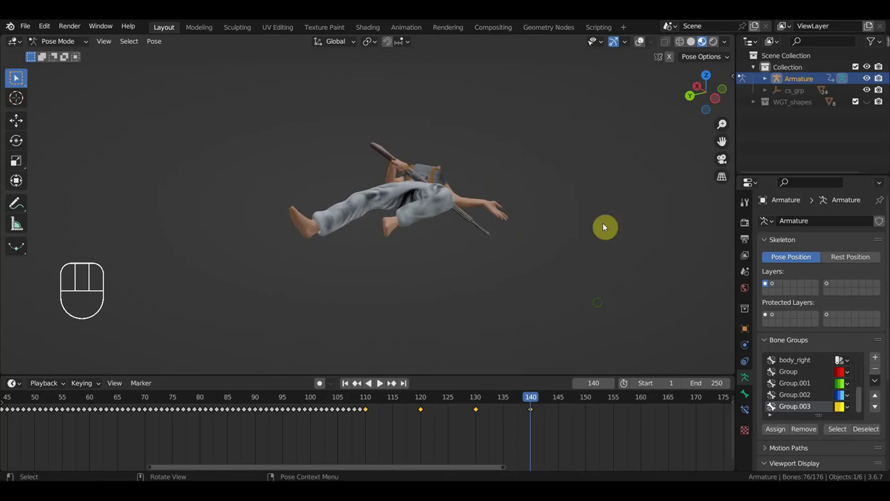
{"action": "left_click", "coordinate": [644, 42]}
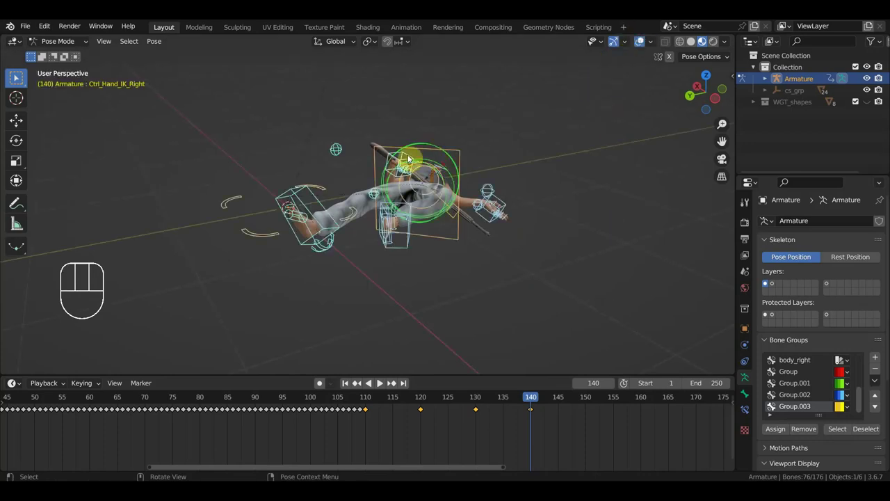
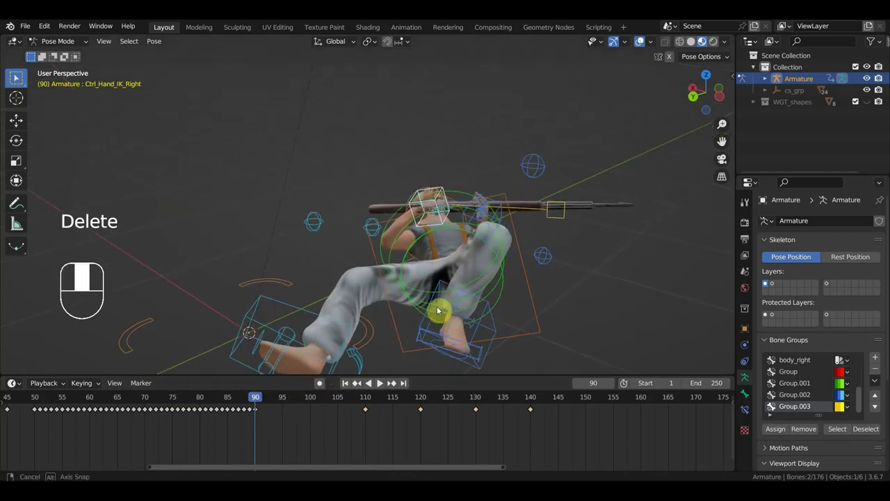
Step: Rotate the right hand control at frame 90 to tilt the rifle upward, key it, play back and select all controls
{"action": "middle_click", "coordinate": [546, 249]}
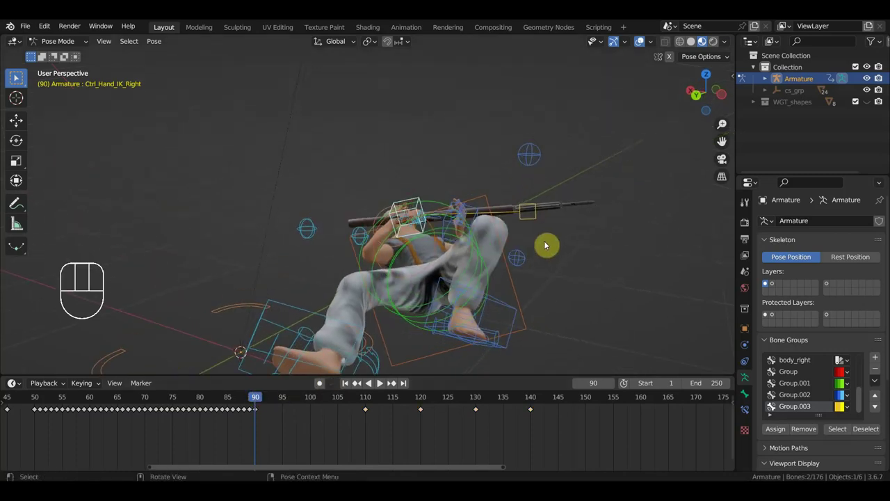
{"action": "key", "text": "r"}
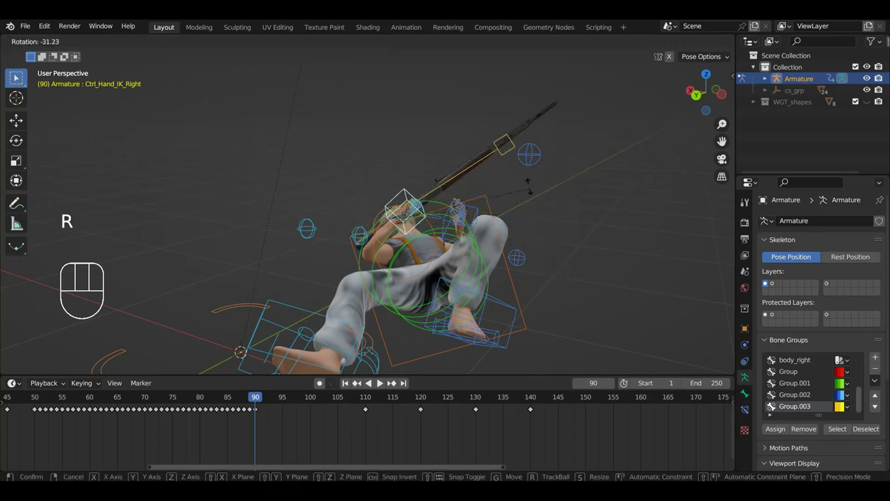
{"action": "key", "text": "g"}
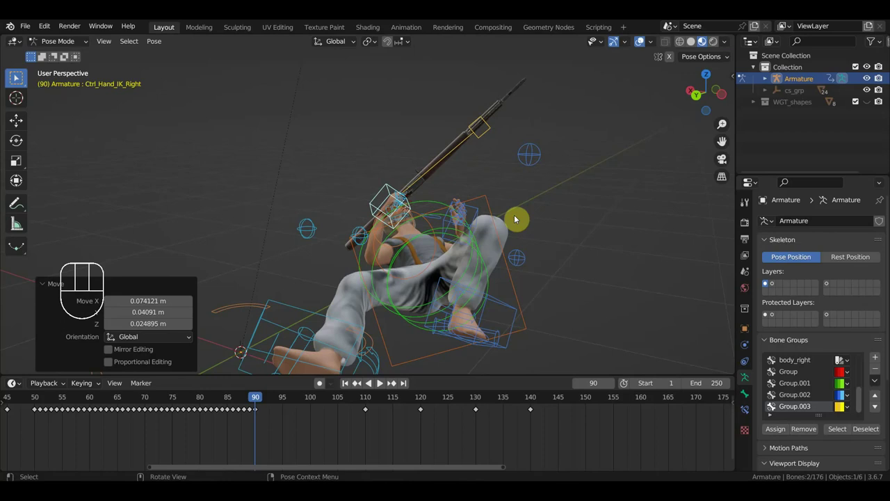
{"action": "key", "text": "i"}
{"action": "key", "text": "space"}
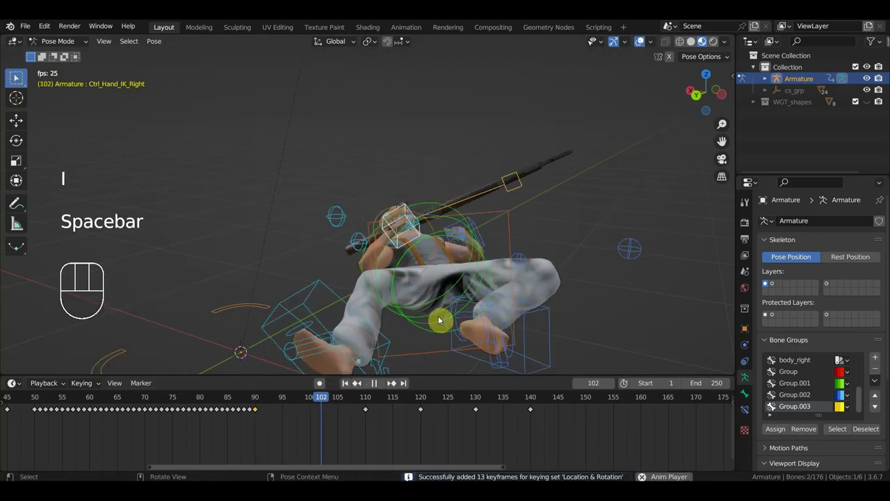
{"action": "key", "text": "space"}
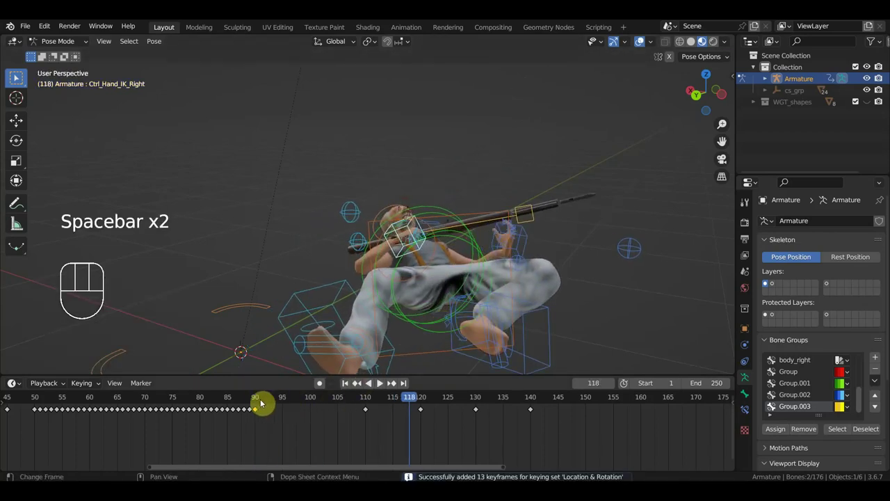
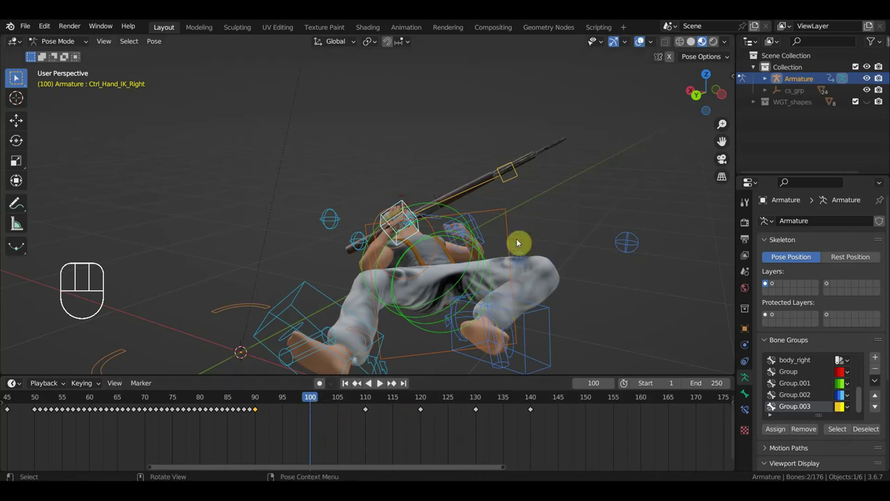
{"action": "key", "text": "a"}
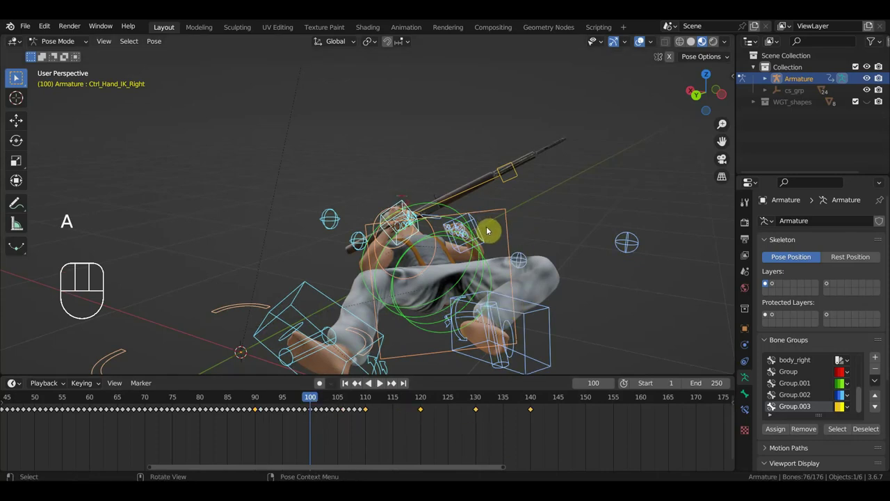
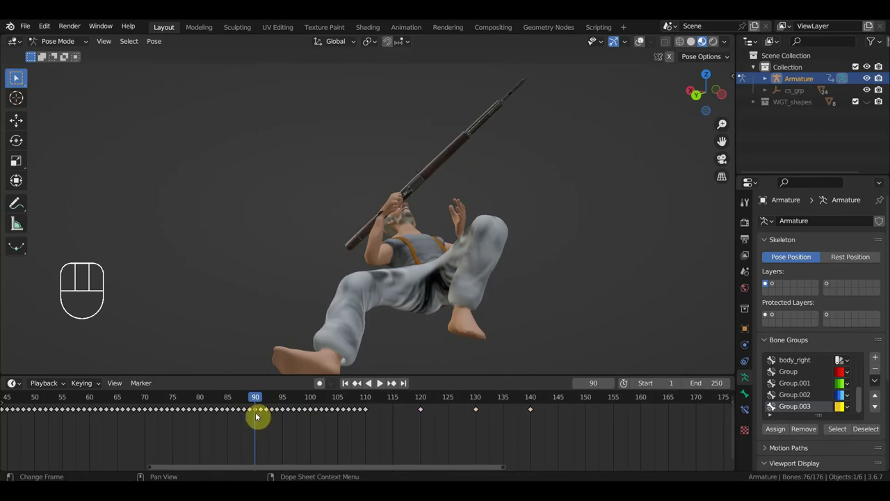
Step: Revert the rifle to level and key every selected control at frame 90 (464 location-and-rotation keys)
{"action": "key", "text": "Delete"}
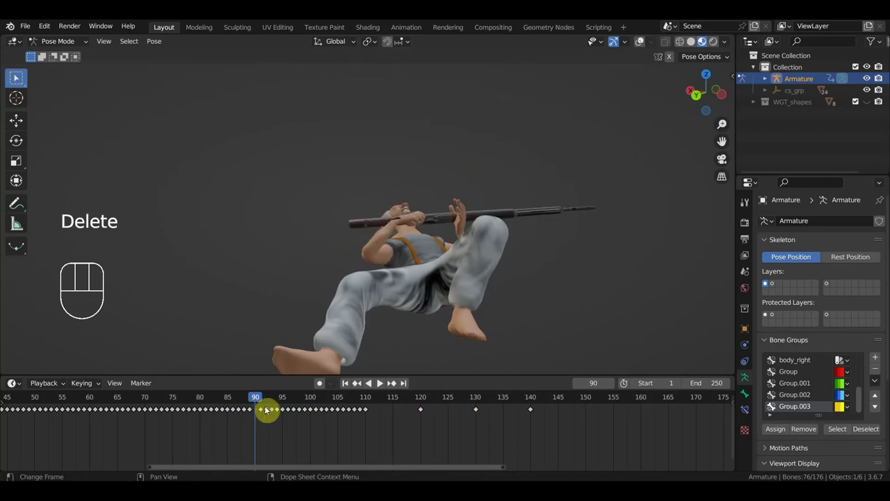
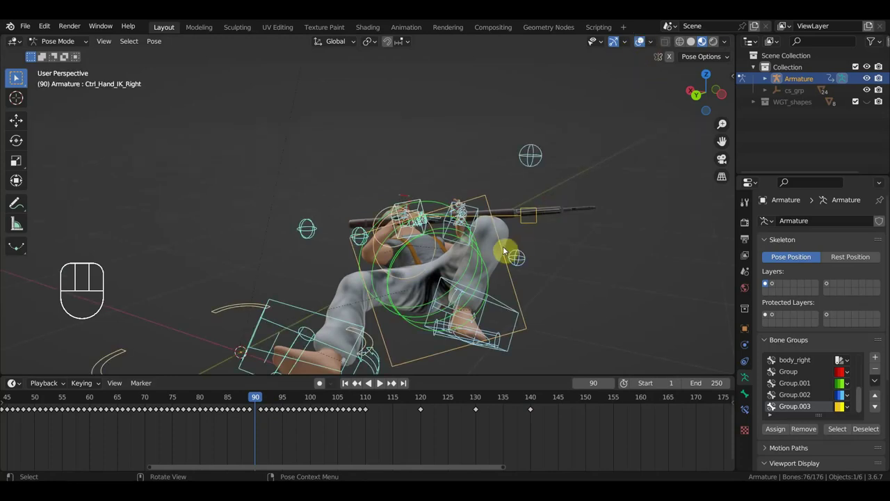
{"action": "key", "text": "a"}
{"action": "key", "text": "i"}
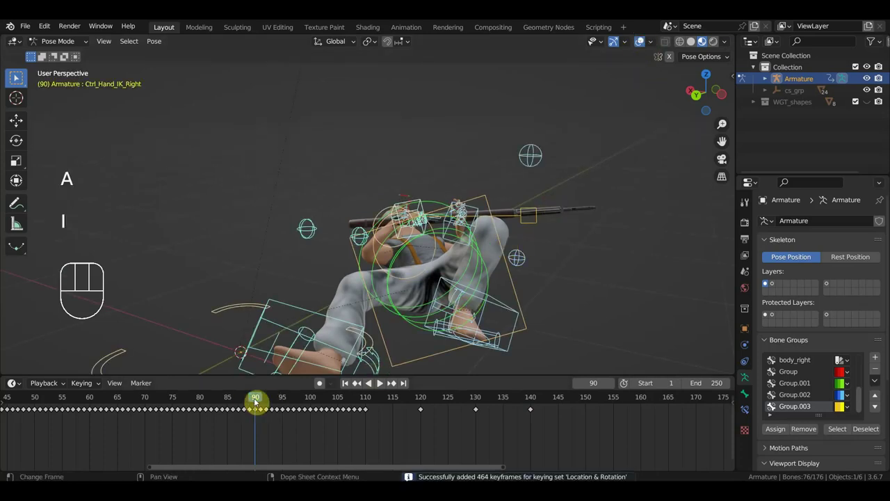
Step: Scrub and play to frame 138, then select the head control while orbiting the fallen body
{"action": "left_click_drag", "start_coordinate": [261, 402], "coordinate": [307, 399]}
{"action": "key", "text": "space"}
{"action": "key", "text": "space"}
{"action": "left_click", "coordinate": [431, 234]}
{"action": "left_click_drag", "start_coordinate": [444, 249], "coordinate": [421, 262]}
{"action": "left_click", "coordinate": [499, 269]}
{"action": "left_click_drag", "start_coordinate": [507, 271], "coordinate": [362, 254]}
{"action": "left_click_drag", "start_coordinate": [467, 281], "coordinate": [357, 150]}
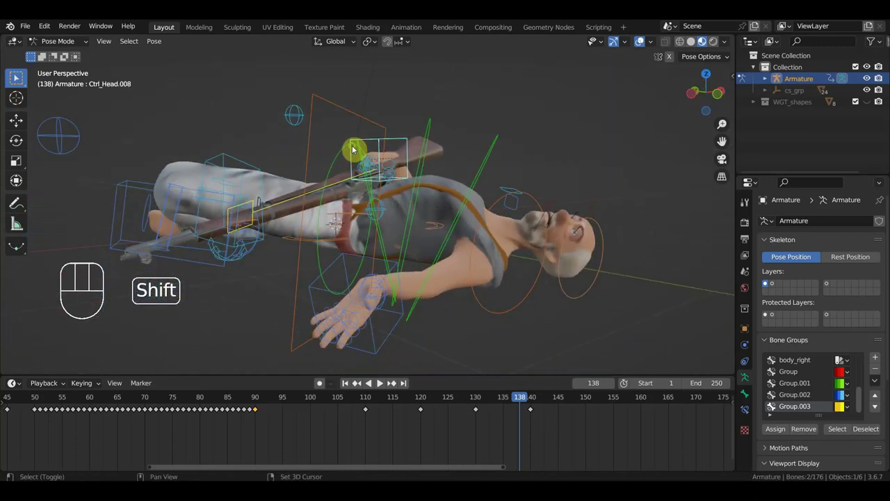
Step: Add the left hand and left shoulder controls to the selection
{"action": "left_click", "coordinate": [313, 292]}
{"action": "left_click_drag", "start_coordinate": [424, 296], "coordinate": [382, 300]}
{"action": "left_click", "coordinate": [368, 223]}
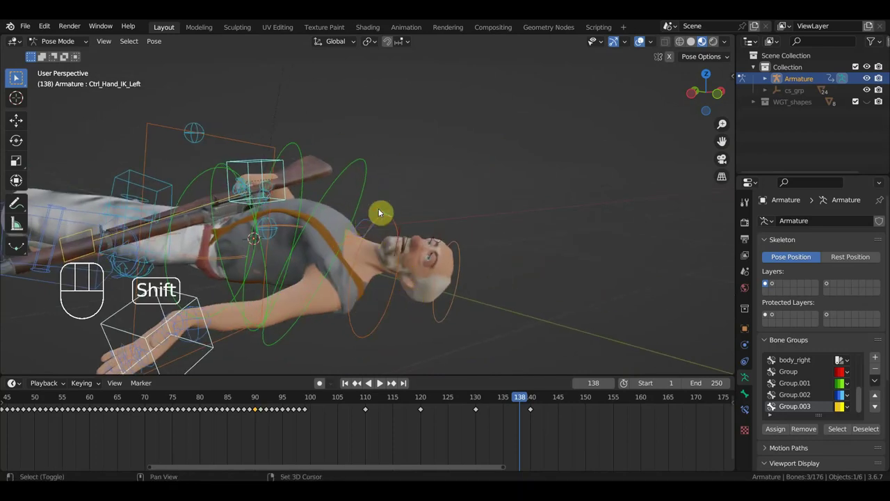
{"action": "left_click", "coordinate": [382, 213]}
{"action": "left_click", "coordinate": [370, 224]}
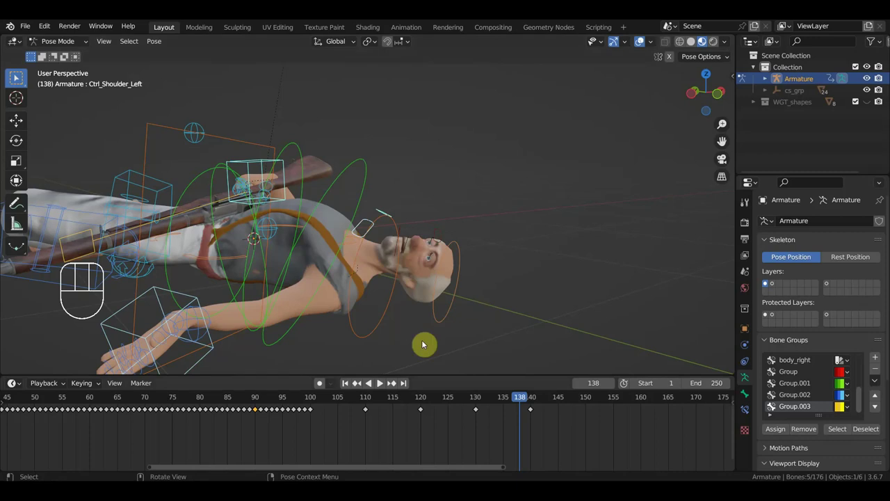
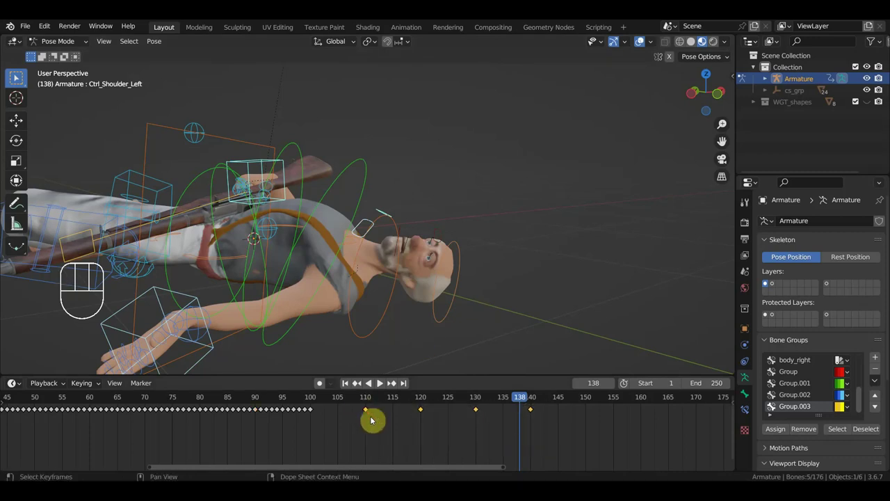
Step: Shift the shoulder's keys from frame 115 onward five frames earlier, landing at 110, 120 and 130
{"action": "key", "text": "g"}
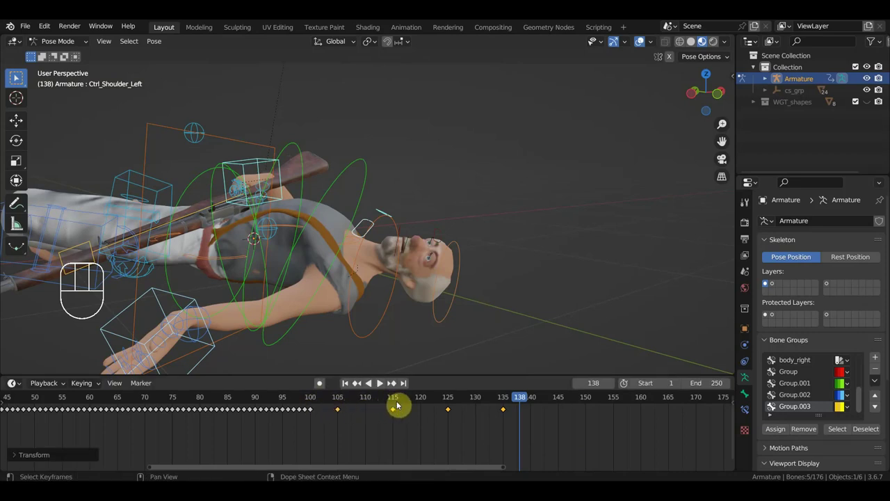
{"action": "left_click_drag", "start_coordinate": [508, 438], "coordinate": [397, 406]}
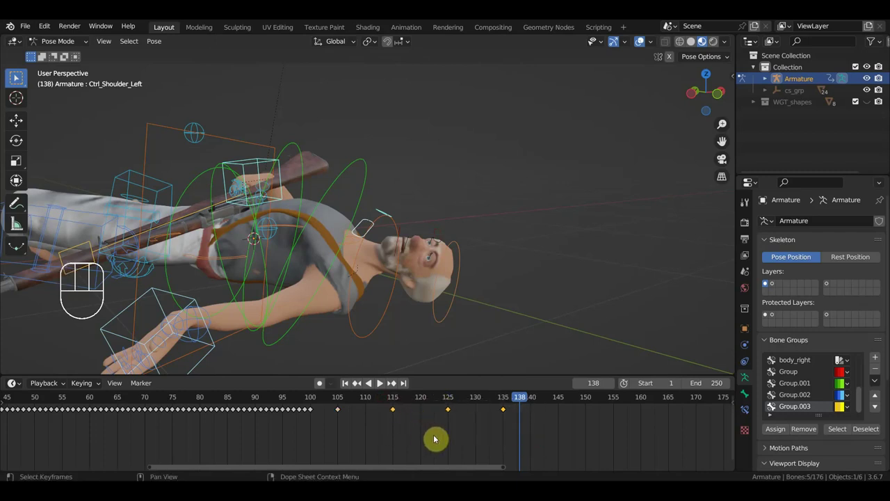
{"action": "key", "text": "g"}
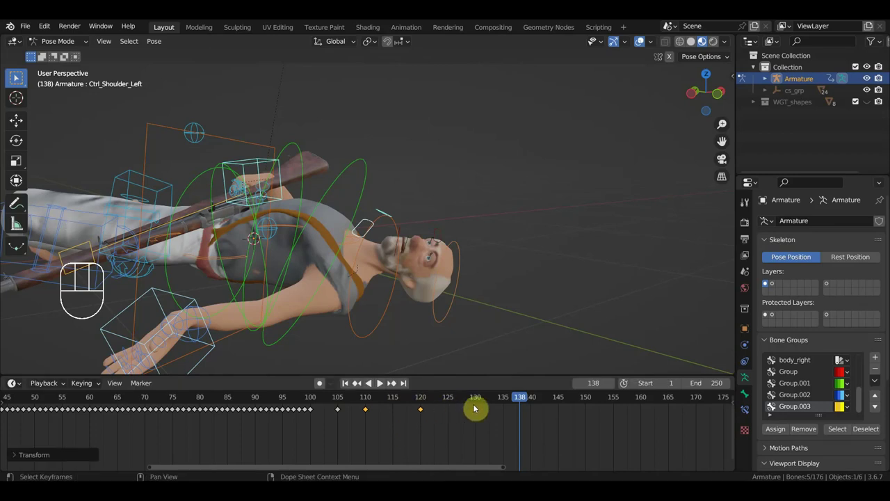
{"action": "left_click", "coordinate": [308, 399]}
Step: Play back the fall while orbiting, then stop on frame 121
{"action": "key", "text": "space"}
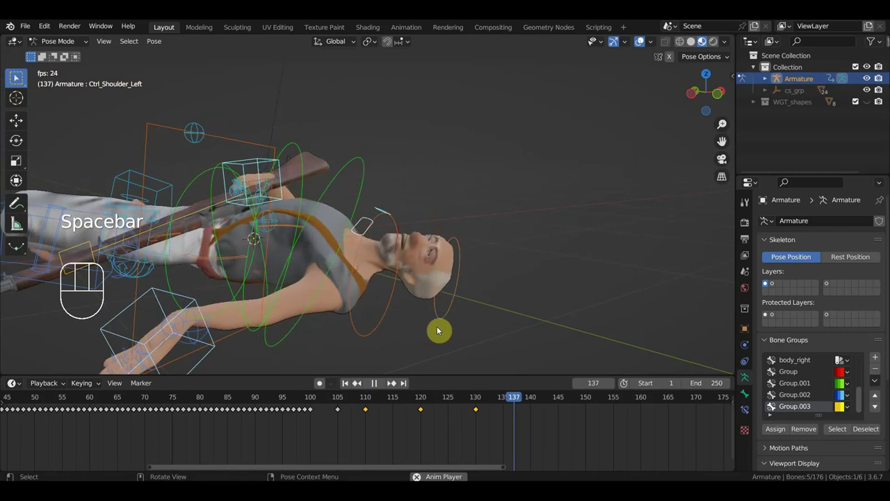
{"action": "left_click_drag", "start_coordinate": [453, 325], "coordinate": [534, 333]}
{"action": "left_click_drag", "start_coordinate": [277, 403], "coordinate": [287, 401]}
{"action": "key", "text": "space"}
{"action": "left_click", "coordinate": [270, 405]}
{"action": "key", "text": "space"}
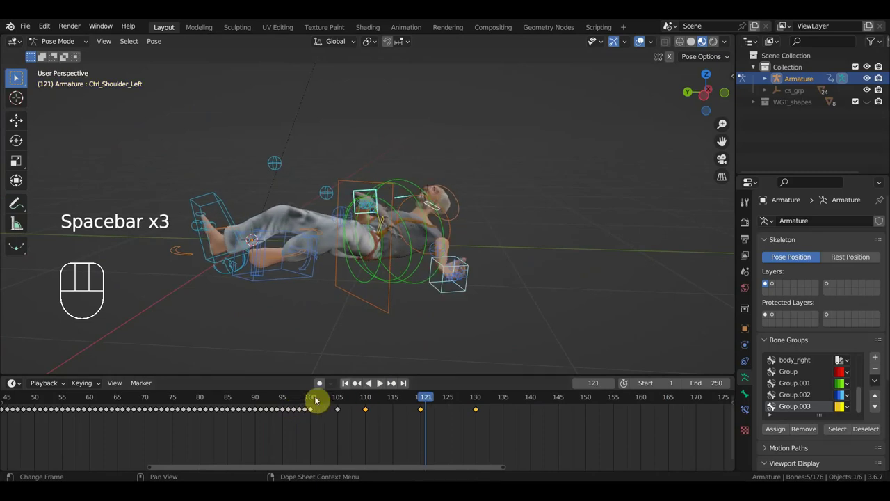
{"action": "key", "text": "space"}
{"action": "left_click_drag", "start_coordinate": [378, 347], "coordinate": [350, 358]}
{"action": "left_click_drag", "start_coordinate": [358, 287], "coordinate": [356, 303]}
{"action": "left_click", "coordinate": [346, 213]}
{"action": "left_click", "coordinate": [329, 257]}
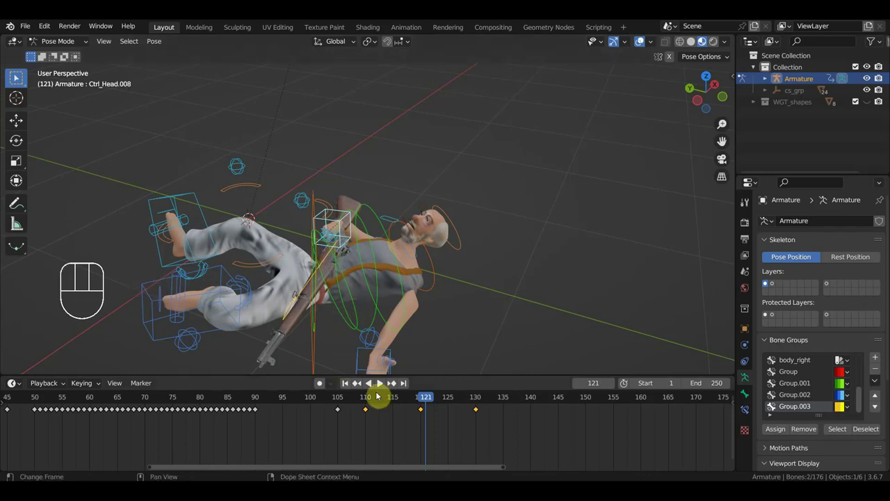
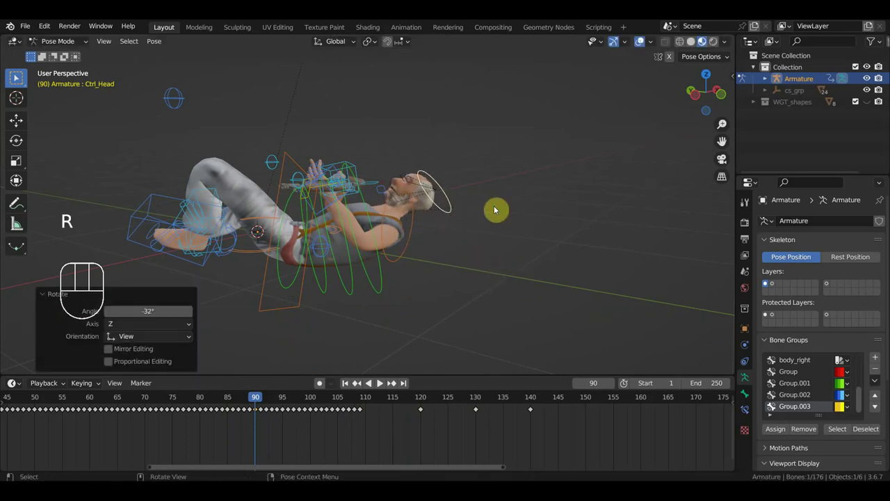
Step: Key the head control at frame 90, then delete its keys between frames 90 and 115
{"action": "key", "text": "i"}
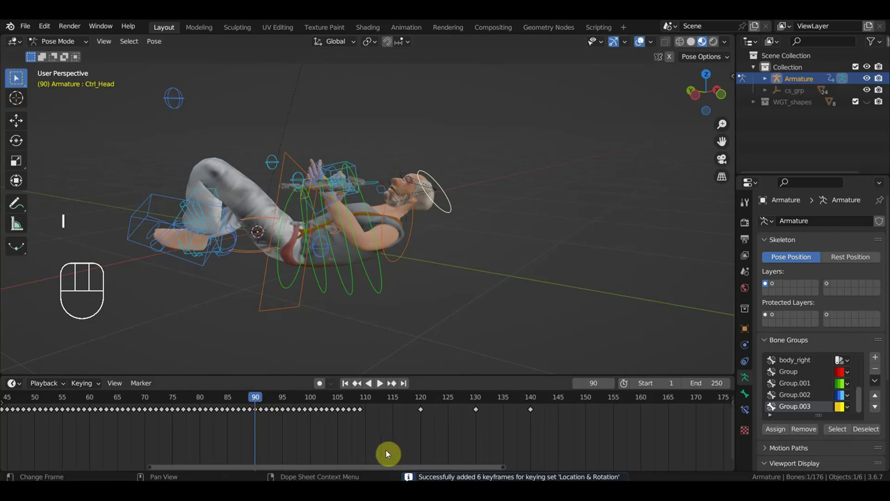
{"action": "left_click_drag", "start_coordinate": [384, 445], "coordinate": [263, 403]}
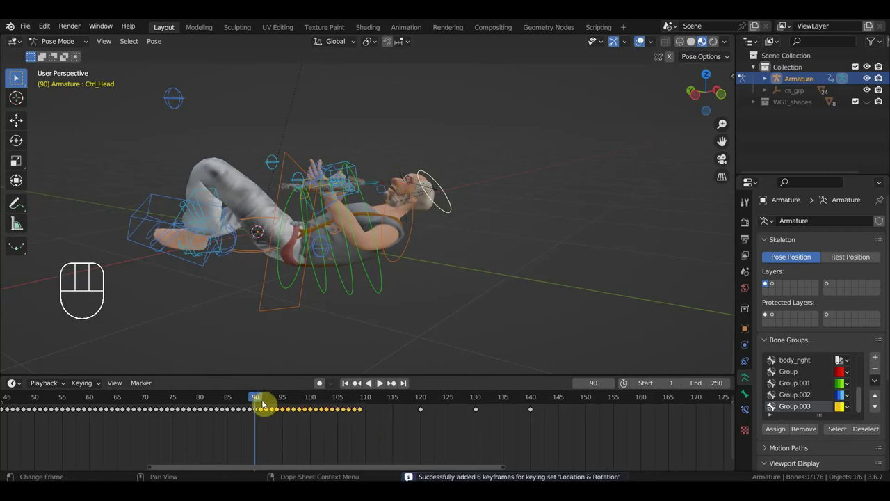
{"action": "key", "text": "Delete"}
Step: At frame 110, rotate the head control into a new tilt
{"action": "left_click_drag", "start_coordinate": [269, 400], "coordinate": [370, 411]}
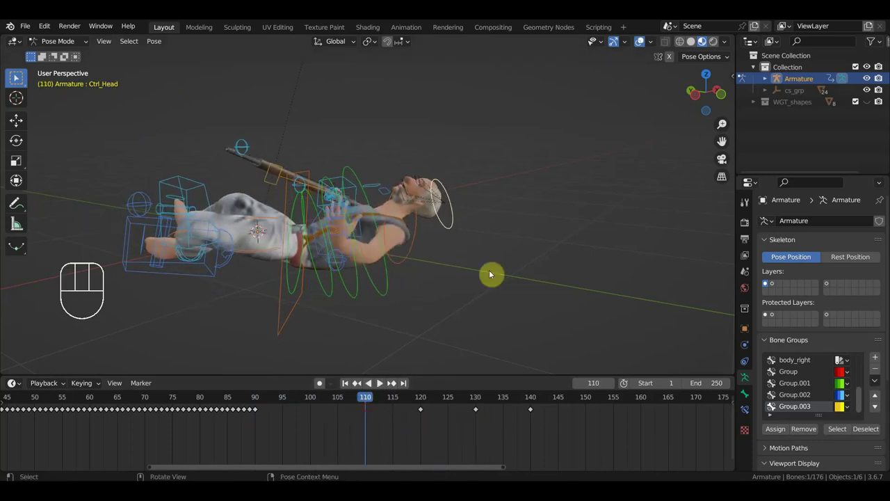
{"action": "key", "text": "r"}
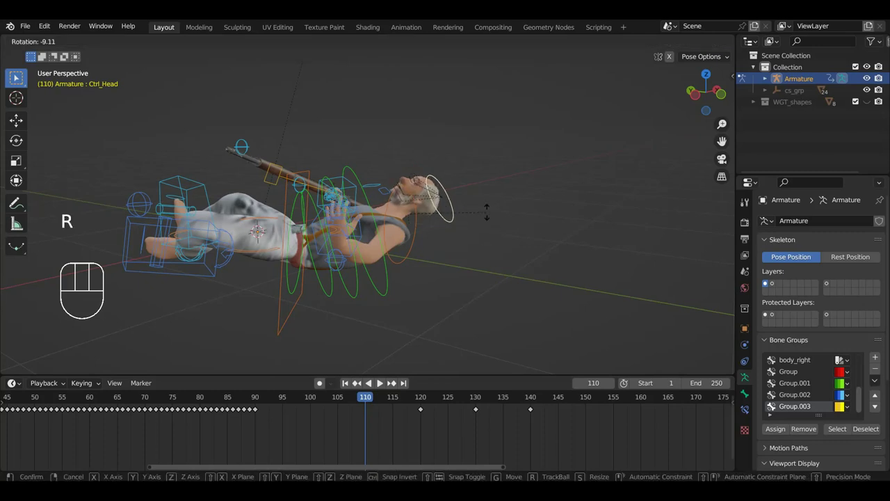
{"action": "key", "text": "r"}
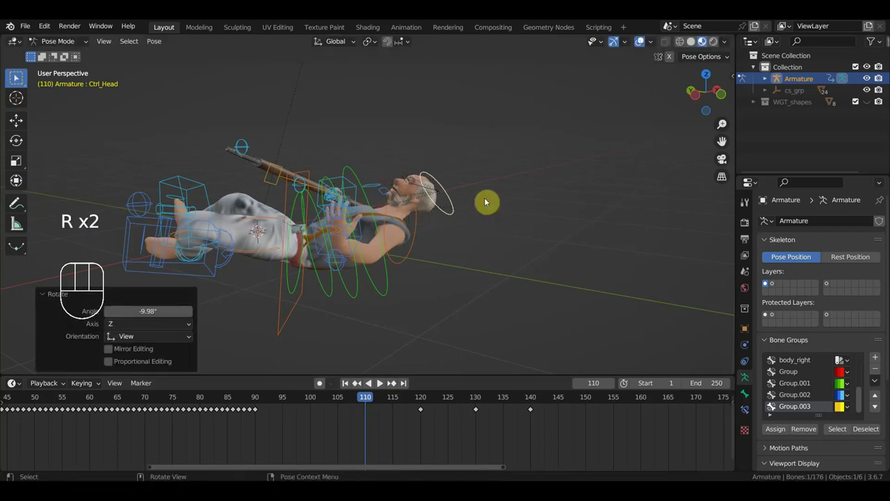
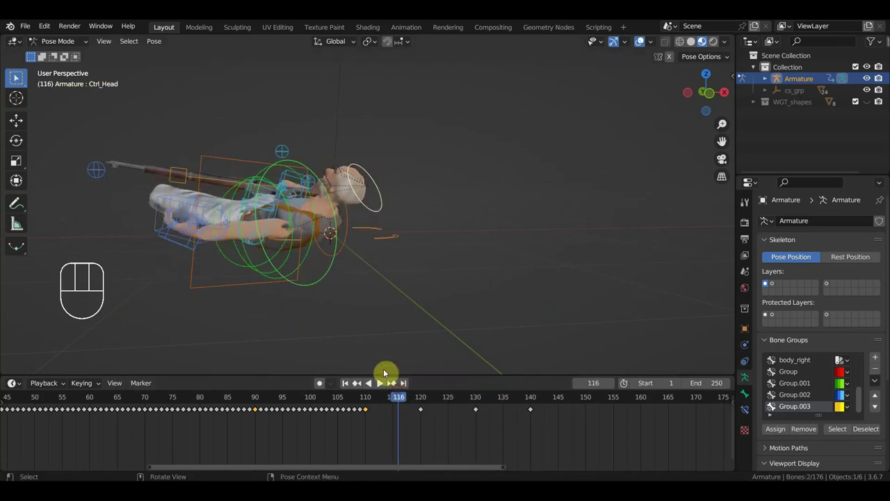
Step: Select the left hand IK control and nudge it into a new position around frame 115
{"action": "left_click", "coordinate": [196, 251]}
{"action": "left_click_drag", "start_coordinate": [205, 255], "coordinate": [217, 263]}
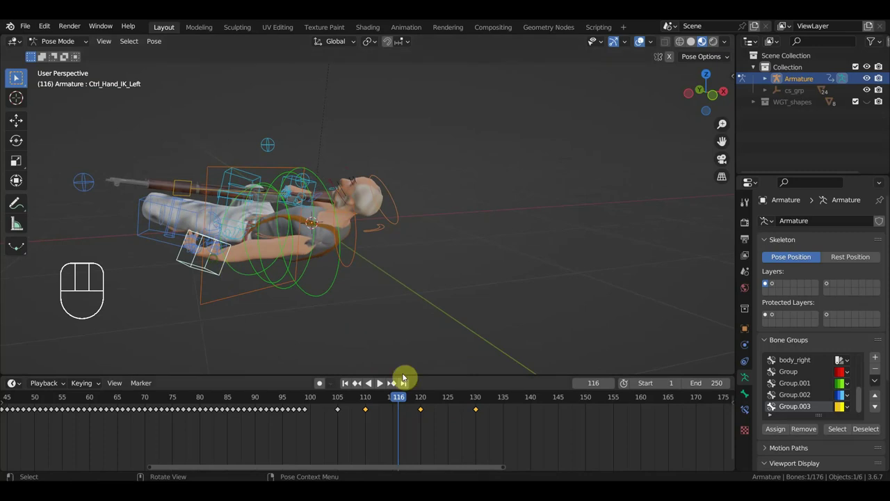
{"action": "left_click", "coordinate": [431, 399]}
{"action": "left_click", "coordinate": [369, 399]}
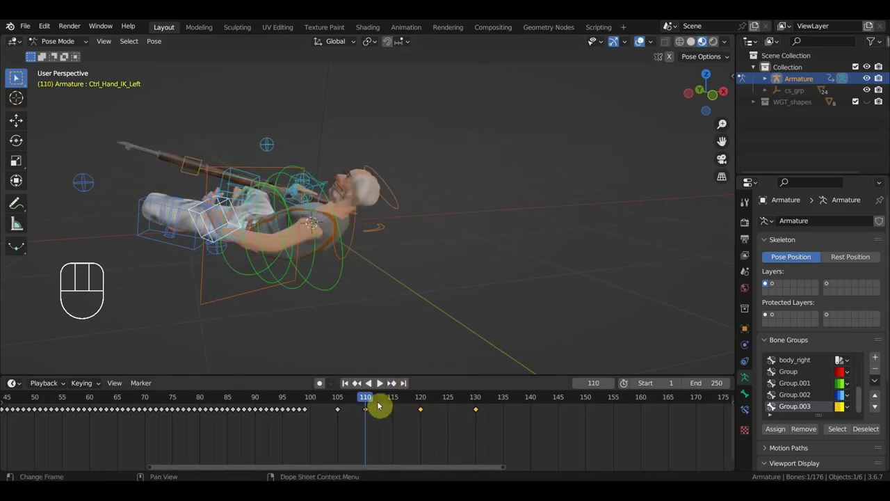
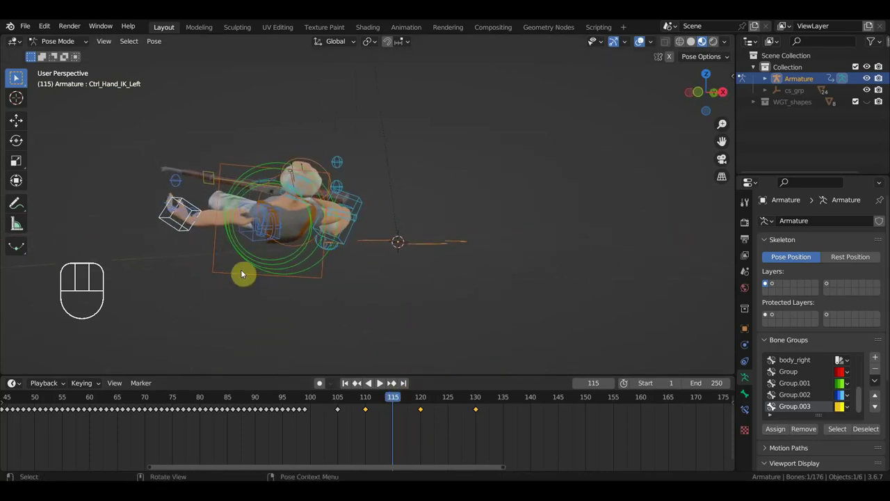
{"action": "key", "text": "g"}
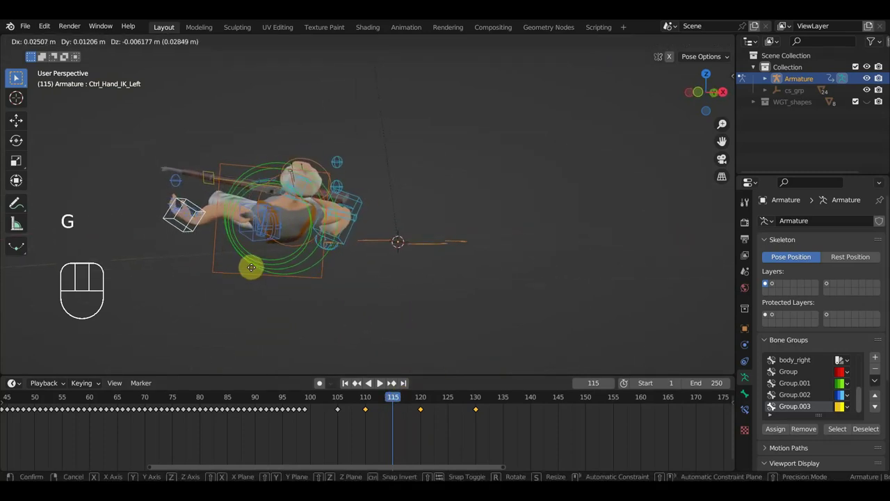
{"action": "left_click_drag", "start_coordinate": [390, 402], "coordinate": [395, 407]}
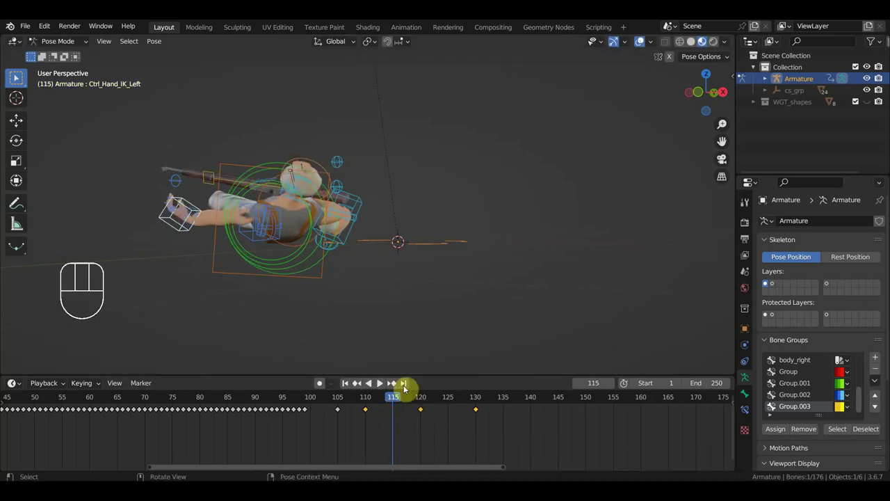
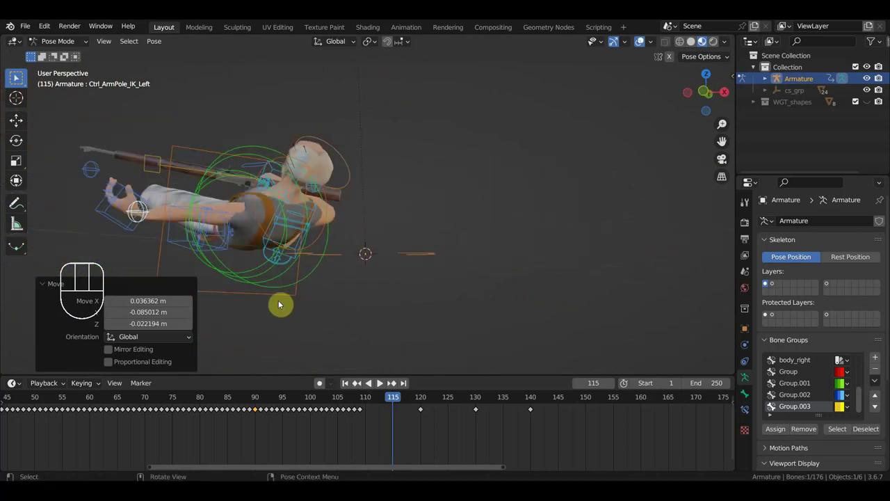
Step: Move the left arm pole control and key it at frame 130, then key it again at frame 120
{"action": "key", "text": "g"}
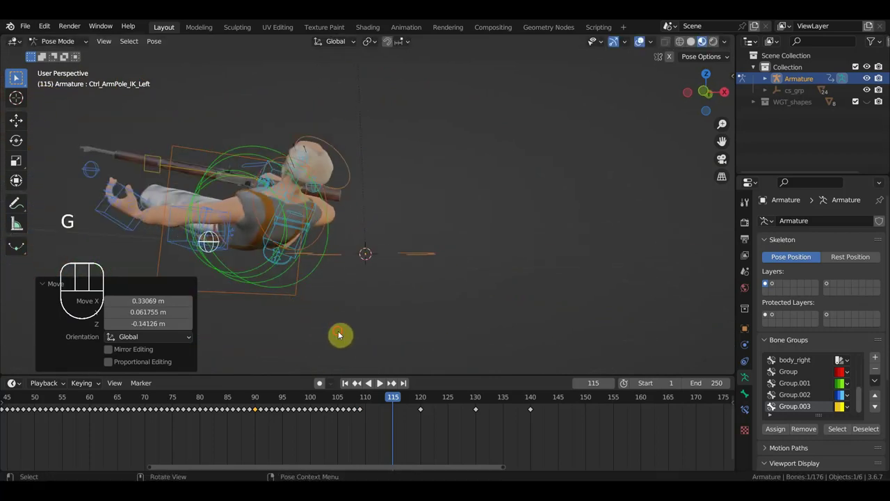
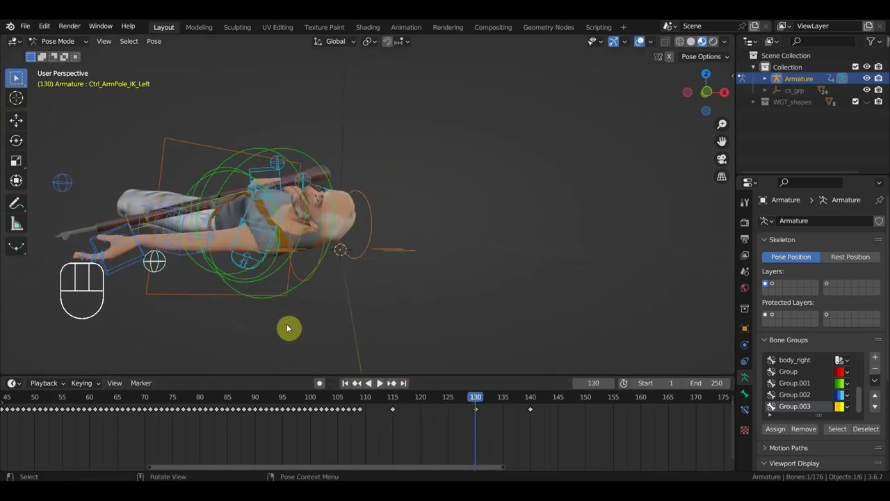
{"action": "key", "text": "g"}
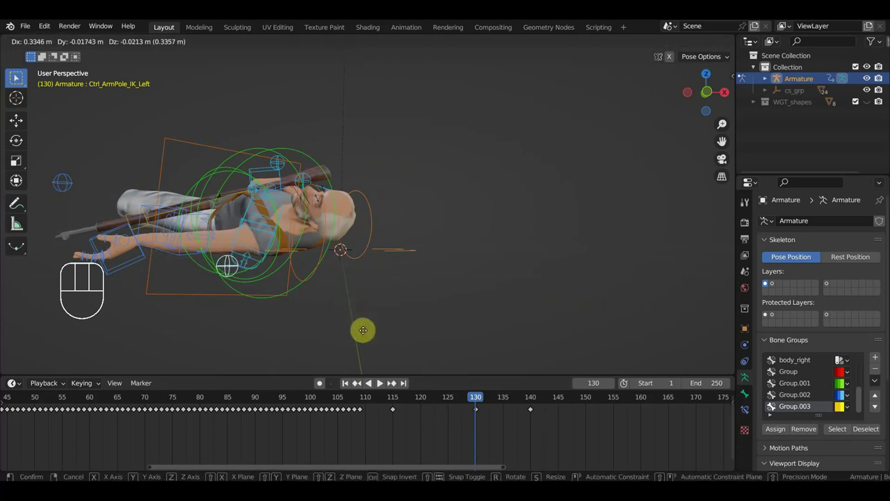
{"action": "key", "text": "i"}
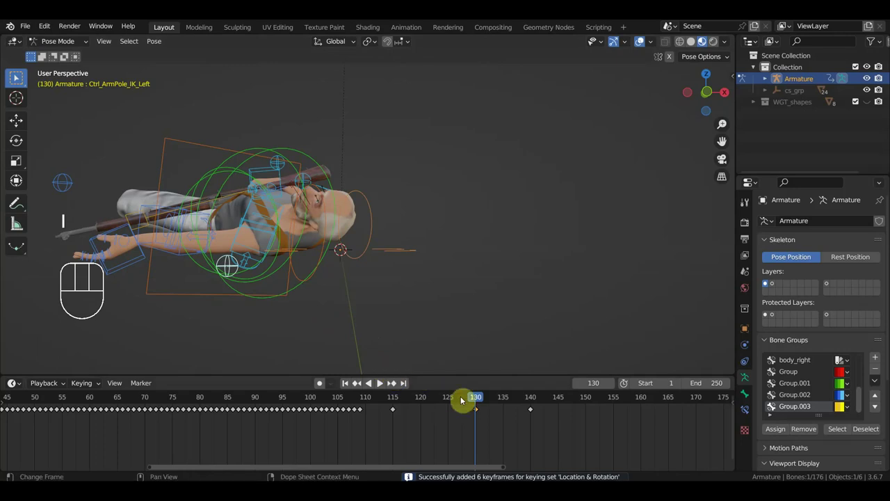
{"action": "left_click", "coordinate": [451, 402]}
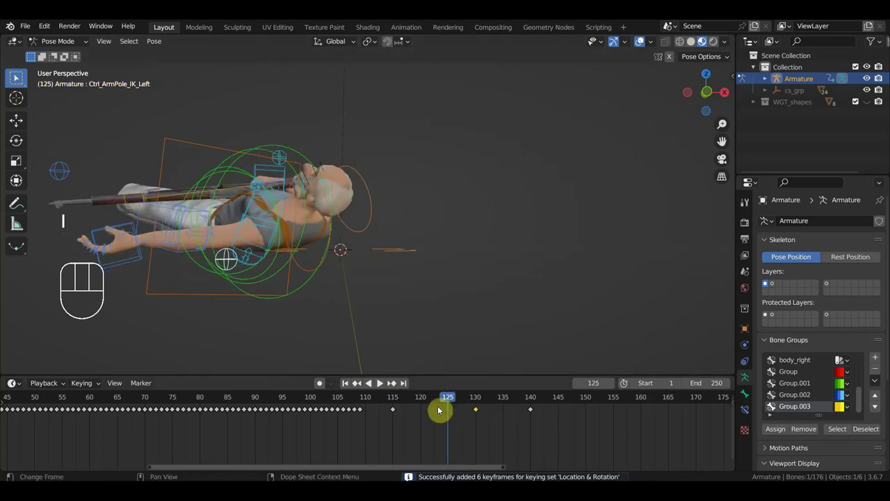
{"action": "left_click", "coordinate": [428, 401]}
{"action": "key", "text": "i"}
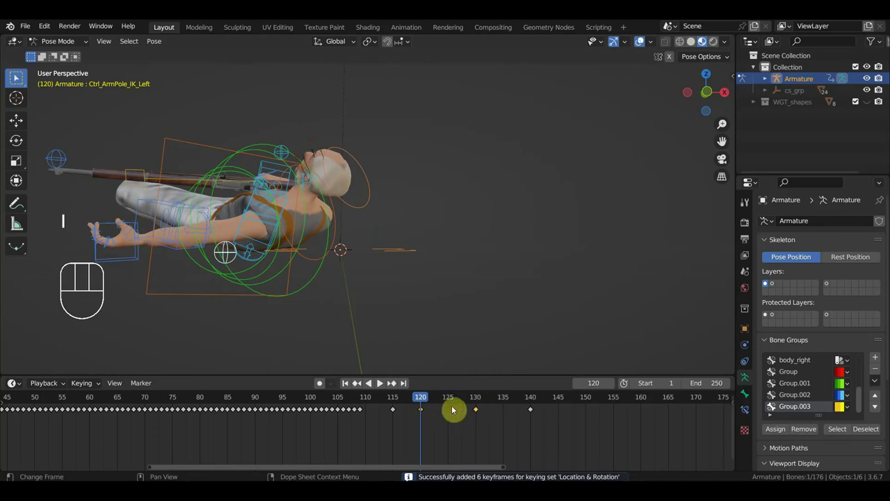
Step: Delete the pole control's key at frame 140
{"action": "left_click_drag", "start_coordinate": [431, 403], "coordinate": [536, 425]}
{"action": "left_click_drag", "start_coordinate": [541, 422], "coordinate": [520, 407]}
{"action": "key", "text": "Delete"}
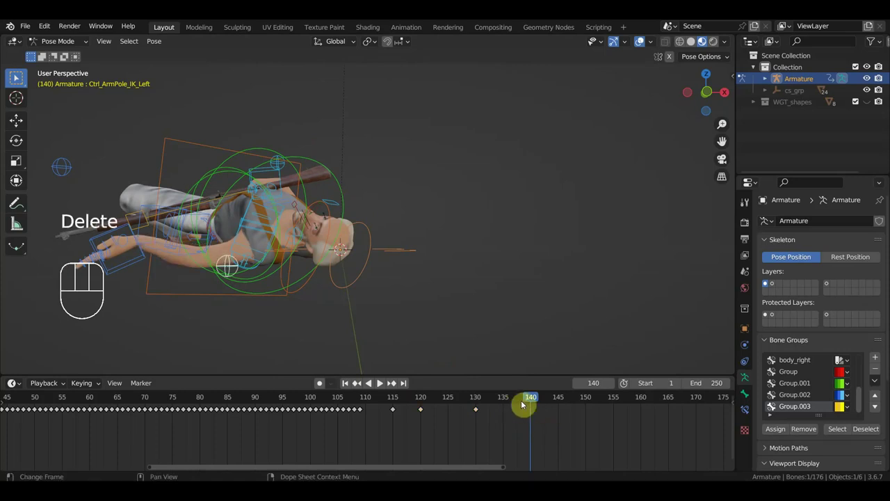
Step: Scrub and play back the fall to review the arm, ending on frame 130
{"action": "left_click_drag", "start_coordinate": [537, 404], "coordinate": [274, 385]}
{"action": "key", "text": "space"}
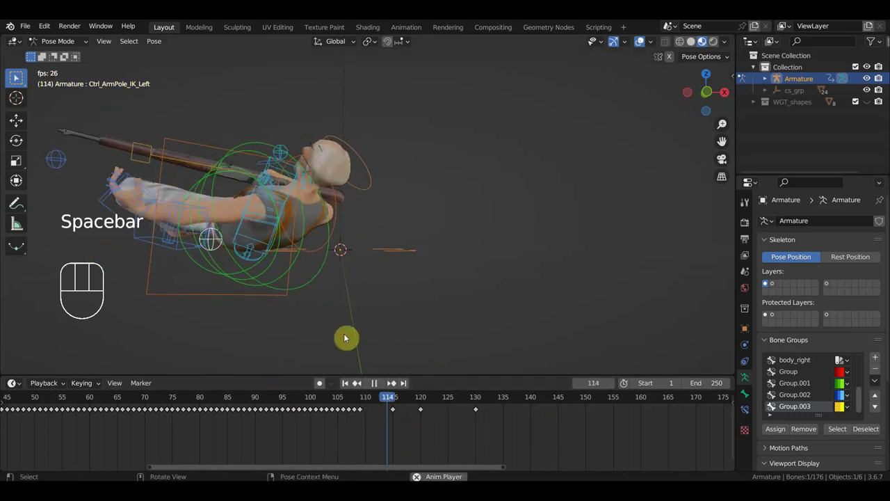
{"action": "key", "text": "space"}
{"action": "left_click", "coordinate": [355, 403]}
{"action": "key", "text": "space"}
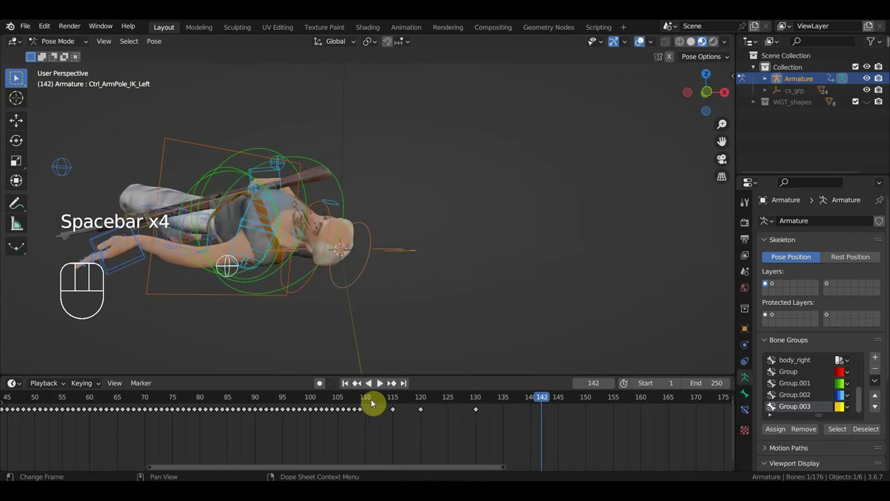
{"action": "key", "text": "space"}
{"action": "left_click", "coordinate": [347, 403]}
{"action": "left_click_drag", "start_coordinate": [360, 401], "coordinate": [426, 401]}
{"action": "left_click", "coordinate": [138, 263]}
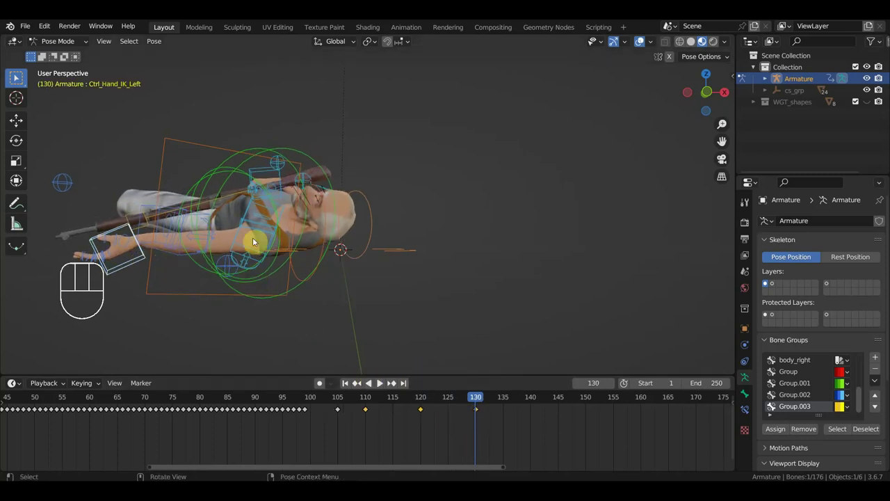
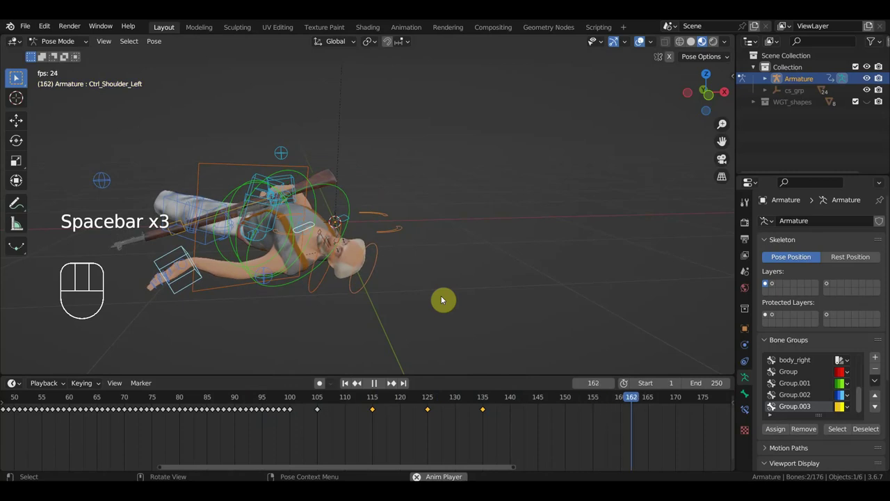
Step: Loop the fall through frames 1–140 while orbiting around the character, stopping near frame 110
{"action": "key", "text": "space"}
{"action": "left_click", "coordinate": [253, 399]}
{"action": "key", "text": "space"}
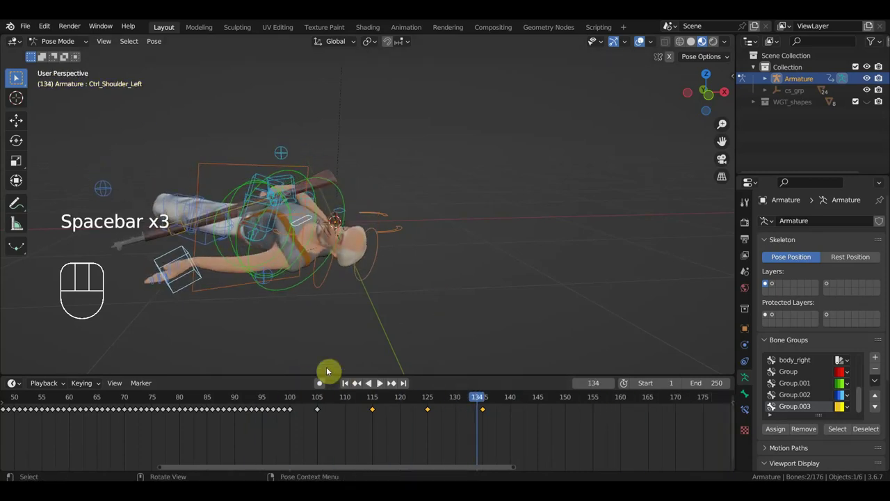
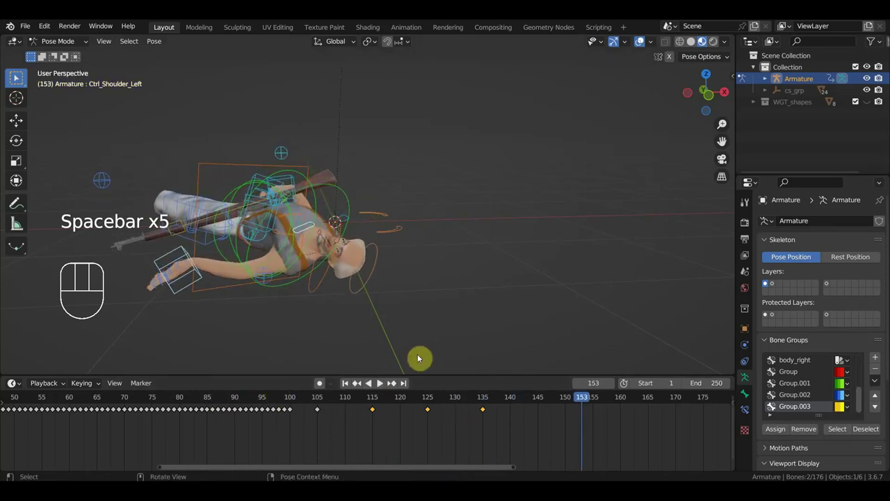
{"action": "key", "text": "space"}
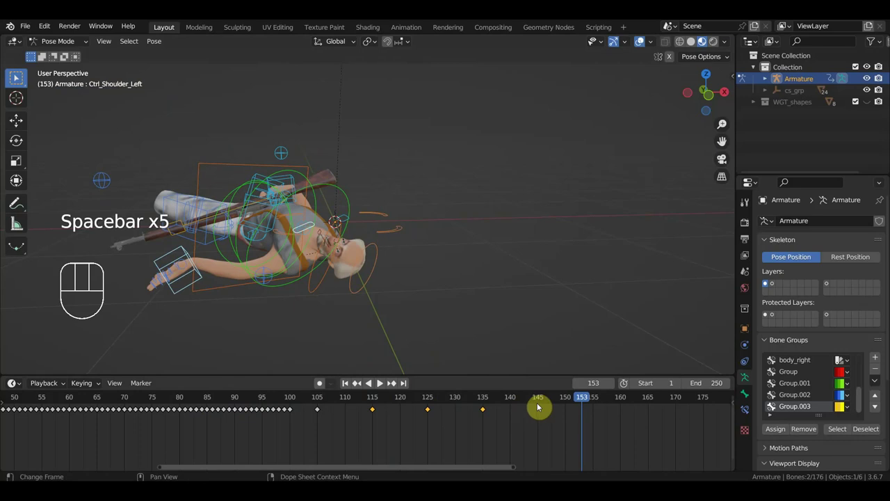
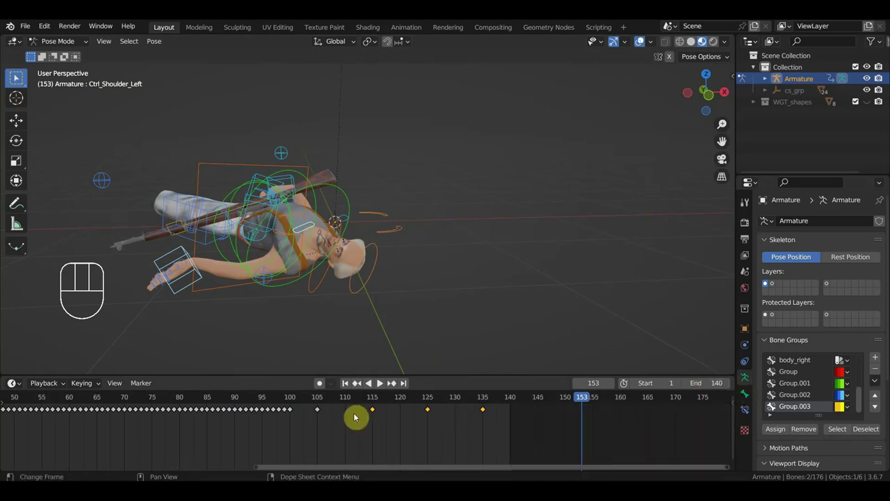
{"action": "left_click", "coordinate": [239, 402]}
{"action": "key", "text": "space"}
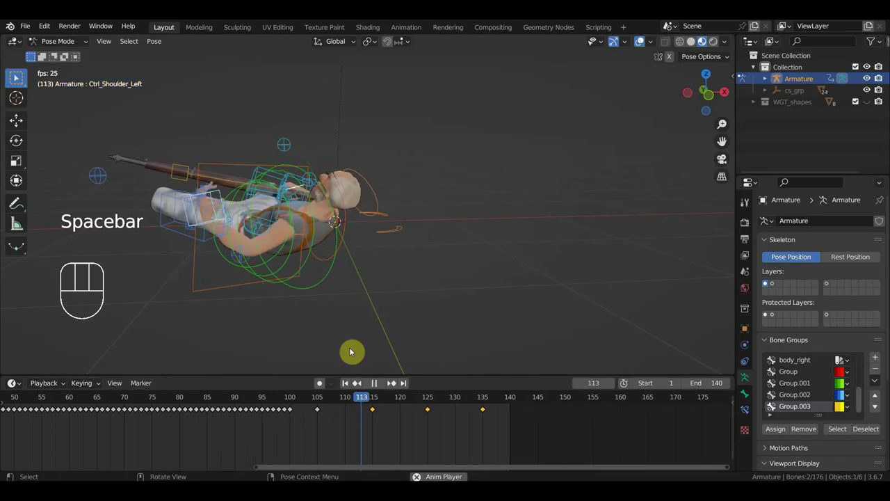
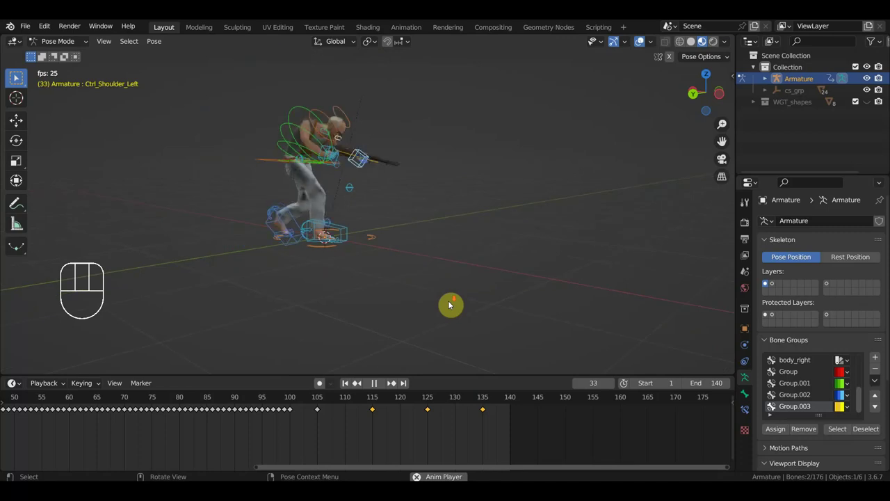
{"action": "left_click_drag", "start_coordinate": [461, 276], "coordinate": [467, 300]}
{"action": "left_click_drag", "start_coordinate": [454, 300], "coordinate": [430, 294]}
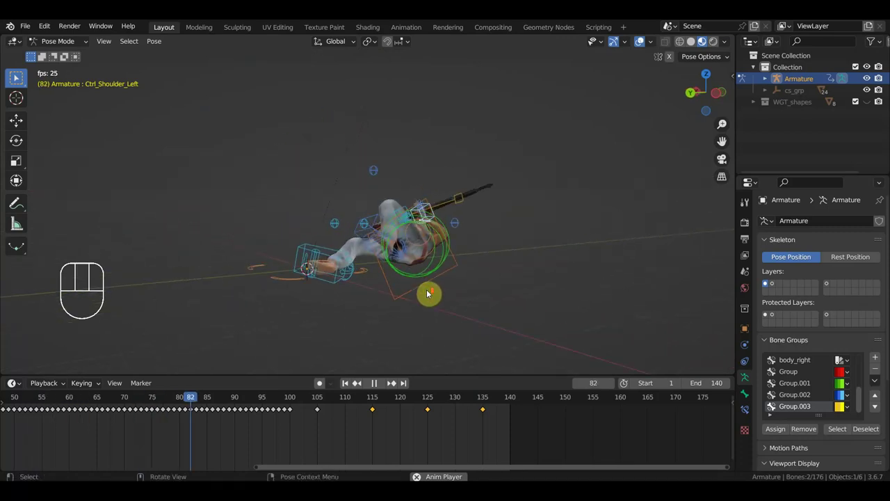
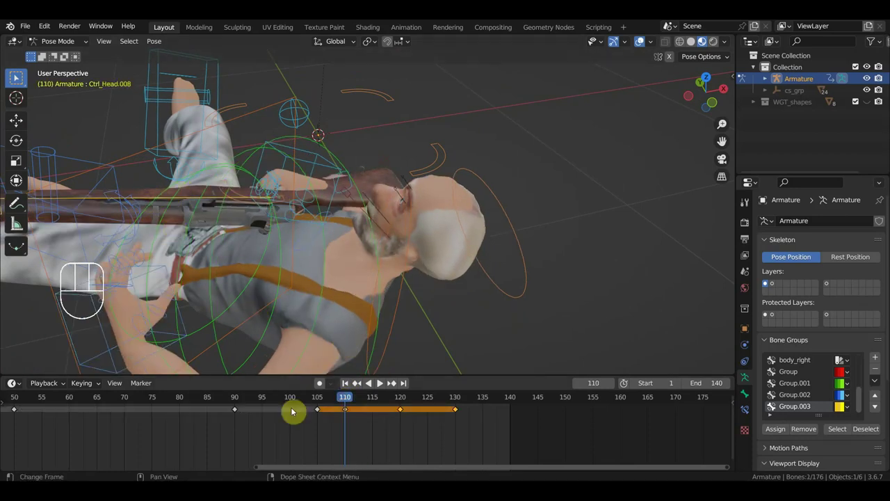
Step: Check frame 70, then key location and rotation on the head controls at frame 140
{"action": "left_click", "coordinate": [181, 396]}
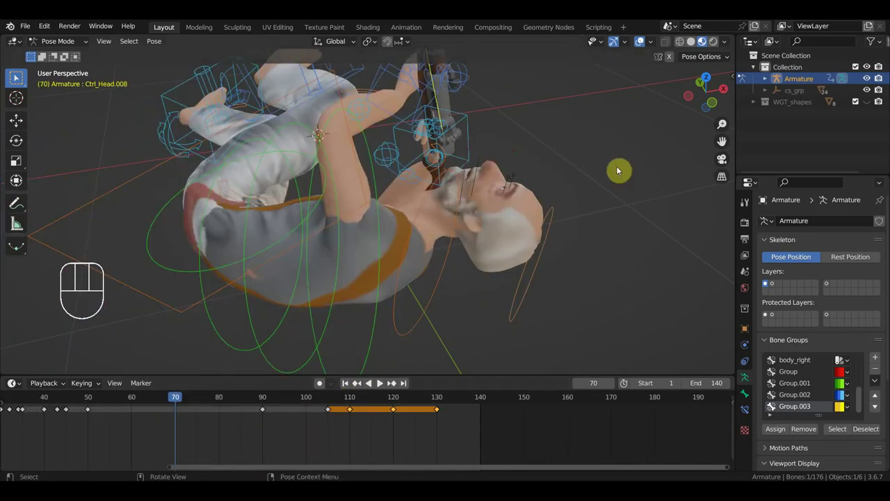
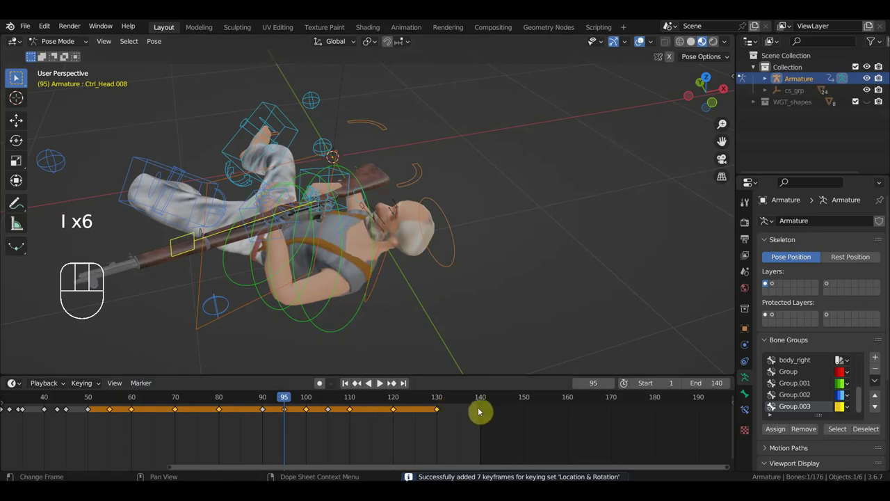
{"action": "left_click", "coordinate": [487, 403]}
{"action": "key", "text": "i"}
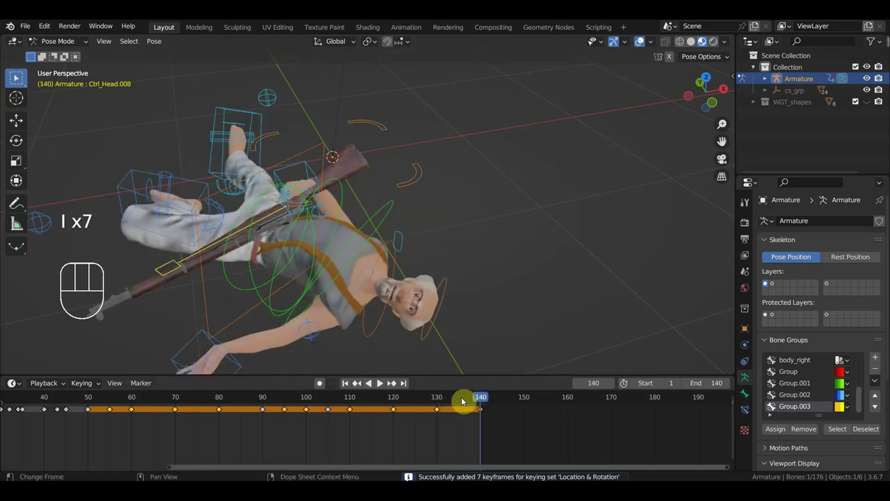
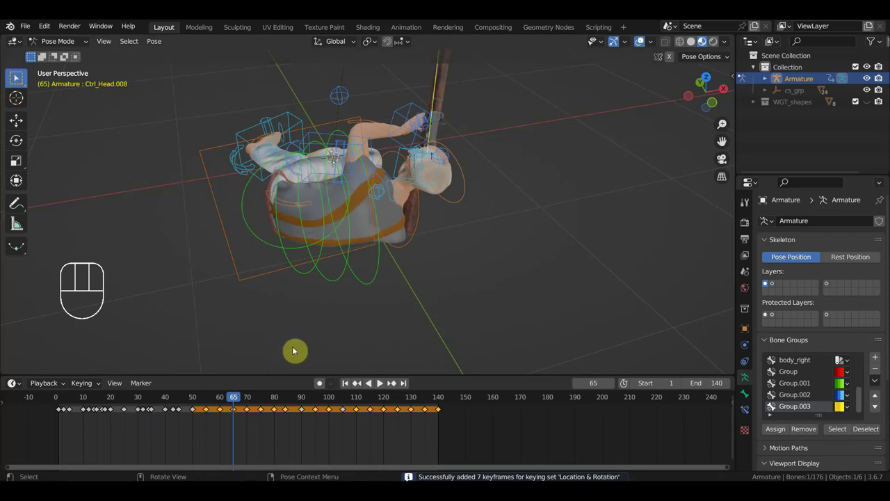
{"action": "key", "text": "space"}
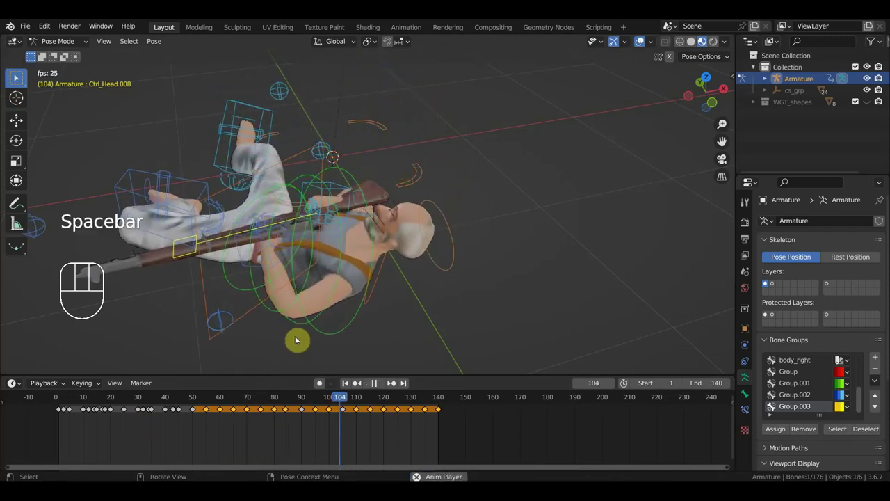
{"action": "key", "text": "space"}
{"action": "left_click", "coordinate": [202, 402]}
{"action": "key", "text": "space"}
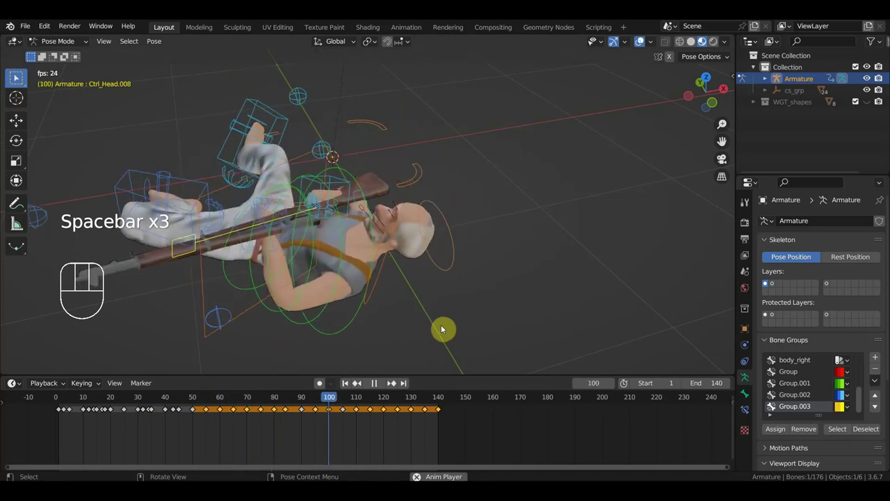
{"action": "key", "text": "space"}
{"action": "left_click", "coordinate": [457, 259]}
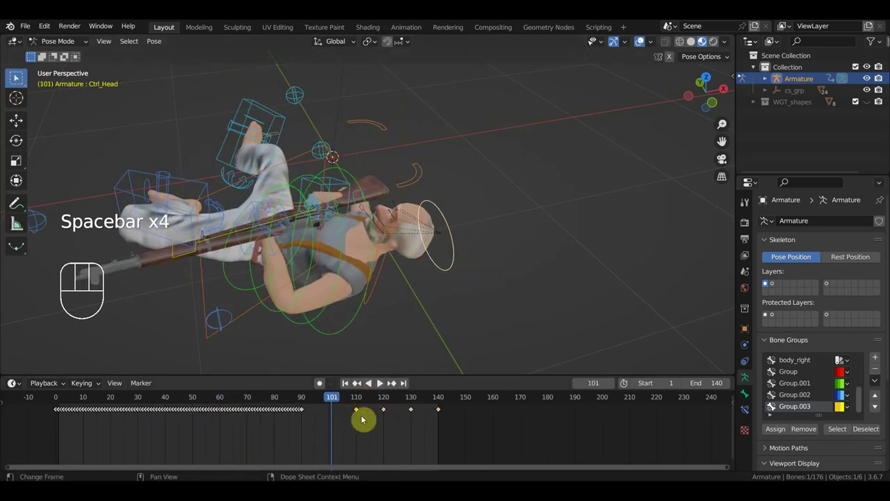
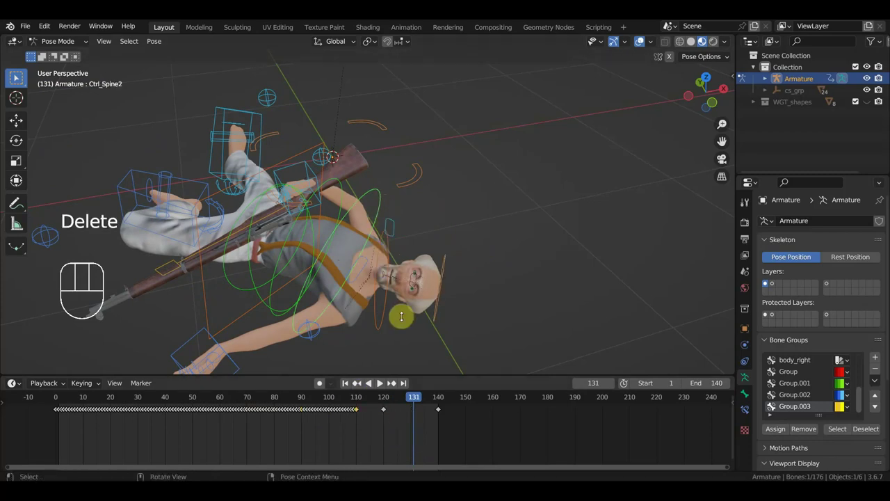
Step: Set the playhead to frame 140 and orbit to view the right arm
{"action": "left_click", "coordinate": [386, 404]}
{"action": "left_click_drag", "start_coordinate": [397, 404], "coordinate": [446, 439]}
{"action": "left_click_drag", "start_coordinate": [420, 301], "coordinate": [353, 265]}
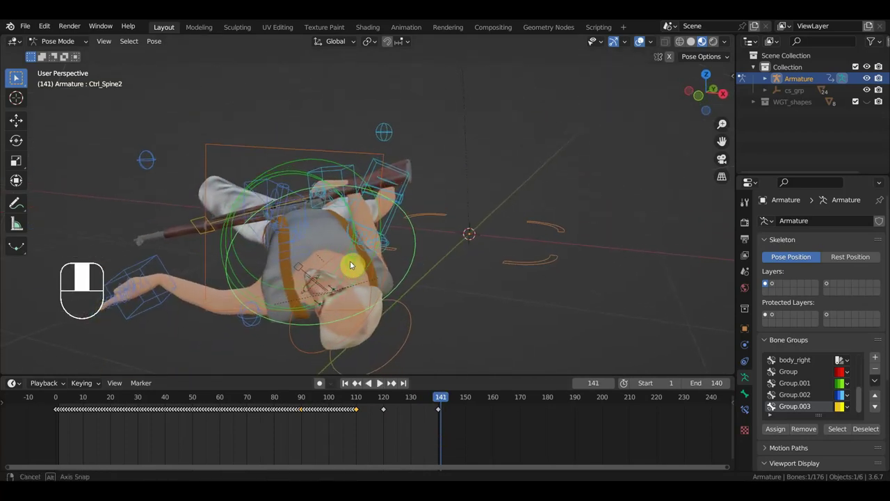
{"action": "left_click", "coordinate": [447, 401]}
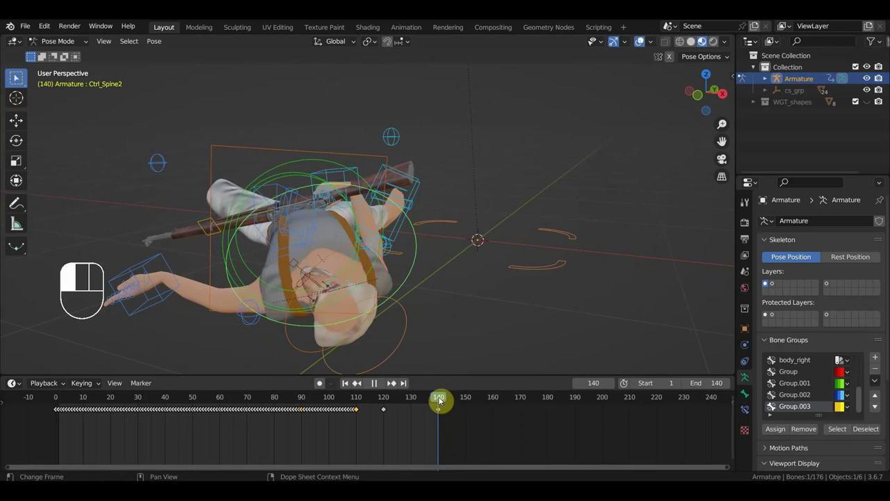
{"action": "left_click_drag", "start_coordinate": [347, 284], "coordinate": [309, 299]}
{"action": "left_click_drag", "start_coordinate": [372, 245], "coordinate": [400, 248]}
{"action": "left_click_drag", "start_coordinate": [401, 247], "coordinate": [407, 230]}
Step: Rotate the right shoulder control about 26 degrees to swing the arm into a new pose
{"action": "key", "text": "r"}
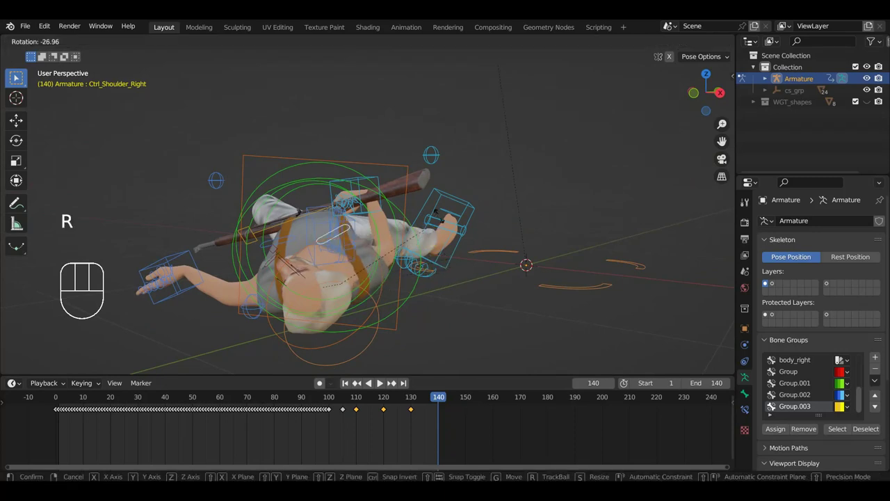
{"action": "key", "text": "r"}
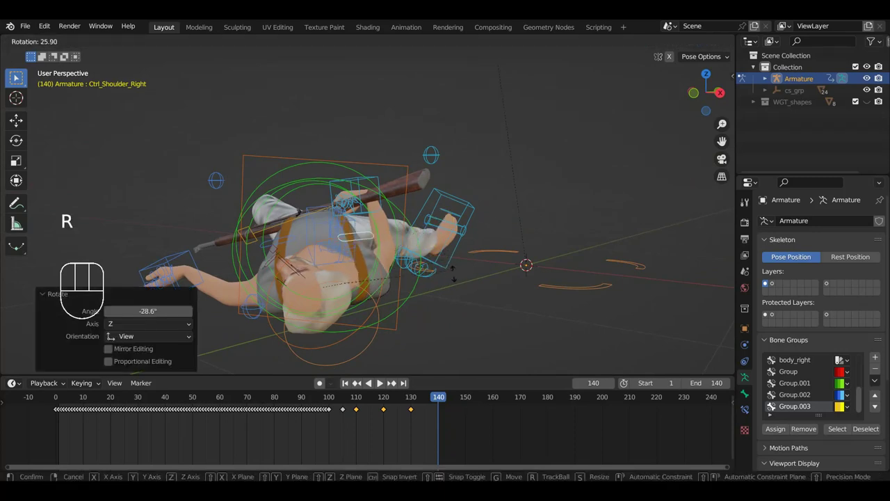
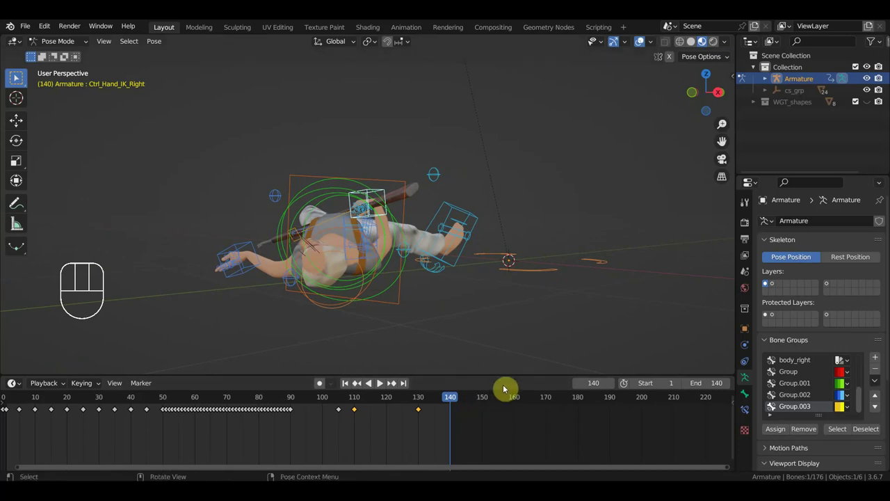
Step: Start moving the right hand control, then undo the change
{"action": "key", "text": "g"}
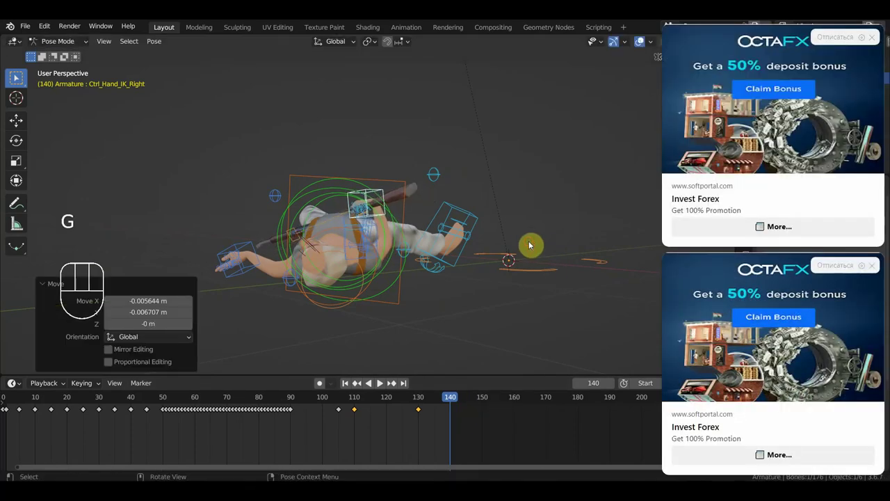
{"action": "key", "text": "ctrl+z"}
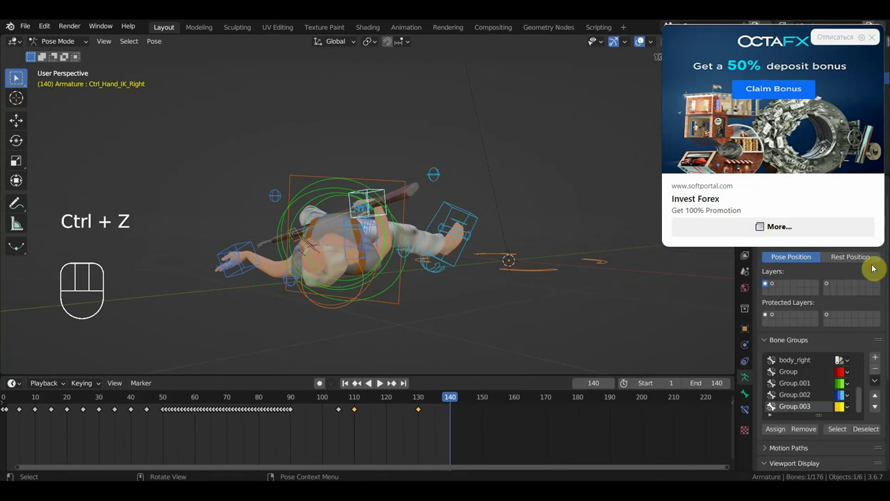
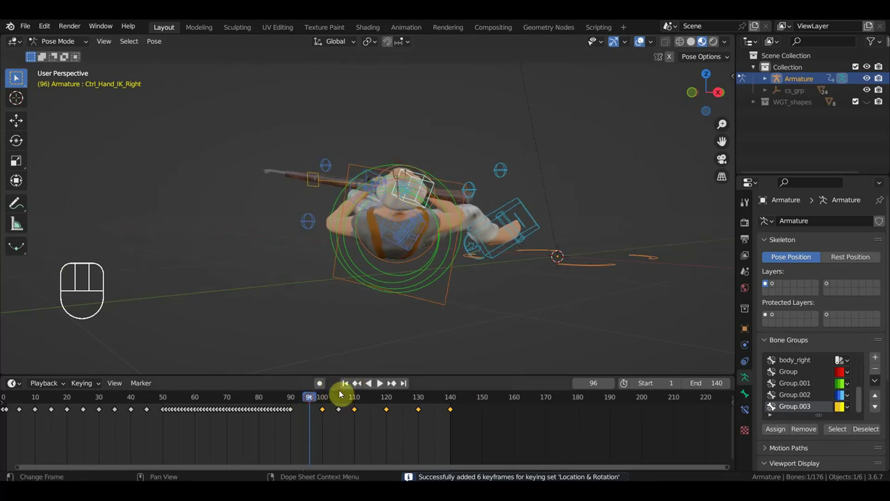
Step: Key the right hand's location and rotation every five frames from 95 through 135
{"action": "left_click", "coordinate": [312, 398]}
{"action": "key", "text": "i"}
{"action": "left_click", "coordinate": [375, 403]}
{"action": "key", "text": "i"}
{"action": "left_click", "coordinate": [408, 404]}
{"action": "key", "text": "i"}
{"action": "left_click", "coordinate": [439, 405]}
{"action": "key", "text": "i"}
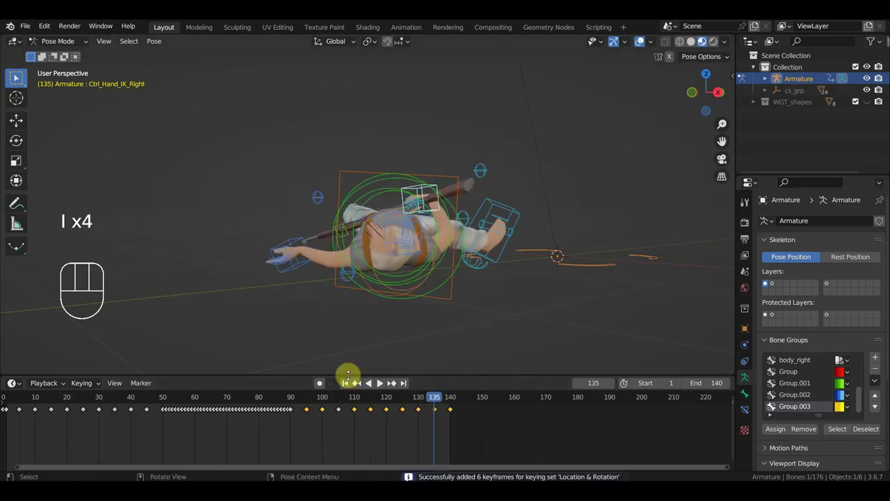
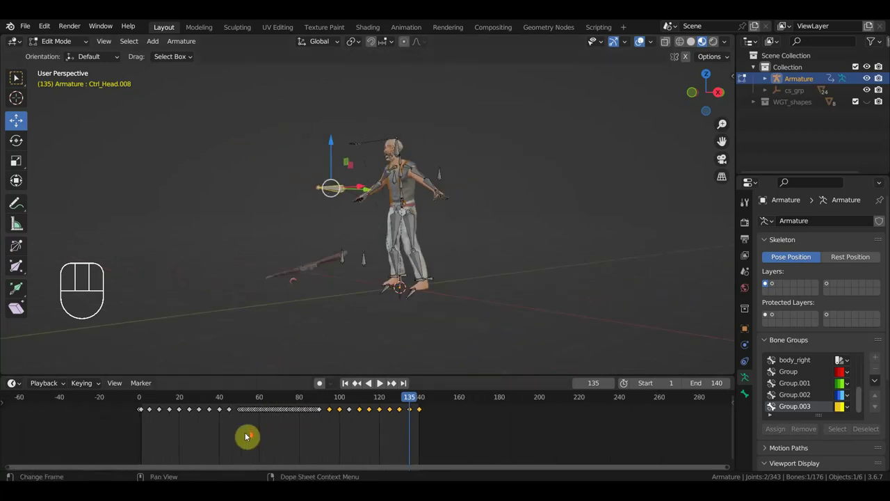
Step: At frame 0, clear the bone's location and rotation and bring up Clear Parent via Alt+P
{"action": "left_click", "coordinate": [141, 400]}
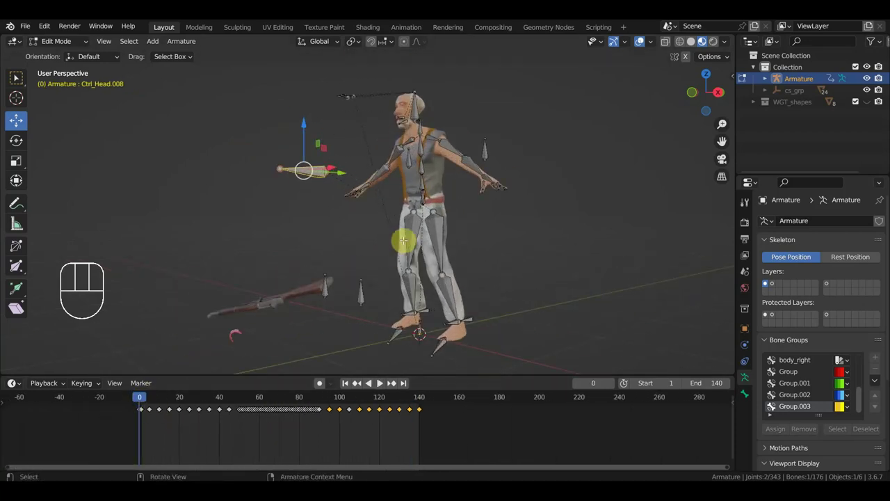
{"action": "key", "text": "alt+g"}
{"action": "key", "text": "alt+r"}
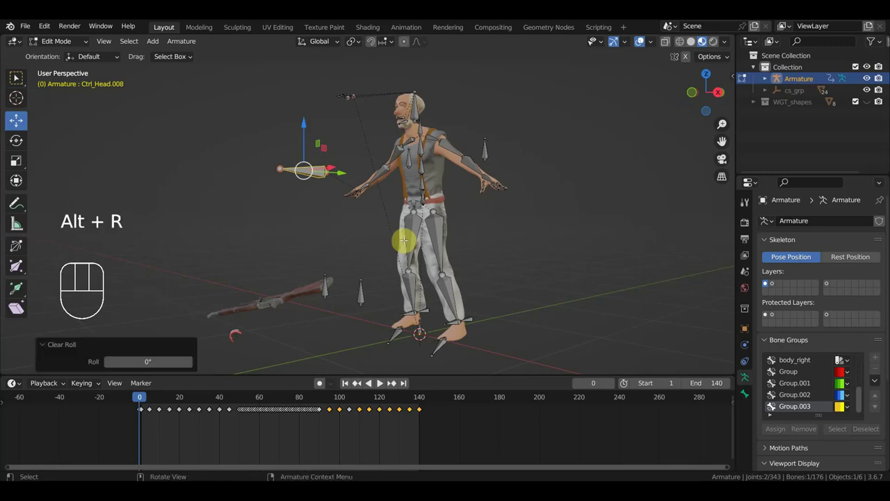
{"action": "key", "text": "alt+p"}
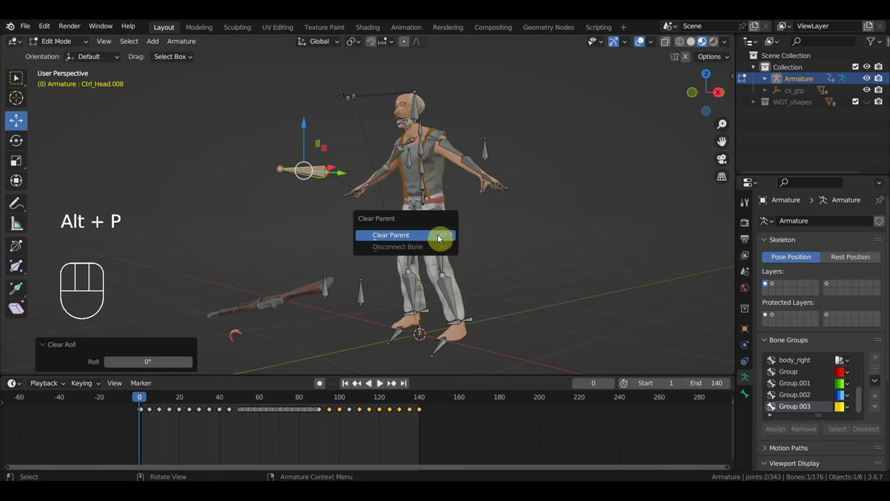
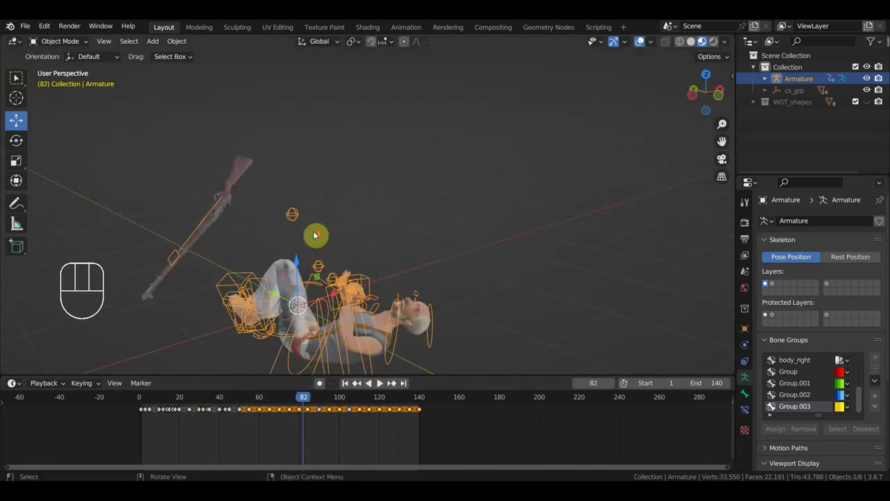
Step: Orbit around the posed character to inspect the rifle, body, legs and hand controls
{"action": "left_click_drag", "start_coordinate": [345, 240], "coordinate": [438, 186]}
{"action": "left_click_drag", "start_coordinate": [434, 198], "coordinate": [397, 185]}
{"action": "left_click_drag", "start_coordinate": [294, 402], "coordinate": [222, 378]}
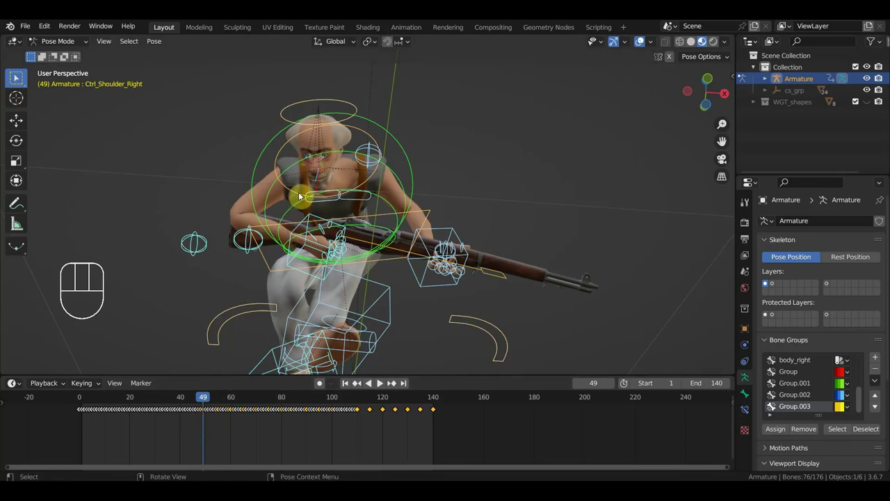
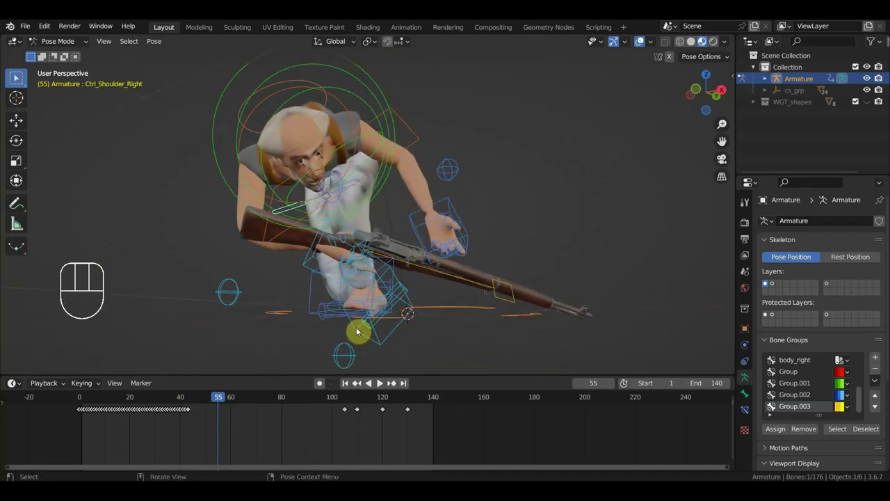
{"action": "left_click_drag", "start_coordinate": [232, 402], "coordinate": [269, 399]}
{"action": "left_click_drag", "start_coordinate": [327, 330], "coordinate": [189, 338]}
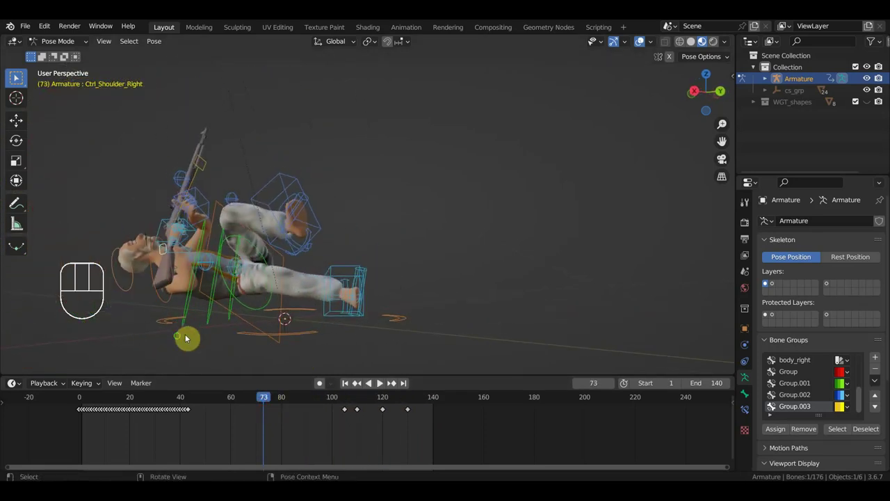
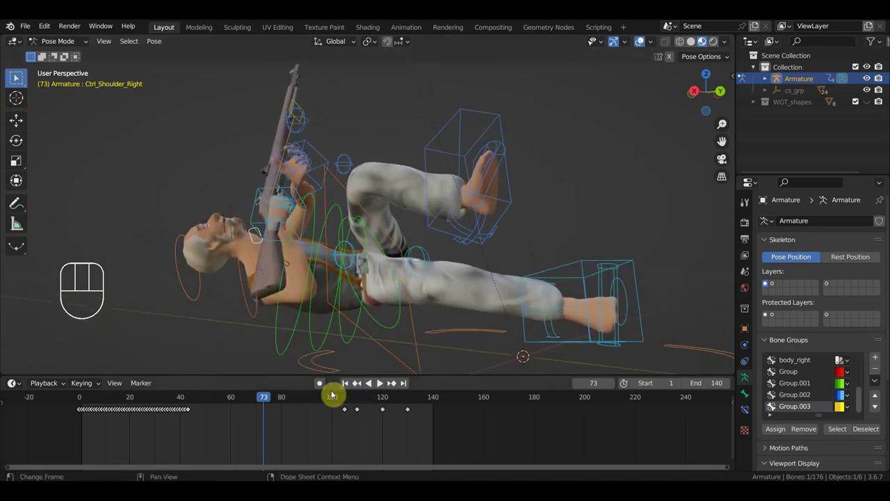
{"action": "left_click_drag", "start_coordinate": [261, 403], "coordinate": [276, 389]}
{"action": "left_click_drag", "start_coordinate": [328, 311], "coordinate": [397, 328]}
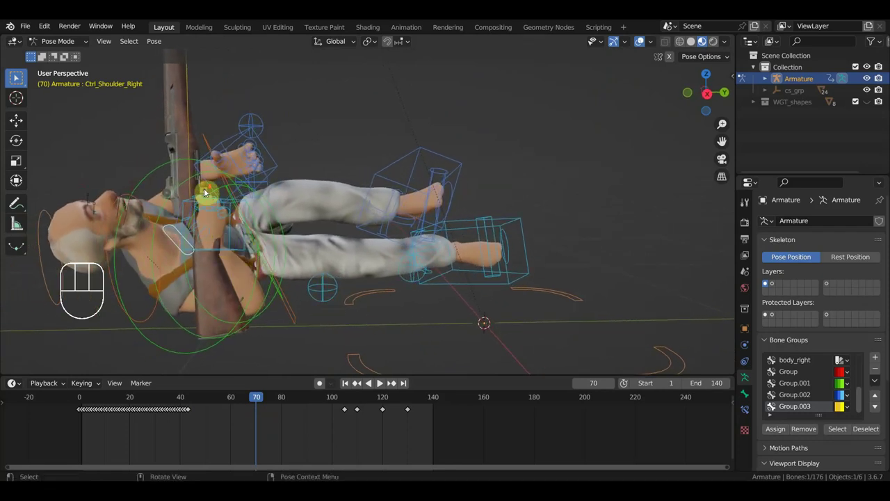
{"action": "left_click_drag", "start_coordinate": [202, 197], "coordinate": [287, 203]}
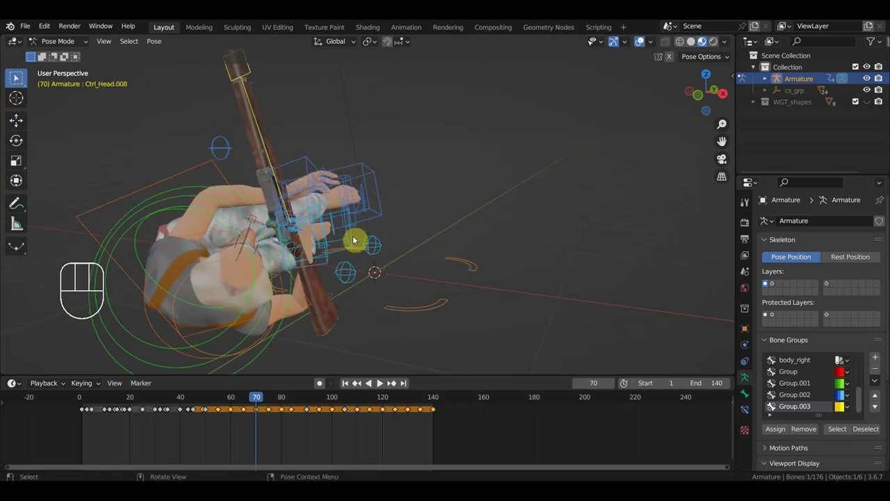
Step: Rotate Ctrl_Head.008 about 16 degrees to tilt the head at frame 70
{"action": "key", "text": "r"}
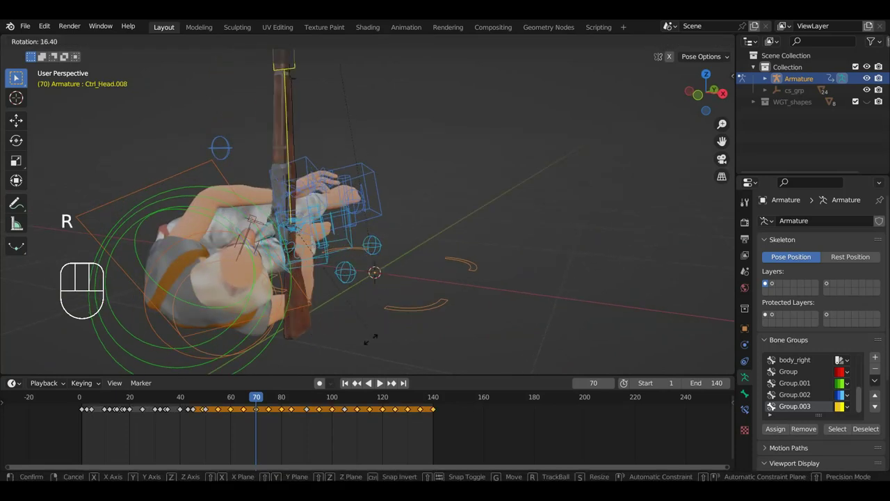
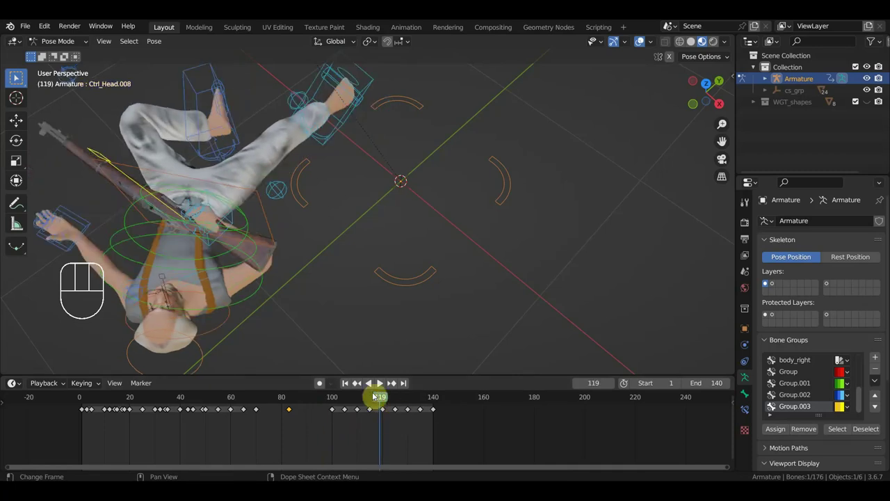
Step: Delete the head control's keys from frame 100 to 117, then rotate and key a new pose at frame 120
{"action": "left_click_drag", "start_coordinate": [379, 421], "coordinate": [315, 404]}
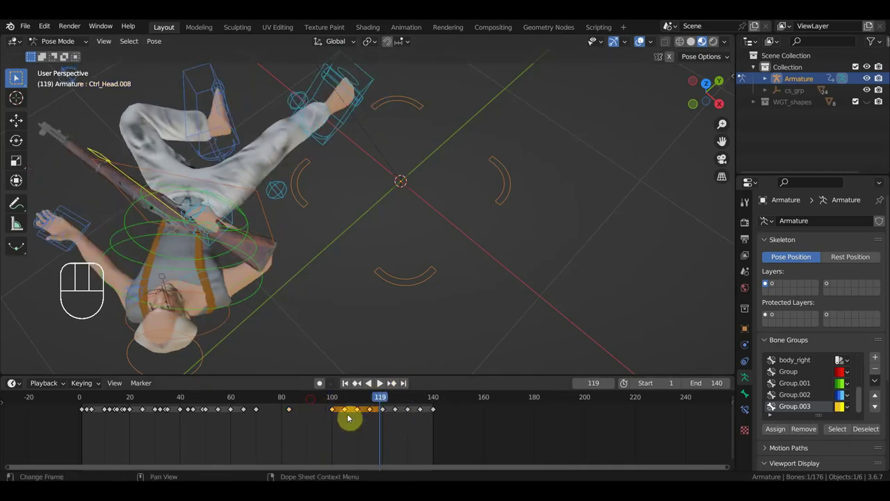
{"action": "key", "text": "Delete"}
{"action": "left_click", "coordinate": [384, 404]}
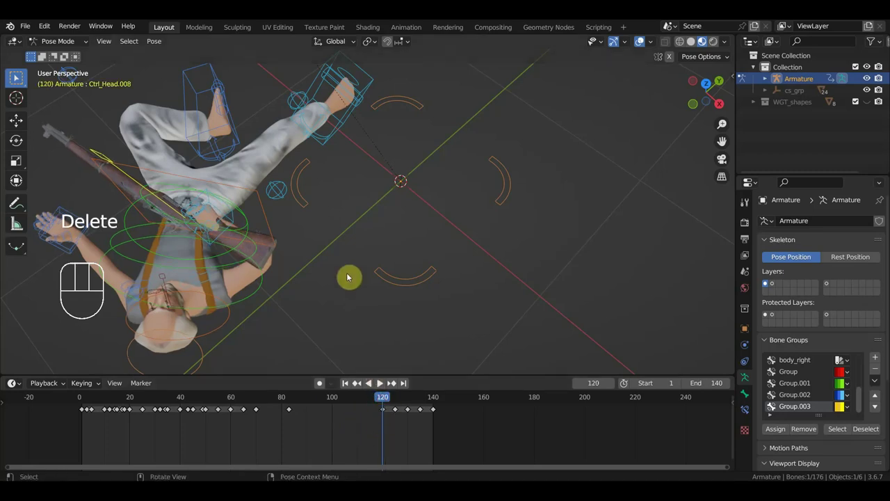
{"action": "key", "text": "r"}
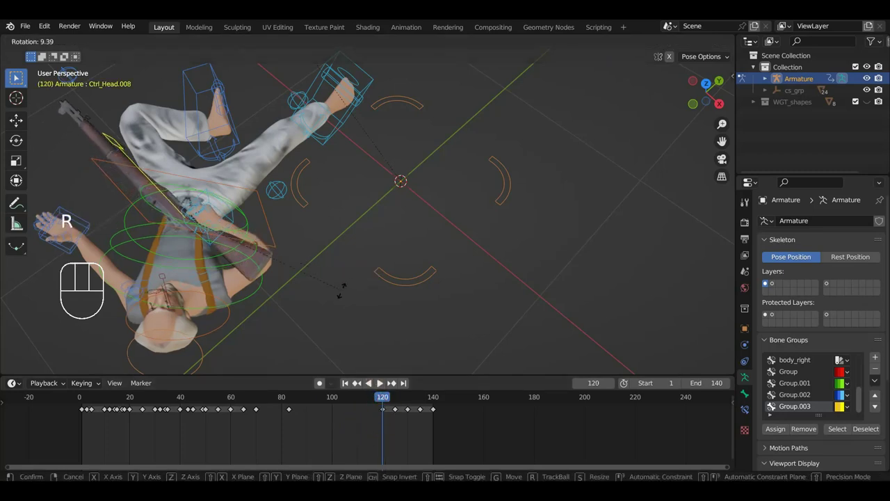
{"action": "key", "text": "i"}
Step: Delete the remaining keys after frame 120 and rotate the control for the final pose at frame 141
{"action": "left_click_drag", "start_coordinate": [448, 431], "coordinate": [396, 404]}
{"action": "key", "text": "Delete"}
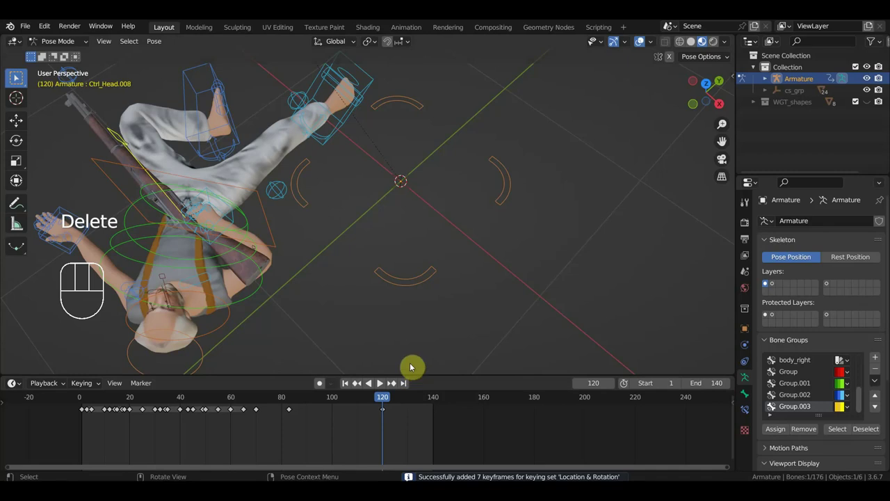
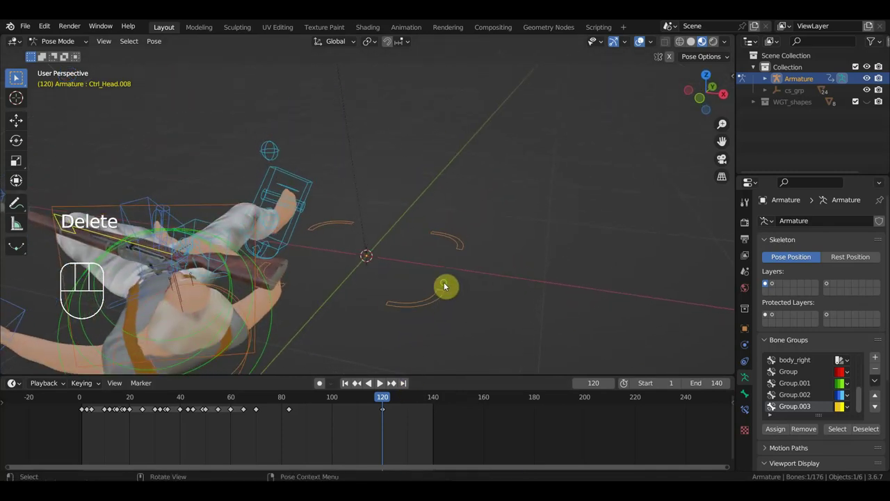
{"action": "left_click", "coordinate": [440, 398]}
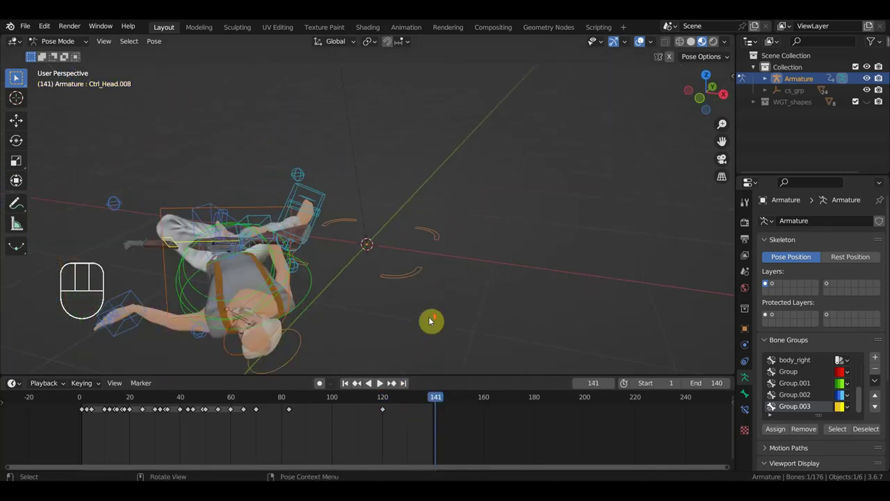
{"action": "left_click_drag", "start_coordinate": [432, 321], "coordinate": [465, 318]}
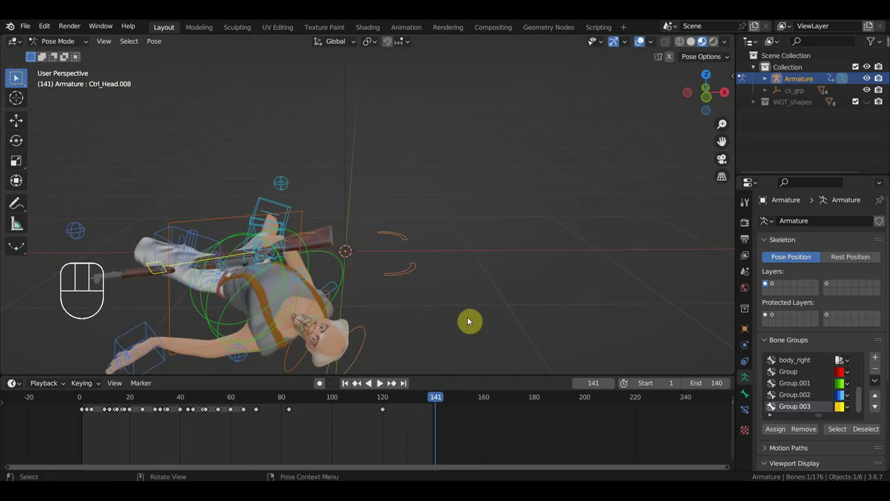
{"action": "key", "text": "r"}
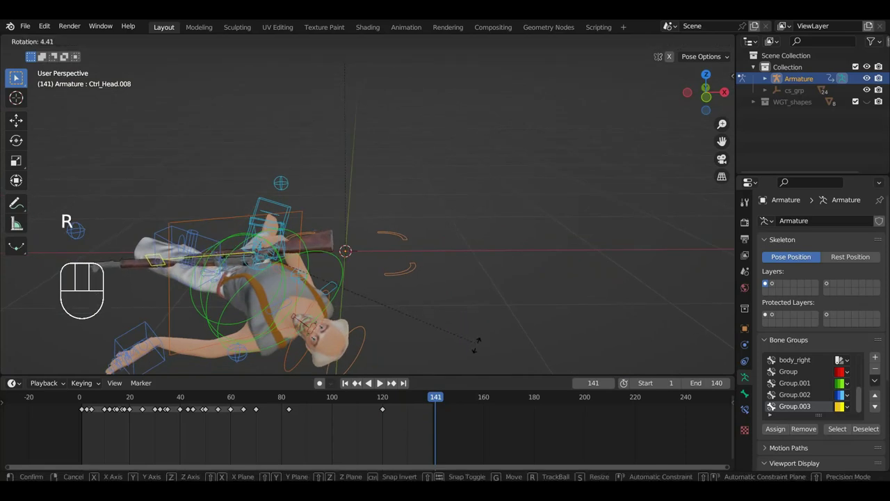
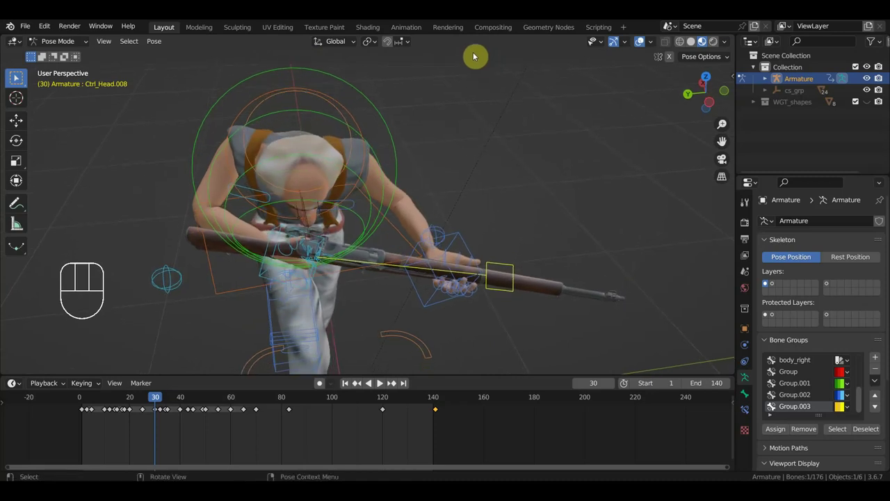
Step: Rotate and shift the rifle control at frame 30 to tilt the rifle into a new angle
{"action": "left_click_drag", "start_coordinate": [489, 284], "coordinate": [486, 301]}
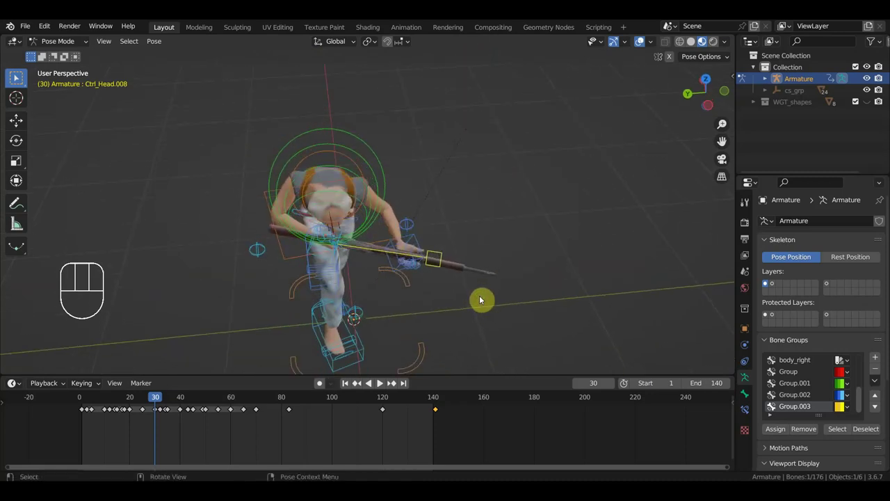
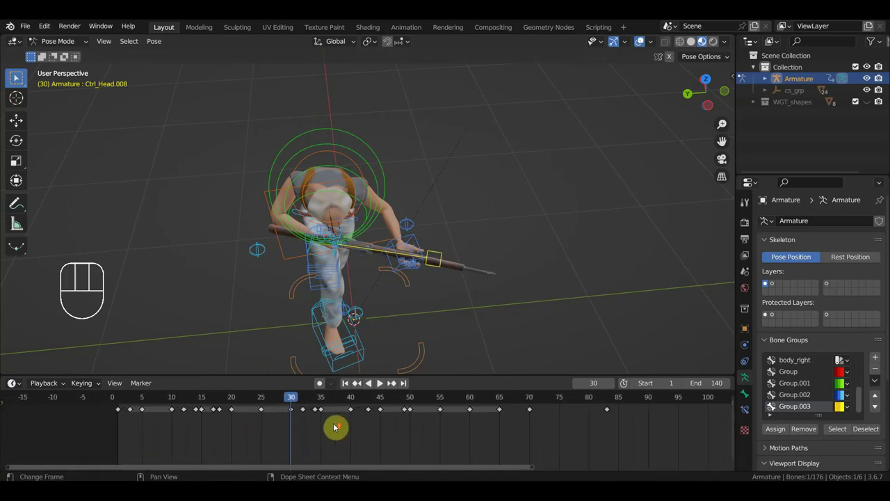
{"action": "key", "text": "r"}
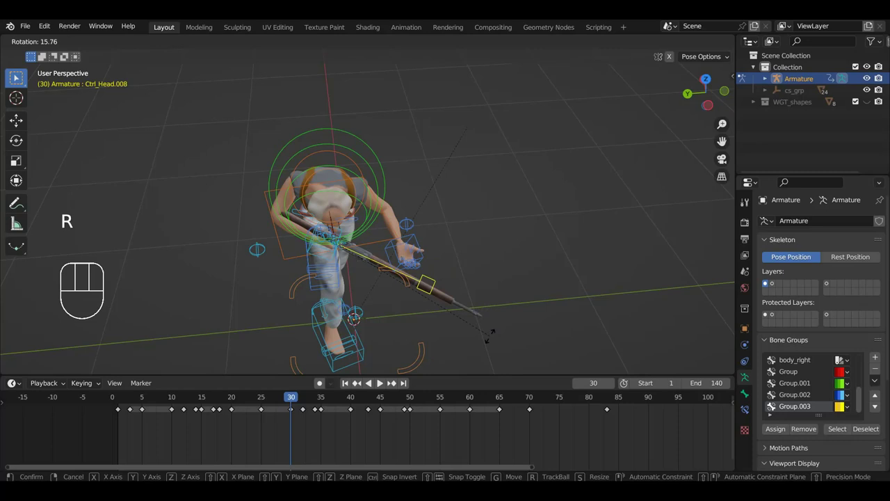
{"action": "key", "text": "g"}
{"action": "key", "text": "r"}
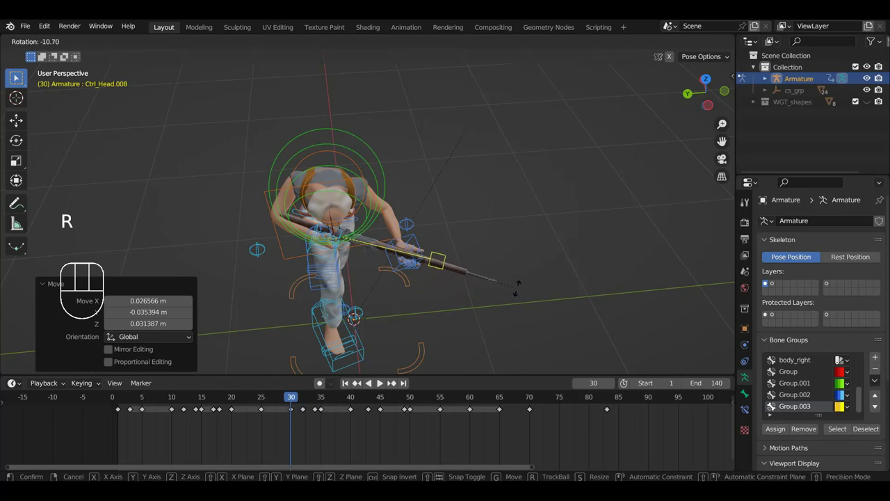
{"action": "left_click_drag", "start_coordinate": [513, 297], "coordinate": [542, 264]}
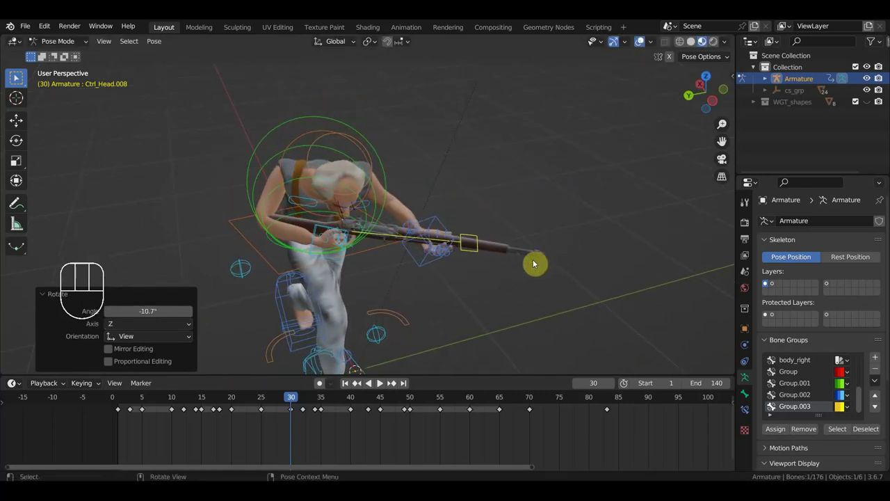
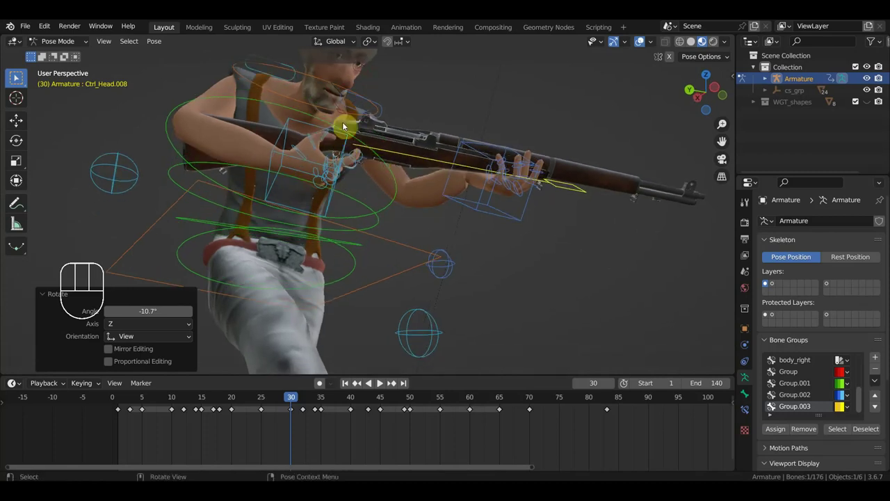
{"action": "key", "text": "r"}
{"action": "left_click_drag", "start_coordinate": [531, 169], "coordinate": [520, 250]}
{"action": "key", "text": "g"}
Step: Check the rifle angle and hand grip from several sides, then key Location & Rotation at frame 30
{"action": "scroll", "scroll_direction": "up", "scroll_amount": 3}
{"action": "left_click_drag", "start_coordinate": [556, 186], "coordinate": [546, 161]}
{"action": "scroll", "scroll_direction": "down", "scroll_amount": 3}
{"action": "scroll", "scroll_direction": "up", "scroll_amount": 3}
{"action": "left_click_drag", "start_coordinate": [524, 189], "coordinate": [513, 191]}
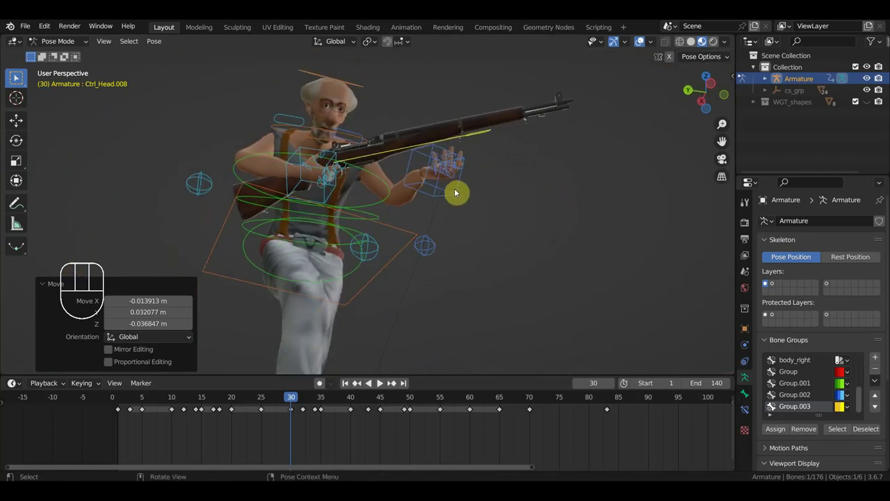
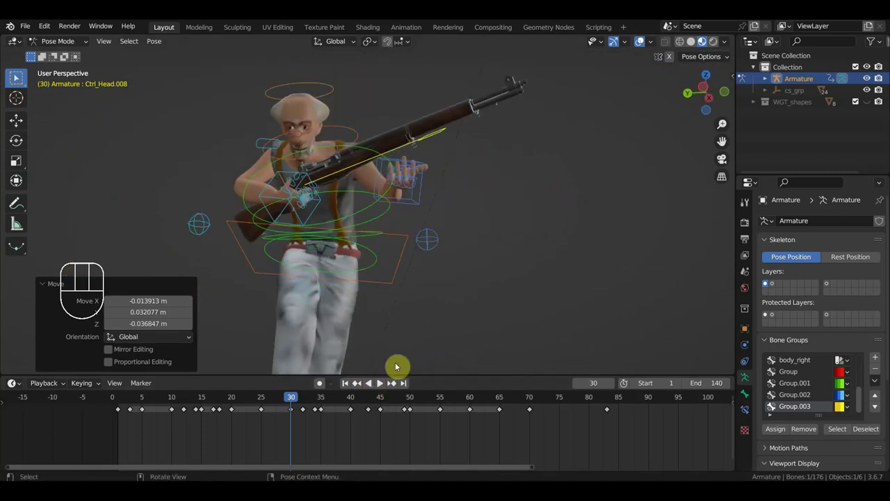
{"action": "left_click_drag", "start_coordinate": [441, 325], "coordinate": [471, 338]}
{"action": "scroll", "scroll_direction": "down", "scroll_amount": 3}
{"action": "left_click_drag", "start_coordinate": [468, 337], "coordinate": [469, 339]}
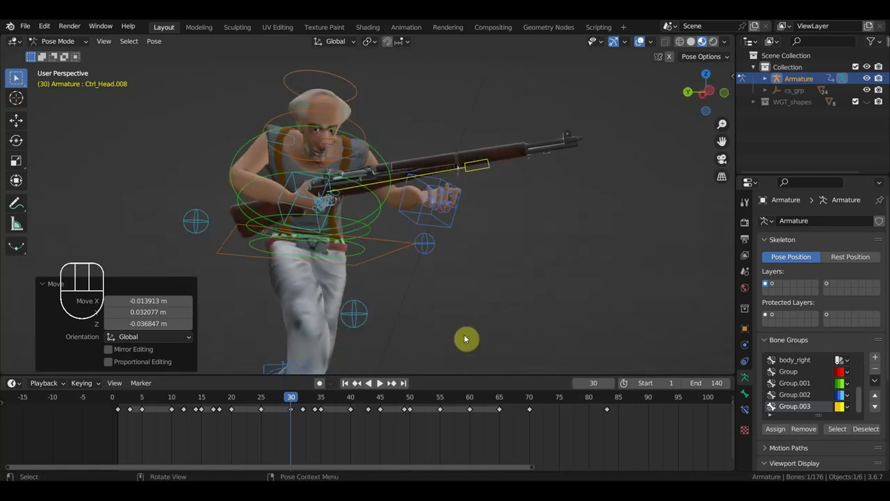
{"action": "key", "text": "i"}
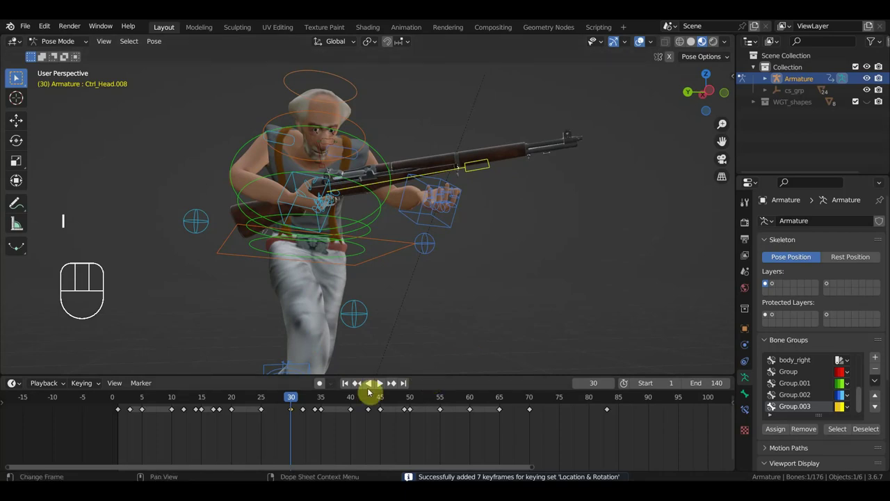
Step: At frame 40, rotate the rifle control about 10 degrees into line with the hand
{"action": "left_click_drag", "start_coordinate": [284, 402], "coordinate": [353, 431]}
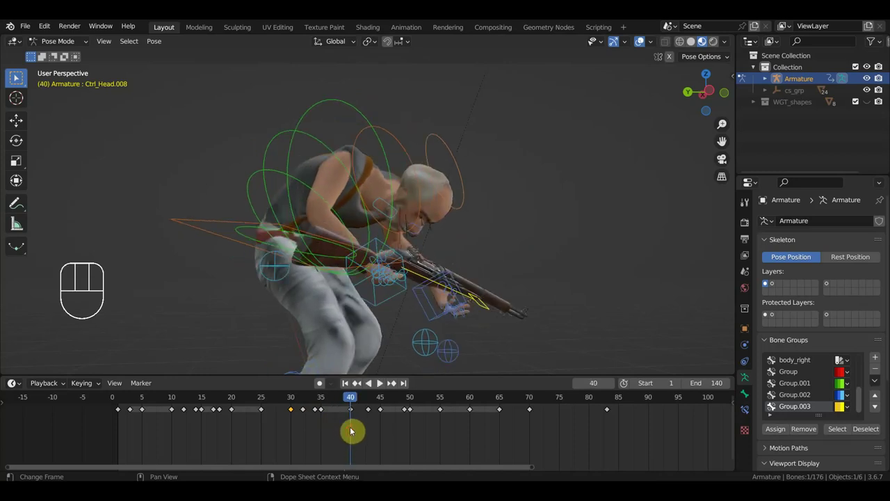
{"action": "left_click_drag", "start_coordinate": [409, 332], "coordinate": [331, 259]}
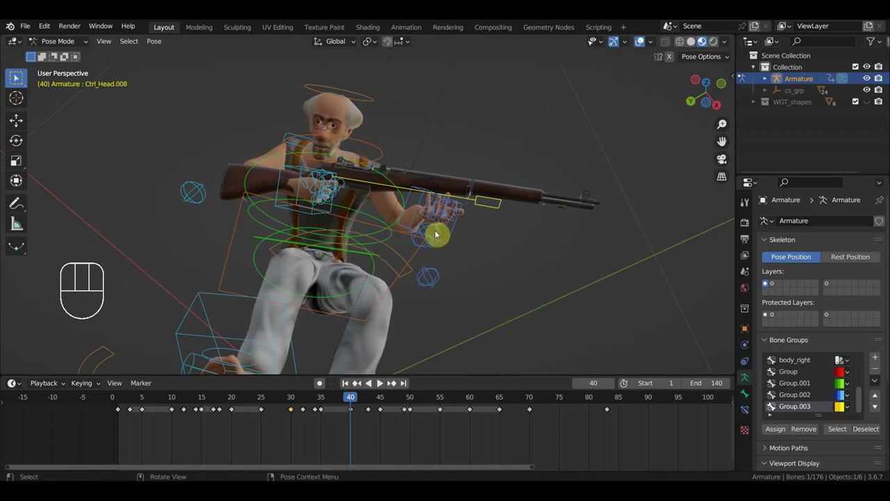
{"action": "key", "text": "r"}
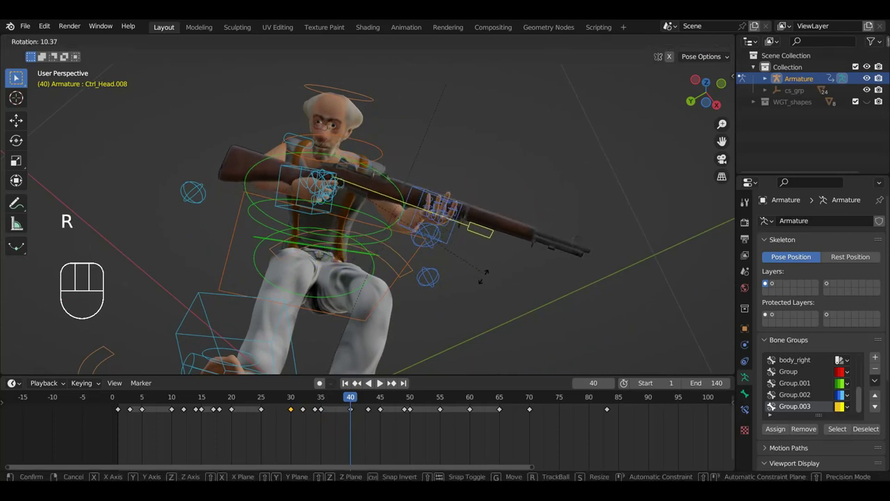
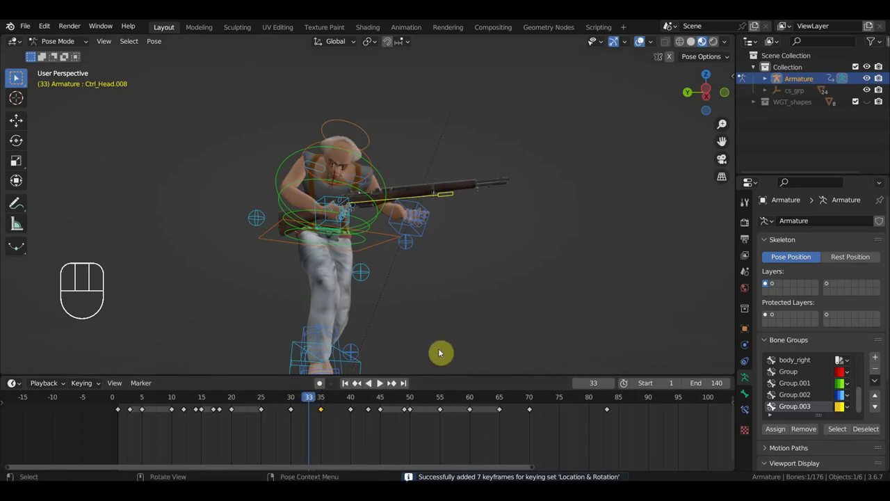
Step: Key the rifle pose at frame 40 and step through the frames to review the motion
{"action": "key", "text": "i"}
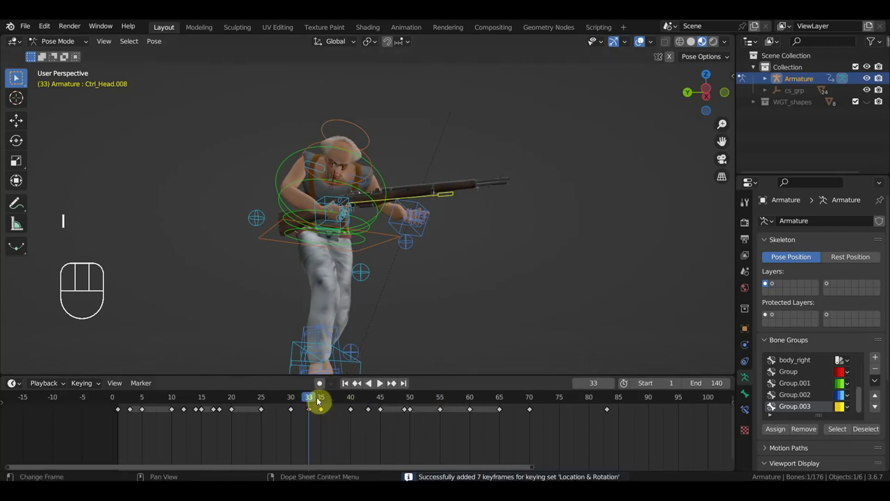
{"action": "left_click_drag", "start_coordinate": [313, 397], "coordinate": [367, 408]}
{"action": "left_click_drag", "start_coordinate": [457, 323], "coordinate": [412, 328]}
Step: Pick Ctrl_Hand_IK_Left and, at frame 60, box-select its keyframes from frame 50 to 100
{"action": "left_click", "coordinate": [420, 234]}
{"action": "left_click_drag", "start_coordinate": [433, 239], "coordinate": [437, 244]}
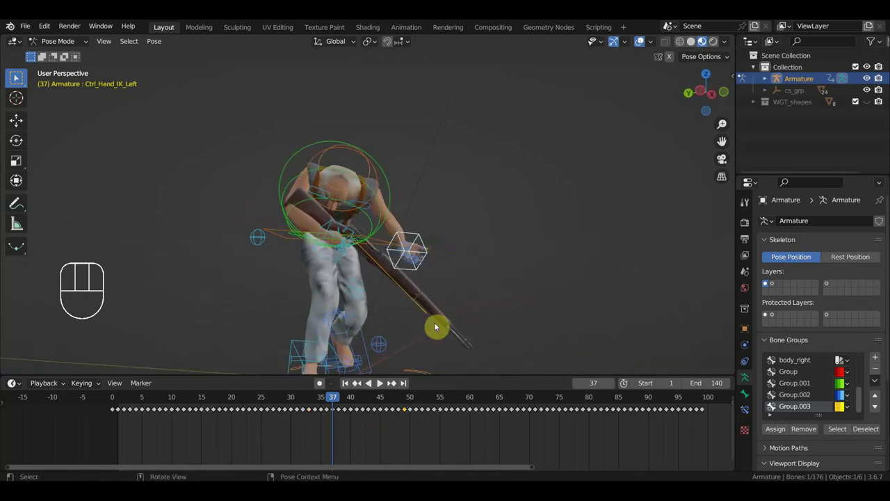
{"action": "left_click_drag", "start_coordinate": [339, 400], "coordinate": [474, 429]}
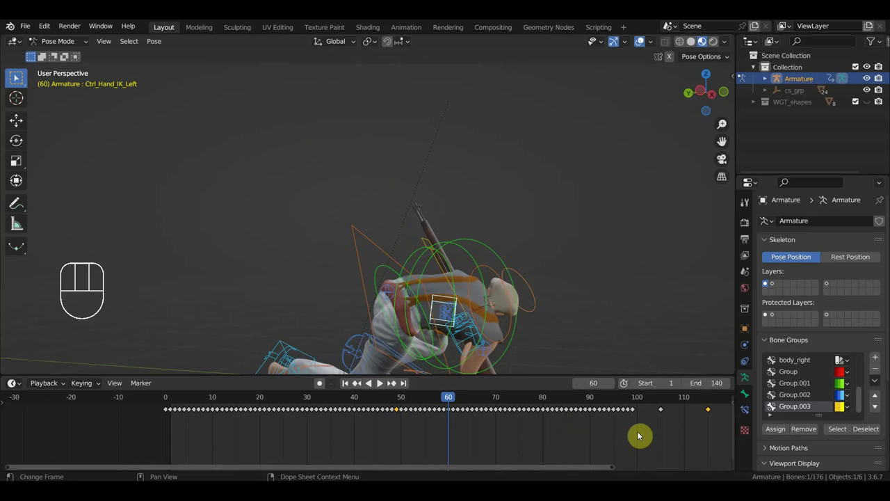
{"action": "left_click_drag", "start_coordinate": [645, 429], "coordinate": [402, 402]}
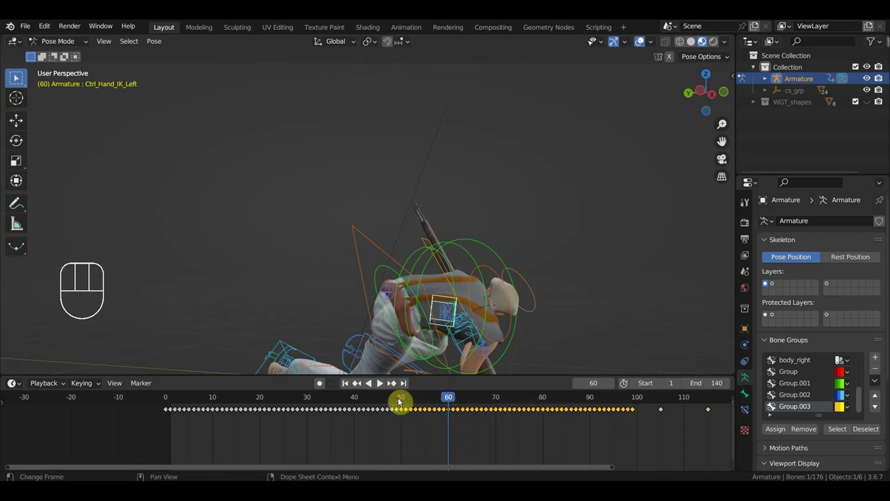
Step: Delete the selected left-hand keys, reposition the hand at frame 60 and key Location & Rotation
{"action": "key", "text": "Delete"}
{"action": "left_click_drag", "start_coordinate": [518, 296], "coordinate": [303, 283]}
{"action": "left_click_drag", "start_coordinate": [340, 316], "coordinate": [379, 311]}
{"action": "left_click", "coordinate": [341, 316]}
{"action": "key", "text": "g"}
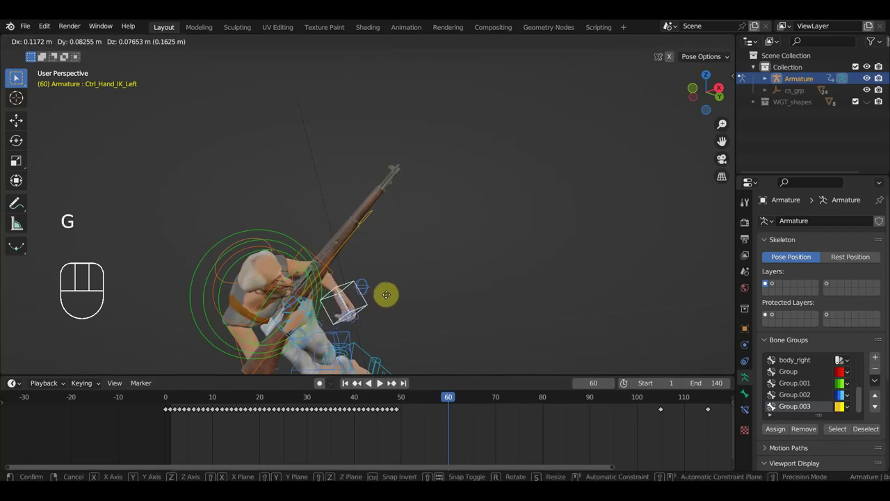
{"action": "left_click_drag", "start_coordinate": [394, 293], "coordinate": [342, 274]}
{"action": "scroll", "scroll_direction": "down", "scroll_amount": 3}
{"action": "key", "text": "i"}
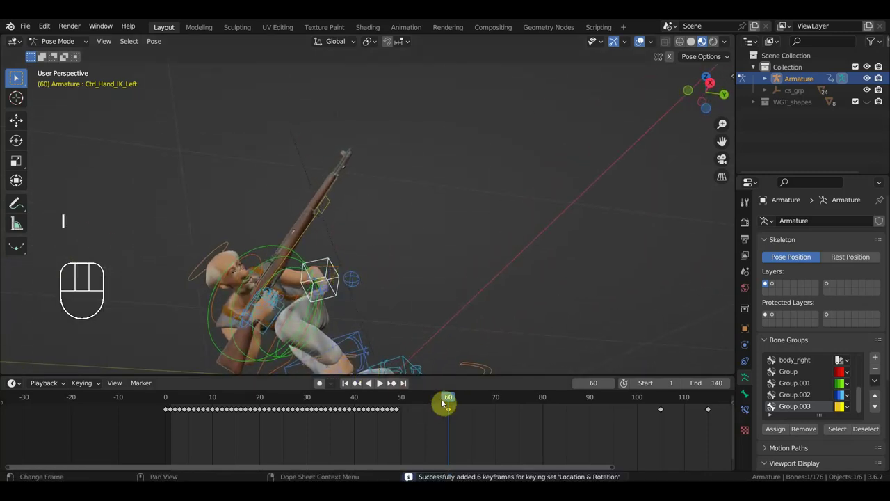
Step: Key the hand at frame 85, move and rotate it for a key at frame 70, then repose it at frame 76
{"action": "left_click_drag", "start_coordinate": [468, 404], "coordinate": [569, 409]}
{"action": "left_click_drag", "start_coordinate": [485, 287], "coordinate": [565, 328]}
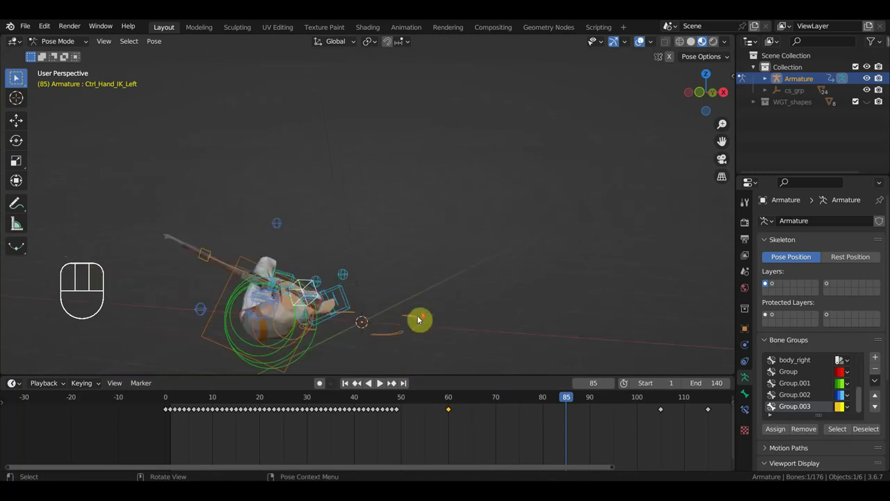
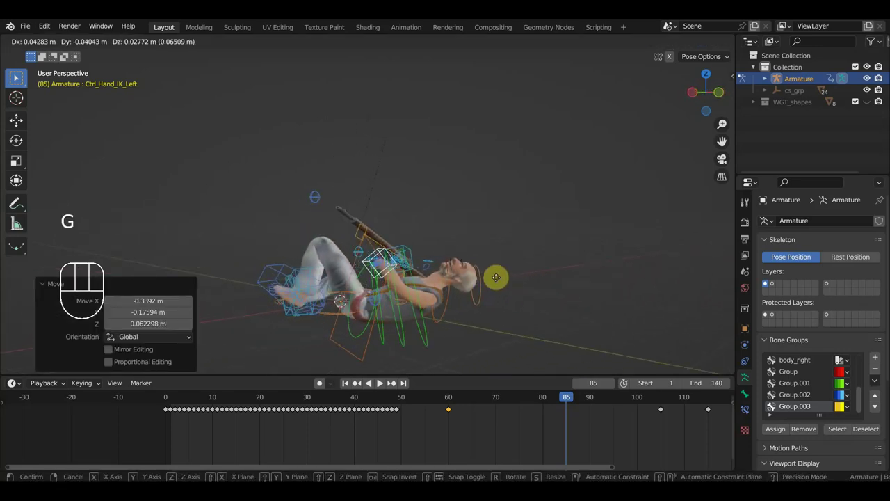
{"action": "key", "text": "i"}
{"action": "left_click_drag", "start_coordinate": [561, 401], "coordinate": [480, 397]}
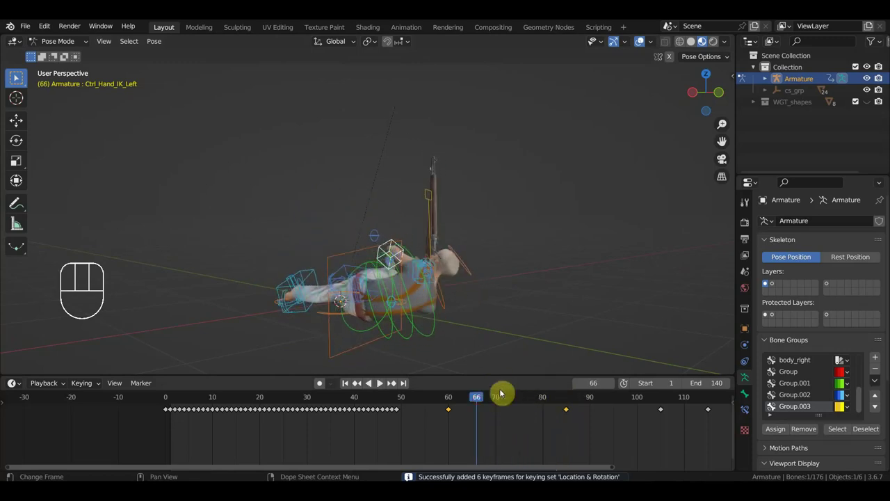
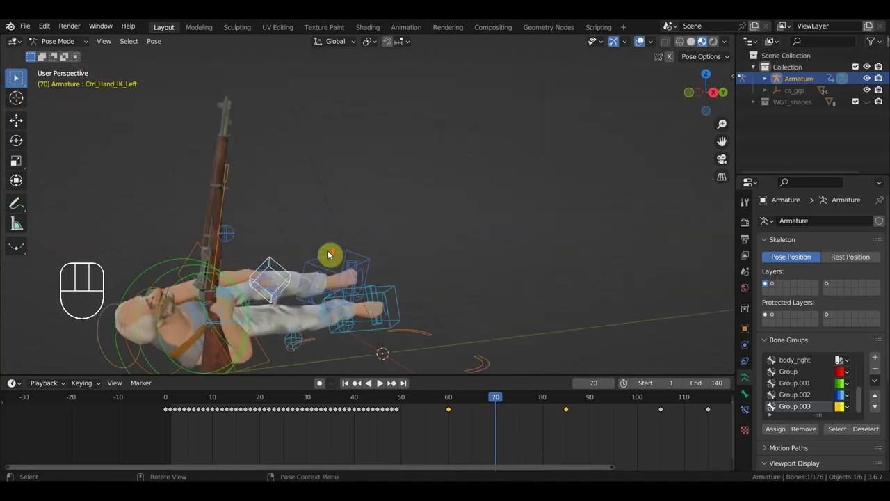
{"action": "key", "text": "g"}
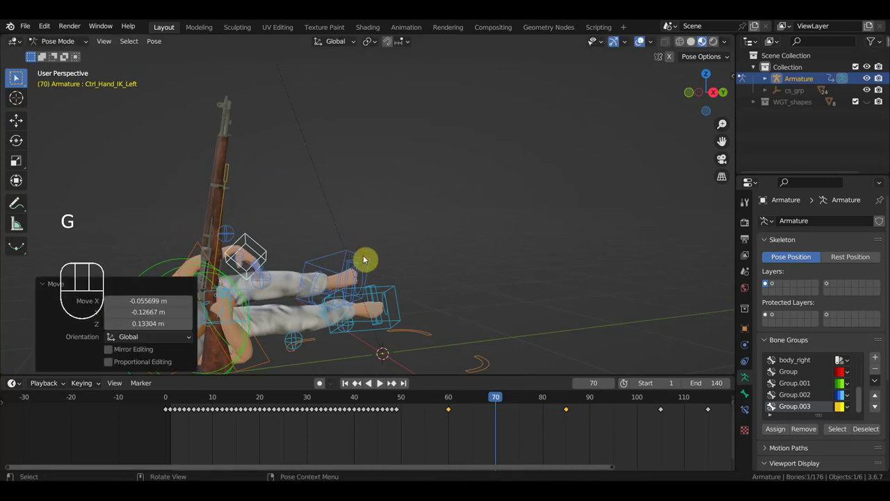
{"action": "key", "text": "r"}
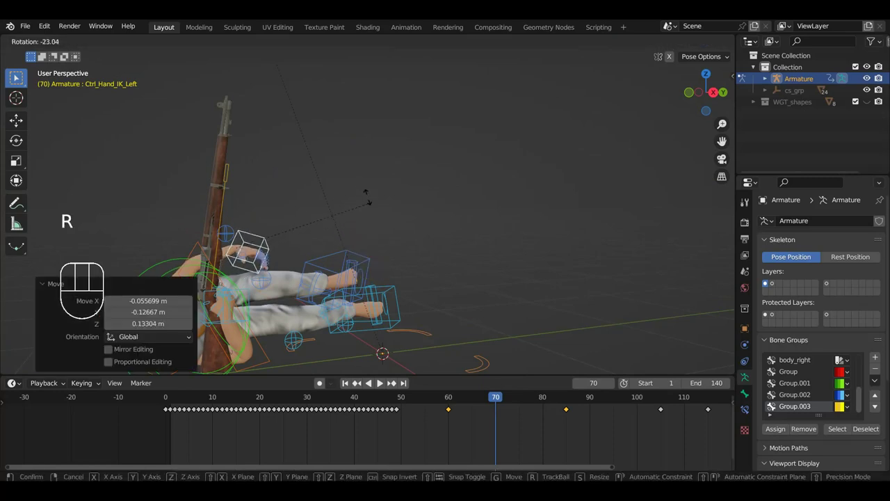
{"action": "key", "text": "i"}
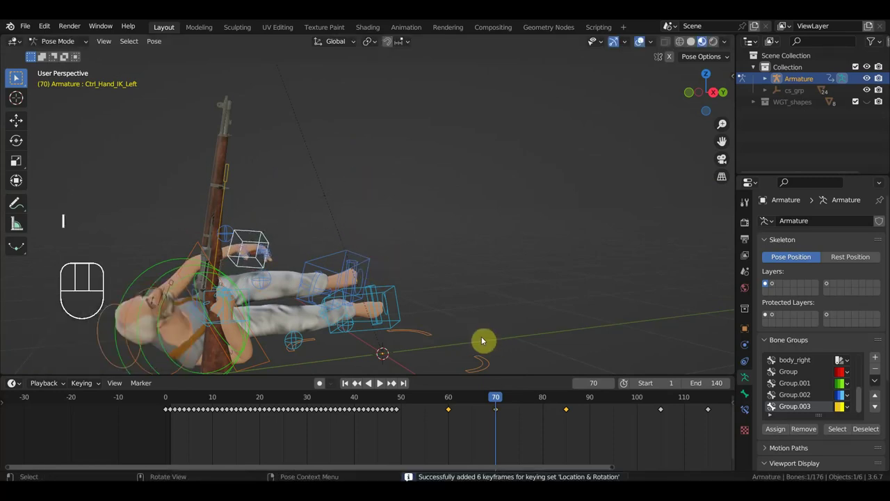
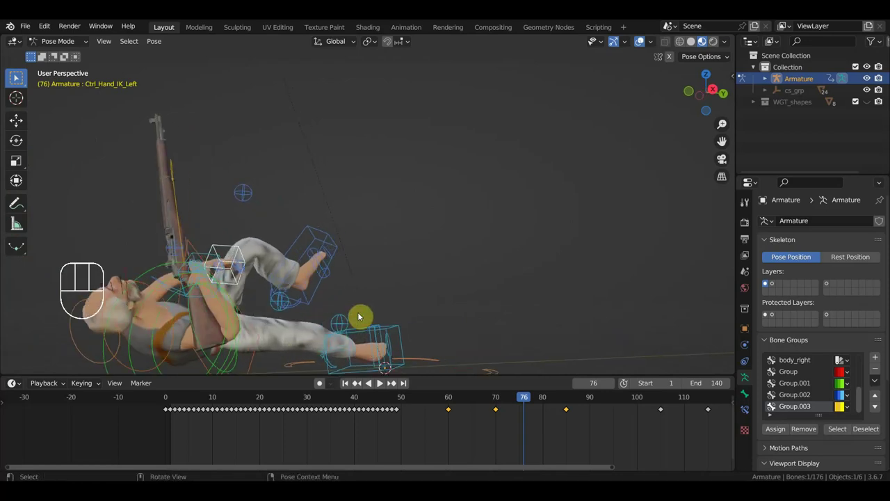
{"action": "key", "text": "r"}
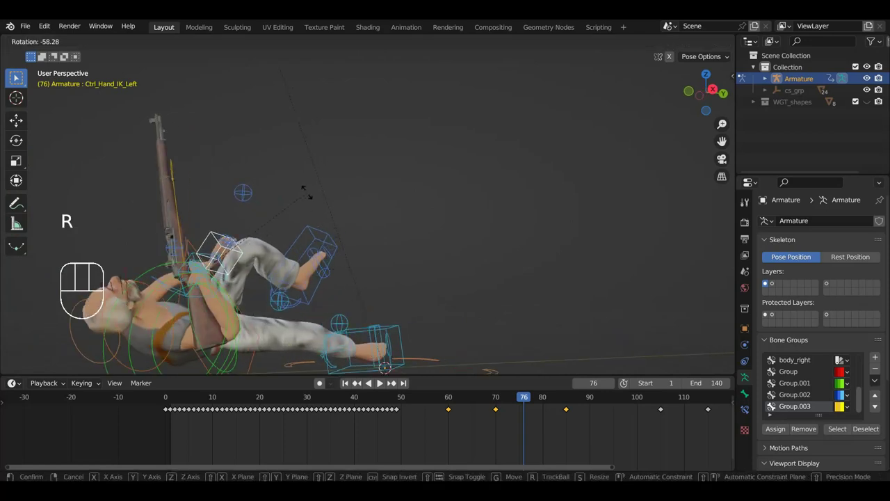
{"action": "key", "text": "g"}
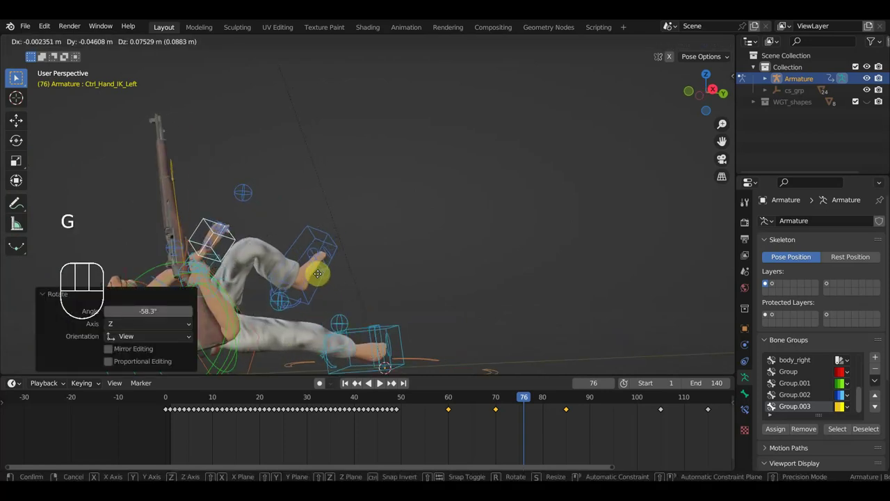
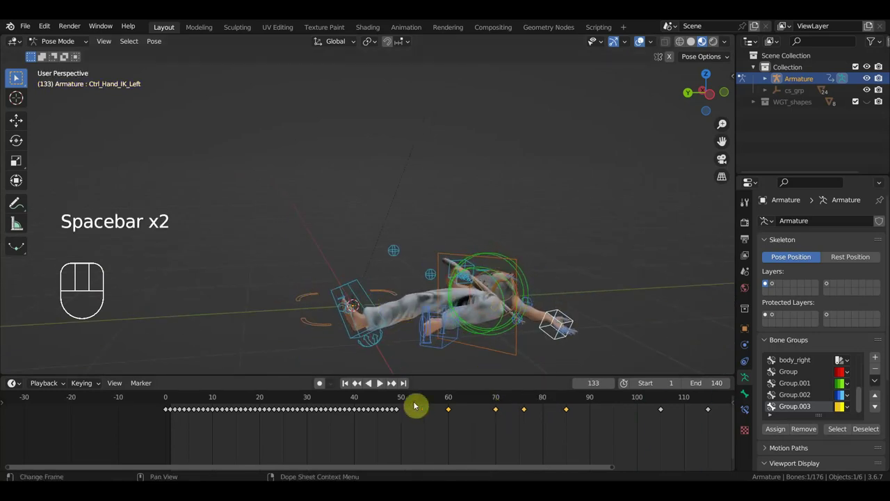
Step: Play back the fall, delete the selected keys at frame 120 and step to frame 121
{"action": "left_click", "coordinate": [370, 406]}
{"action": "key", "text": "space"}
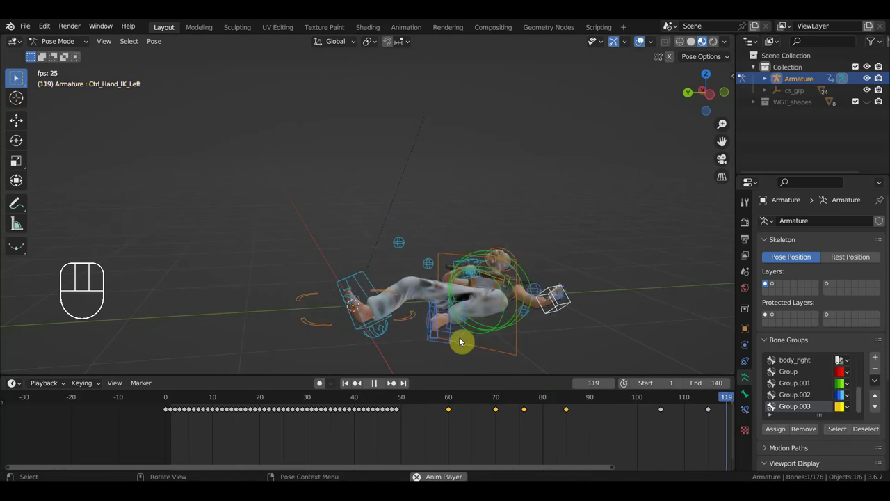
{"action": "key", "text": "space"}
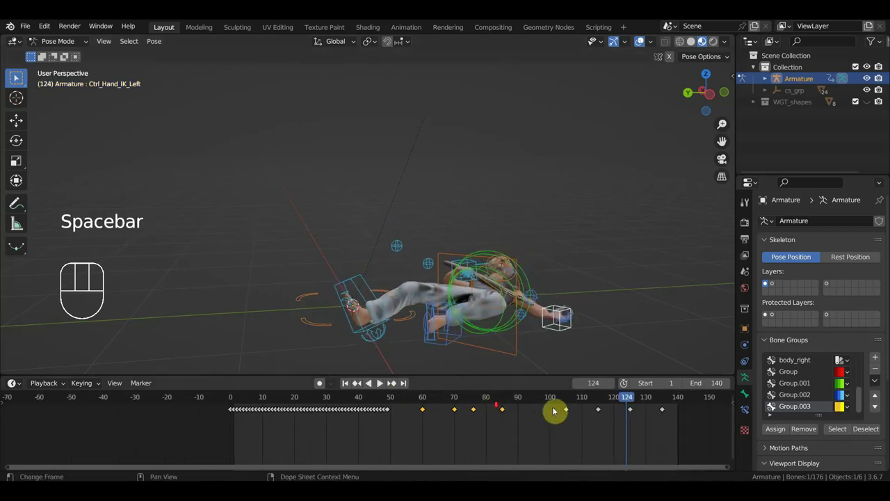
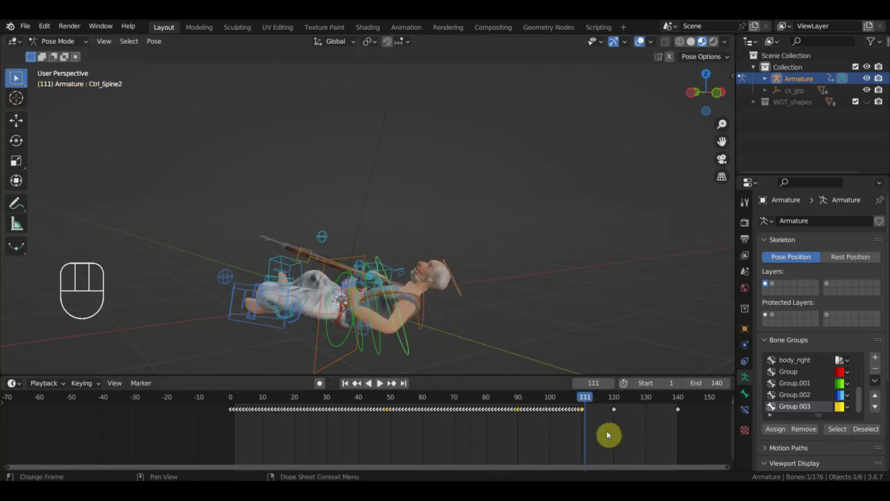
{"action": "left_click_drag", "start_coordinate": [606, 432], "coordinate": [573, 405]}
{"action": "key", "text": "Delete"}
{"action": "left_click", "coordinate": [619, 403]}
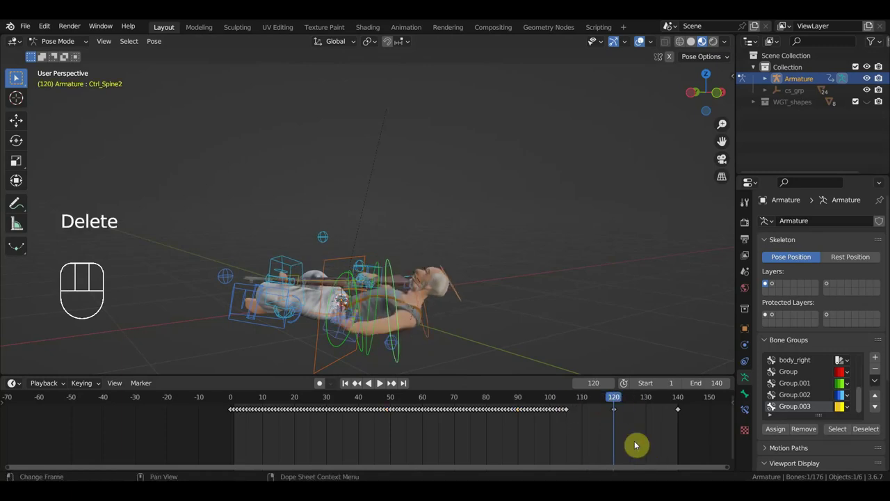
{"action": "left_click", "coordinate": [641, 436]}
{"action": "left_click", "coordinate": [572, 402]}
{"action": "left_click_drag", "start_coordinate": [575, 400], "coordinate": [618, 419]}
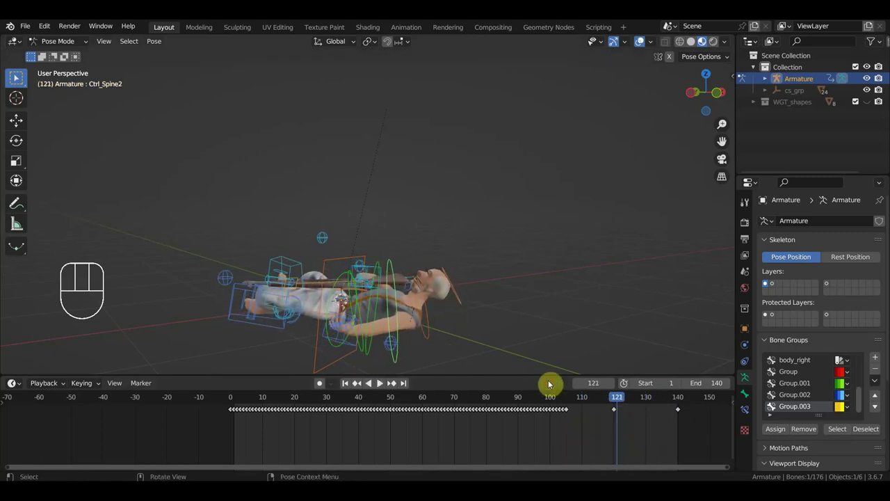
Step: Select Ctrl_Neck, delete its keyframe at frame 121 and replay the animation
{"action": "left_click", "coordinate": [430, 312]}
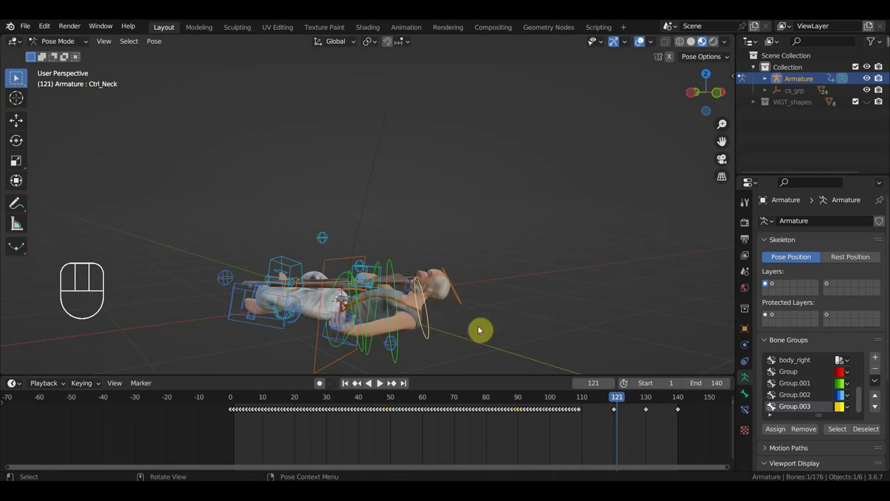
{"action": "left_click_drag", "start_coordinate": [632, 431], "coordinate": [605, 407]}
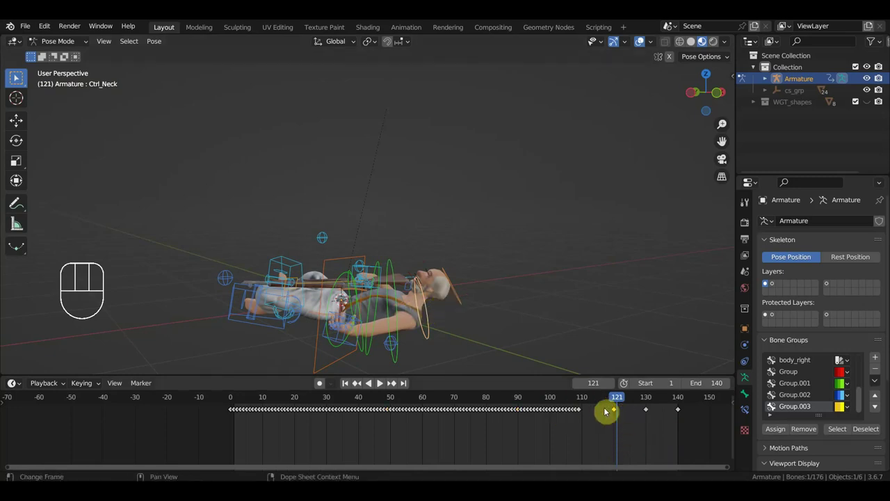
{"action": "key", "text": "Delete"}
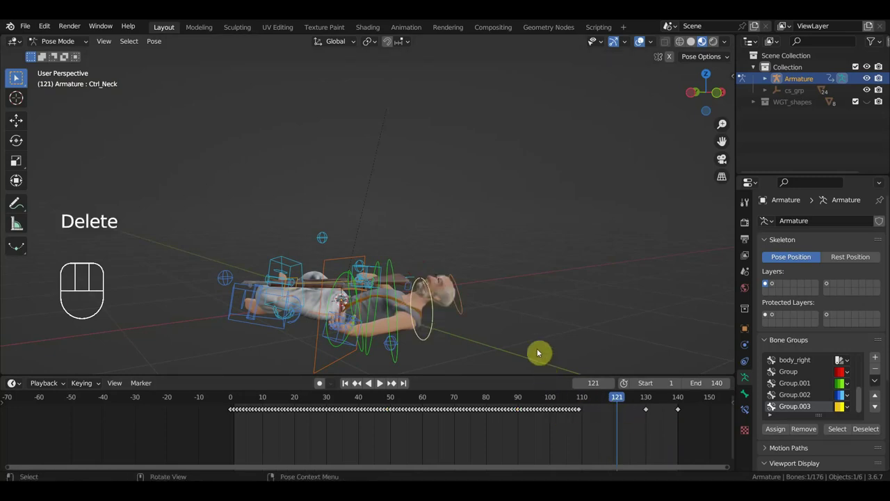
{"action": "key", "text": "space"}
{"action": "key", "text": "space"}
Step: Replay the fall again, pick the head control and scrub back to frame 91
{"action": "left_click", "coordinate": [498, 400]}
{"action": "key", "text": "space"}
{"action": "key", "text": "space"}
{"action": "left_click", "coordinate": [507, 402]}
{"action": "left_click_drag", "start_coordinate": [505, 398], "coordinate": [530, 404]}
{"action": "left_click", "coordinate": [461, 290]}
{"action": "left_click_drag", "start_coordinate": [525, 403], "coordinate": [526, 420]}
{"action": "left_click_drag", "start_coordinate": [539, 435], "coordinate": [522, 409]}
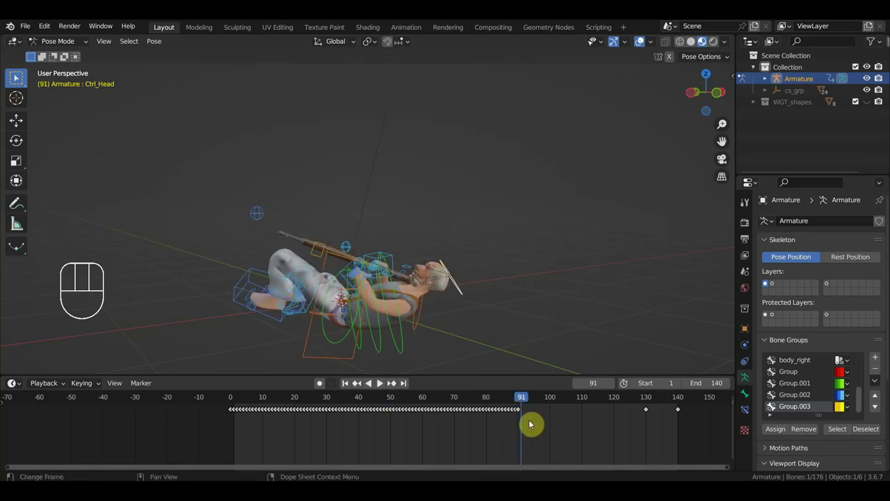
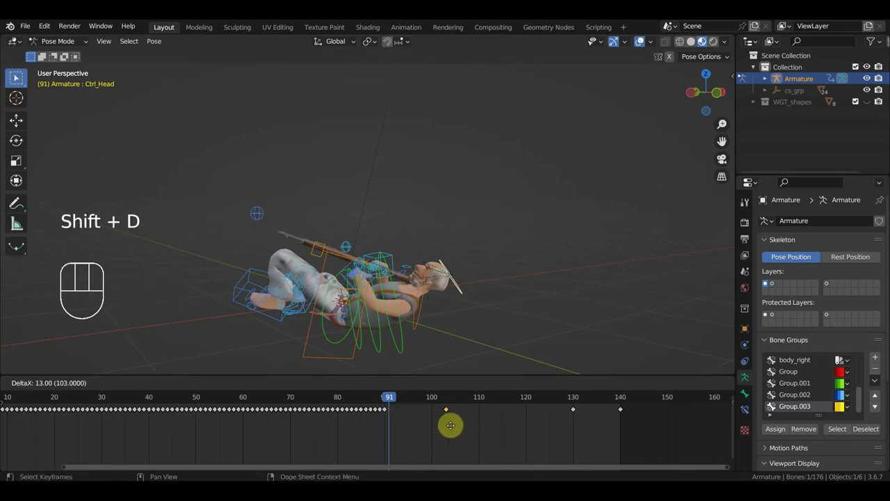
{"action": "left_click_drag", "start_coordinate": [397, 402], "coordinate": [481, 423]}
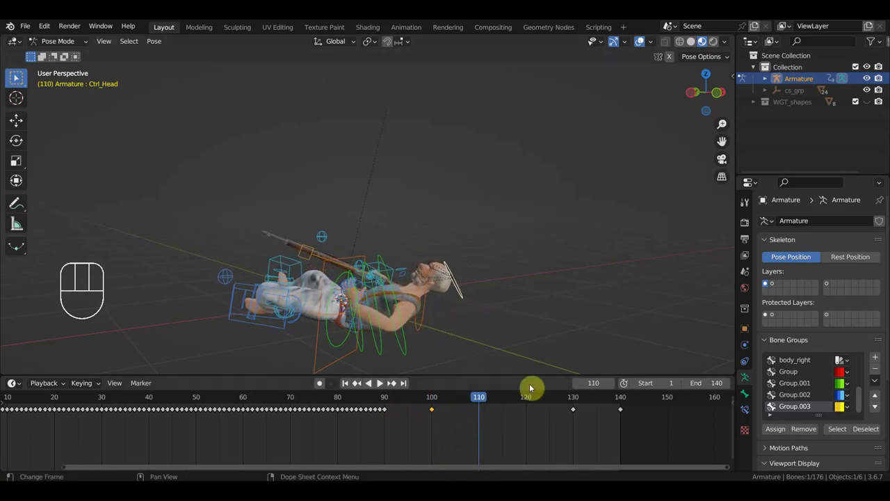
{"action": "left_click", "coordinate": [572, 403]}
{"action": "left_click", "coordinate": [531, 402]}
{"action": "left_click", "coordinate": [483, 401]}
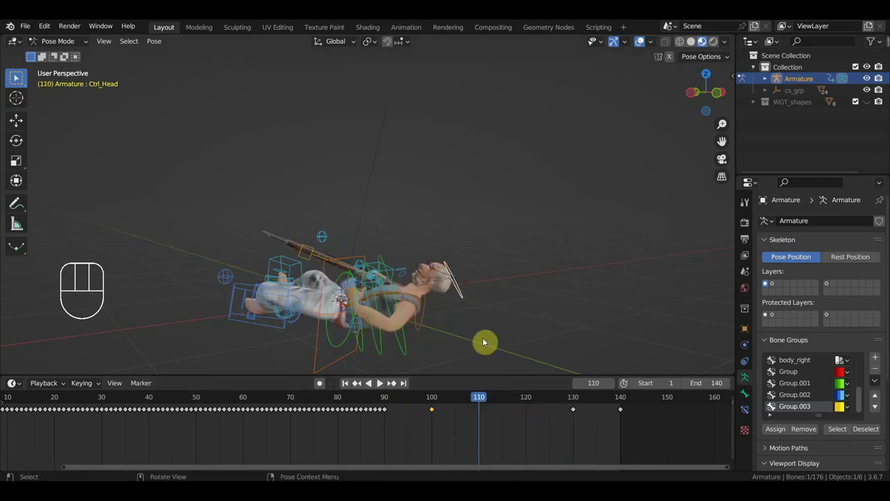
{"action": "left_click", "coordinate": [397, 306]}
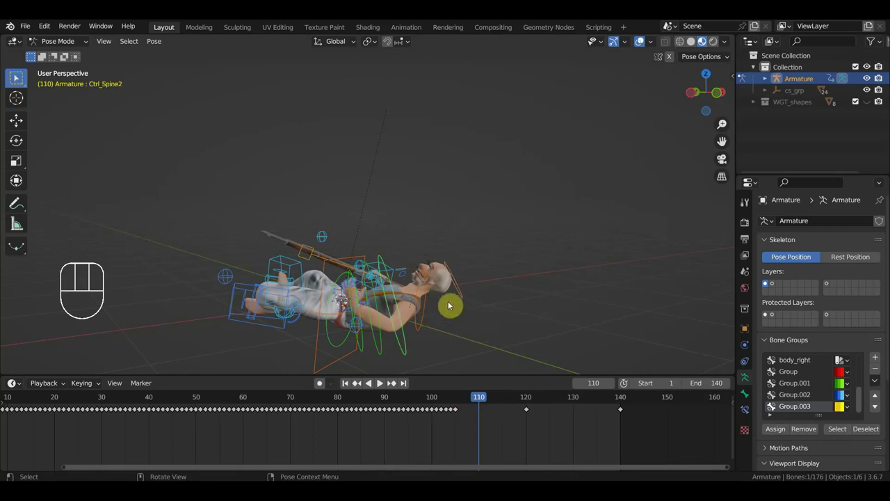
{"action": "left_click", "coordinate": [464, 289]}
{"action": "key", "text": "r"}
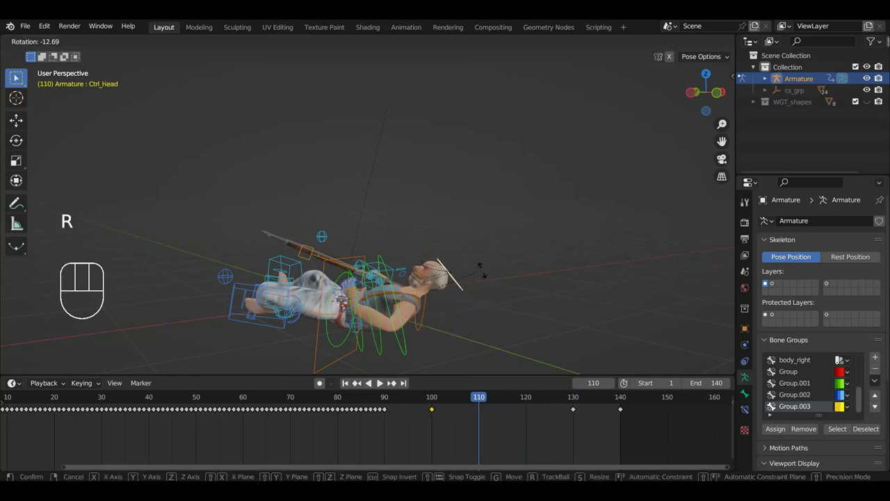
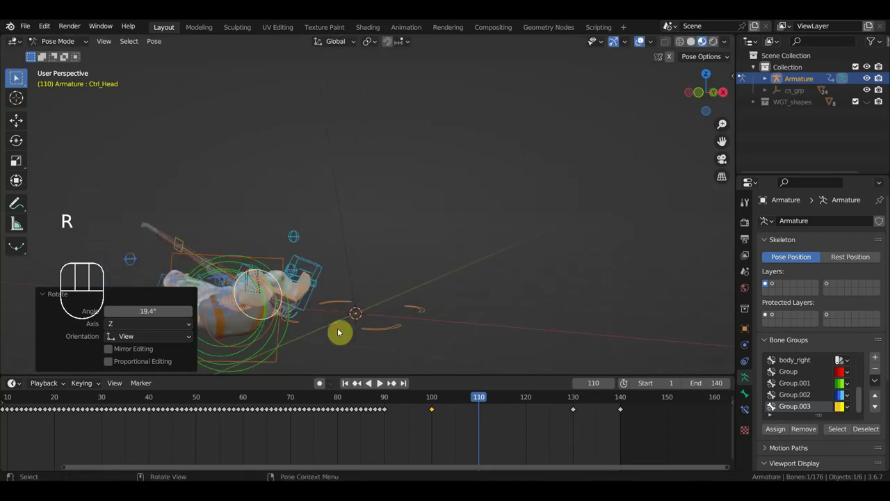
{"action": "key", "text": "i"}
{"action": "middle_click", "coordinate": [461, 306]}
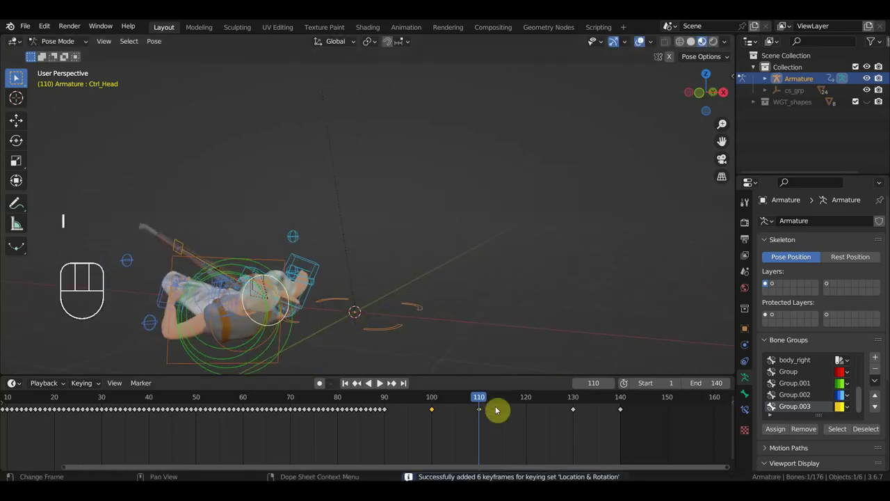
{"action": "left_click_drag", "start_coordinate": [486, 401], "coordinate": [532, 429]}
{"action": "key", "text": "i"}
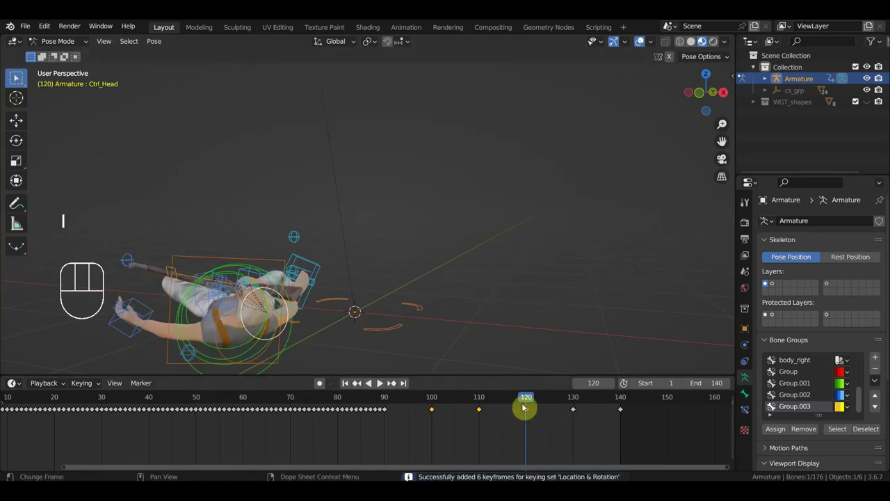
{"action": "left_click", "coordinate": [388, 403]}
{"action": "left_click_drag", "start_coordinate": [412, 318], "coordinate": [508, 314]}
{"action": "left_click_drag", "start_coordinate": [388, 403], "coordinate": [434, 412]}
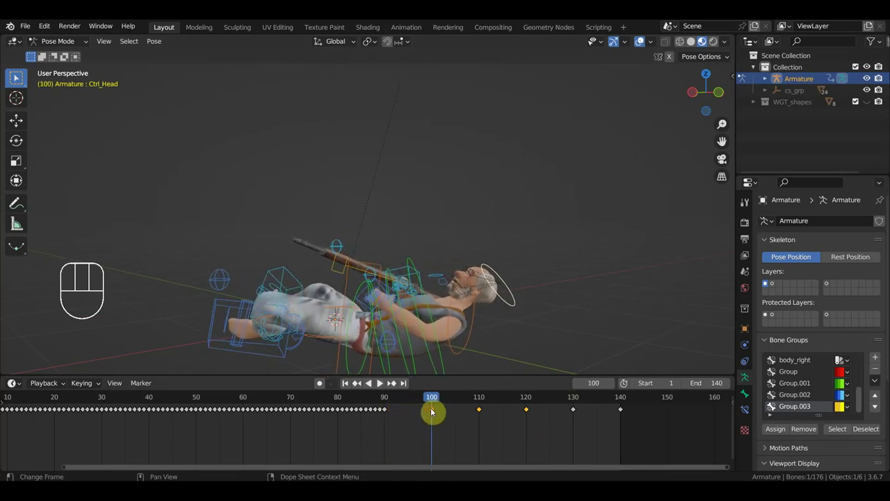
{"action": "middle_click", "coordinate": [498, 313]}
{"action": "left_click", "coordinate": [481, 401]}
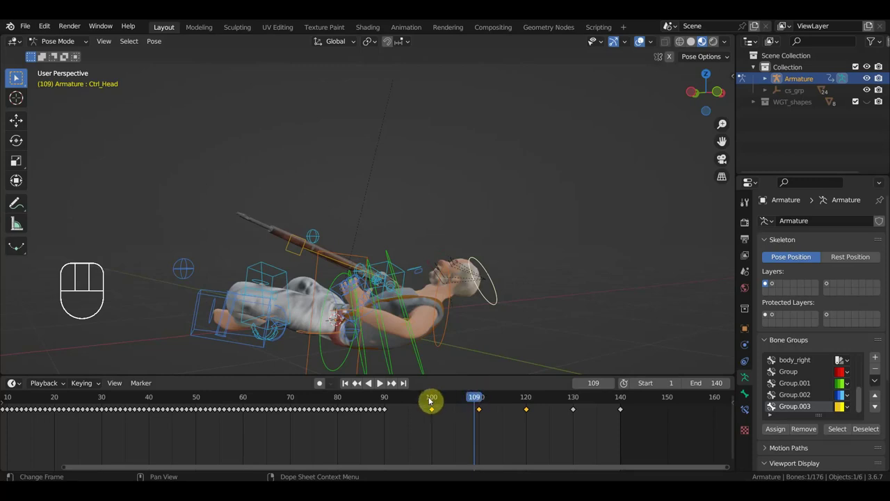
{"action": "left_click", "coordinate": [432, 401]}
{"action": "left_click_drag", "start_coordinate": [434, 400], "coordinate": [391, 439]}
{"action": "left_click", "coordinate": [392, 411]}
{"action": "key", "text": "Delete"}
{"action": "left_click_drag", "start_coordinate": [391, 402], "coordinate": [454, 409]}
{"action": "left_click_drag", "start_coordinate": [456, 339], "coordinate": [482, 341]}
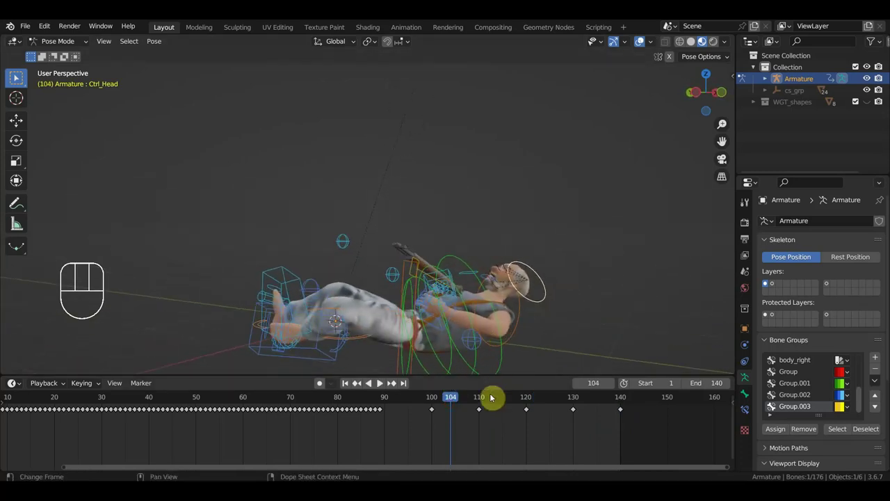
{"action": "left_click_drag", "start_coordinate": [438, 401], "coordinate": [286, 395]}
{"action": "left_click_drag", "start_coordinate": [365, 295], "coordinate": [480, 312]}
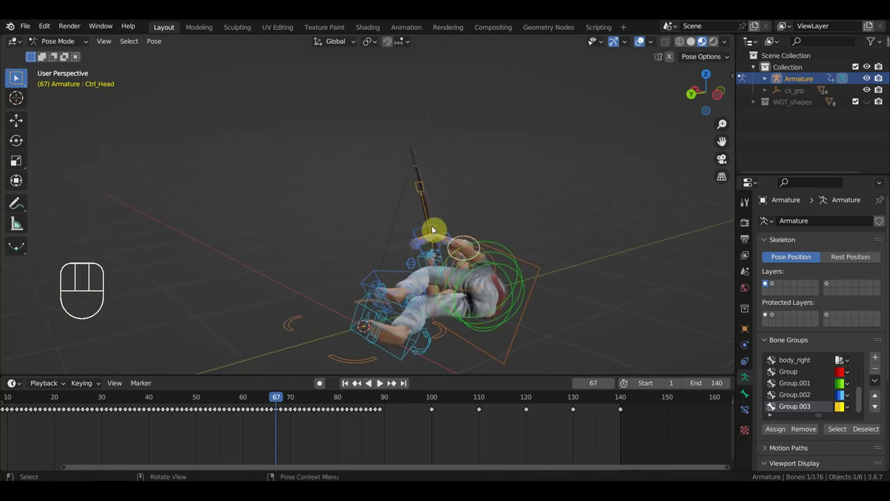
{"action": "left_click_drag", "start_coordinate": [431, 254], "coordinate": [459, 251]}
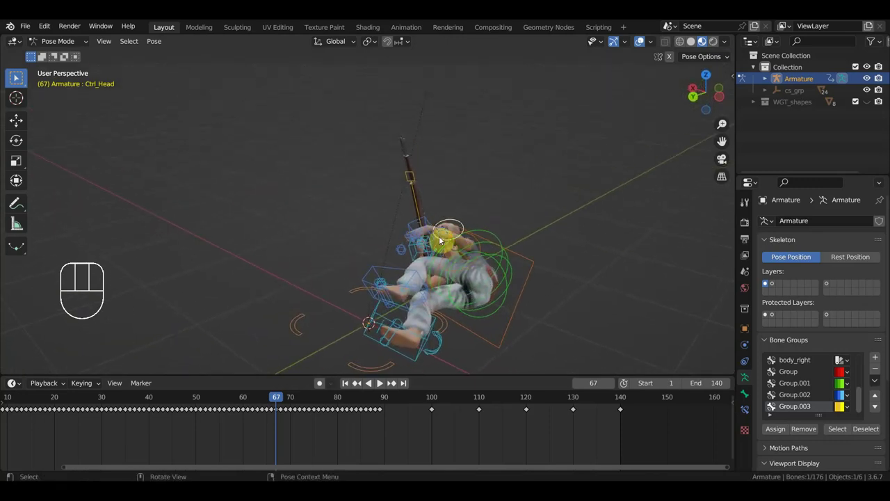
{"action": "left_click_drag", "start_coordinate": [479, 228], "coordinate": [601, 190]}
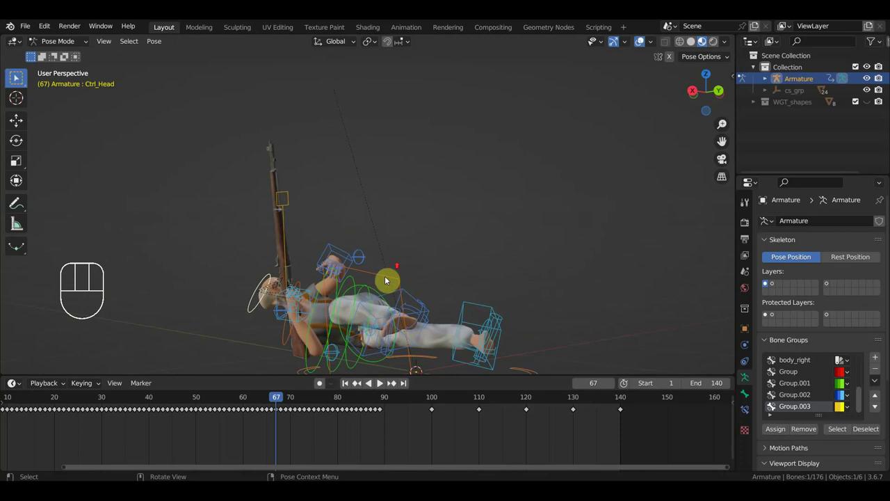
{"action": "left_click_drag", "start_coordinate": [403, 287], "coordinate": [431, 258]}
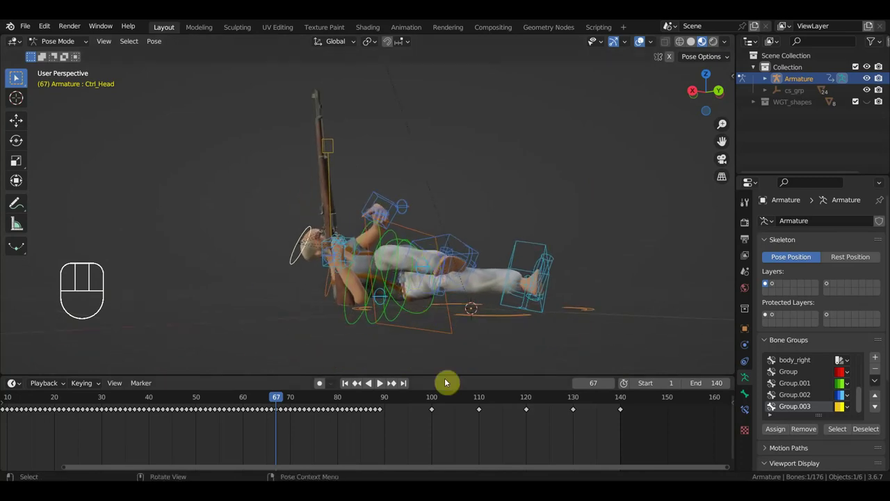
{"action": "left_click_drag", "start_coordinate": [277, 400], "coordinate": [257, 383]}
{"action": "left_click_drag", "start_coordinate": [359, 280], "coordinate": [444, 284]}
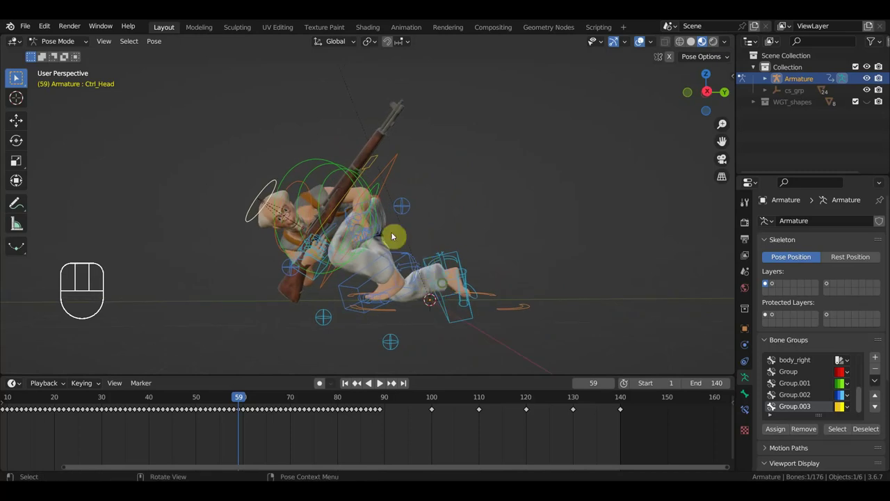
{"action": "left_click_drag", "start_coordinate": [398, 241], "coordinate": [326, 247]}
{"action": "left_click", "coordinate": [393, 235]}
{"action": "left_click", "coordinate": [381, 233]}
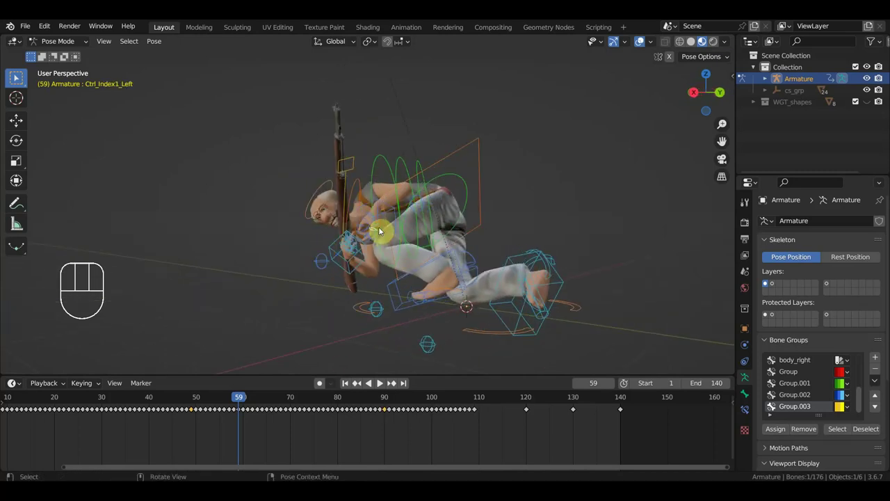
Step: Select Ctrl_Hand_IK_Left at frame 59 and move it toward the rifle
{"action": "left_click", "coordinate": [381, 229]}
{"action": "left_click_drag", "start_coordinate": [409, 232], "coordinate": [493, 222]}
{"action": "middle_click", "coordinate": [439, 278]}
{"action": "key", "text": "g"}
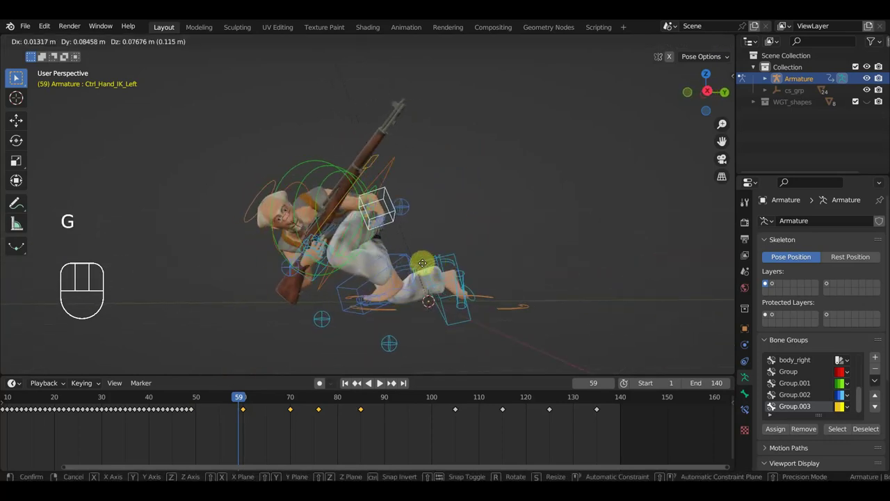
{"action": "scroll", "scroll_direction": "up", "scroll_amount": 3}
{"action": "left_click_drag", "start_coordinate": [405, 297], "coordinate": [445, 369]}
Step: Settle the hand placement, select all 76 controls and key their Location & Rotation
{"action": "scroll", "scroll_direction": "down", "scroll_amount": 3}
{"action": "key", "text": "g"}
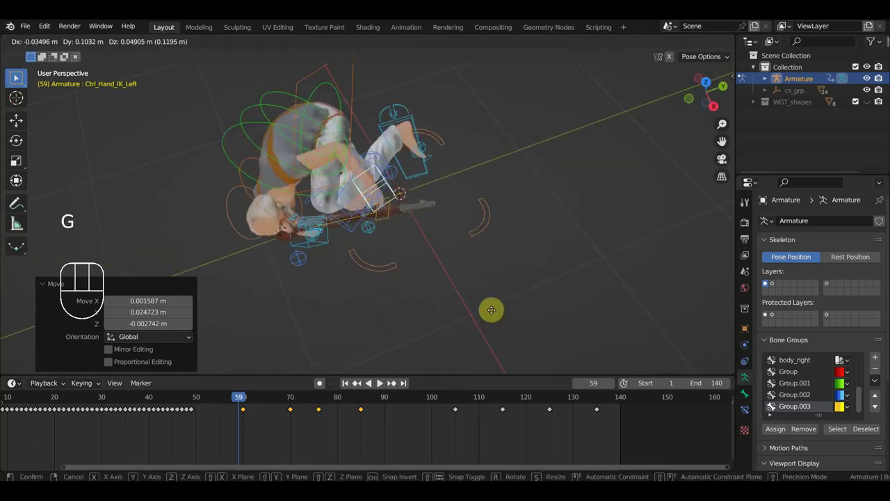
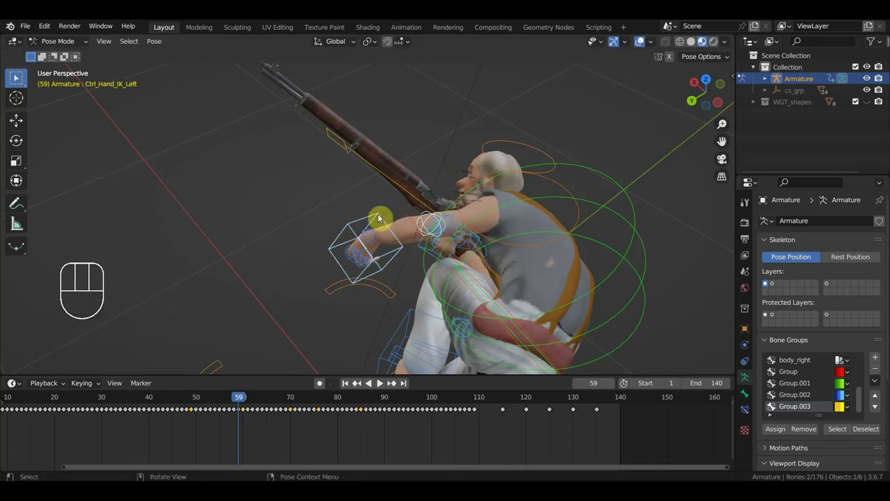
{"action": "key", "text": "a"}
{"action": "key", "text": "i"}
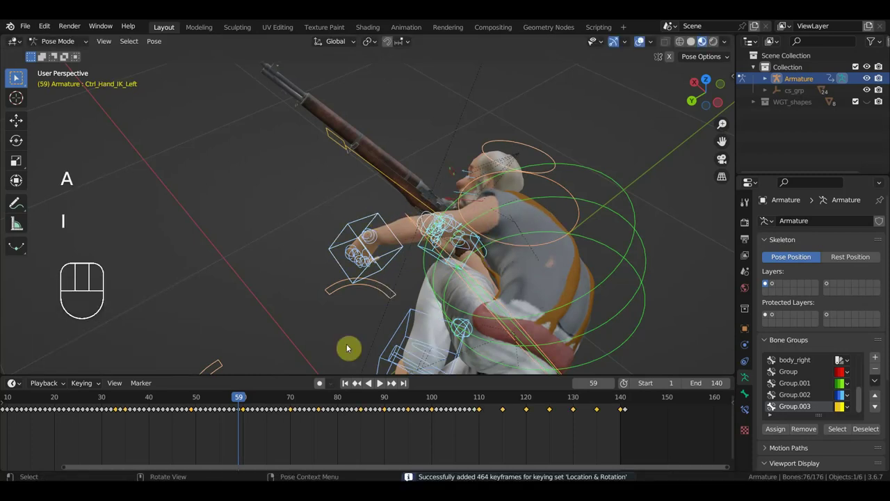
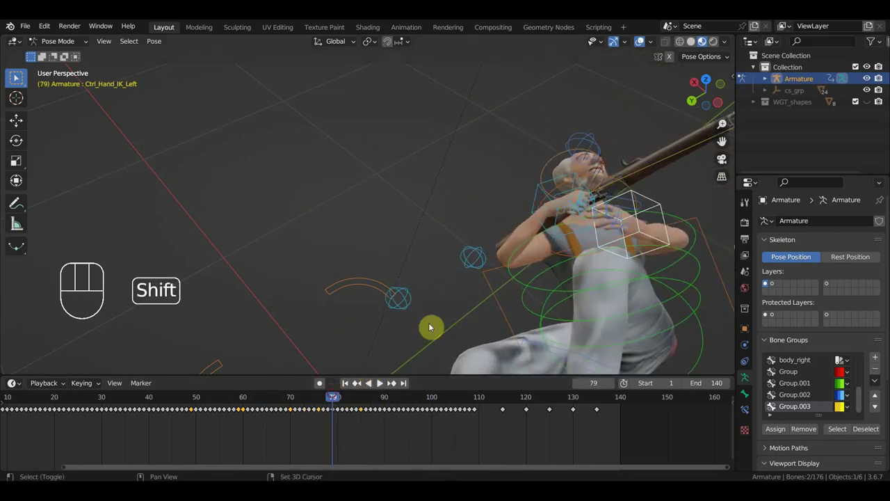
Step: Delete the head control's keys at frames 120 and 130, then re-angle the head at frame 90
{"action": "left_click_drag", "start_coordinate": [461, 277], "coordinate": [358, 249]}
{"action": "left_click_drag", "start_coordinate": [355, 247], "coordinate": [342, 232]}
{"action": "left_click_drag", "start_coordinate": [388, 226], "coordinate": [239, 185]}
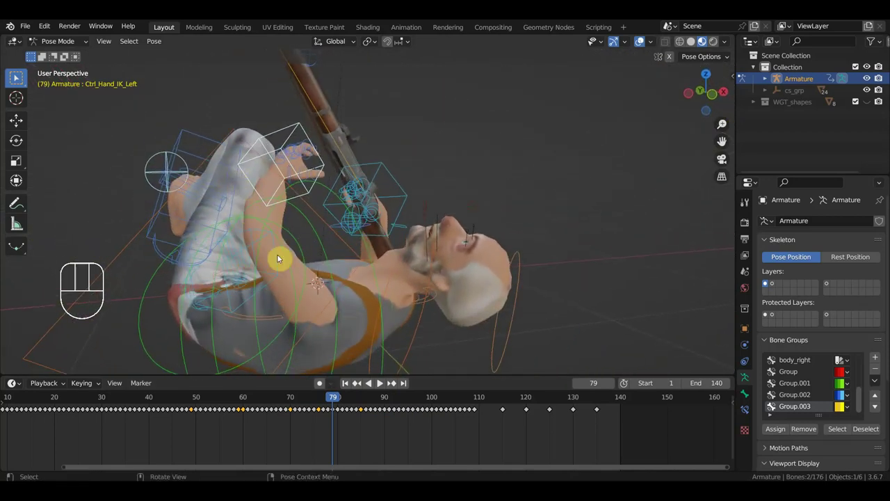
{"action": "left_click_drag", "start_coordinate": [348, 398], "coordinate": [514, 414]}
{"action": "left_click_drag", "start_coordinate": [443, 311], "coordinate": [450, 283]}
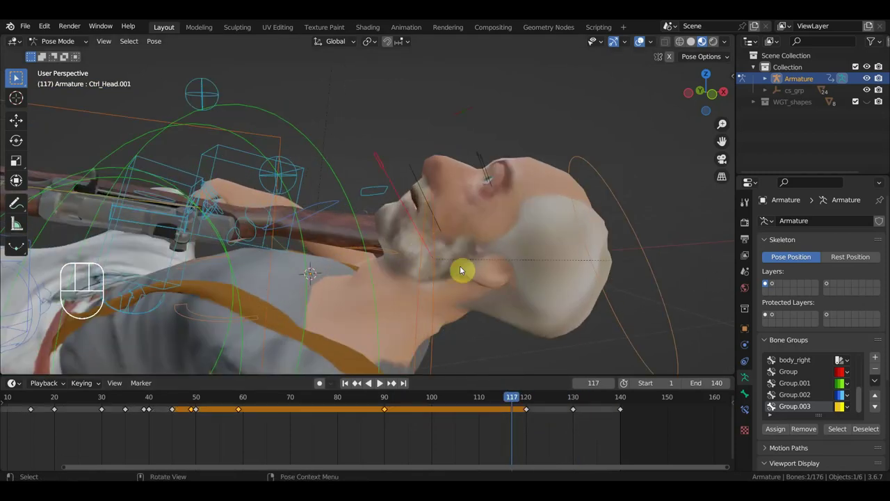
{"action": "left_click", "coordinate": [529, 398]}
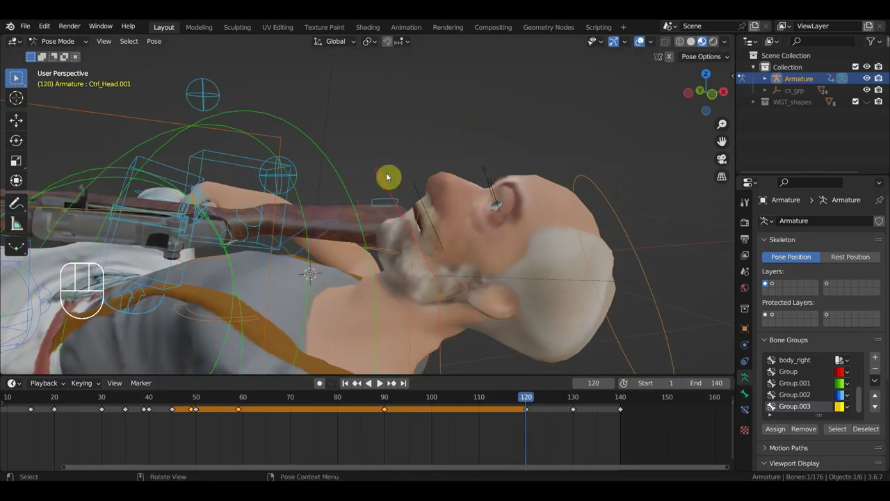
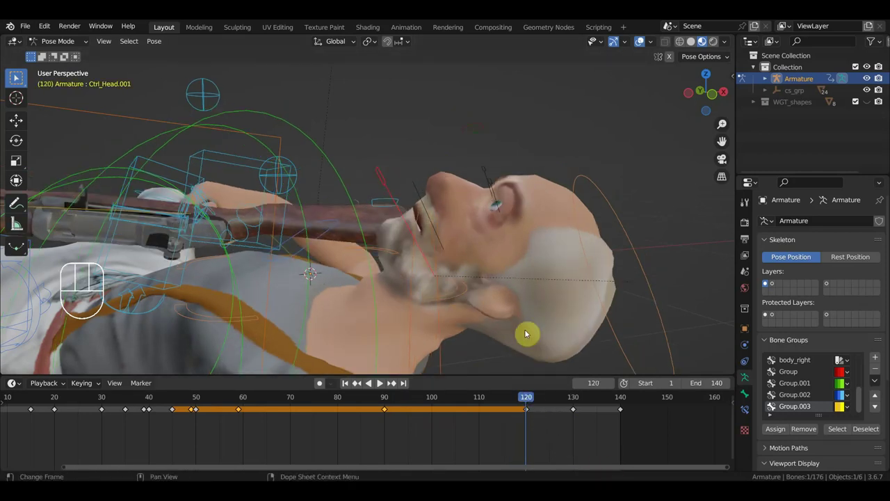
{"action": "left_click_drag", "start_coordinate": [601, 445], "coordinate": [493, 404]}
{"action": "key", "text": "Delete"}
{"action": "left_click", "coordinate": [389, 398]}
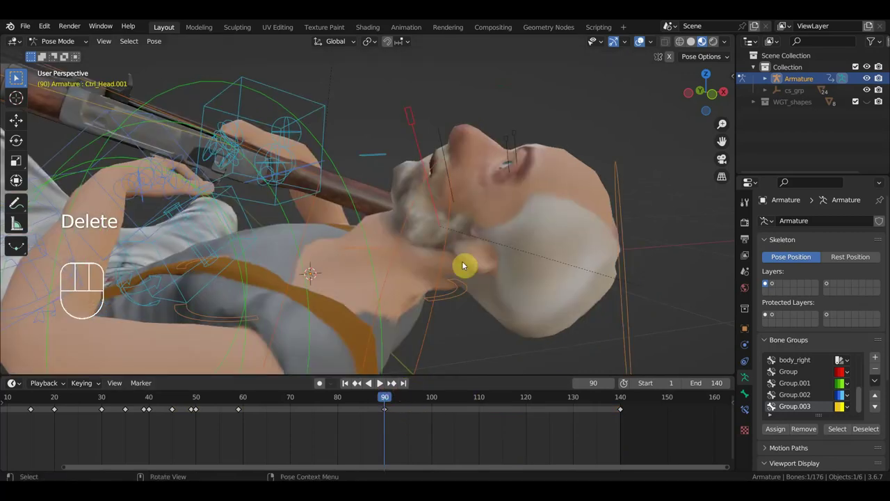
{"action": "key", "text": "r"}
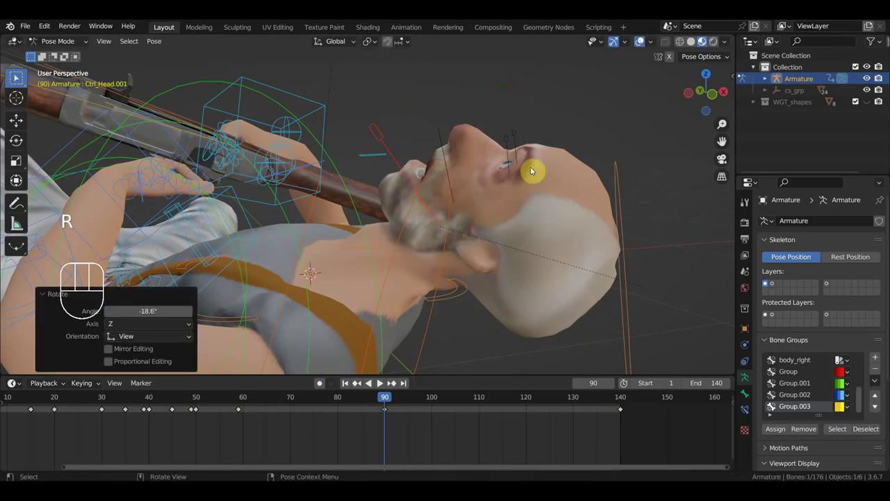
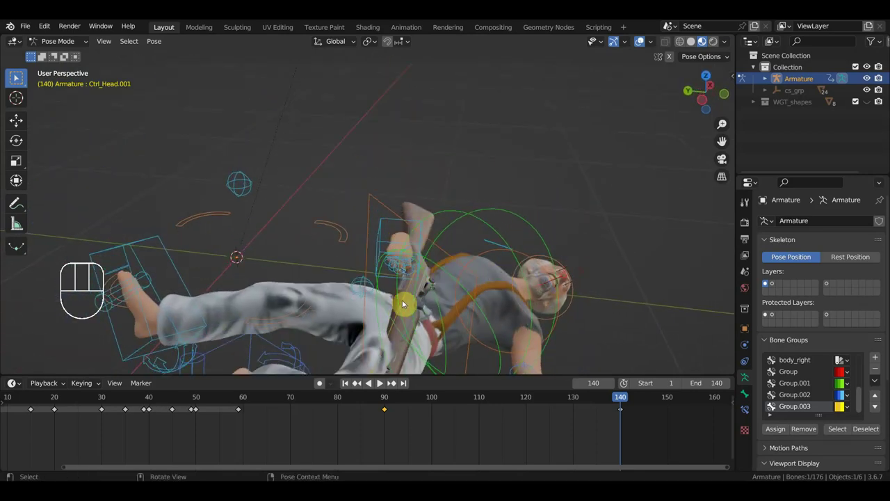
Step: Select another rig control and key its current pose with a Location & Rotation keyframe
{"action": "left_click", "coordinate": [406, 298]}
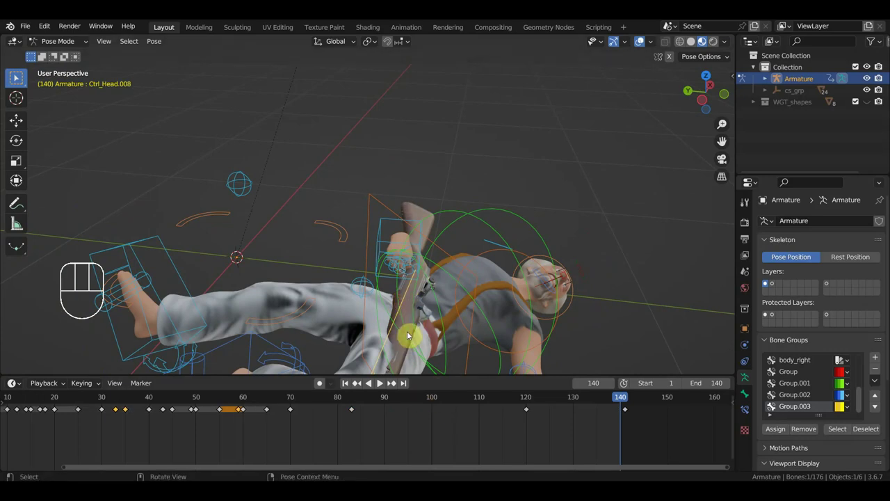
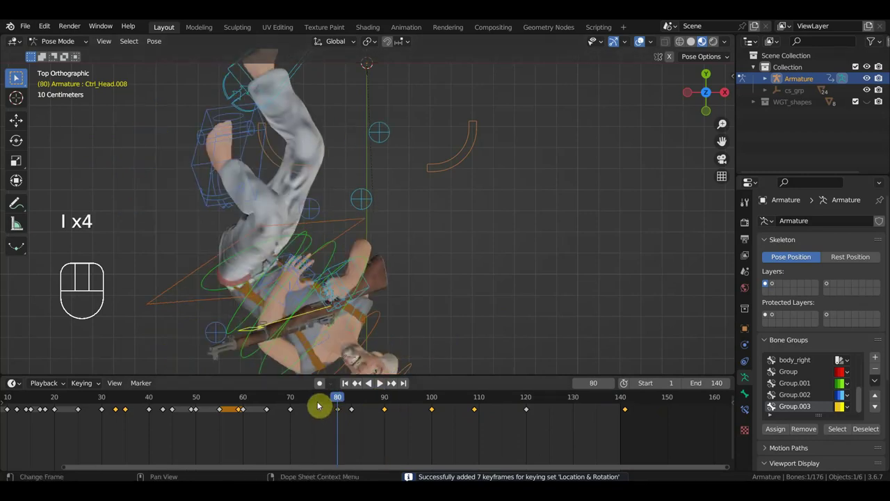
{"action": "left_click", "coordinate": [317, 403]}
{"action": "key", "text": "i"}
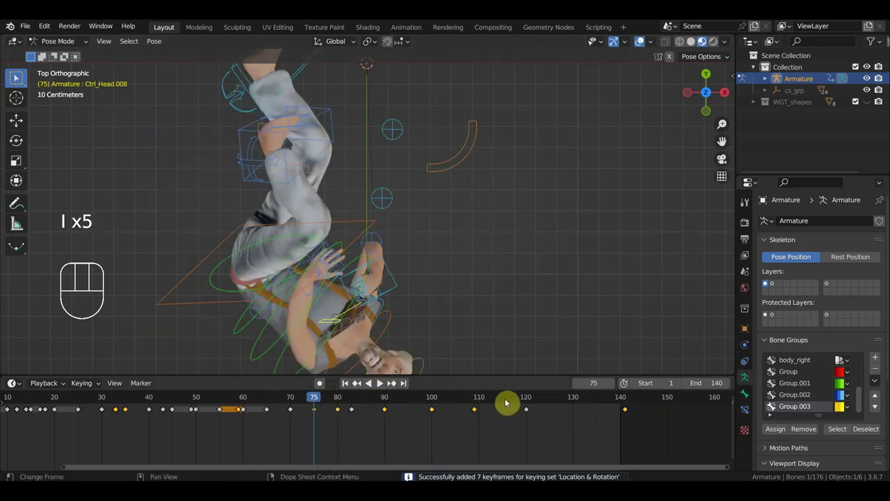
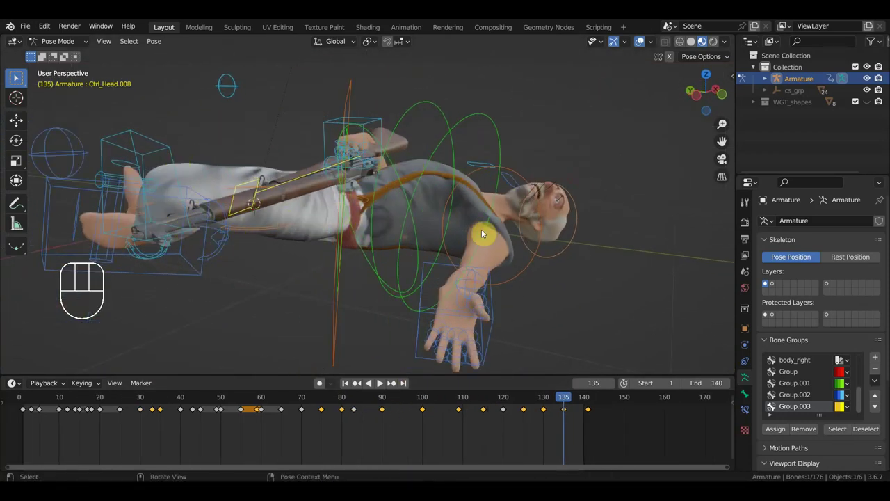
{"action": "left_click_drag", "start_coordinate": [439, 245], "coordinate": [409, 241]}
{"action": "left_click_drag", "start_coordinate": [435, 239], "coordinate": [537, 316]}
{"action": "middle_click", "coordinate": [460, 251]}
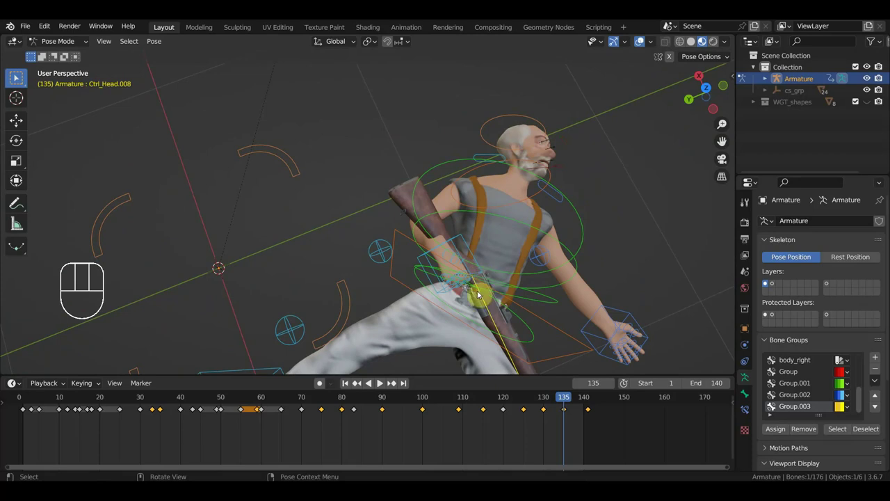
Step: Select Ctrl_Hand_IK_Right from top view and remove a box-selected set of its timeline keys
{"action": "left_click_drag", "start_coordinate": [462, 247], "coordinate": [434, 237]}
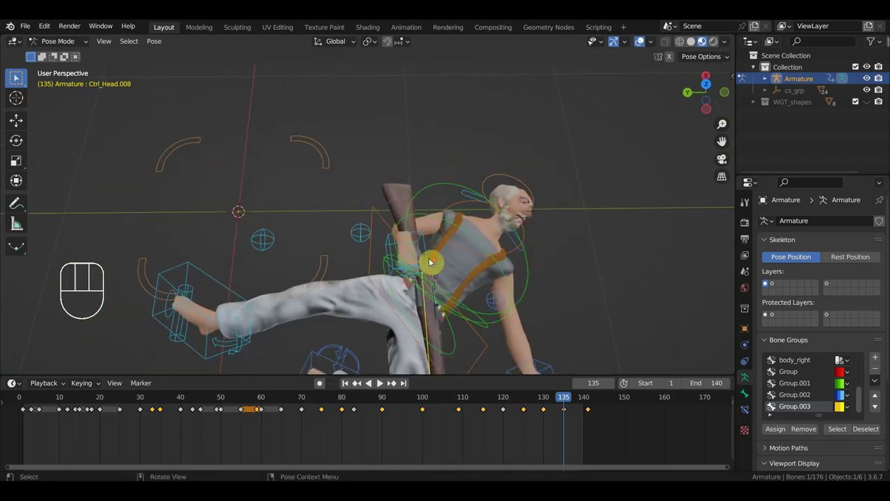
{"action": "left_click_drag", "start_coordinate": [438, 243], "coordinate": [405, 248]}
{"action": "left_click", "coordinate": [392, 246]}
{"action": "key", "text": "KP_7"}
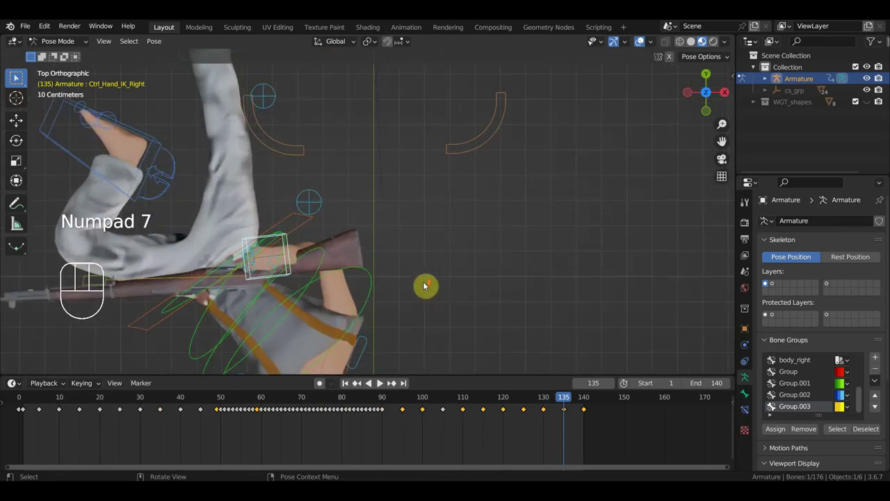
{"action": "left_click_drag", "start_coordinate": [435, 272], "coordinate": [492, 181]}
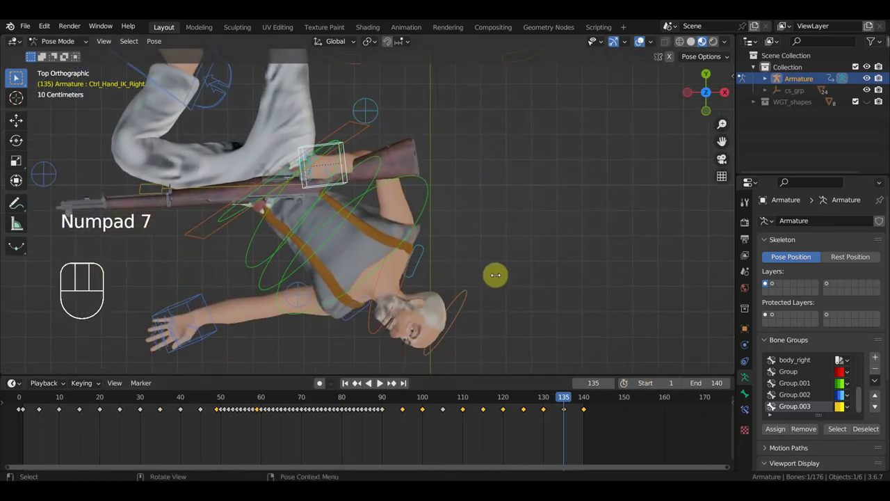
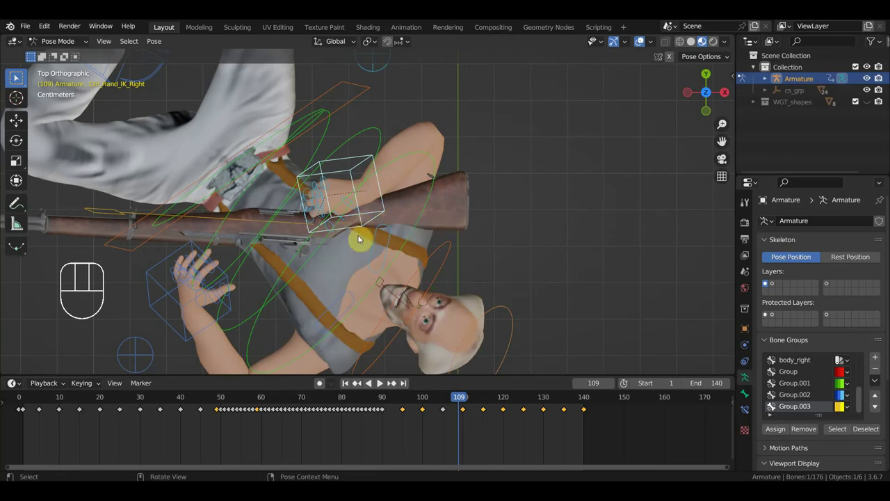
{"action": "left_click_drag", "start_coordinate": [467, 402], "coordinate": [525, 420]}
{"action": "left_click_drag", "start_coordinate": [538, 410], "coordinate": [521, 403]}
{"action": "key", "text": "Delete"}
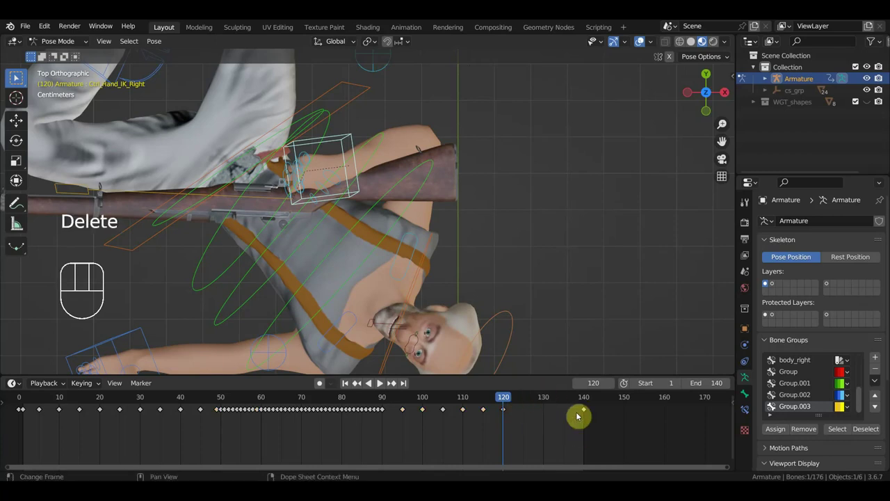
Step: At frame 140 shift and slightly rotate the right hand control, re-angling the rifle on the fallen man
{"action": "left_click", "coordinate": [587, 402]}
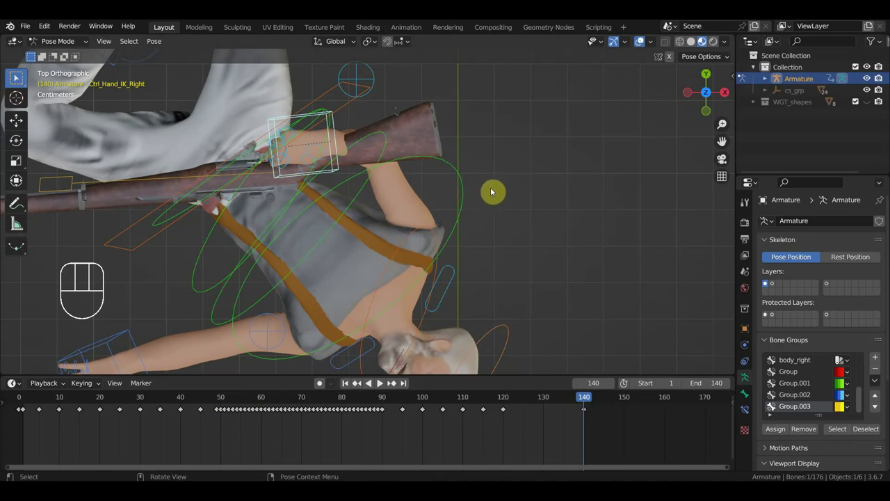
{"action": "key", "text": "g"}
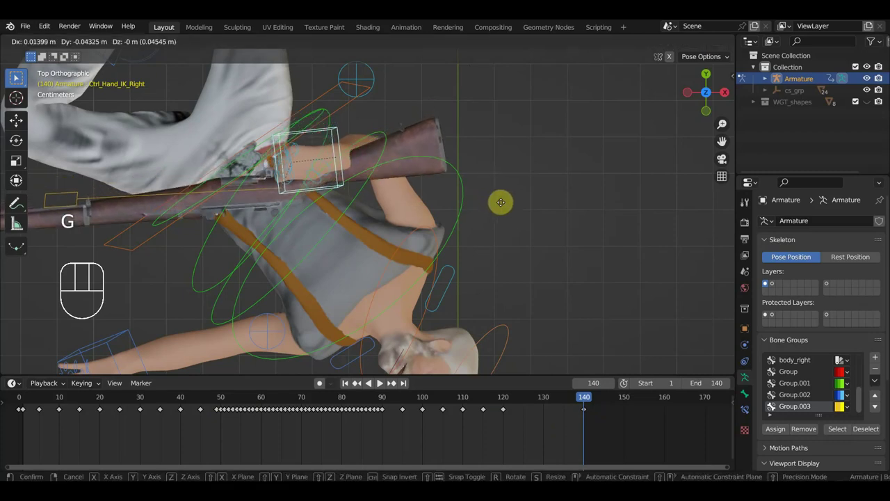
{"action": "key", "text": "r"}
{"action": "key", "text": "r"}
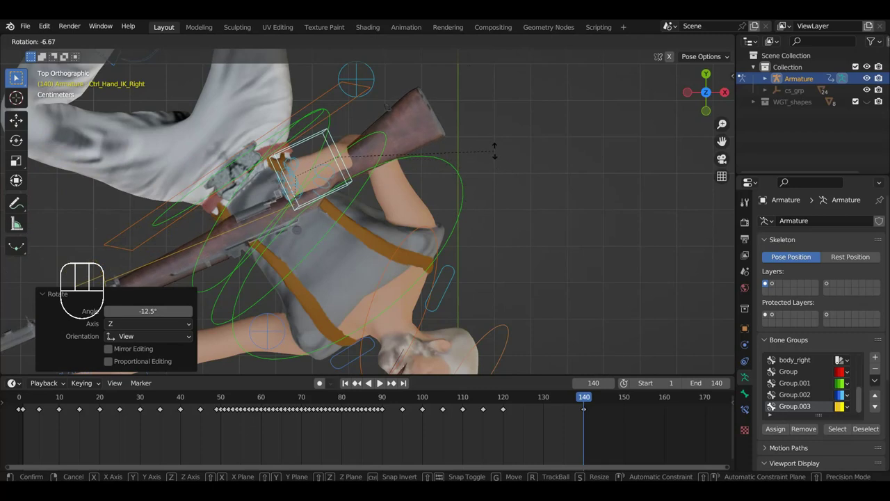
{"action": "left_click", "coordinate": [256, 224]}
{"action": "key", "text": "r"}
{"action": "left_click_drag", "start_coordinate": [377, 246], "coordinate": [359, 196]}
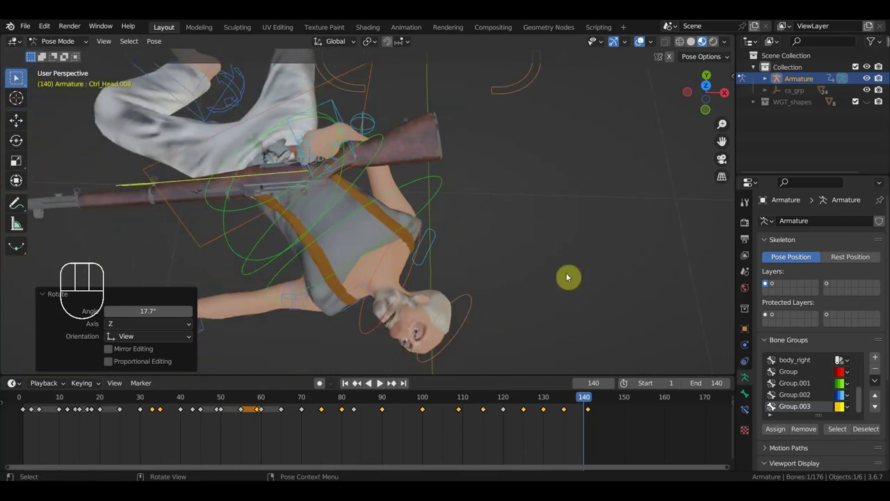
Step: Key Location & Rotation on all 76 controls at frame 140 and scrub back to check the fall's end
{"action": "key", "text": "a"}
{"action": "key", "text": "i"}
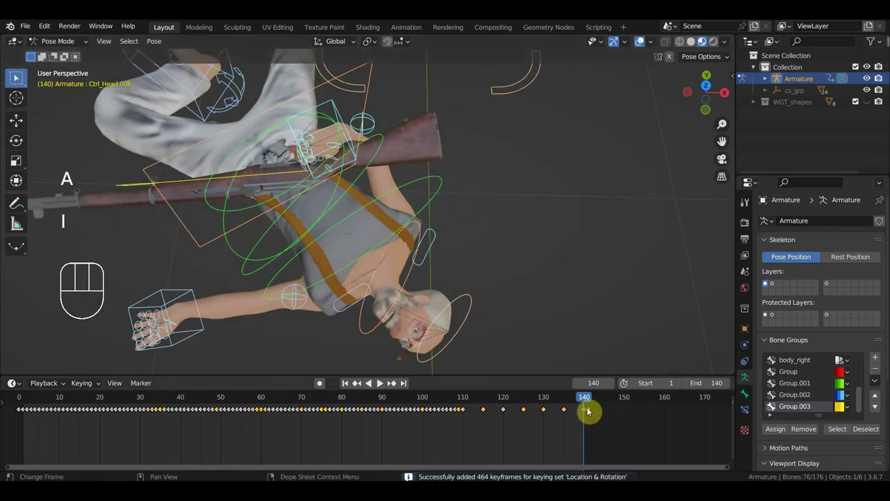
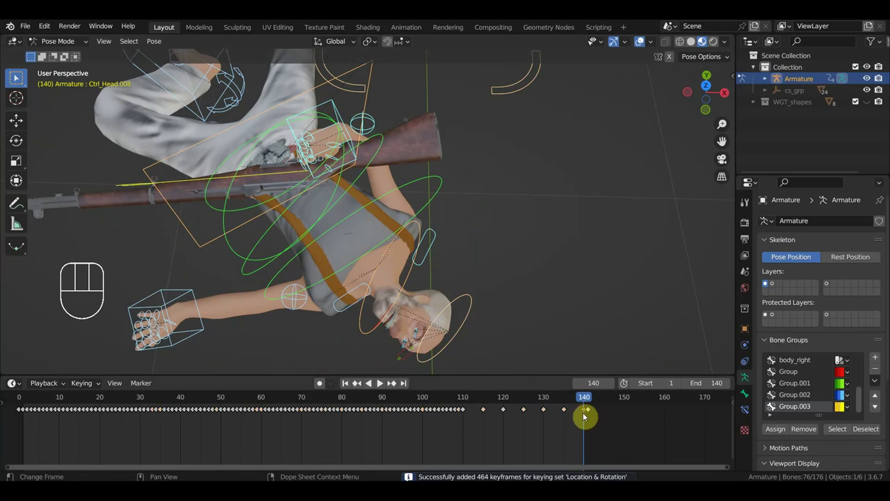
{"action": "key", "text": "g"}
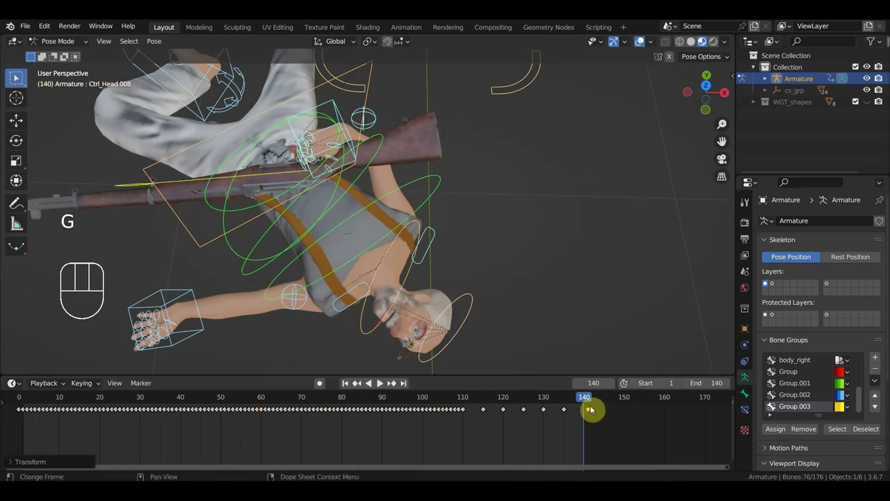
{"action": "left_click_drag", "start_coordinate": [581, 403], "coordinate": [576, 408]}
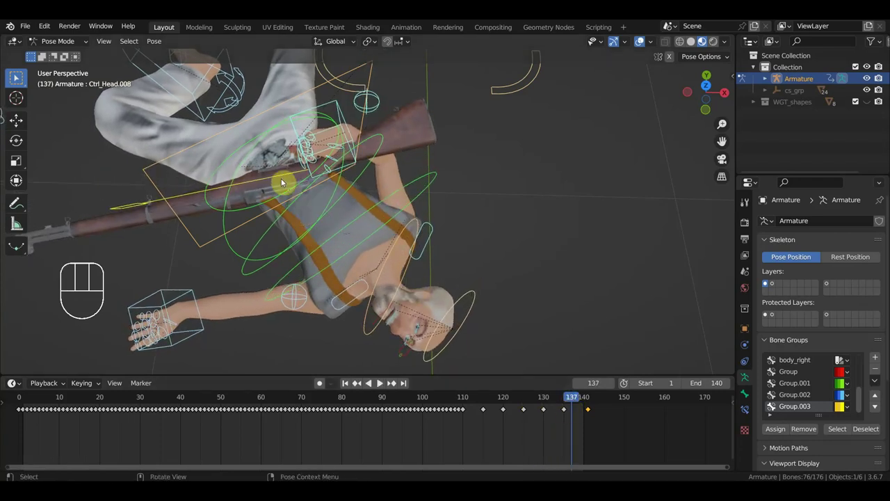
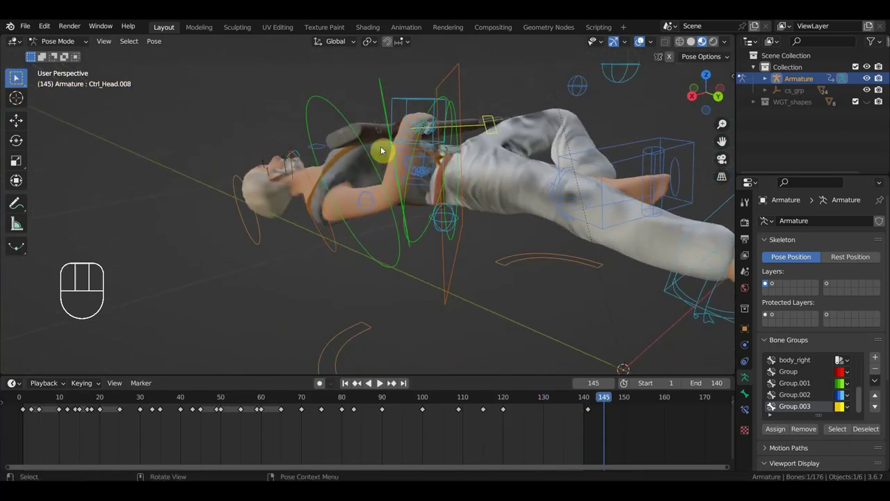
Step: From the right side view pick the control to adjust and scrub the fall's ending toward frame 112
{"action": "left_click_drag", "start_coordinate": [400, 152], "coordinate": [431, 129]}
{"action": "key", "text": "KP_3"}
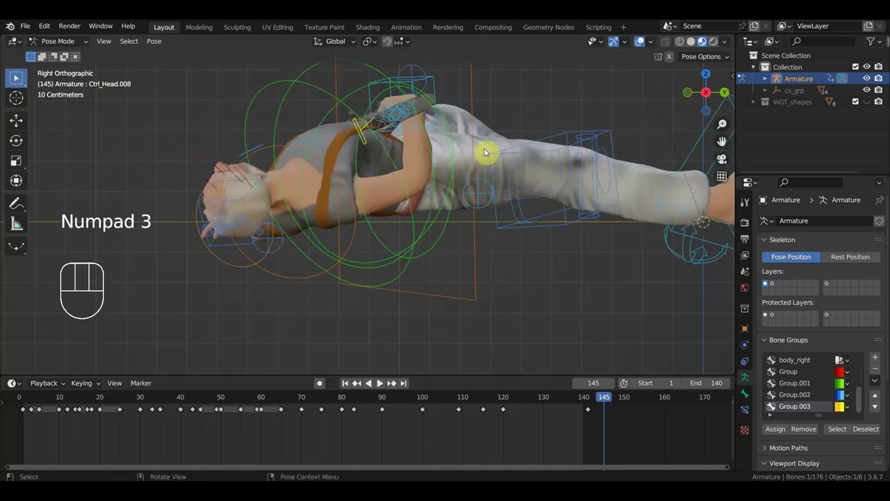
{"action": "left_click", "coordinate": [479, 252]}
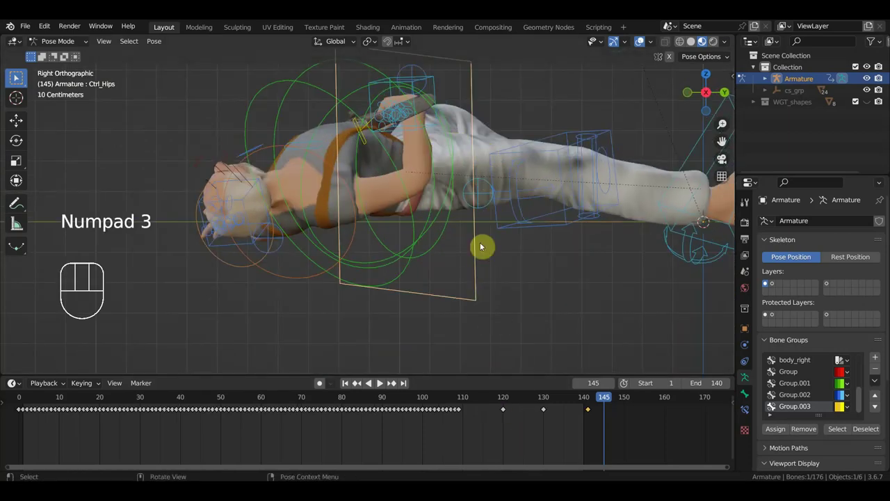
{"action": "left_click", "coordinate": [226, 403]}
{"action": "left_click_drag", "start_coordinate": [232, 401], "coordinate": [568, 435]}
{"action": "left_click_drag", "start_coordinate": [441, 325], "coordinate": [161, 338]}
{"action": "left_click_drag", "start_coordinate": [285, 312], "coordinate": [254, 308]}
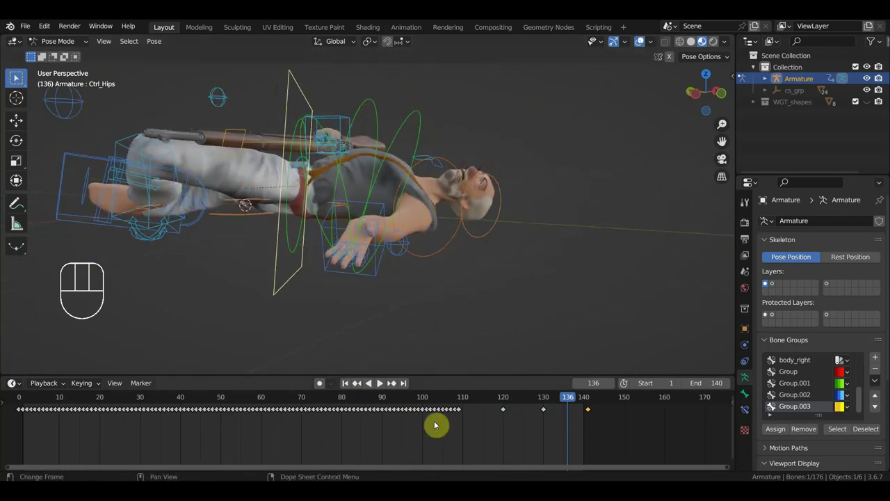
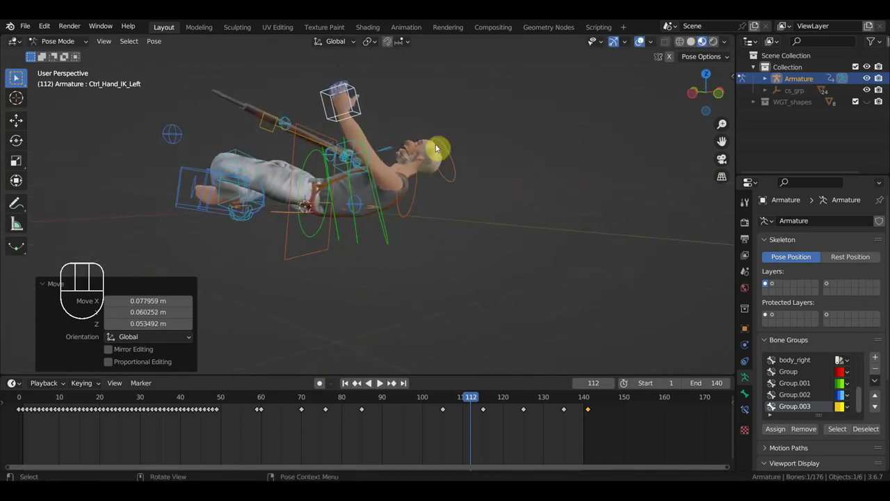
Step: Turn the head at frame 112 and key Location & Rotation for every control there
{"action": "key", "text": "r"}
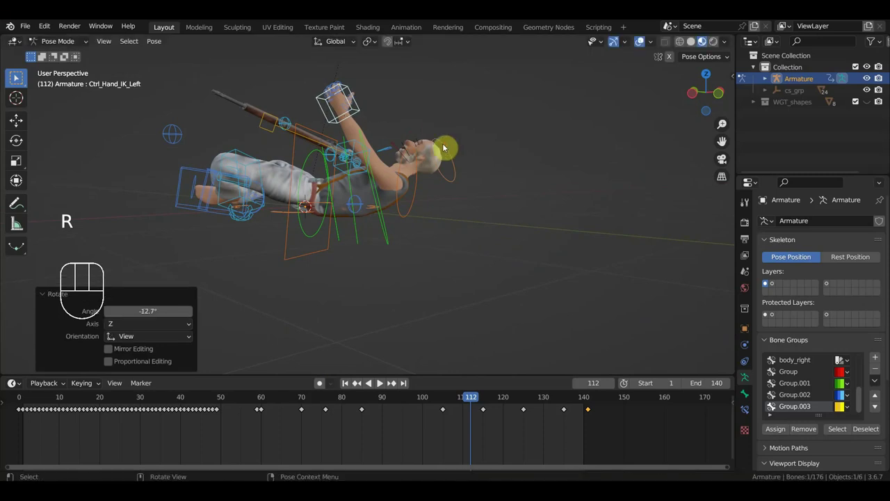
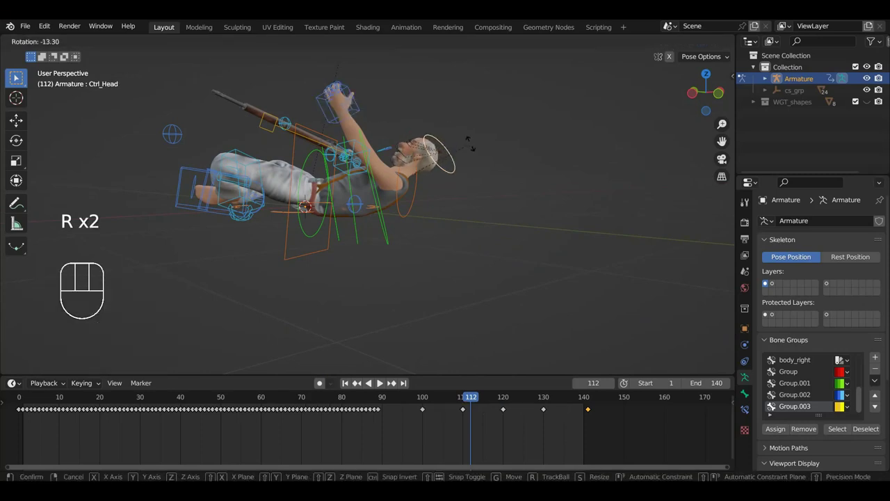
{"action": "key", "text": "r"}
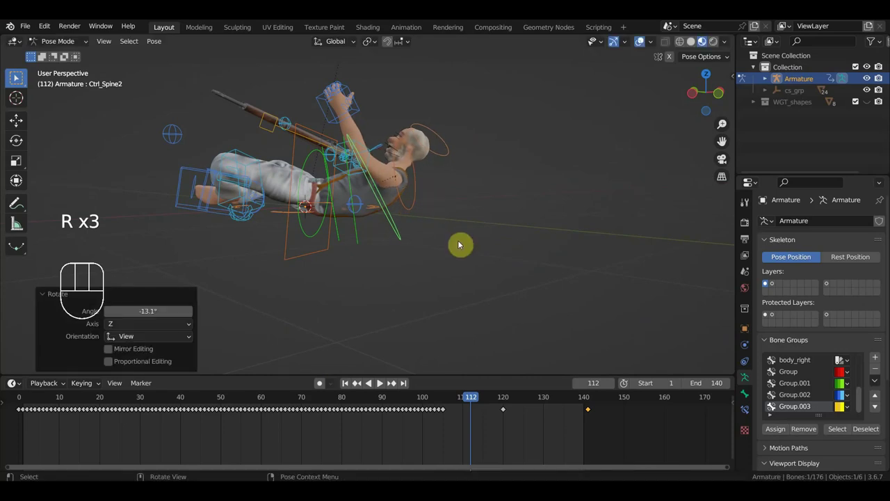
{"action": "key", "text": "a"}
{"action": "key", "text": "i"}
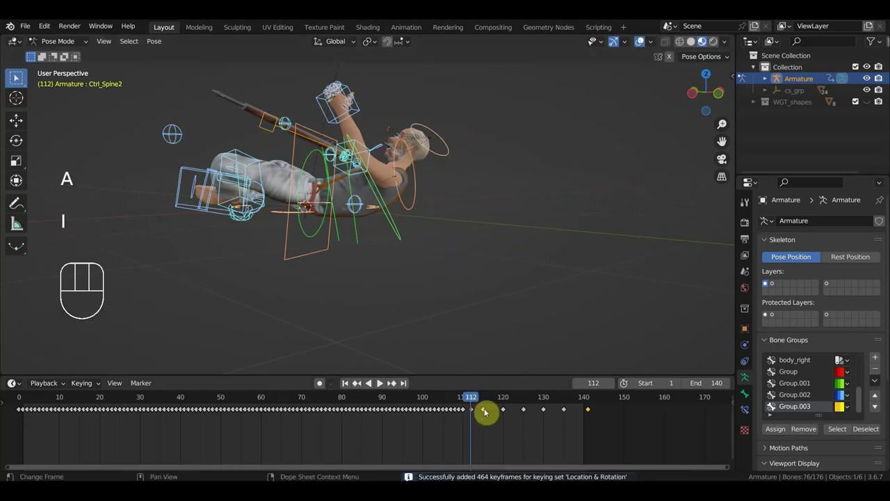
{"action": "left_click_drag", "start_coordinate": [472, 403], "coordinate": [475, 408]}
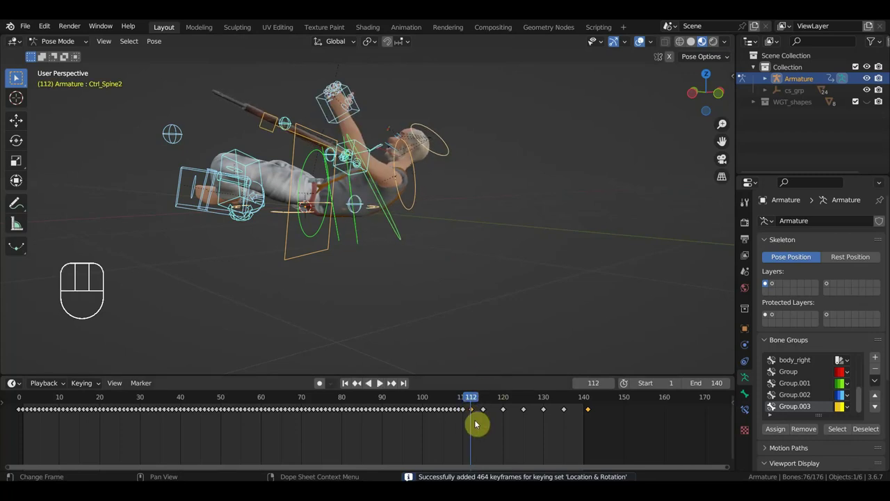
{"action": "left_click_drag", "start_coordinate": [451, 281], "coordinate": [684, 284]}
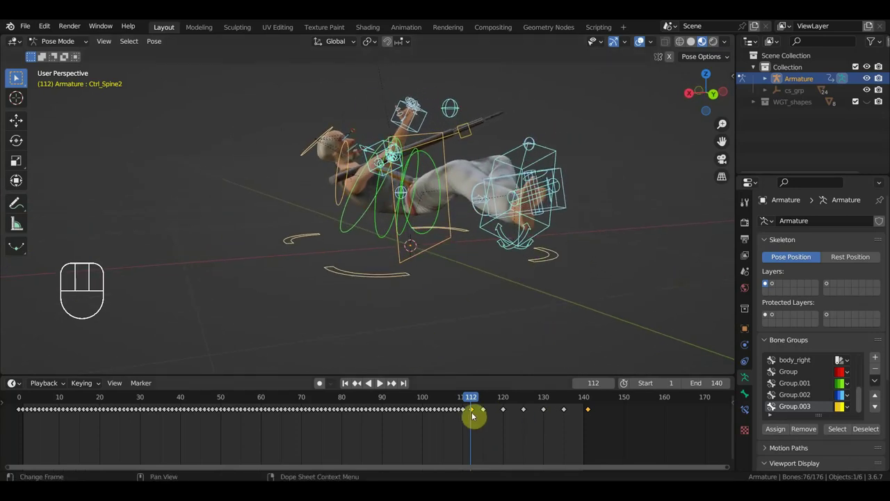
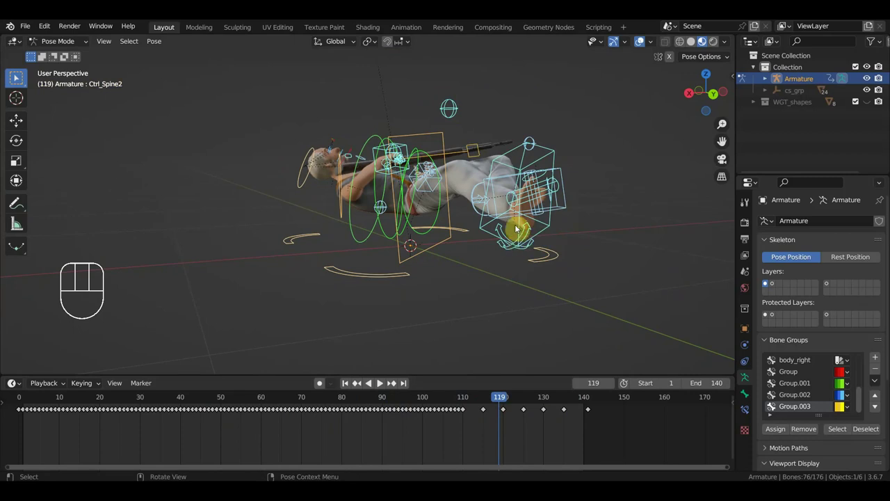
{"action": "key", "text": "KP_3"}
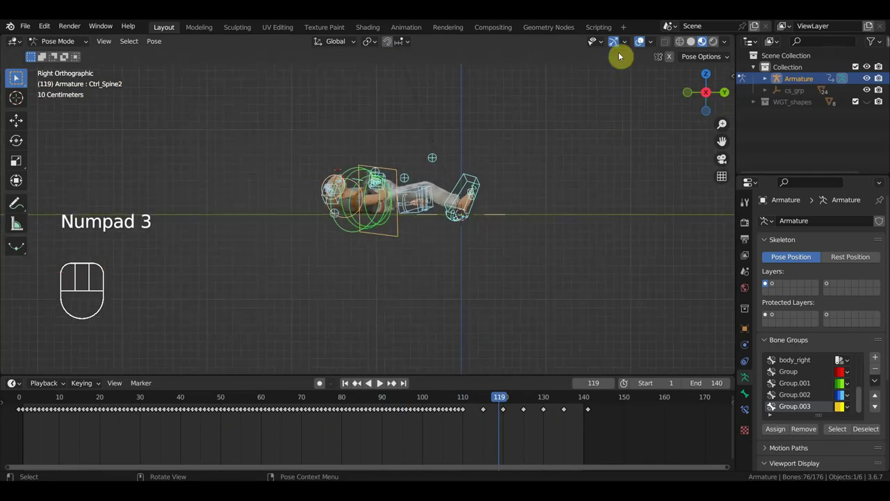
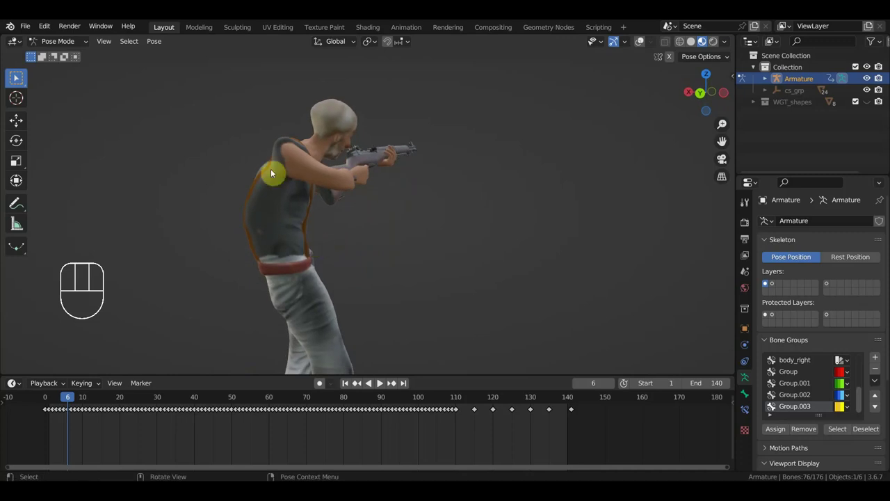
Step: Orbit around the standing old man to inspect the aiming pose and rifle grip from below and the side
{"action": "left_click_drag", "start_coordinate": [289, 170], "coordinate": [330, 179]}
{"action": "left_click_drag", "start_coordinate": [383, 188], "coordinate": [355, 177]}
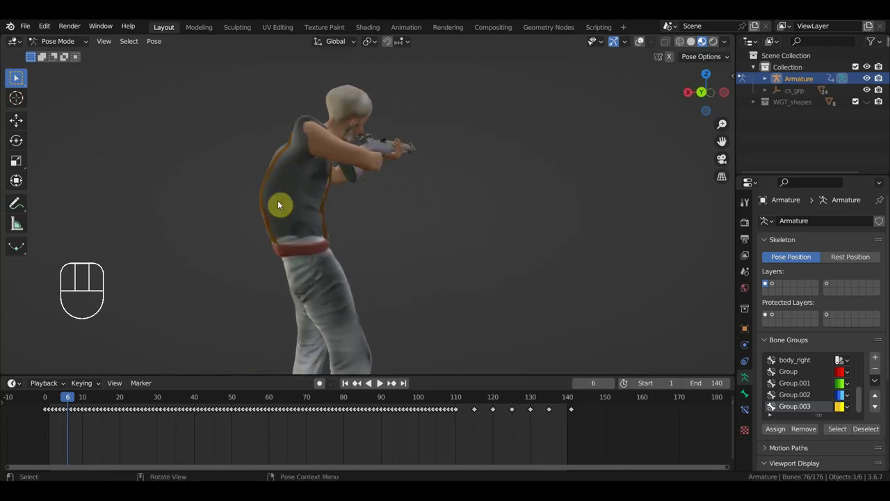
{"action": "middle_click", "coordinate": [289, 209]}
{"action": "left_click_drag", "start_coordinate": [257, 204], "coordinate": [265, 250]}
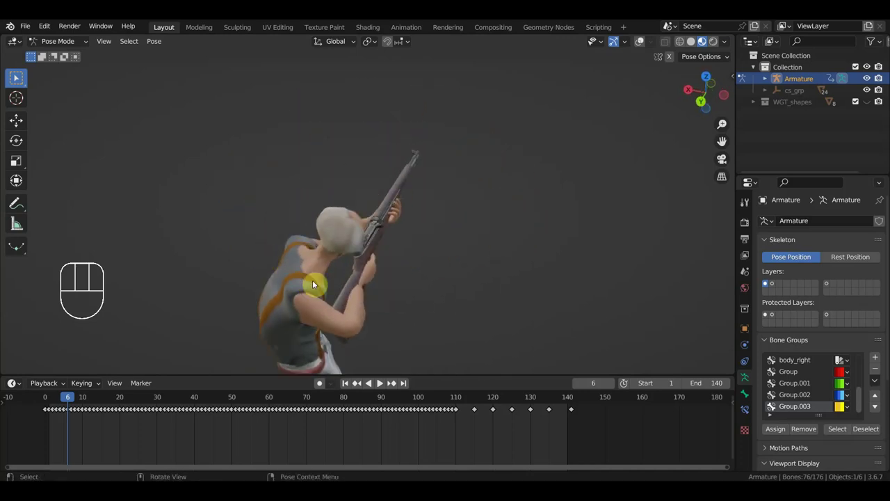
{"action": "left_click_drag", "start_coordinate": [311, 268], "coordinate": [316, 248]}
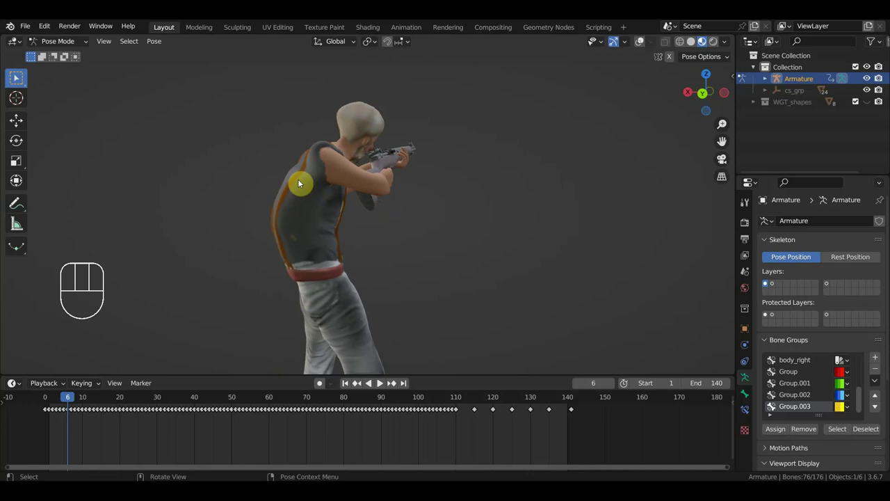
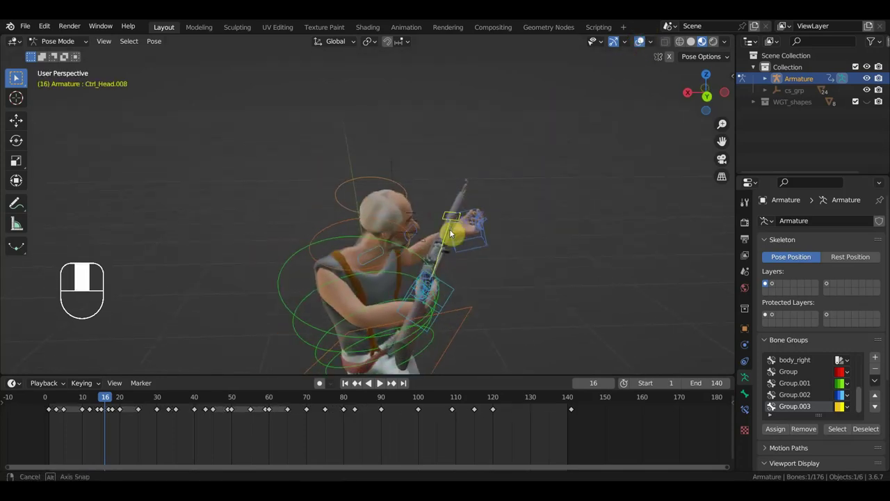
Step: From top view rotate the head control and key its location and rotation at frames 16 and 18
{"action": "key", "text": "KP_7"}
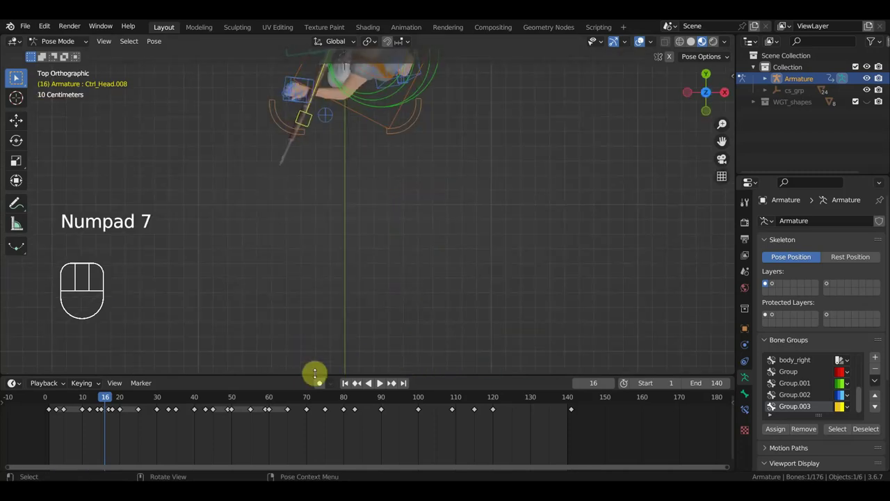
{"action": "middle_click", "coordinate": [473, 217]}
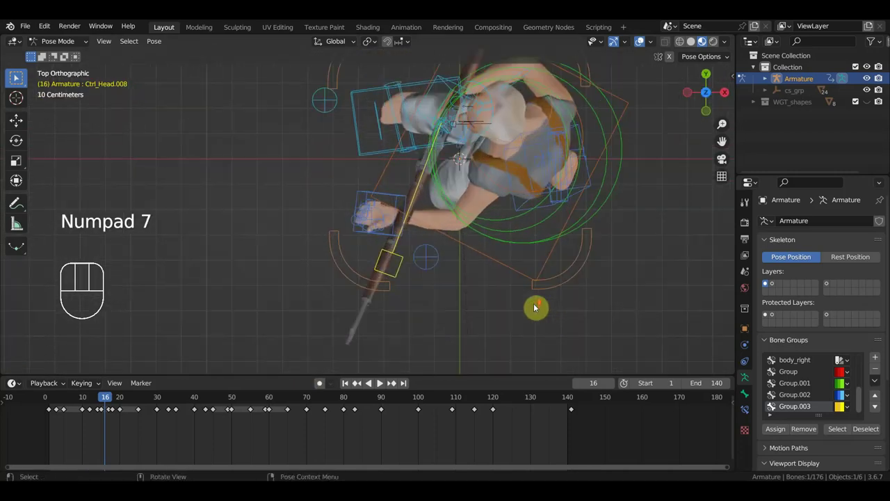
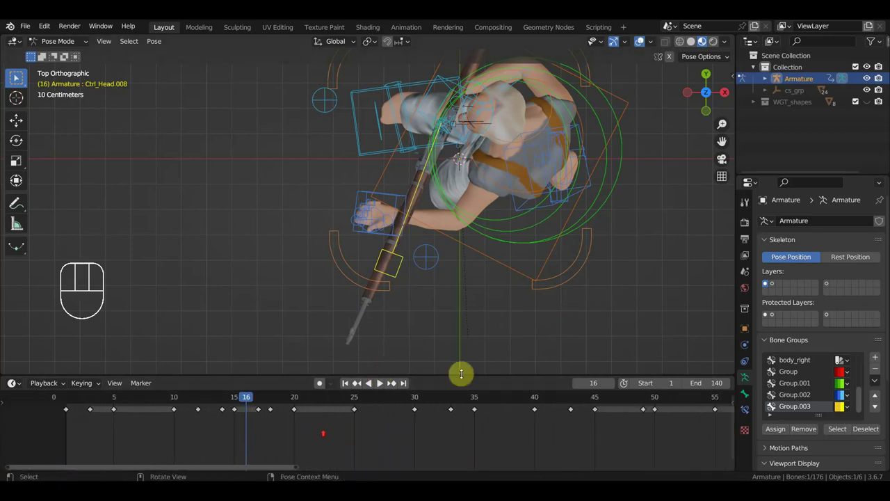
{"action": "key", "text": "r"}
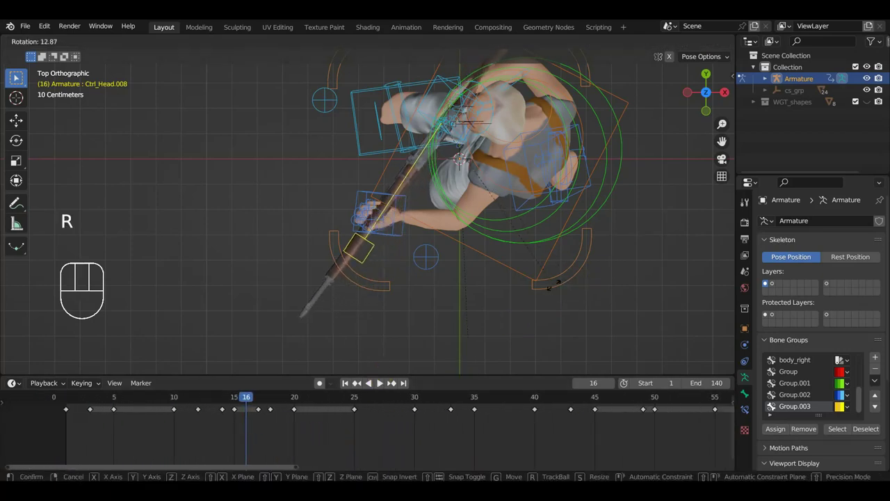
{"action": "key", "text": "i"}
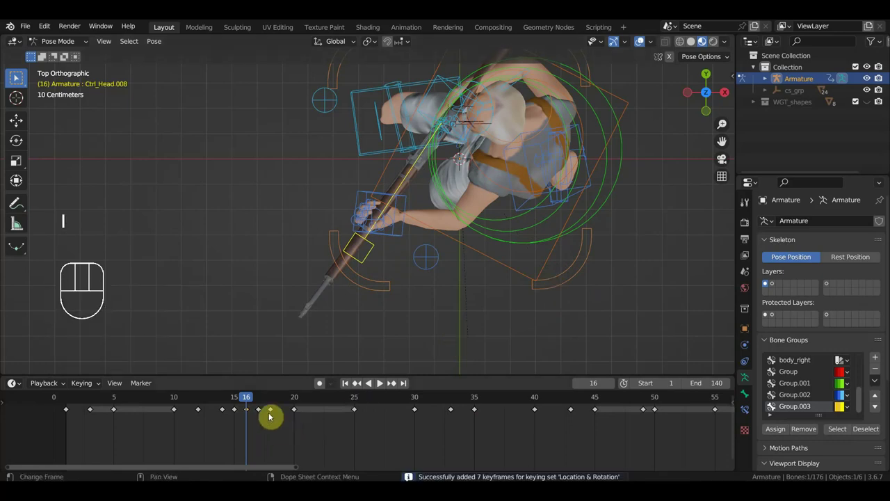
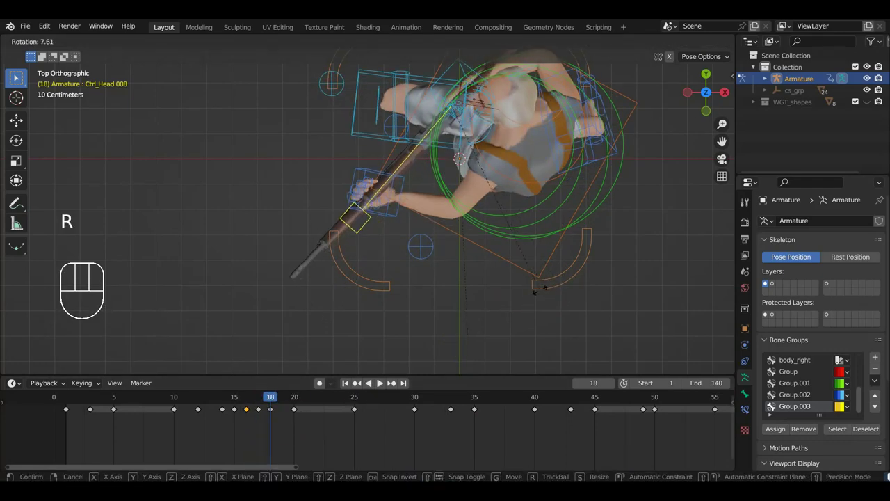
{"action": "key", "text": "i"}
{"action": "left_click", "coordinate": [266, 414]}
{"action": "key", "text": "Delete"}
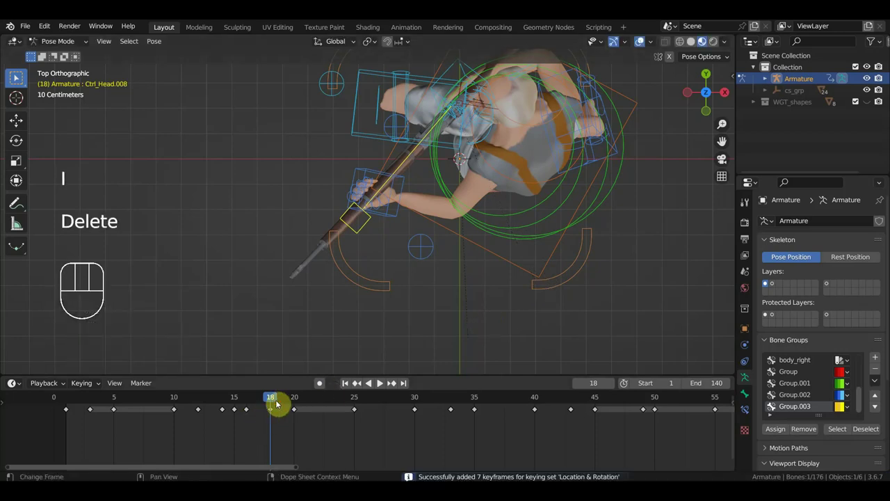
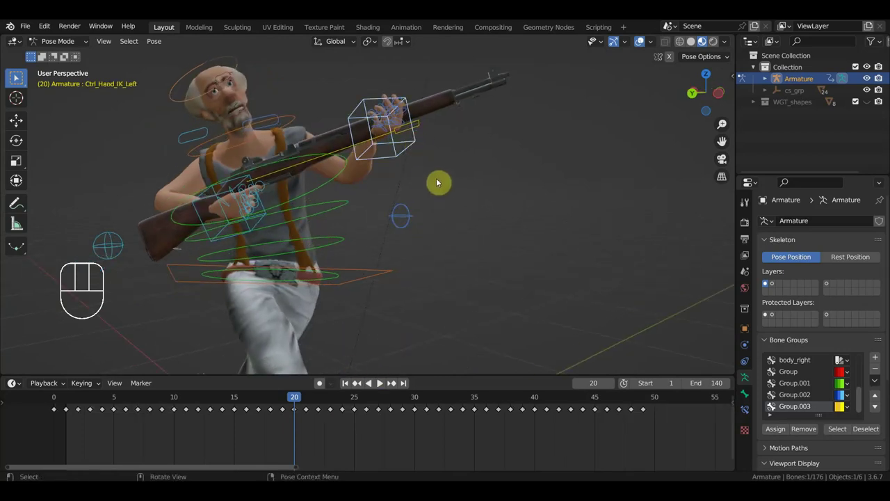
Step: Nudge and slightly rotate the head control around frame 20 and key the whole rig's pose
{"action": "key", "text": "g"}
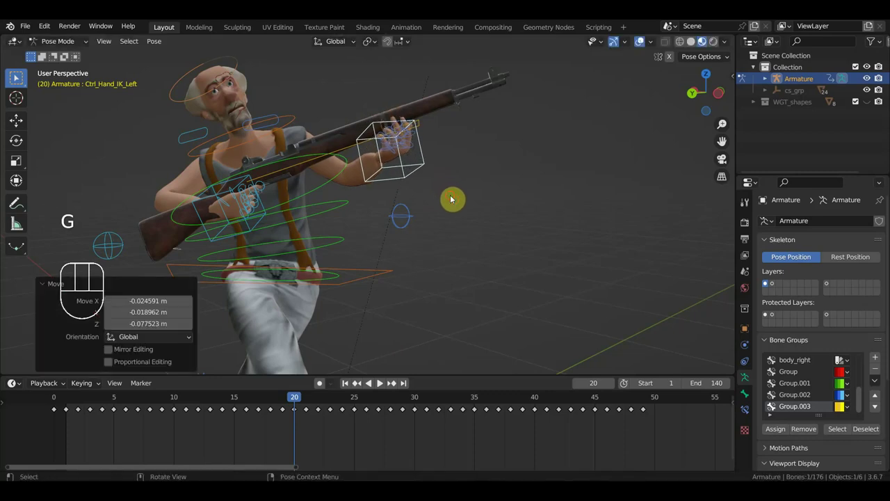
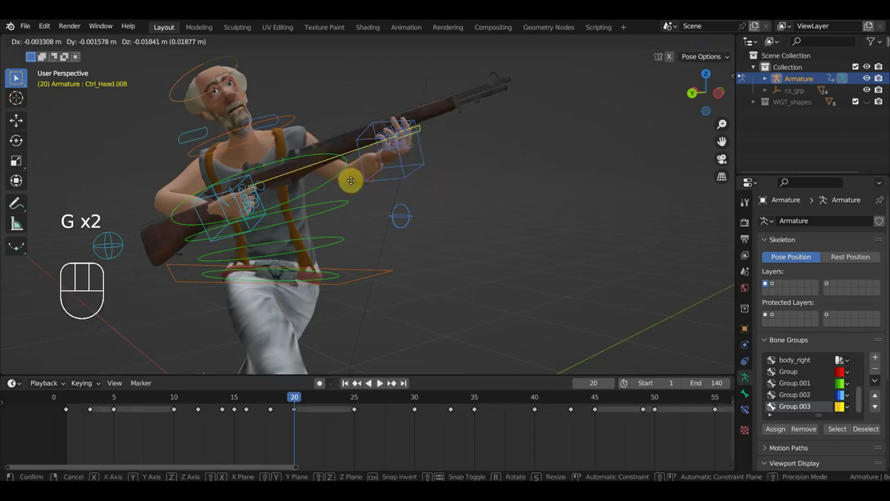
{"action": "key", "text": "ctrl+z"}
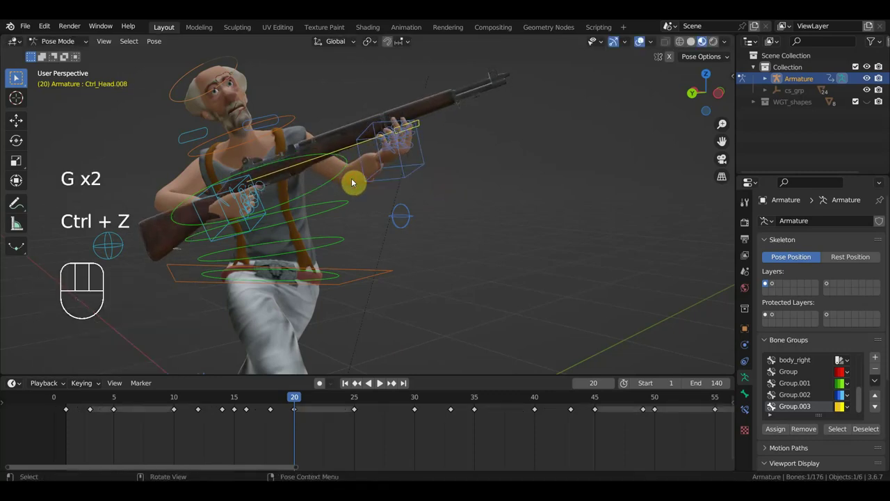
{"action": "key", "text": "r"}
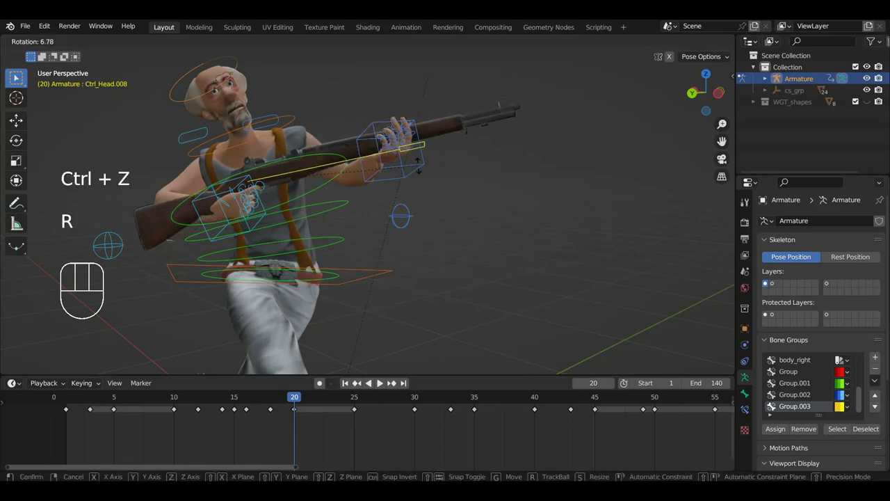
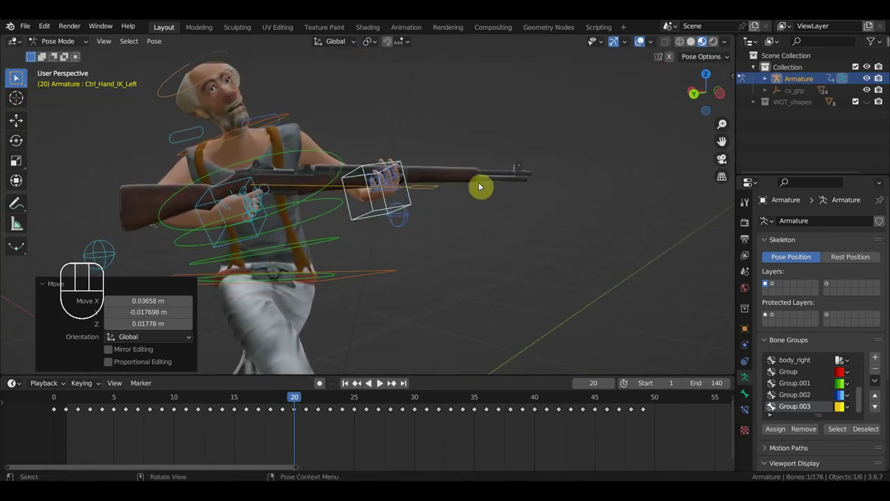
{"action": "key", "text": "a"}
{"action": "key", "text": "i"}
{"action": "left_click", "coordinate": [410, 174]}
Step: Step to frames 32 and 35 and slide the left hand IK control along the rifle
{"action": "left_click_drag", "start_coordinate": [325, 399], "coordinate": [421, 426]}
{"action": "left_click_drag", "start_coordinate": [420, 425], "coordinate": [319, 403]}
{"action": "key", "text": "Delete"}
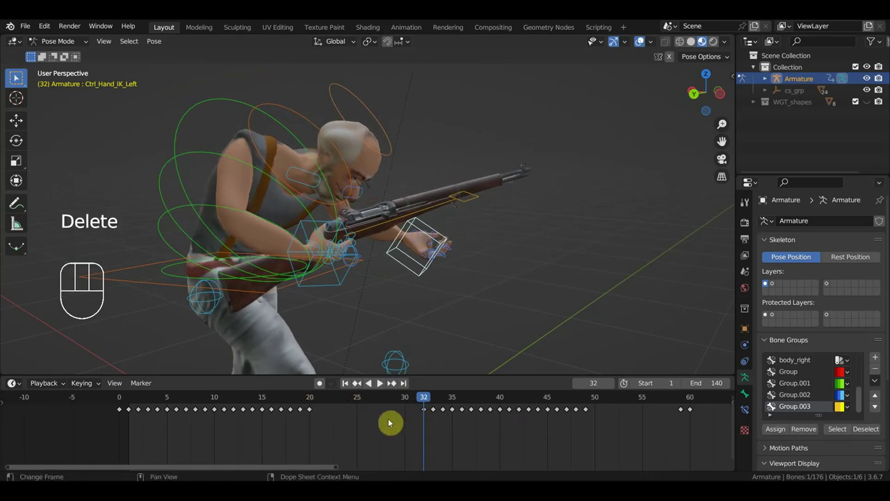
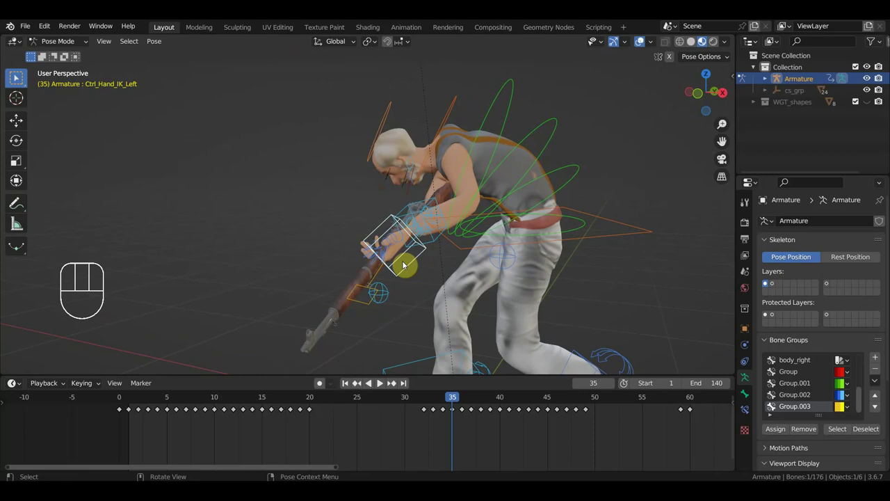
{"action": "key", "text": "g"}
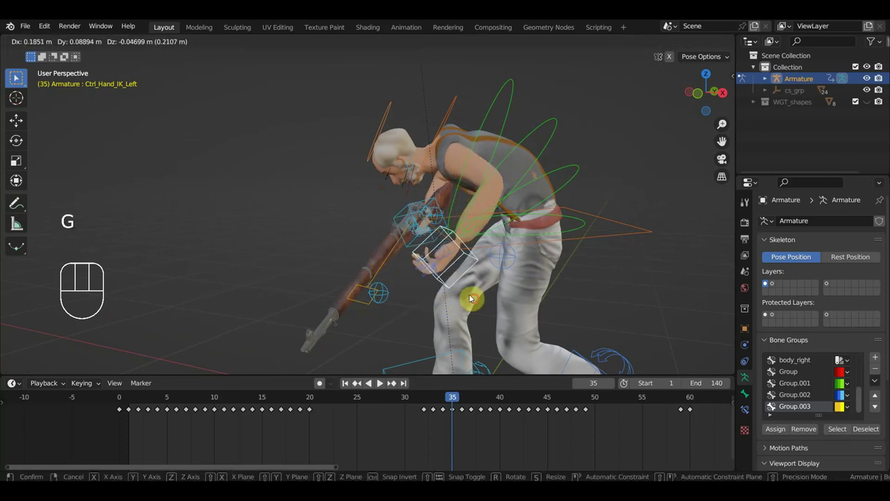
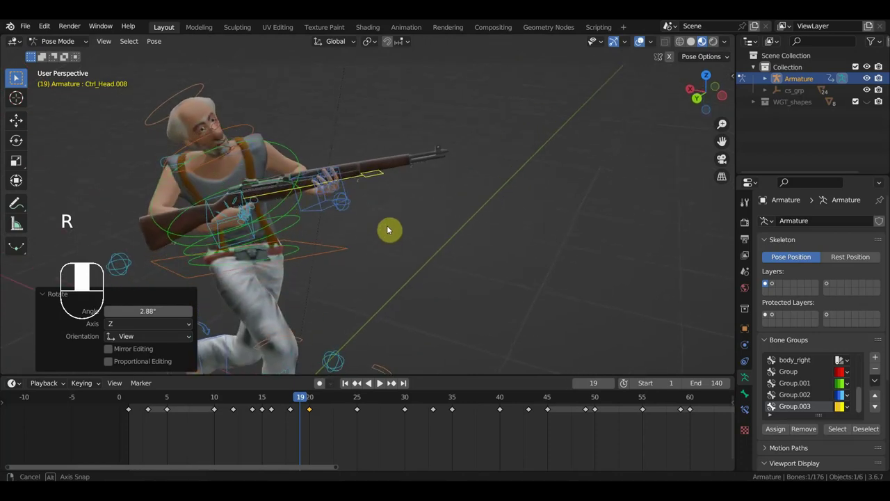
Step: Key Location & Rotation for all 76 bones at frame 19, then review the pose at frame 28
{"action": "key", "text": "r"}
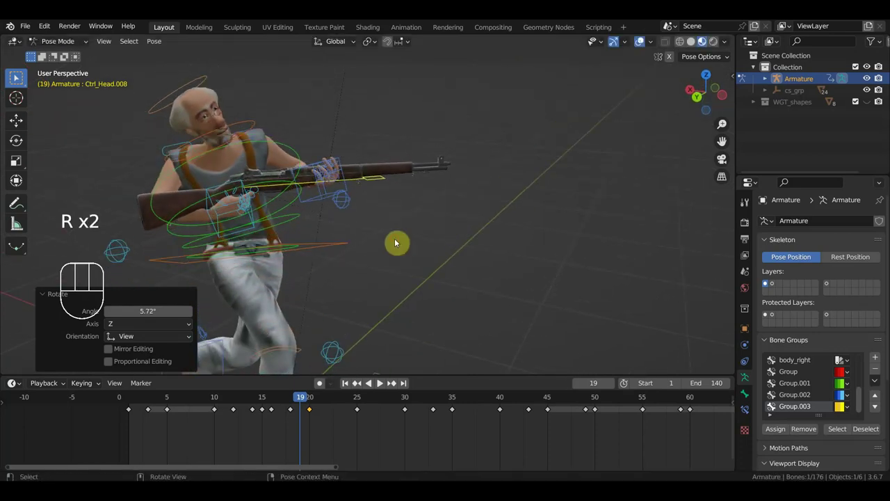
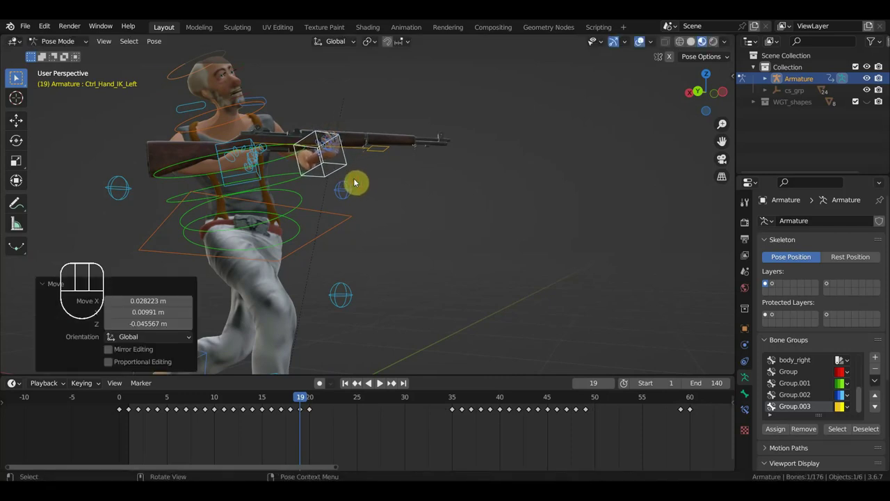
{"action": "key", "text": "a"}
{"action": "key", "text": "i"}
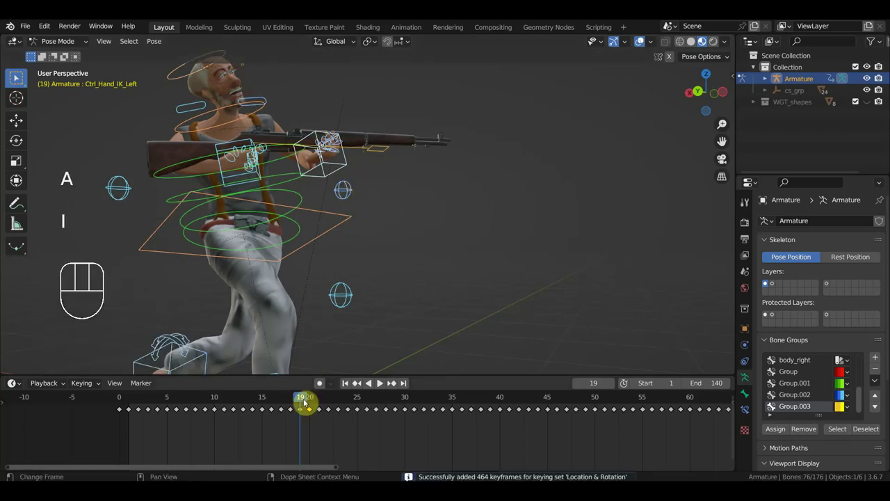
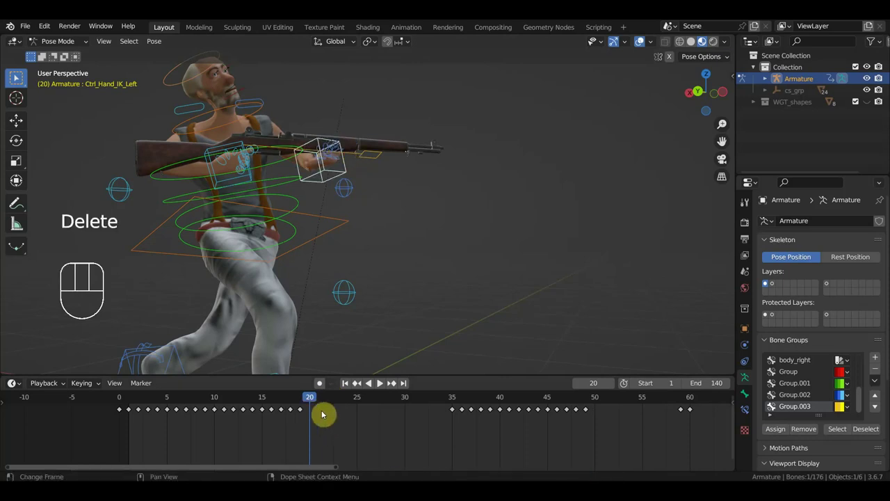
{"action": "left_click_drag", "start_coordinate": [394, 262], "coordinate": [337, 281]}
{"action": "middle_click", "coordinate": [373, 265]}
{"action": "left_click_drag", "start_coordinate": [319, 404], "coordinate": [390, 420]}
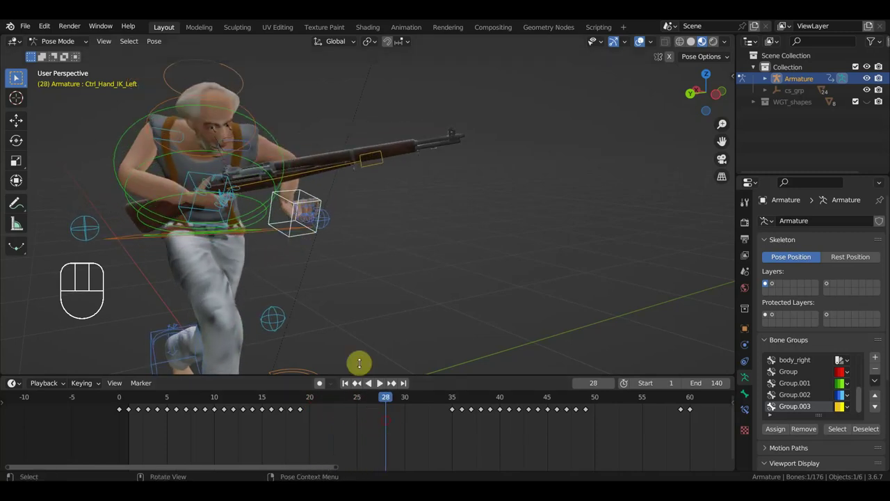
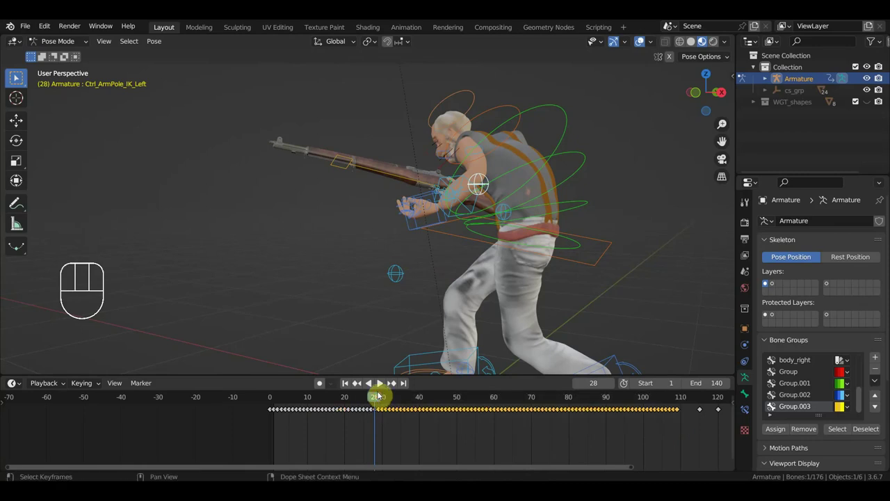
Step: Delete the left arm pole's middle keys, then move the left hand closer and tilt the rifle down at frame 49
{"action": "key", "text": "Delete"}
{"action": "left_click_drag", "start_coordinate": [393, 403], "coordinate": [418, 387]}
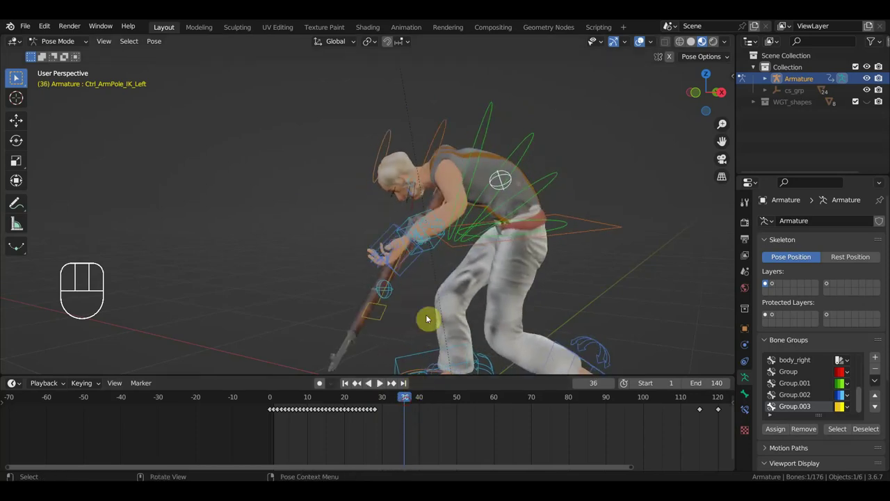
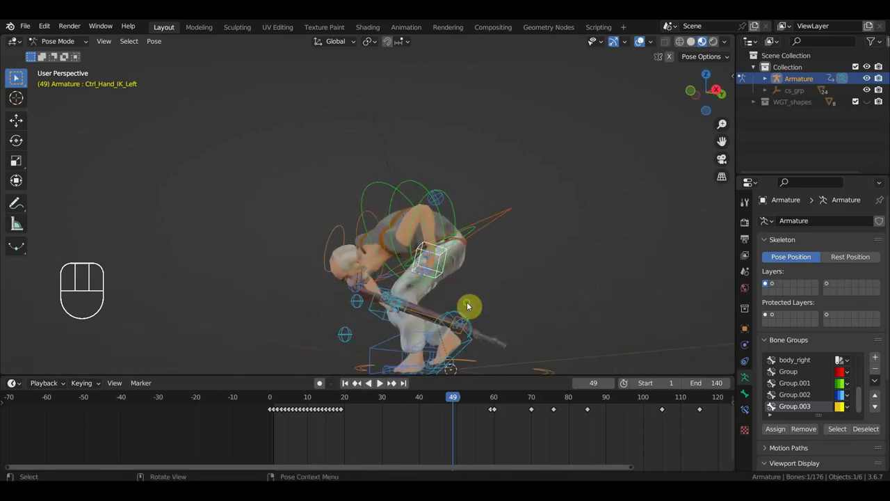
{"action": "key", "text": "g"}
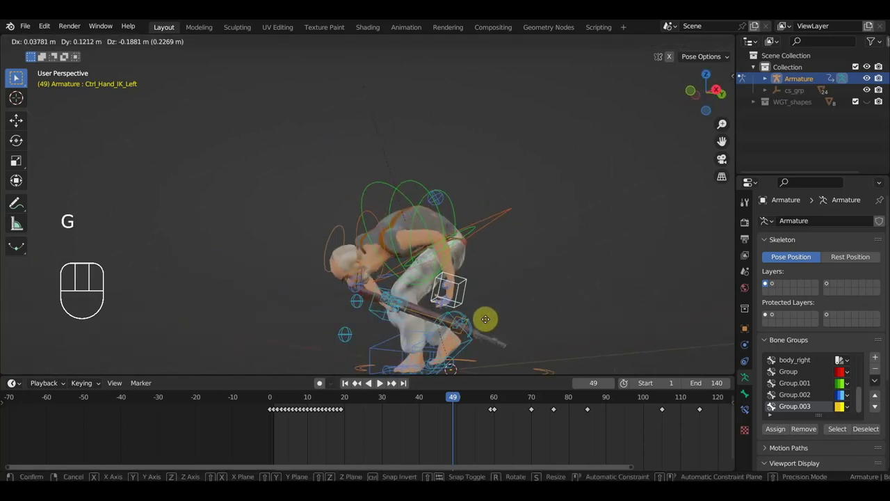
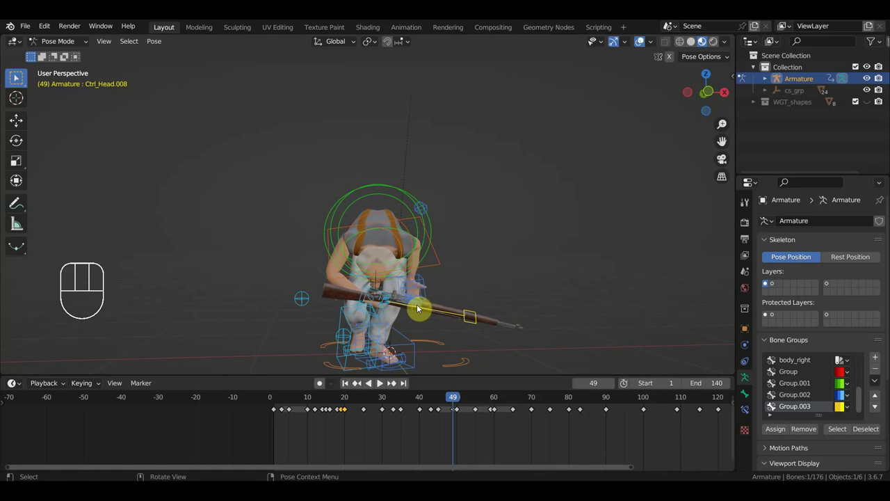
{"action": "key", "text": "g"}
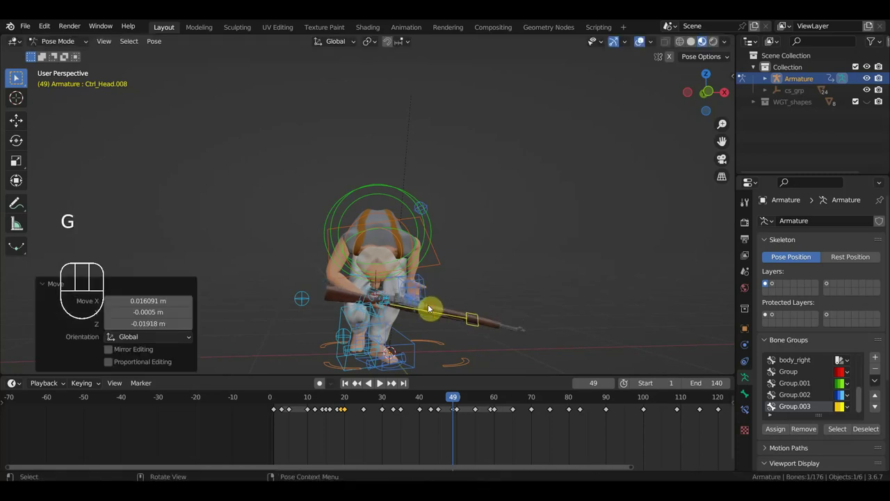
{"action": "key", "text": "ctrl+z"}
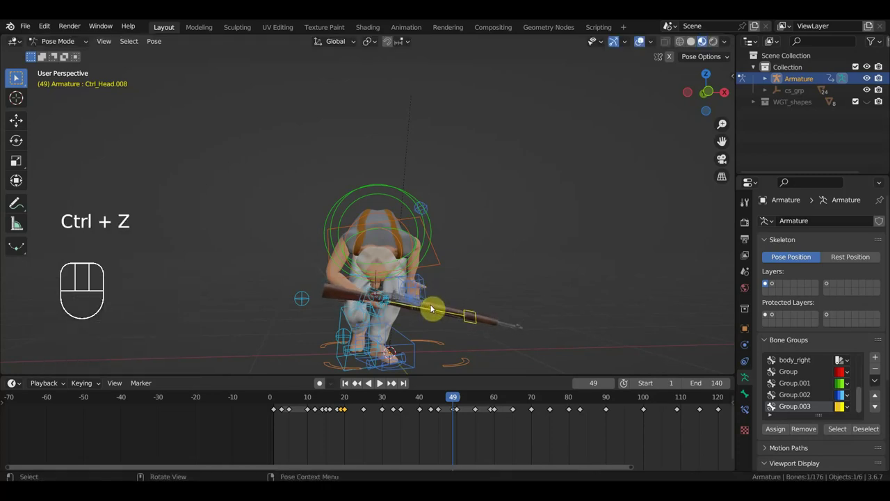
{"action": "key", "text": "r"}
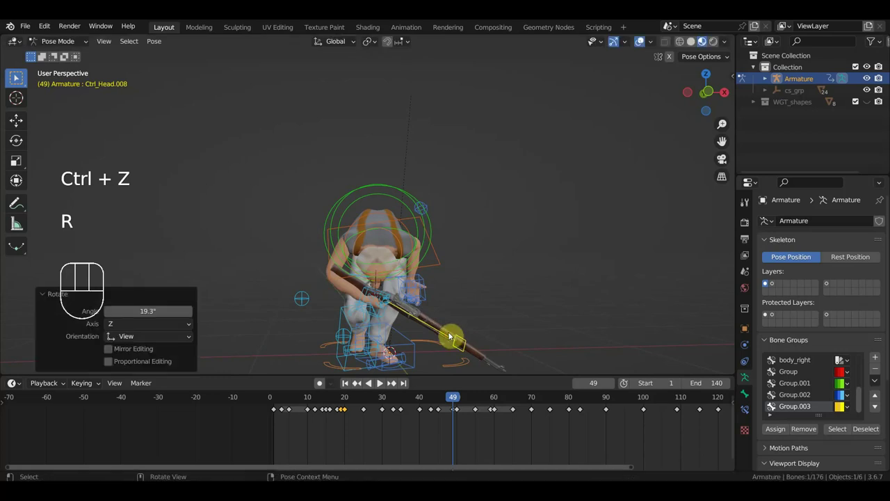
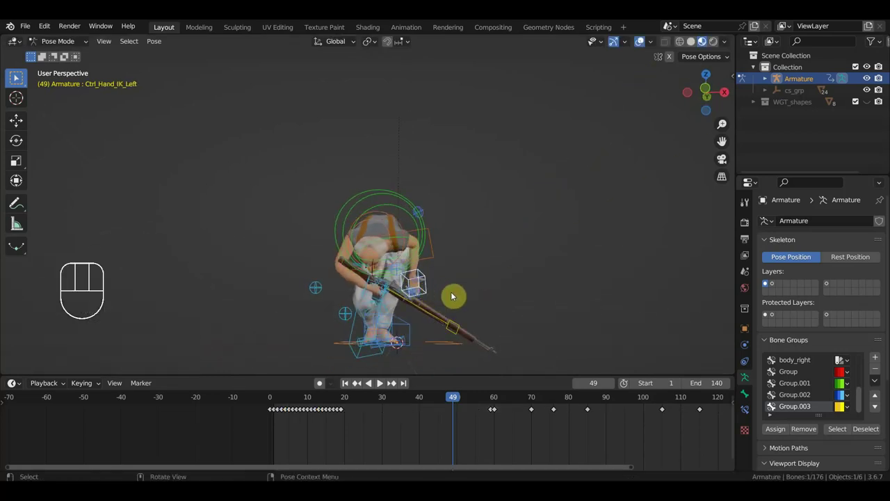
Step: Key all bones at frame 49 and scrub frames 47–55 to review the forward crouch
{"action": "key", "text": "a"}
{"action": "key", "text": "i"}
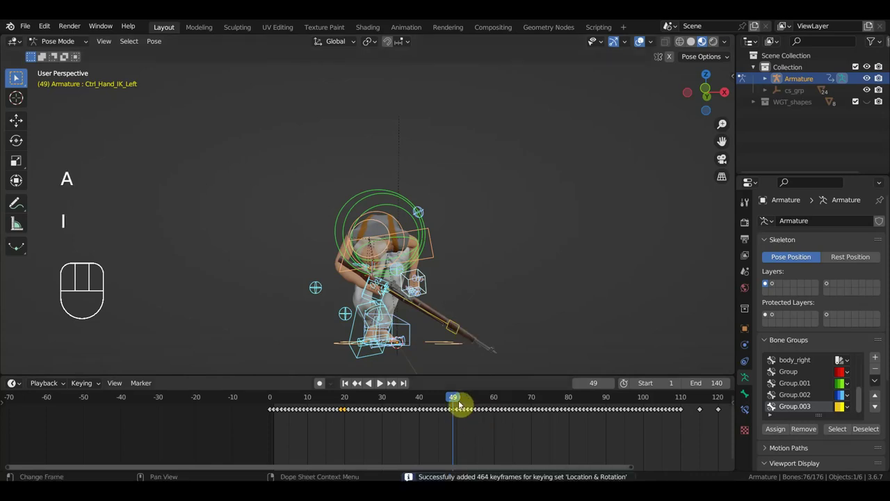
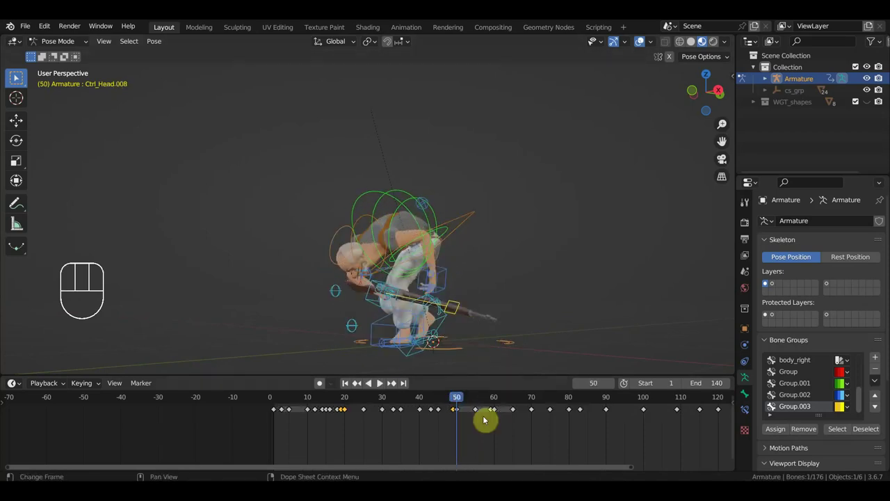
{"action": "left_click", "coordinate": [462, 414]}
{"action": "key", "text": "Delete"}
{"action": "left_click_drag", "start_coordinate": [474, 406], "coordinate": [475, 422]}
{"action": "left_click", "coordinate": [456, 406]}
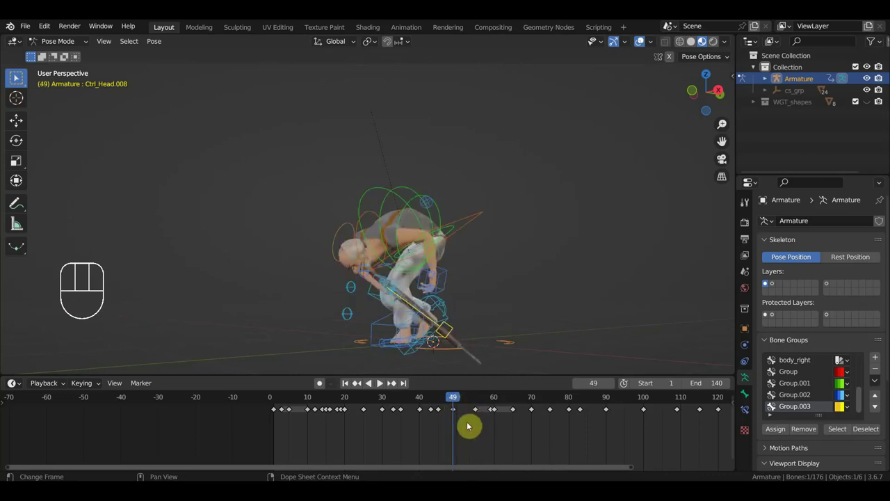
{"action": "left_click", "coordinate": [477, 406]}
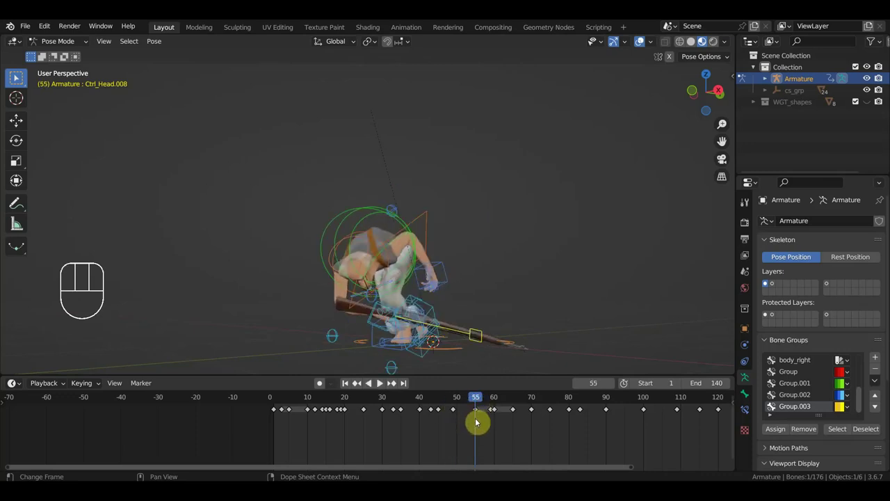
{"action": "left_click_drag", "start_coordinate": [502, 328], "coordinate": [534, 290]}
{"action": "left_click", "coordinate": [459, 401]}
{"action": "left_click", "coordinate": [470, 402]}
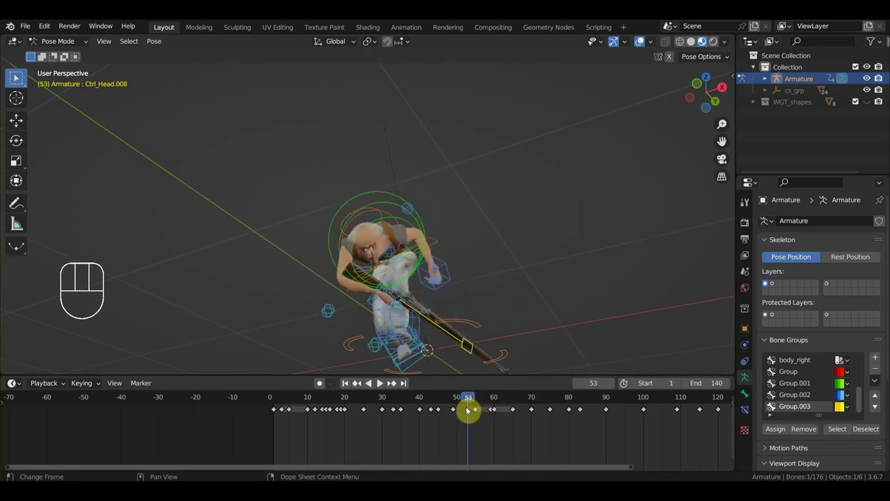
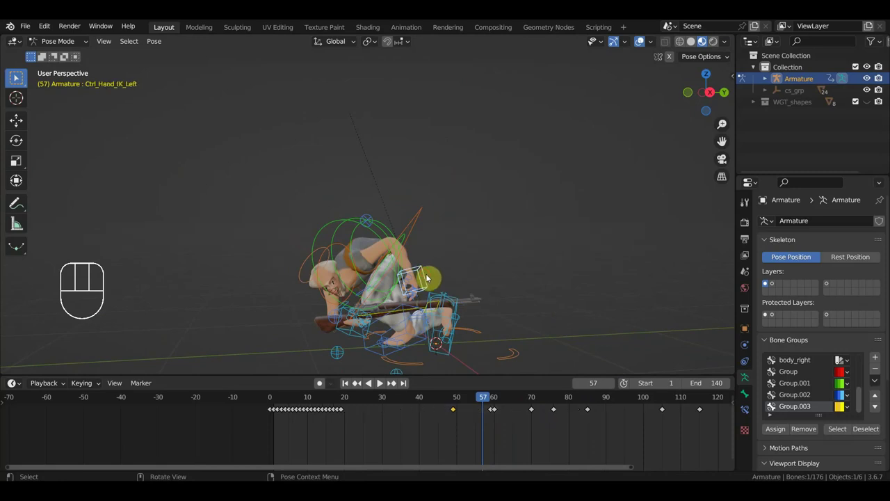
Step: Rotate and move Ctrl_Hand_IK_Left into its new pose at frame 57
{"action": "key", "text": "r"}
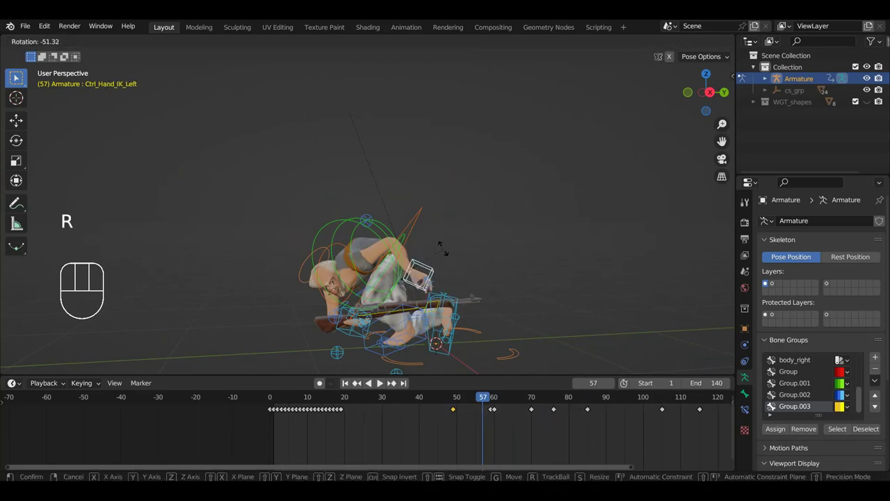
{"action": "key", "text": "g"}
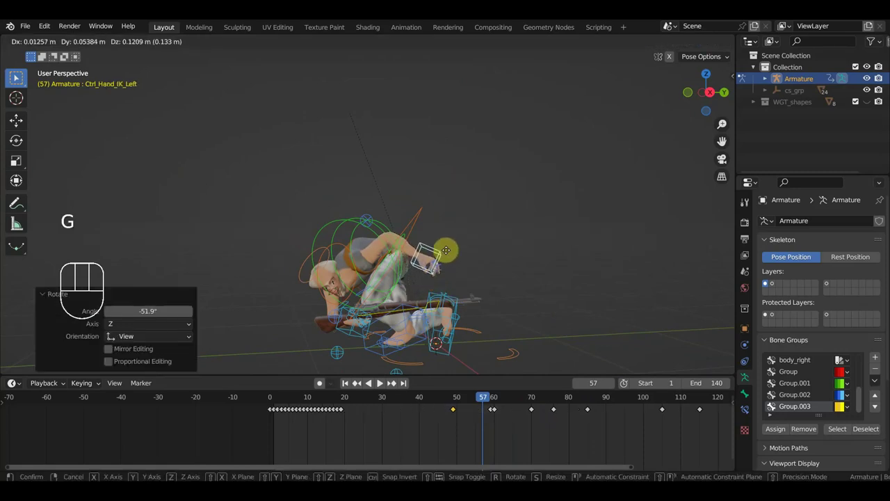
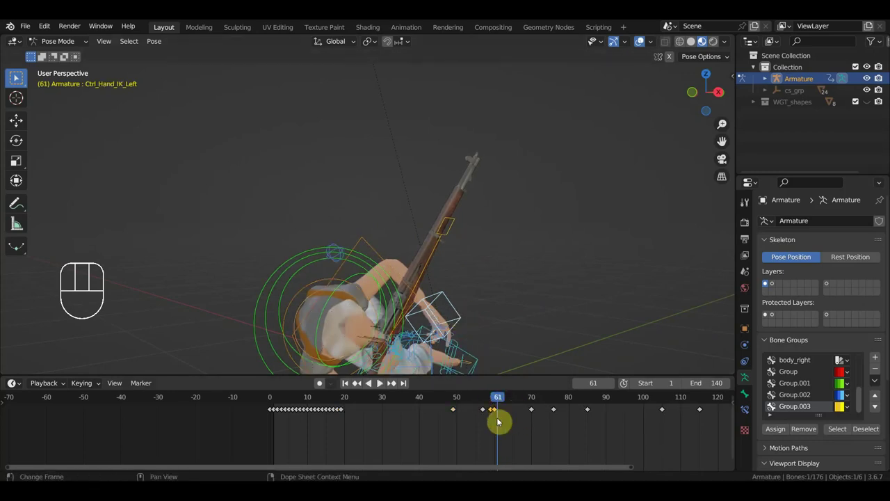
{"action": "key", "text": "Delete"}
Step: Scrub between frames 32 and 79 to review the motion, ending on frame 36 near the rifle
{"action": "left_click_drag", "start_coordinate": [507, 400], "coordinate": [508, 403]}
{"action": "left_click_drag", "start_coordinate": [484, 350], "coordinate": [532, 219]}
{"action": "left_click_drag", "start_coordinate": [528, 403], "coordinate": [408, 418]}
{"action": "left_click_drag", "start_coordinate": [459, 336], "coordinate": [505, 341]}
{"action": "left_click_drag", "start_coordinate": [491, 302], "coordinate": [527, 336]}
{"action": "left_click_drag", "start_coordinate": [524, 331], "coordinate": [603, 334]}
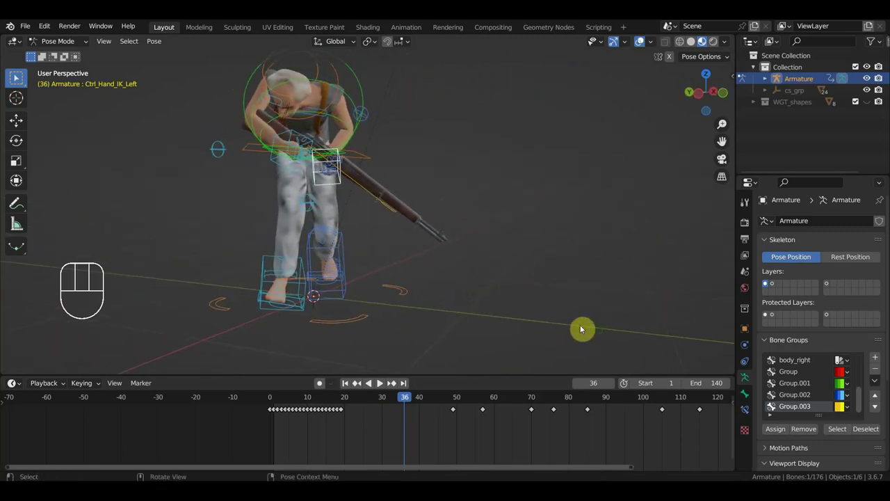
Step: Reposition and rotate Ctrl_Hand_IK_Right along the rifle at frame 36
{"action": "left_click_drag", "start_coordinate": [529, 306], "coordinate": [489, 364]}
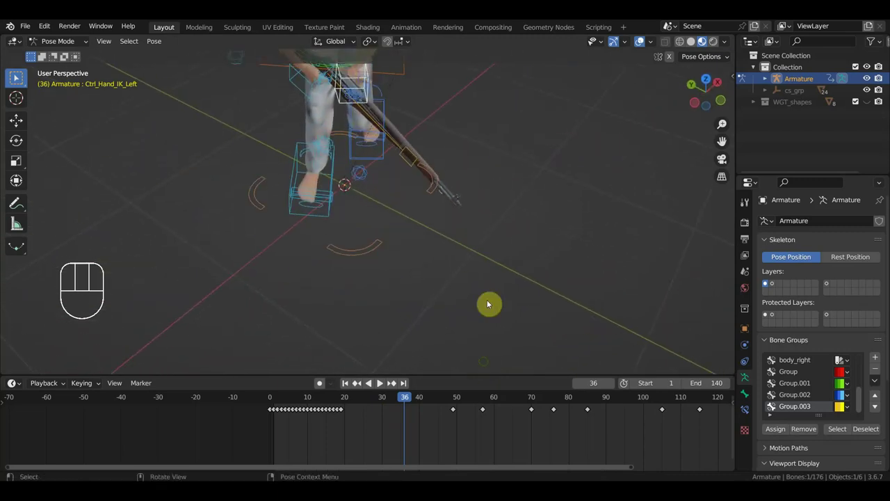
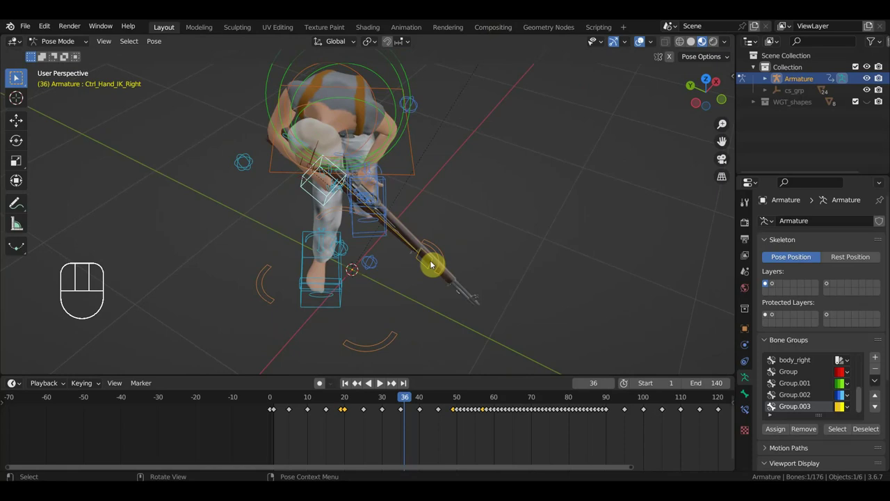
{"action": "key", "text": "g"}
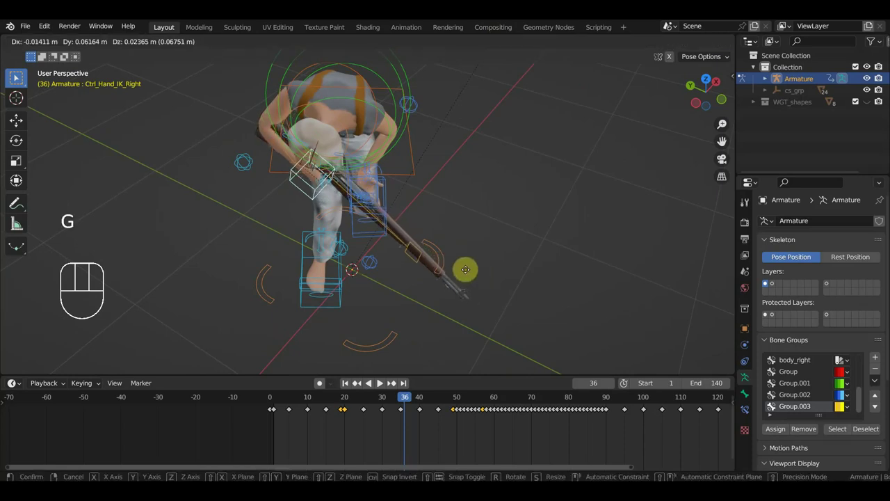
{"action": "scroll", "scroll_direction": "up", "scroll_amount": 3}
{"action": "left_click_drag", "start_coordinate": [496, 246], "coordinate": [540, 183]}
{"action": "scroll", "scroll_direction": "down", "scroll_amount": 3}
{"action": "key", "text": "r"}
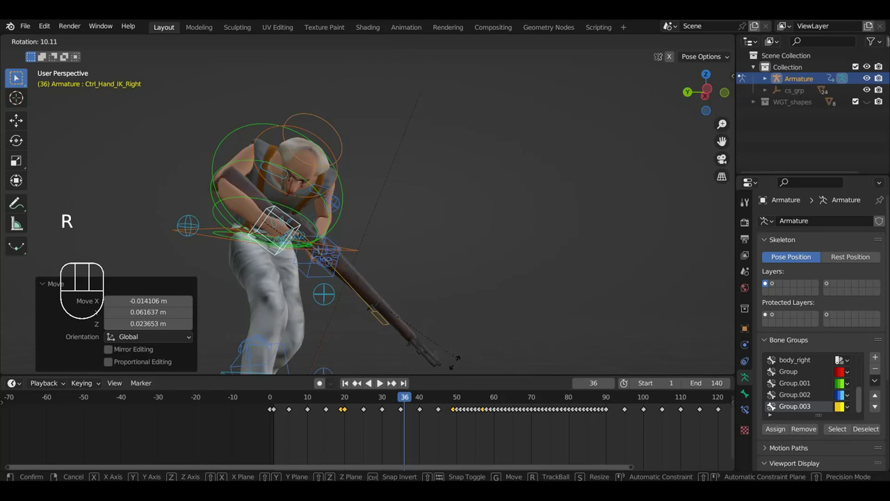
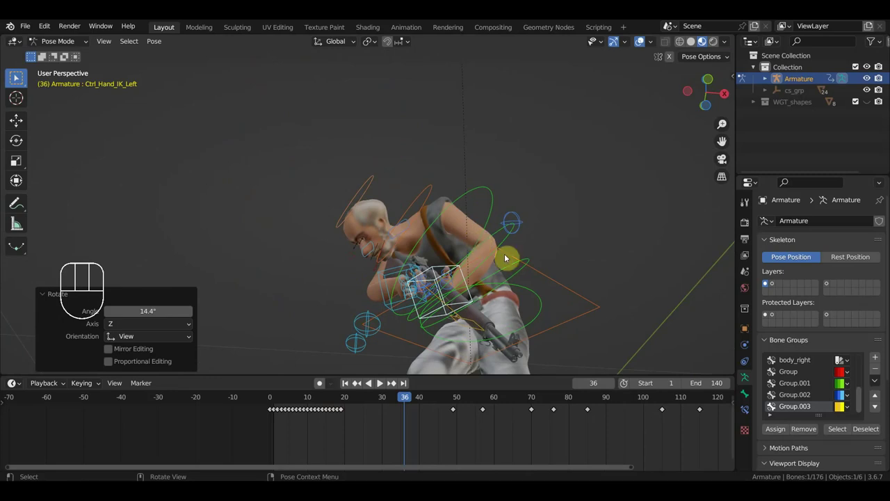
Step: Move and rotate Ctrl_Hand_IK_Left about 8 degrees beside the rifle at frame 36
{"action": "key", "text": "g"}
{"action": "scroll", "scroll_direction": "up", "scroll_amount": 3}
{"action": "scroll", "scroll_direction": "down", "scroll_amount": 3}
{"action": "key", "text": "r"}
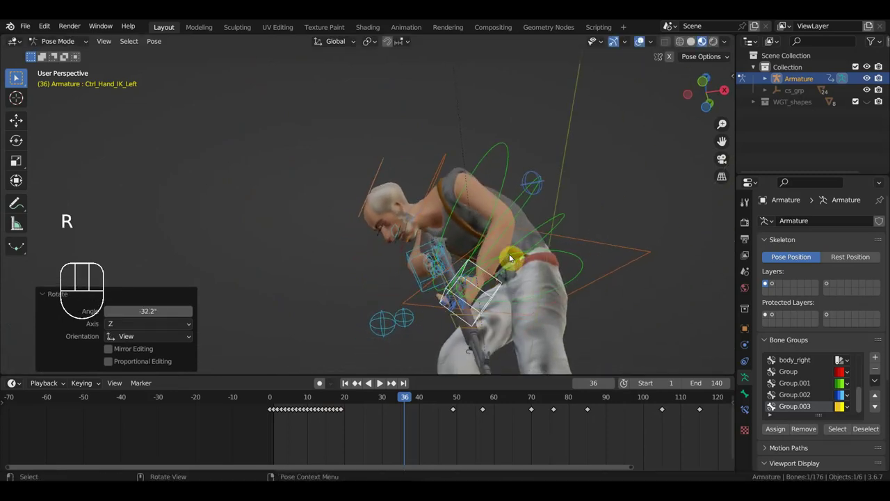
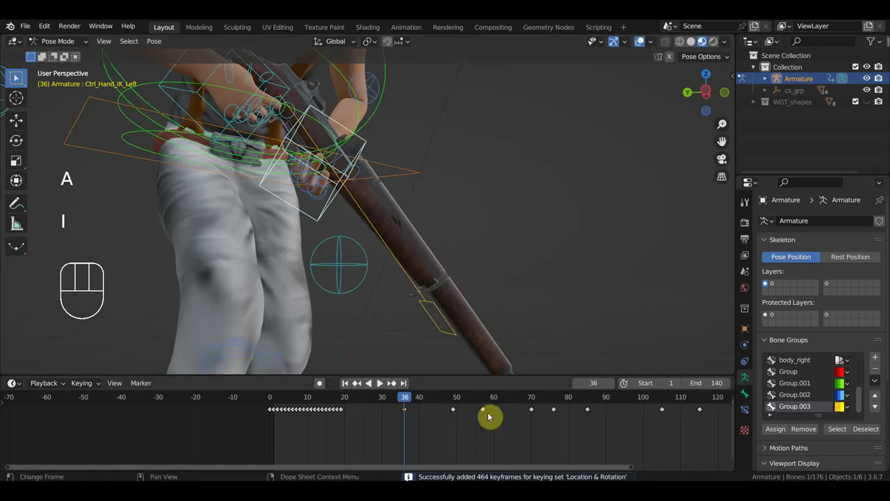
Step: Scrub back to frame 30 and rotate Ctrl_Hand_IK_Right to adjust the rifle
{"action": "left_click_drag", "start_coordinate": [463, 273], "coordinate": [386, 301]}
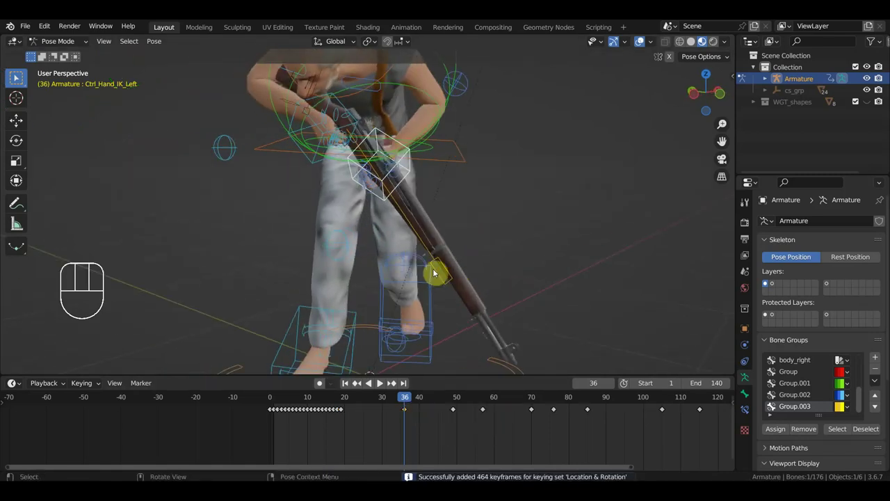
{"action": "left_click_drag", "start_coordinate": [435, 271], "coordinate": [444, 225]}
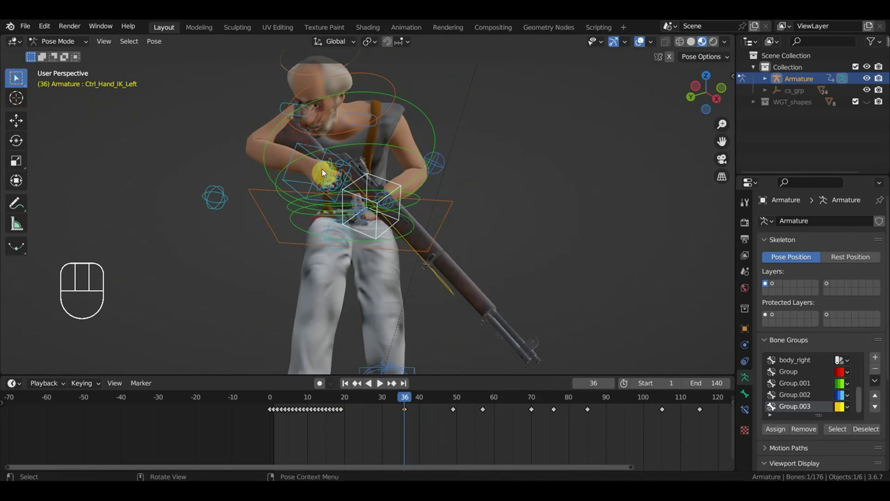
{"action": "left_click_drag", "start_coordinate": [413, 398], "coordinate": [387, 402]}
{"action": "left_click_drag", "start_coordinate": [435, 295], "coordinate": [514, 293]}
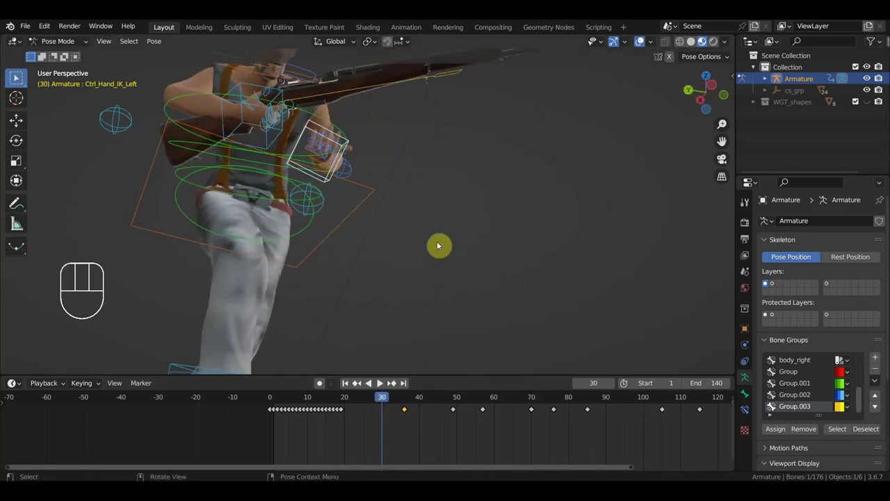
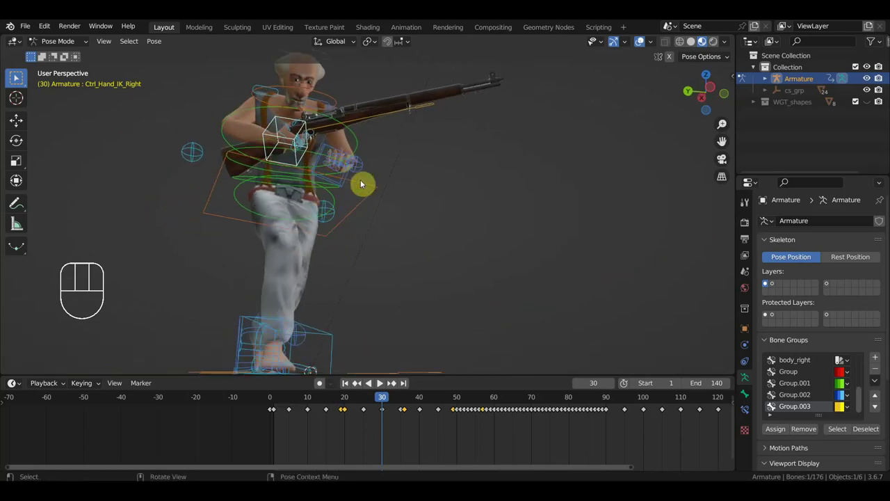
{"action": "key", "text": "r"}
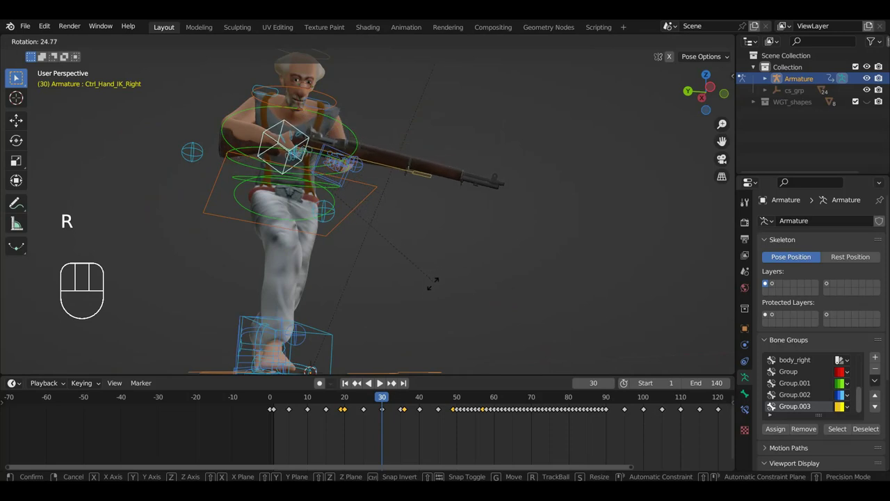
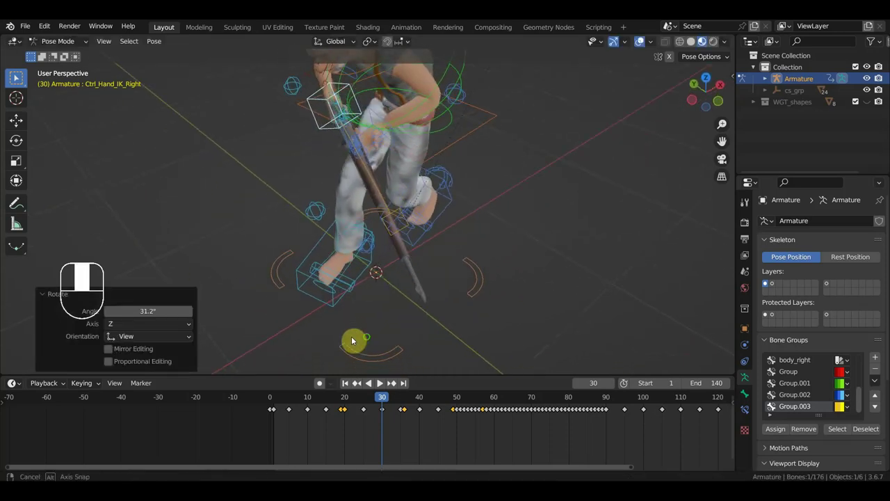
{"action": "key", "text": "r"}
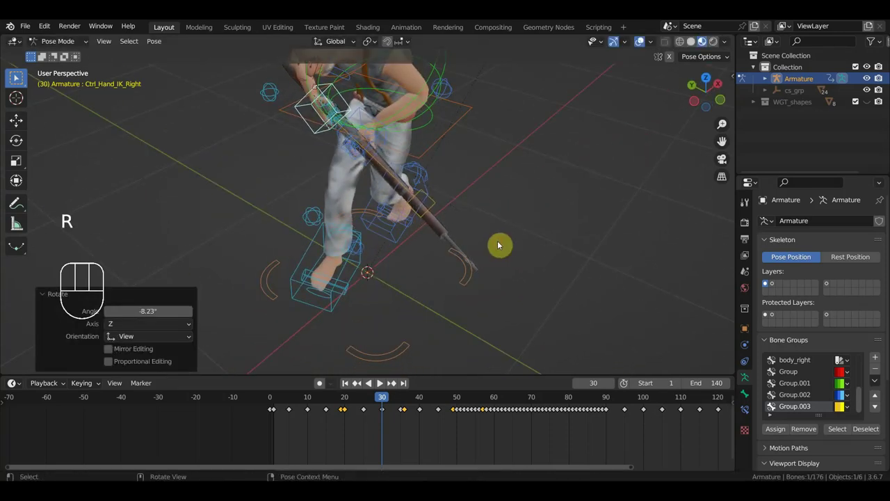
Step: Key location and rotation for the hand, then all bones at frame 30, and scrub back toward frame 25
{"action": "key", "text": "i"}
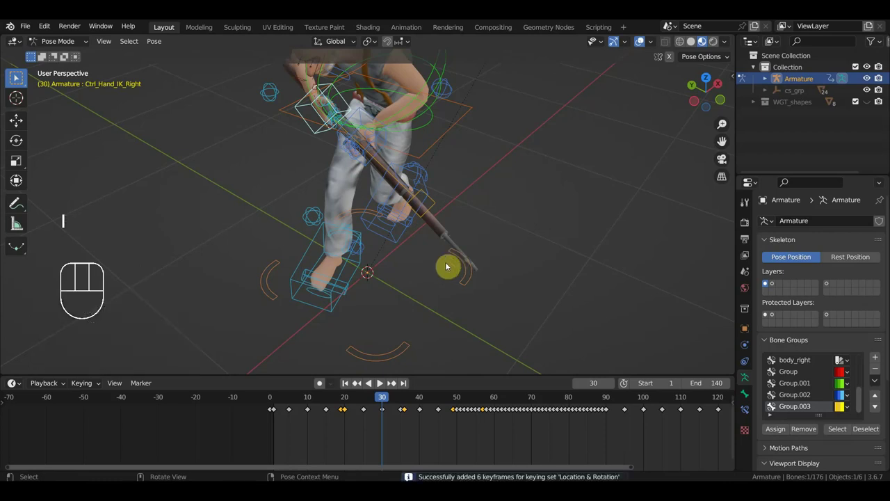
{"action": "key", "text": "a"}
{"action": "key", "text": "i"}
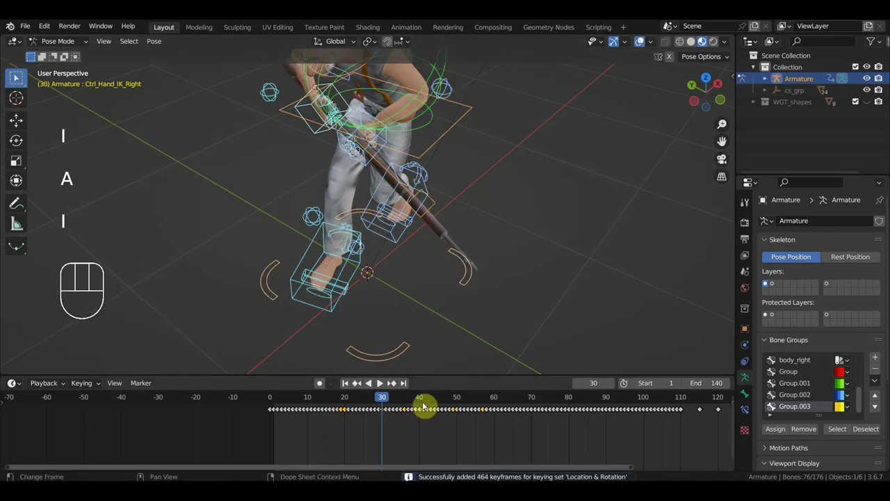
{"action": "left_click", "coordinate": [318, 131]}
{"action": "left_click_drag", "start_coordinate": [354, 164], "coordinate": [436, 114]}
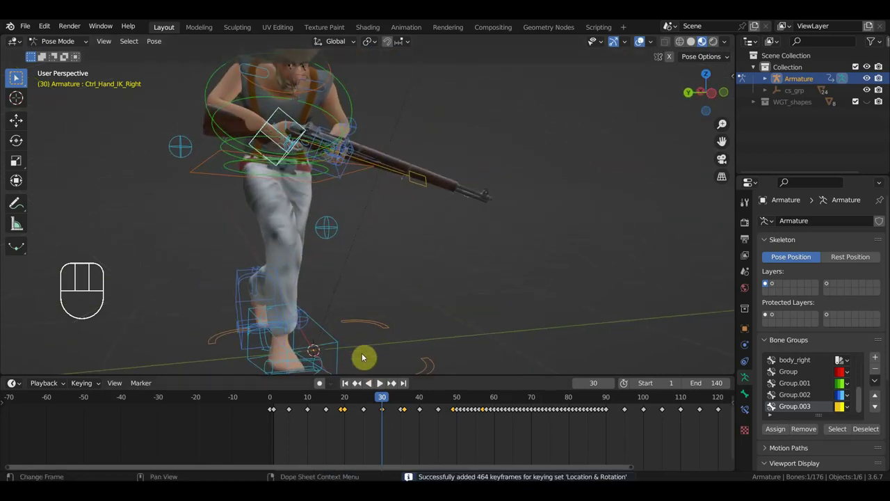
{"action": "left_click_drag", "start_coordinate": [397, 403], "coordinate": [377, 414]}
{"action": "left_click", "coordinate": [366, 402]}
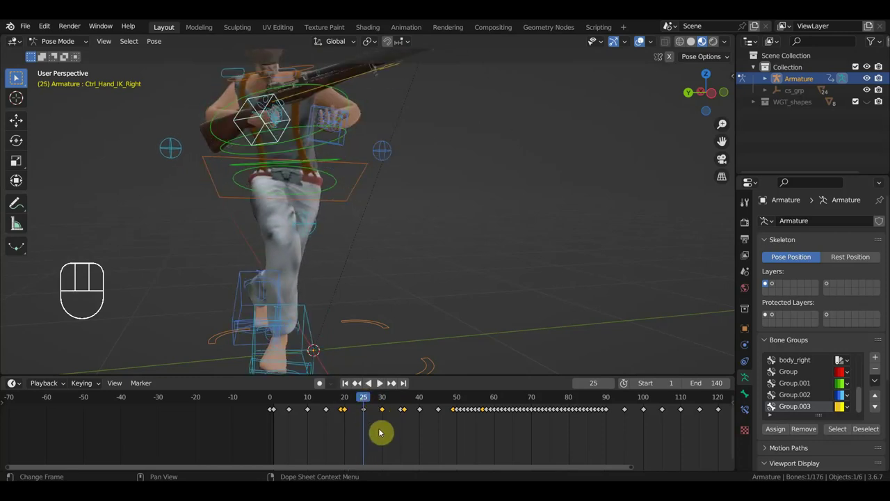
Step: Scrub to frame 25 and rotate Ctrl_Hand_IK_Right twice, tilting the rifle about 9 degrees
{"action": "left_click_drag", "start_coordinate": [373, 422], "coordinate": [357, 402]}
{"action": "key", "text": "Delete"}
{"action": "left_click_drag", "start_coordinate": [363, 250], "coordinate": [383, 253]}
{"action": "key", "text": "r"}
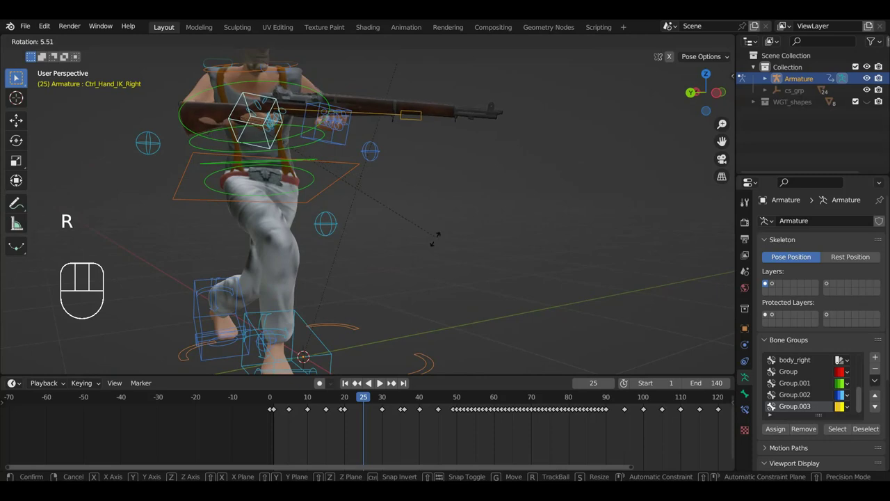
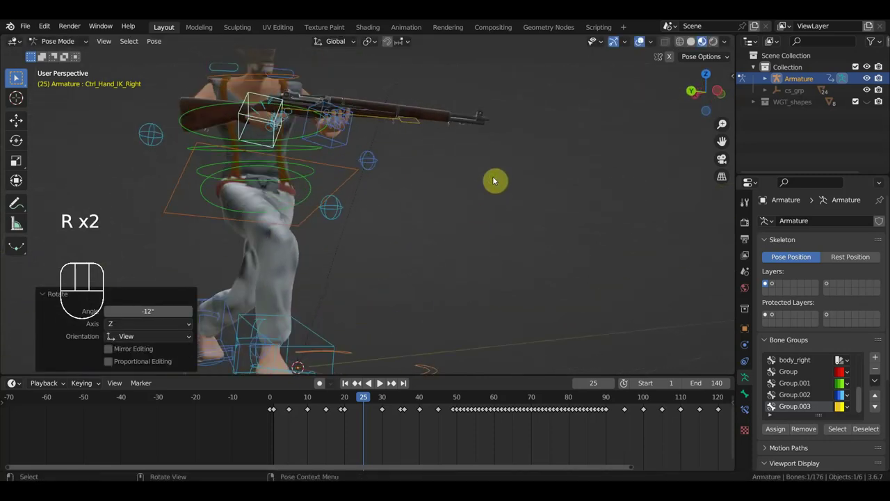
{"action": "key", "text": "r"}
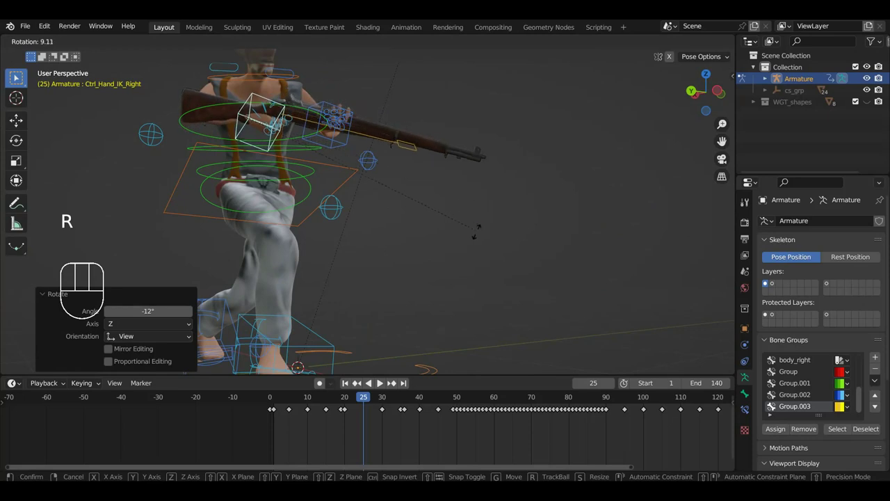
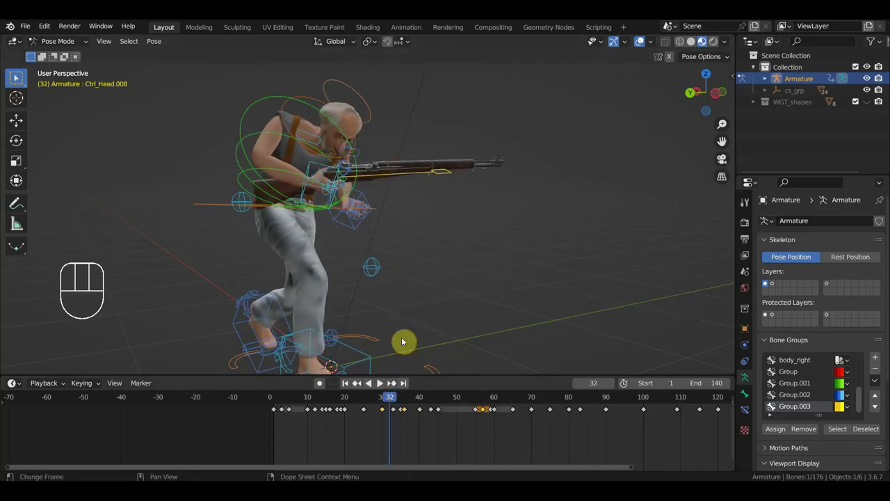
Step: Select the rifle control Ctrl_Head.008 and scrub the timeline to frame 35
{"action": "left_click_drag", "start_coordinate": [407, 423], "coordinate": [393, 410]}
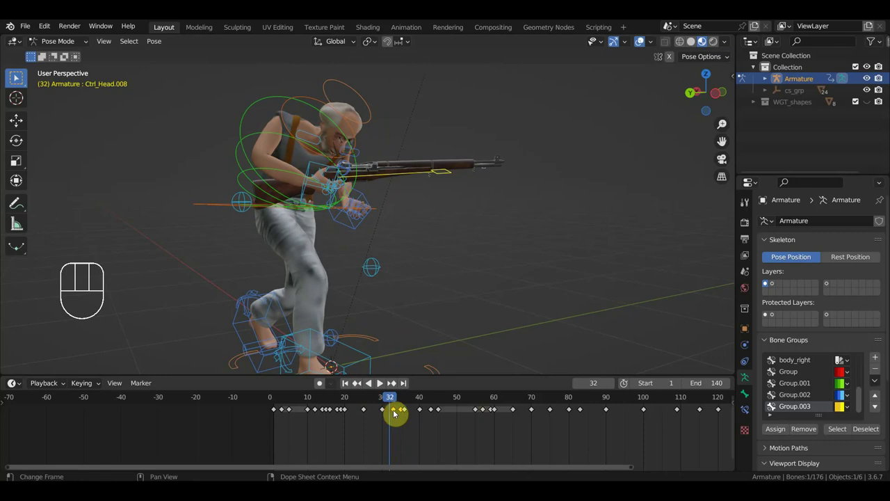
{"action": "key", "text": "Delete"}
{"action": "left_click", "coordinate": [391, 404]}
{"action": "left_click_drag", "start_coordinate": [412, 425], "coordinate": [402, 403]}
{"action": "key", "text": "Delete"}
{"action": "left_click_drag", "start_coordinate": [394, 402], "coordinate": [423, 400]}
Step: Rotate Ctrl_Head.008 about 18 degrees at frame 35, tilting the rifle downward
{"action": "left_click_drag", "start_coordinate": [453, 330], "coordinate": [388, 293]}
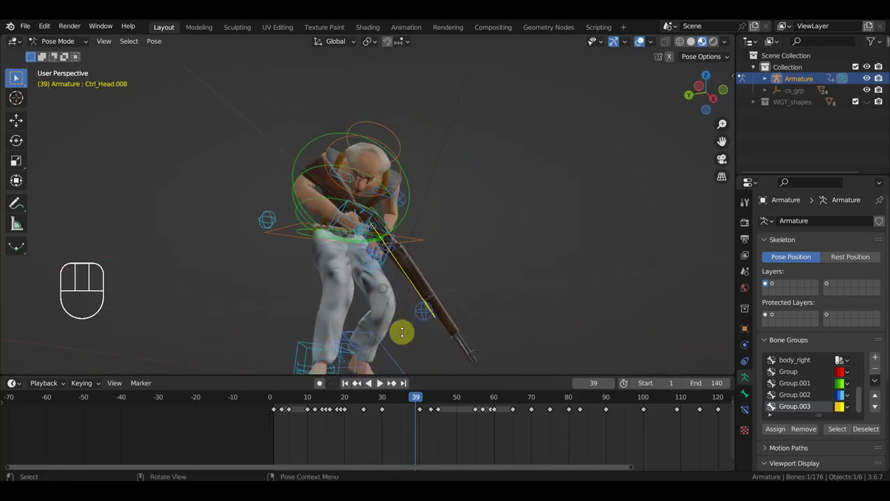
{"action": "left_click", "coordinate": [405, 401]}
{"action": "left_click_drag", "start_coordinate": [488, 295], "coordinate": [514, 332]}
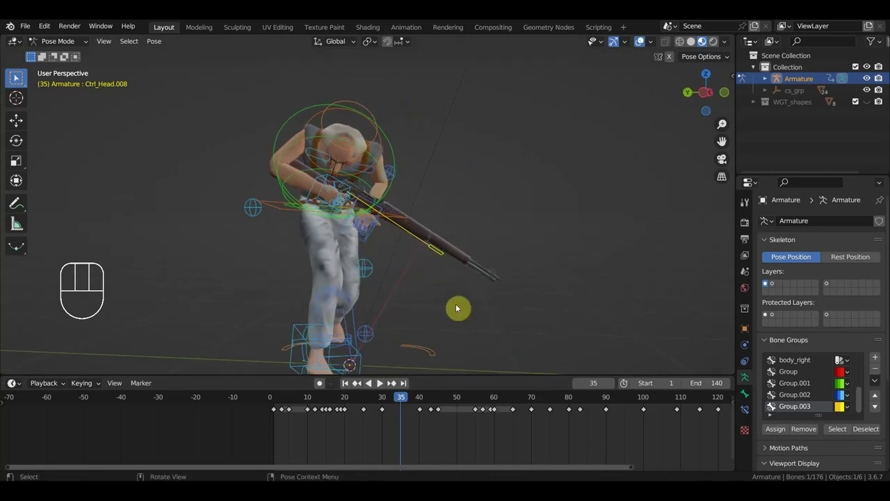
{"action": "key", "text": "r"}
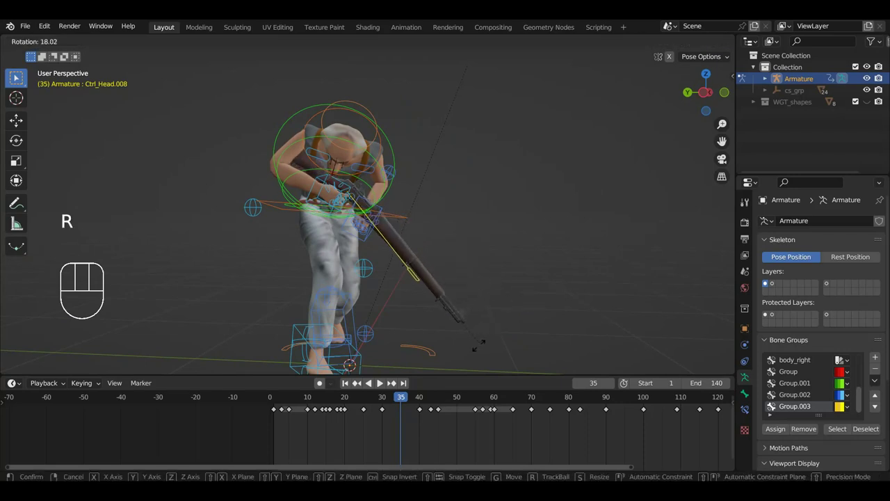
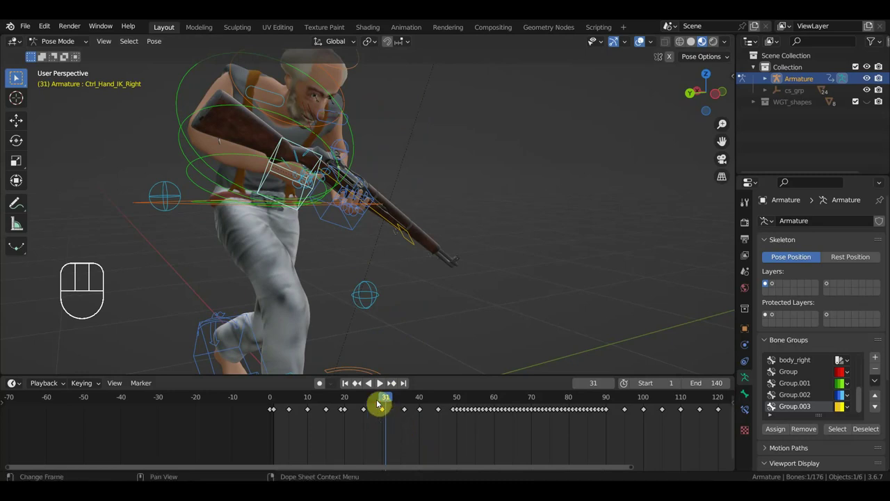
{"action": "key", "text": "Delete"}
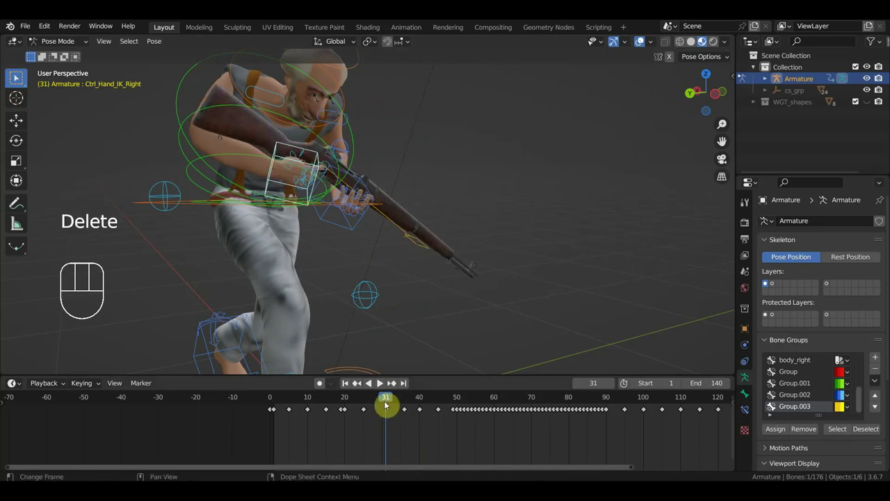
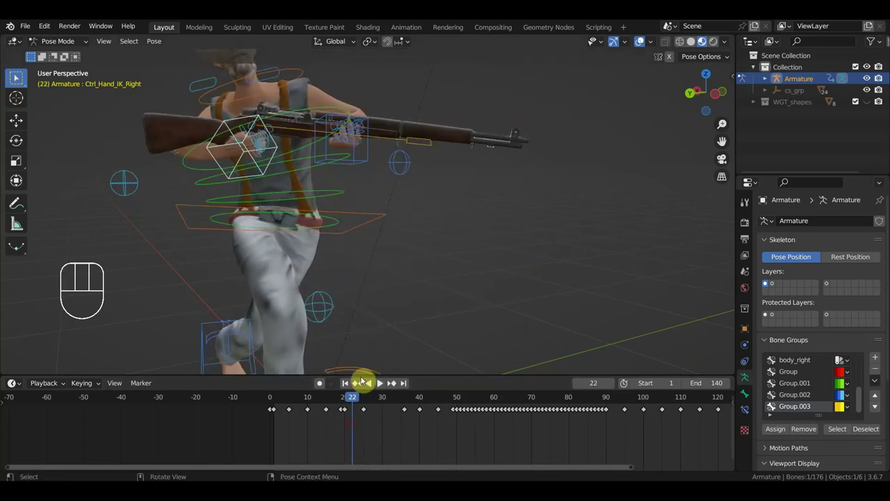
{"action": "left_click_drag", "start_coordinate": [361, 246], "coordinate": [460, 325]}
{"action": "left_click_drag", "start_coordinate": [344, 222], "coordinate": [366, 122]}
{"action": "left_click_drag", "start_coordinate": [357, 166], "coordinate": [430, 181]}
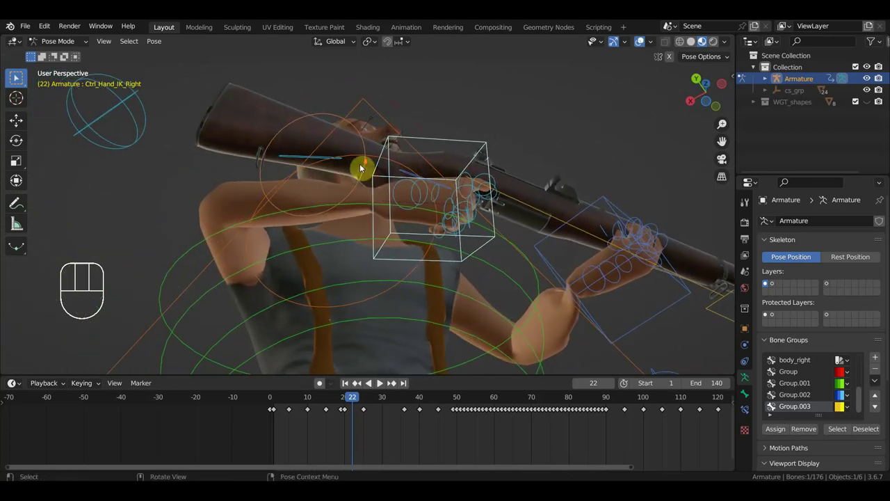
{"action": "left_click_drag", "start_coordinate": [380, 215], "coordinate": [357, 303]}
{"action": "key", "text": "KP_3"}
{"action": "left_click_drag", "start_coordinate": [462, 253], "coordinate": [197, 252]}
{"action": "key", "text": "space"}
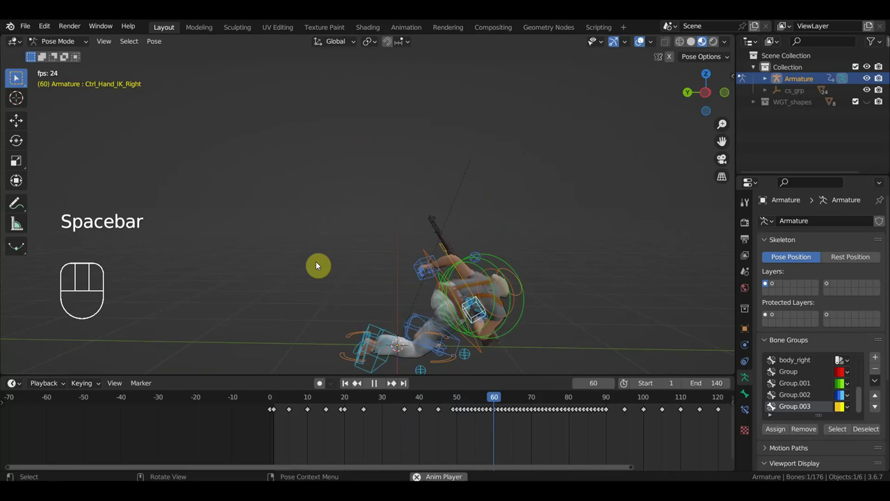
{"action": "left_click_drag", "start_coordinate": [376, 273], "coordinate": [424, 285]}
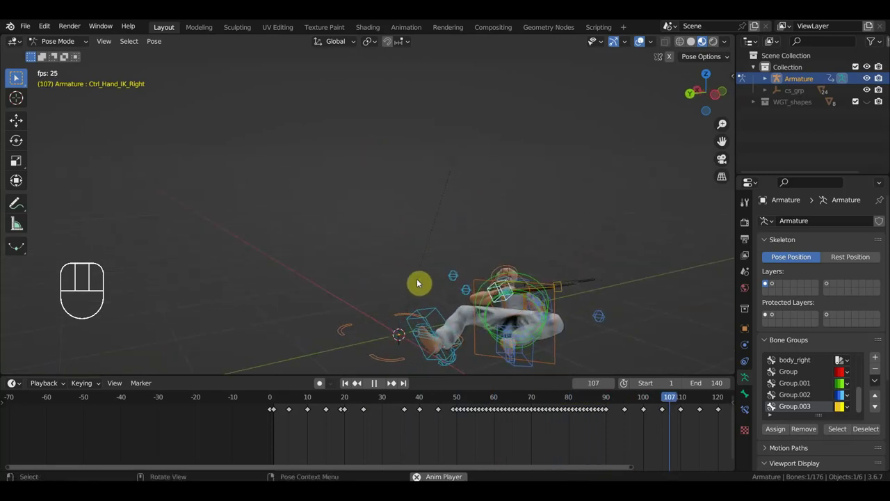
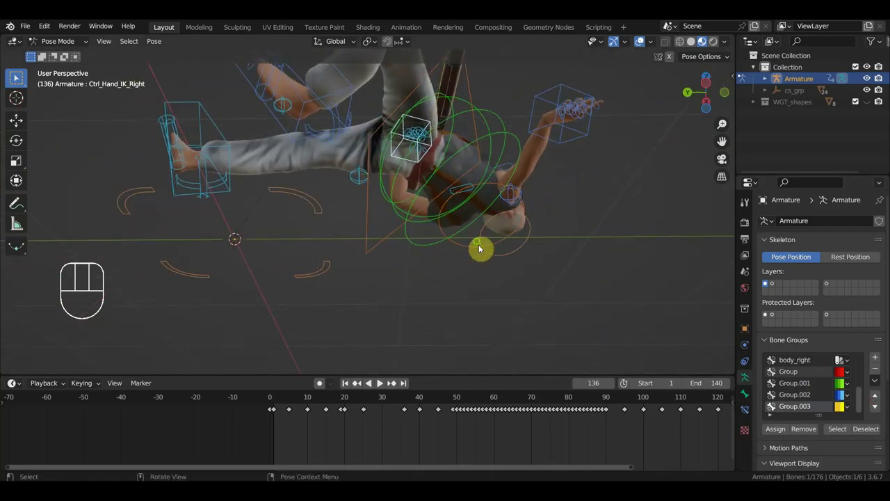
{"action": "left_click_drag", "start_coordinate": [392, 137], "coordinate": [382, 95]}
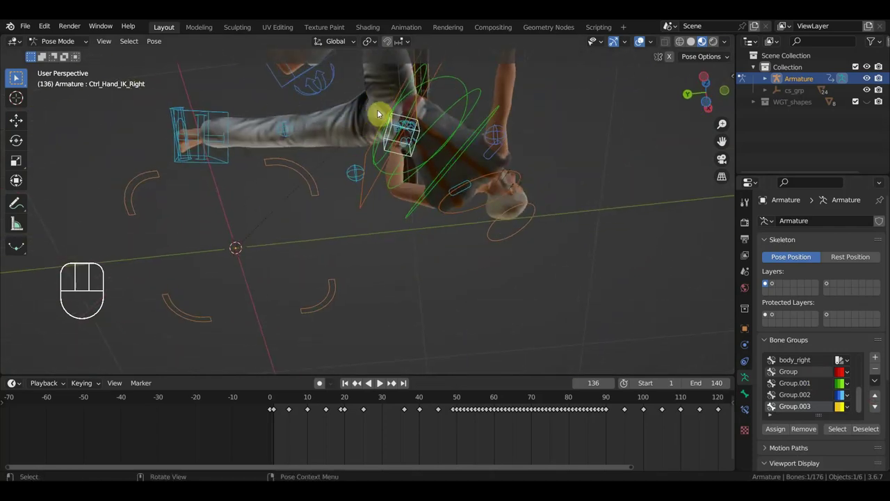
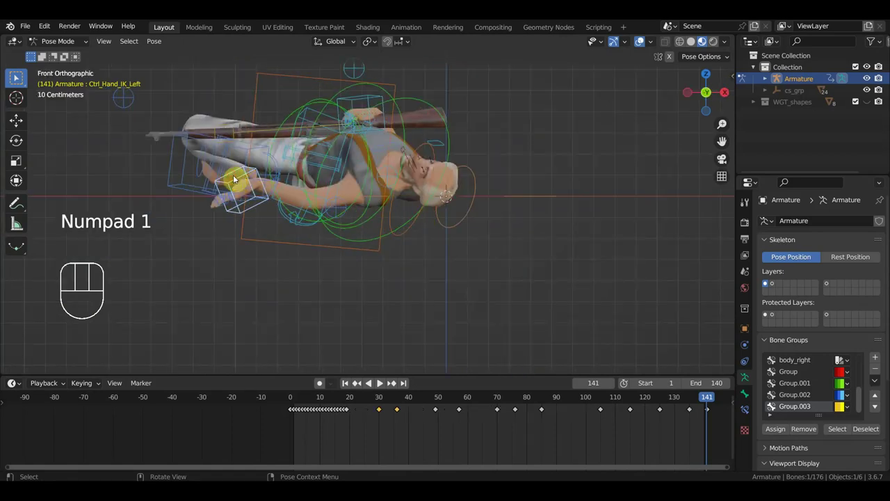
Step: Nudge Ctrl_Hand_IK_Left slightly at frame 141, checking it in front orthographic view
{"action": "key", "text": "g"}
{"action": "key", "text": "r"}
{"action": "key", "text": "g"}
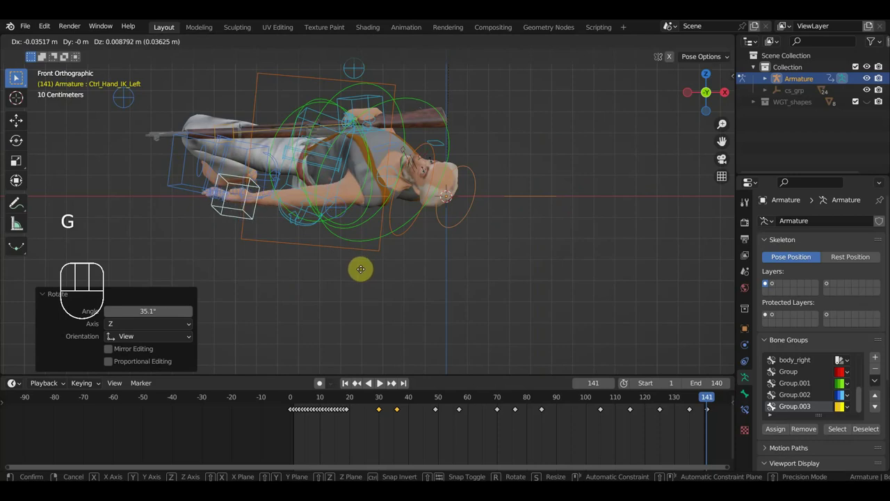
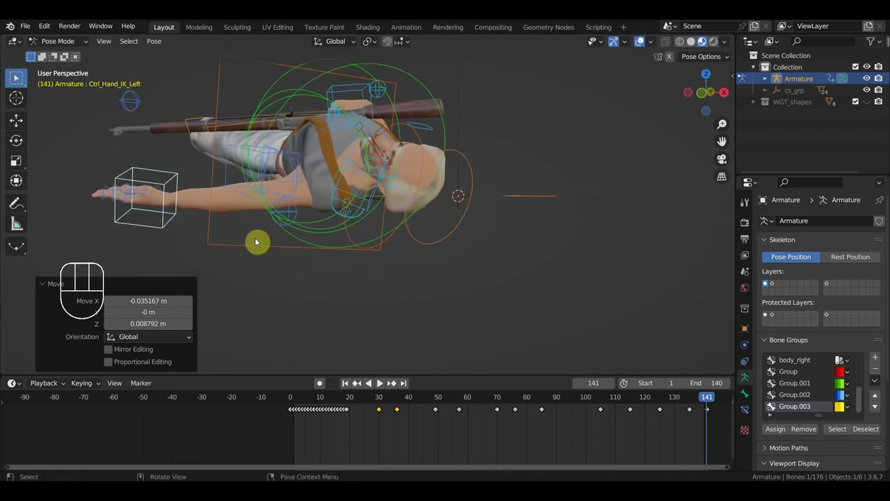
{"action": "key", "text": "KP_1"}
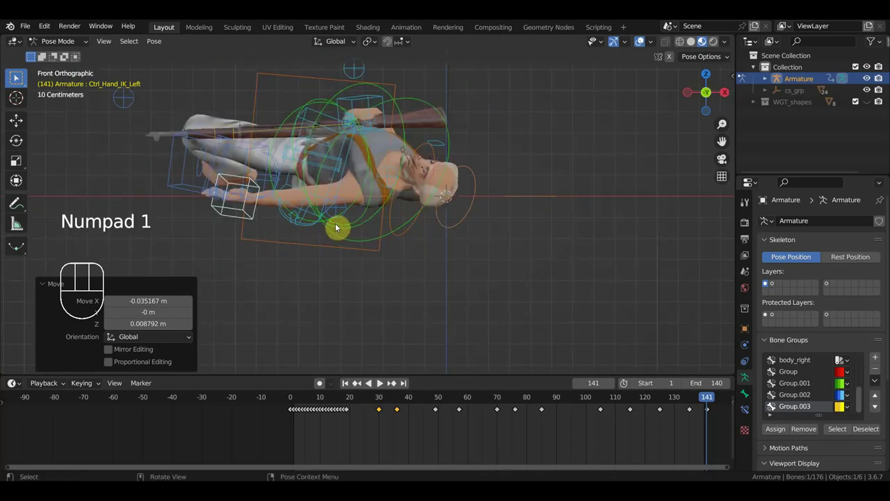
{"action": "key", "text": "r"}
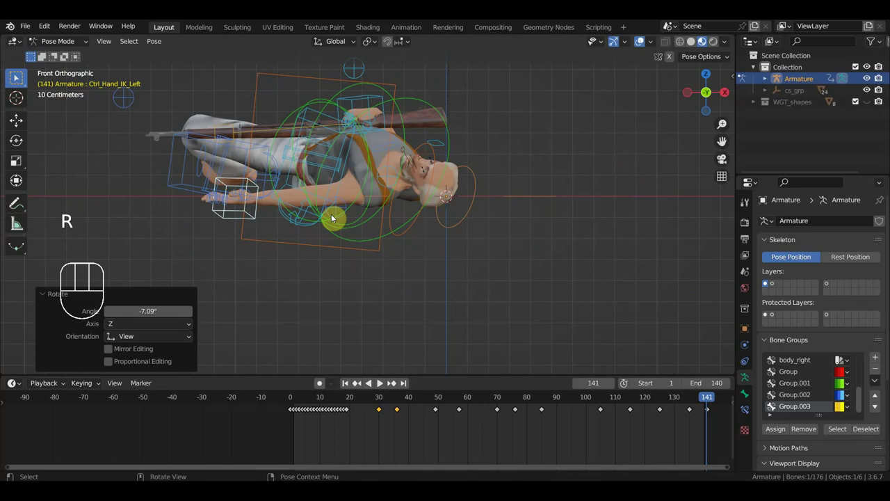
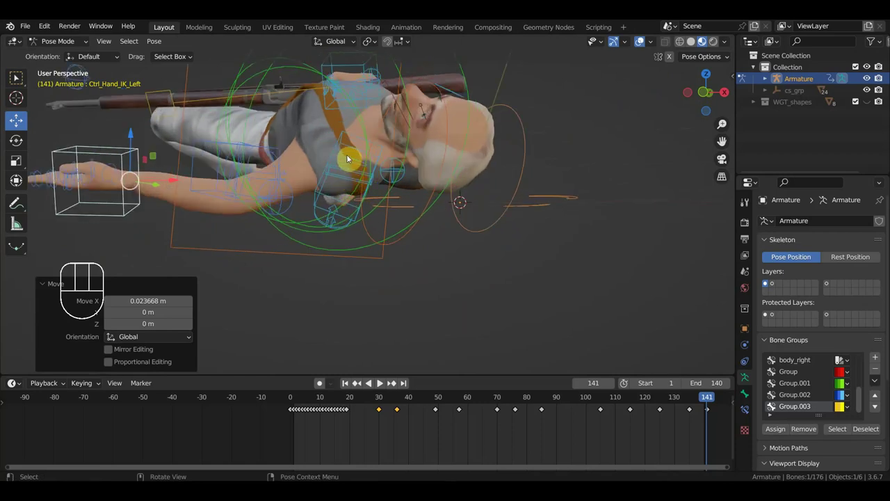
Step: Zoom in on the head and shoulder and select Ctrl_Shoulder_Left
{"action": "scroll", "scroll_direction": "up", "scroll_amount": 3}
{"action": "middle_click", "coordinate": [403, 138]}
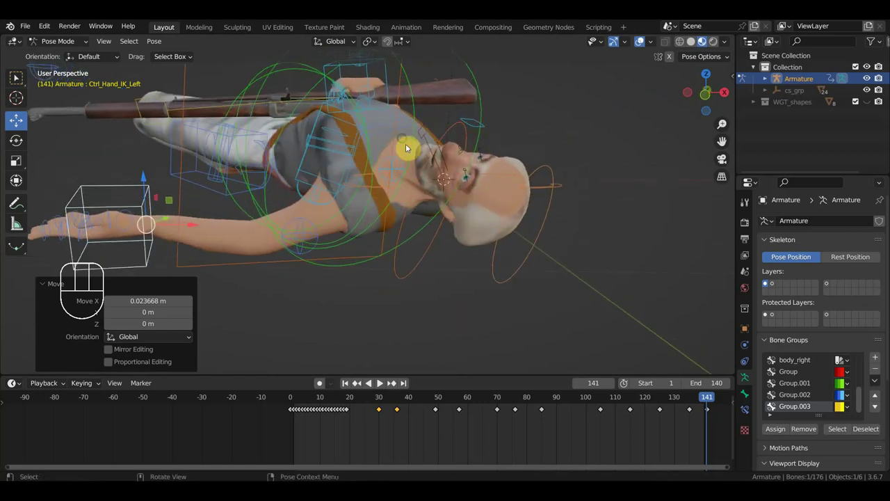
{"action": "scroll", "scroll_direction": "up", "scroll_amount": 3}
{"action": "left_click_drag", "start_coordinate": [448, 183], "coordinate": [456, 192]}
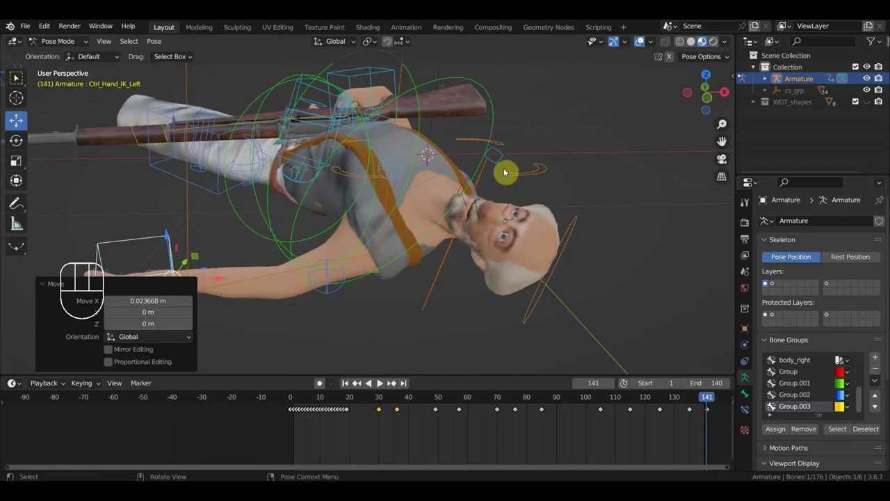
{"action": "scroll", "scroll_direction": "up", "scroll_amount": 3}
{"action": "left_click_drag", "start_coordinate": [404, 267], "coordinate": [422, 280]}
{"action": "left_click", "coordinate": [516, 227]}
{"action": "left_click_drag", "start_coordinate": [521, 232], "coordinate": [476, 193]}
{"action": "left_click_drag", "start_coordinate": [469, 190], "coordinate": [457, 190]}
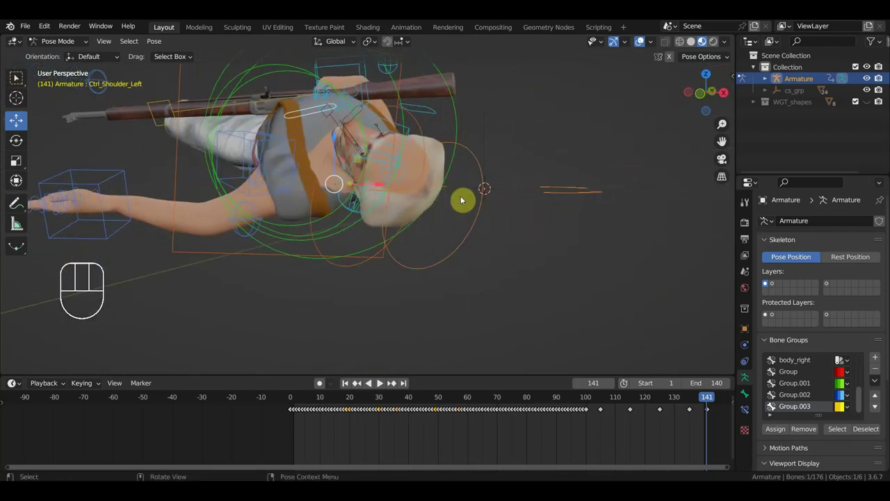
Step: Rotate and shift the left shoulder at frame 141, then key all 76 bones there
{"action": "key", "text": "r"}
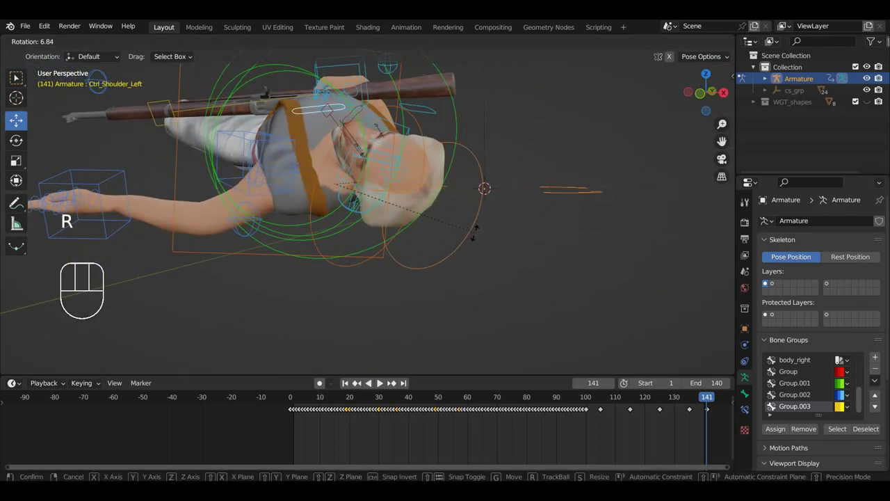
{"action": "key", "text": "g"}
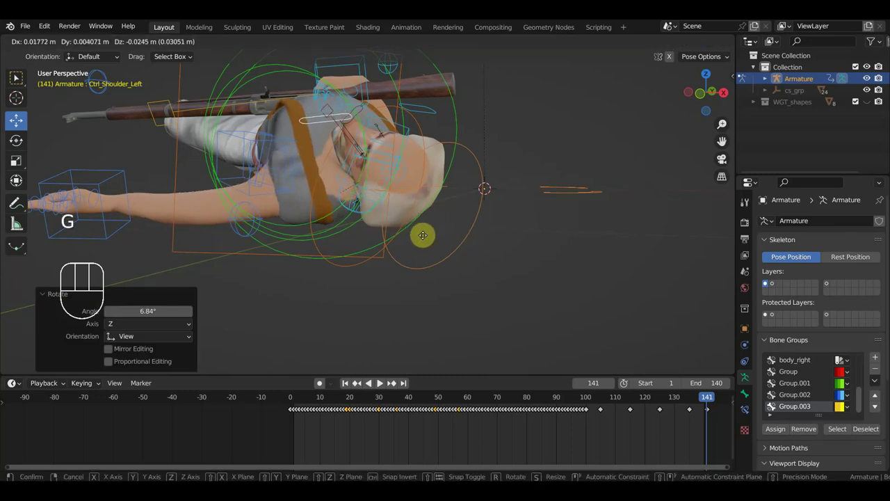
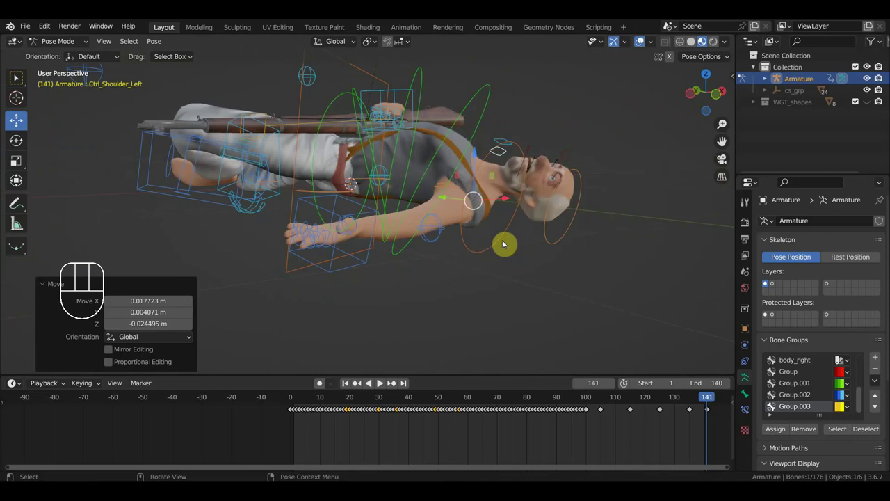
{"action": "key", "text": "a"}
{"action": "key", "text": "i"}
{"action": "left_click_drag", "start_coordinate": [703, 402], "coordinate": [689, 406]}
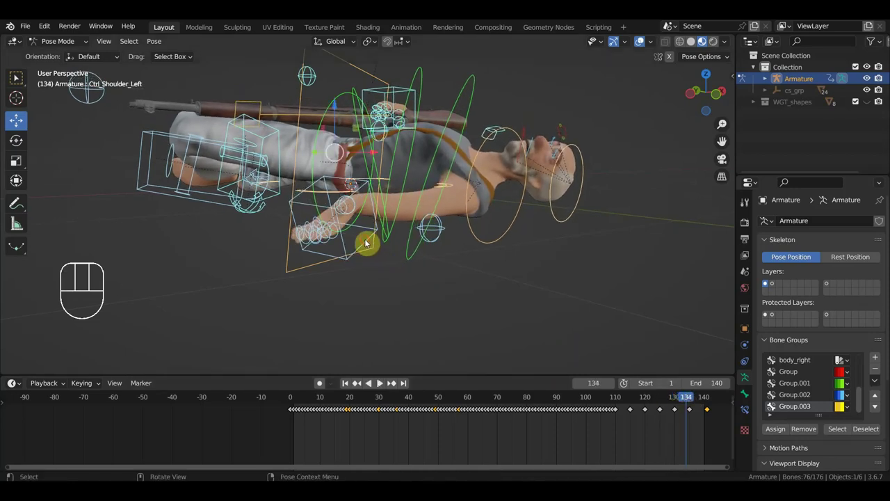
Step: Move the timeline from frame 134 to frame 125
{"action": "left_click_drag", "start_coordinate": [700, 432], "coordinate": [682, 406]}
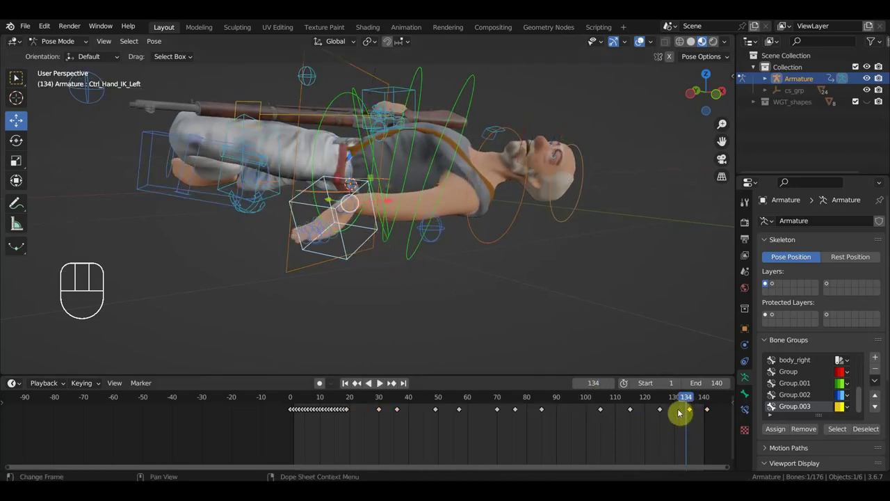
{"action": "key", "text": "Delete"}
{"action": "left_click_drag", "start_coordinate": [682, 406], "coordinate": [665, 410]}
{"action": "left_click_drag", "start_coordinate": [623, 327], "coordinate": [529, 332]}
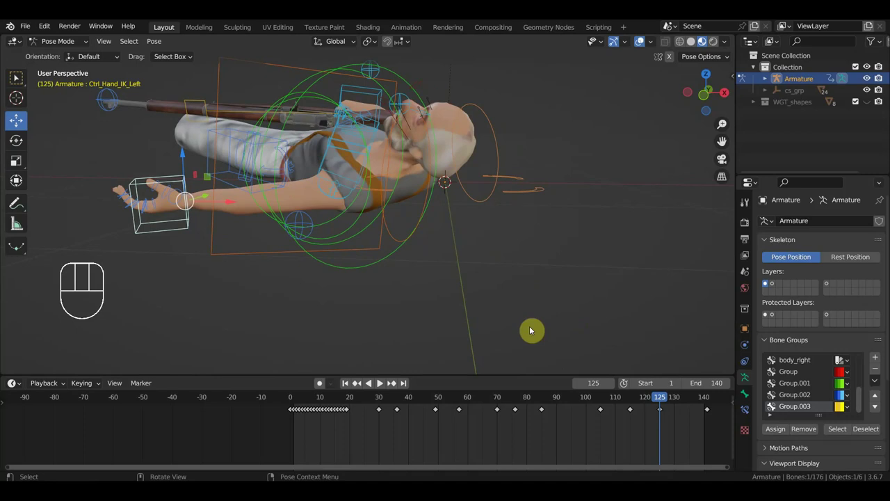
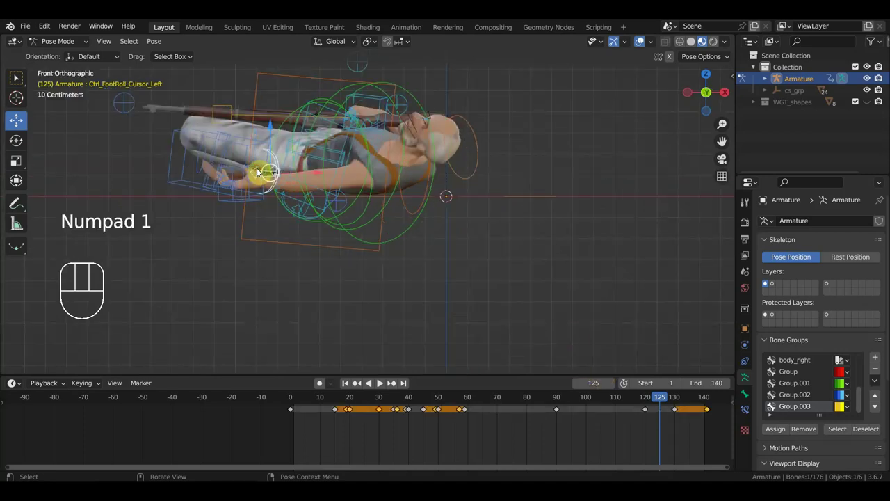
Step: Move and rotate Ctrl_Hand_IK_Left about 90 degrees at frame 125, key all bones, and play back
{"action": "key", "text": "g"}
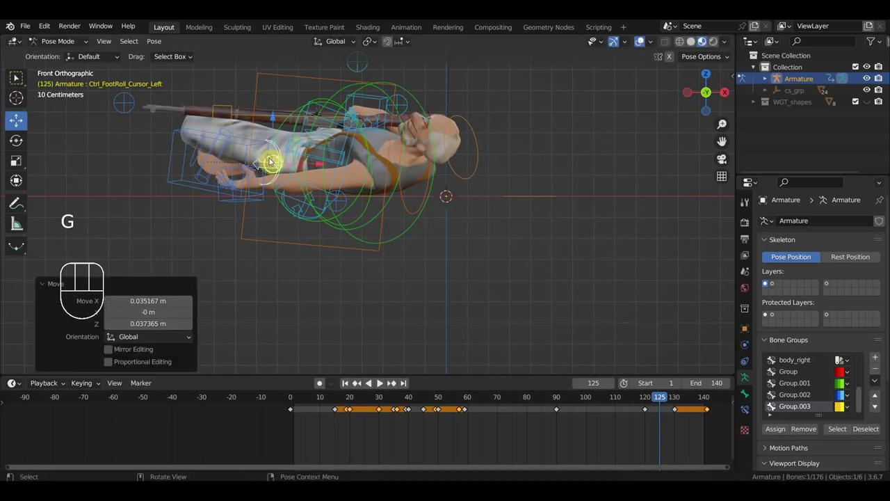
{"action": "key", "text": "ctrl+z"}
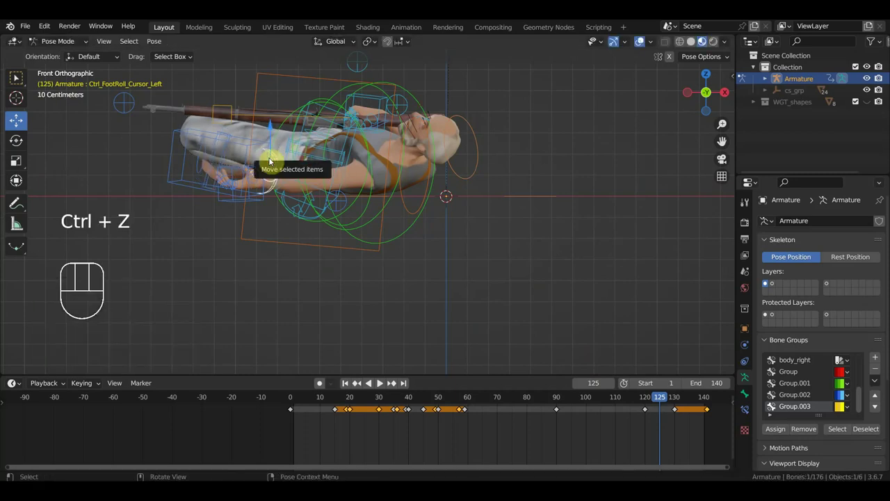
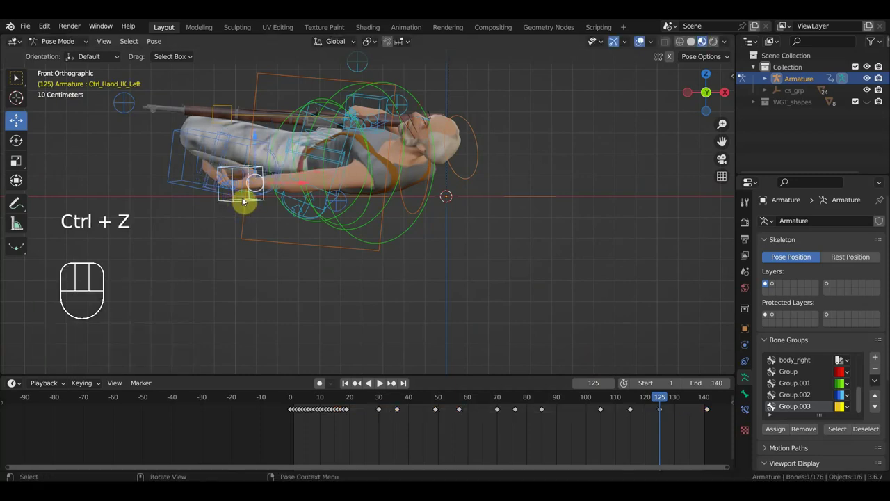
{"action": "key", "text": "g"}
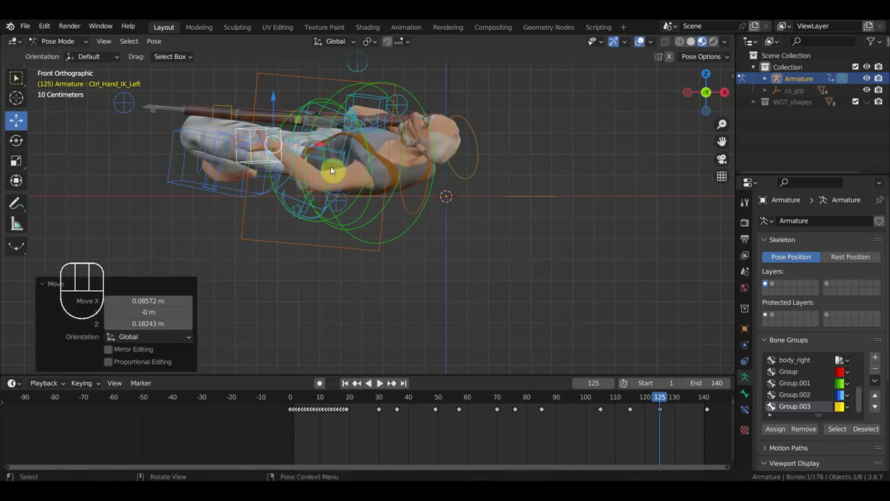
{"action": "key", "text": "r"}
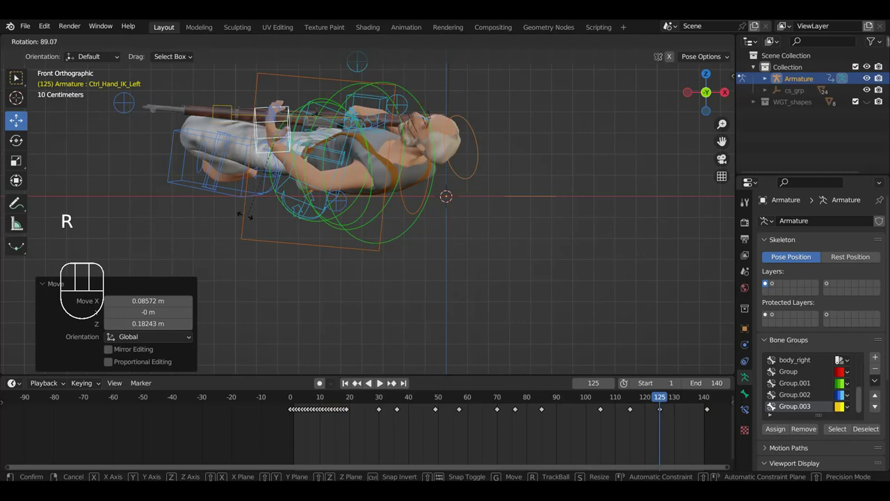
{"action": "key", "text": "a"}
{"action": "key", "text": "i"}
{"action": "key", "text": "space"}
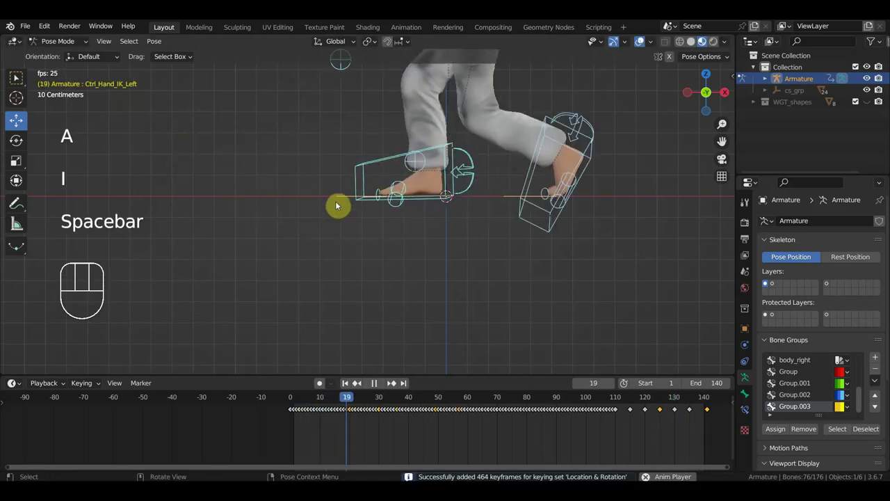
Step: Play the fall and scrub to a later frame to review the fallen body
{"action": "key", "text": "space"}
{"action": "key", "text": "space"}
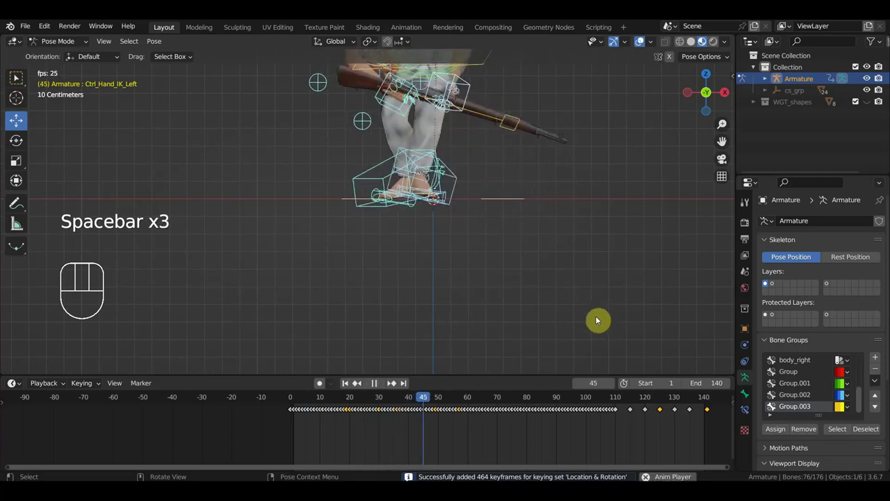
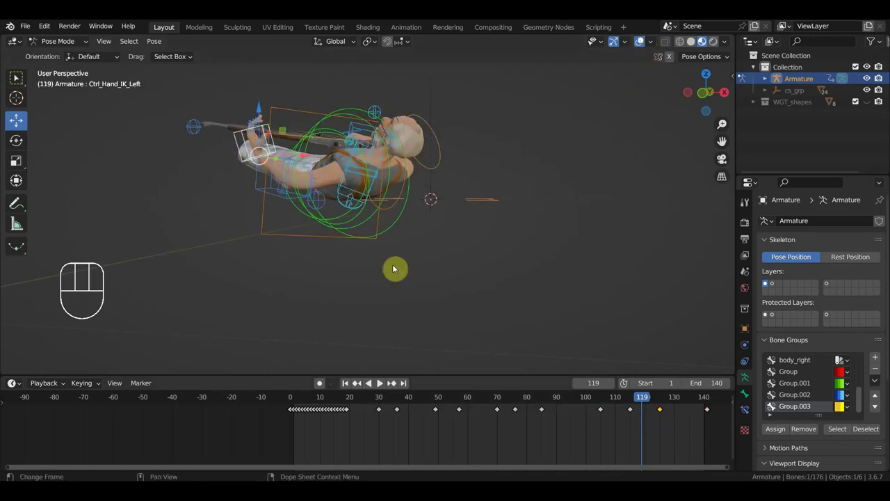
{"action": "left_click_drag", "start_coordinate": [634, 399], "coordinate": [660, 422]}
{"action": "left_click_drag", "start_coordinate": [648, 361], "coordinate": [630, 357]}
{"action": "left_click_drag", "start_coordinate": [669, 433], "coordinate": [656, 408]}
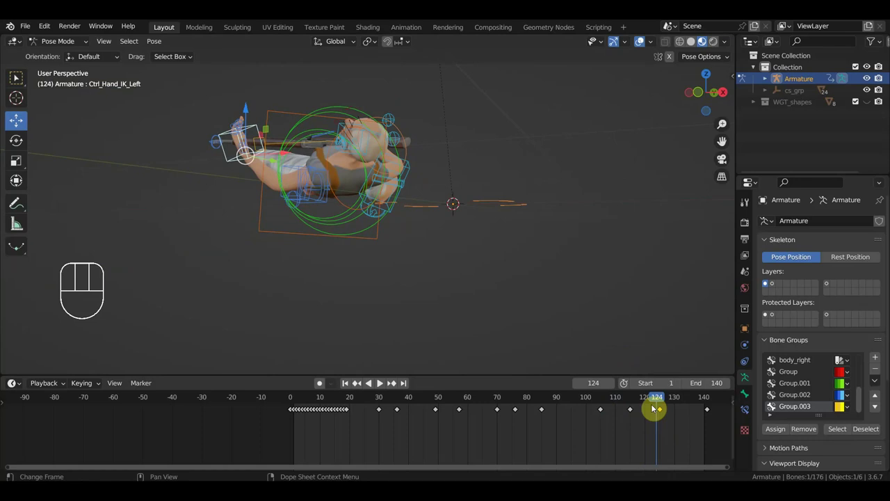
Step: Delete the keyframes around frames 115 and 125 in the Dope Sheet and set the frame to 120
{"action": "key", "text": "Delete"}
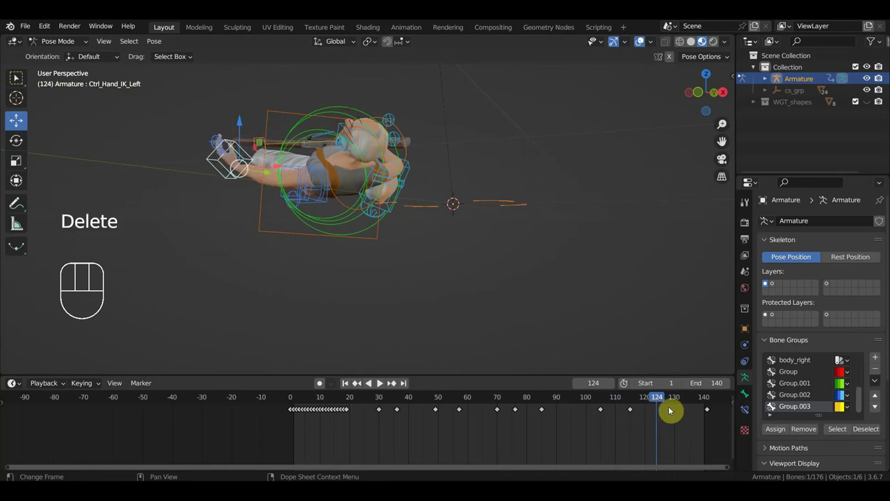
{"action": "left_click_drag", "start_coordinate": [663, 401], "coordinate": [607, 396]}
{"action": "left_click_drag", "start_coordinate": [656, 435], "coordinate": [628, 405]}
{"action": "key", "text": "Delete"}
{"action": "left_click_drag", "start_coordinate": [617, 405], "coordinate": [647, 405]}
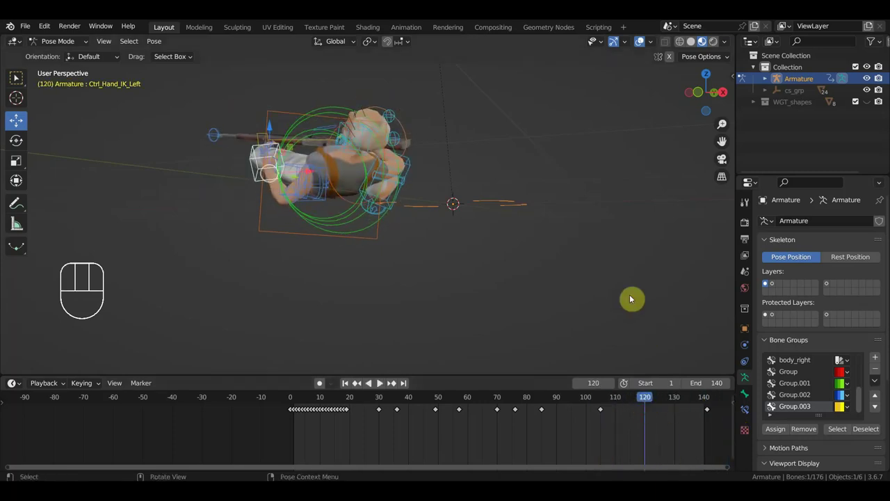
Step: Insert Location & Rotation keyframes every five frames from frame 90 through 140
{"action": "key", "text": "i"}
{"action": "left_click", "coordinate": [680, 402]}
{"action": "key", "text": "i"}
{"action": "left_click", "coordinate": [563, 403]}
{"action": "key", "text": "i"}
{"action": "left_click", "coordinate": [591, 405]}
{"action": "key", "text": "i"}
{"action": "left_click", "coordinate": [631, 403]}
{"action": "left_click", "coordinate": [622, 399]}
{"action": "key", "text": "i"}
{"action": "left_click", "coordinate": [635, 404]}
{"action": "key", "text": "i"}
{"action": "left_click", "coordinate": [689, 404]}
{"action": "key", "text": "i"}
{"action": "left_click", "coordinate": [700, 404]}
{"action": "key", "text": "i"}
{"action": "left_click", "coordinate": [664, 406]}
{"action": "key", "text": "i"}
{"action": "left_click", "coordinate": [575, 406]}
{"action": "key", "text": "i"}
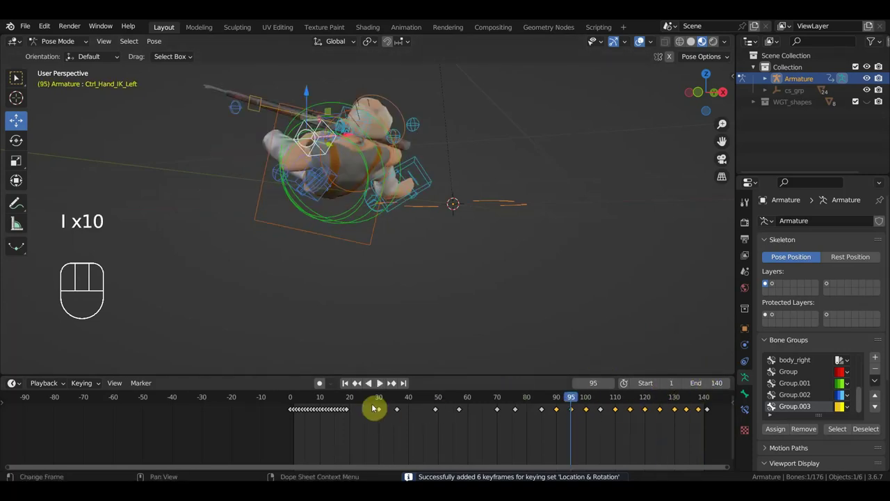
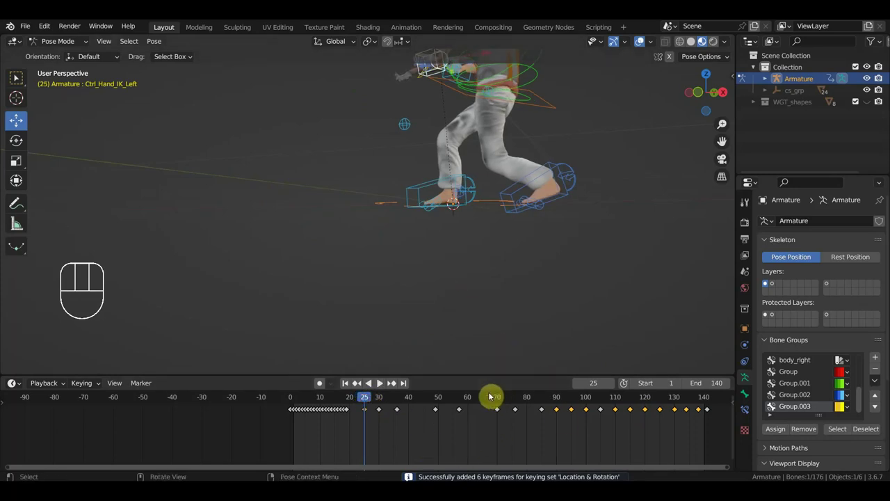
Step: Check the fallen pose at frame 134, then play the fall animation back and stop at frame 14
{"action": "left_click_drag", "start_coordinate": [571, 225], "coordinate": [544, 298]}
{"action": "left_click_drag", "start_coordinate": [545, 303], "coordinate": [687, 316]}
{"action": "left_click_drag", "start_coordinate": [422, 253], "coordinate": [535, 287]}
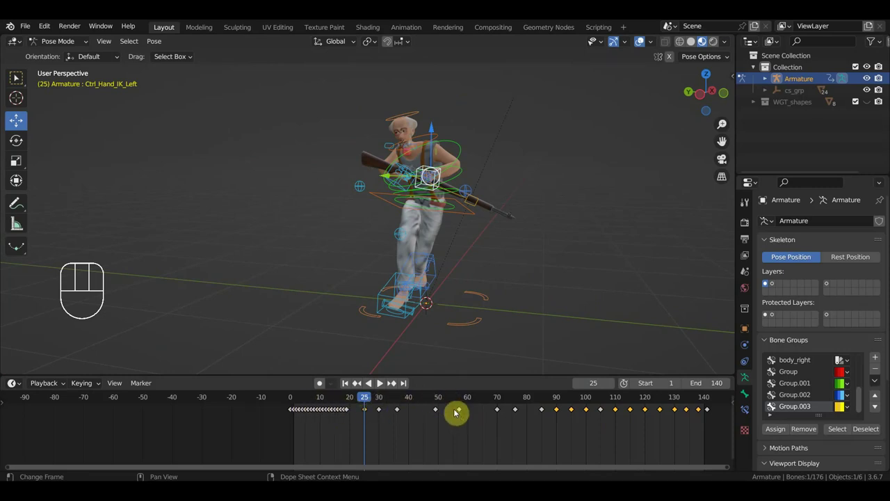
{"action": "left_click_drag", "start_coordinate": [496, 319], "coordinate": [570, 315]}
{"action": "left_click_drag", "start_coordinate": [483, 237], "coordinate": [524, 244]}
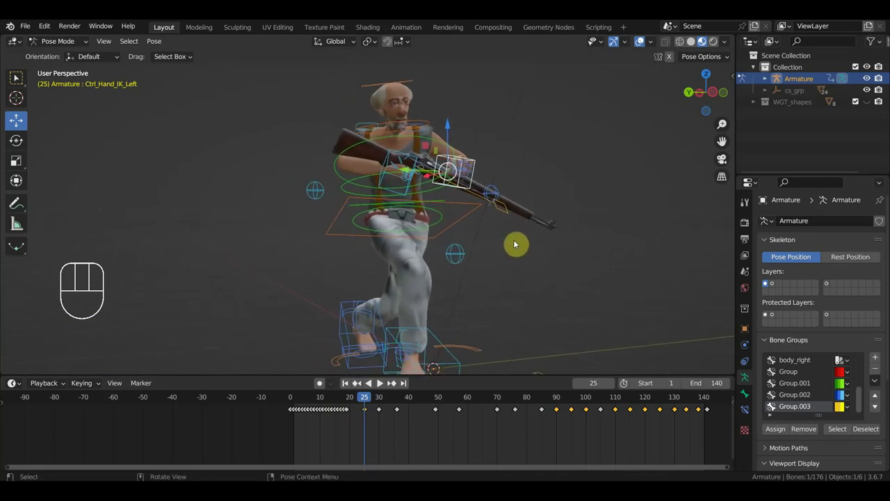
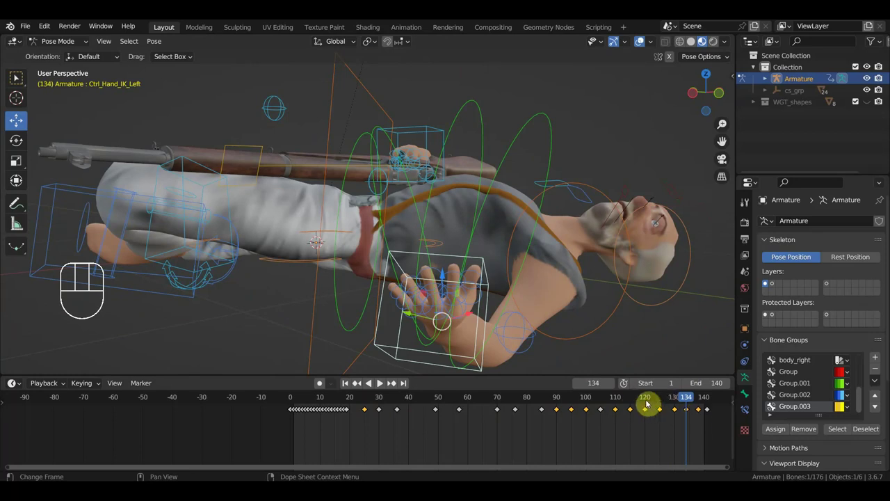
{"action": "left_click", "coordinate": [649, 403]}
{"action": "left_click_drag", "start_coordinate": [657, 402], "coordinate": [719, 425]}
{"action": "left_click_drag", "start_coordinate": [587, 333], "coordinate": [581, 324]}
{"action": "left_click_drag", "start_coordinate": [710, 399], "coordinate": [506, 373]}
{"action": "key", "text": "space"}
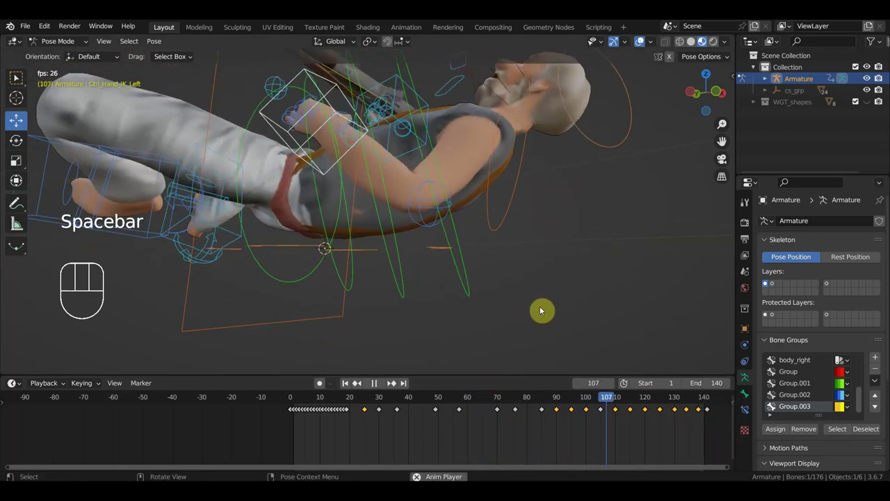
{"action": "key", "text": "space"}
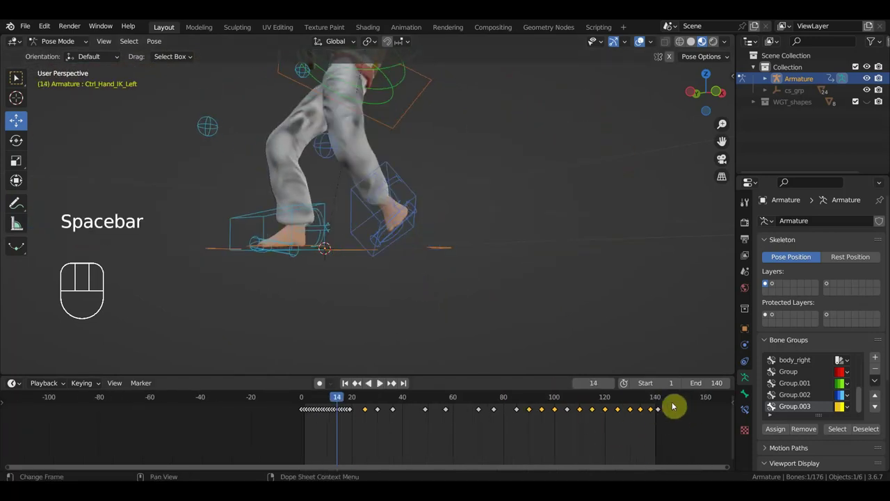
Step: Extend the animation end frame from 150 to 170 in the timeline
{"action": "left_click", "coordinate": [676, 404]}
{"action": "left_click", "coordinate": [710, 401]}
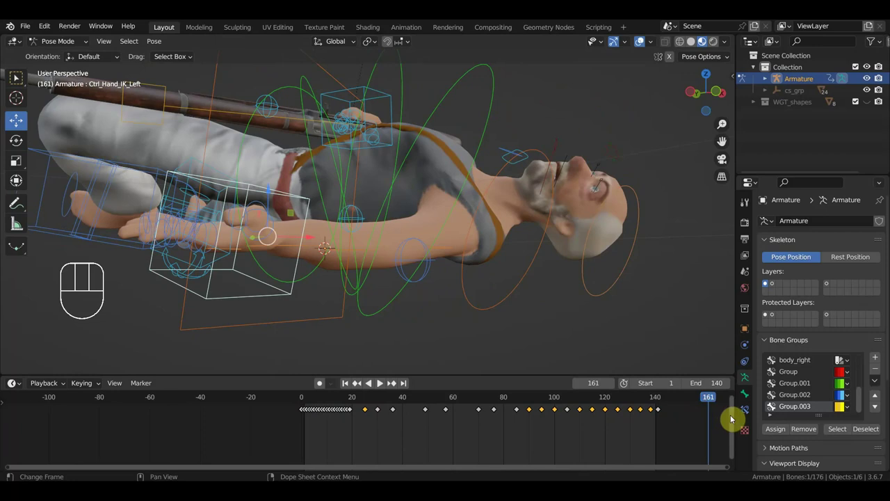
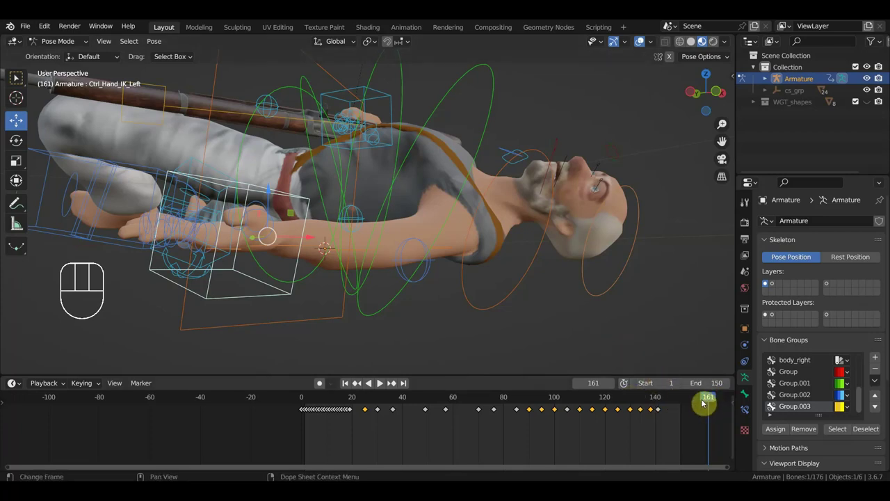
{"action": "left_click", "coordinate": [683, 401]}
Step: Play back the fall to review it, orbiting the view, then stop at frame 14
{"action": "key", "text": "space"}
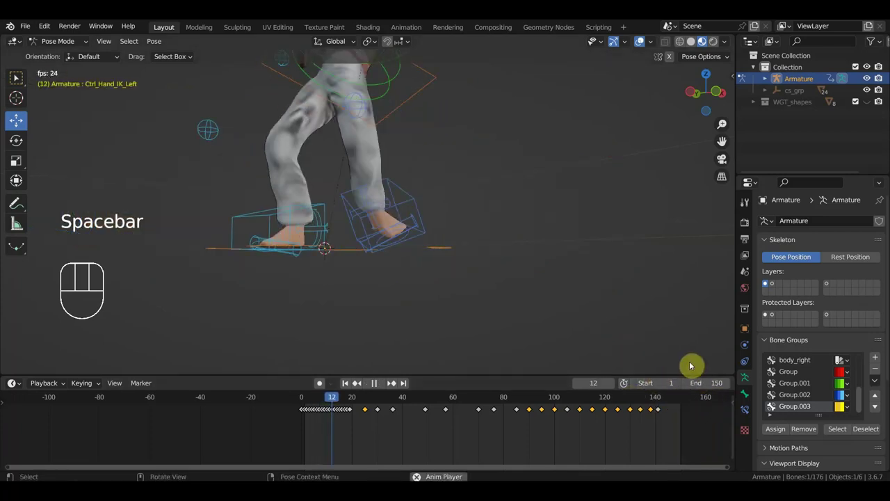
{"action": "key", "text": "space"}
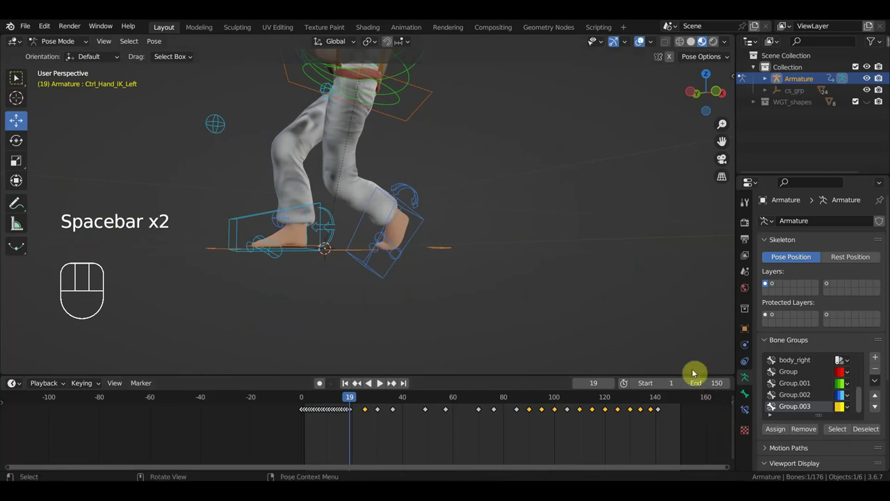
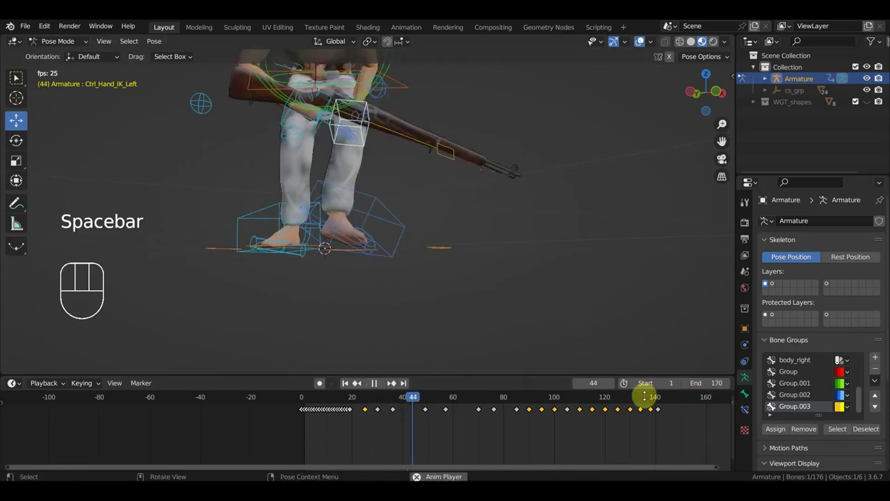
{"action": "left_click_drag", "start_coordinate": [609, 317], "coordinate": [673, 334]}
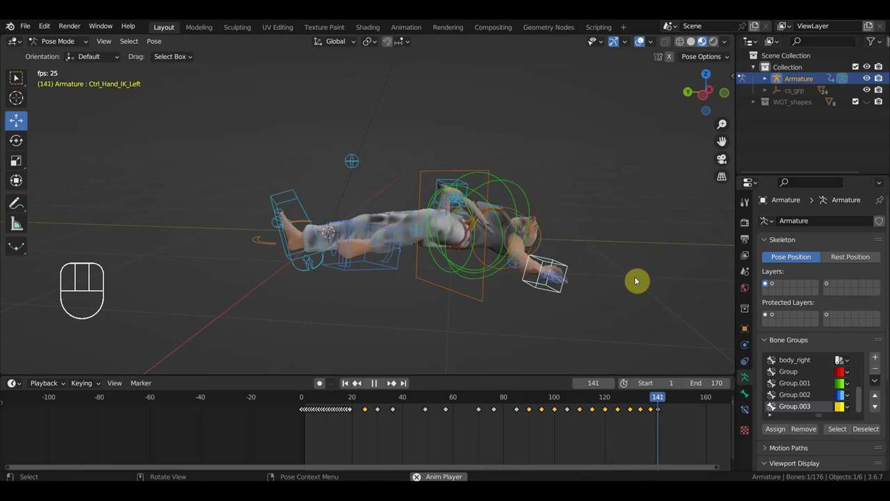
{"action": "key", "text": "space"}
{"action": "left_click_drag", "start_coordinate": [573, 293], "coordinate": [562, 325]}
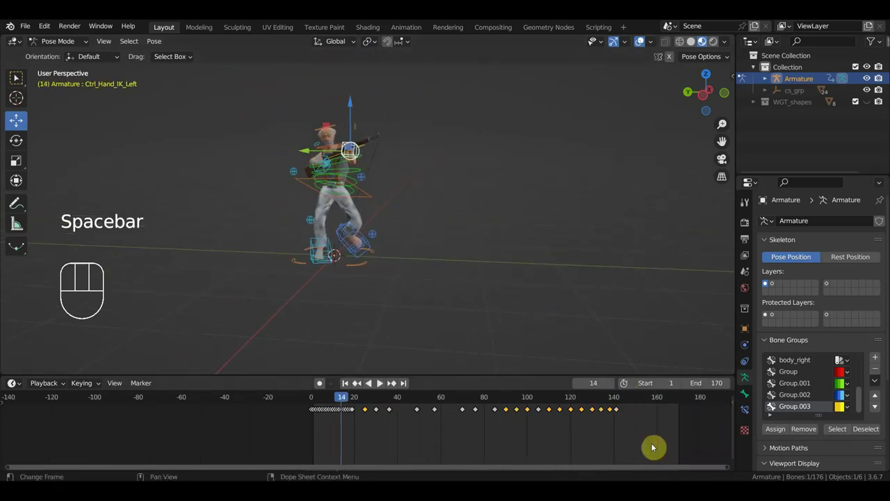
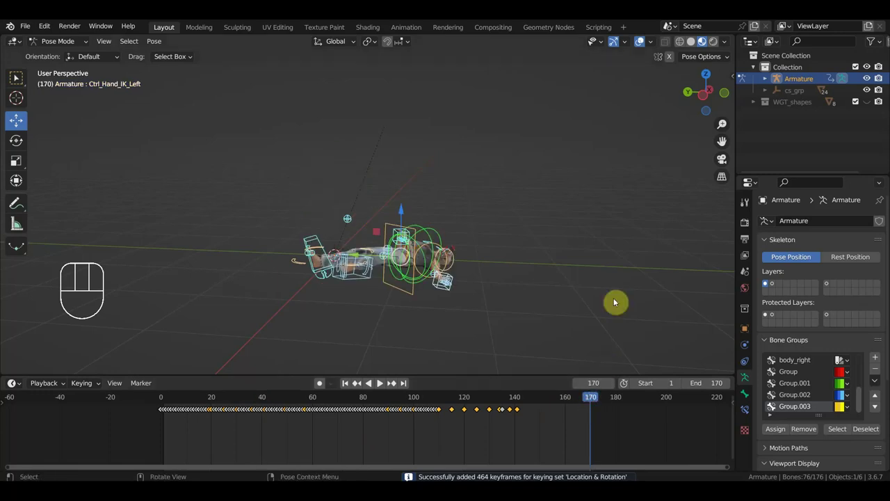
{"action": "key", "text": "i"}
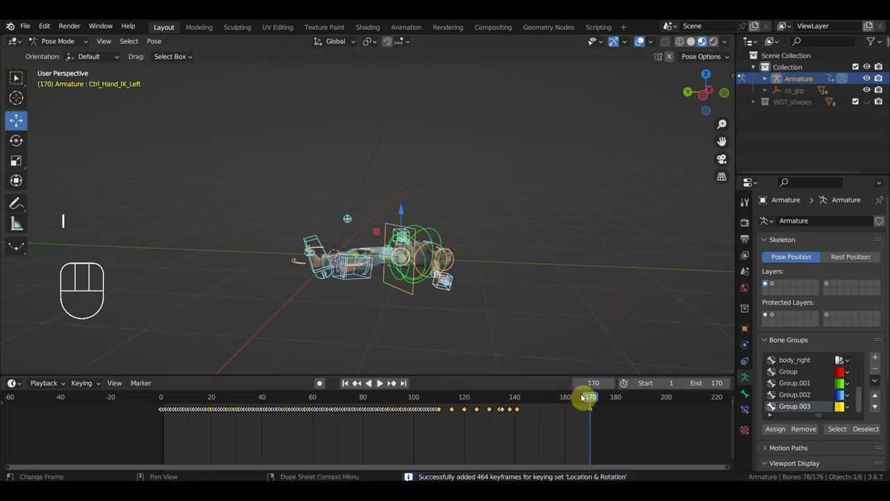
{"action": "left_click_drag", "start_coordinate": [584, 401], "coordinate": [365, 398]}
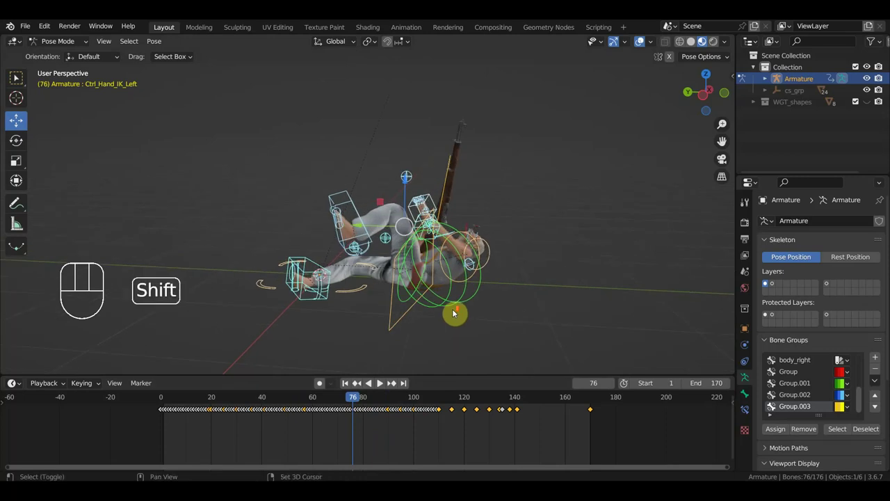
{"action": "left_click_drag", "start_coordinate": [471, 307], "coordinate": [449, 308]}
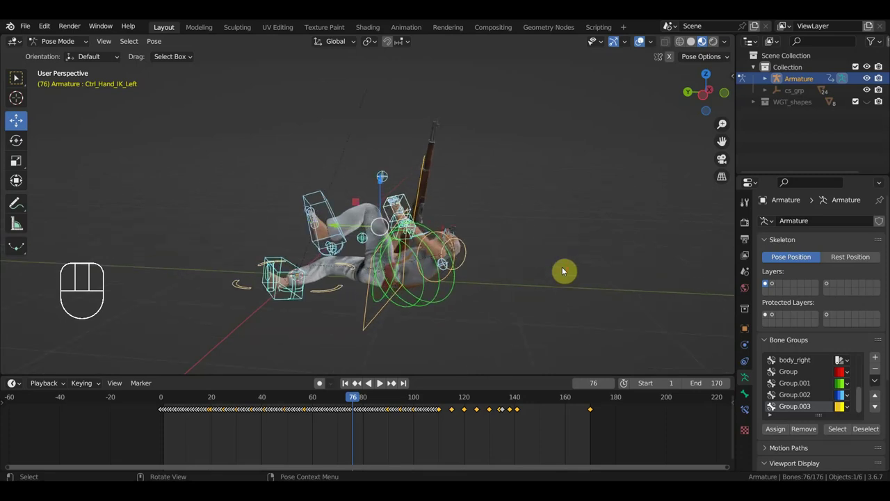
{"action": "left_click_drag", "start_coordinate": [434, 245], "coordinate": [693, 242]}
{"action": "left_click_drag", "start_coordinate": [536, 253], "coordinate": [546, 252]}
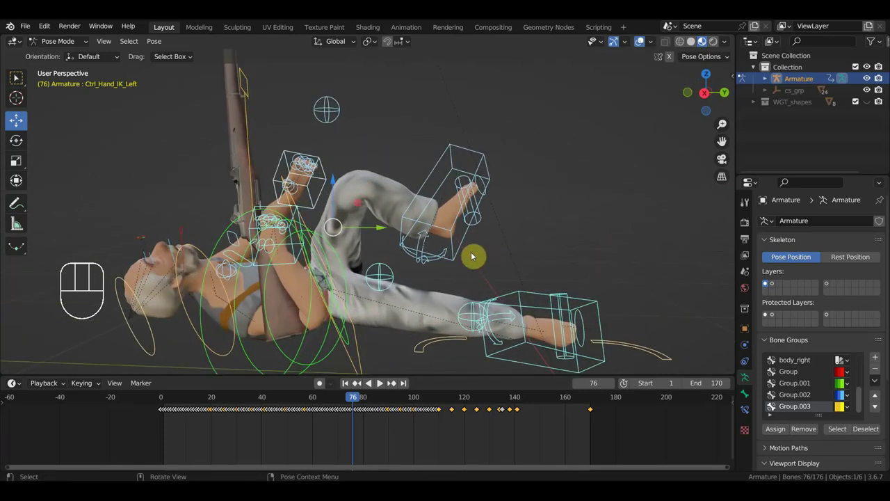
{"action": "left_click_drag", "start_coordinate": [415, 266], "coordinate": [264, 264]}
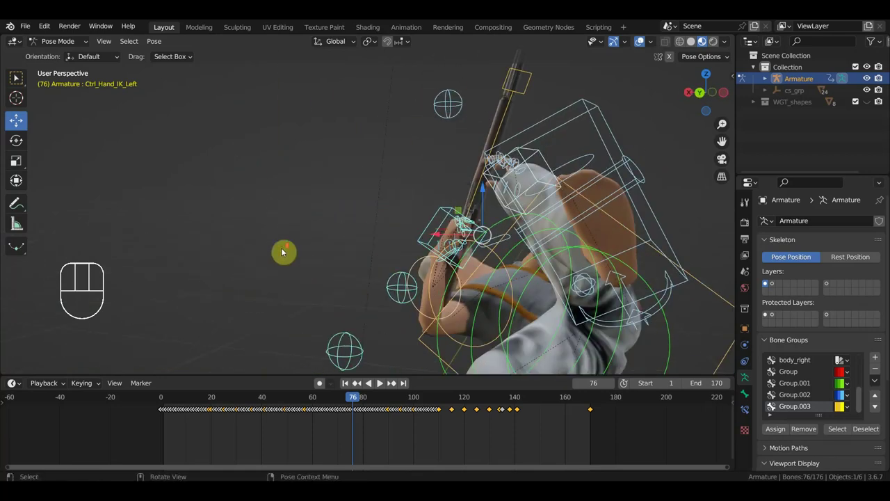